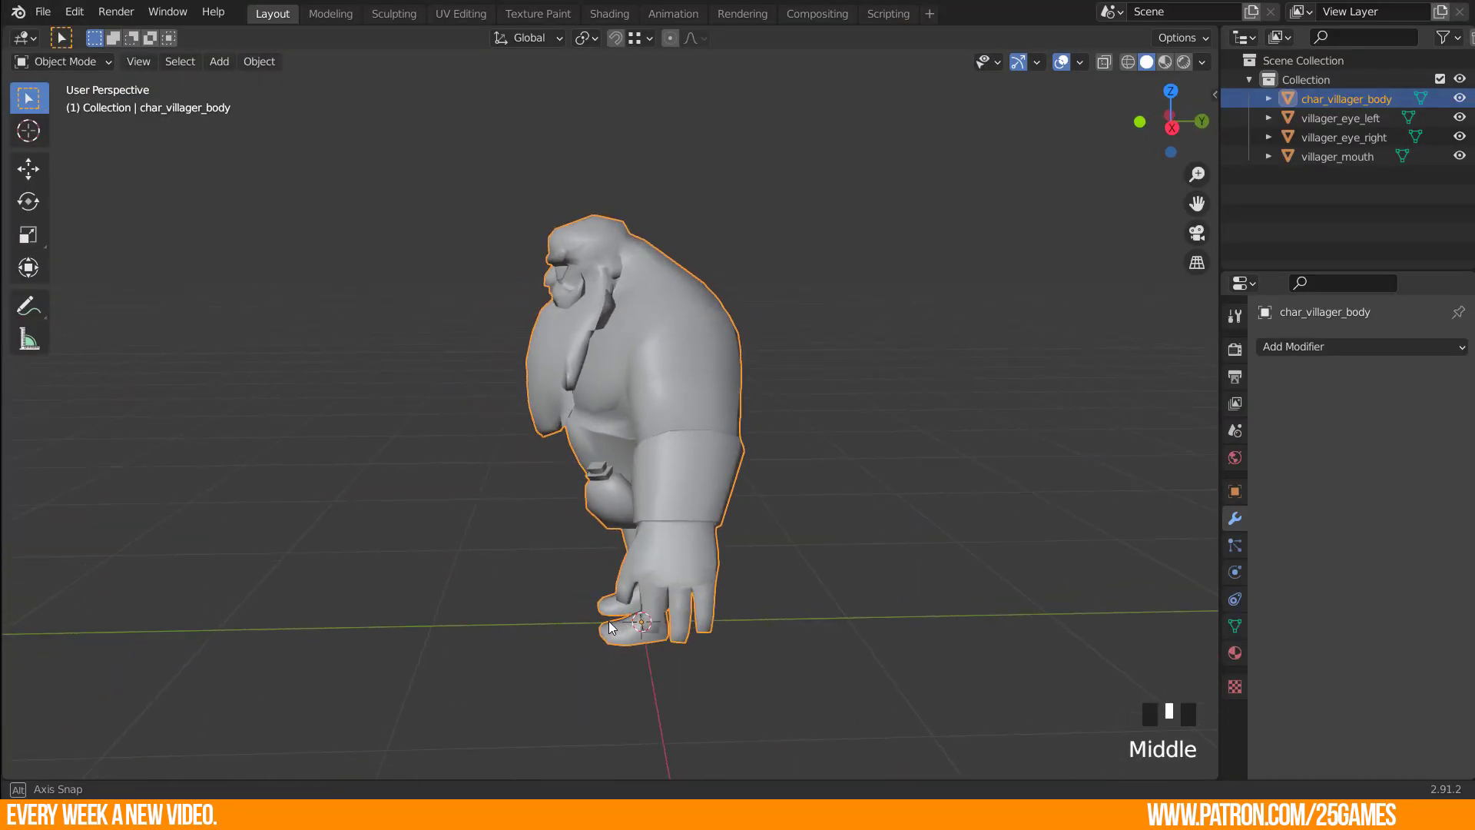
Inspect the villager around the hip and axe, then select the body mesh.
scroll("up", 3)
left_click_drag(514, 497, 507, 496)
scroll("down", 3)
left_click_drag(647, 487, 1207, 69)
left_click_drag(1208, 69, 1122, 301)
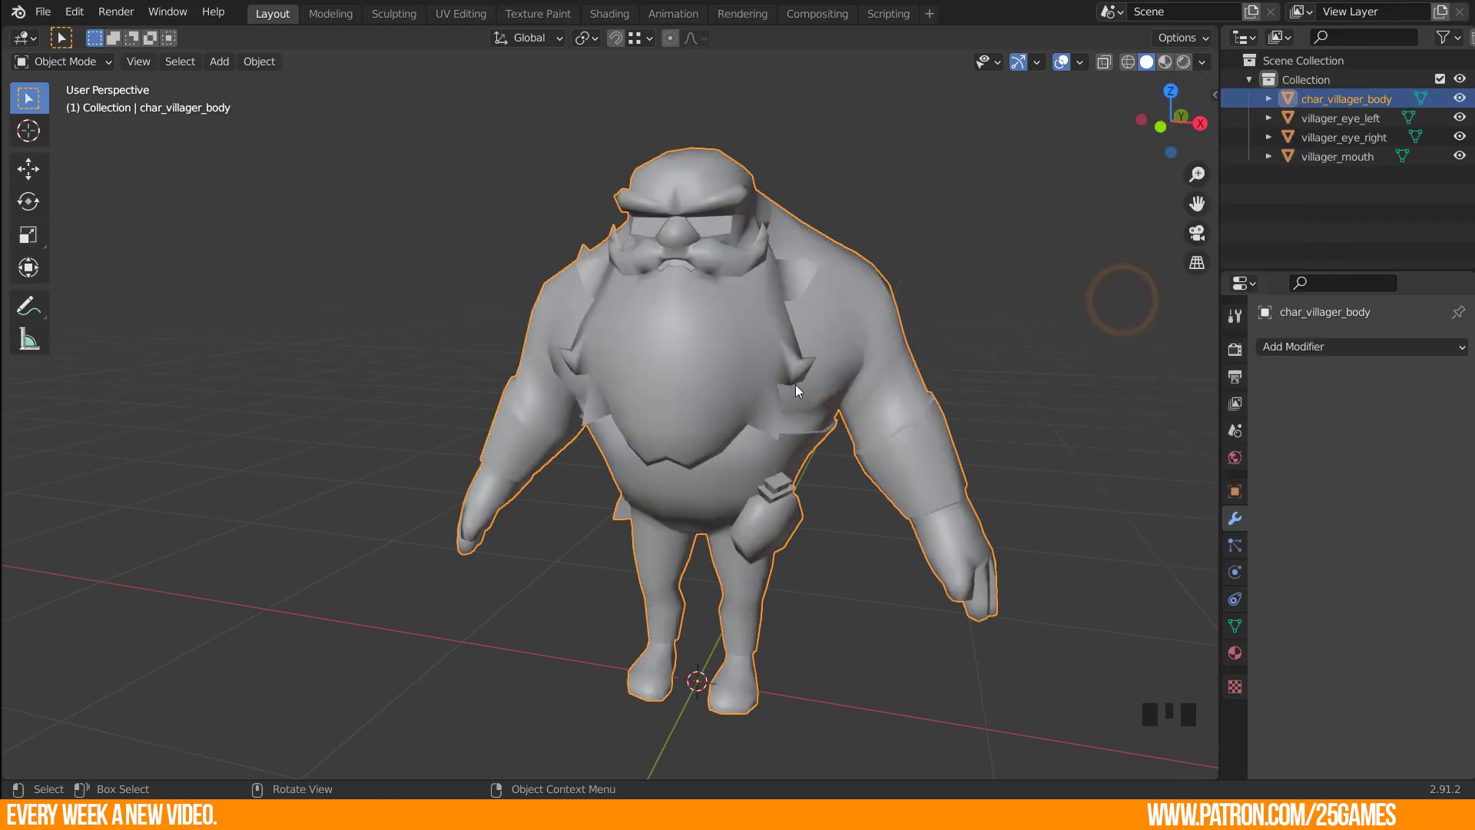
left_click_drag(861, 506, 779, 460)
left_click_drag(725, 359, 883, 401)
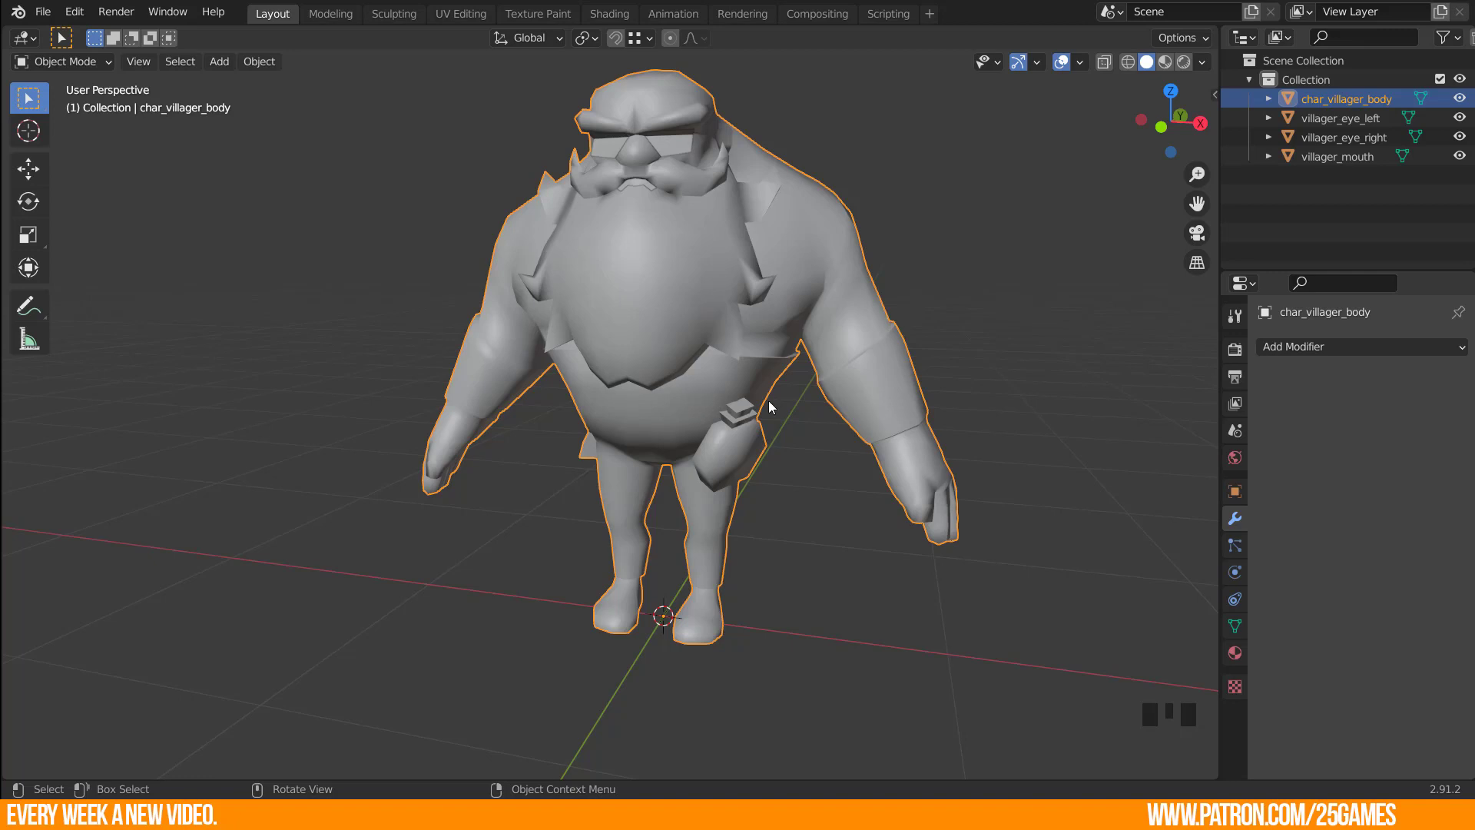
left_click_drag(715, 427, 656, 424)
left_click_drag(730, 437, 789, 450)
left_click_drag(728, 453, 619, 413)
scroll("up", 3)
left_click(615, 414)
left_click_drag(496, 467, 844, 481)
scroll("down", 3)
left_click_drag(804, 453, 797, 465)
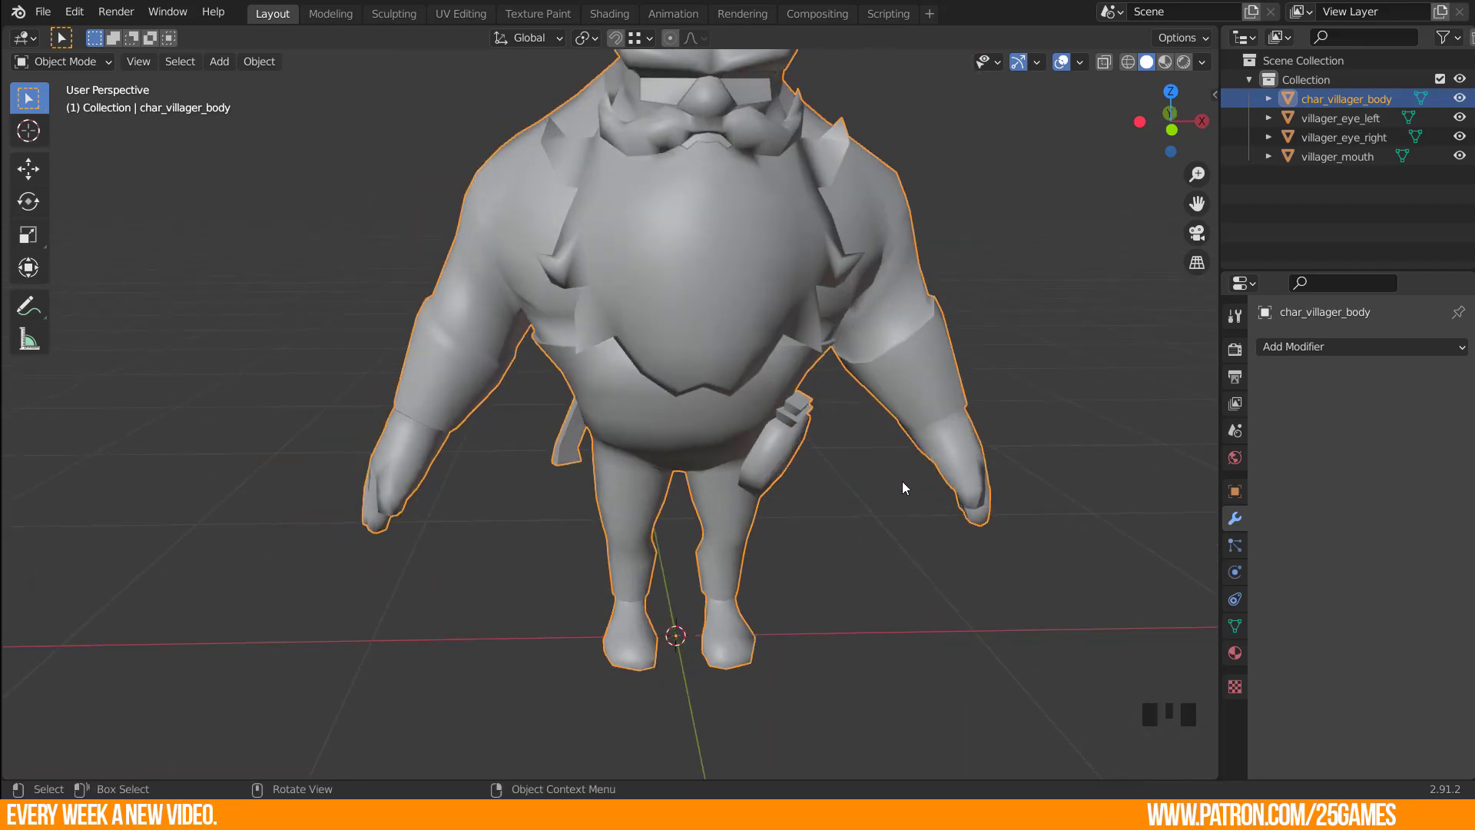
left_click_drag(656, 450, 537, 442)
scroll("up", 3)
left_click(545, 451)
In Edit Mode, face-select the axe handle and head with all their linked geometry.
key("Tab")
left_click(540, 428)
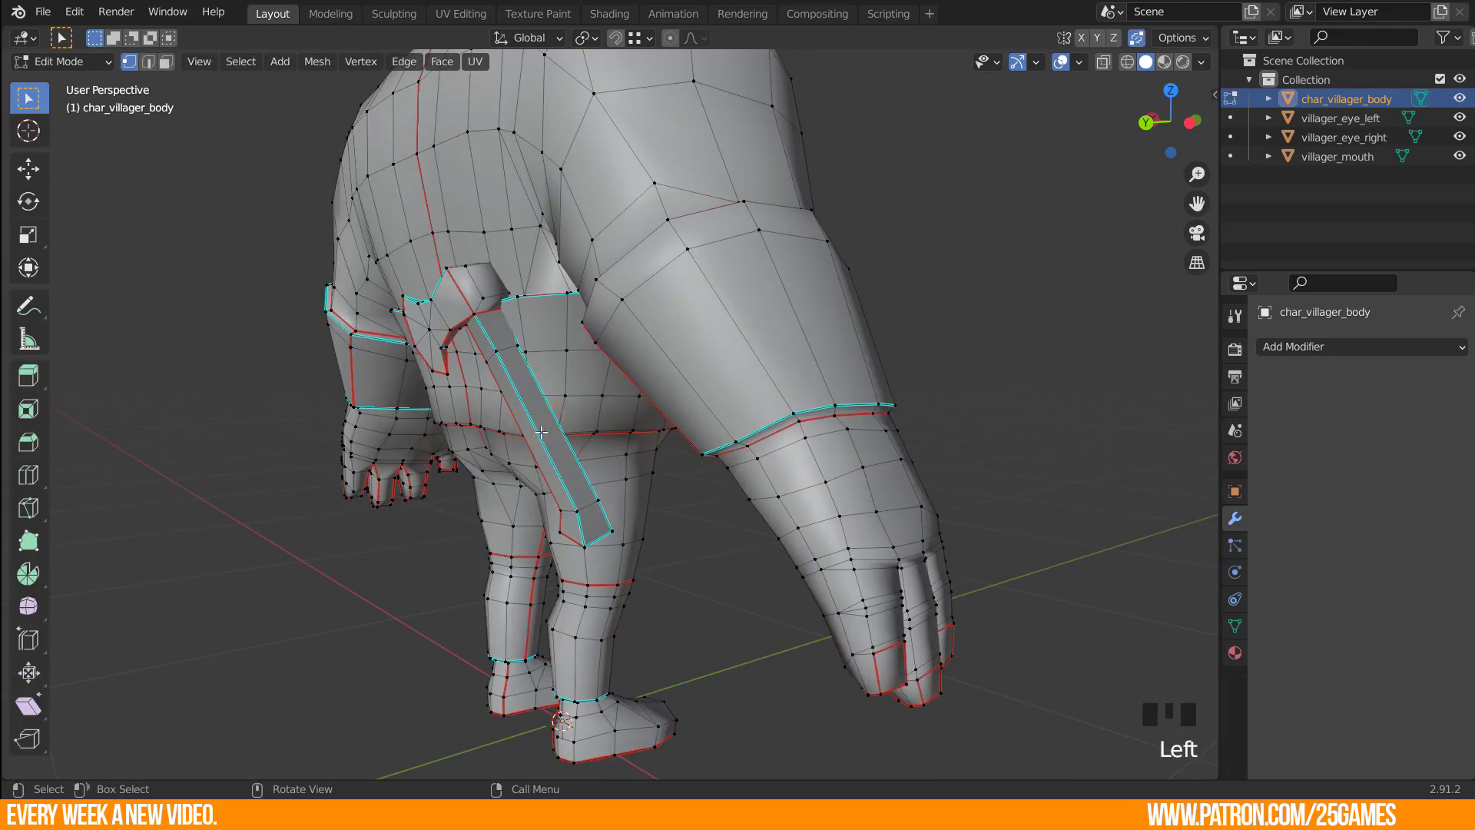
key("3")
left_click(539, 419)
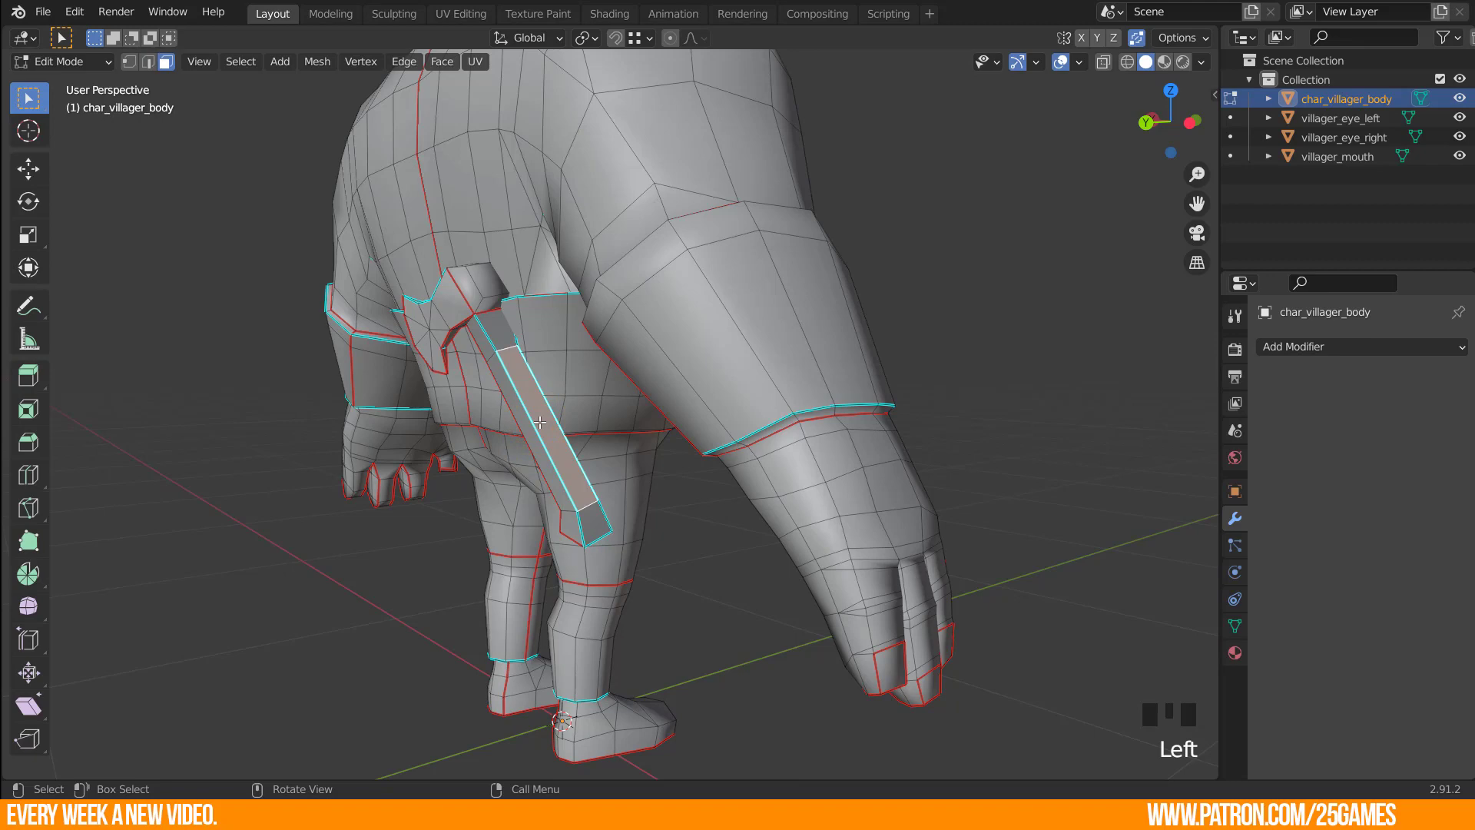
key("a")
left_click(564, 472)
key("l")
left_click_drag(594, 467, 577, 276)
key("l")
left_click_drag(579, 326, 633, 237)
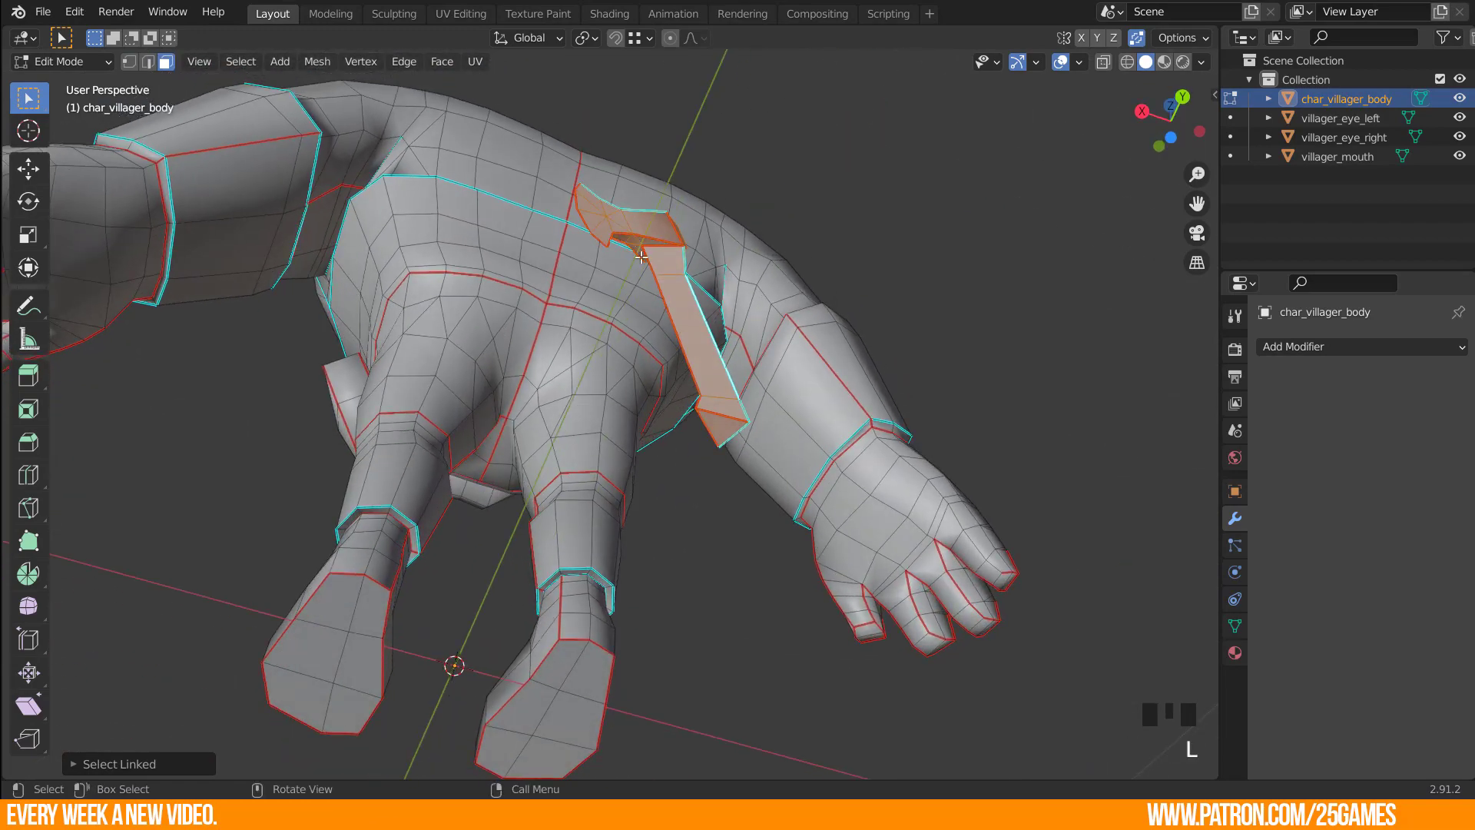
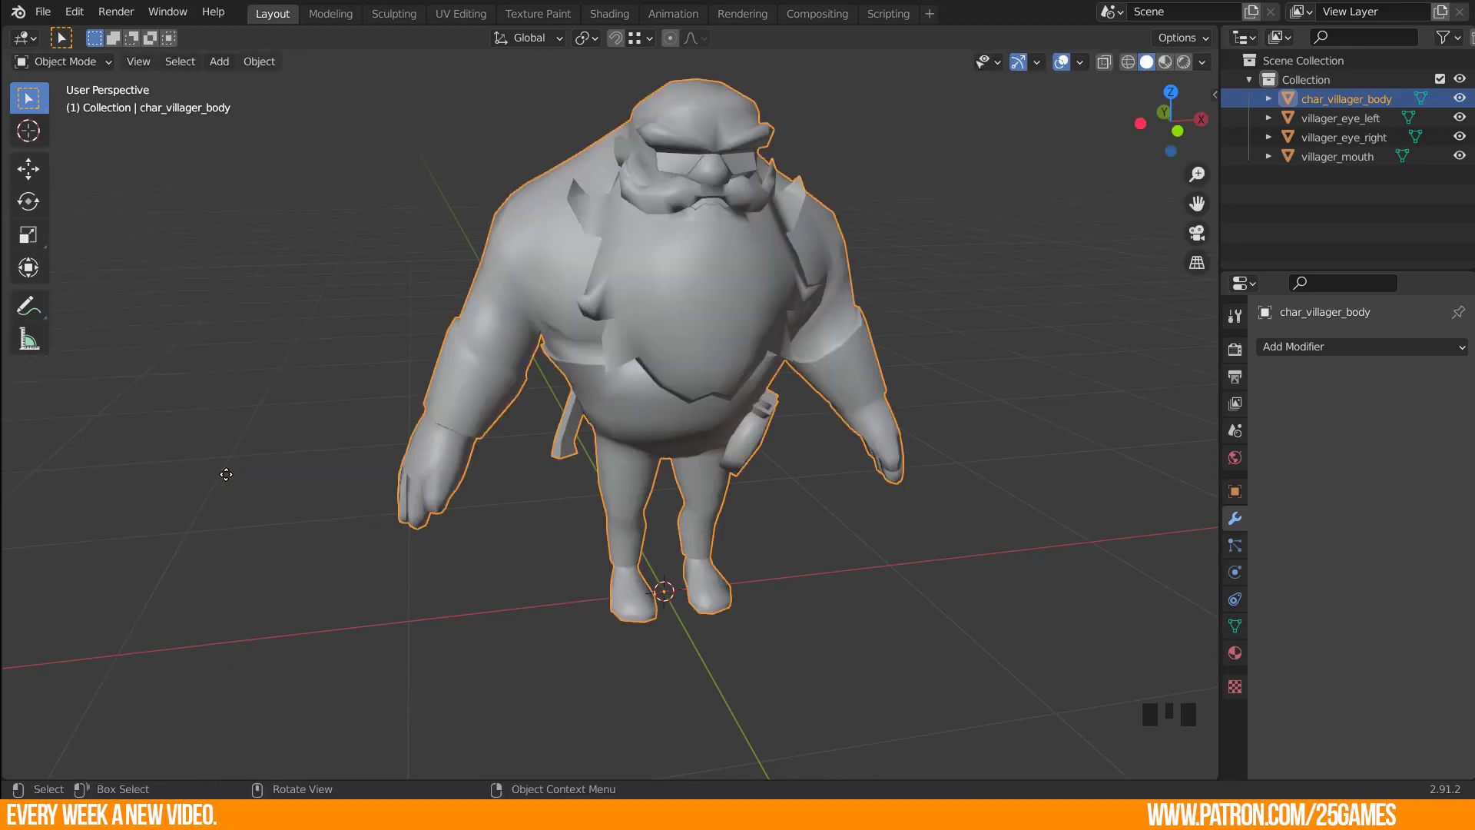
left_click_drag(600, 325, 623, 386)
Separate the selected axe into its own object and move it away from the body.
key("Tab")
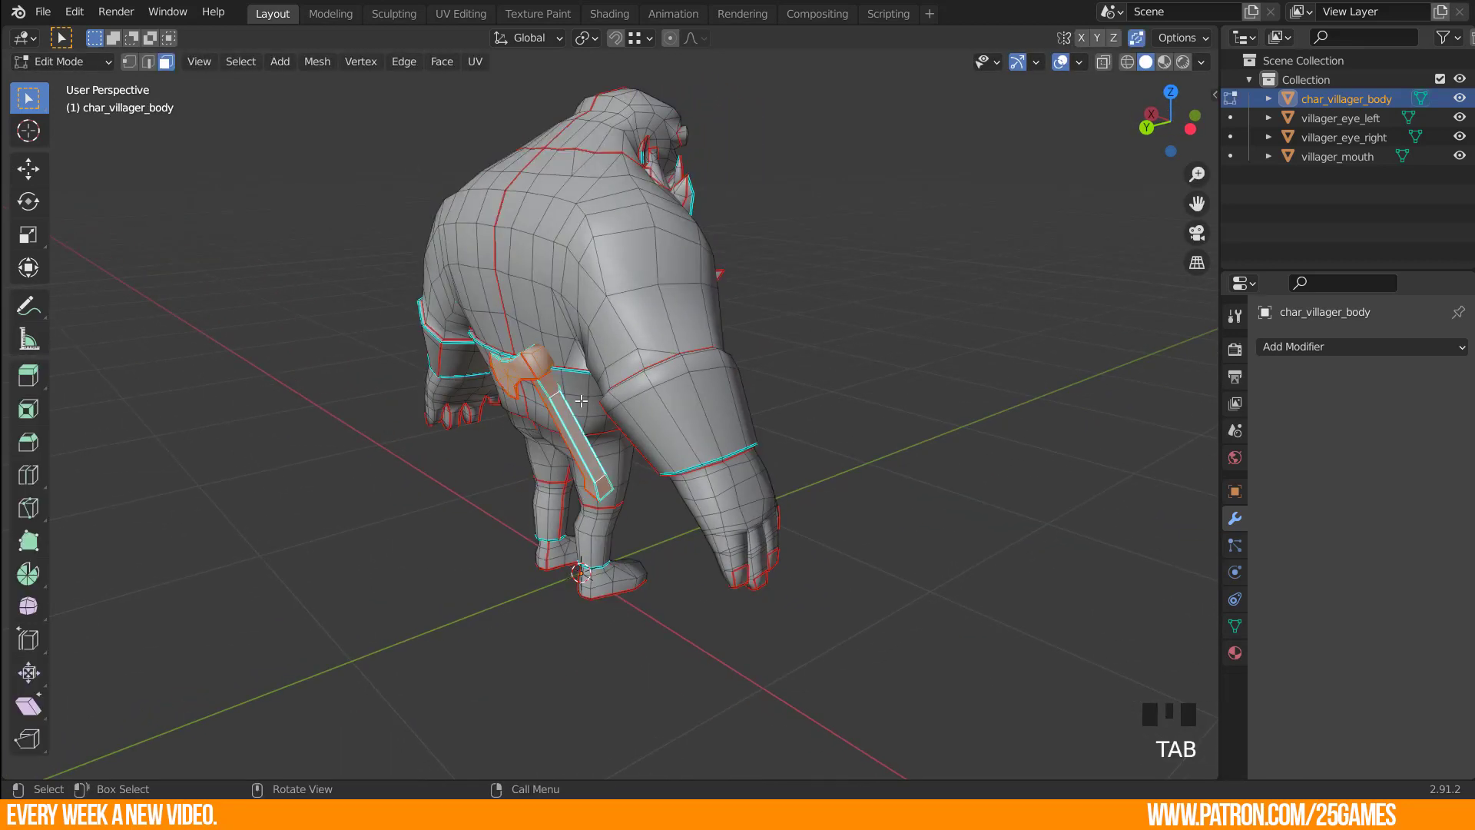
key("p")
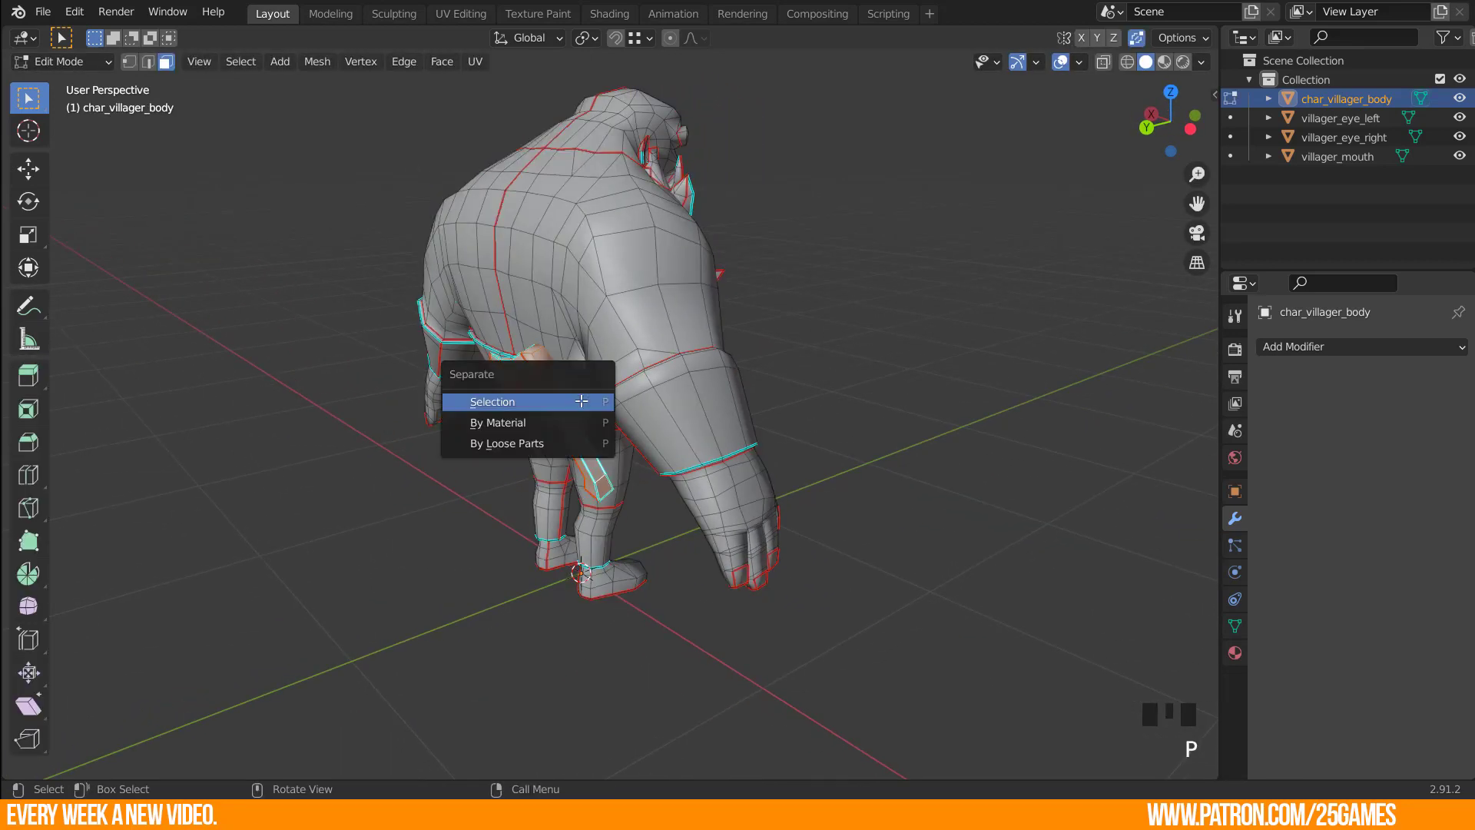
key("Tab")
left_click_drag(815, 452, 554, 464)
left_click(554, 464)
key("g")
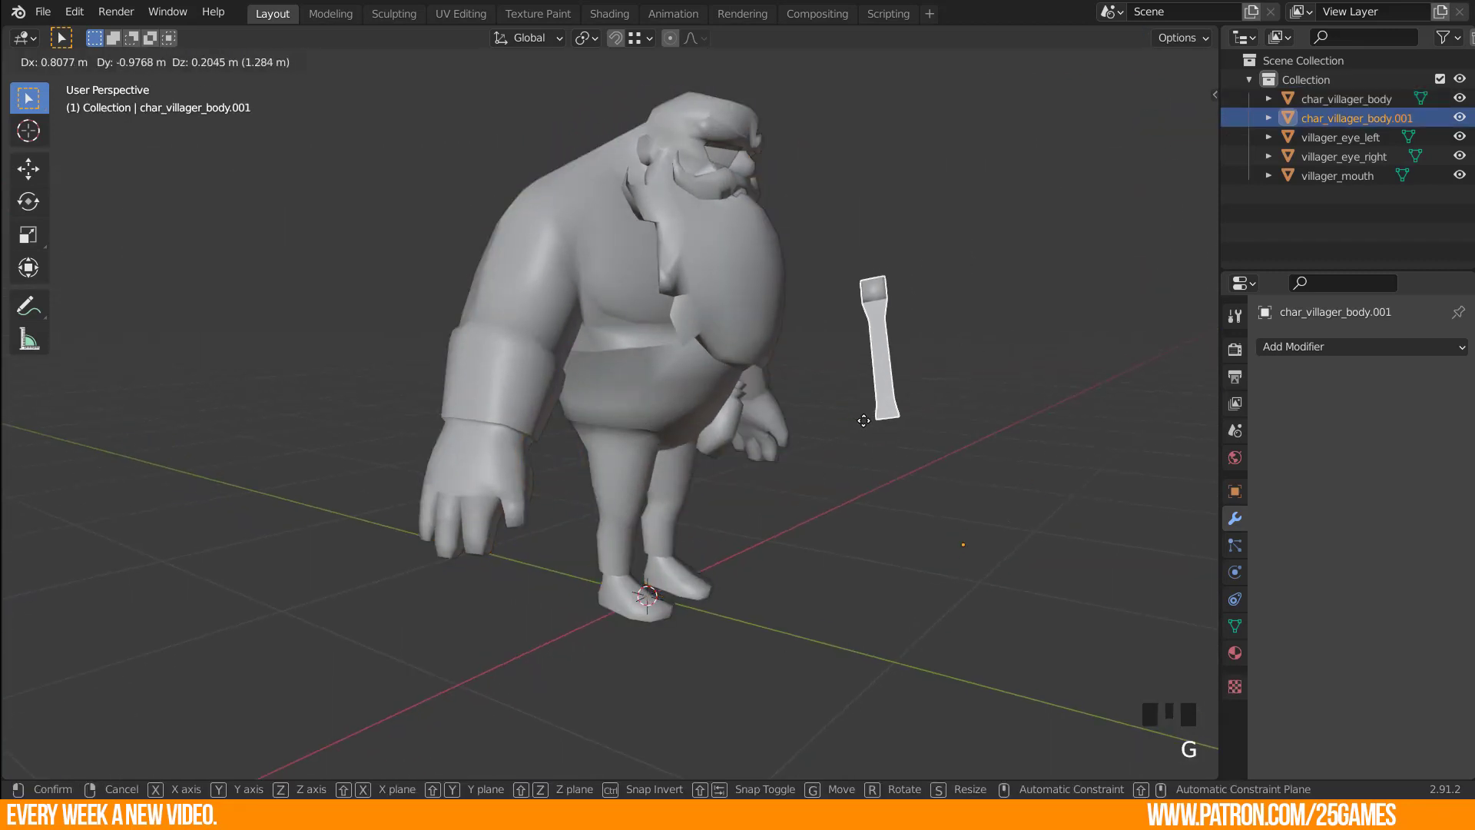
In front view, move and rotate the axe toward the world centre and hide the villager body.
left_click_drag(747, 440, 650, 547)
scroll("up", 3)
left_click_drag(759, 506, 652, 470)
key("KP_1")
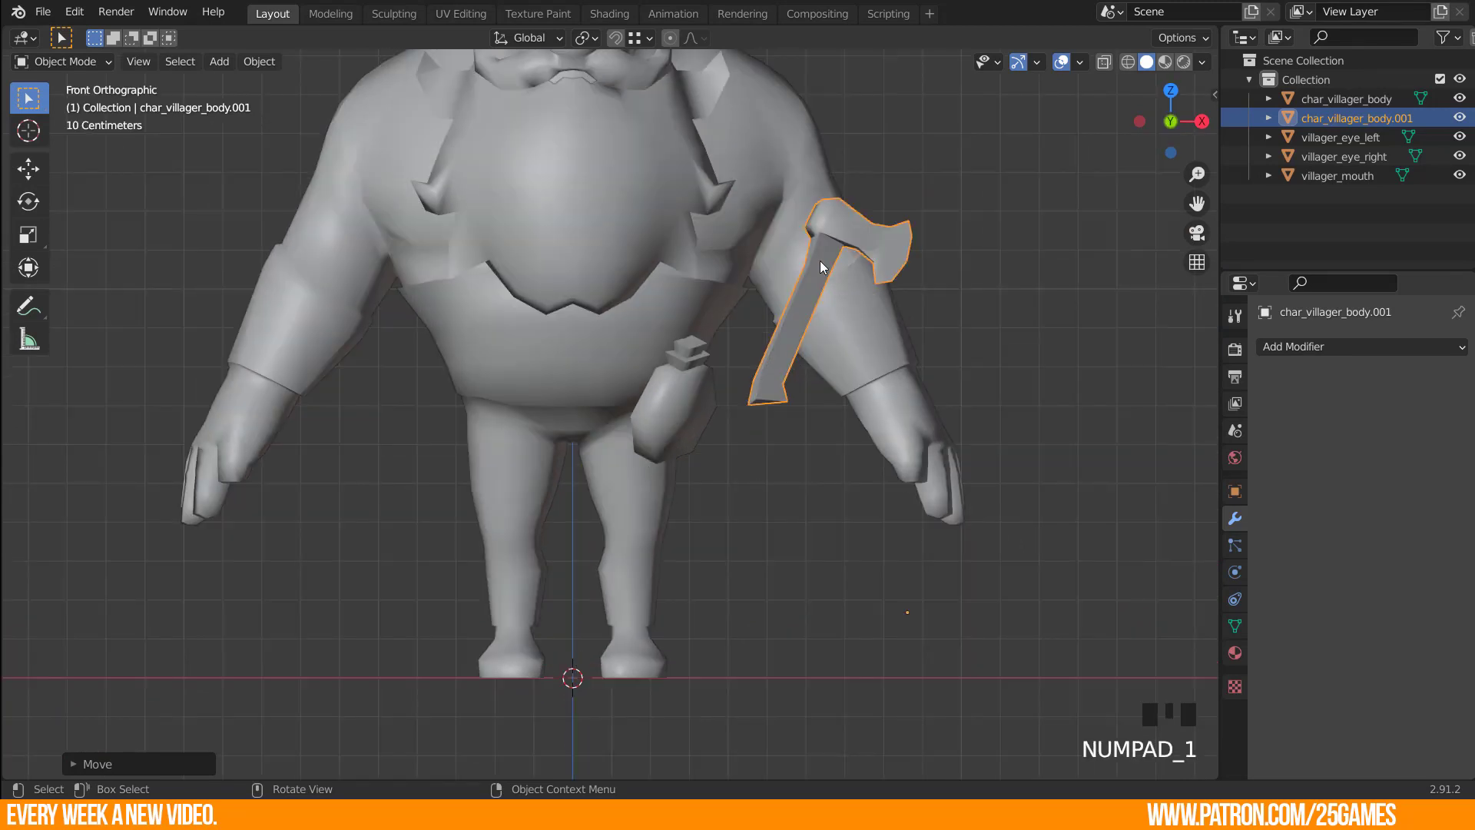
left_click_drag(825, 266, 865, 316)
key("g")
key("r")
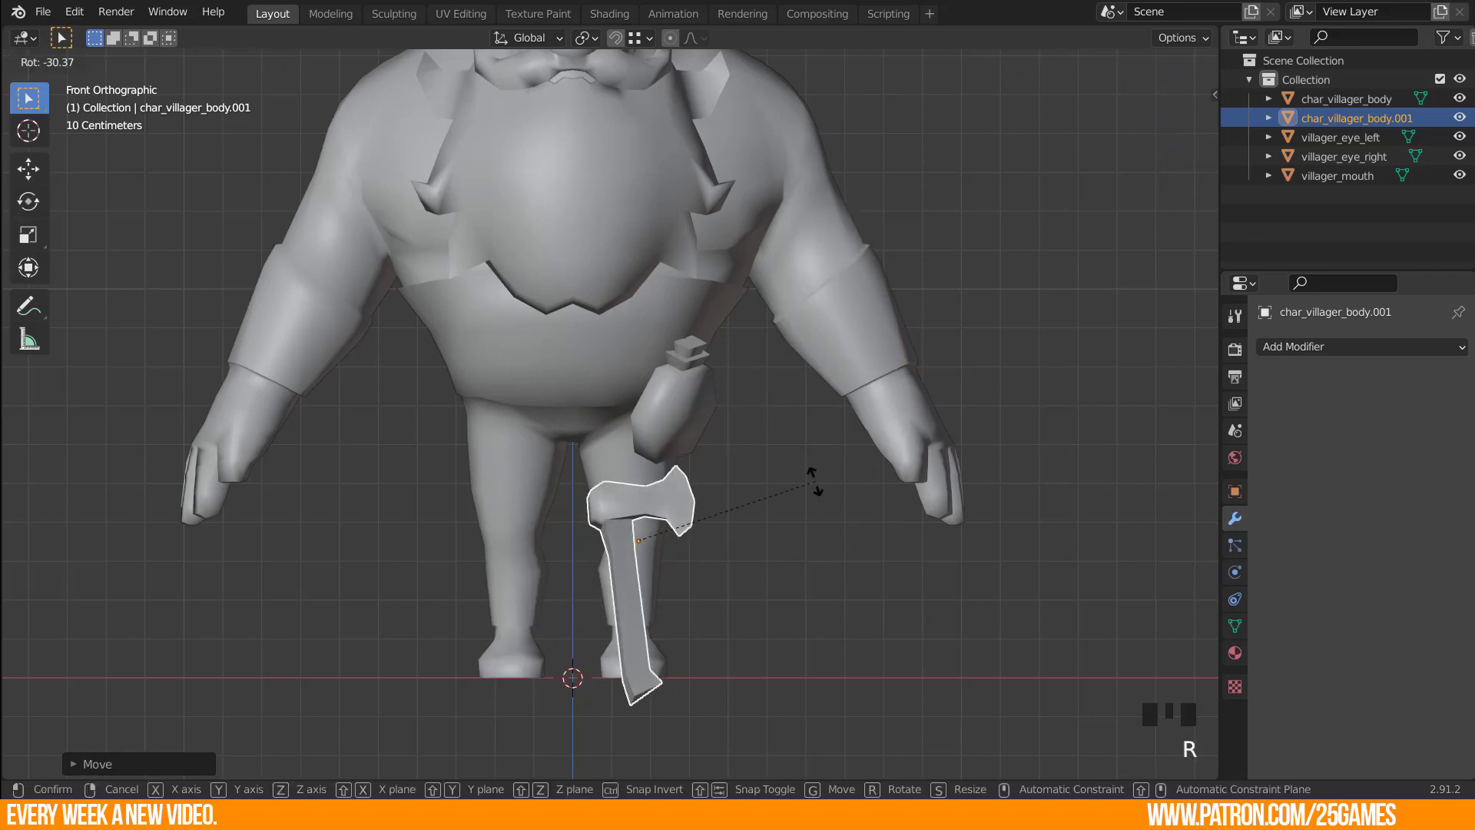
key("g")
left_click(623, 231)
key("h")
left_click(580, 562)
key("KP_7")
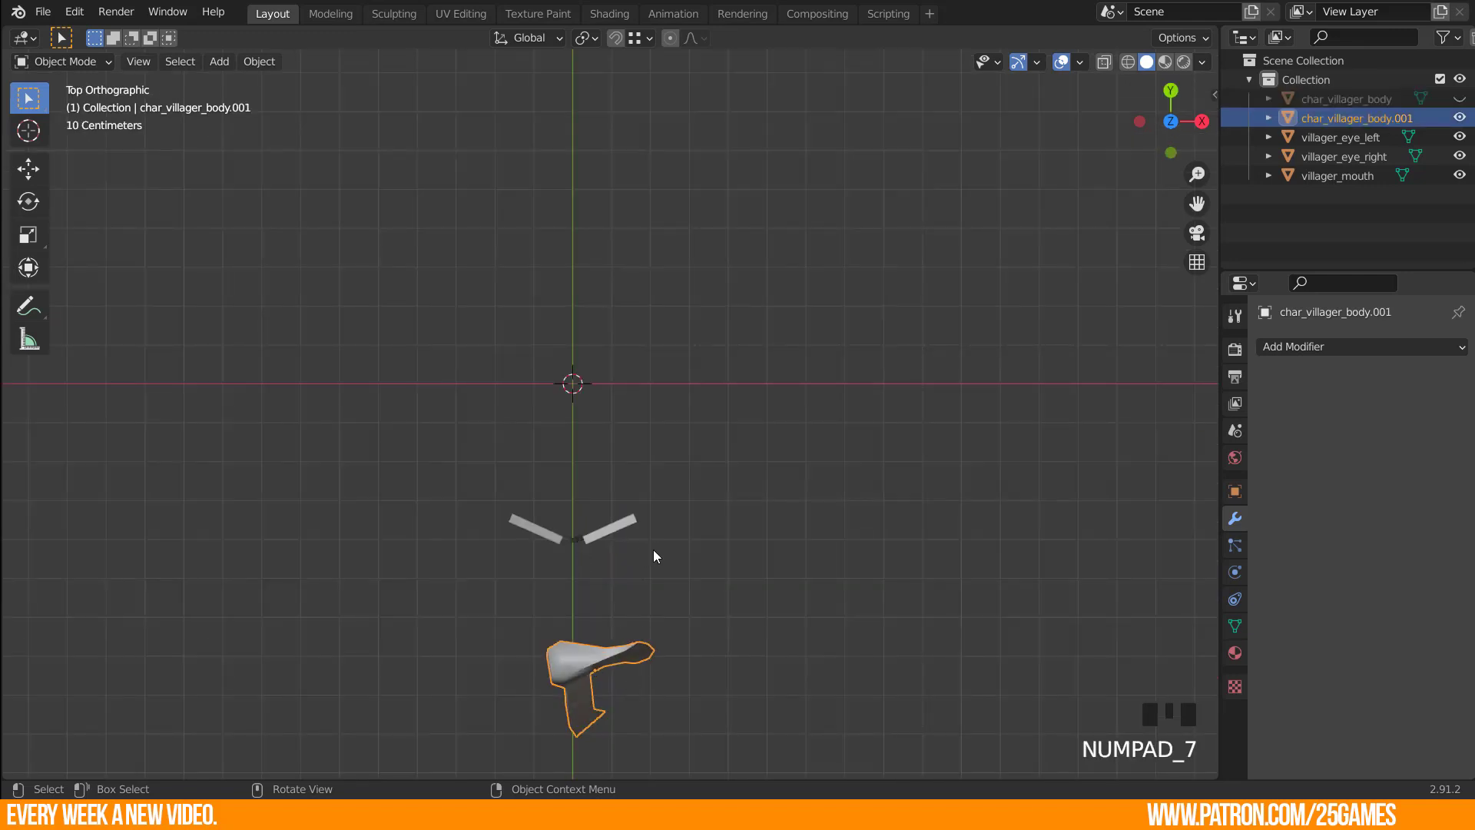
Straighten the axe upright at the centre using top, side and front views.
key("r")
key("KP_3")
key("r")
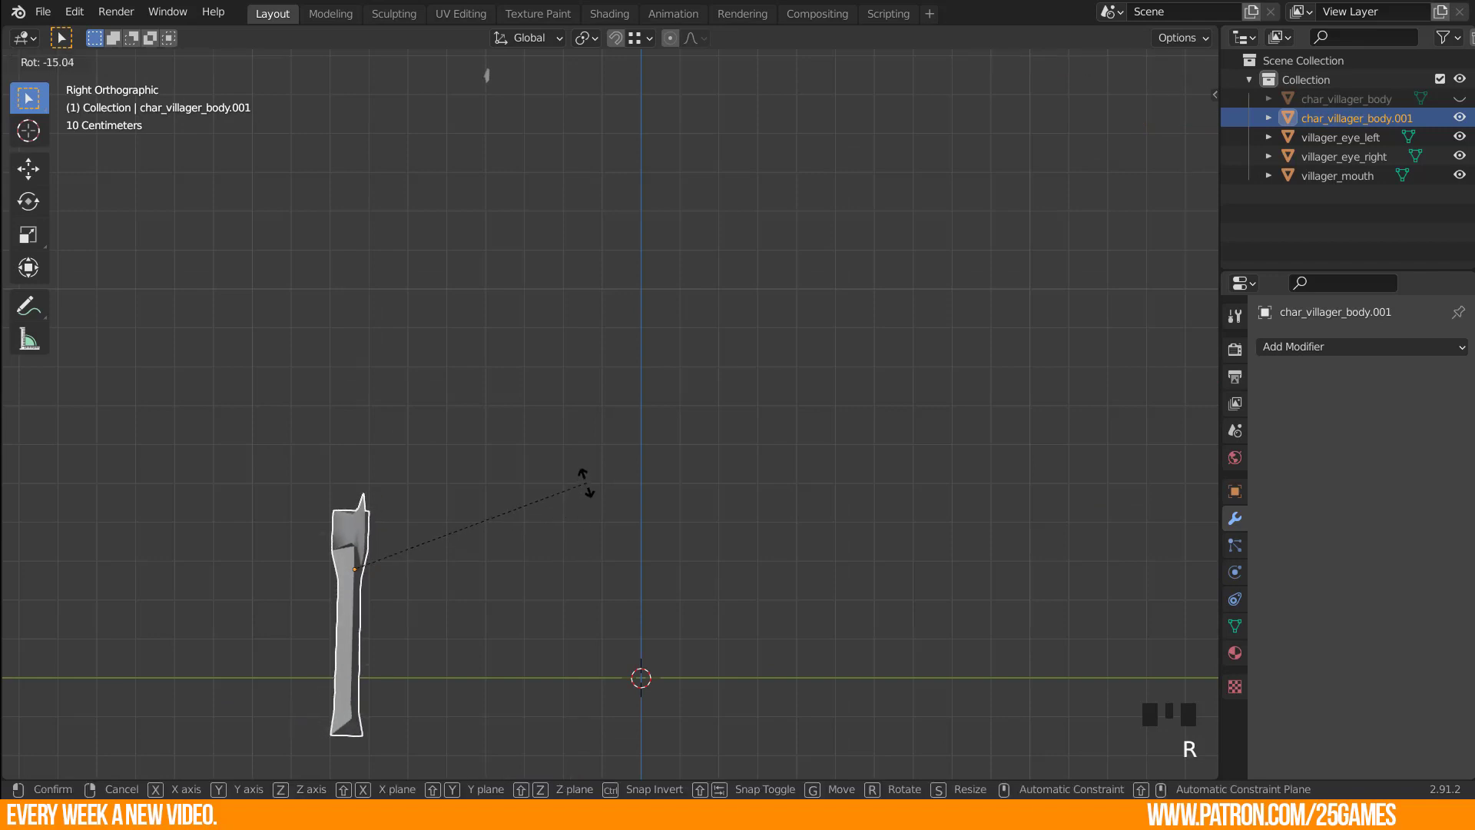
key("g")
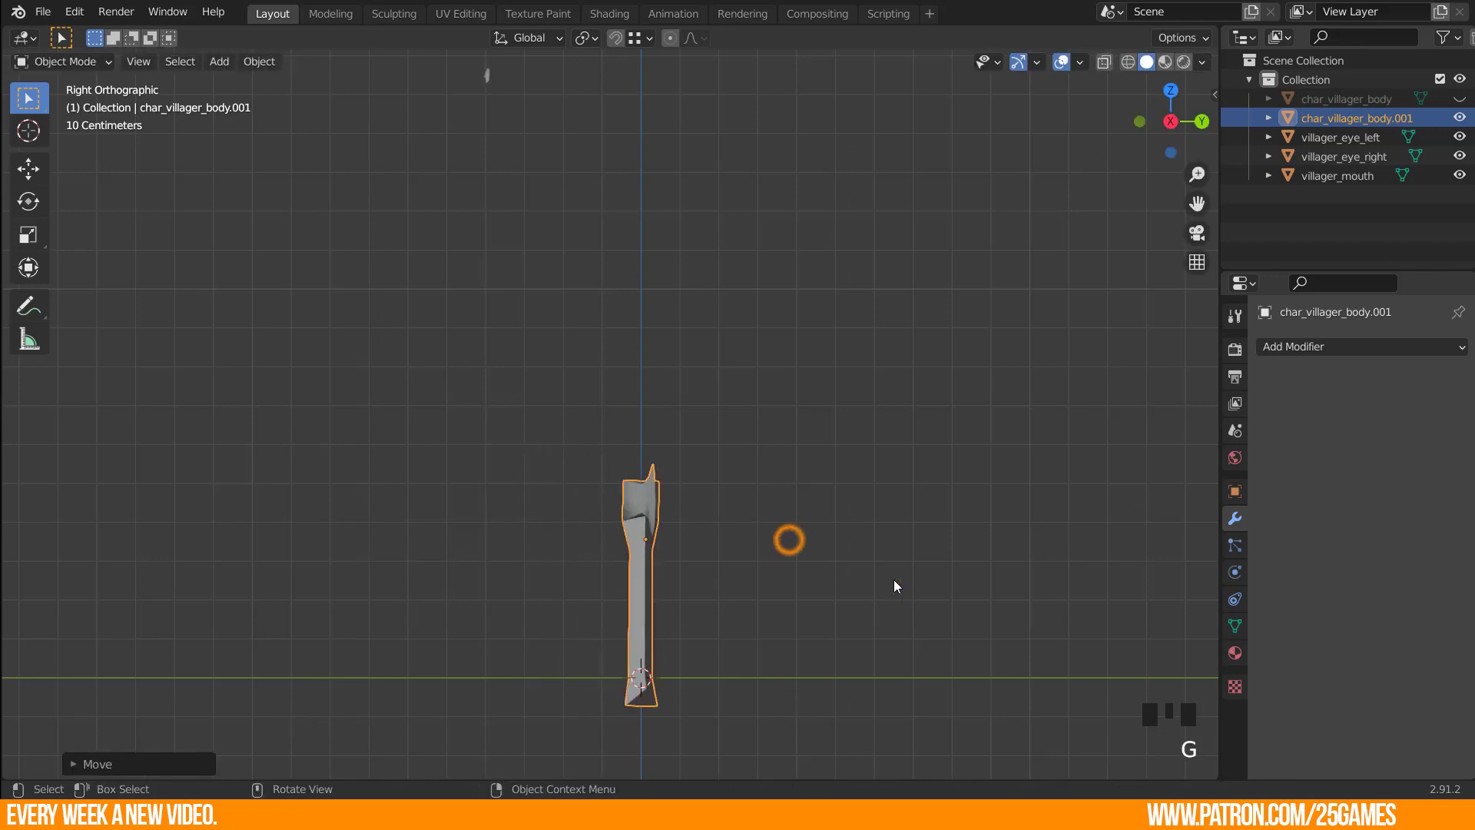
key("r")
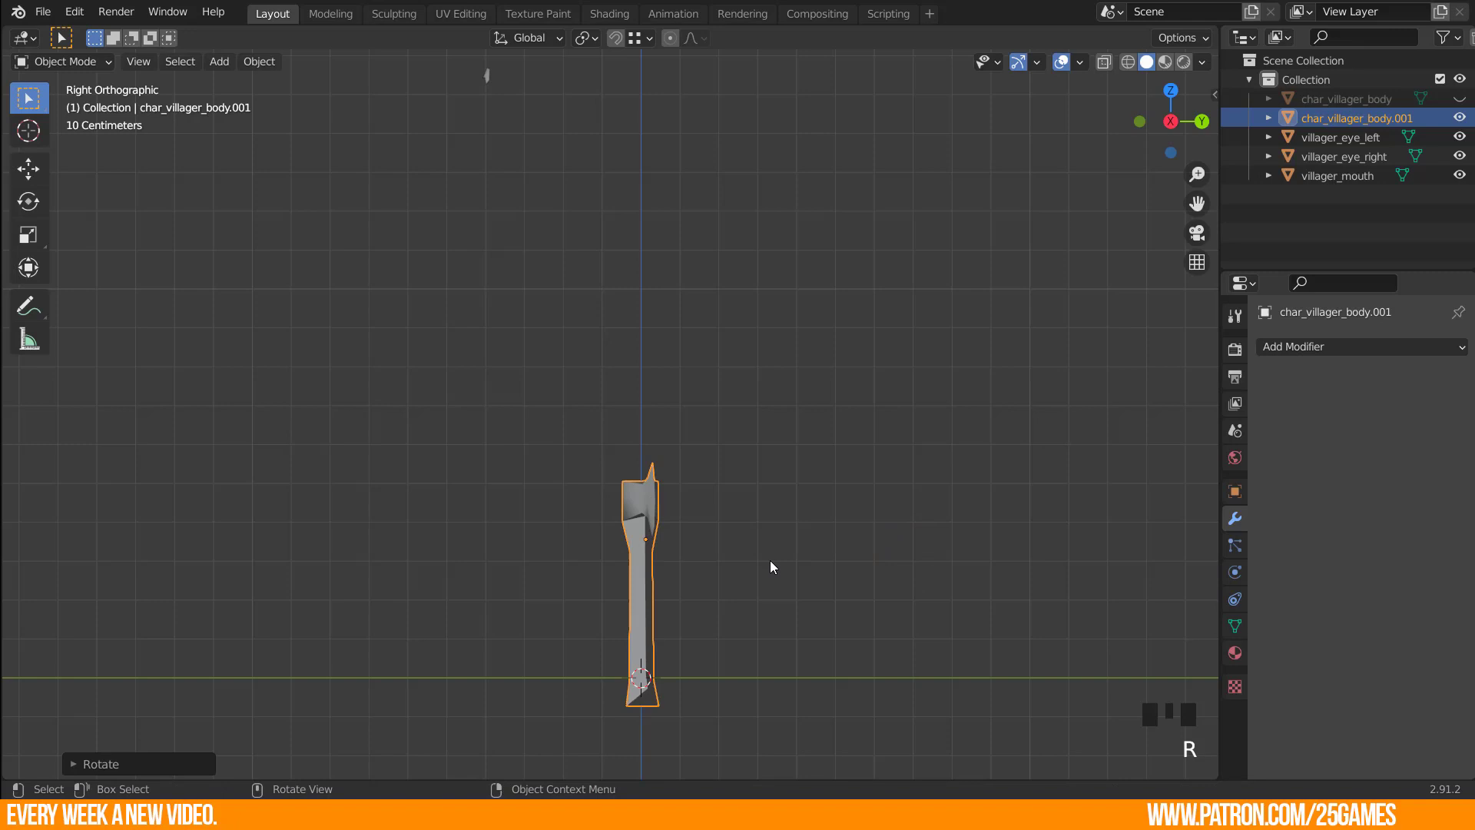
key("KP_1")
key("r")
key("KP_7")
key("r")
key("g")
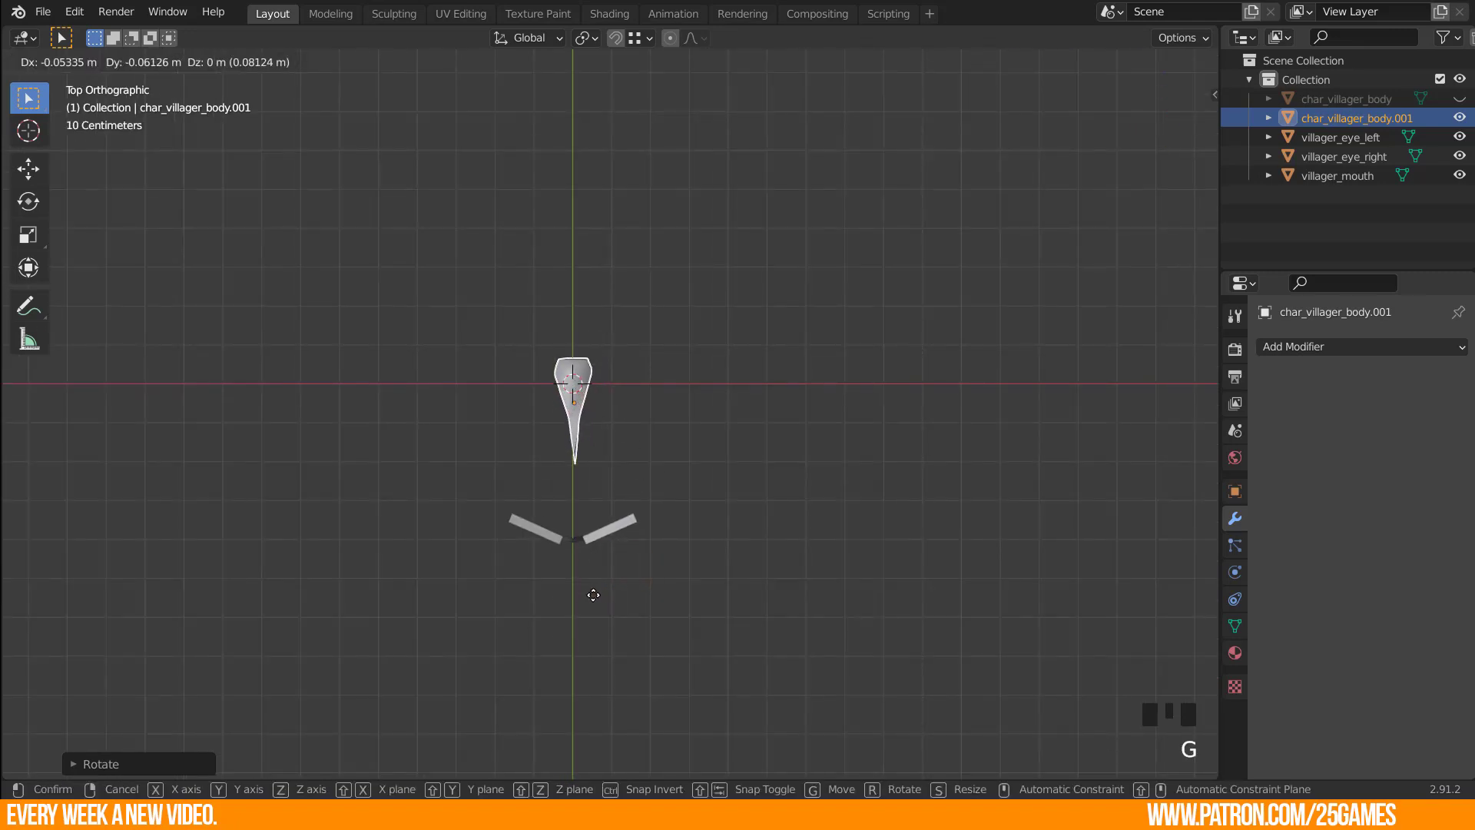
key("KP_3")
key("r")
scroll("up", 3)
middle_click(553, 540)
key("g")
right_click(564, 452)
Fine-tune the axe placement and set its origin onto the handle.
left_click_drag(582, 551, 776, 575)
key("KP_1")
scroll("up", 3)
left_click_drag(526, 549, 587, 528)
key("g")
scroll("down", 3)
key("r")
key("g")
scroll("up", 3)
right_click(596, 430)
key("ctrl+z")
left_click_drag(585, 391, 684, 493)
left_click_drag(684, 492, 522, 533)
scroll("down", 3)
left_click_drag(566, 437, 658, 442)
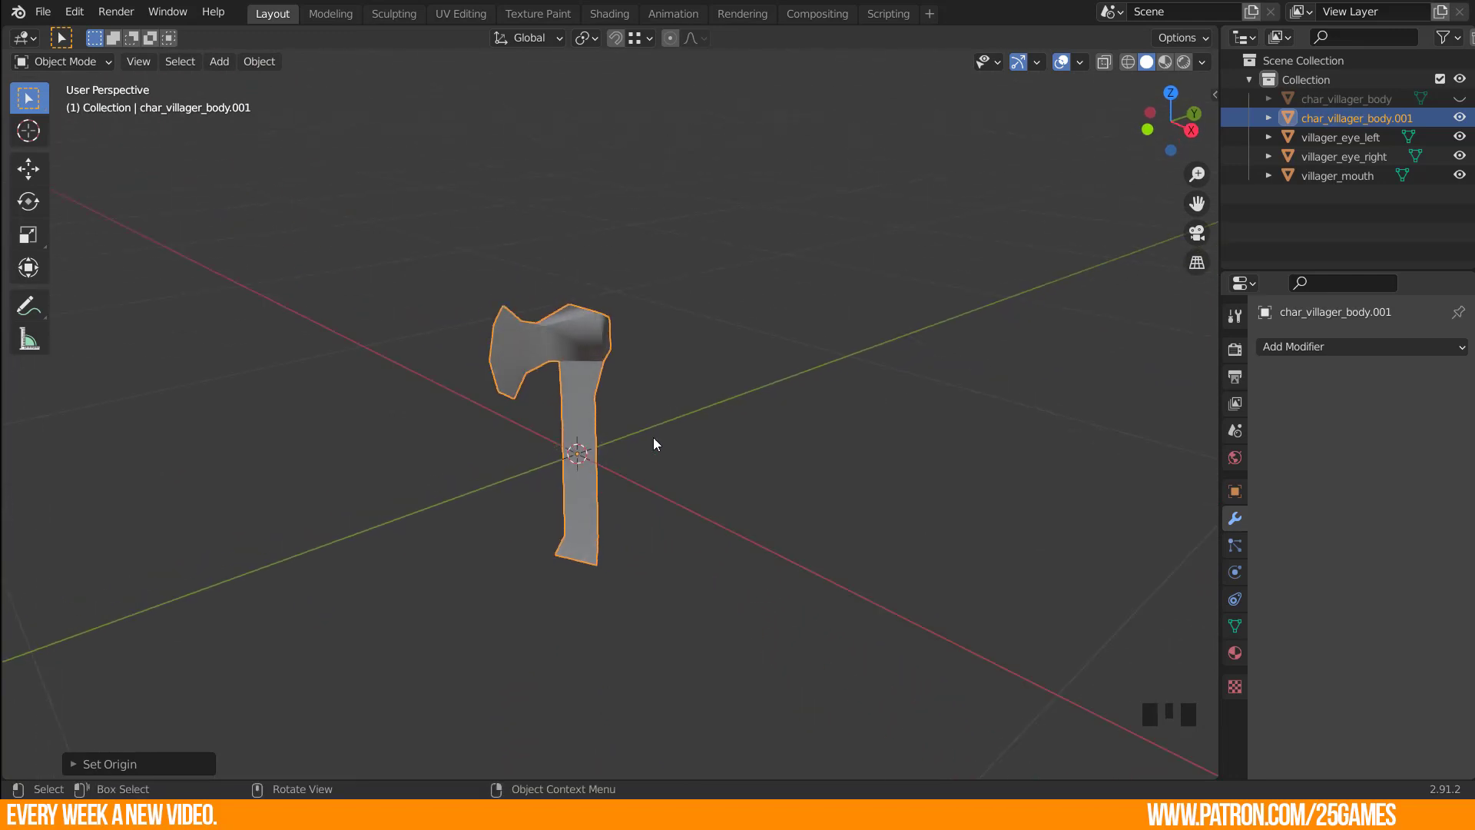
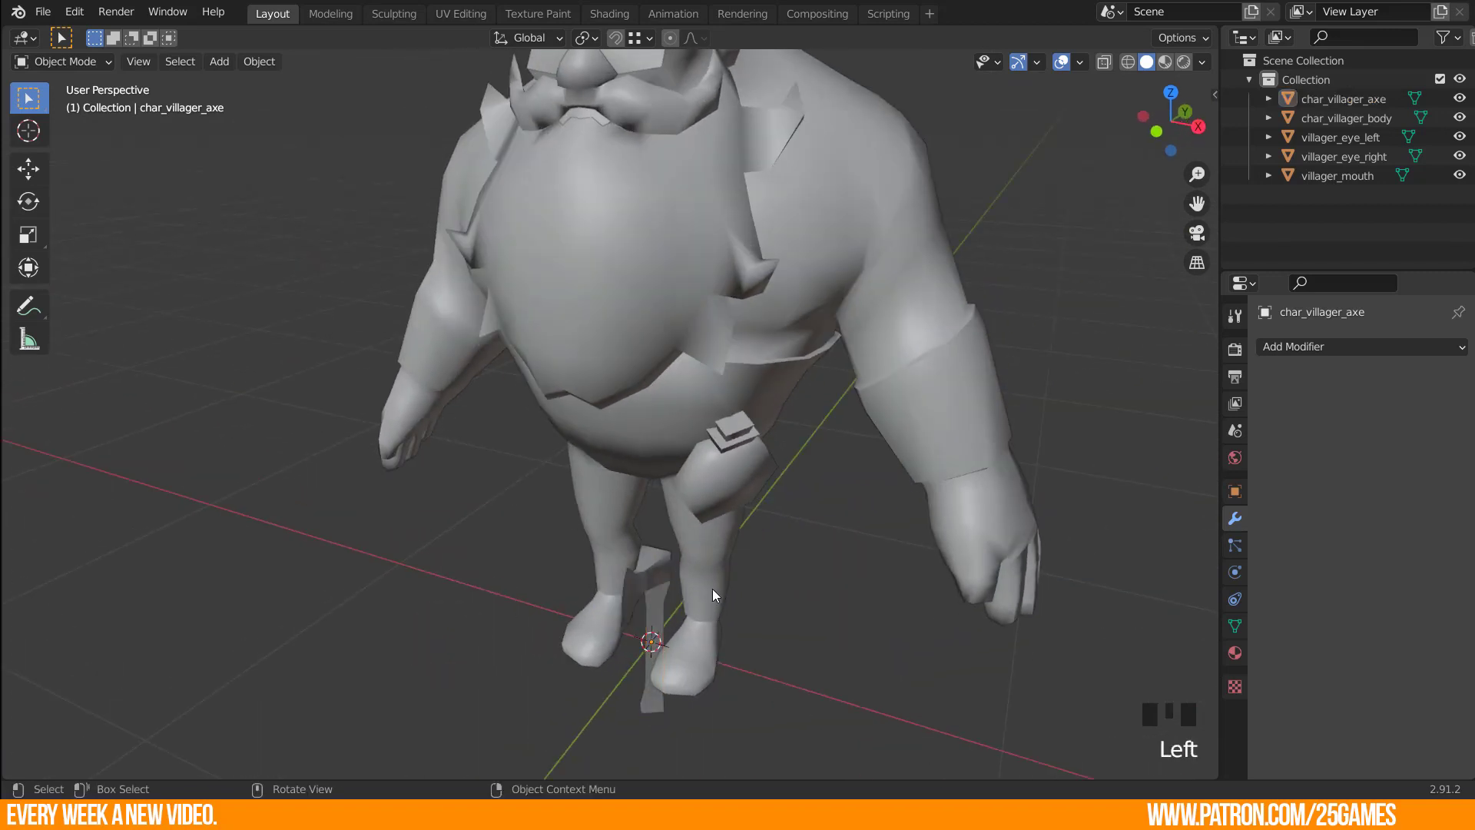
Rename the separated piece char_villager_axe and show the villager body again.
left_click(653, 579)
key("g")
left_click(679, 366)
key("g")
left_click_drag(814, 468, 808, 461)
In Preferences > Add-ons, search rig and confirm Rigging: Rigify is enabled.
key("KP_1")
left_click_drag(685, 460, 458, 648)
left_click(458, 649)
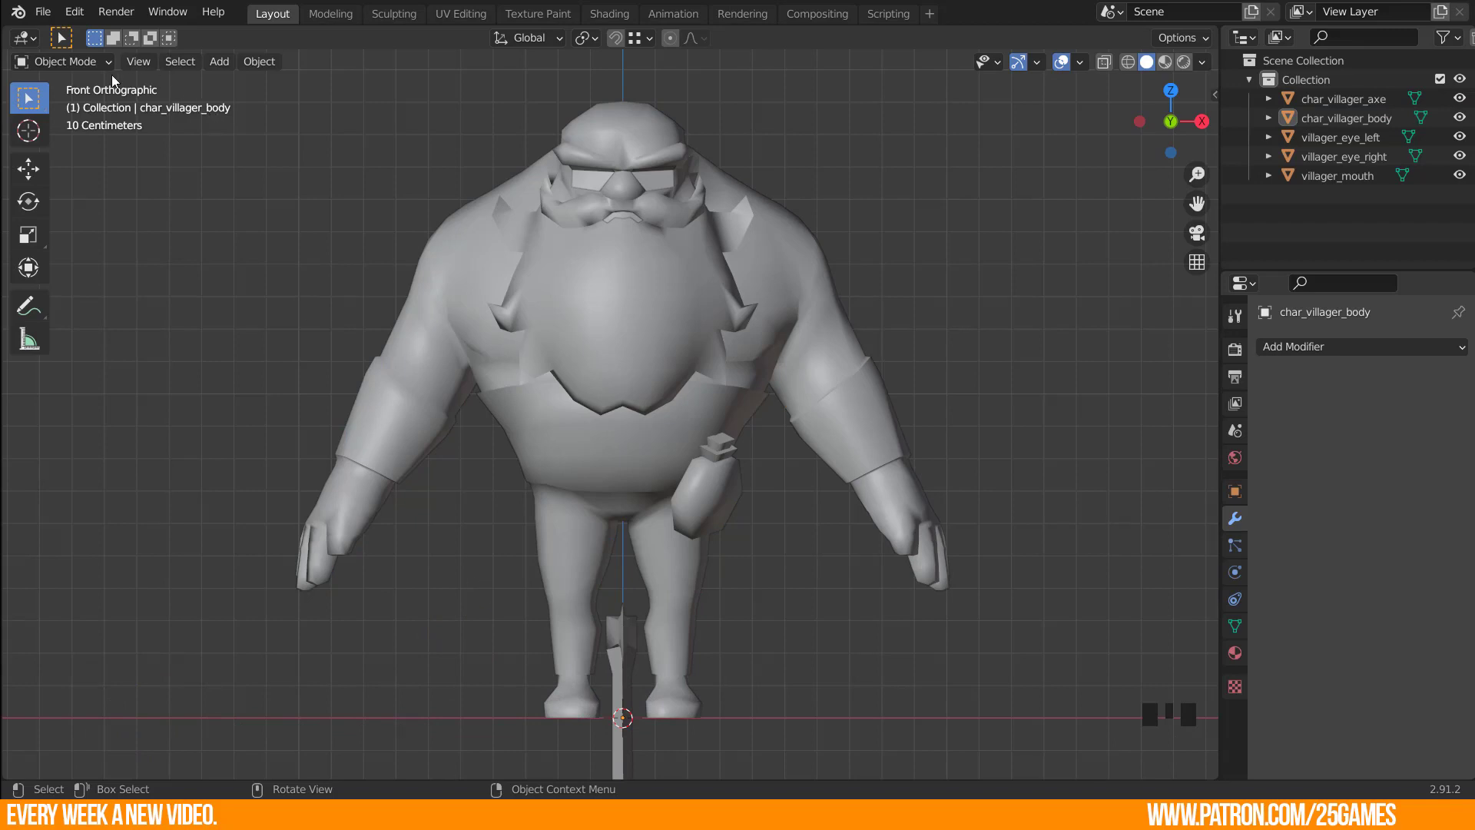
left_click_drag(47, 20, 106, 295)
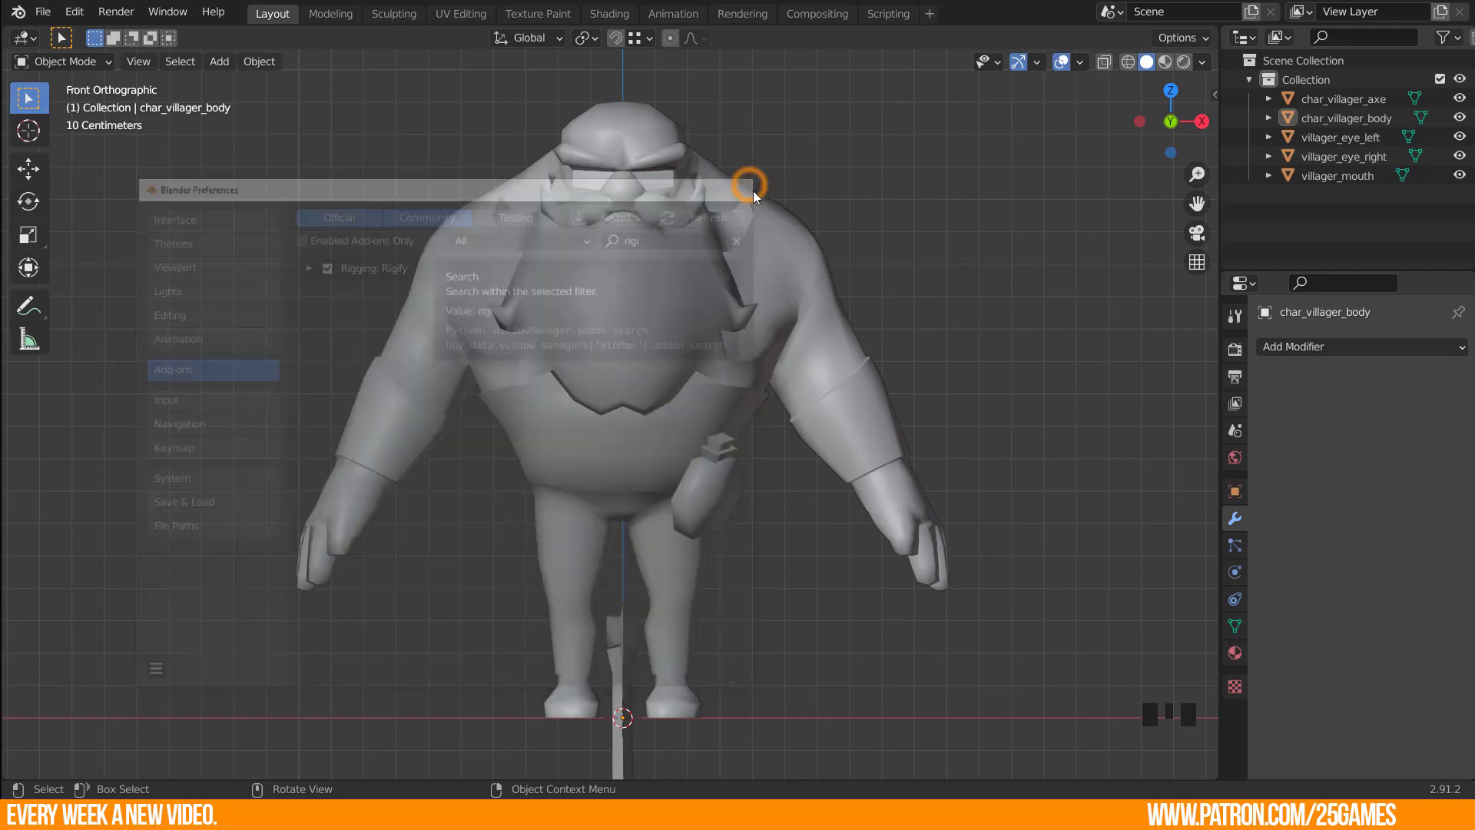
Close the preferences and add a Single Bone armature inside the villager.
left_click(432, 621)
left_click_drag(512, 653, 507, 608)
scroll("down", 3)
scroll("up", 3)
scroll("up", 3)
key("shift+a")
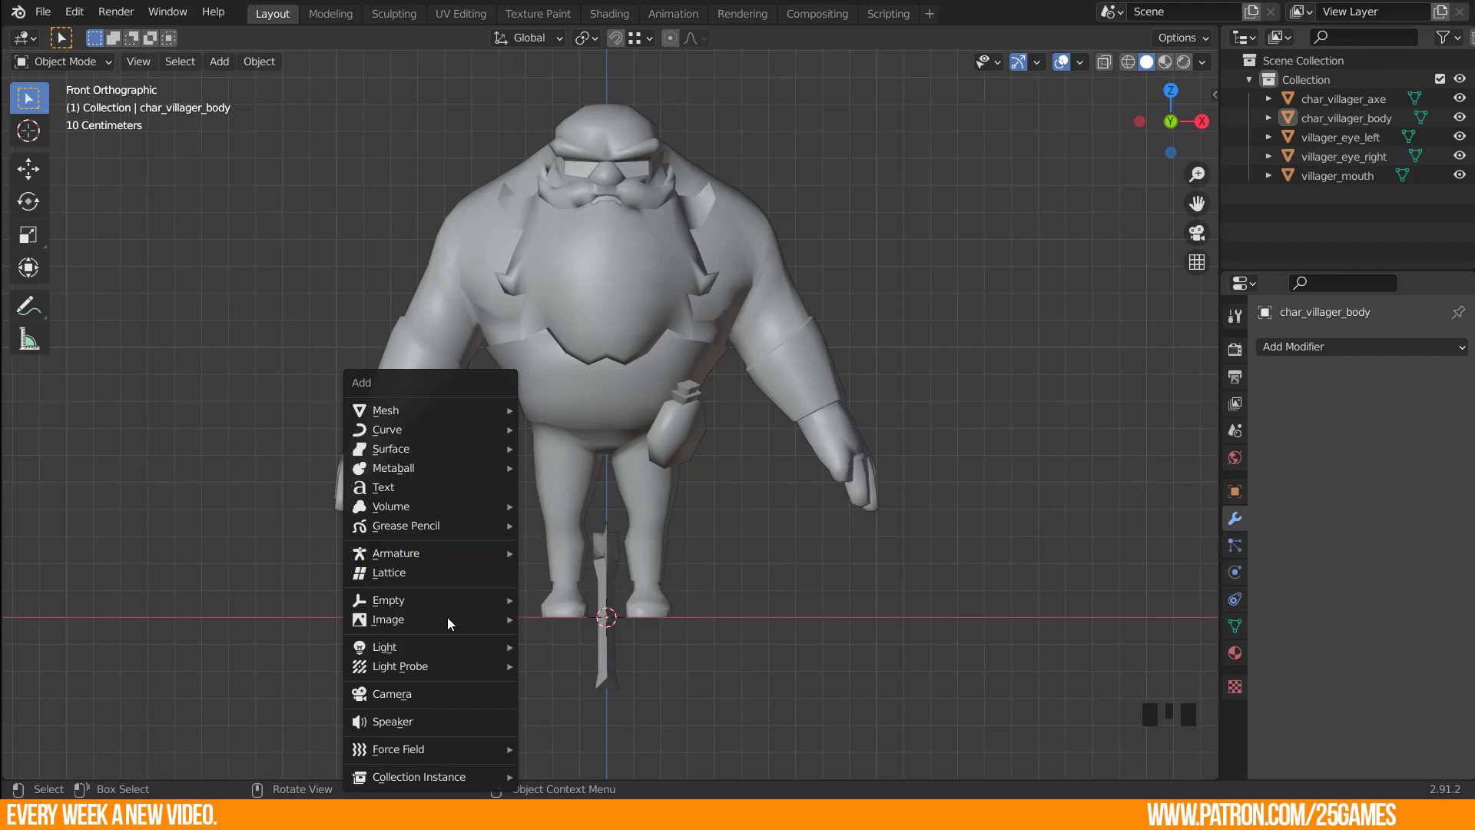
left_click(470, 566)
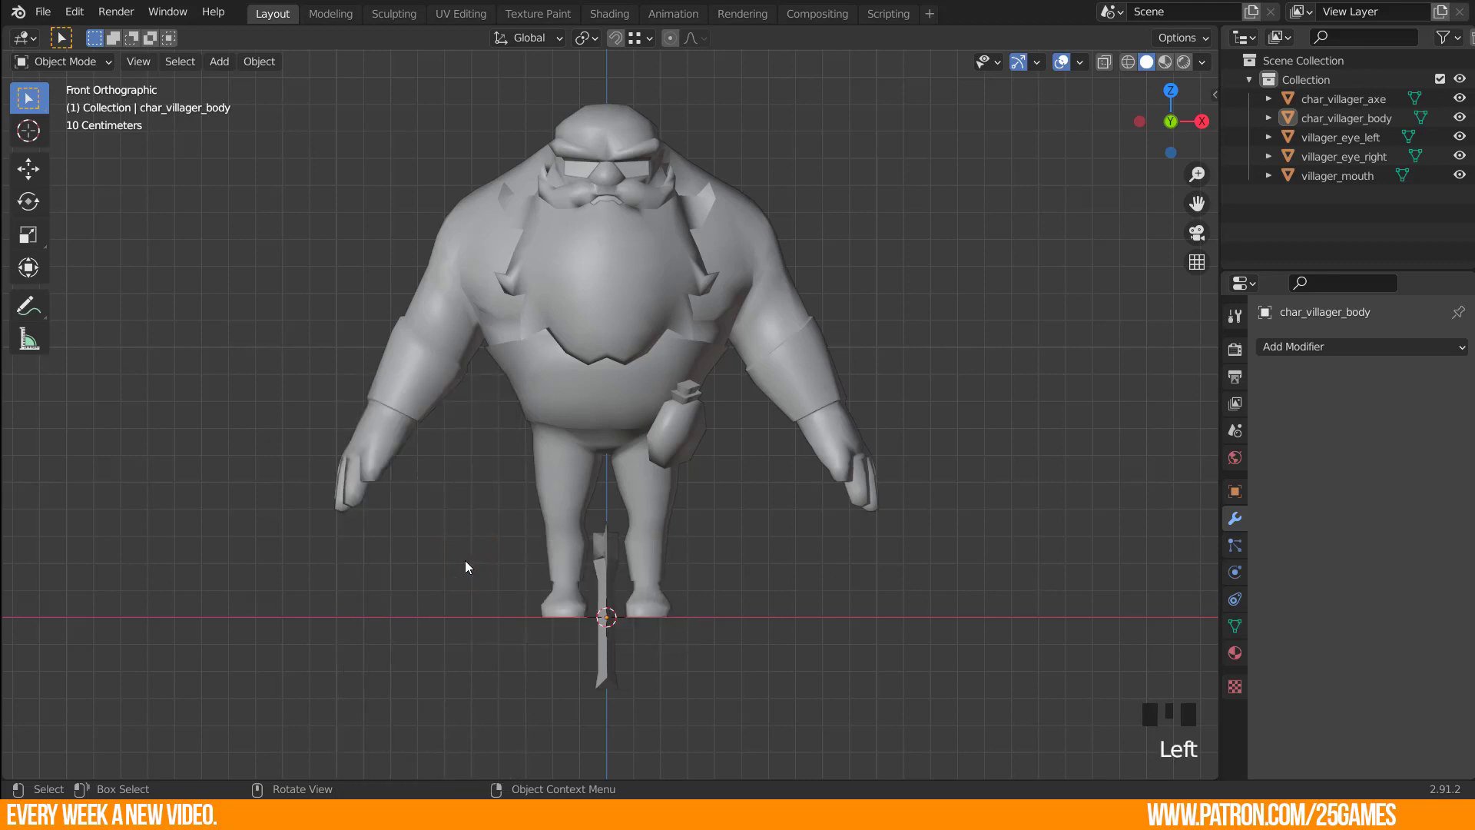
key("shift+a")
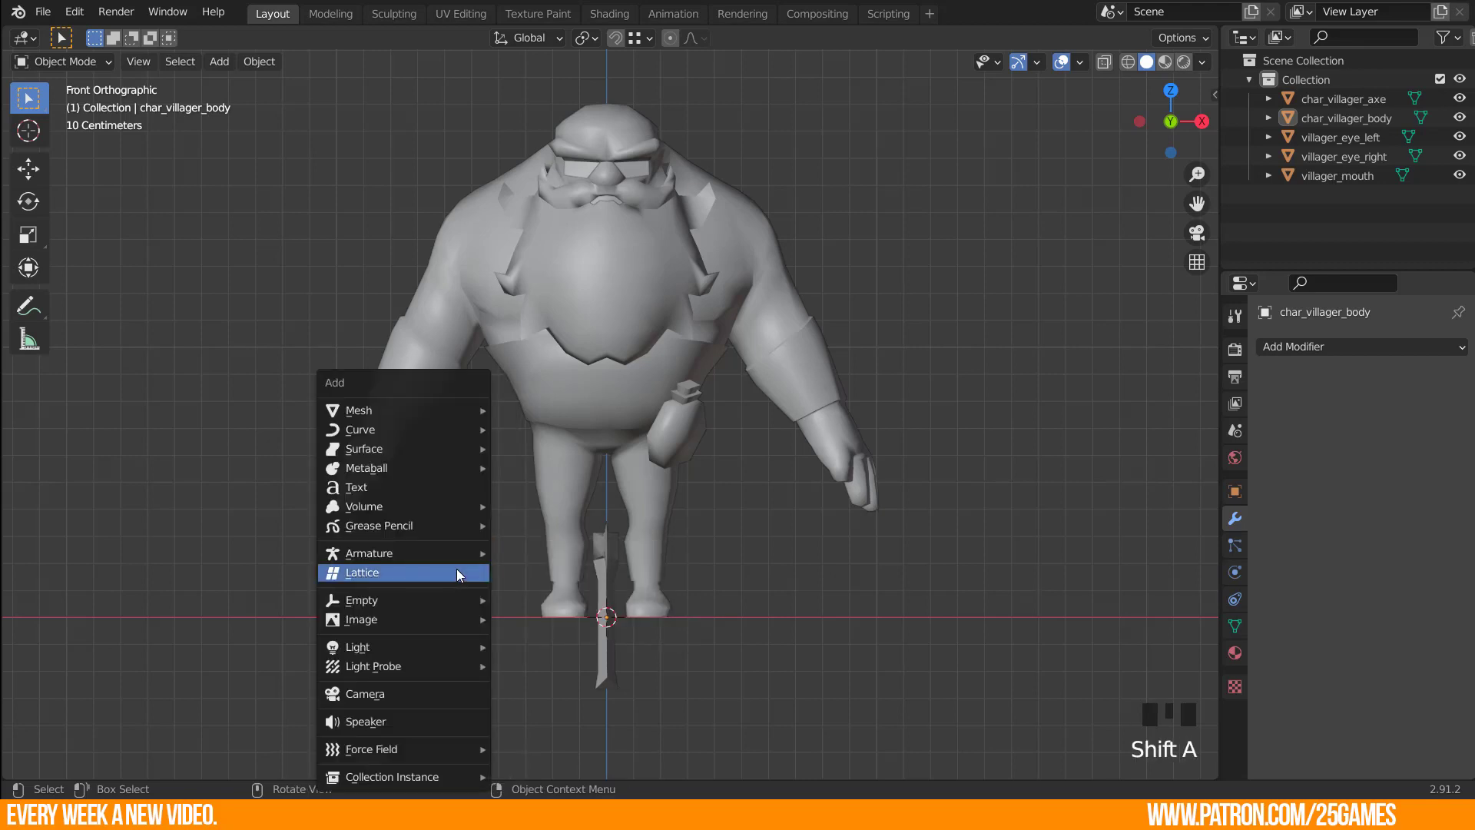
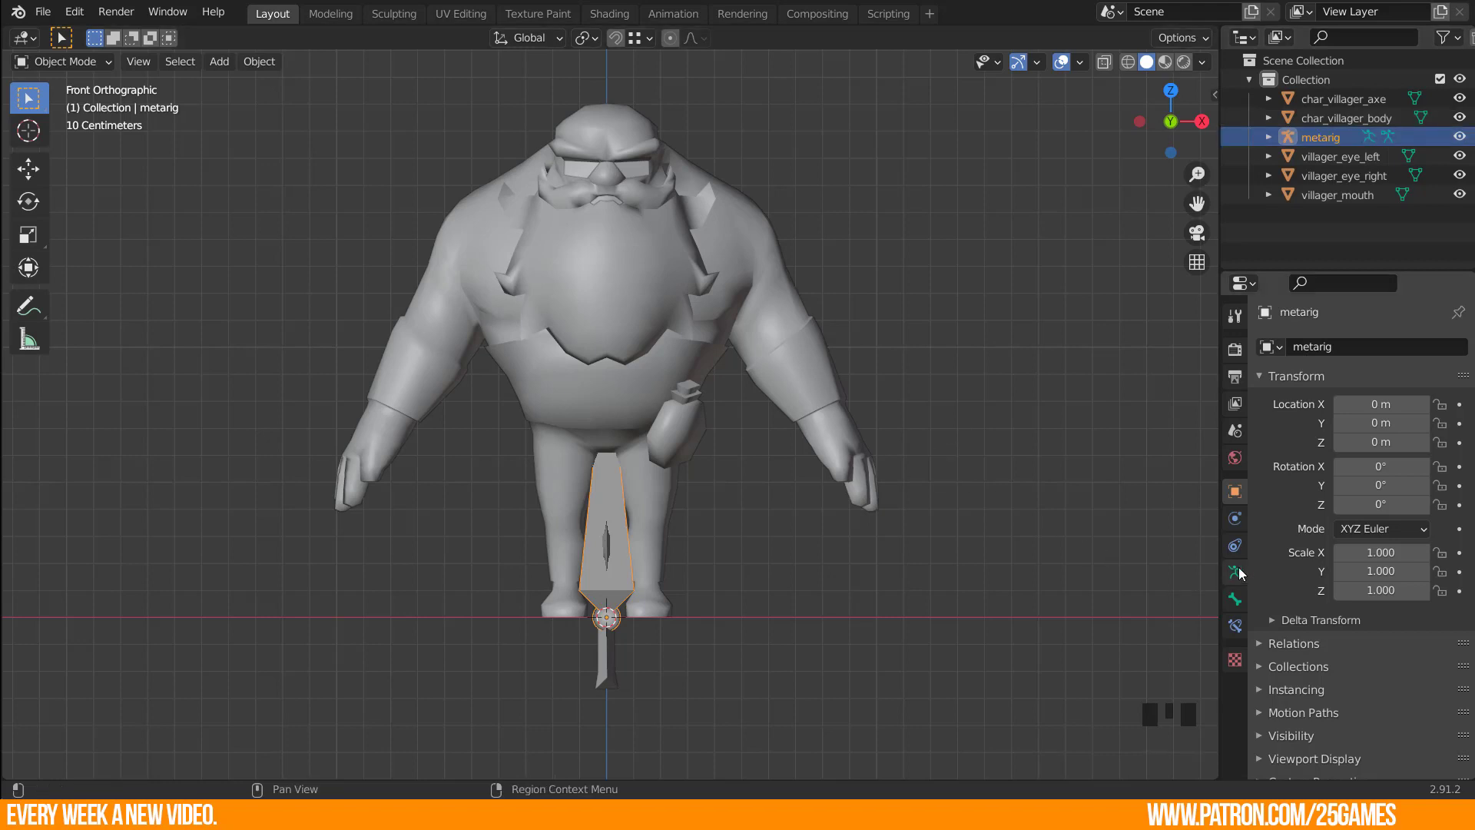
In the armature's Viewport Display enable In Front and Axes, then select the metarig bone.
left_click(1243, 575)
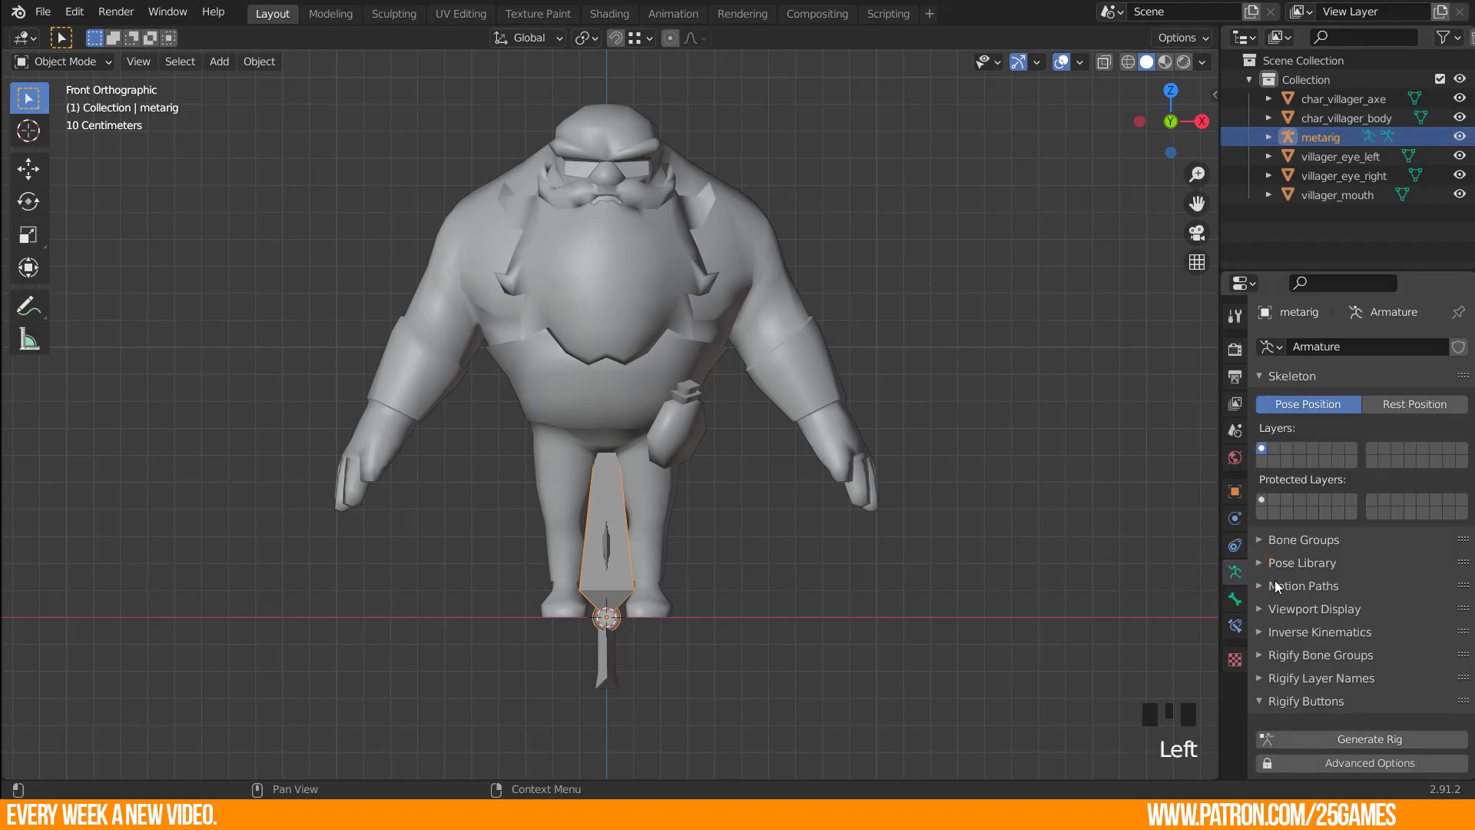
left_click_drag(1282, 615, 1302, 606)
scroll("down", 3)
scroll("down", 3)
left_click(1347, 595)
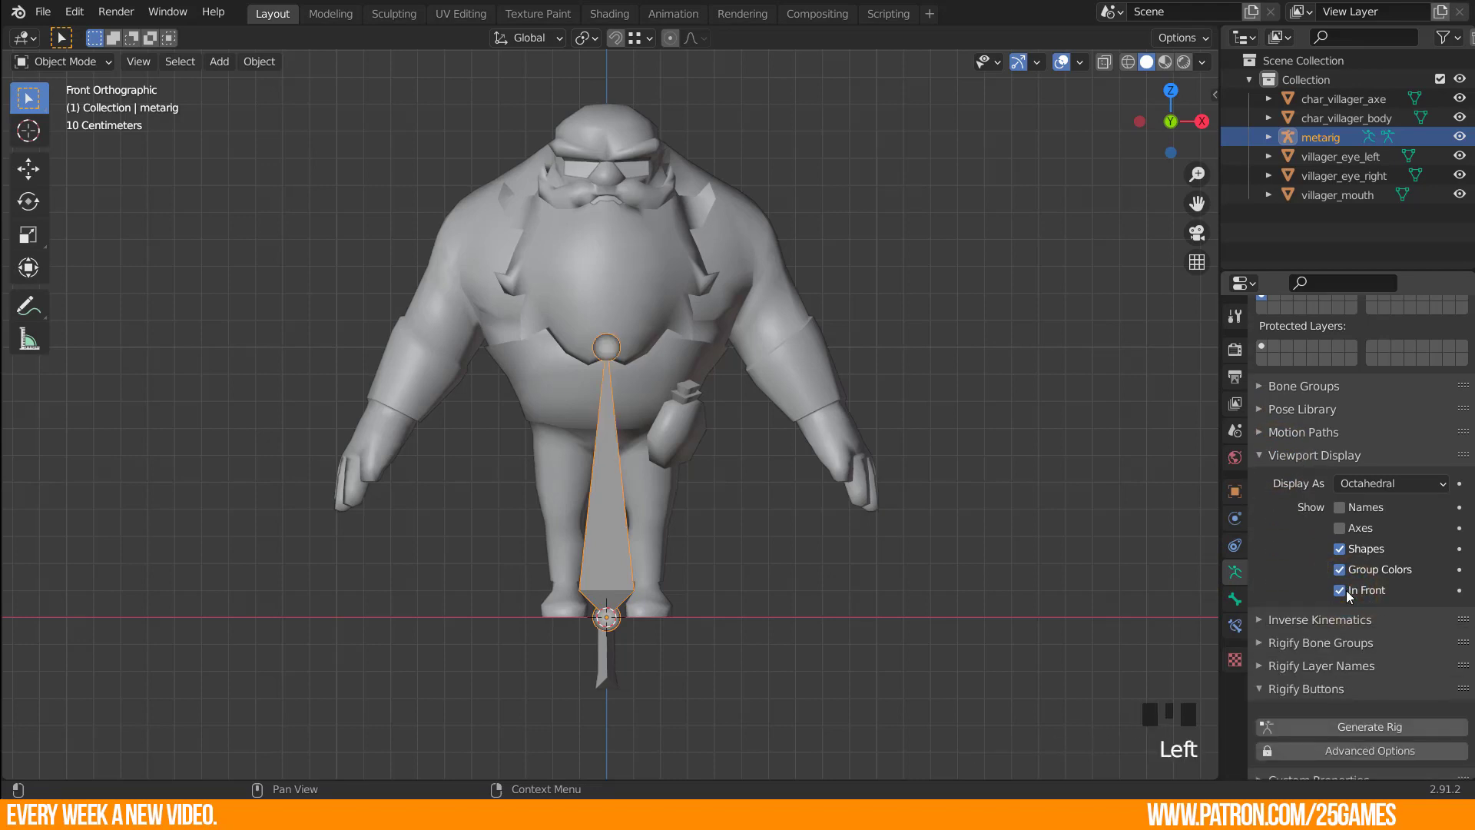
left_click(1348, 533)
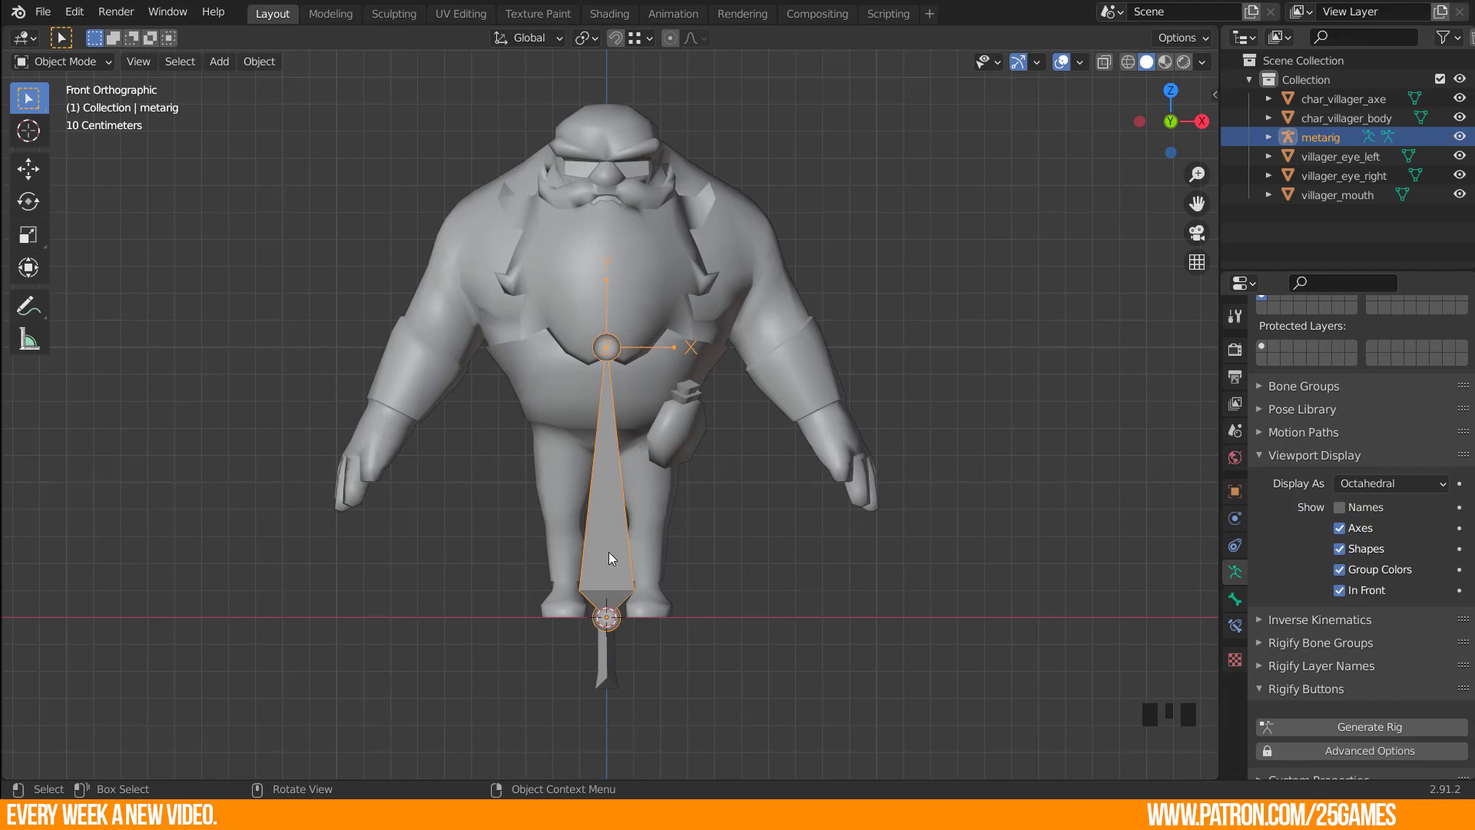
left_click(629, 553)
left_click(610, 554)
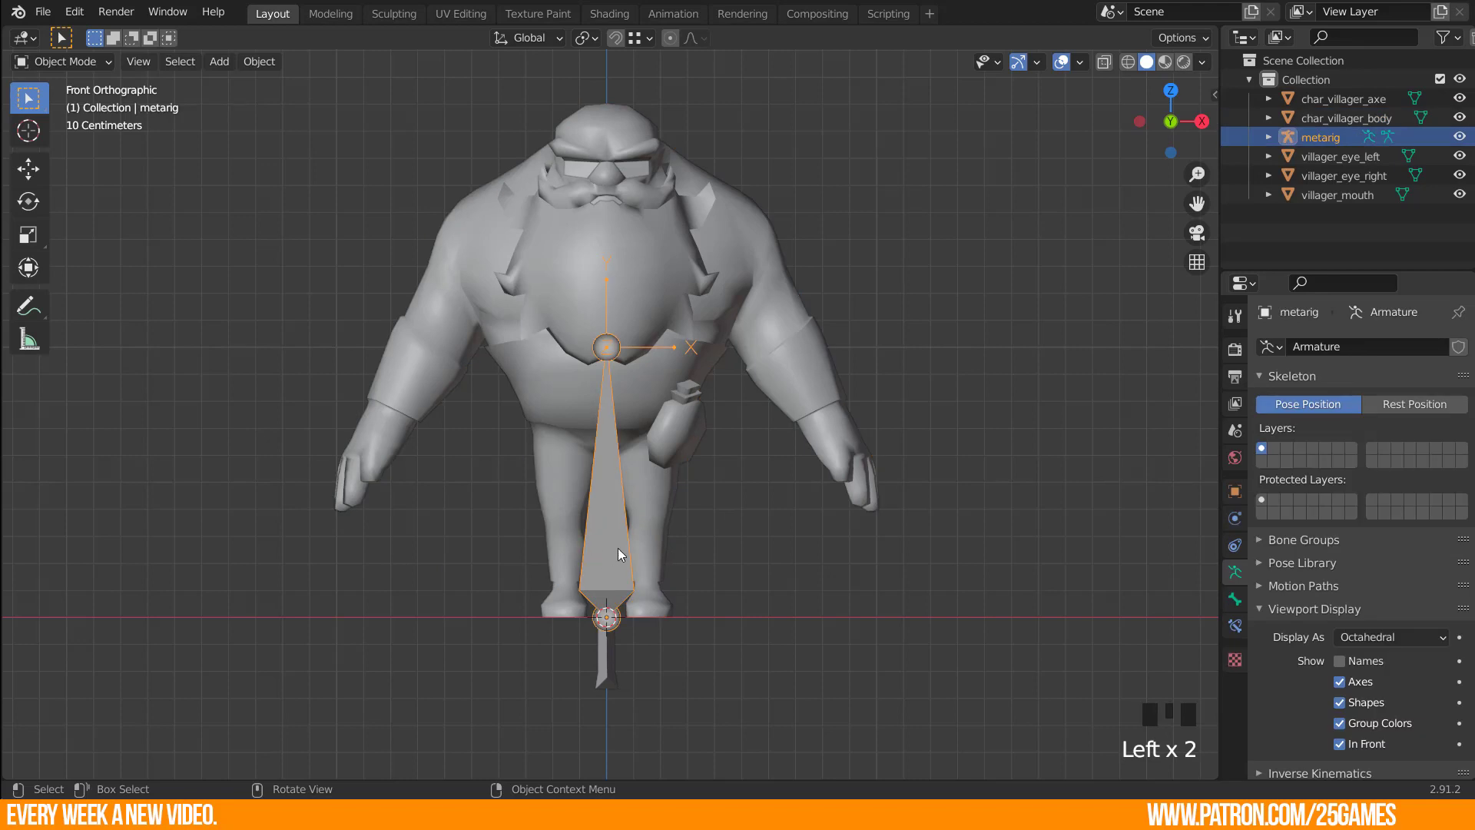
In Edit Mode delete the lone bone from the metarig.
key("Tab")
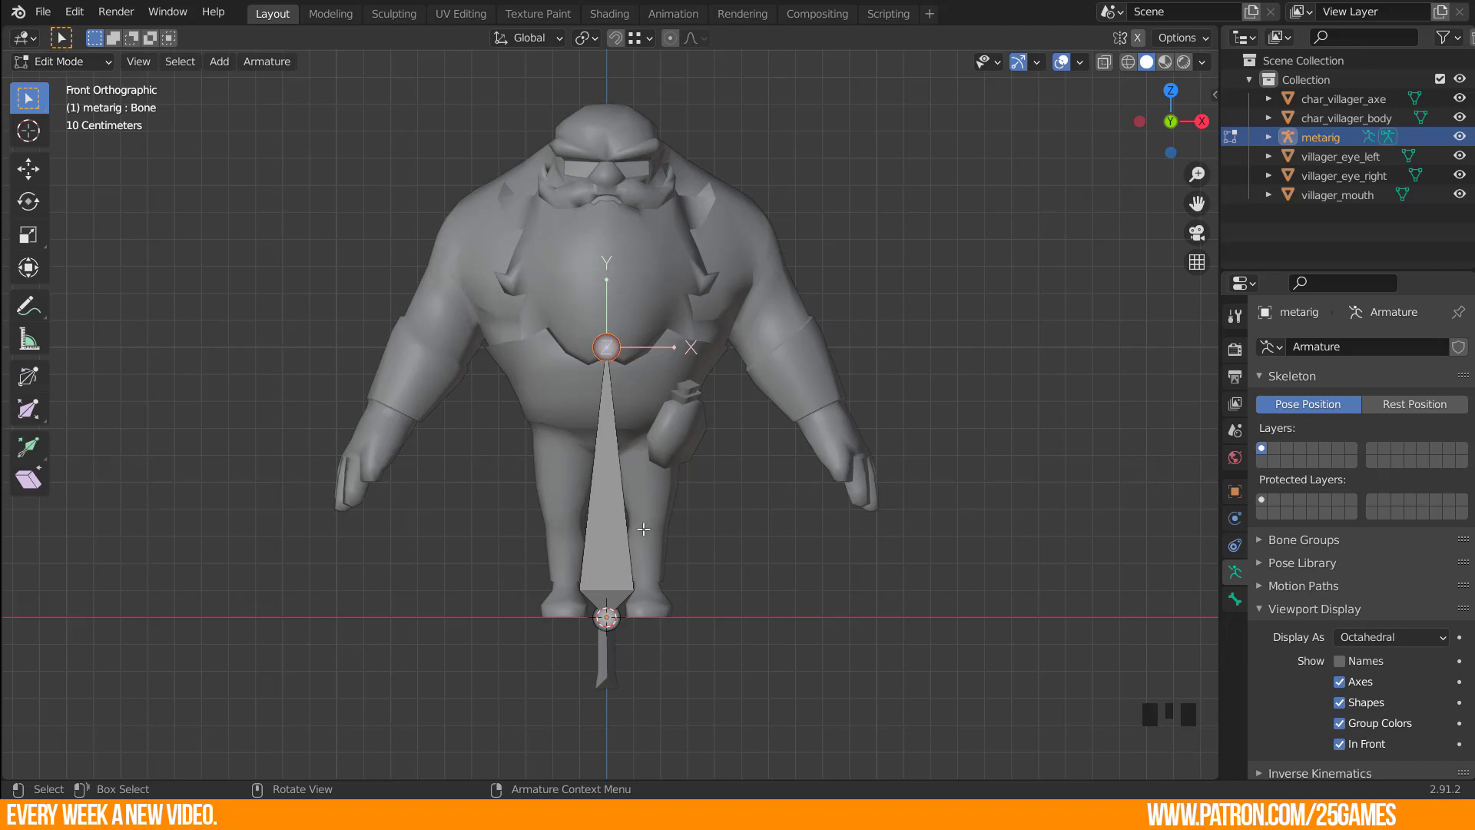
key("a")
key("x")
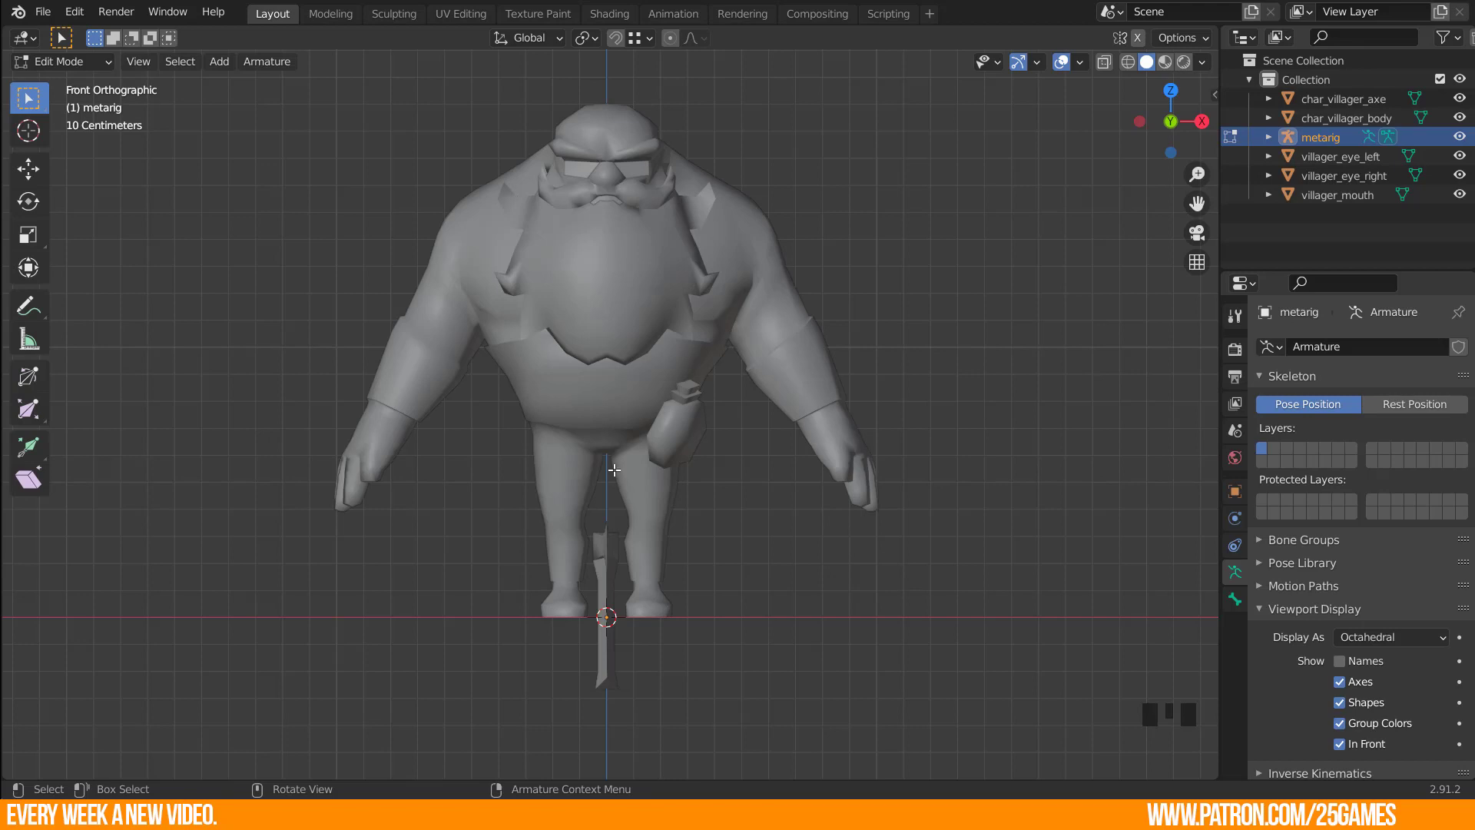
Scroll the Armature properties to Rigify Buttons and pick the limbs.leg sample.
scroll("down", 3)
scroll("up", 3)
left_click_drag(1268, 493, 1310, 565)
scroll("down", 3)
left_click_drag(1269, 598, 1307, 681)
scroll("down", 3)
scroll("up", 3)
scroll("down", 3)
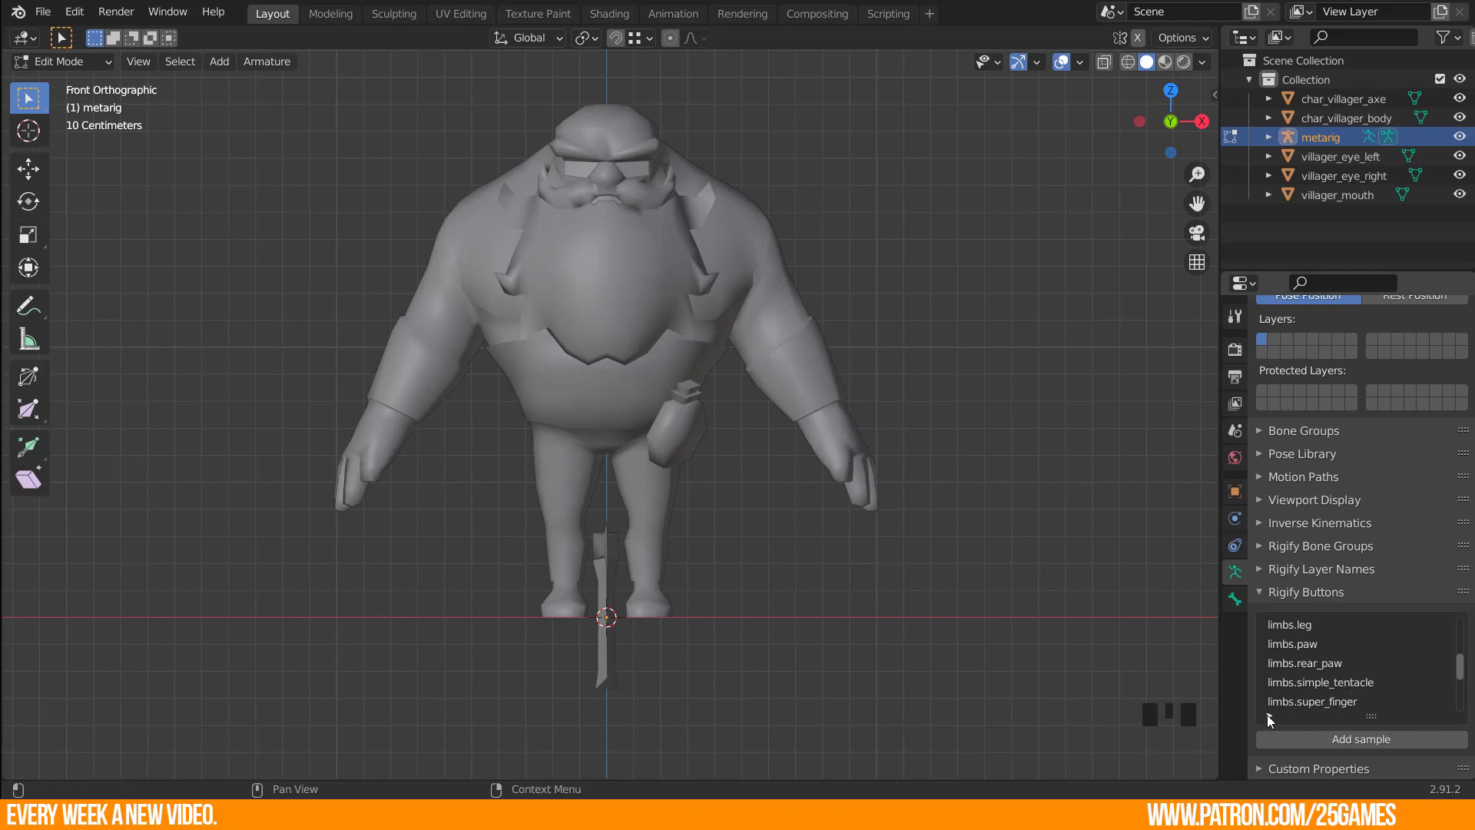
left_click(1270, 722)
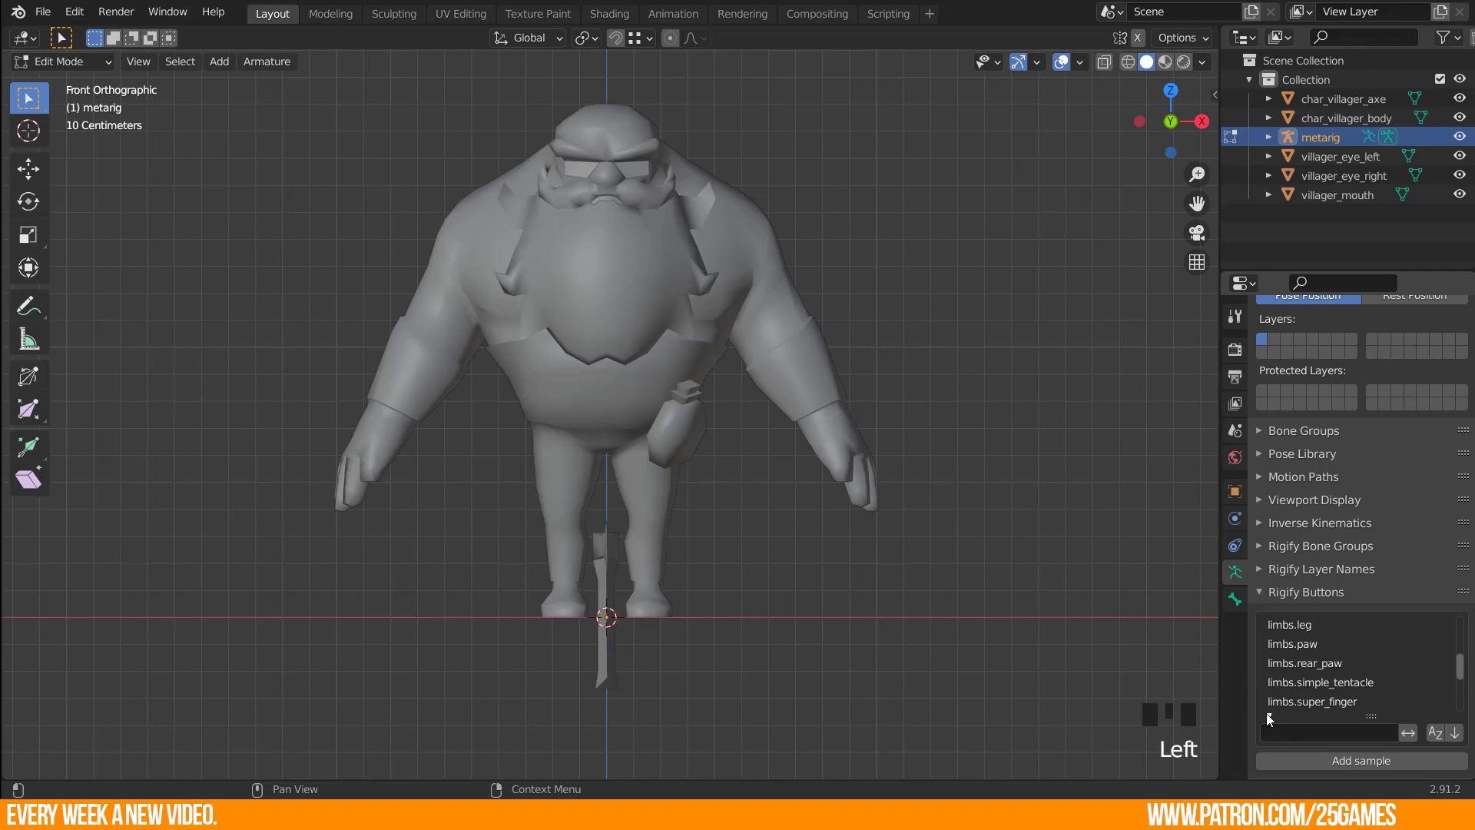
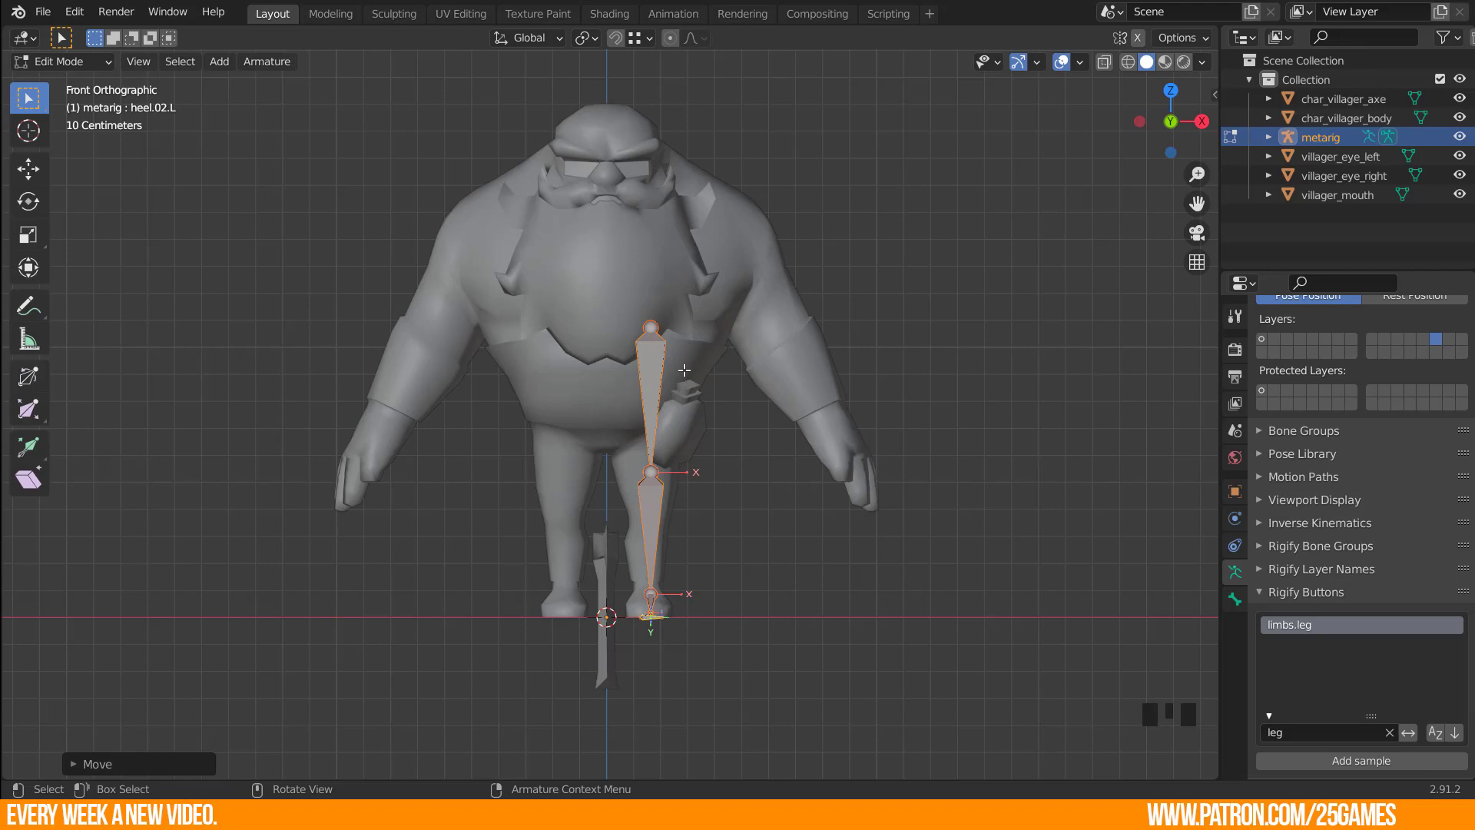
Move the leg sample into the left leg, place the knee and lower the thigh joint to the hip.
key("g")
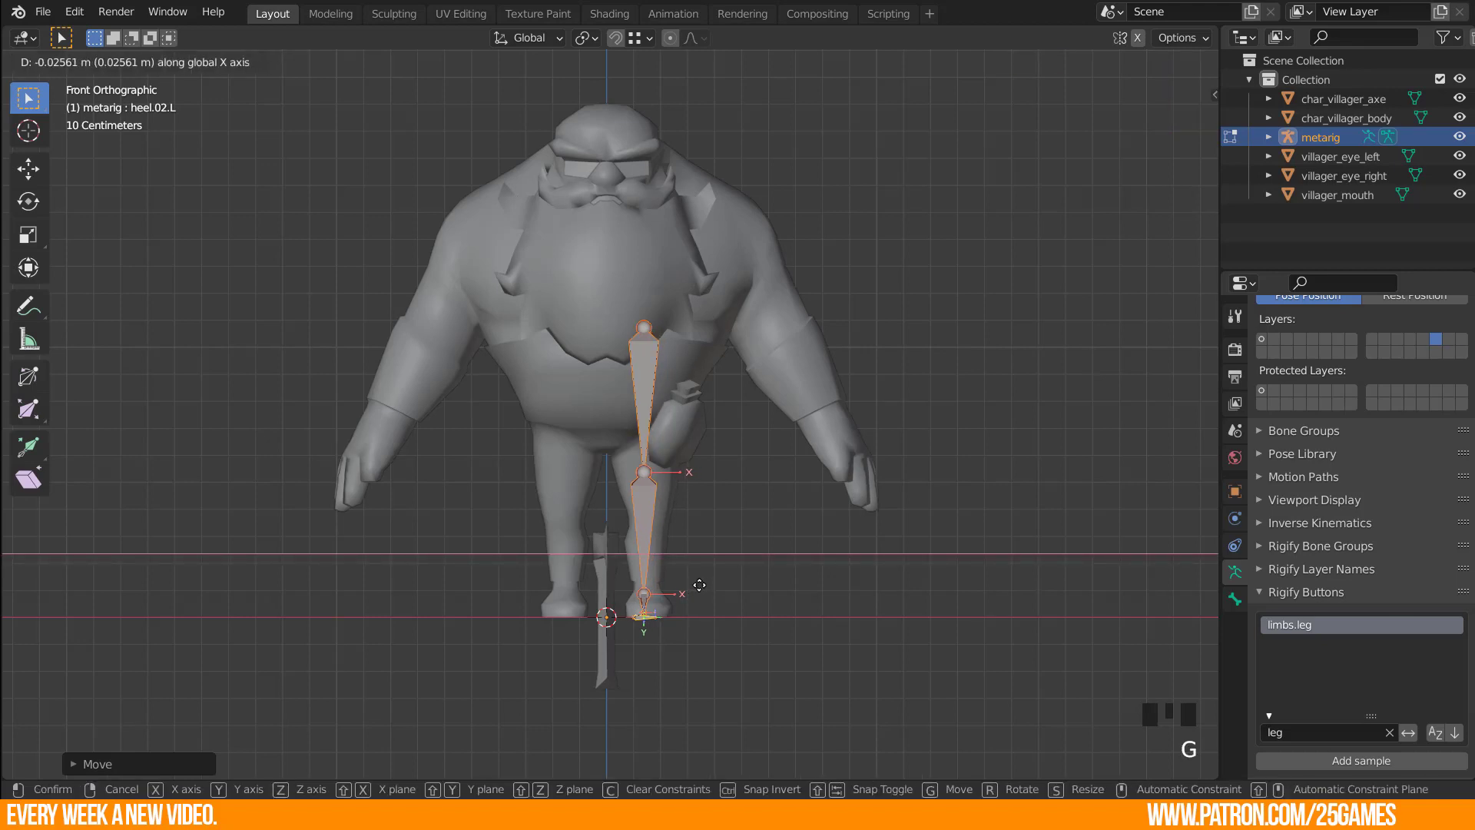
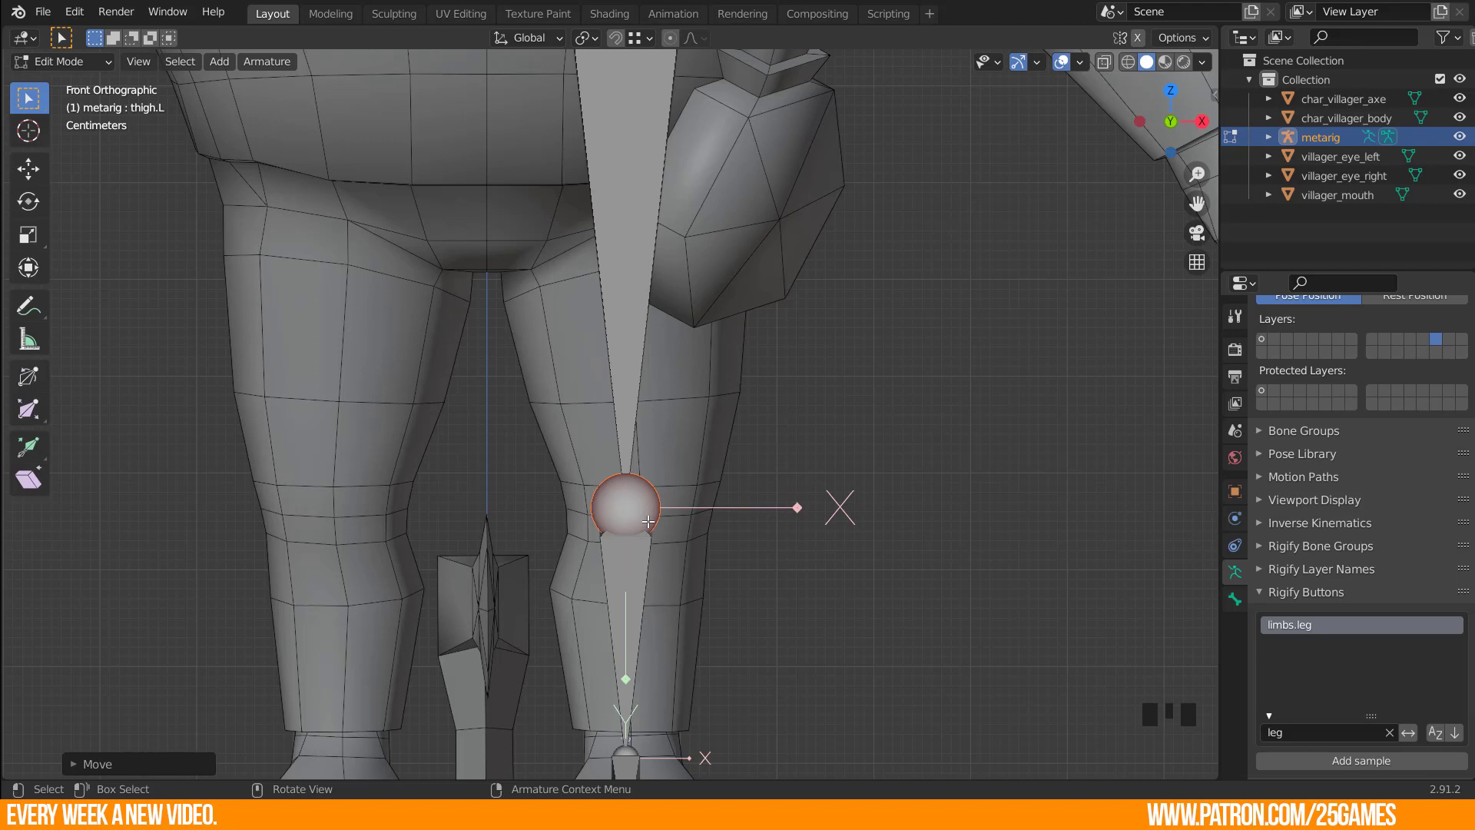
key("g")
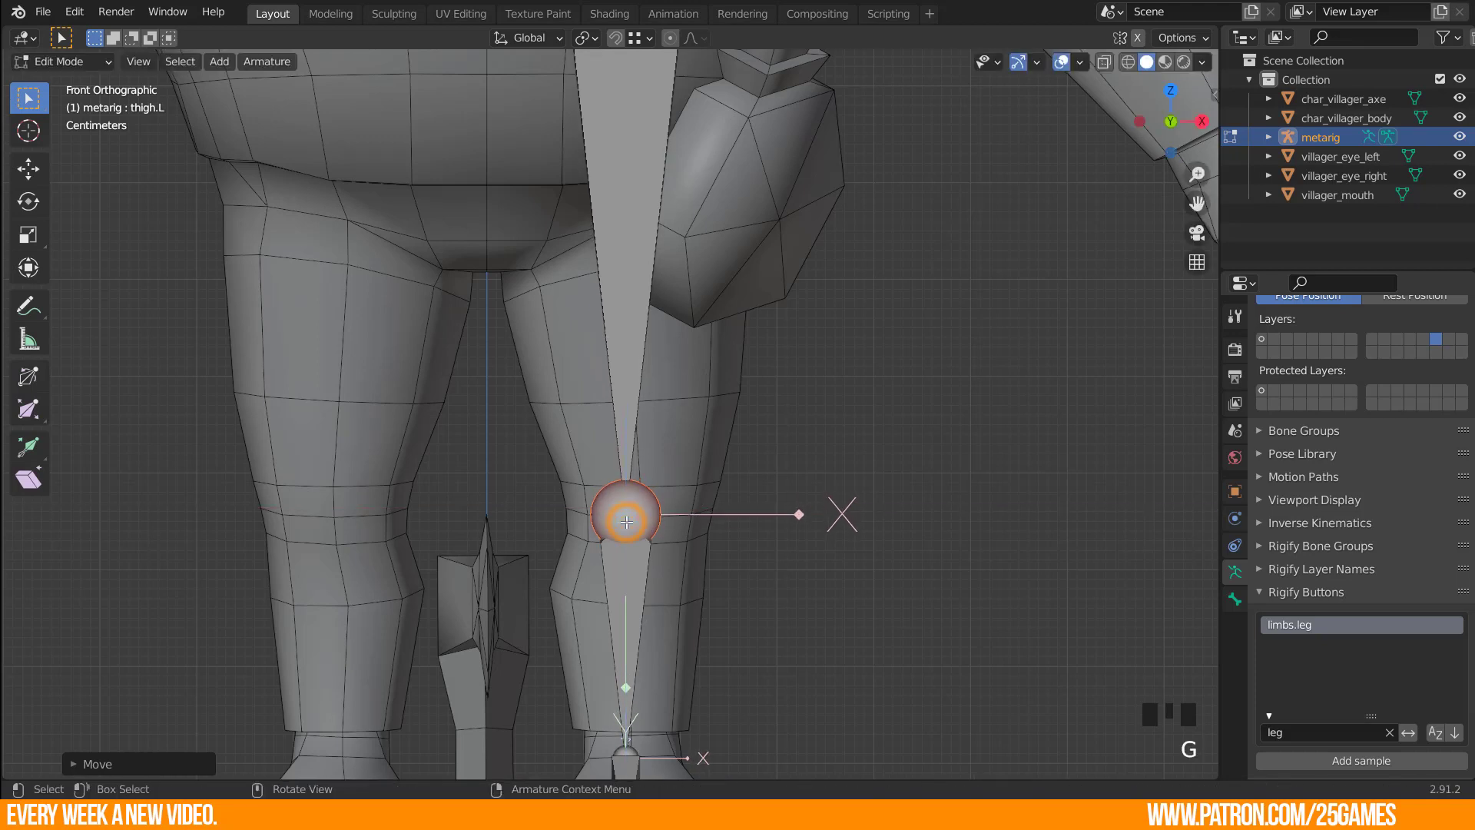
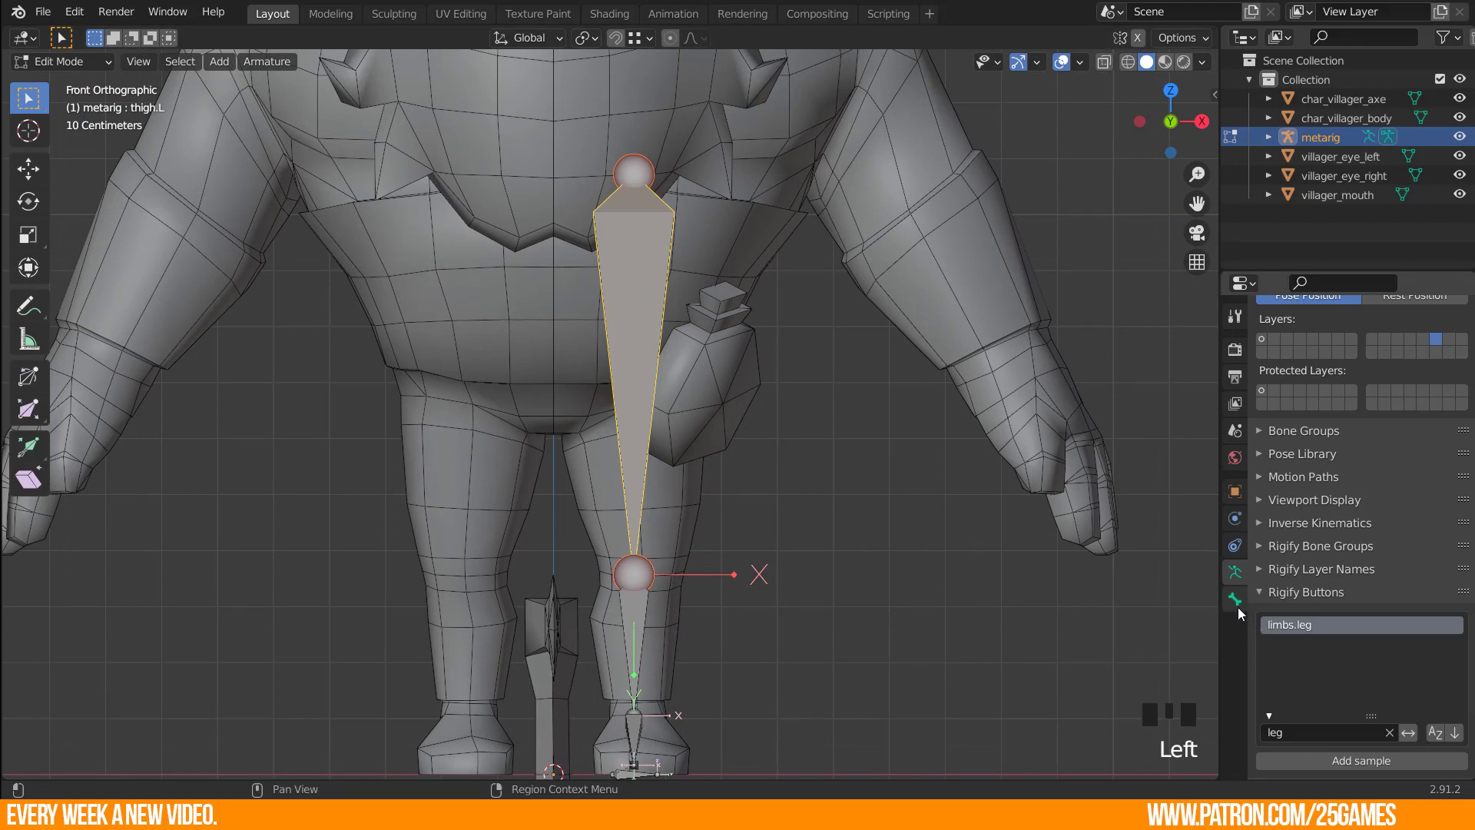
left_click(1243, 612)
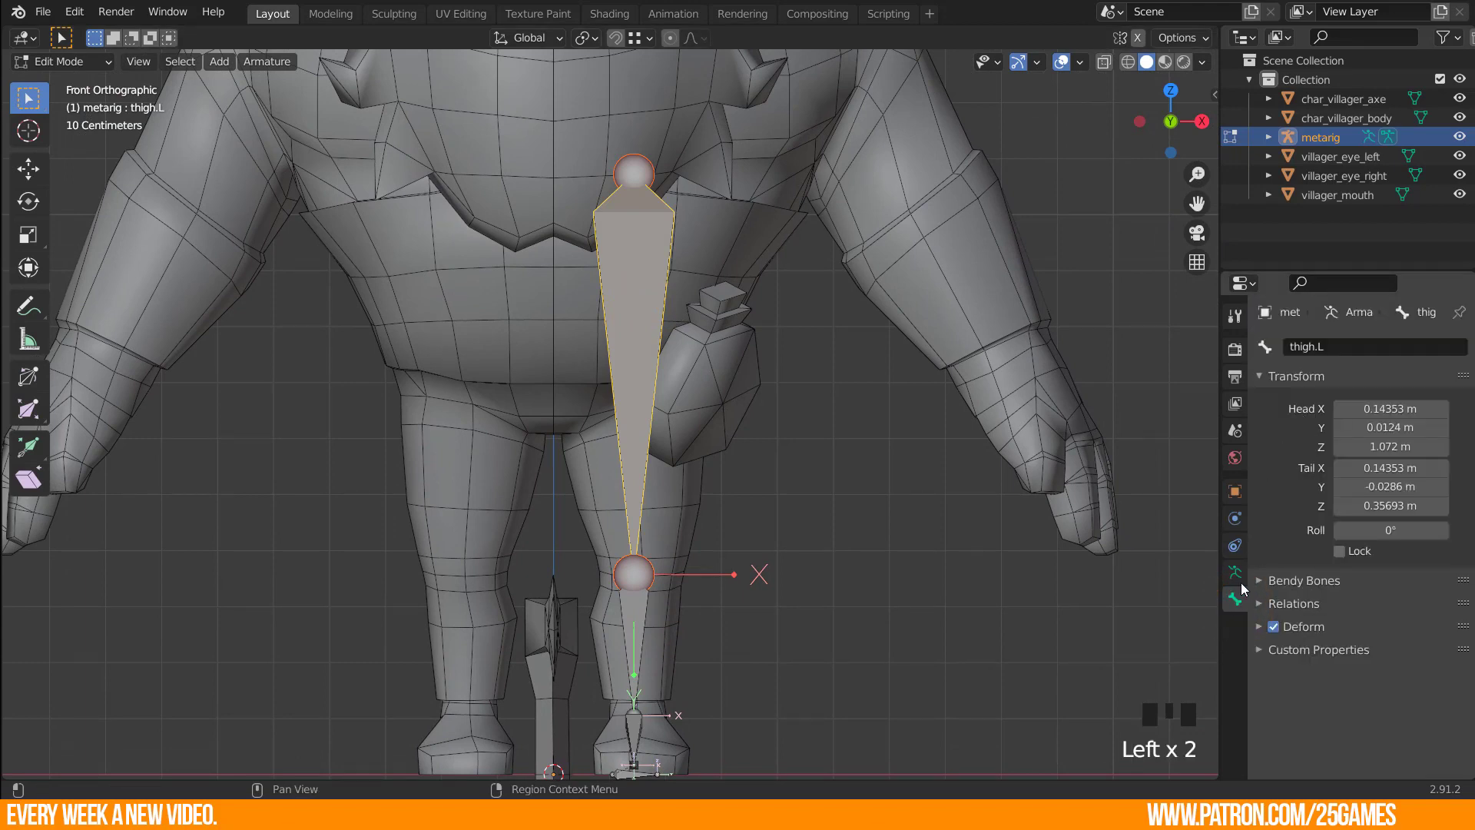
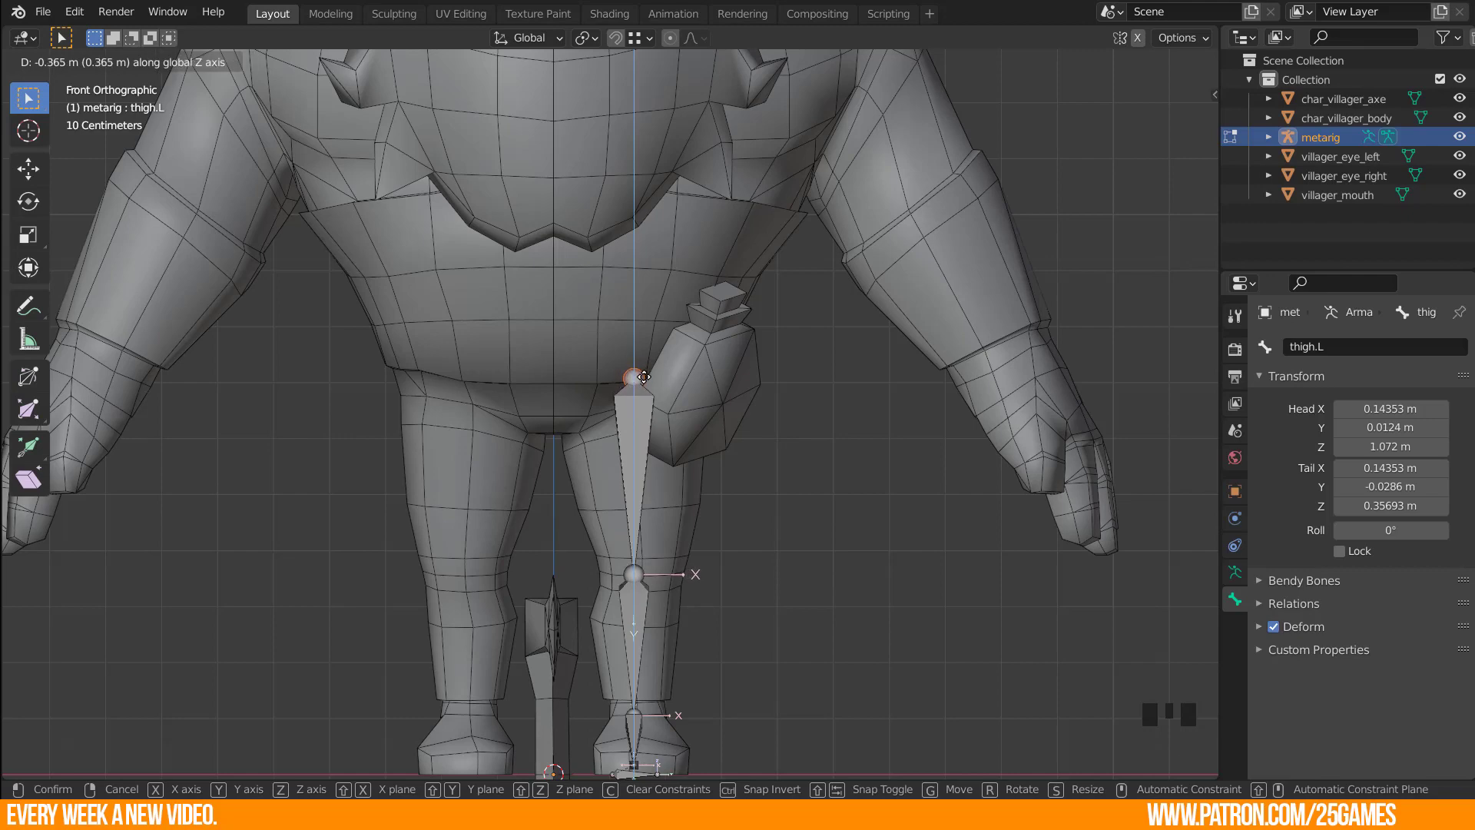
key("KP_3")
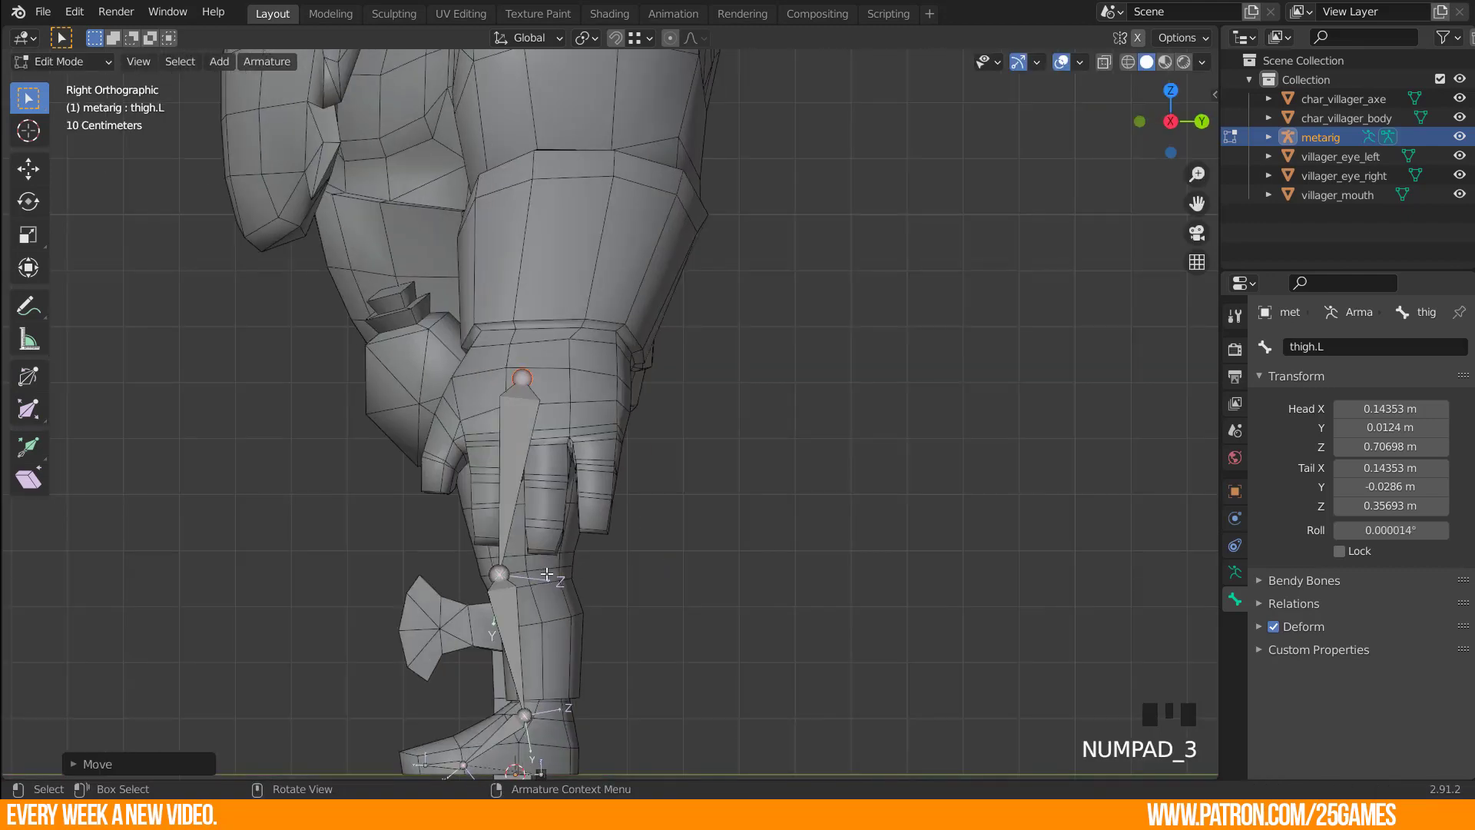
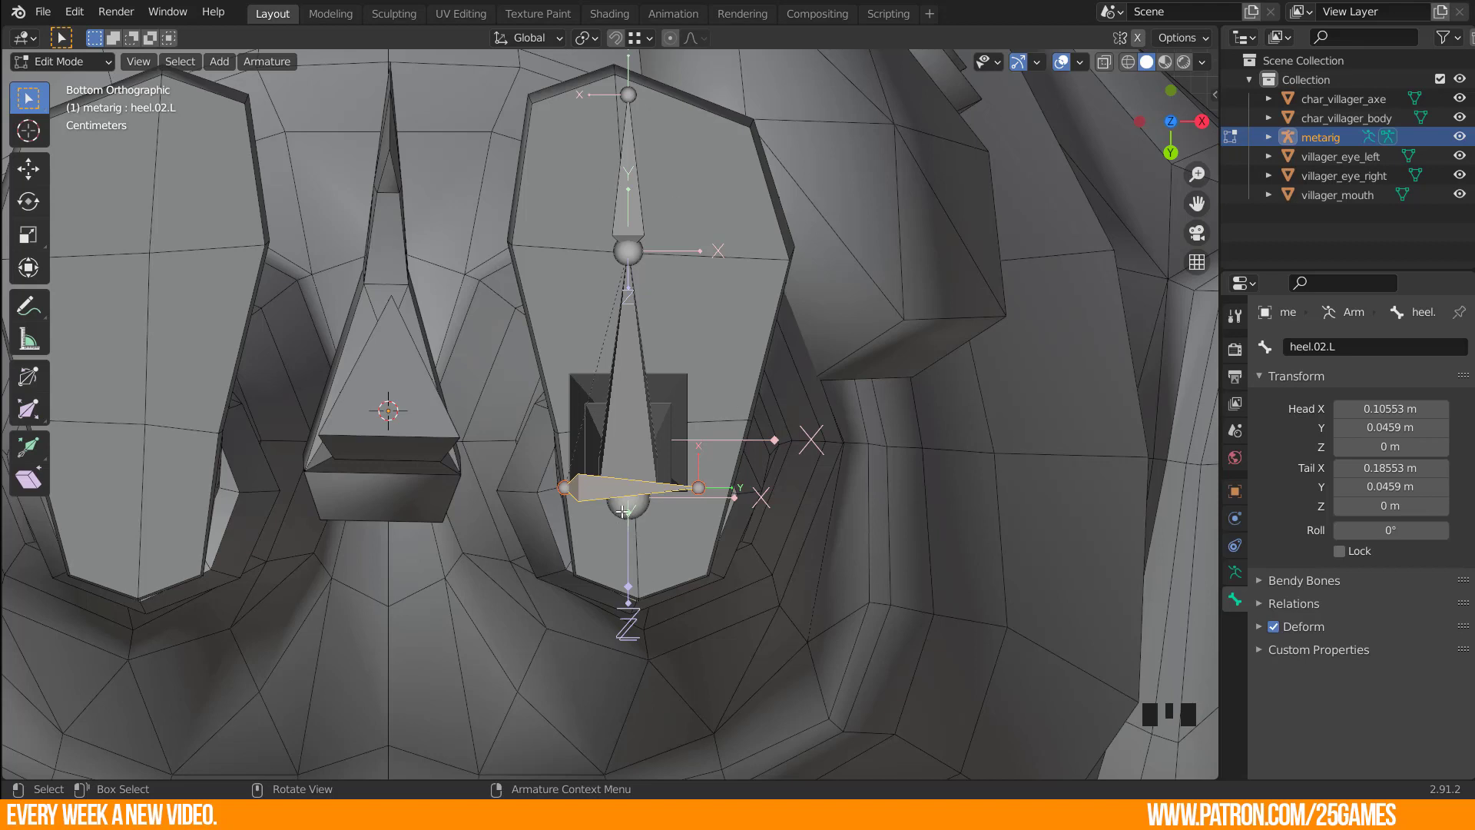
Scale heel.02.L wider across the foot and move it back under the heel in side view.
key("KP_1")
key("s")
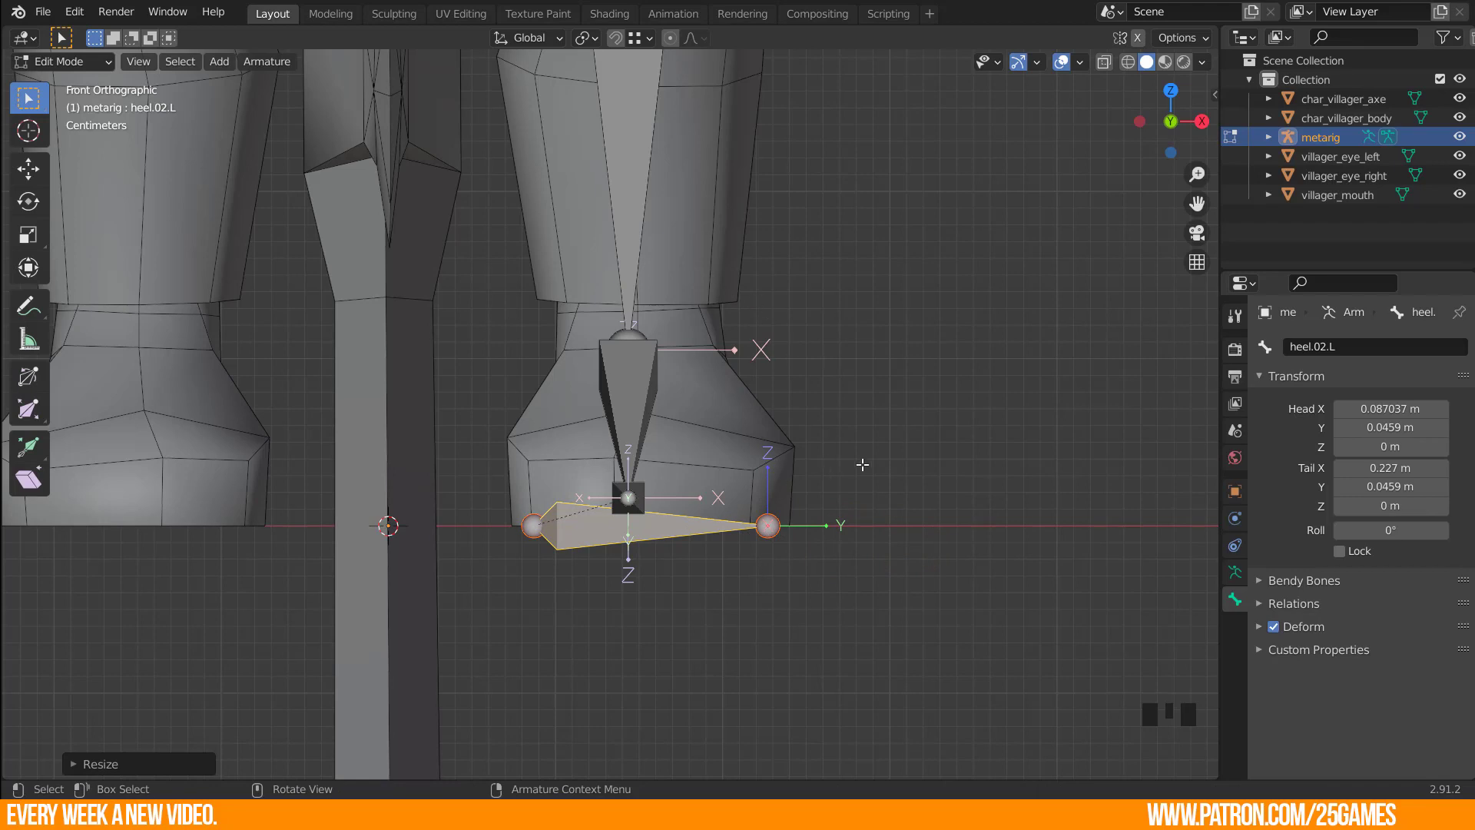
key("KP_3")
key("g")
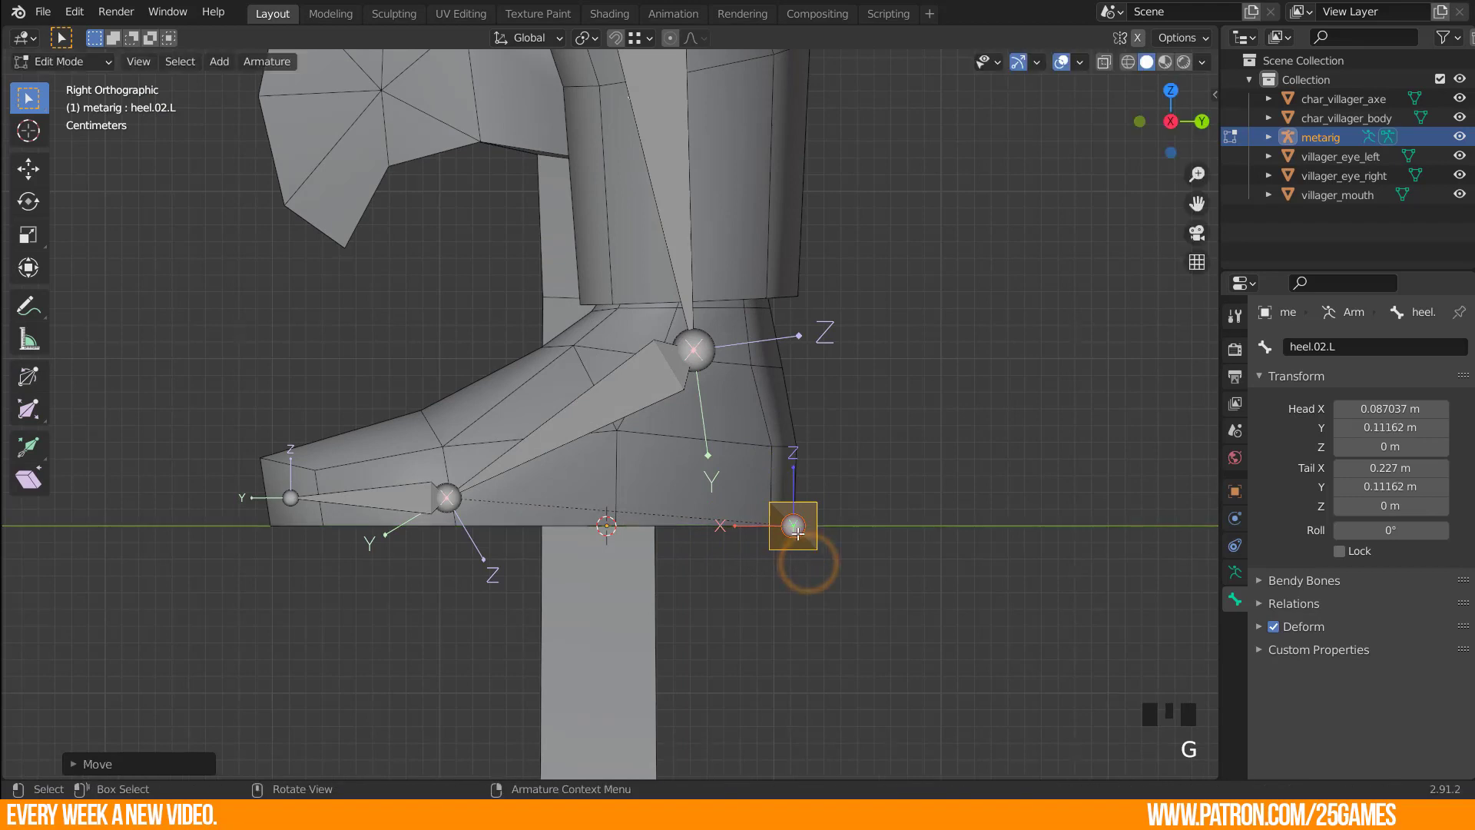
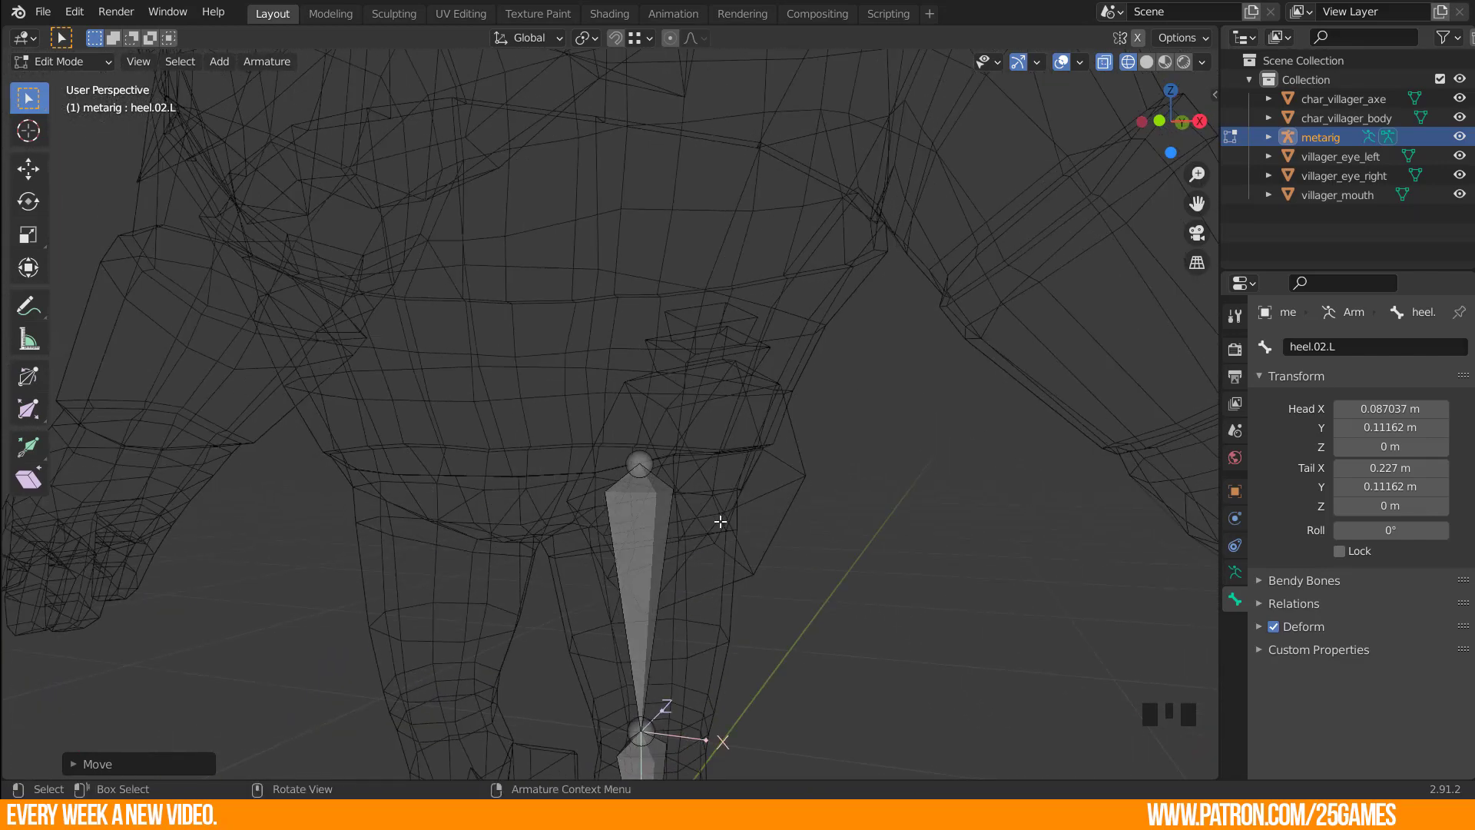
key("KP_1")
scroll("down", 3)
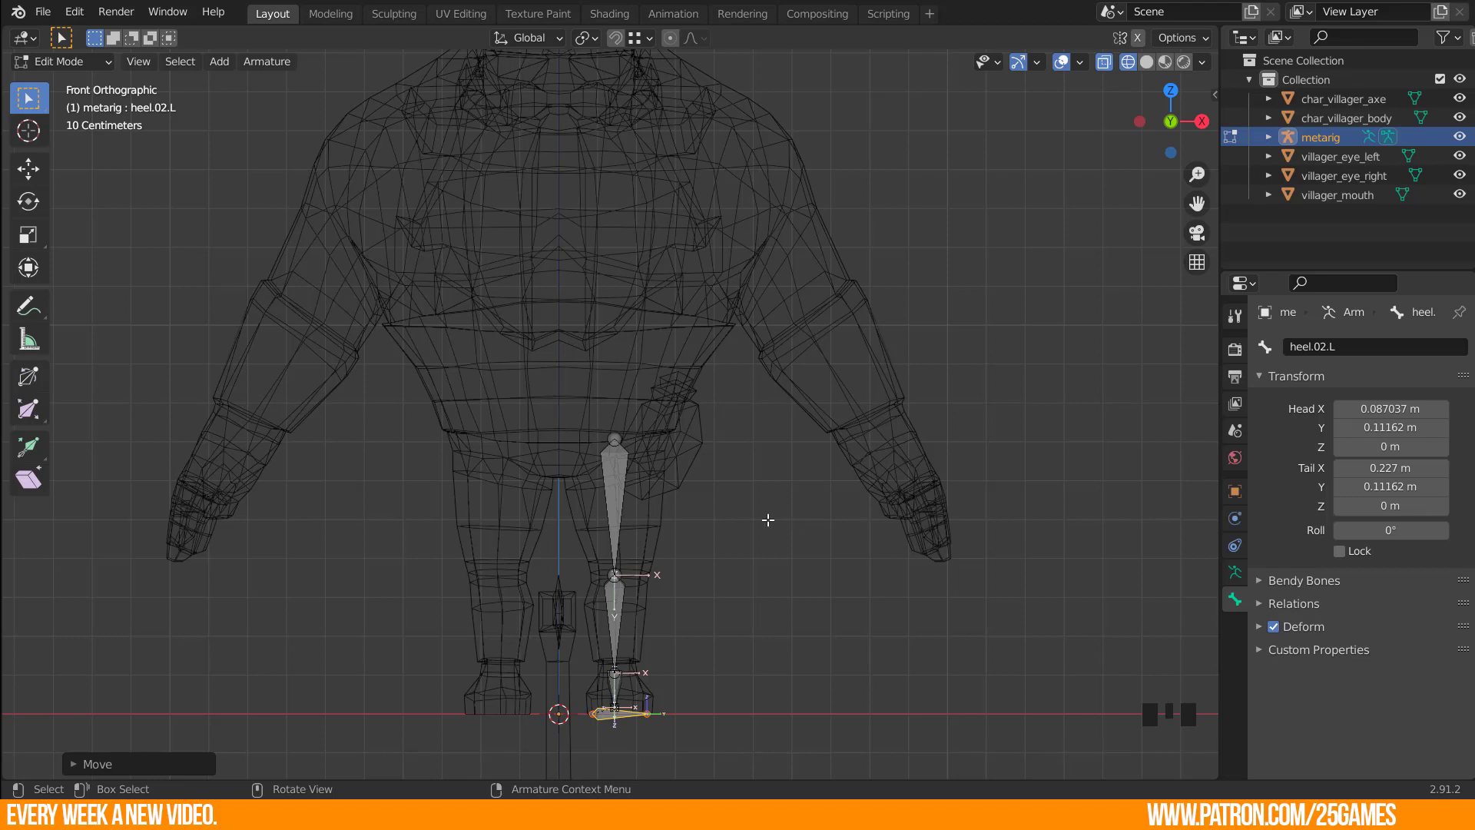
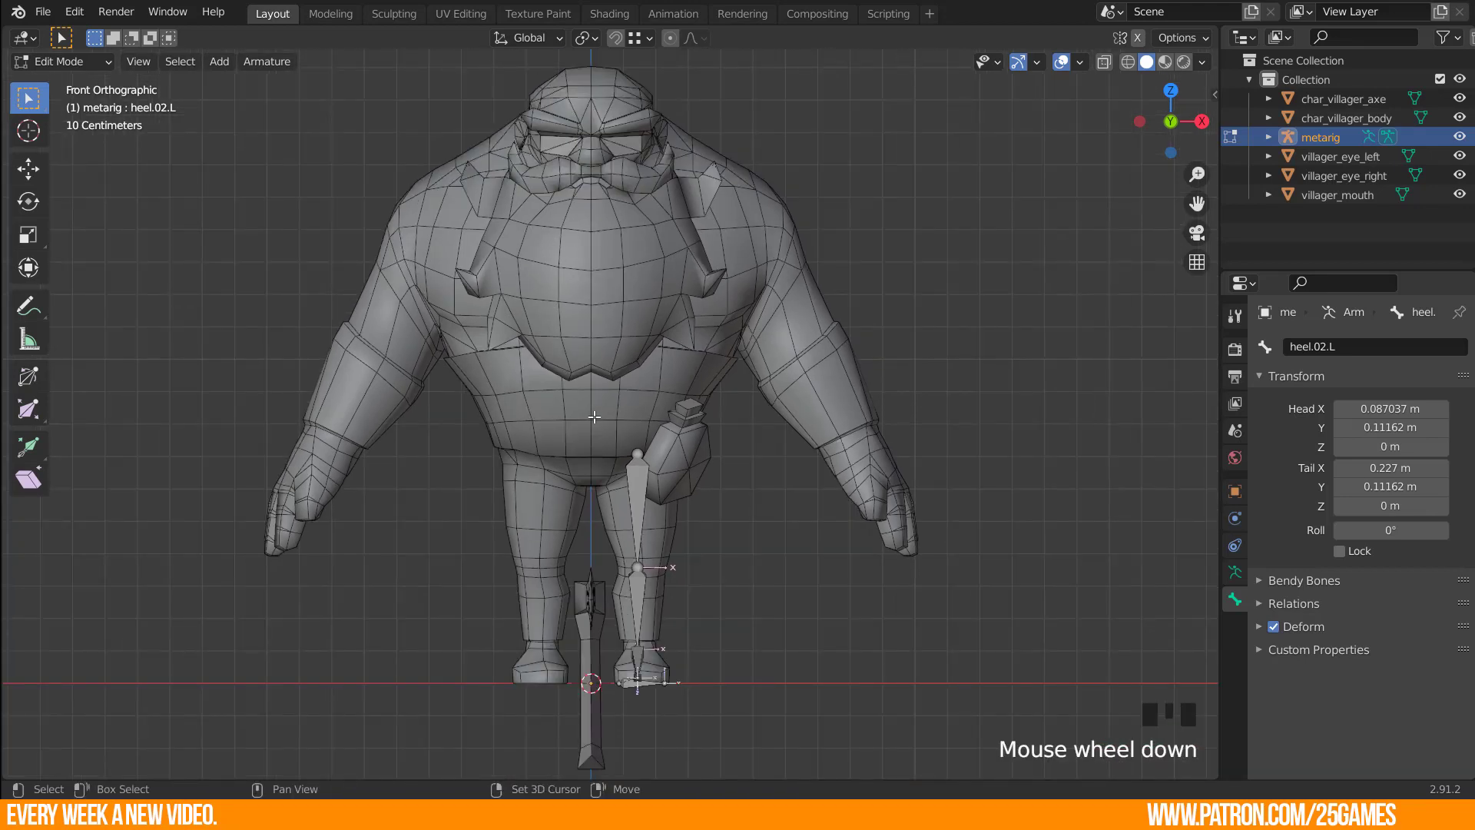
Add a new bone, shrink it and raise it into the villager's belly at hip height.
key("shift+a")
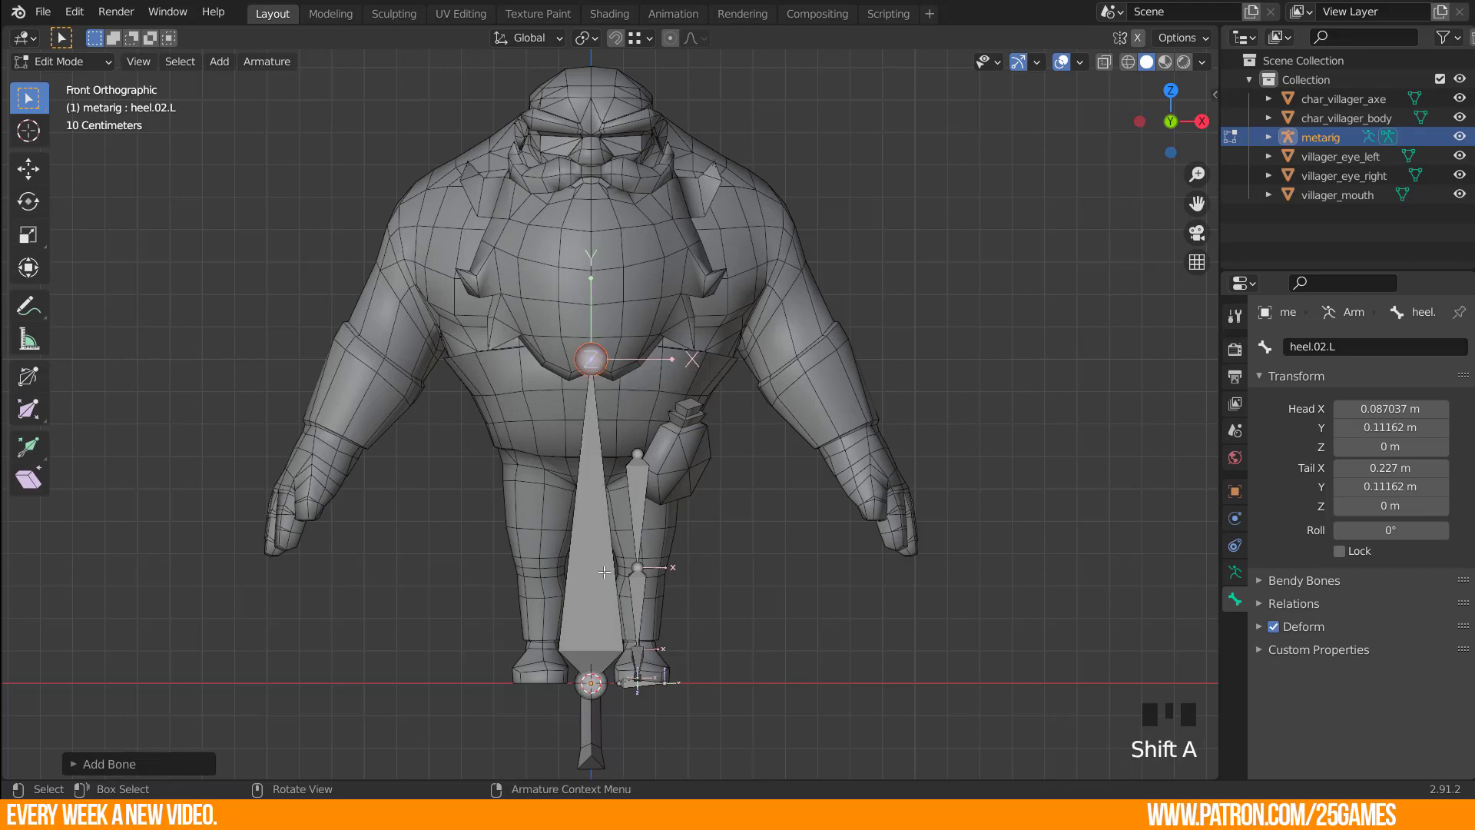
left_click(586, 611)
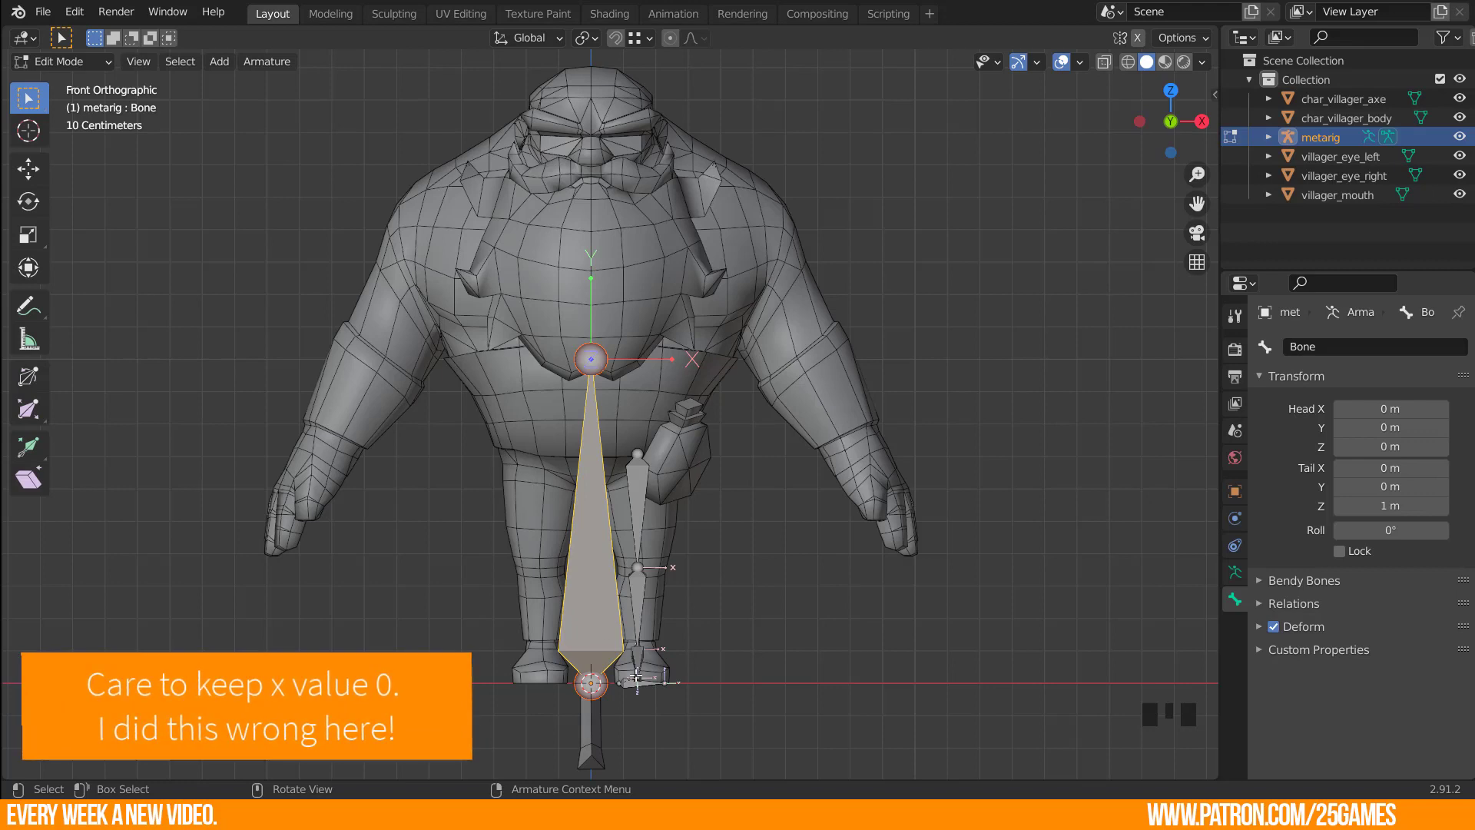
key("s")
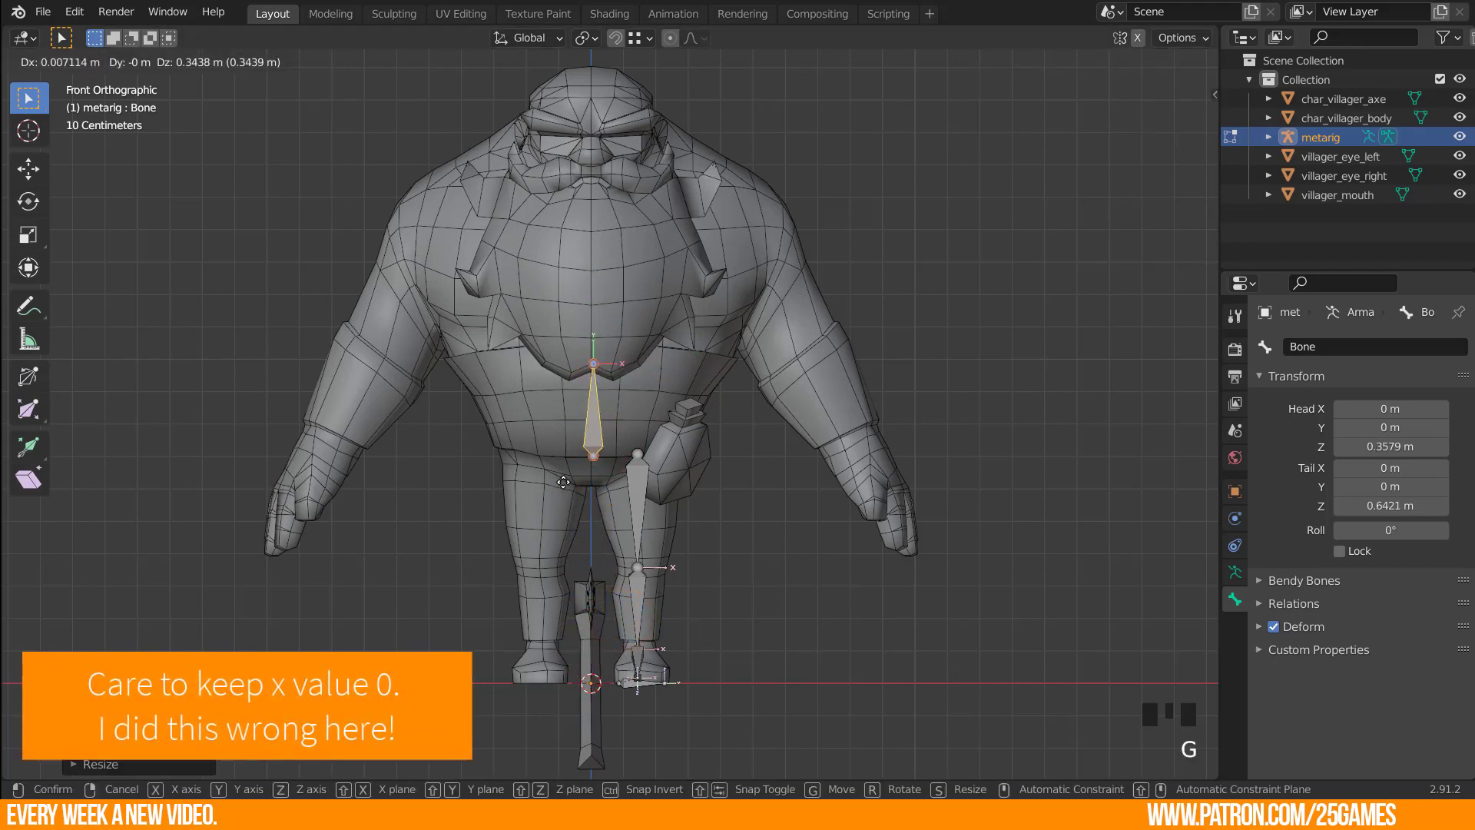
key("KP_3")
scroll("up", 3)
key("g")
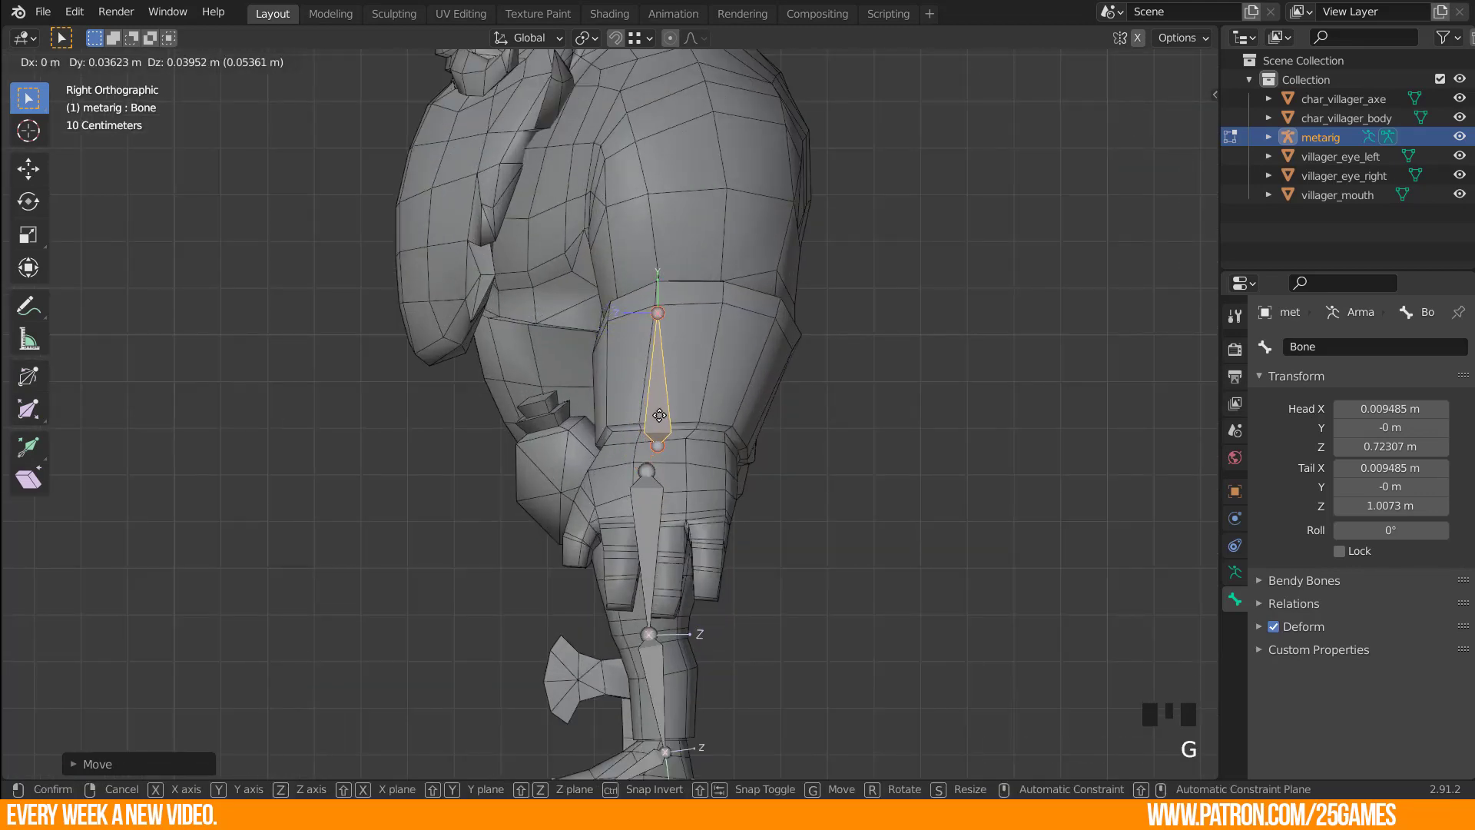
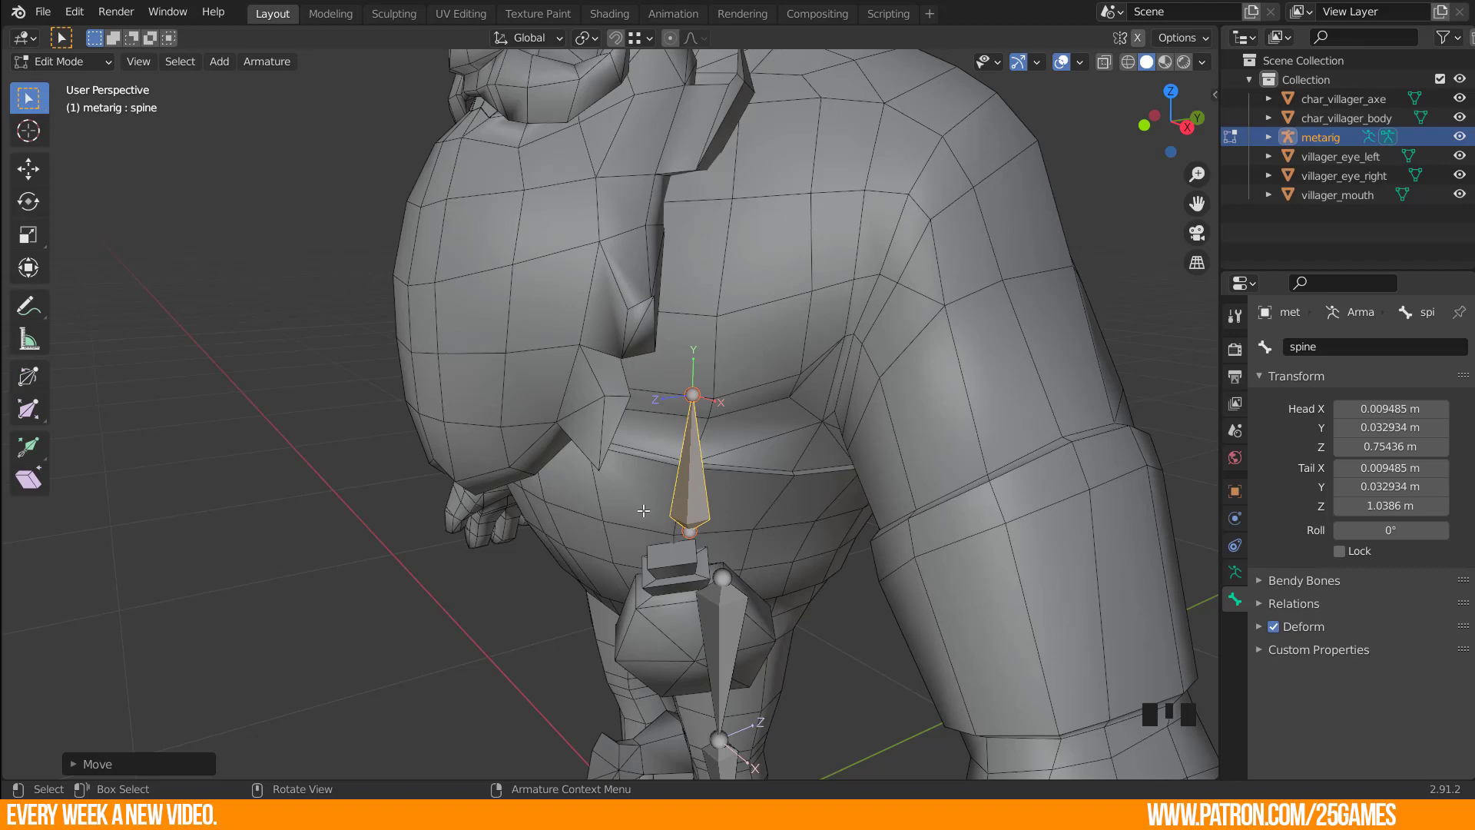
In right view move the spine bone forward and down into place.
left_click_drag(734, 524, 730, 527)
key("KP_3")
left_click(738, 409)
key("g")
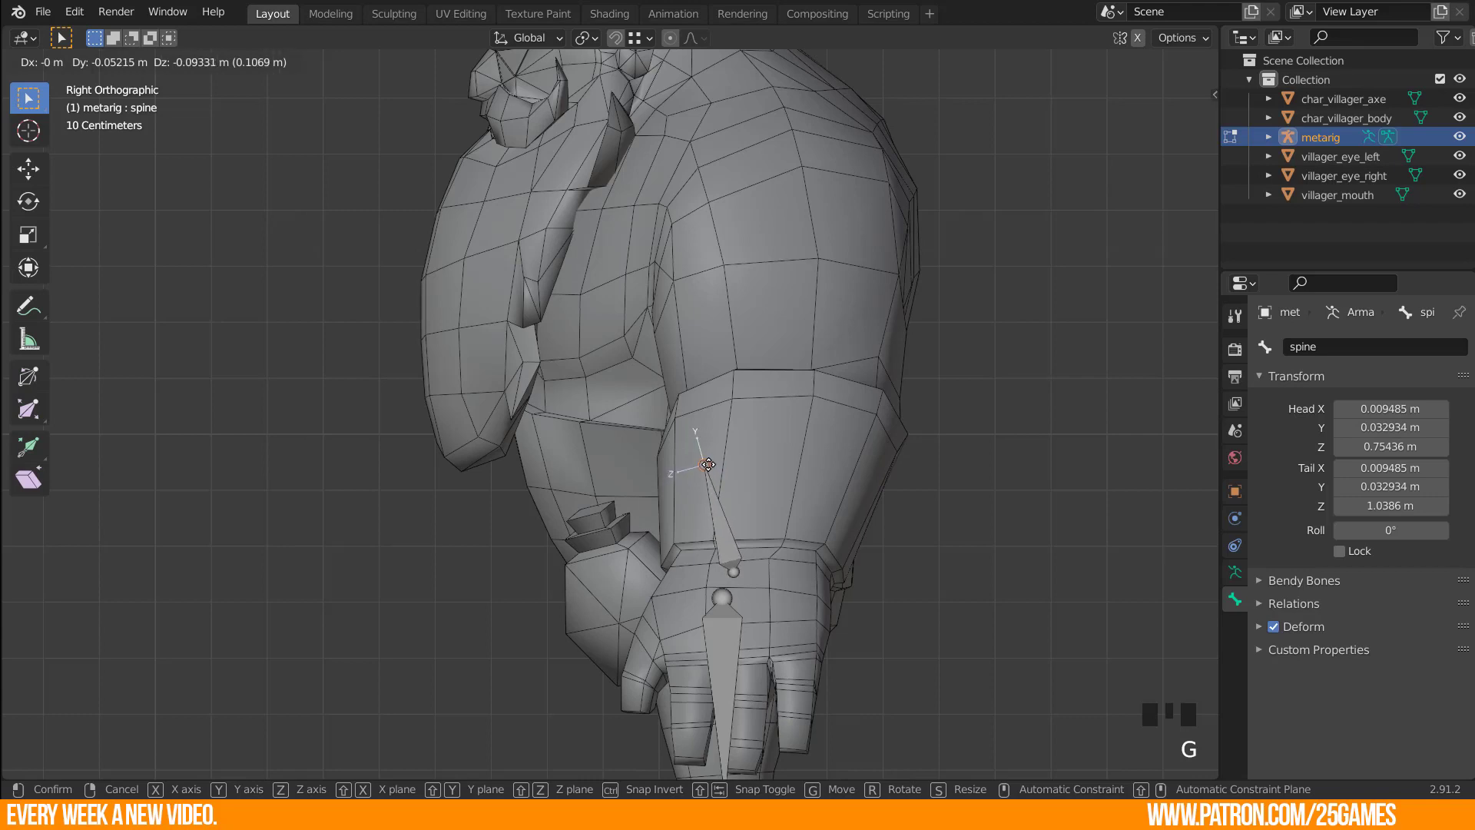
left_click_drag(698, 426, 723, 502)
Extrude spine.001 to spine.003 up the torso toward the head.
key("e")
key("e")
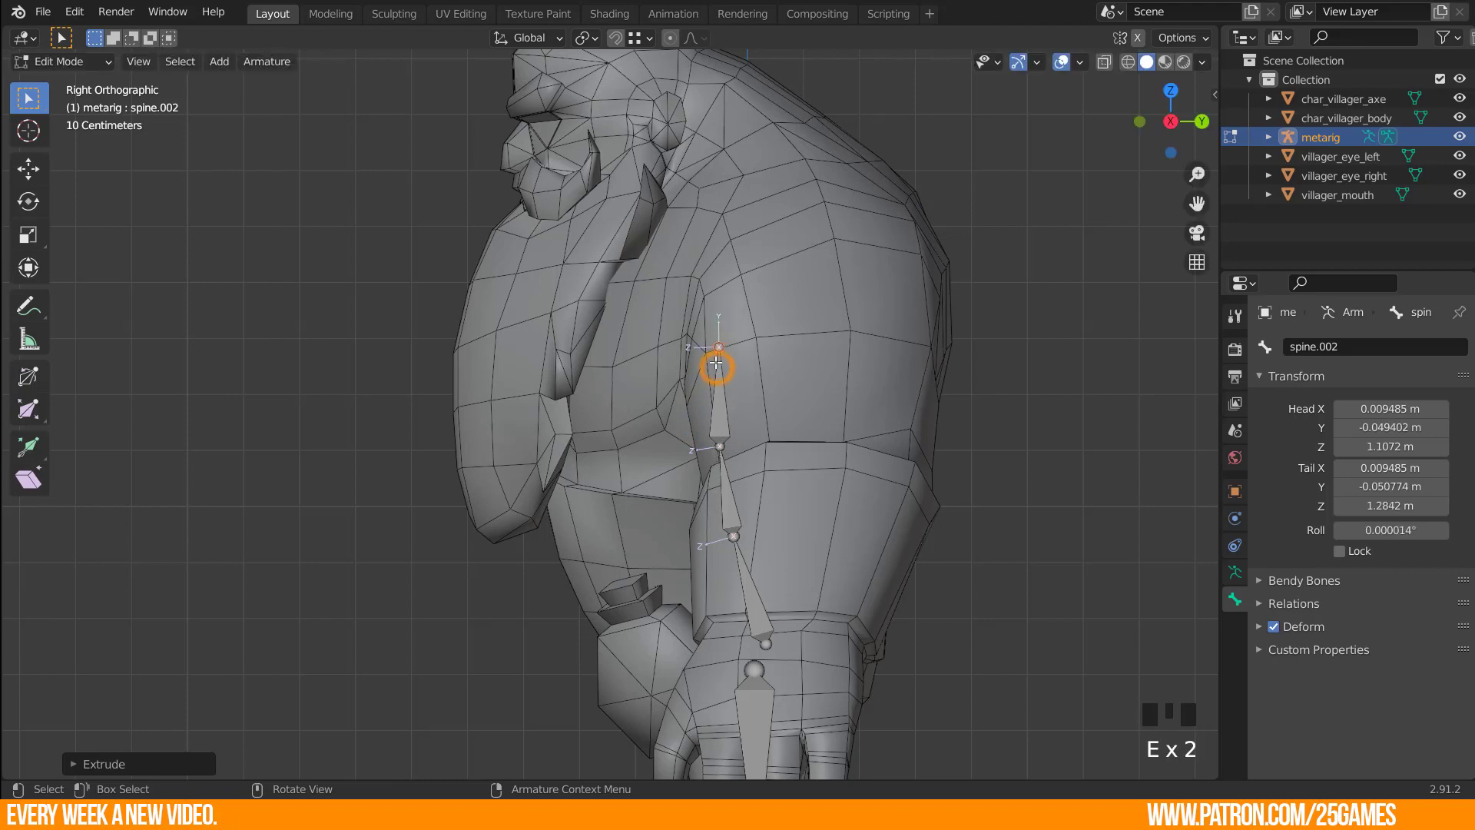
key("e")
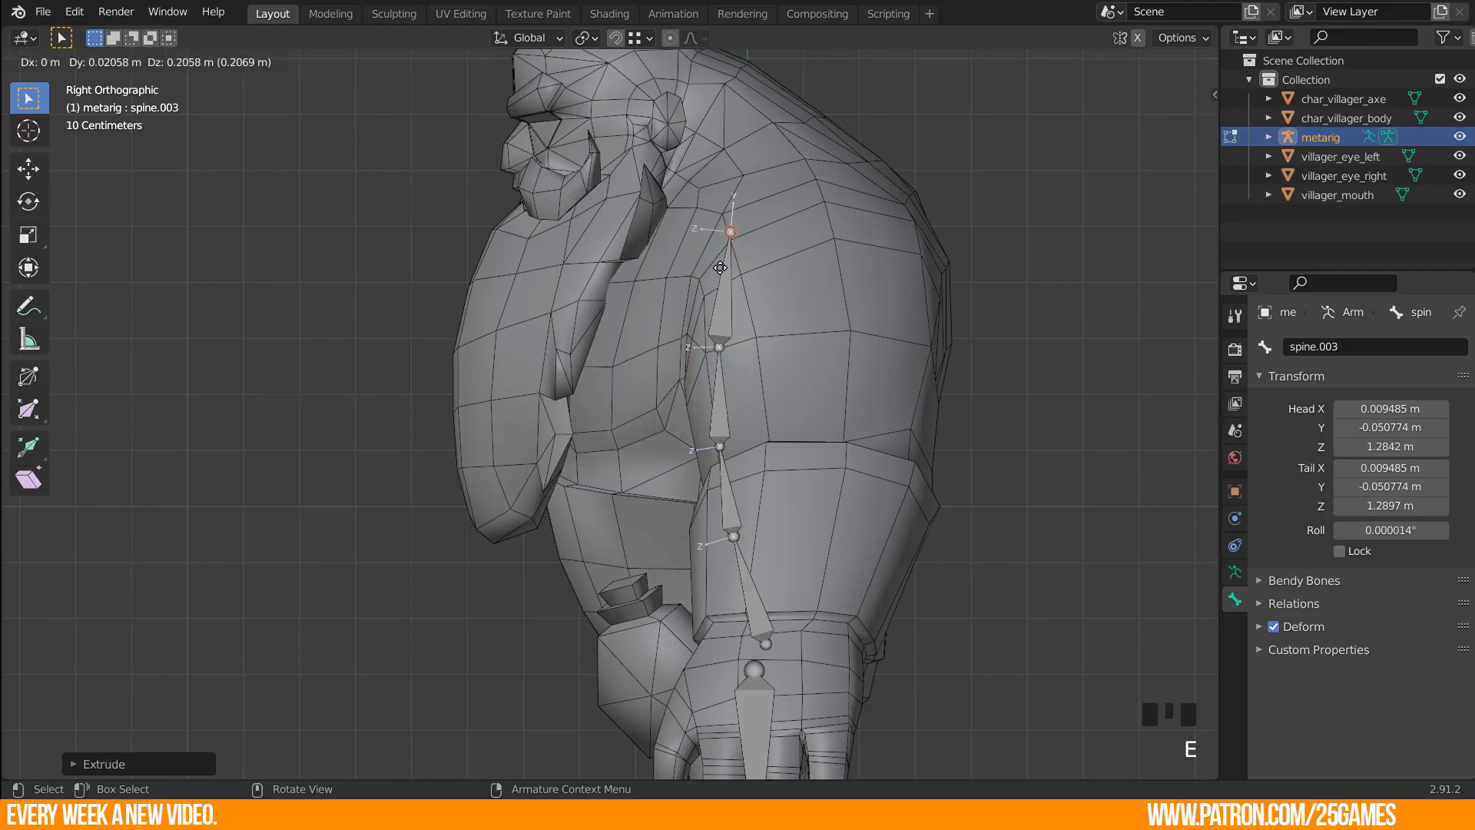
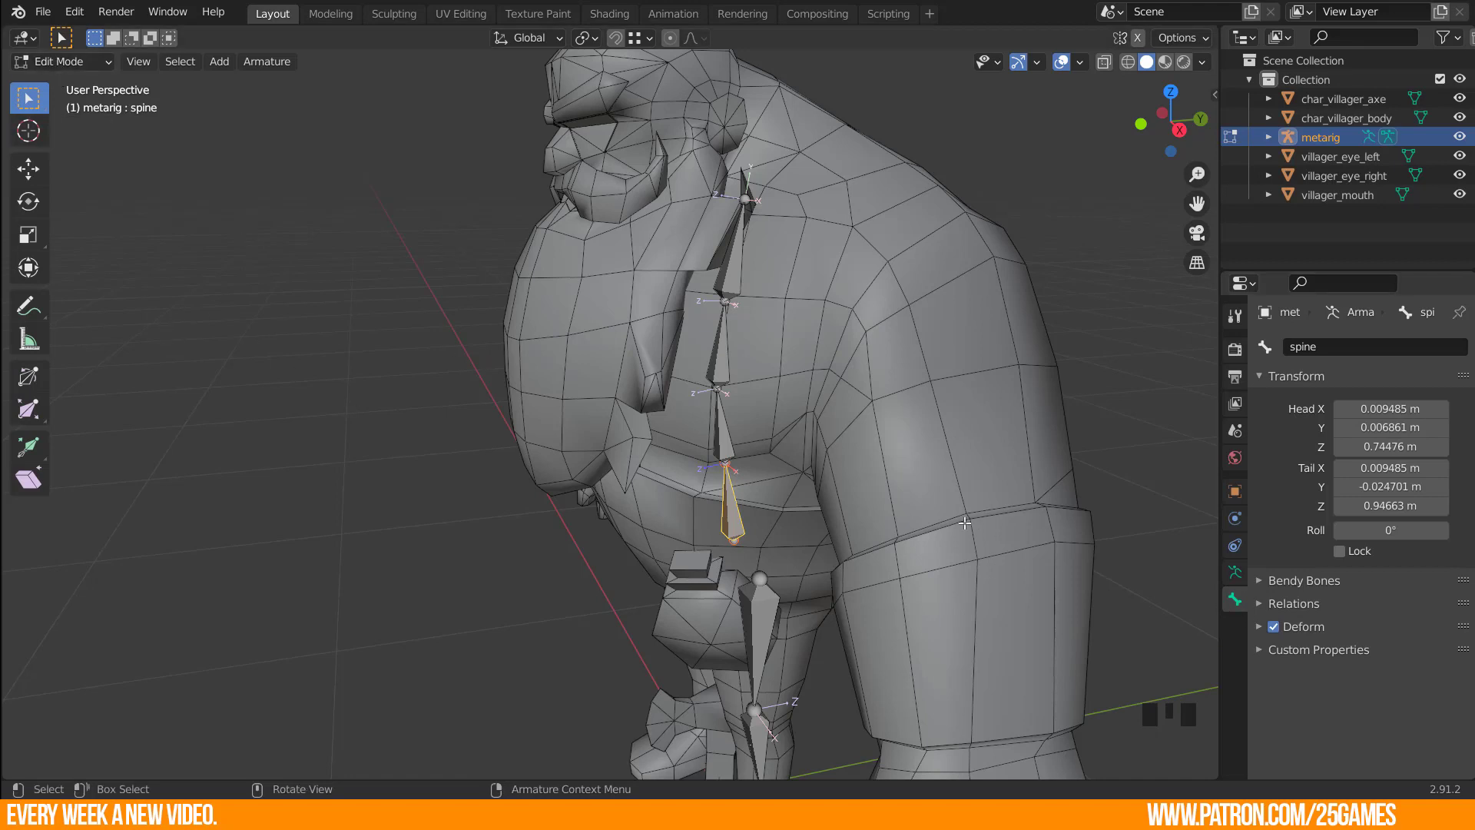
Switch the metarig's mode and orbit to view the whole villager with its leg and spine bones.
left_click_drag(65, 63, 704, 515)
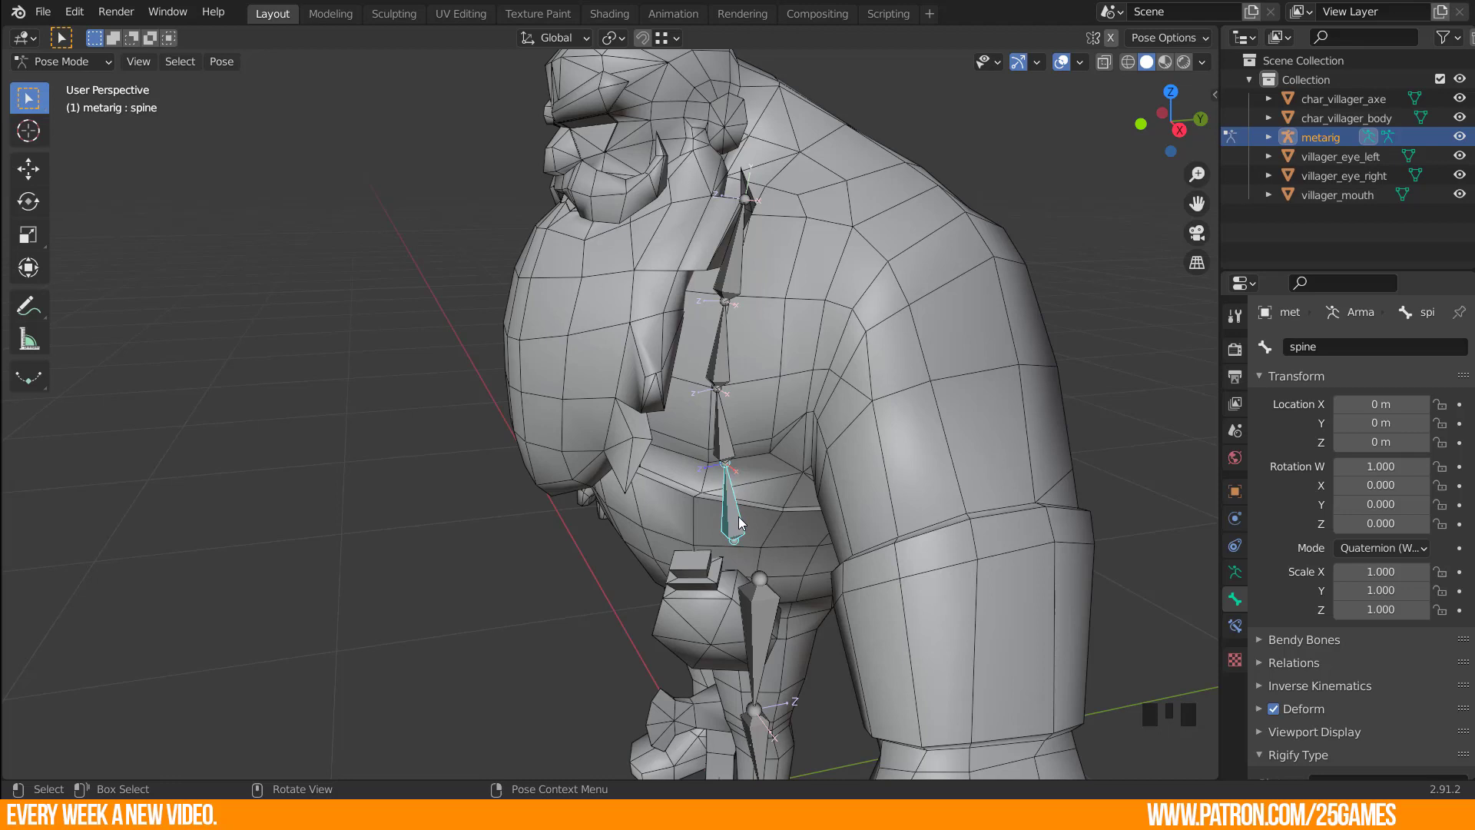
scroll("down", 3)
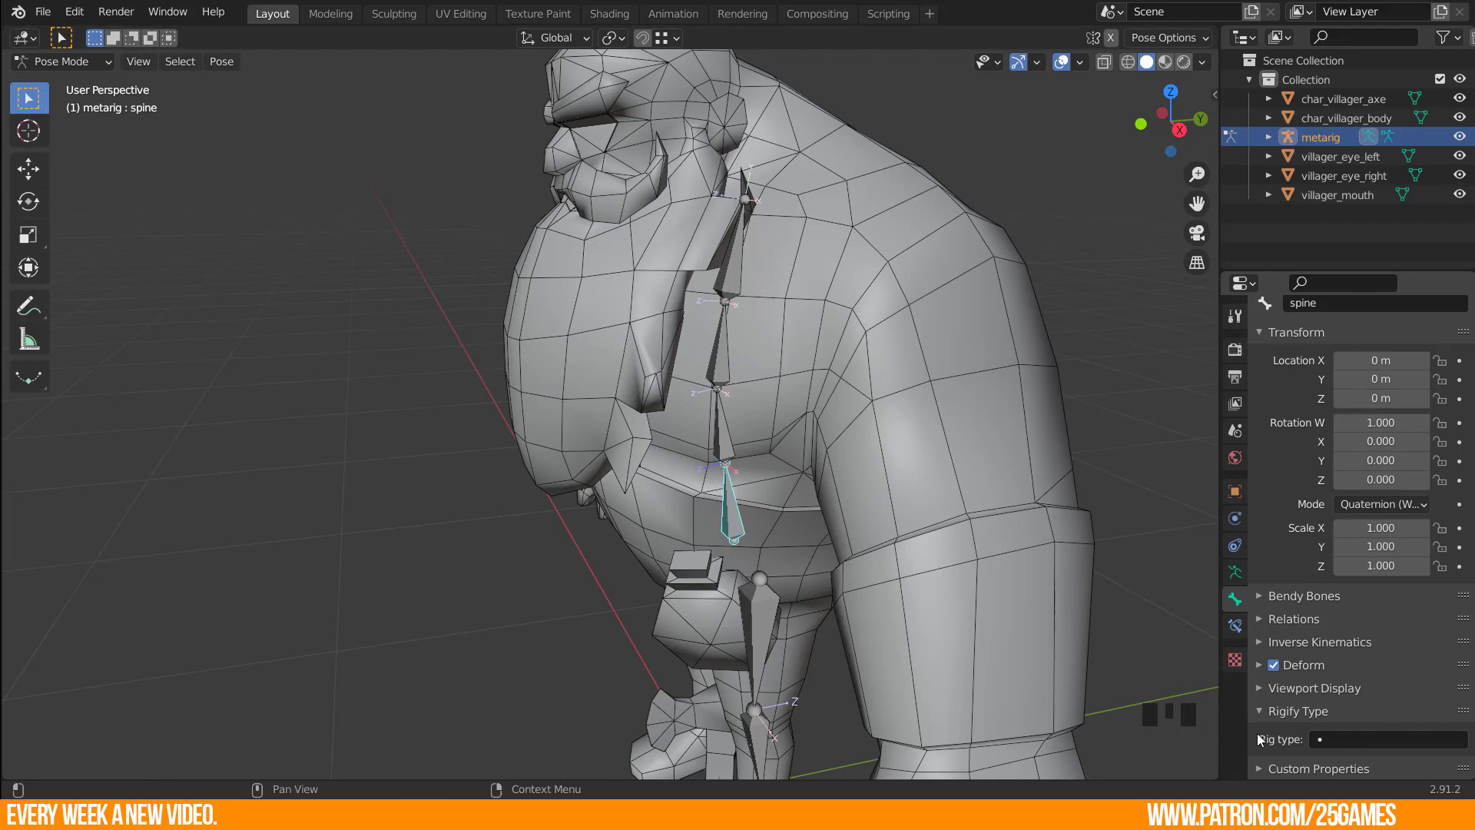
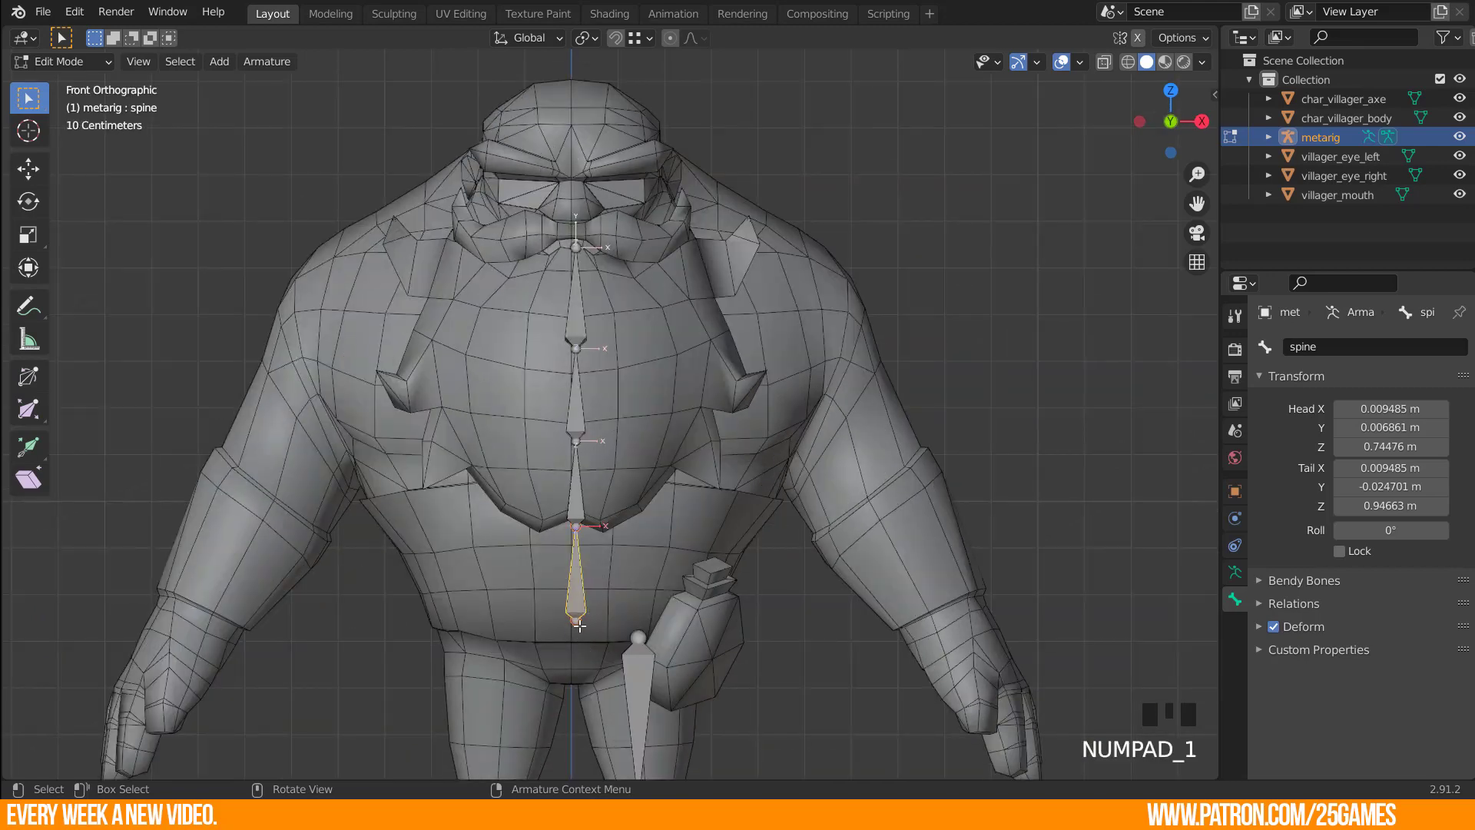
Extrude a new bone outward from the spine's base toward the hip and rename it pelvis.L.
left_click(576, 622)
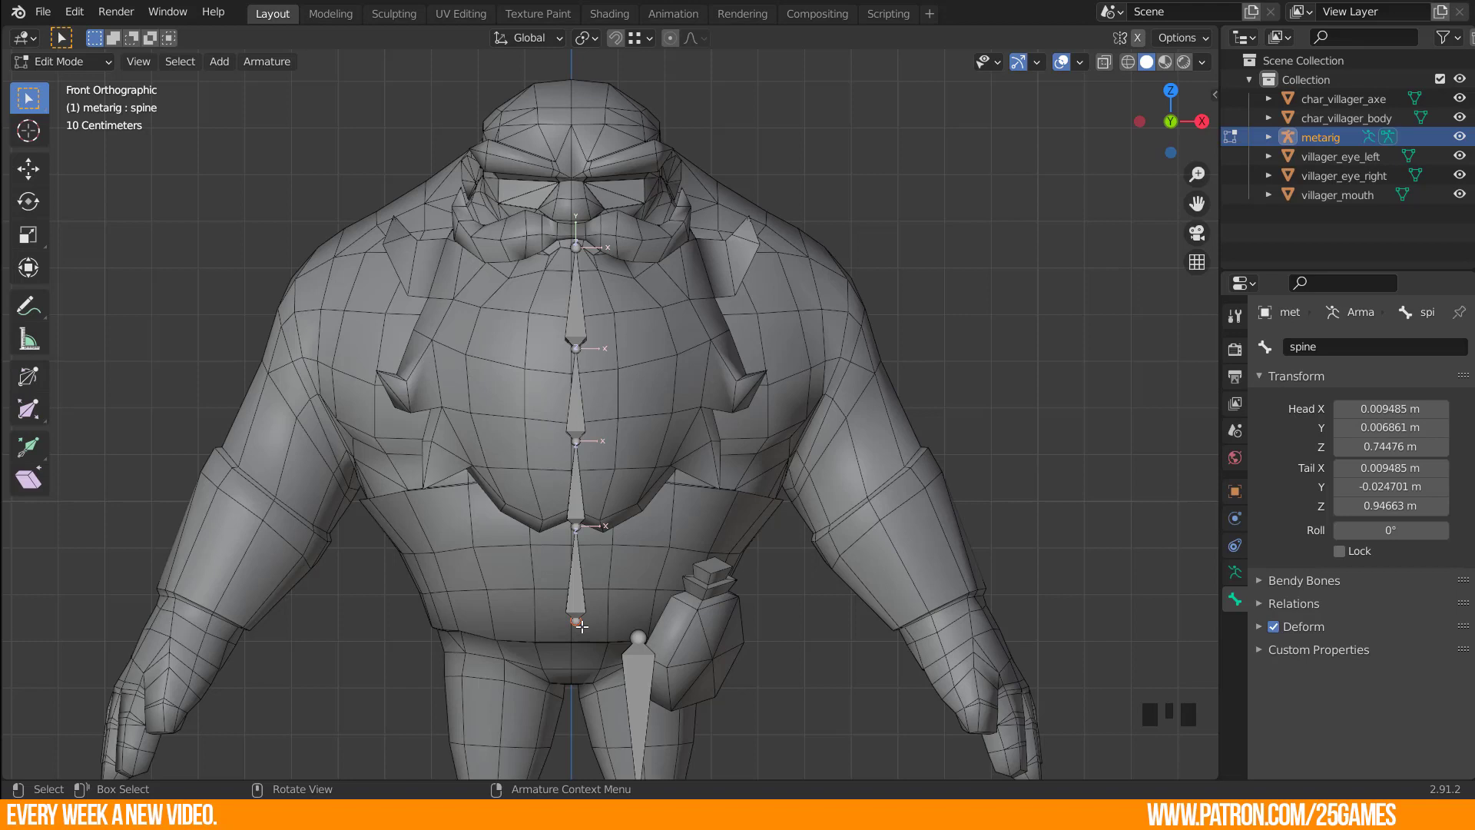
key("e")
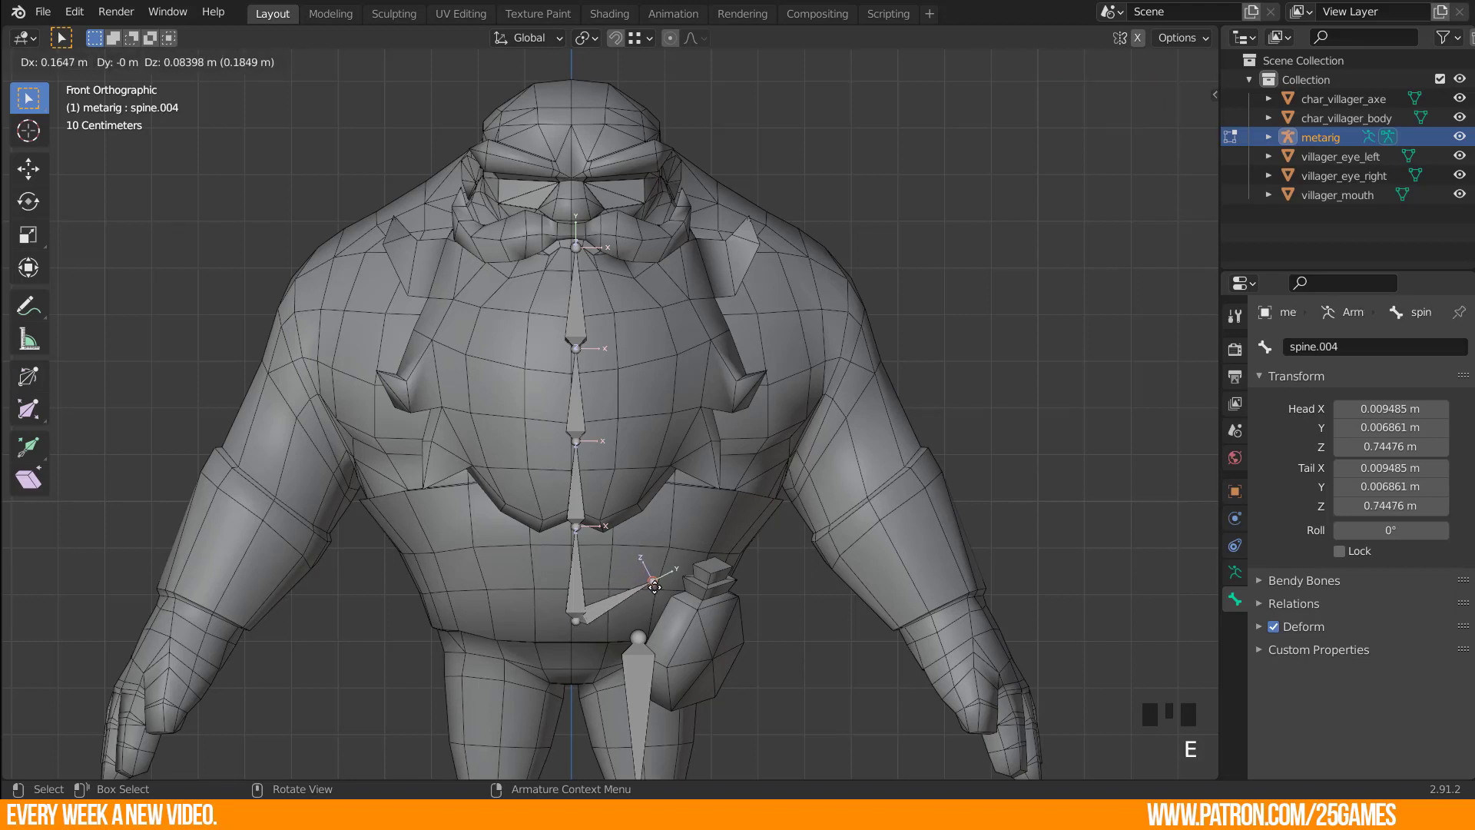
left_click(608, 604)
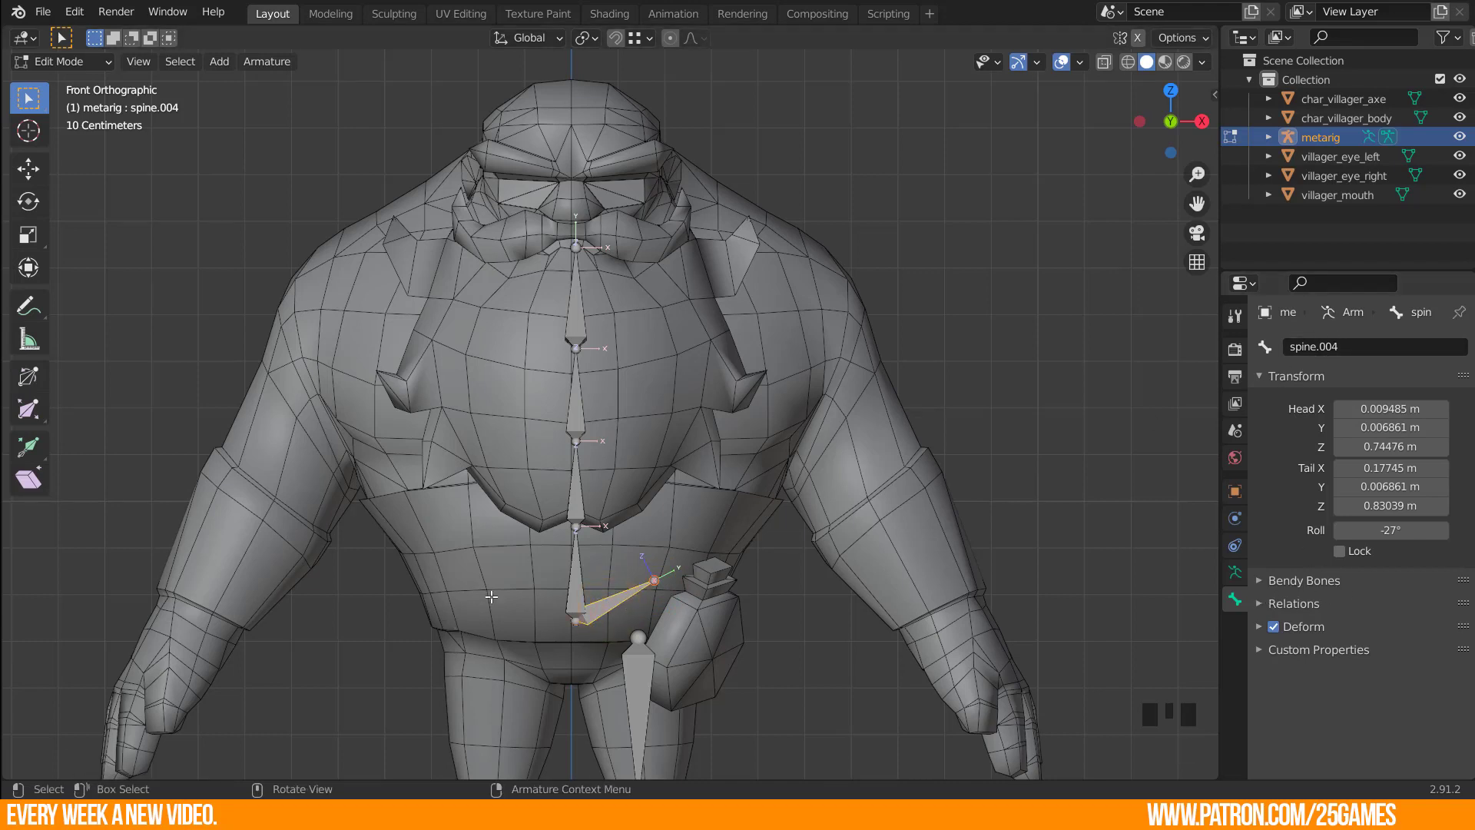
key("F2")
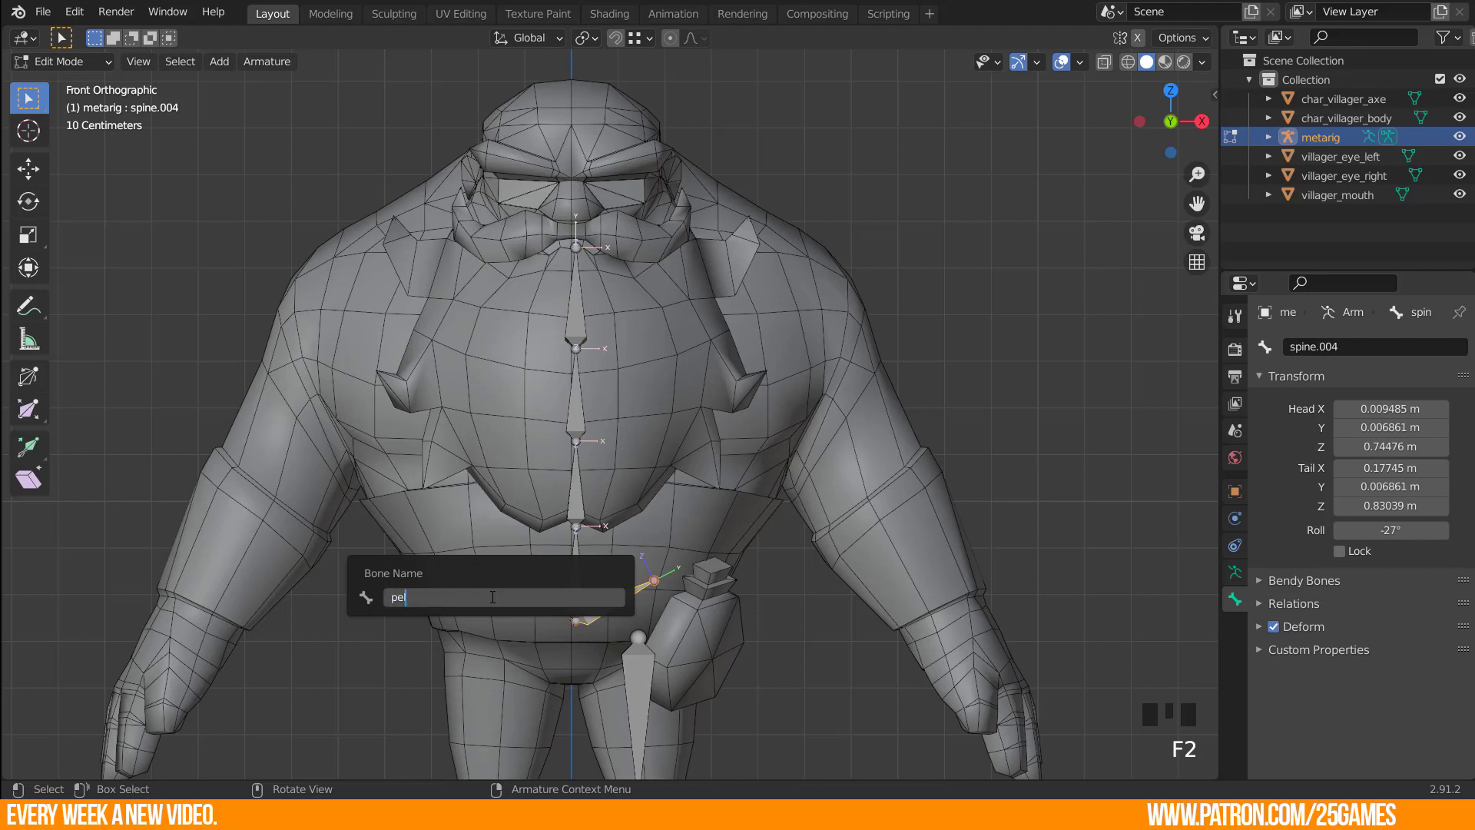
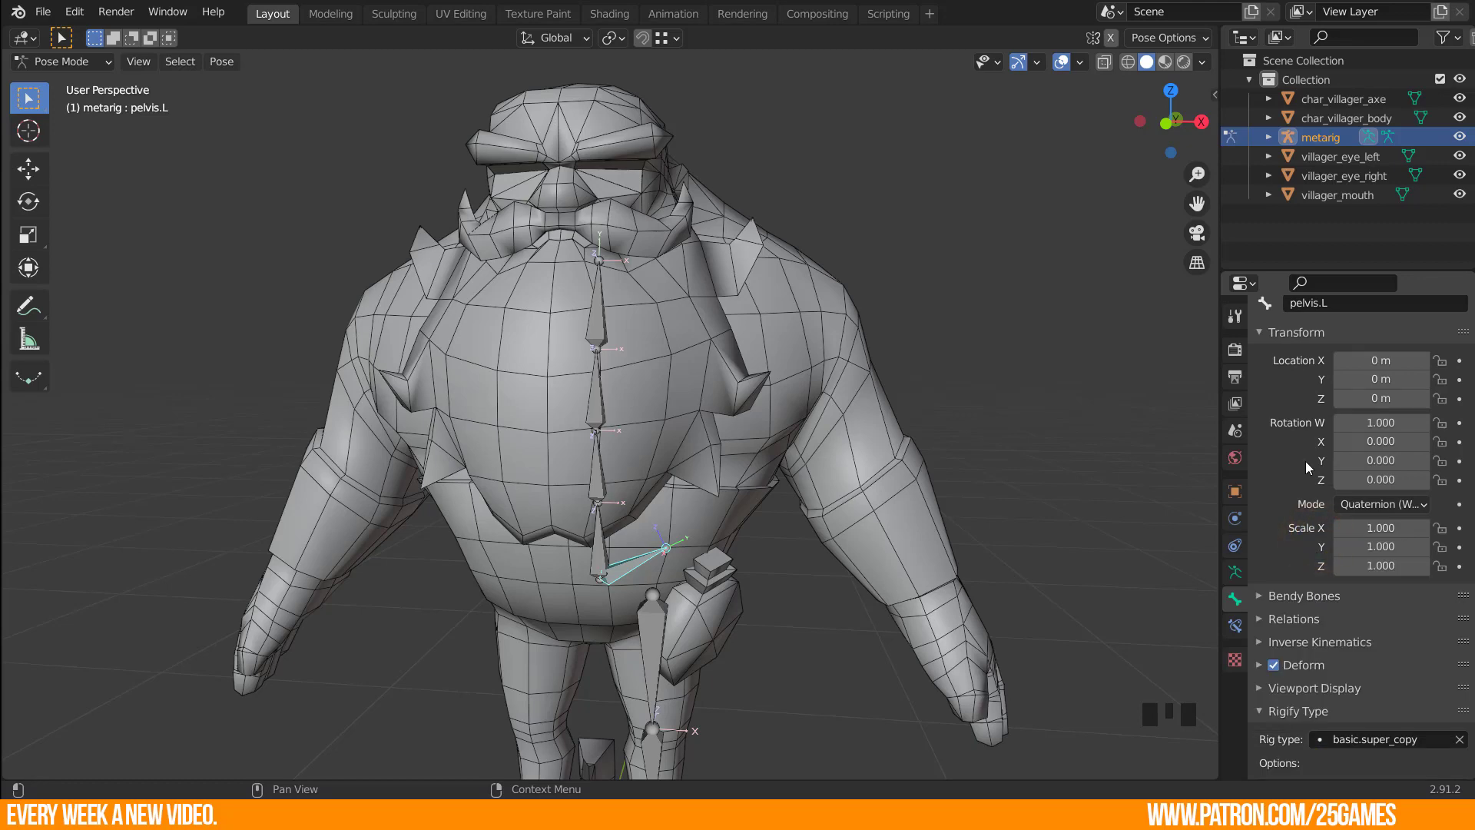
Orbit around the torso to check the pelvis.L bone before copying it to the shoulder.
scroll("down", 3)
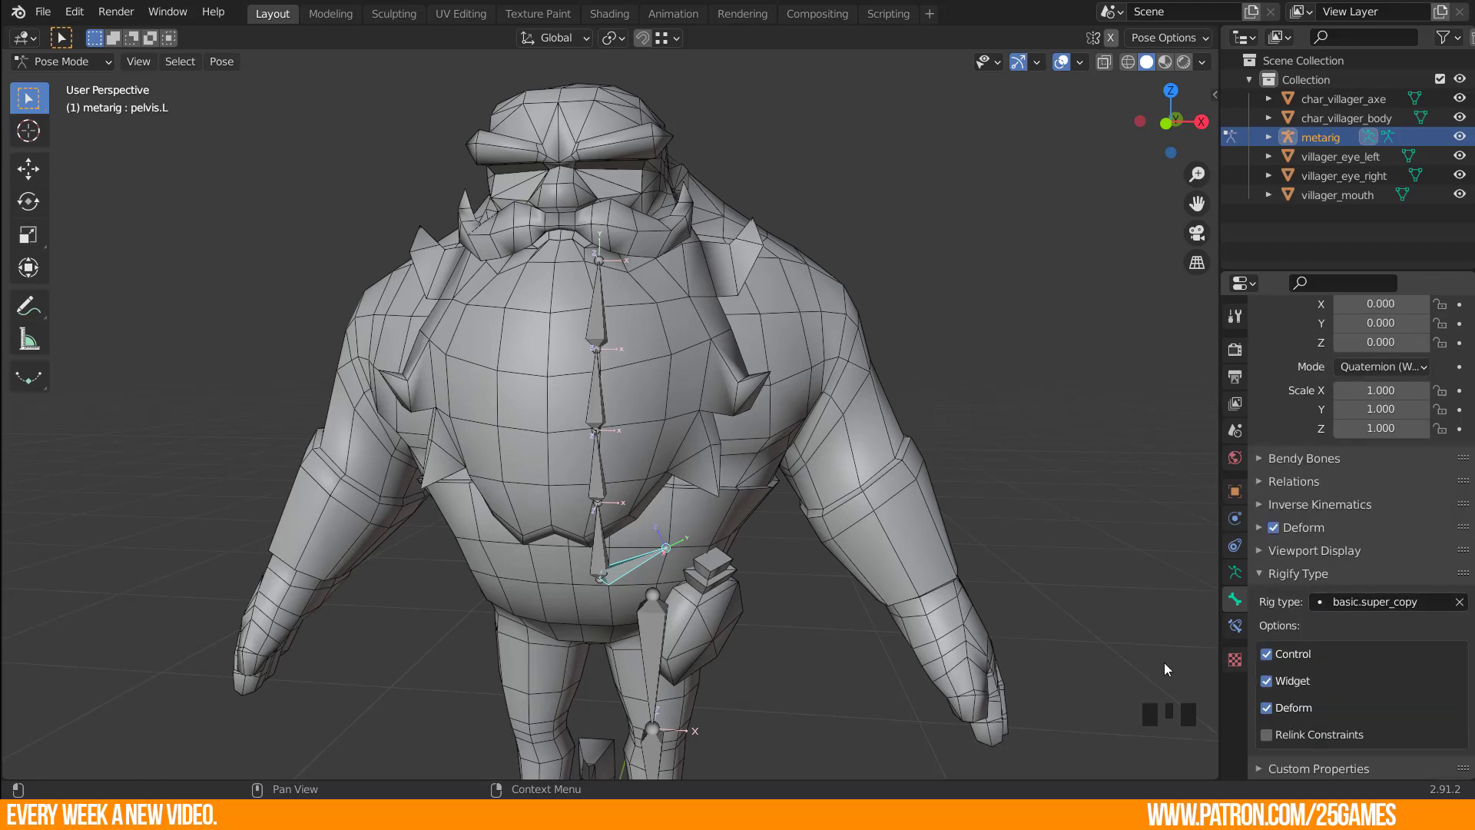
left_click_drag(857, 610, 1267, 659)
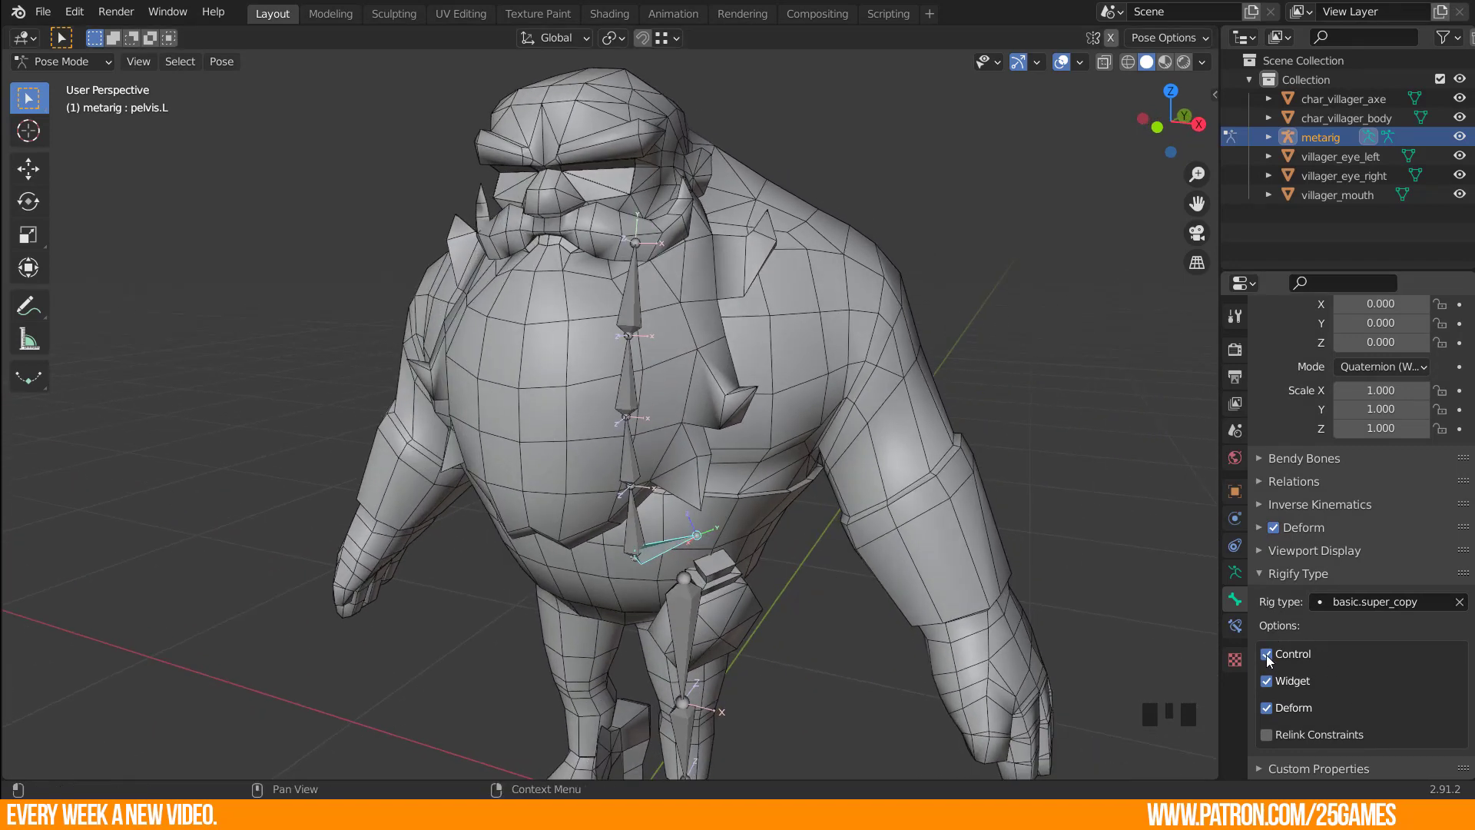
left_click(1269, 661)
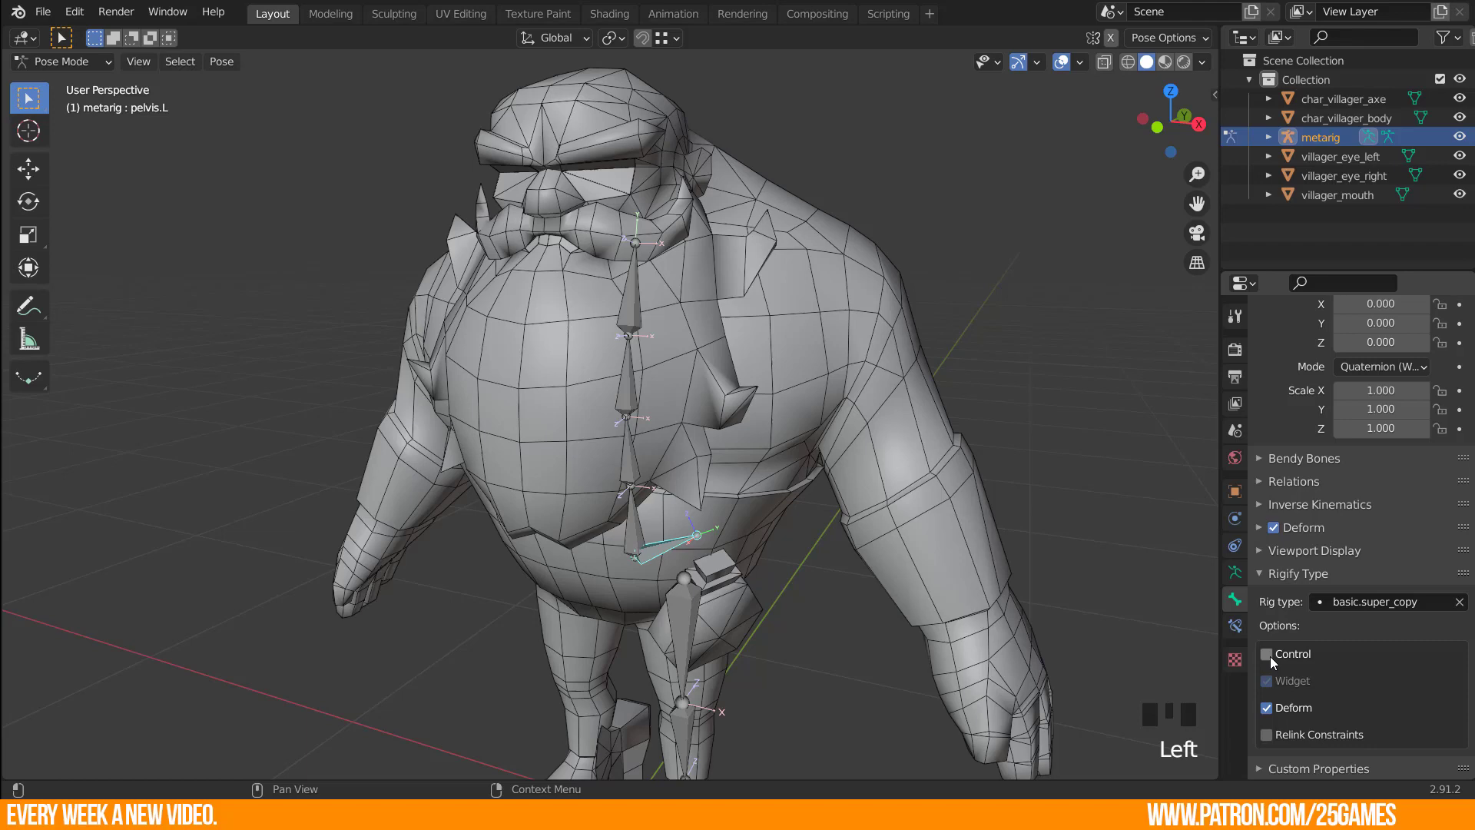
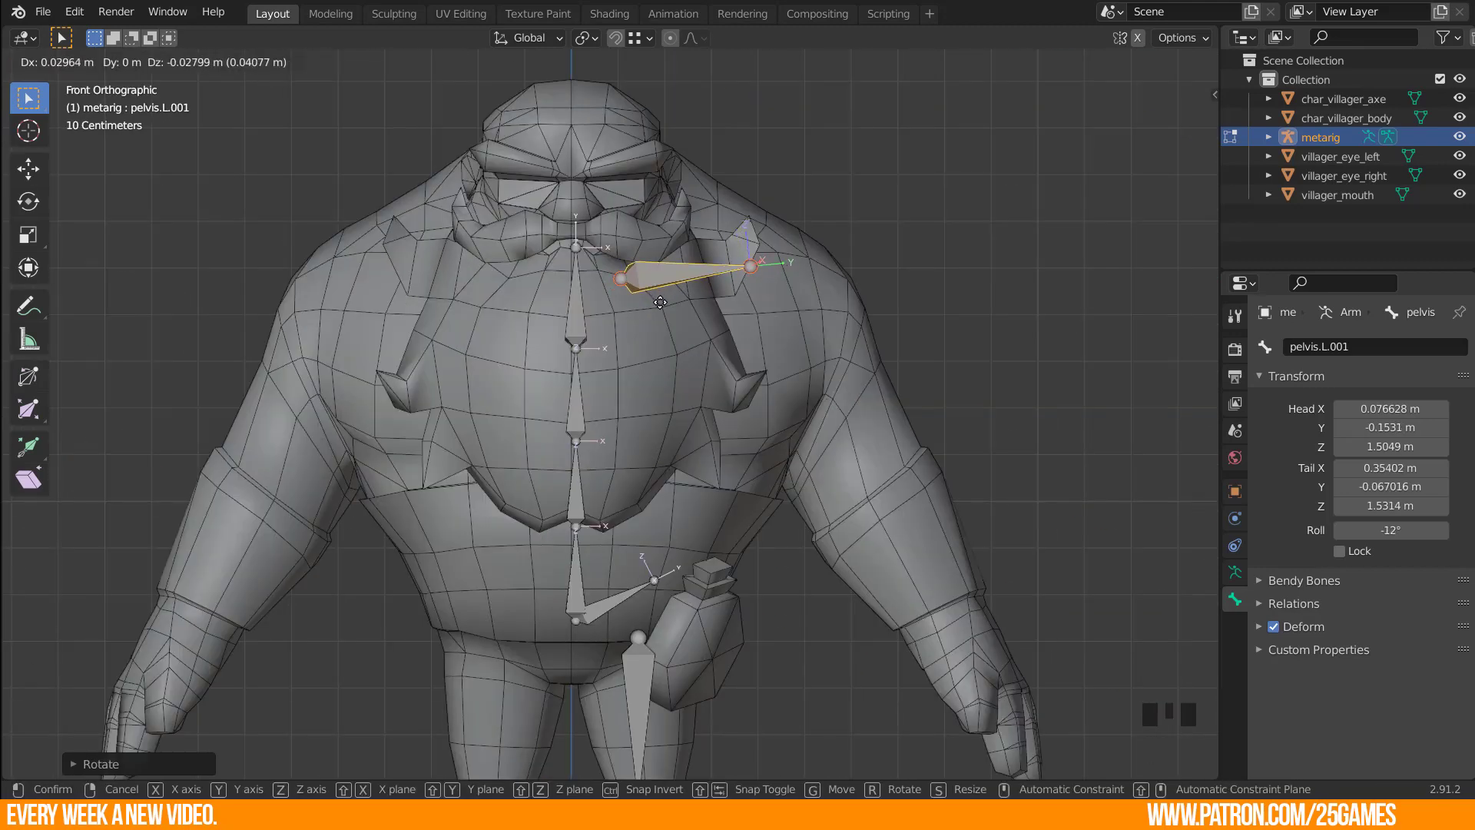
Tilt and shorten the shoulder bone, then rename it collar.L.
key("r")
key("g")
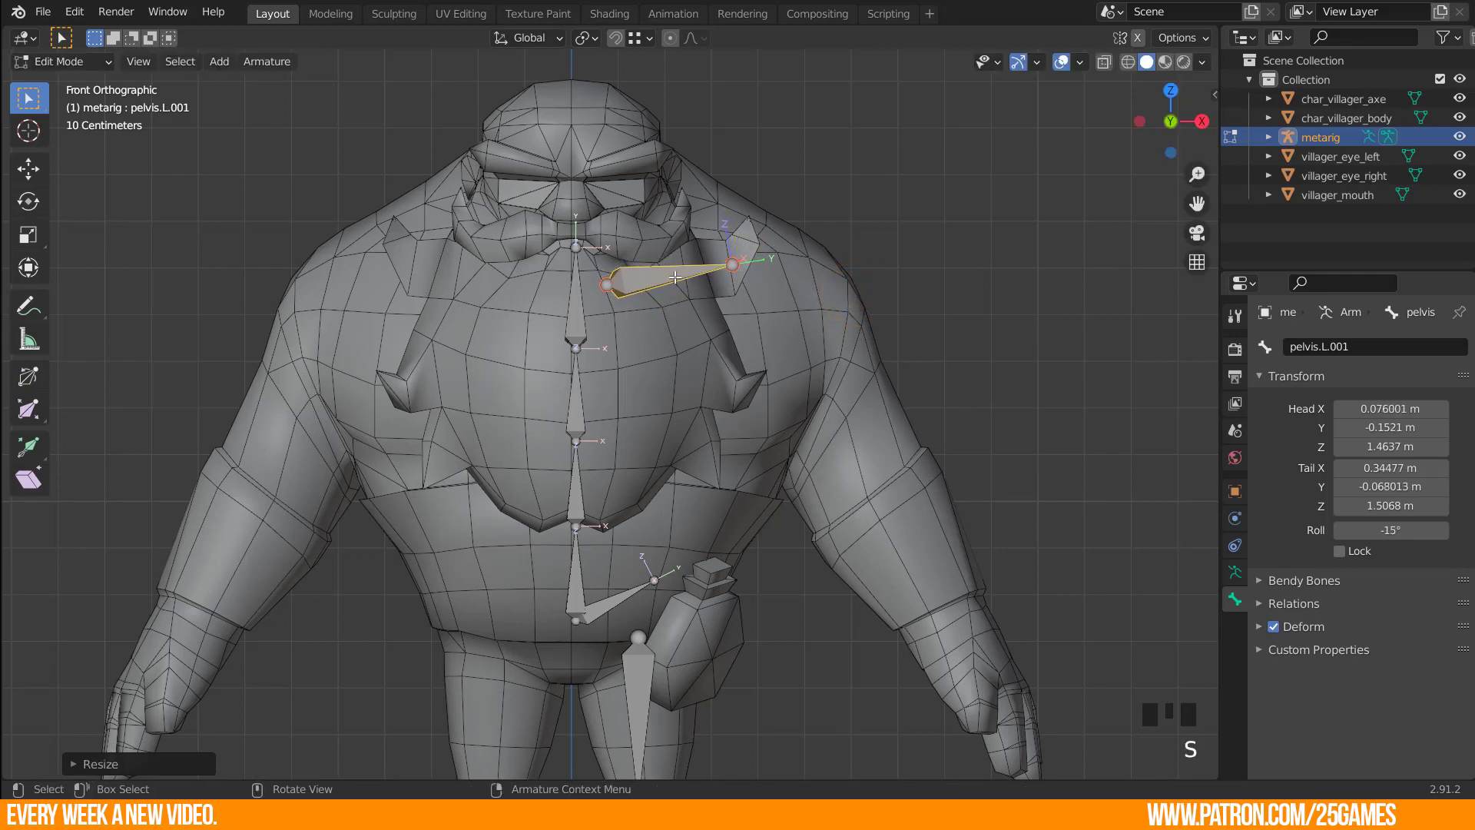
scroll("up", 3)
scroll("down", 3)
key("F2")
key("l")
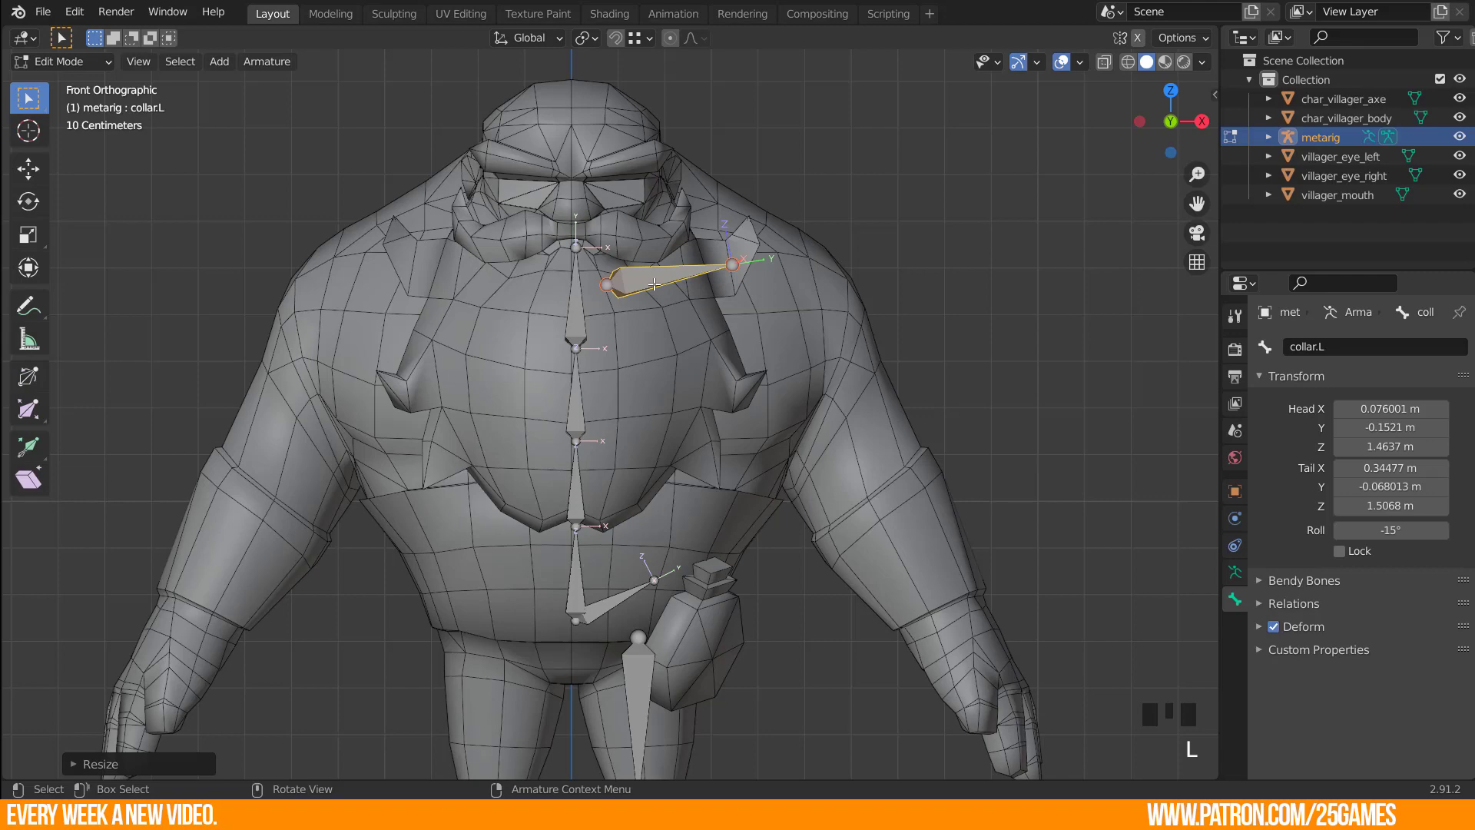
left_click(78, 63)
key("Tab")
key("Tab")
key("ctrl+Tab")
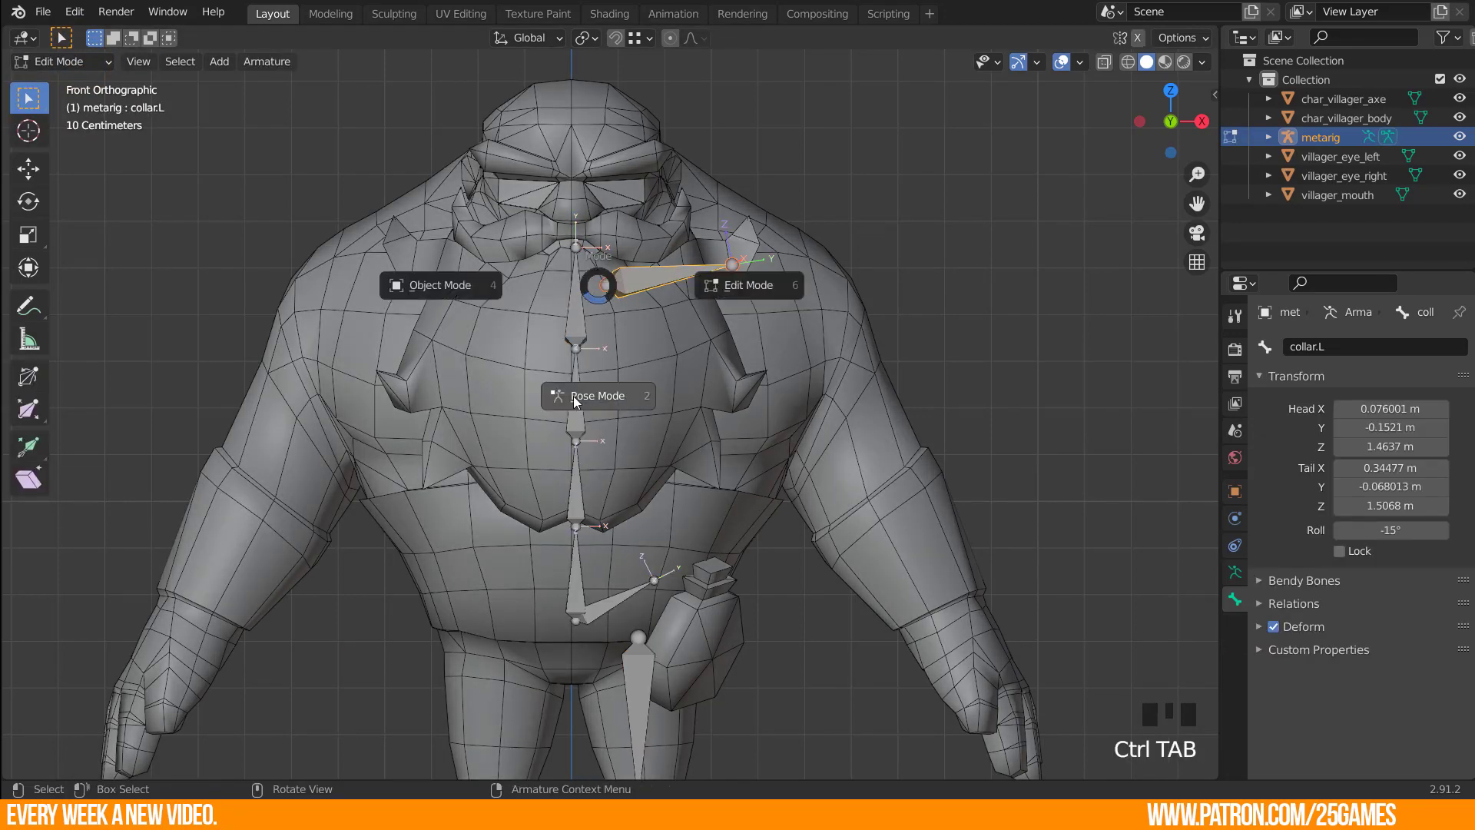
scroll("down", 3)
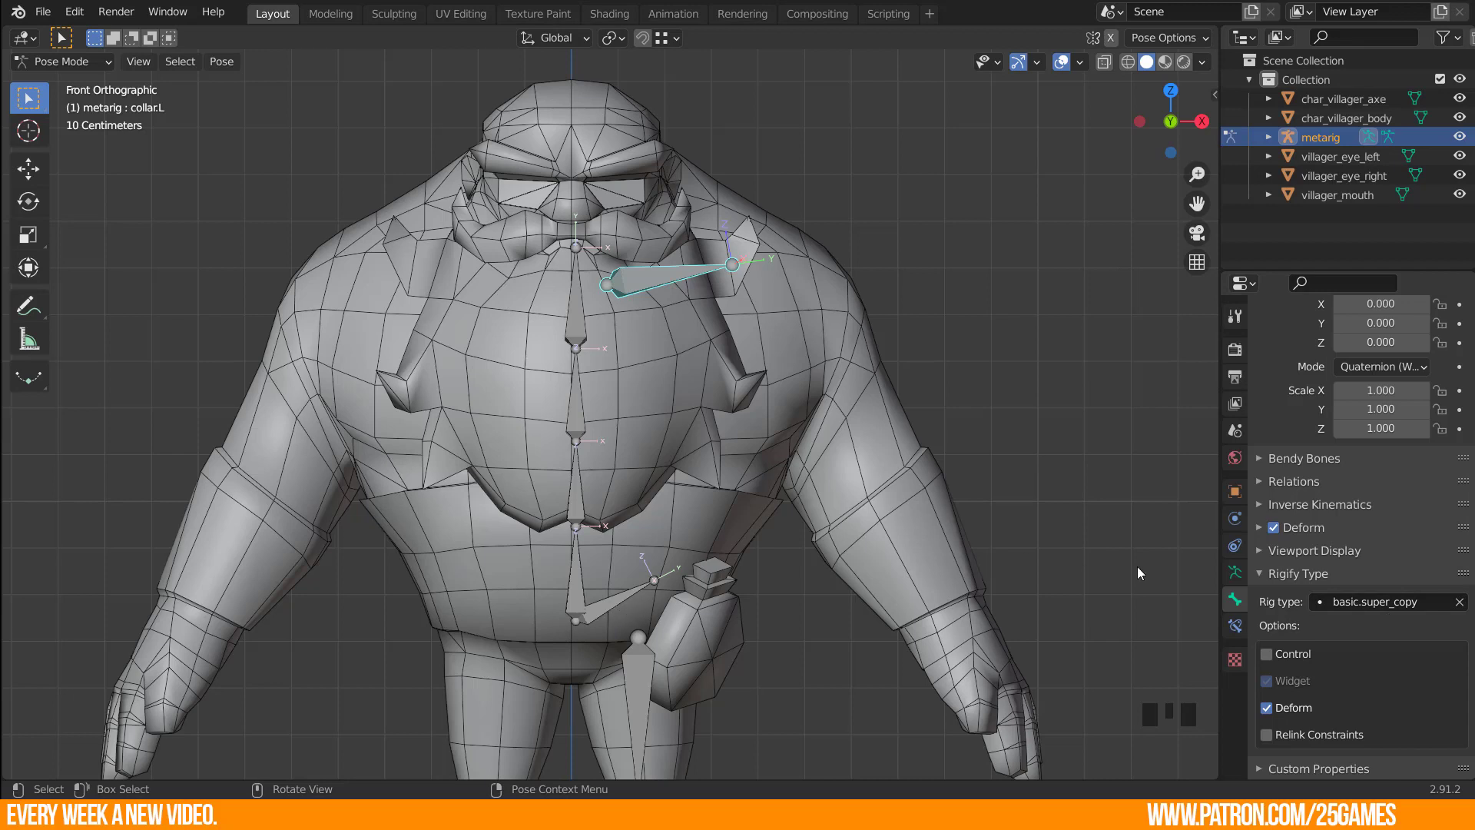
left_click(1276, 663)
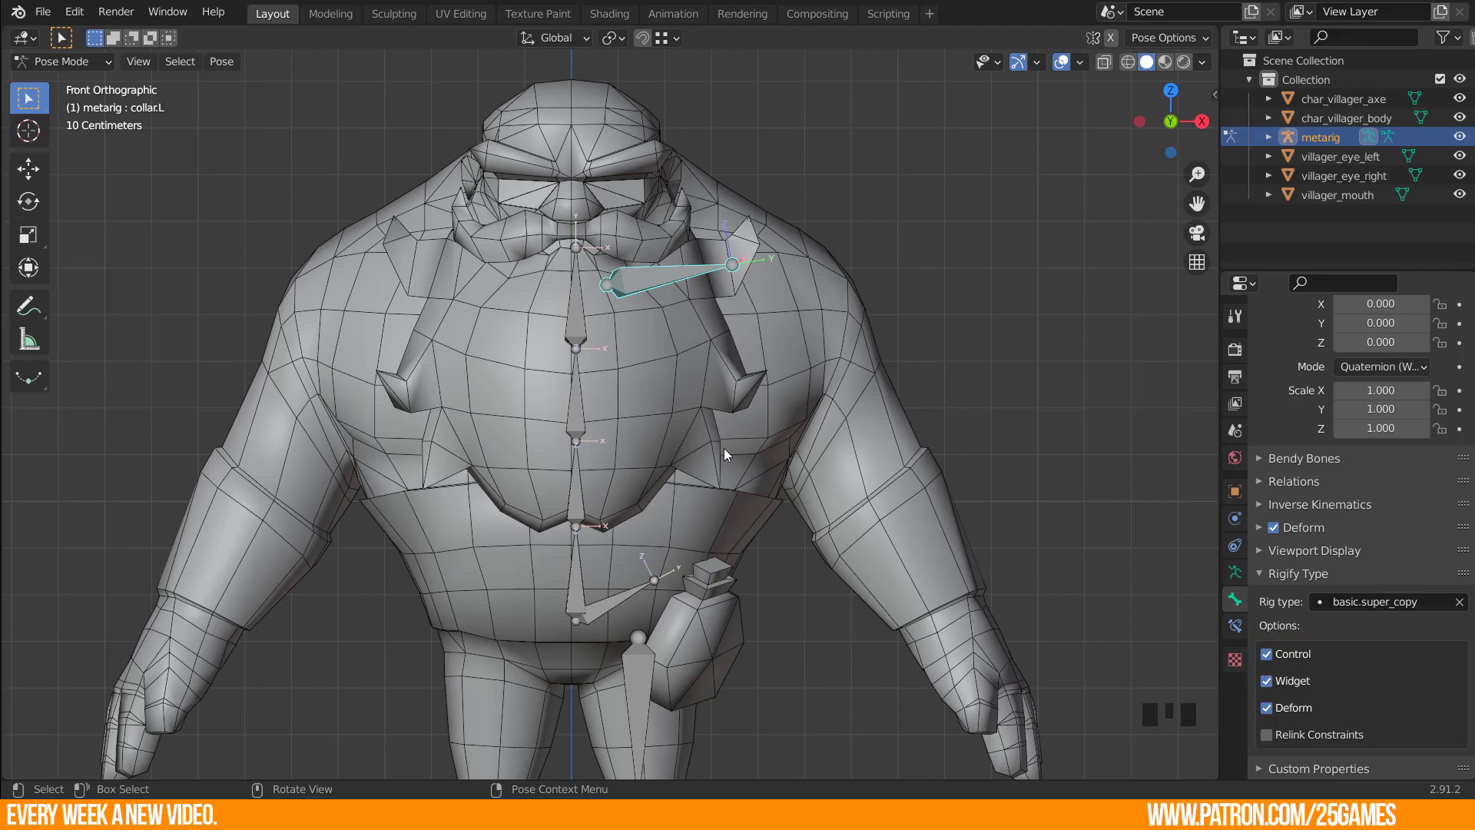
left_click_drag(788, 483, 595, 552)
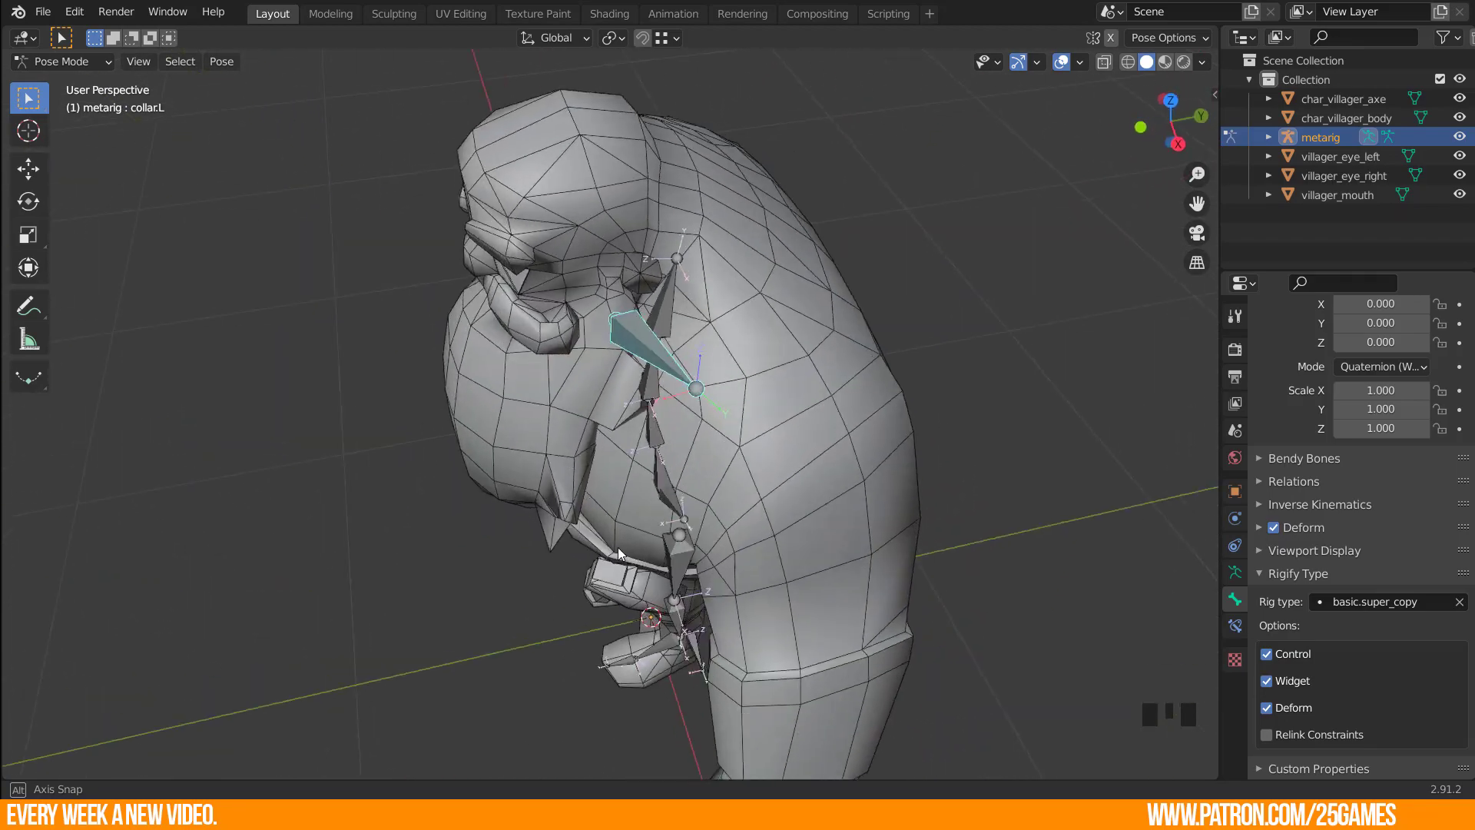
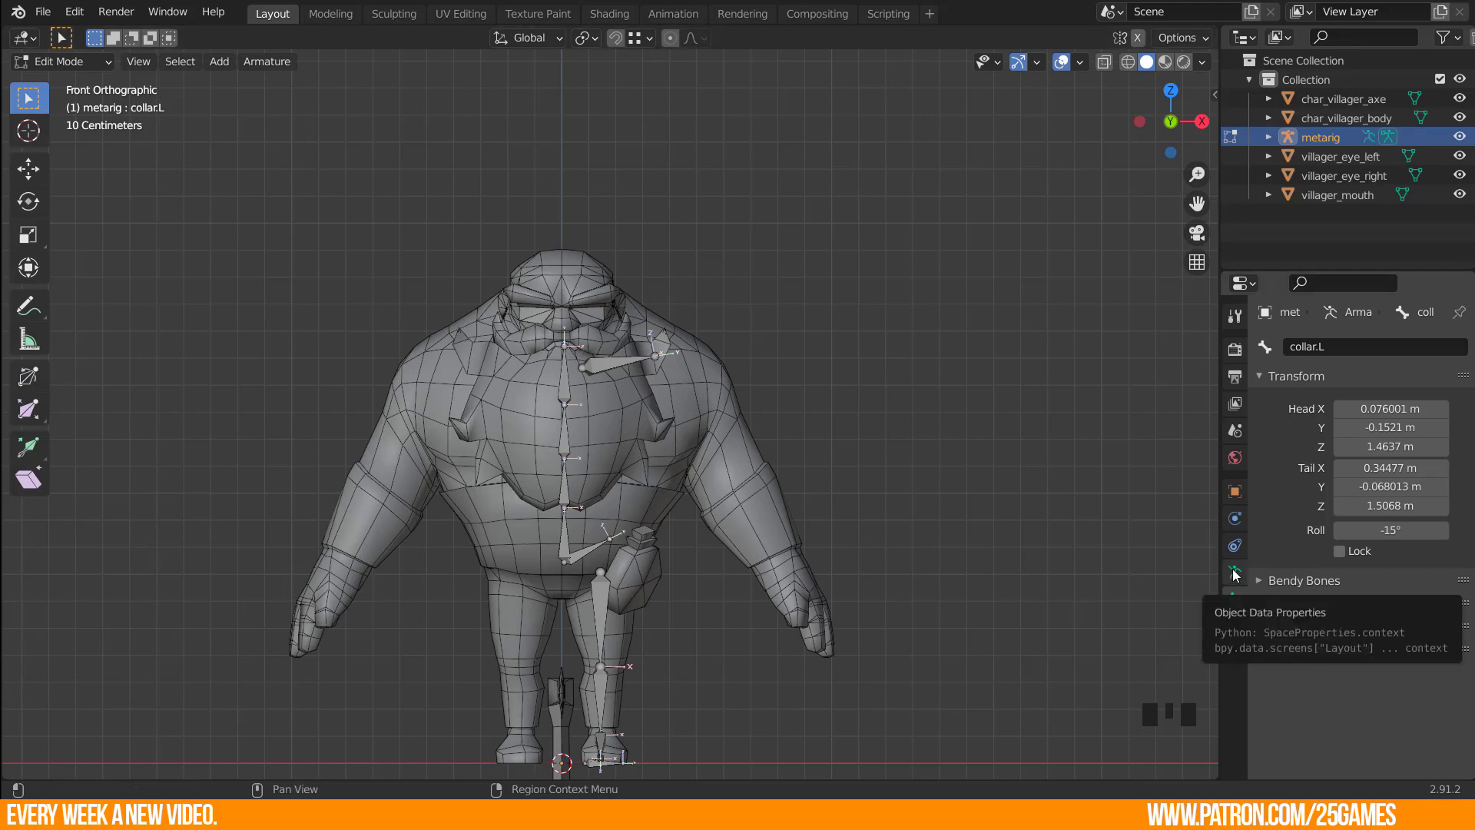
Show the armature's data properties with its layers and Rigify sections.
left_click(1238, 571)
Choose the limbs.arm Rigify sample in place of limbs.leg for the metarig.
scroll("down", 3)
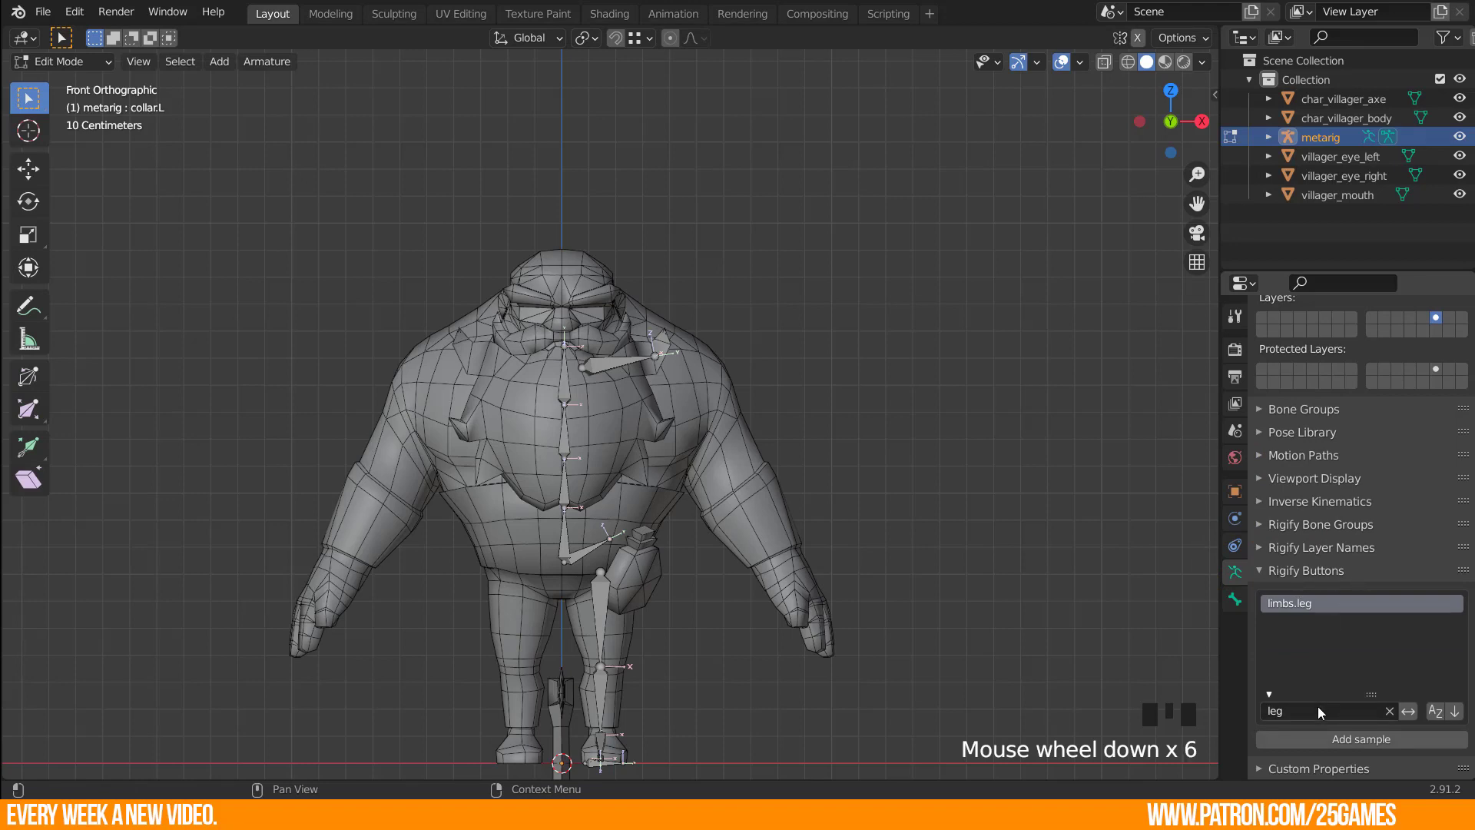
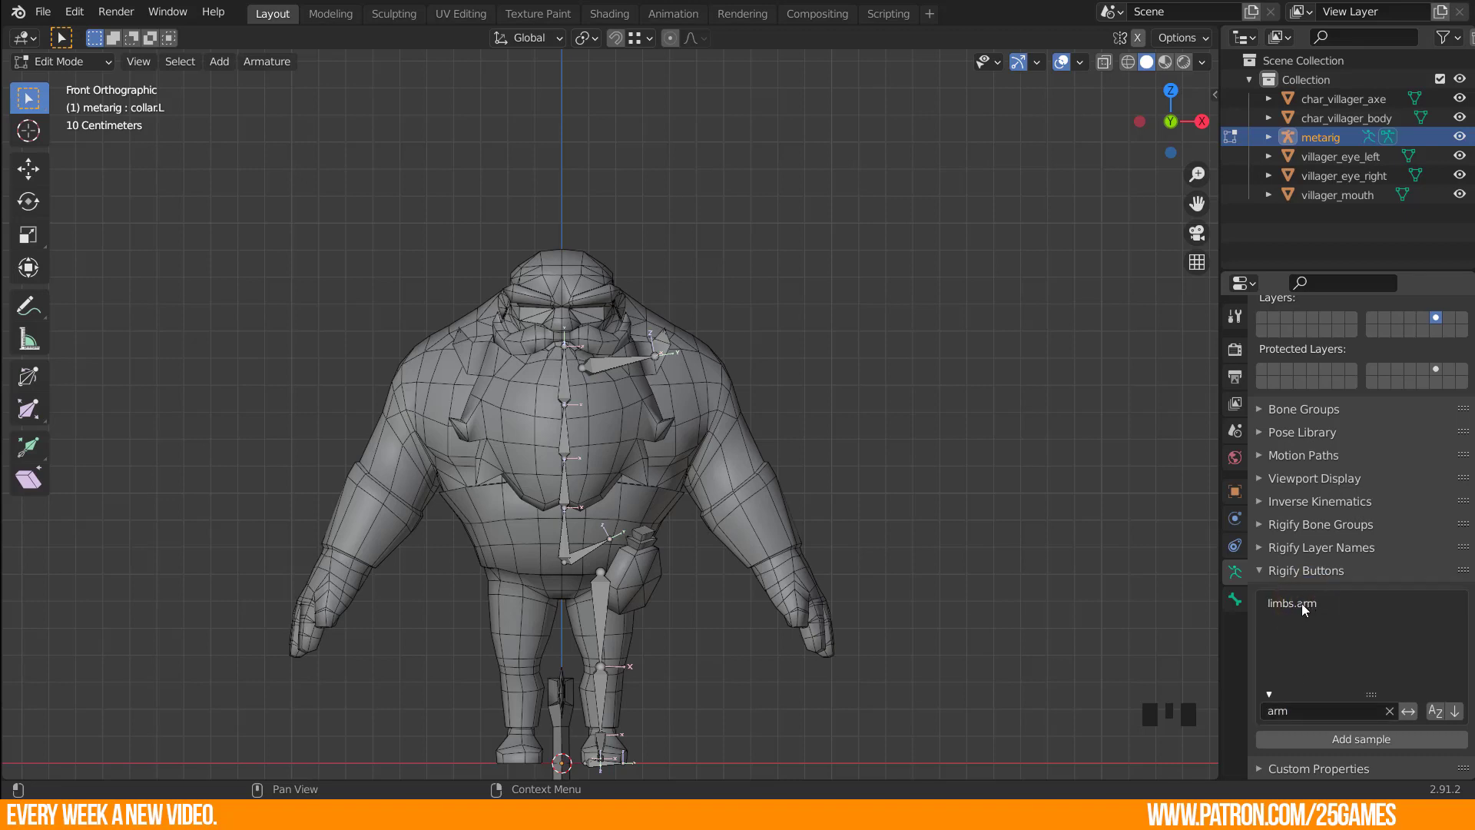
left_click(1304, 607)
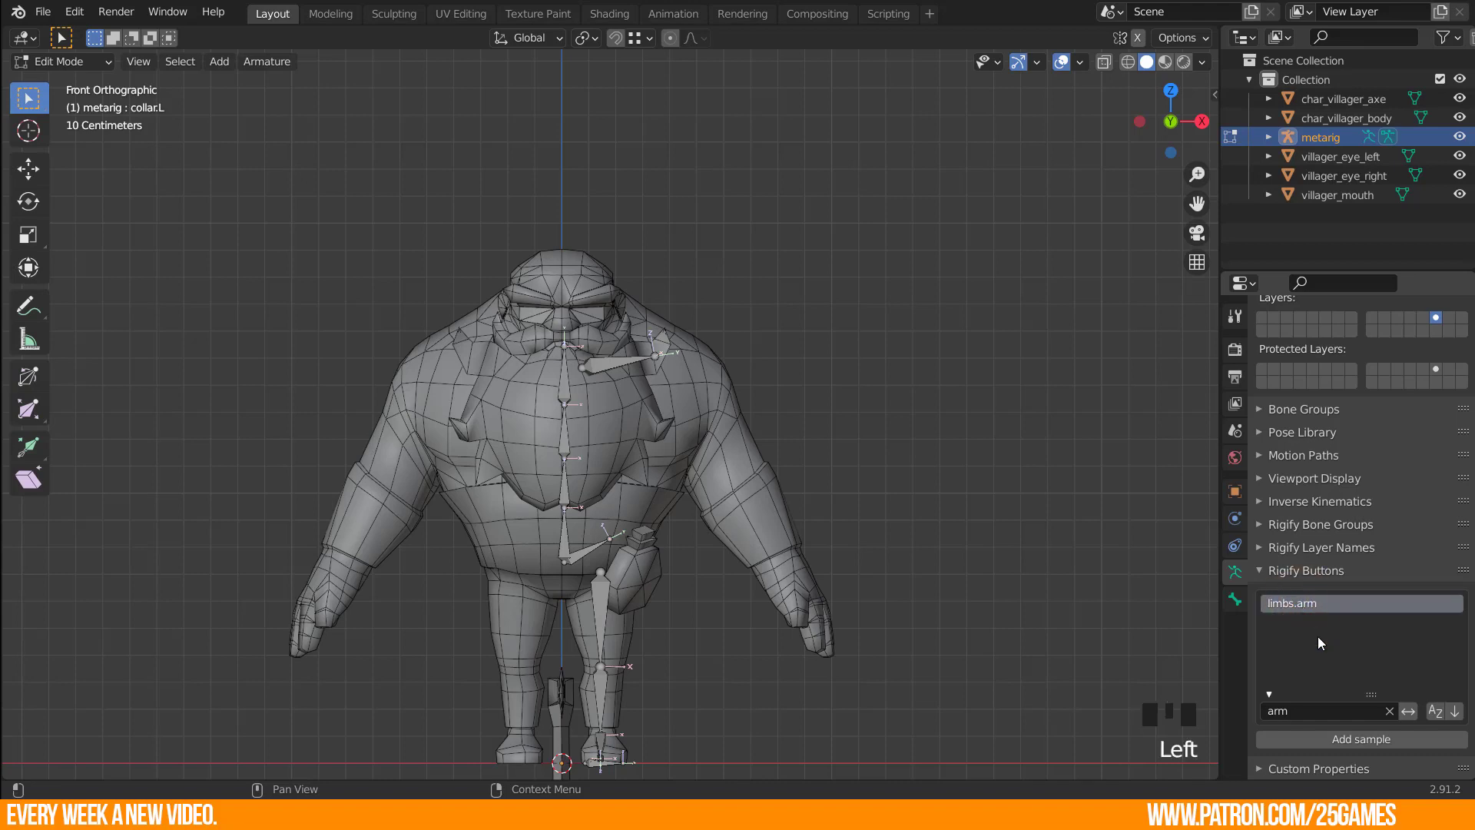
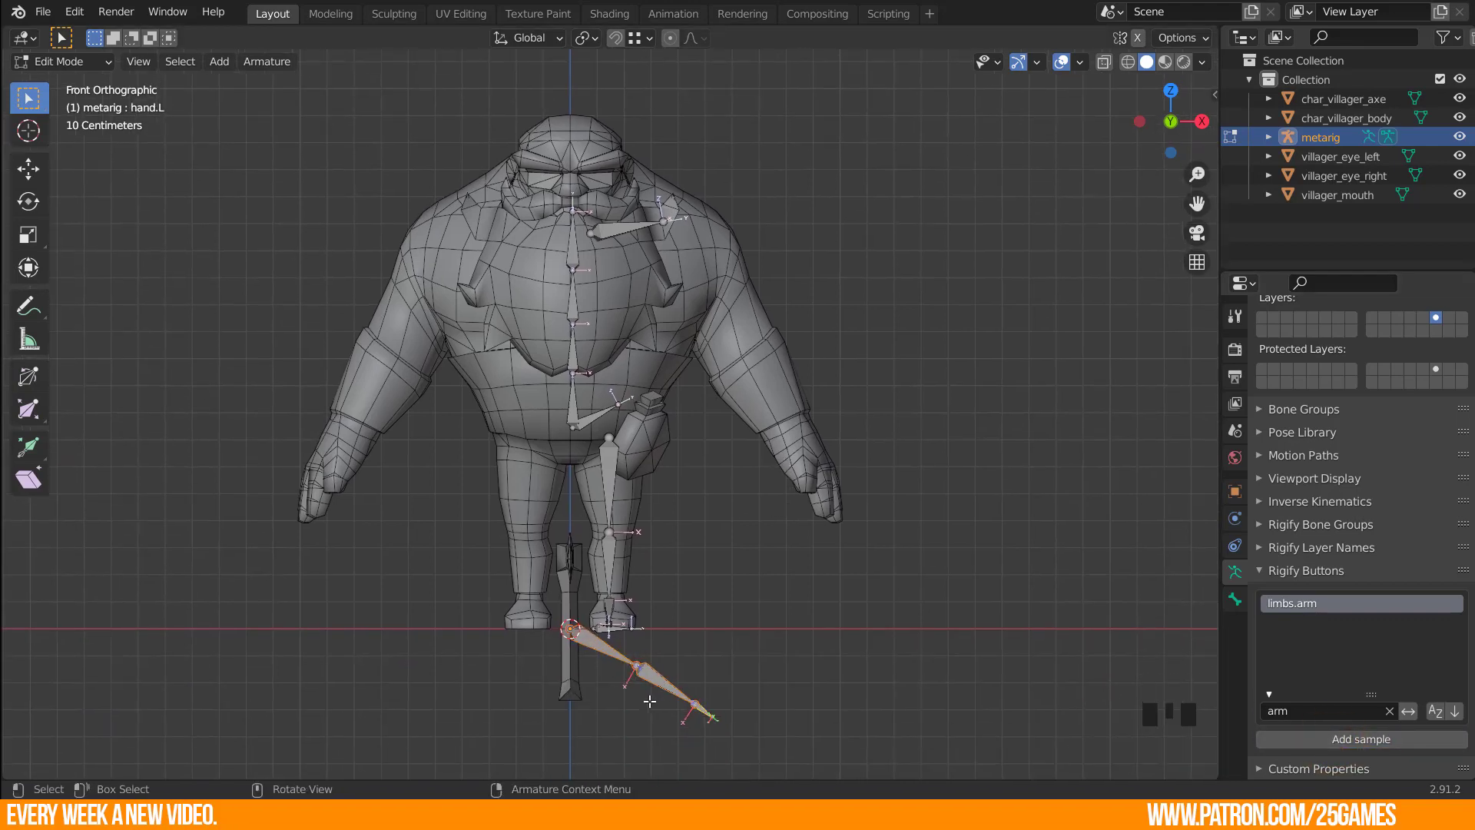
Move and rotate the new arm chain up to the left shoulder, angled along the villager's arm.
key("g")
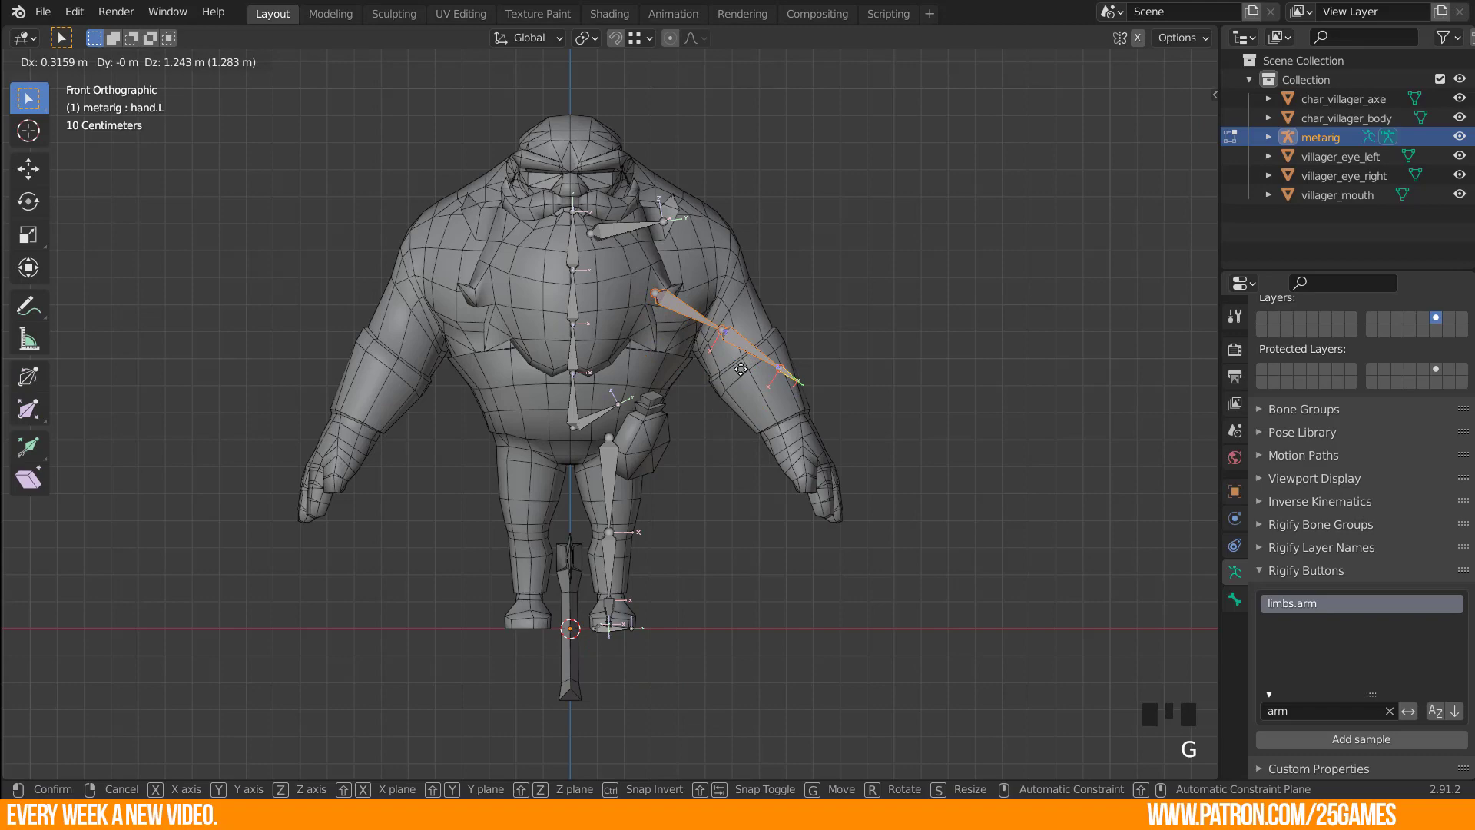
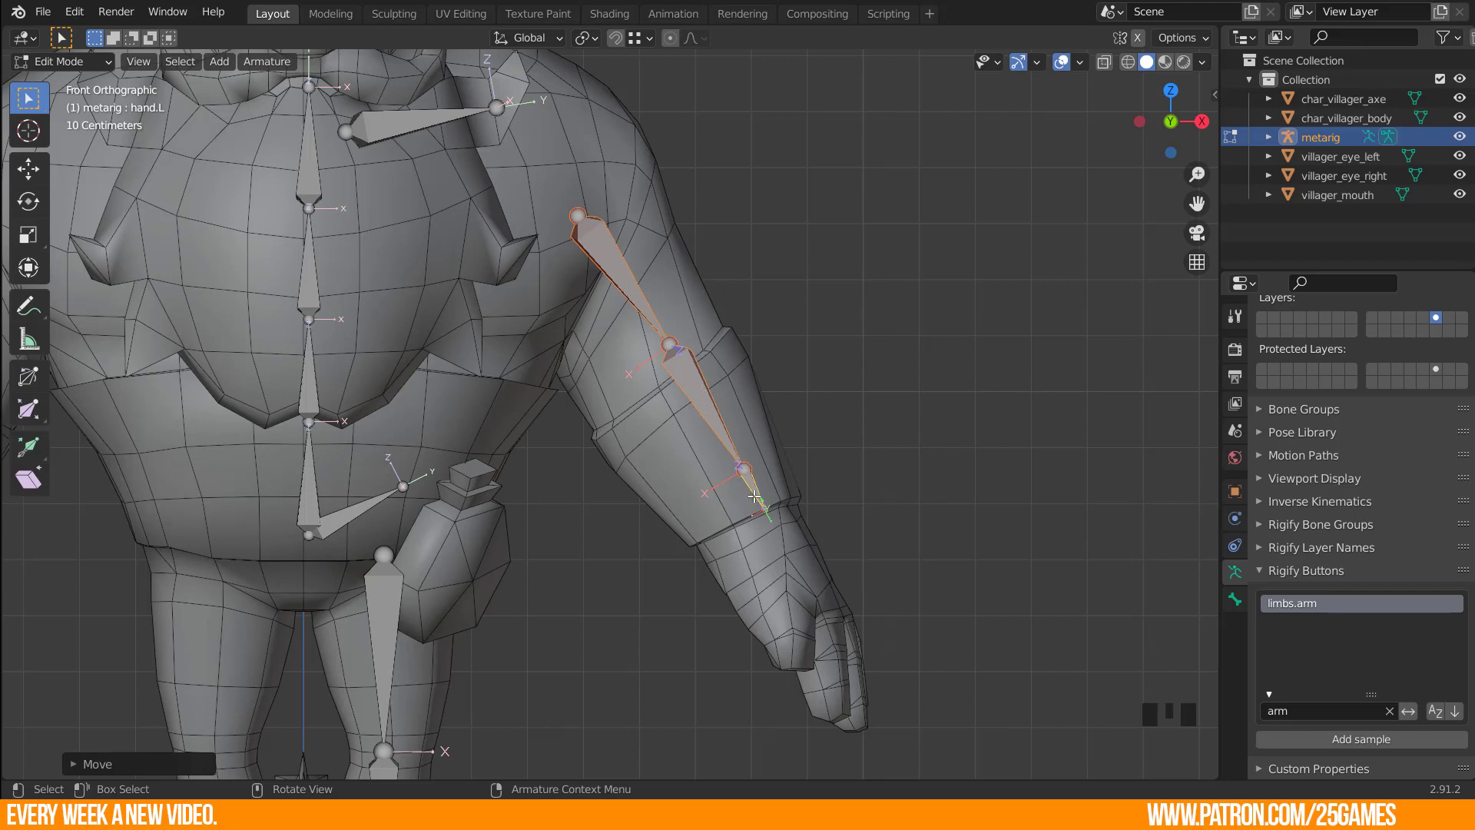
key("g")
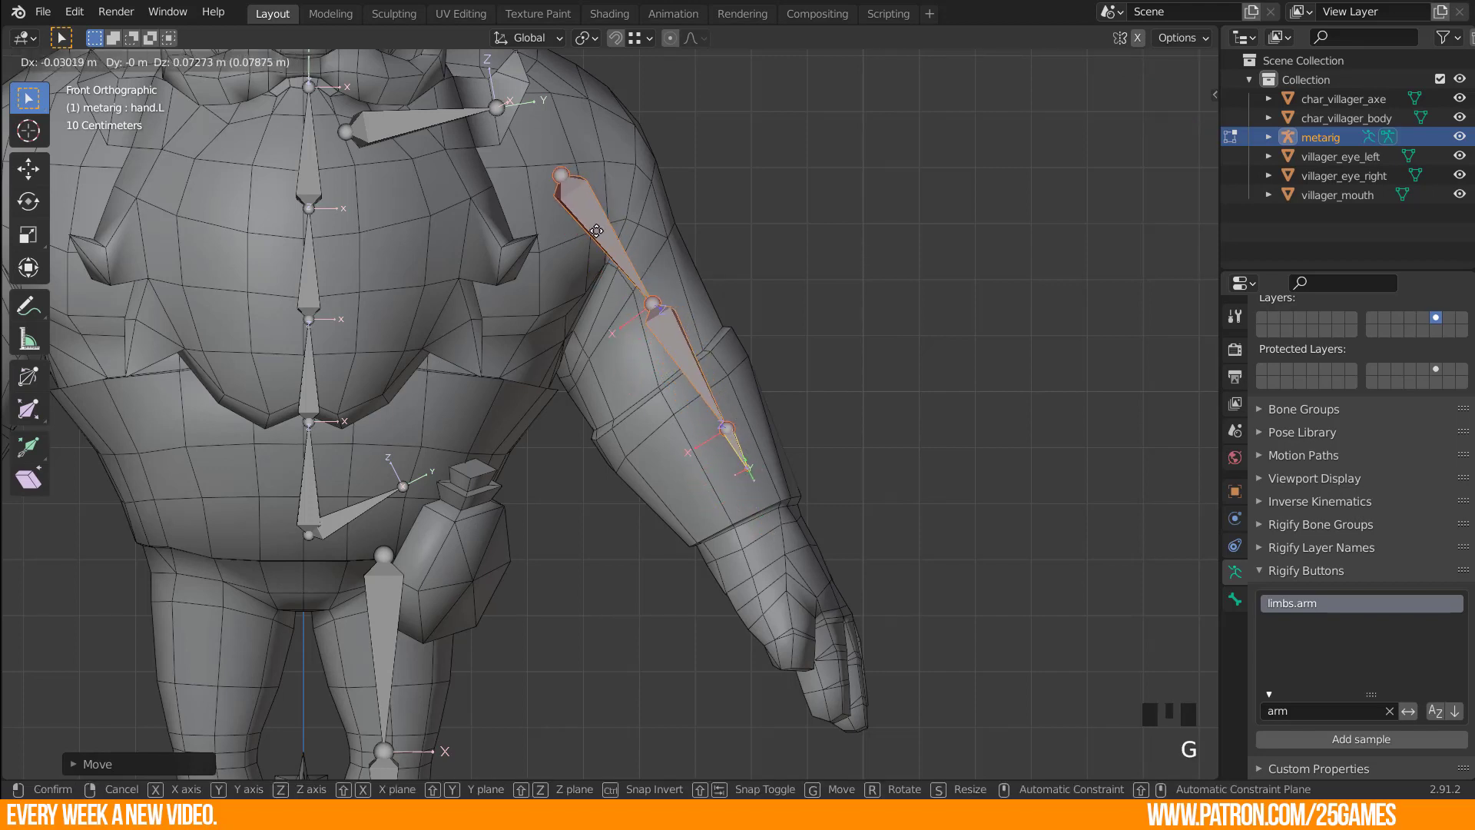
key("g")
key("r")
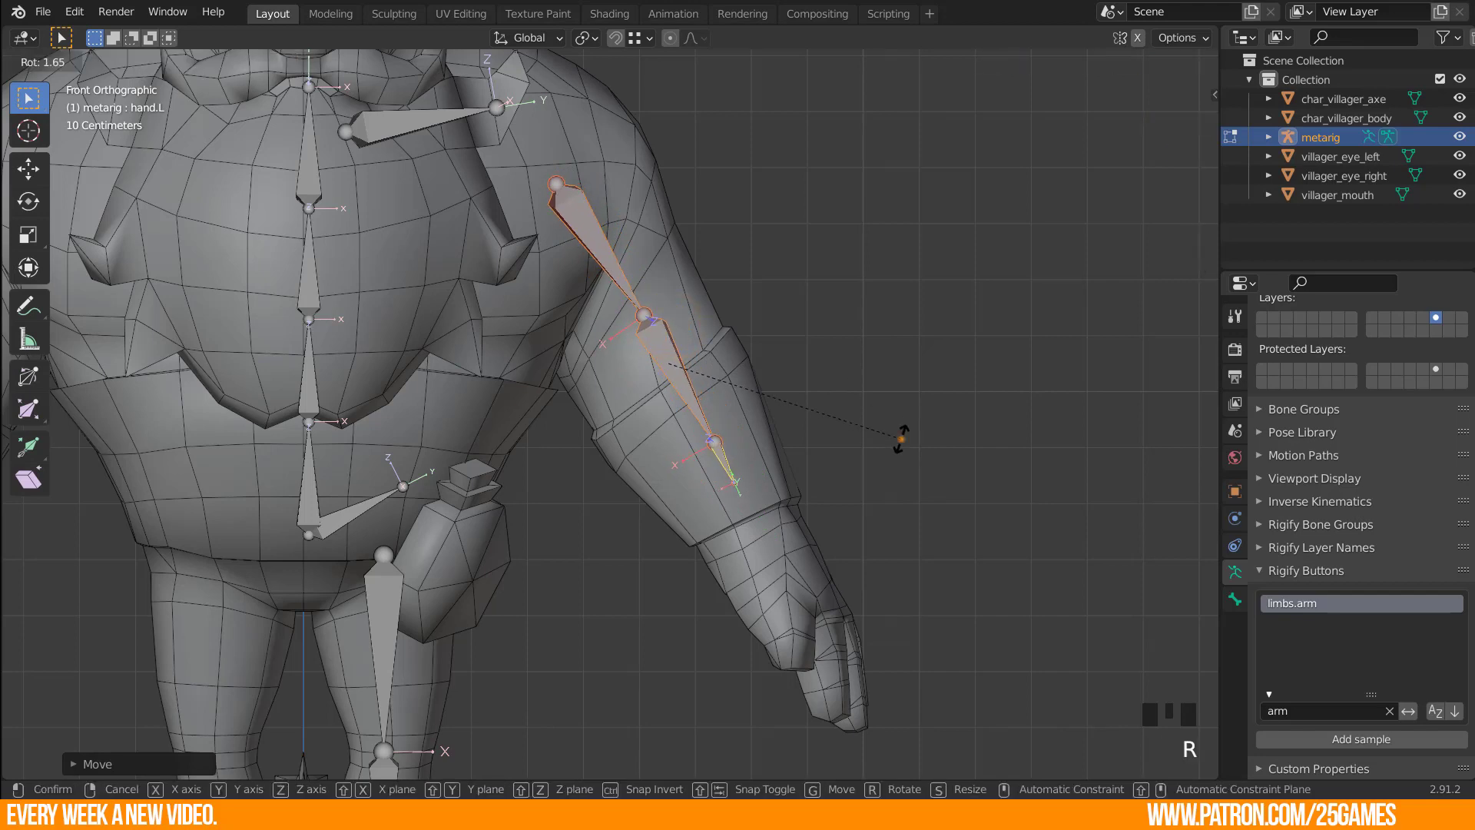
key("g")
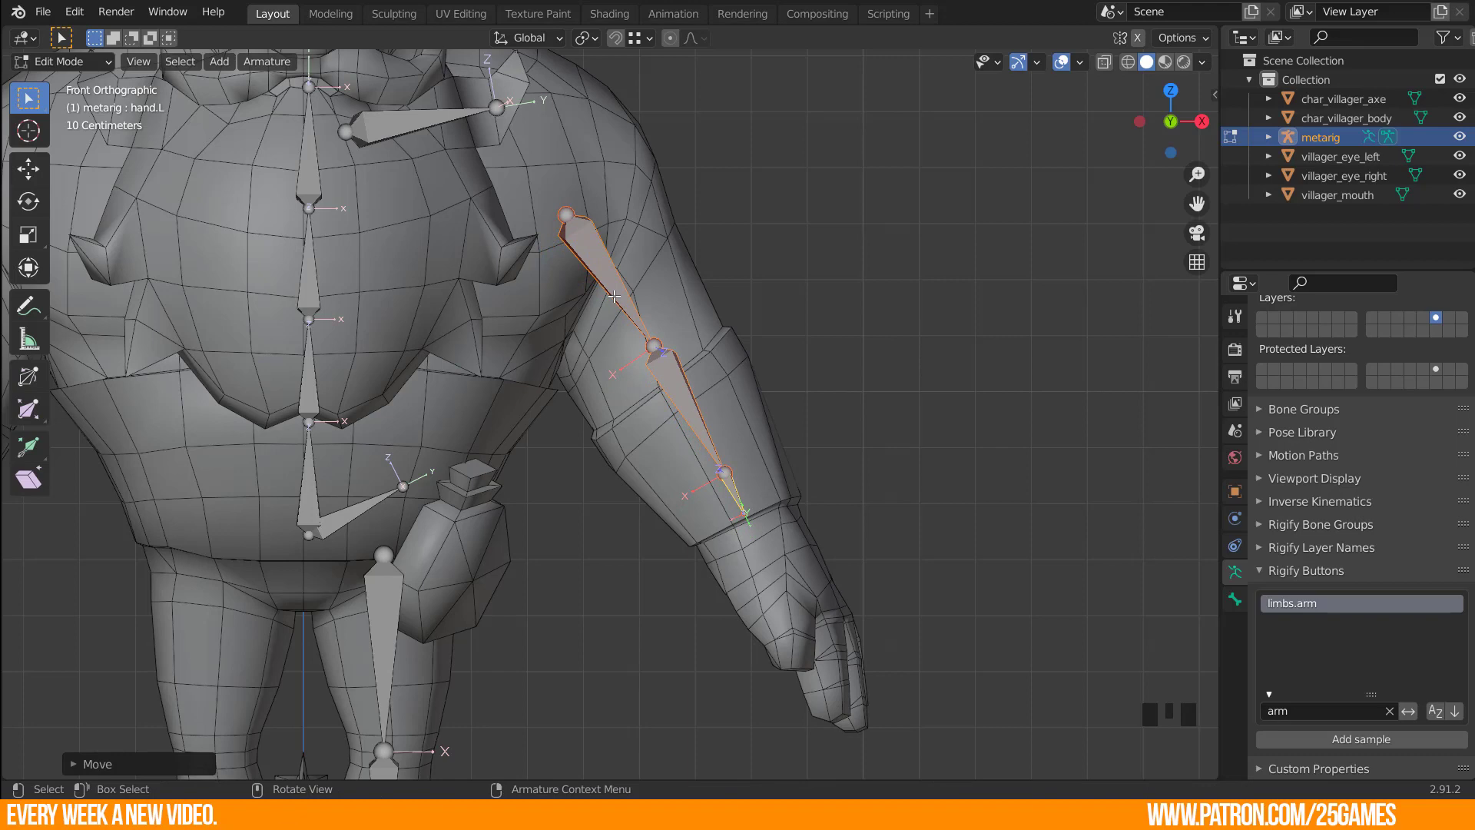
Fit the elbow joint inside the arm and the wrist joint into the hand, then select upper_arm.L.
left_click(650, 349)
key("g")
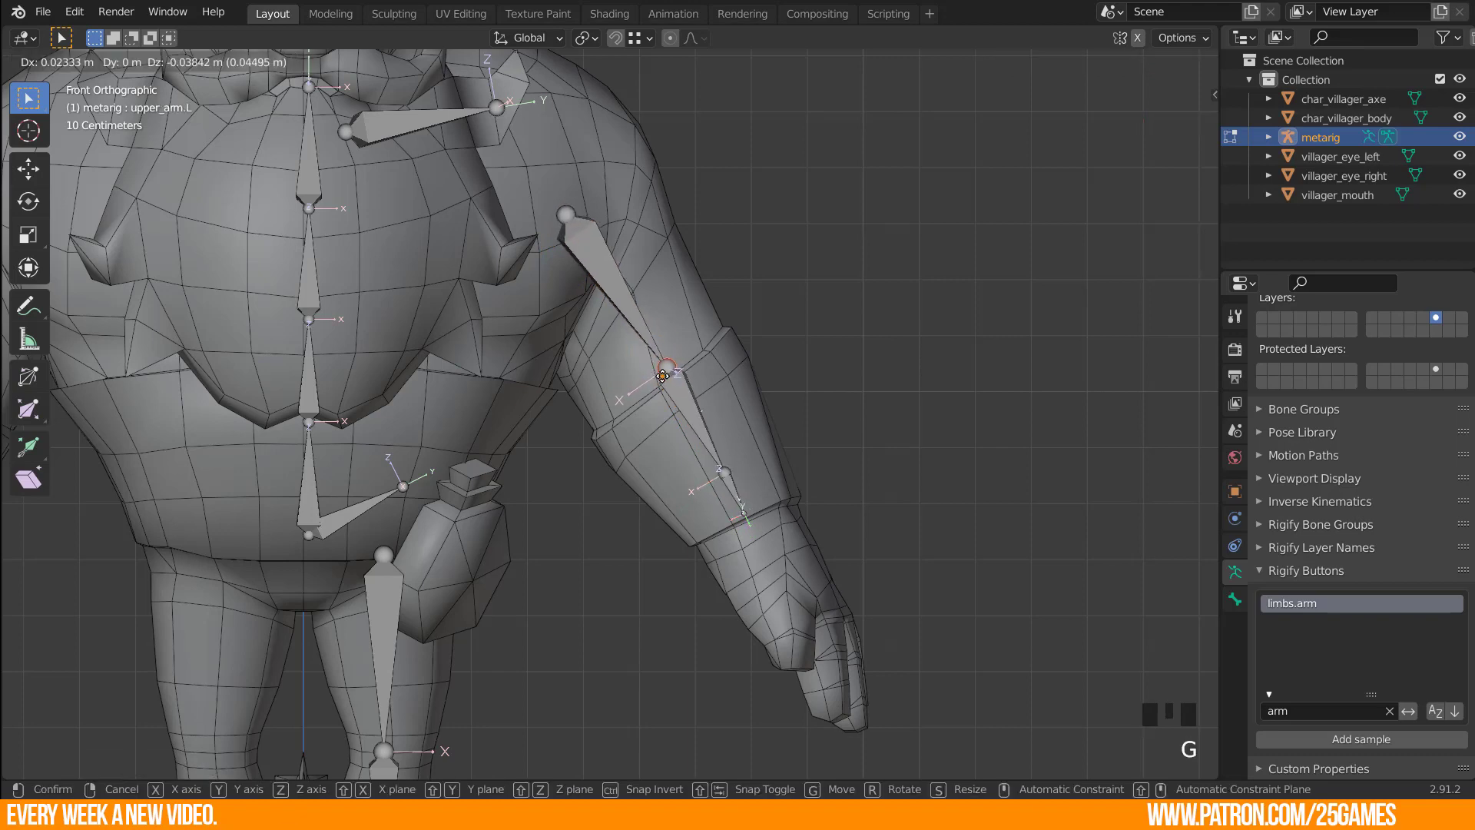
left_click(745, 513)
key("g")
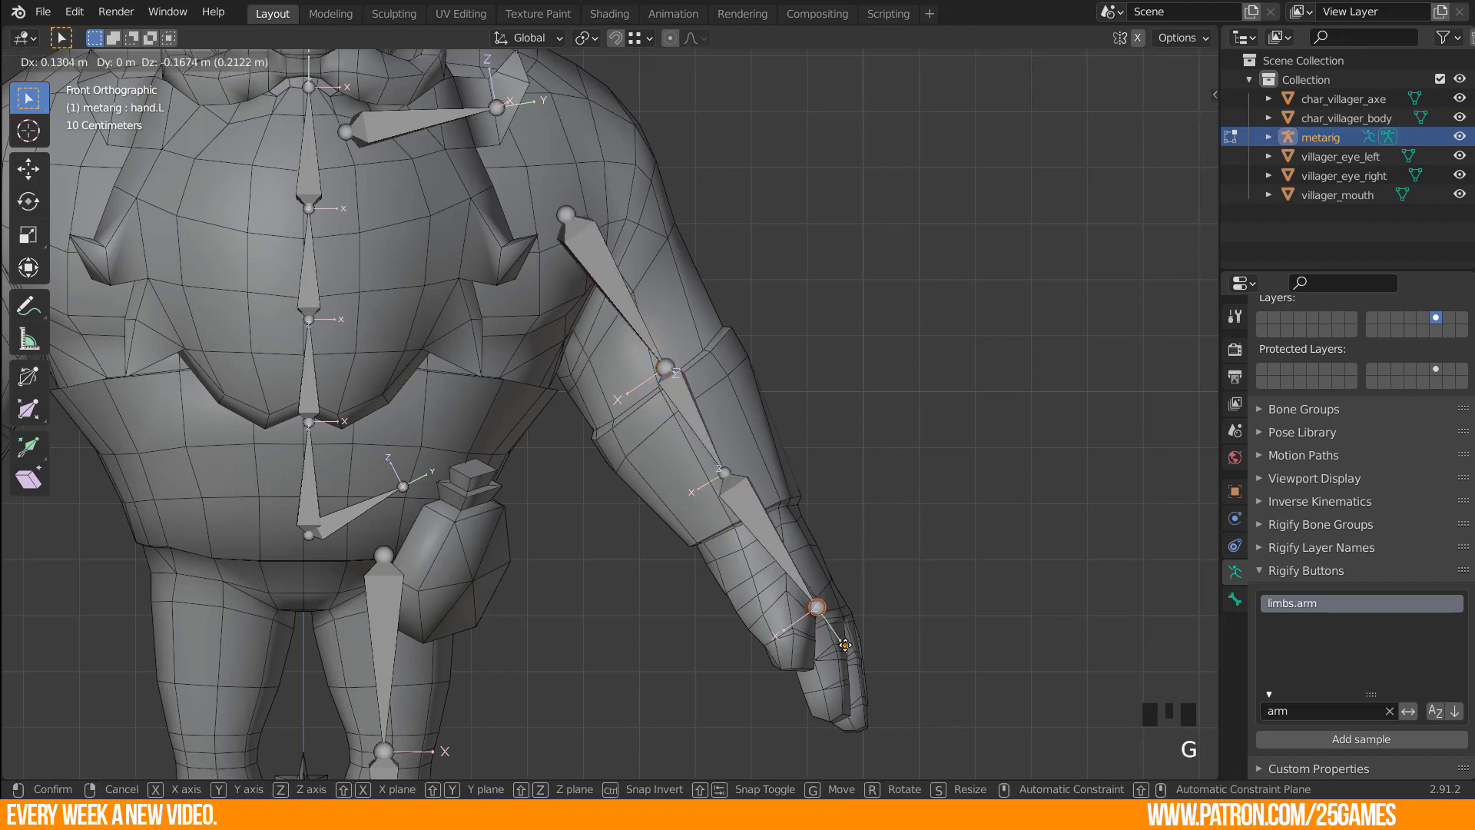
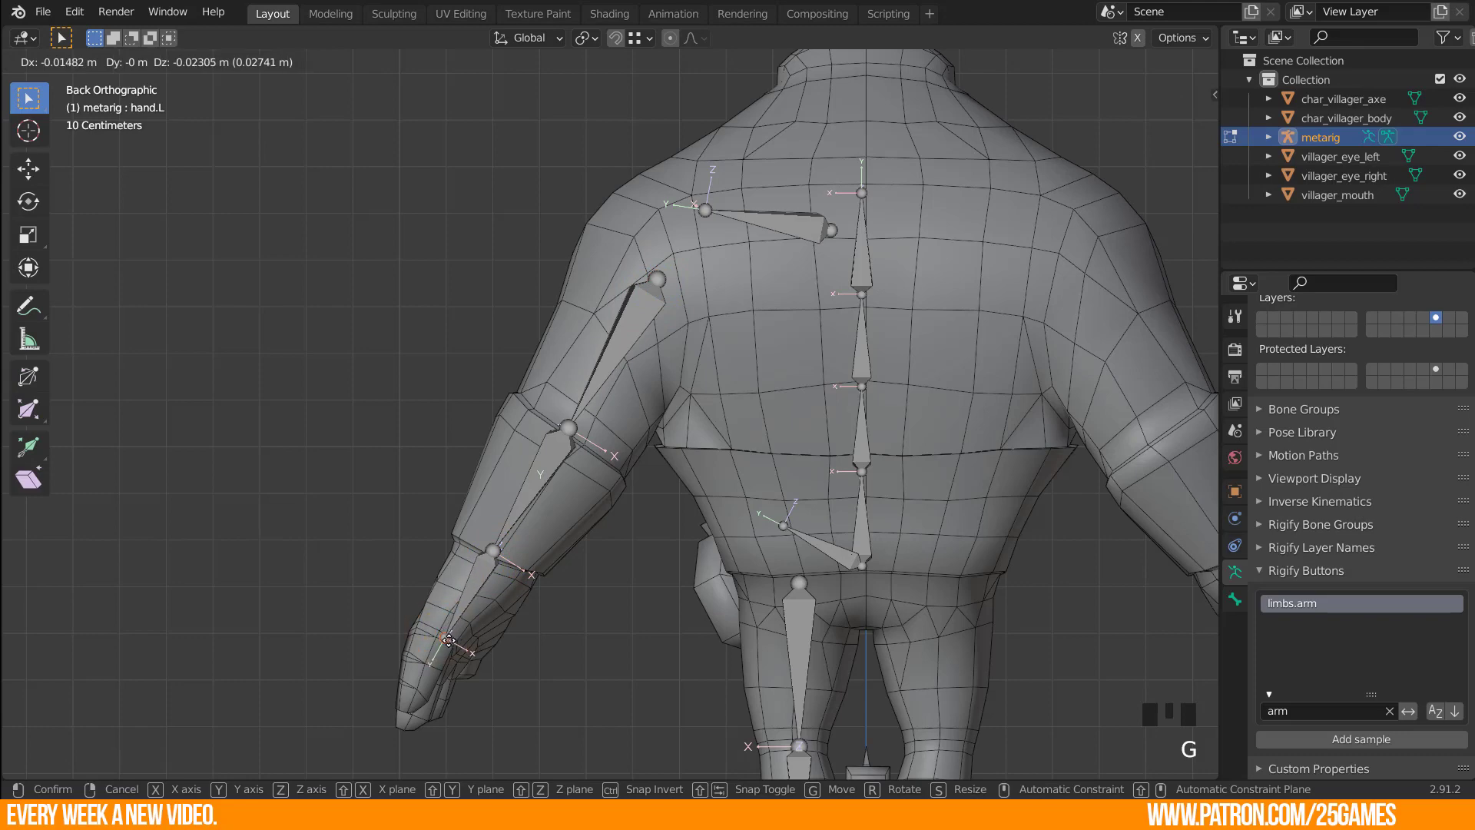
scroll("down", 3)
left_click_drag(526, 513, 652, 407)
scroll("up", 3)
left_click(607, 304)
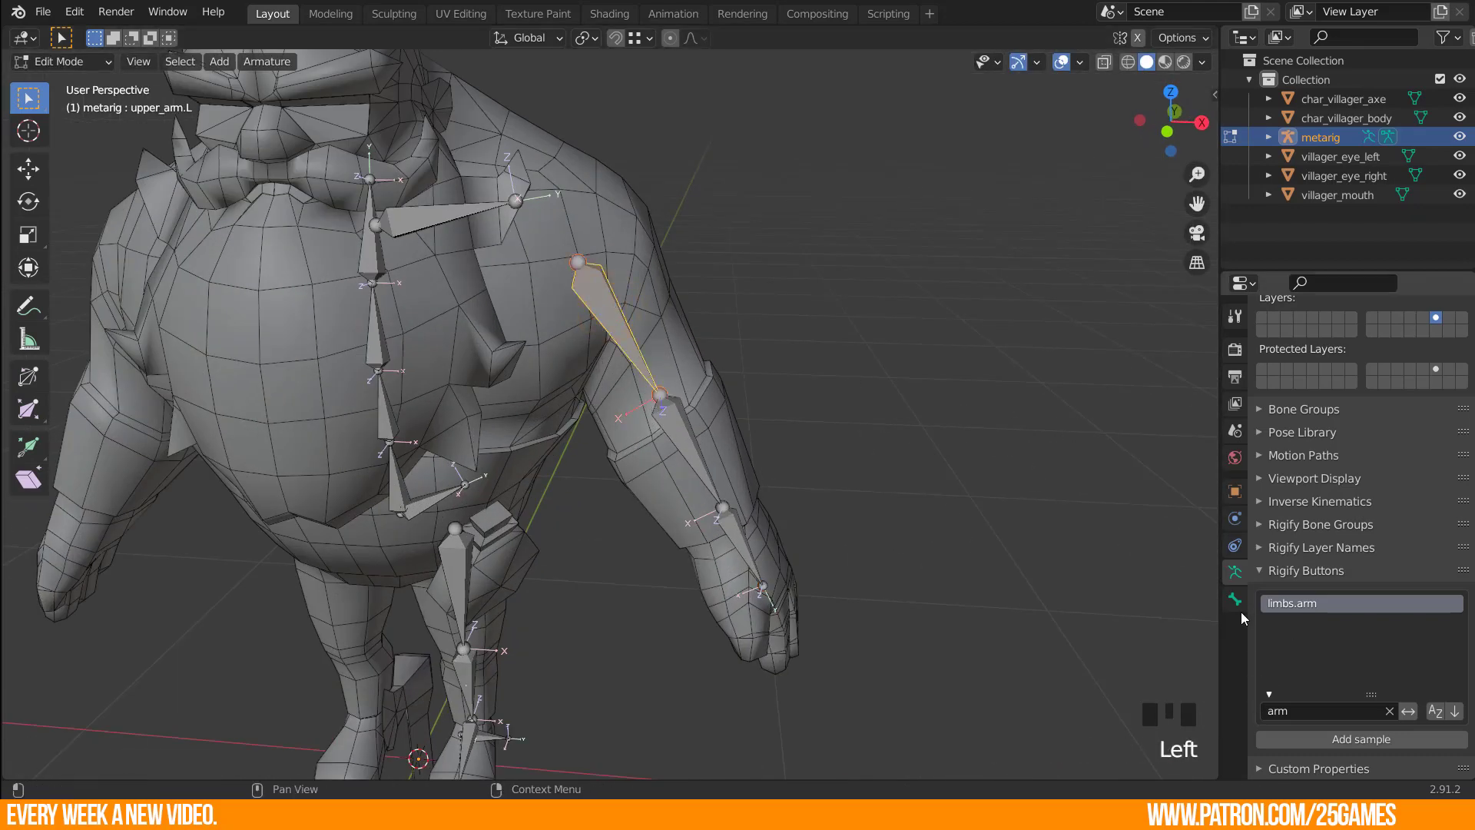
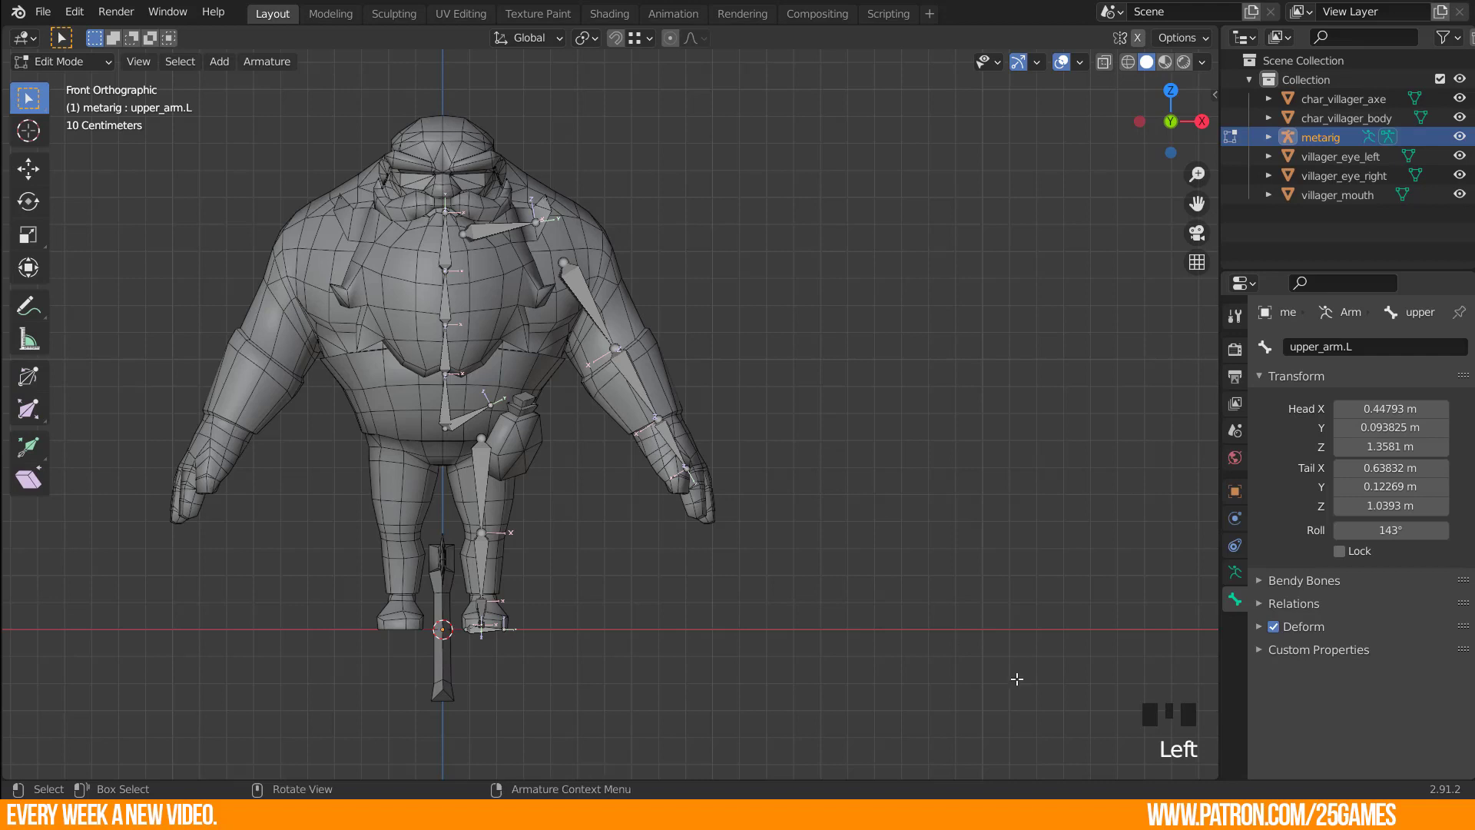
Add the limbs.simple_tentacle Rigify sample to the metarig from the armature properties.
left_click(1247, 581)
scroll("down", 3)
left_click_drag(1310, 712, 1310, 605)
left_click(1335, 609)
left_click(1356, 742)
Move the tentacle chain away from the character and confirm its limbs.simple_tentacle Rigify type in Bone properties.
key("g")
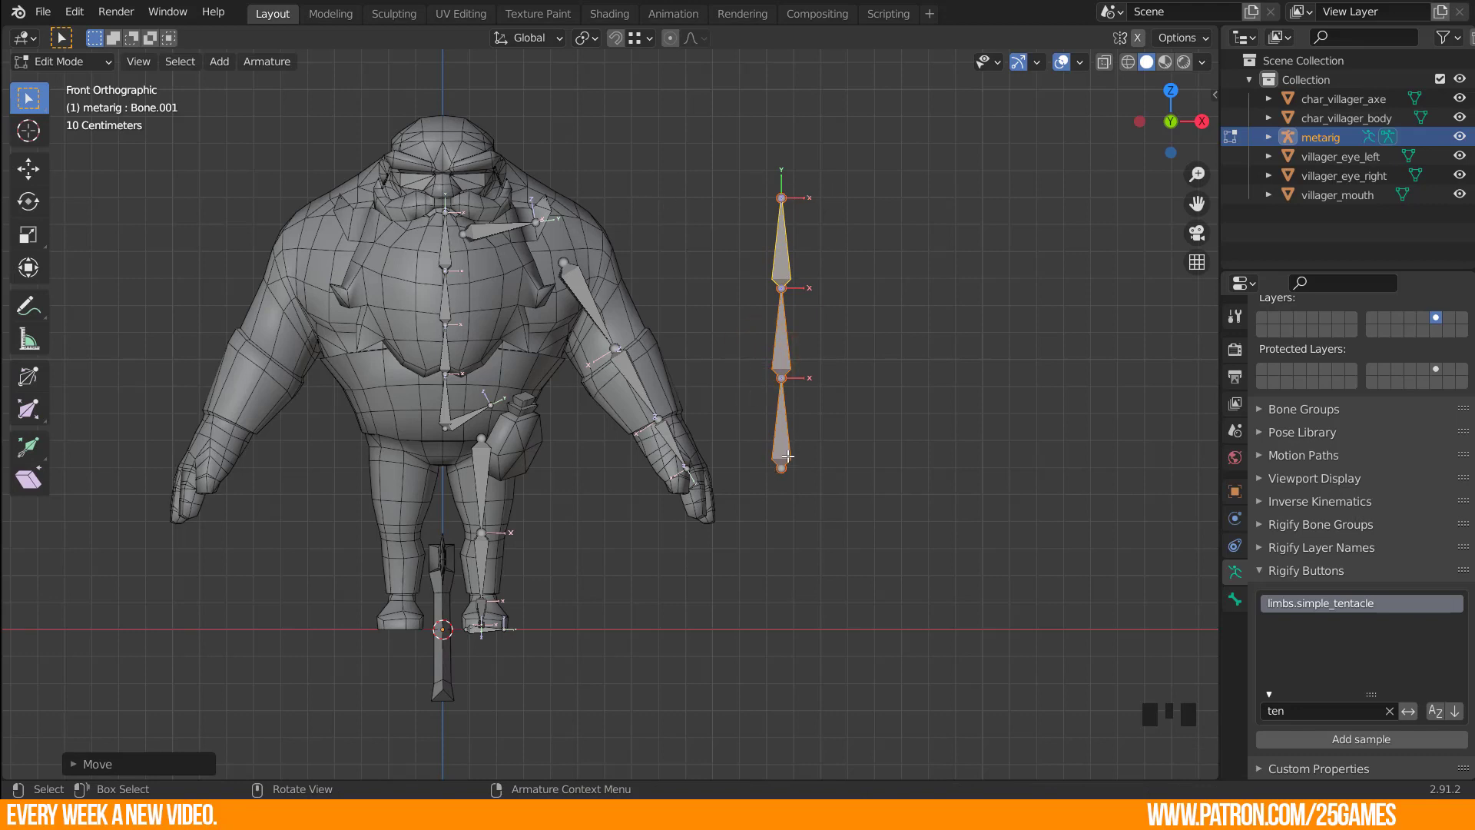
left_click(783, 448)
key("Tab")
key("Tab")
key("ctrl+Tab")
key("ctrl+Tab")
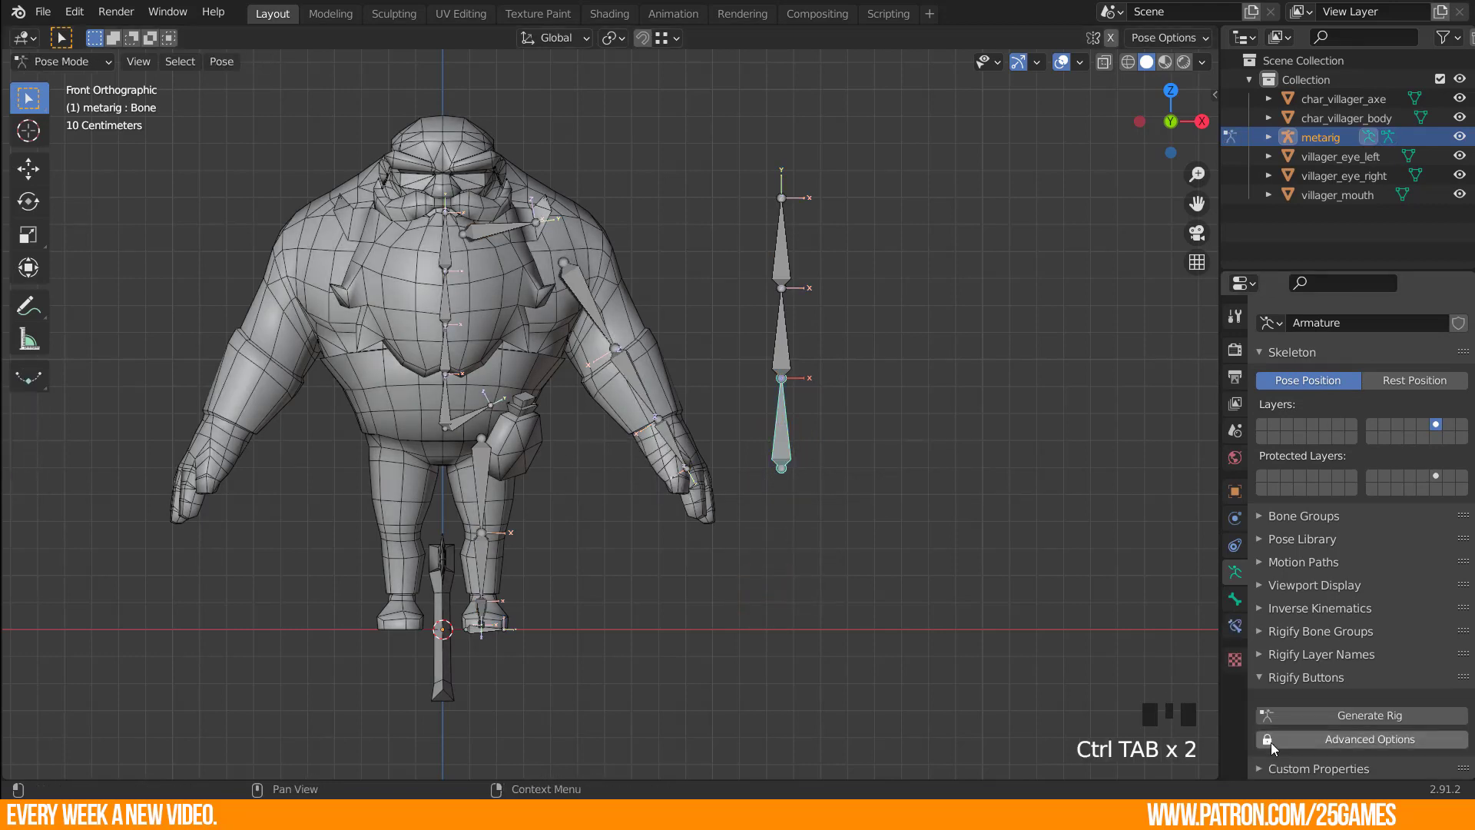
scroll("down", 3)
left_click(1240, 600)
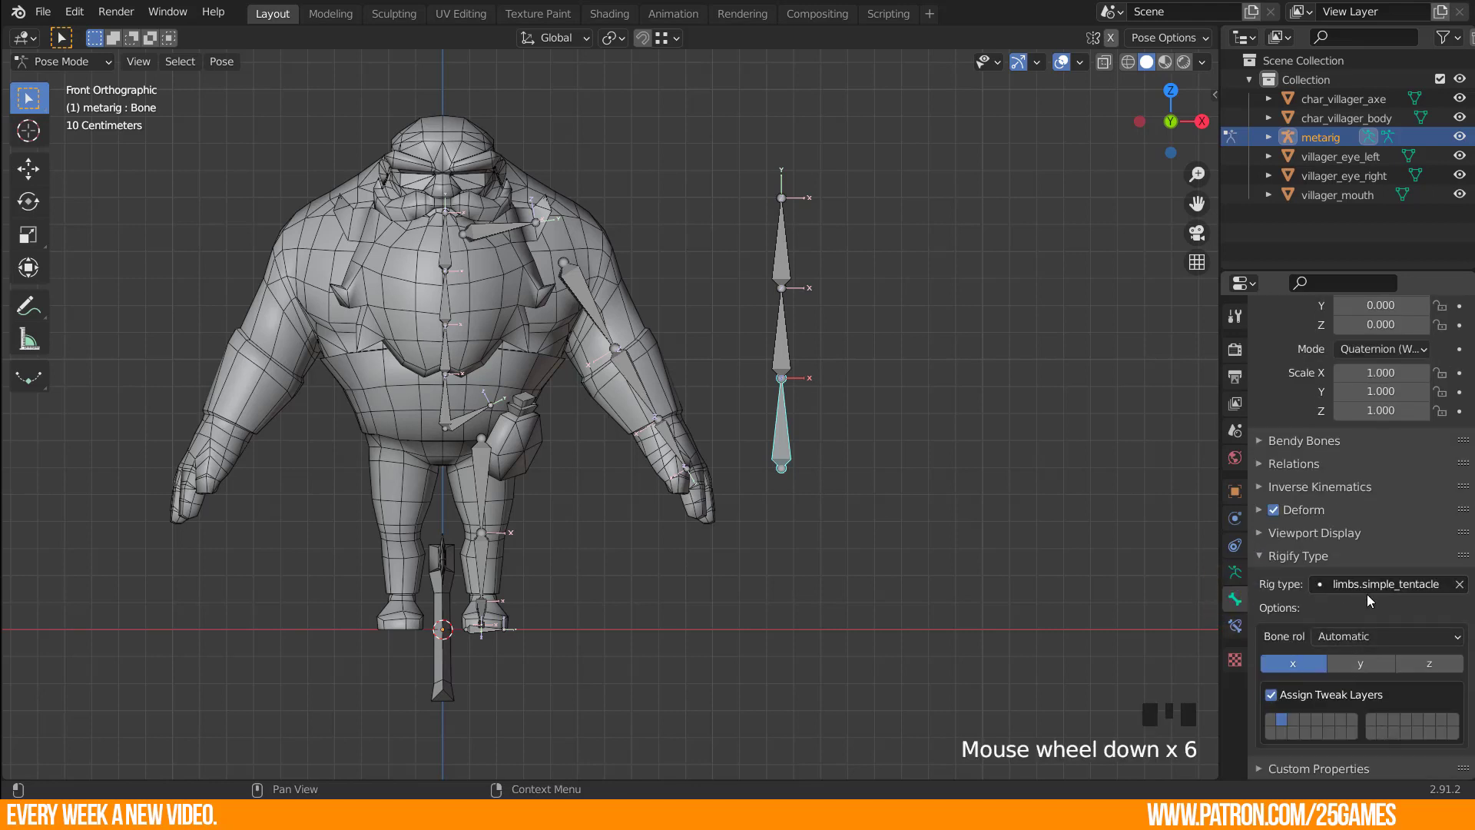
Return to edit mode and select the whole three-bone tentacle chain near the hand.
key("Tab")
key("a")
left_click(781, 437)
scroll("up", 3)
left_click(800, 439)
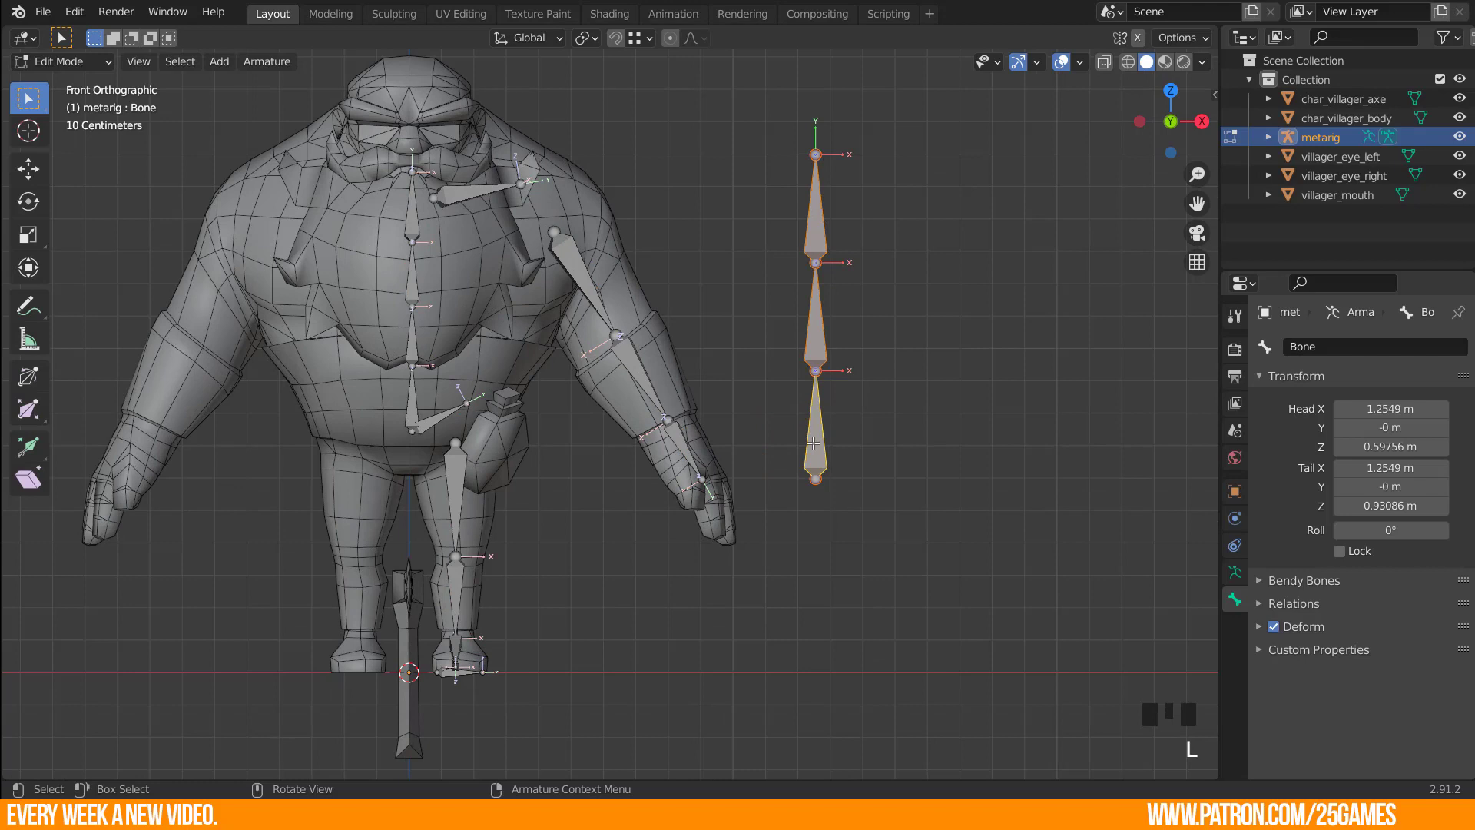
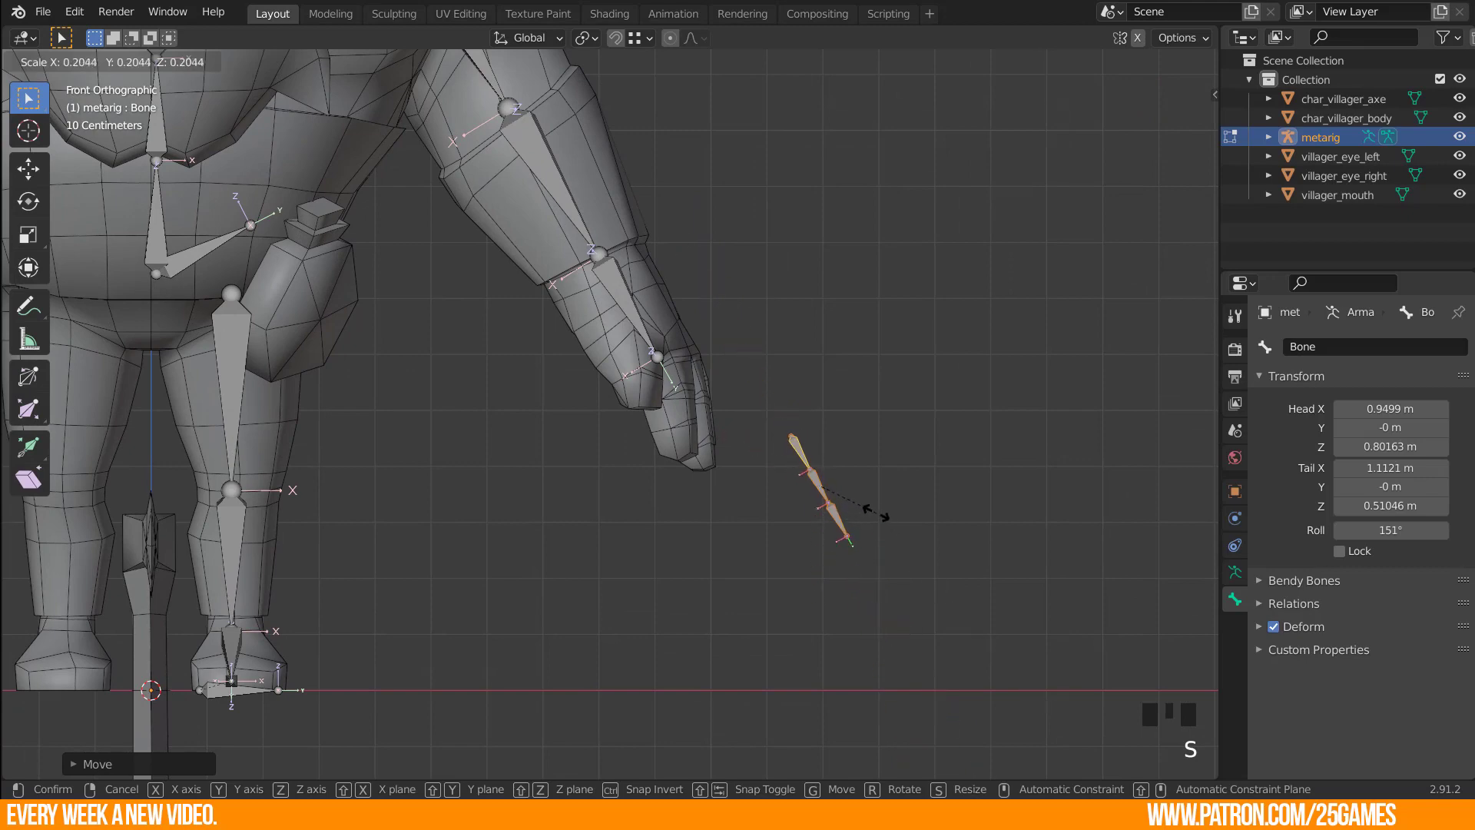
Move the shrunken three-bone chain into the villager's left forefinger and shift its bones inside the finger.
scroll("up", 3)
key("g")
key("r")
key("g")
scroll("up", 3)
left_click_drag(824, 345, 679, 434)
key("g")
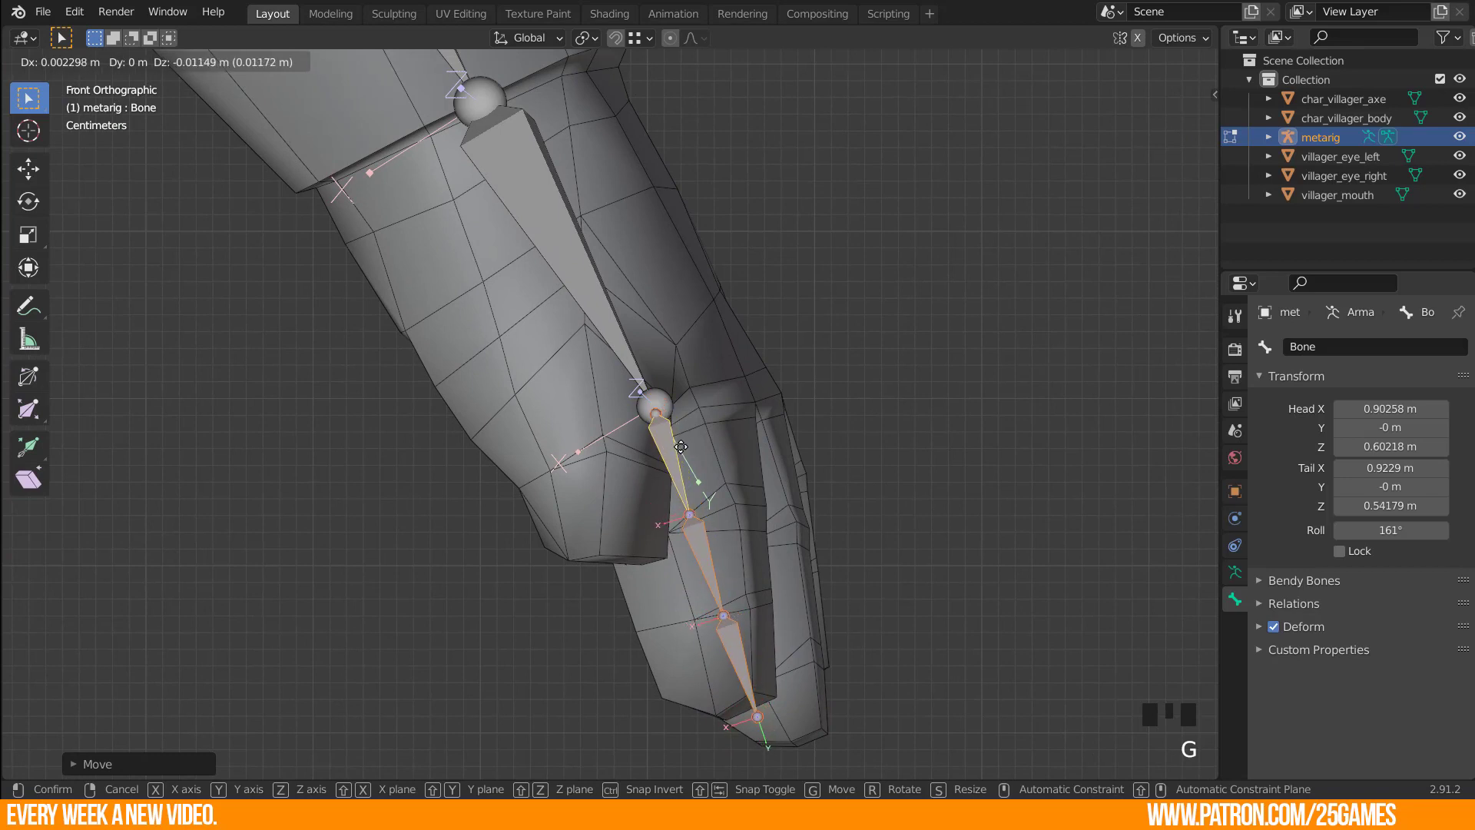
key("g")
key("g")
left_click(675, 504)
key("g")
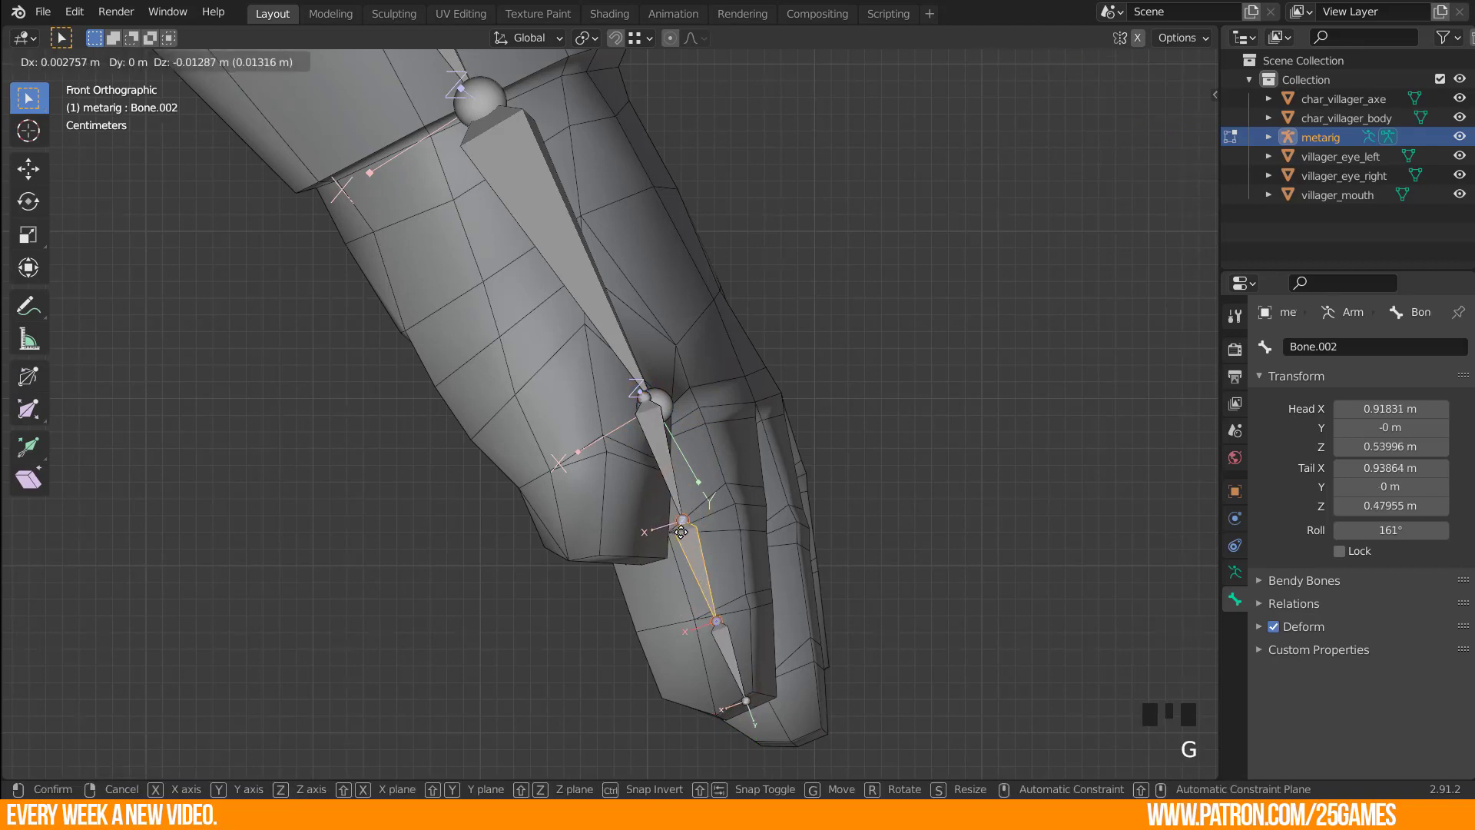
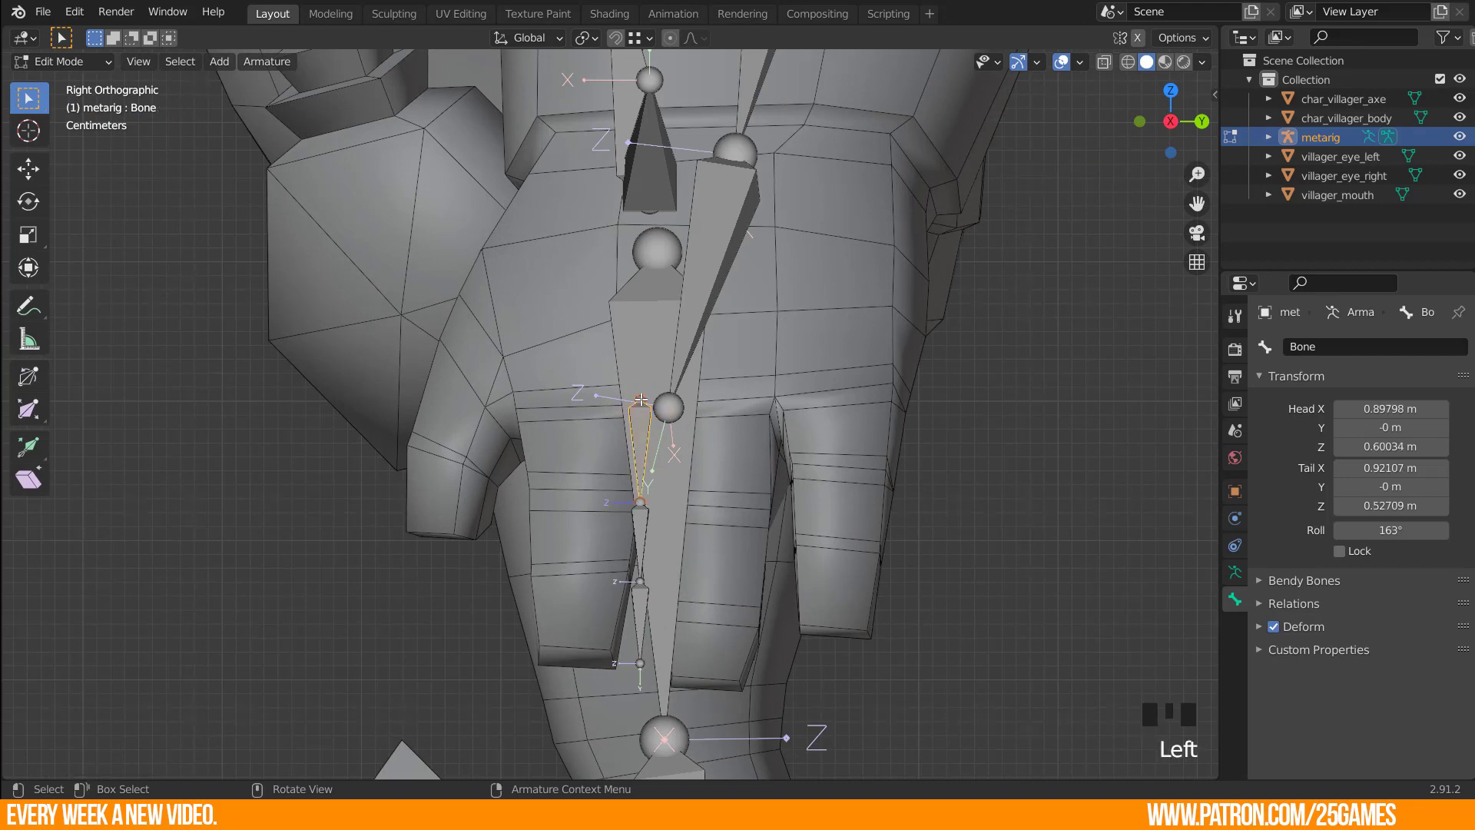
key("g")
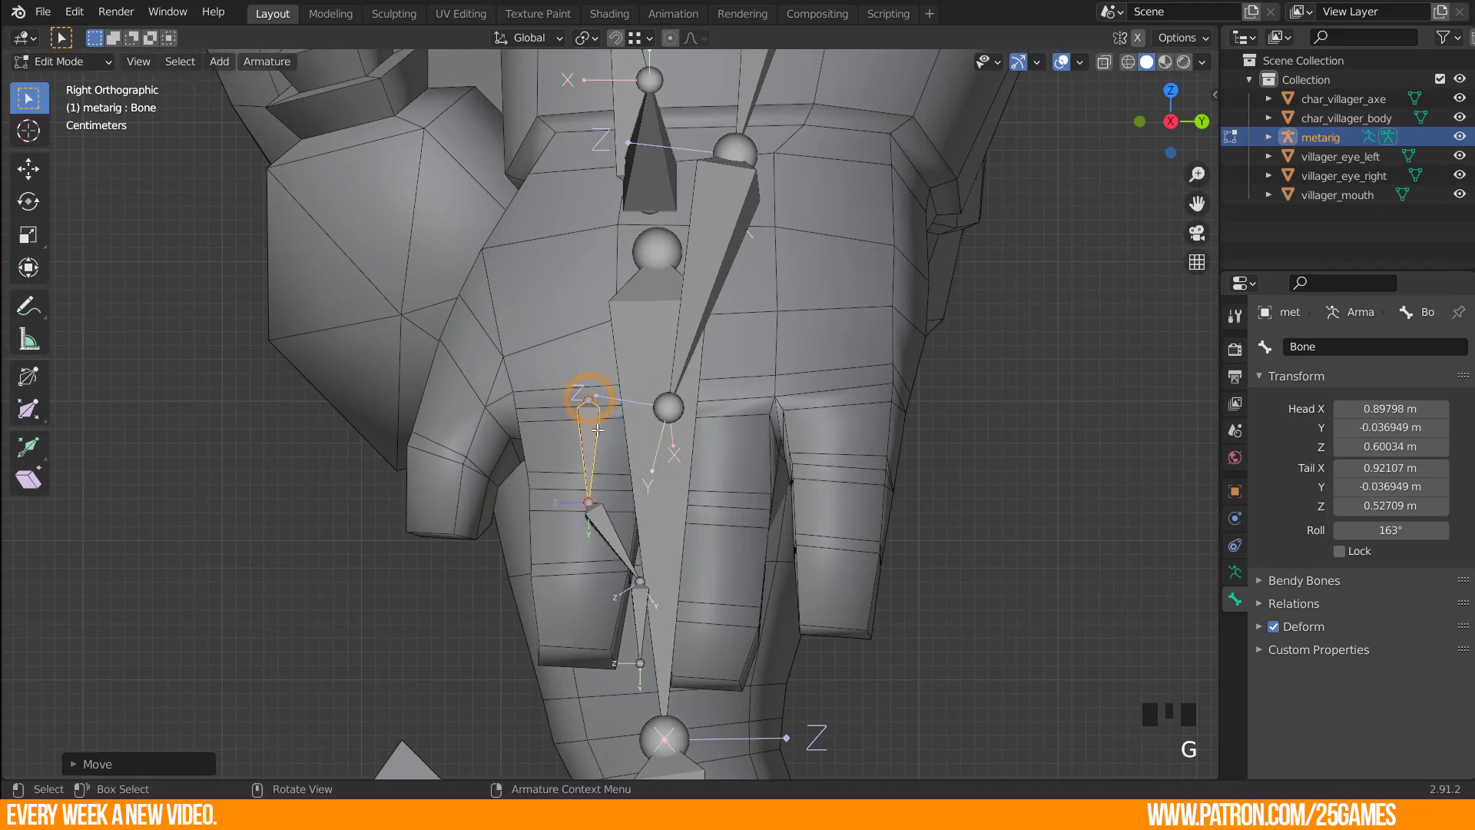
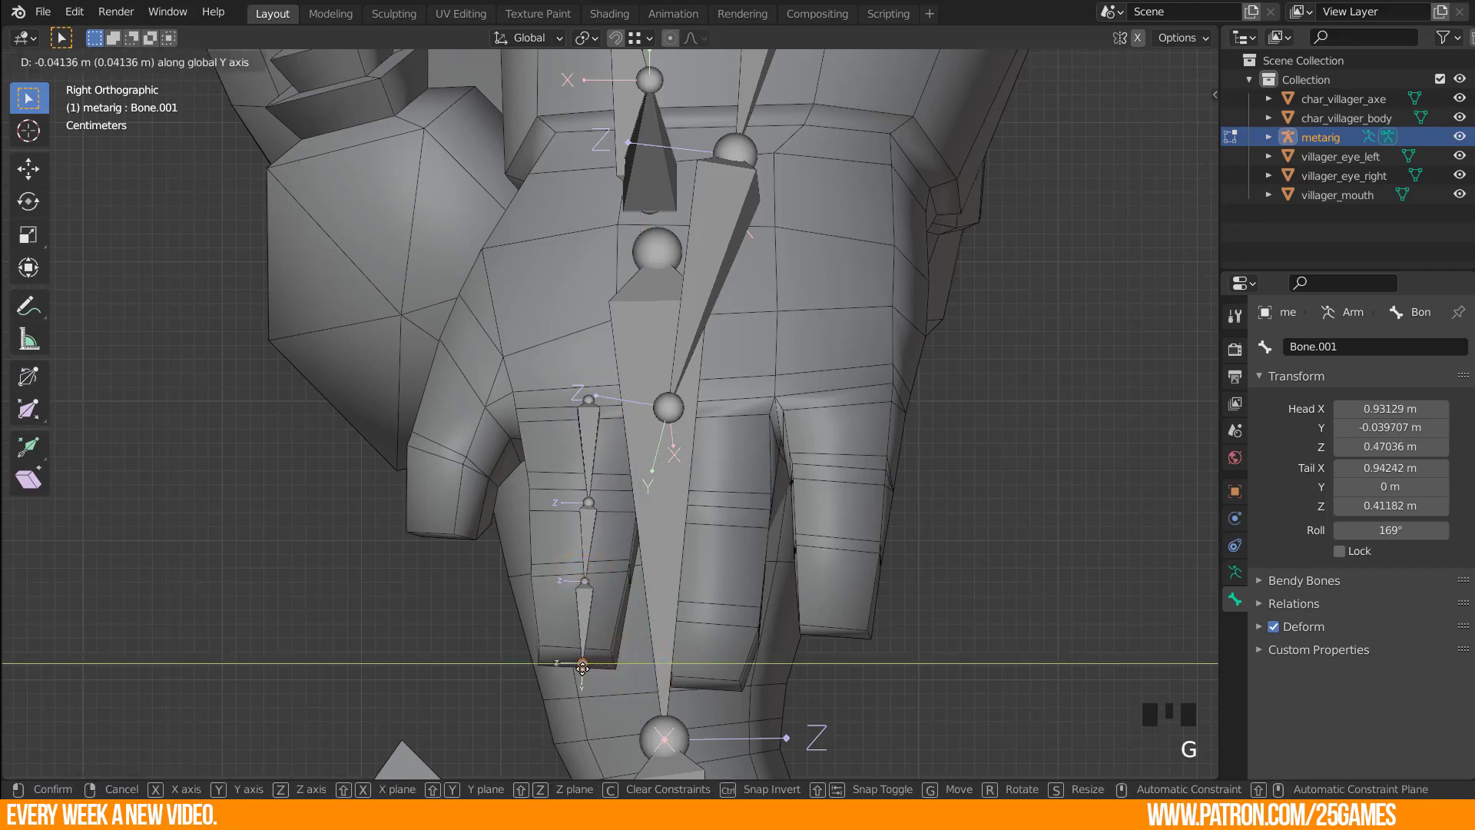
left_click(589, 497)
key("g")
In Right Orthographic view, align the middle and top joints with the finger and knuckle, then select the top finger bone.
scroll("down", 3)
left_click_drag(582, 500, 597, 545)
scroll("up", 3)
left_click_drag(648, 545, 613, 497)
key("KP_3")
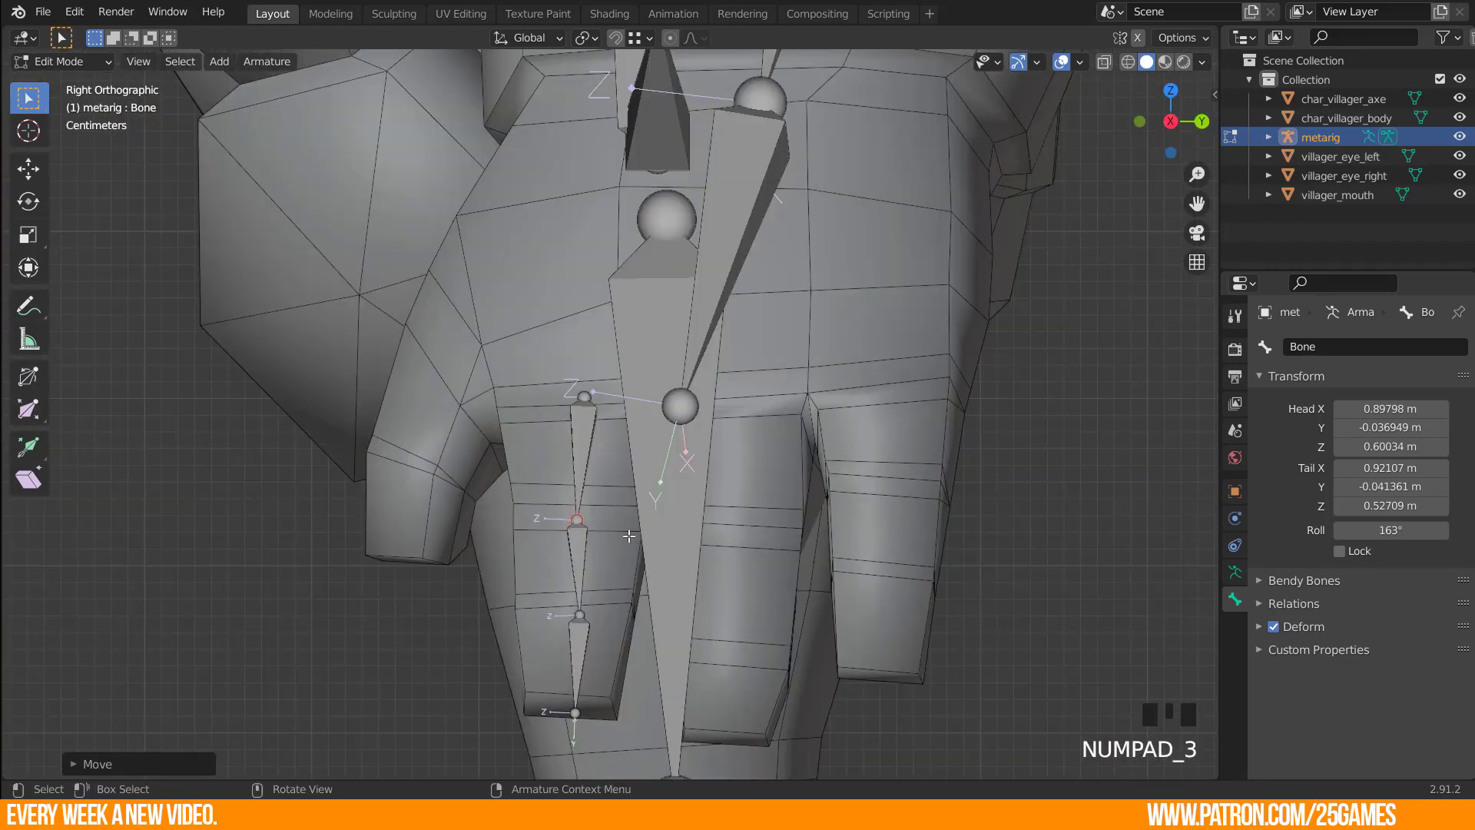
left_click(582, 522)
key("g")
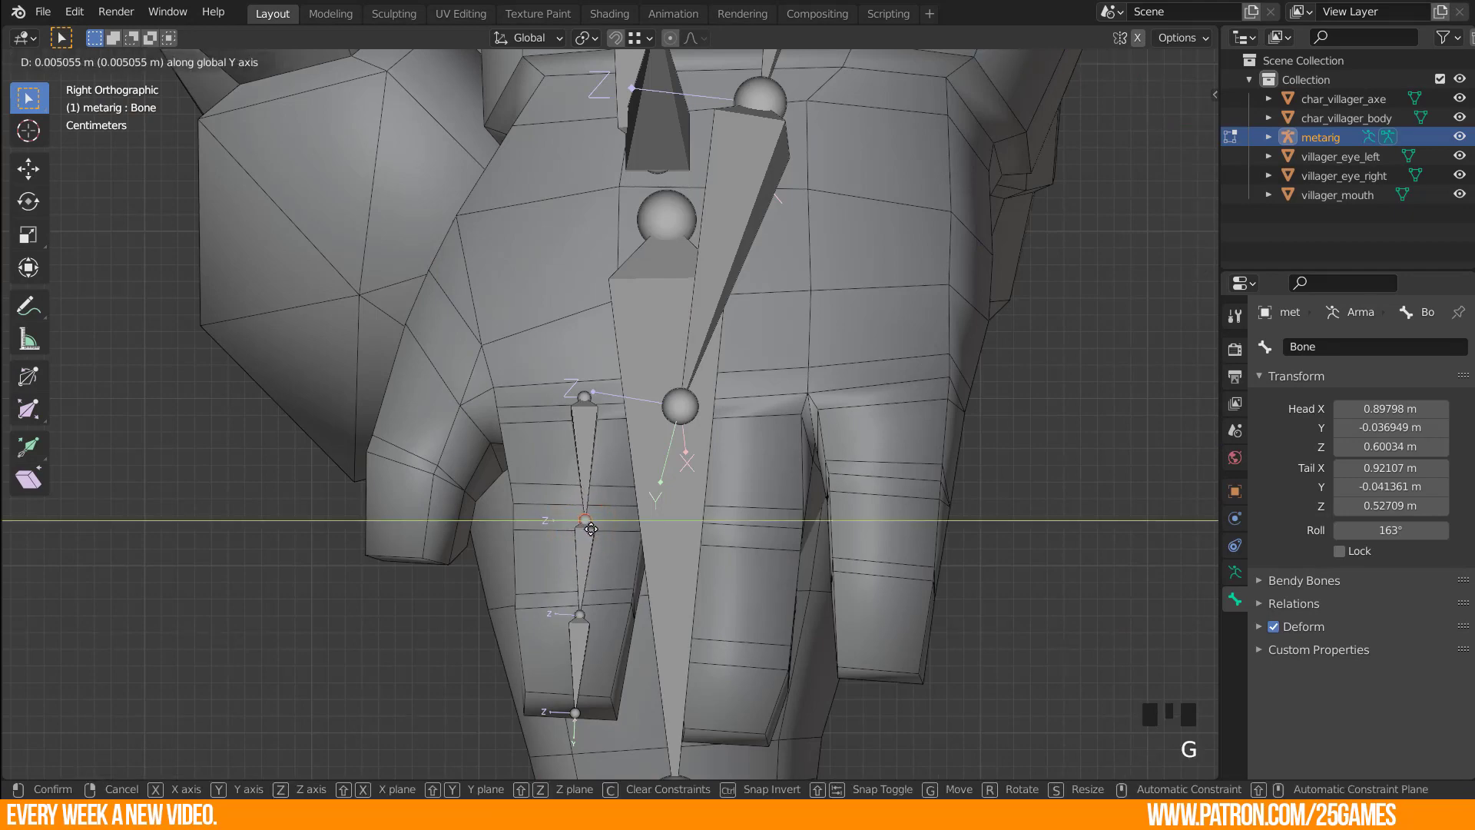
left_click(582, 398)
key("g")
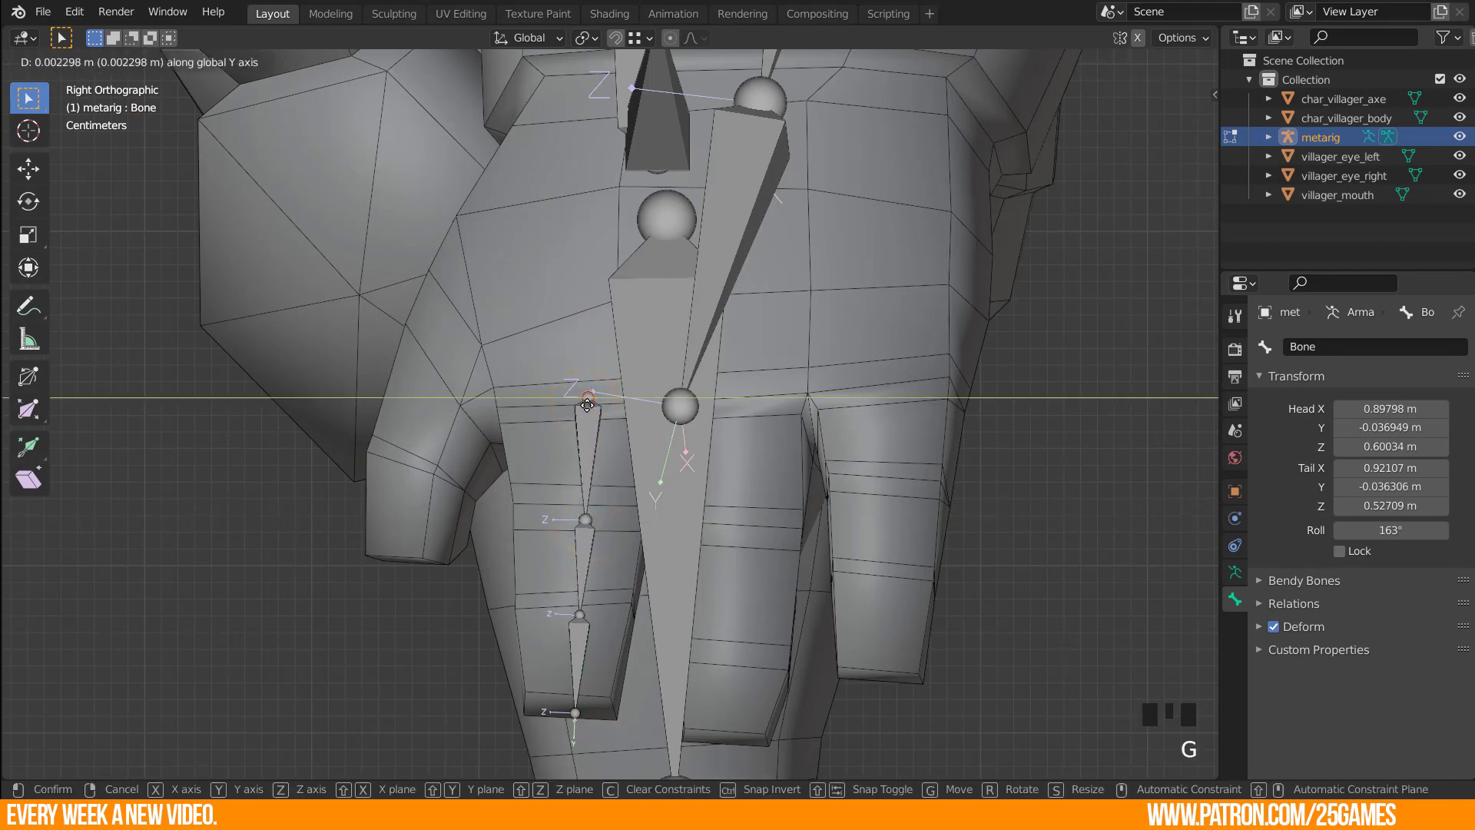
scroll("down", 3)
left_click_drag(554, 545, 605, 436)
left_click(605, 436)
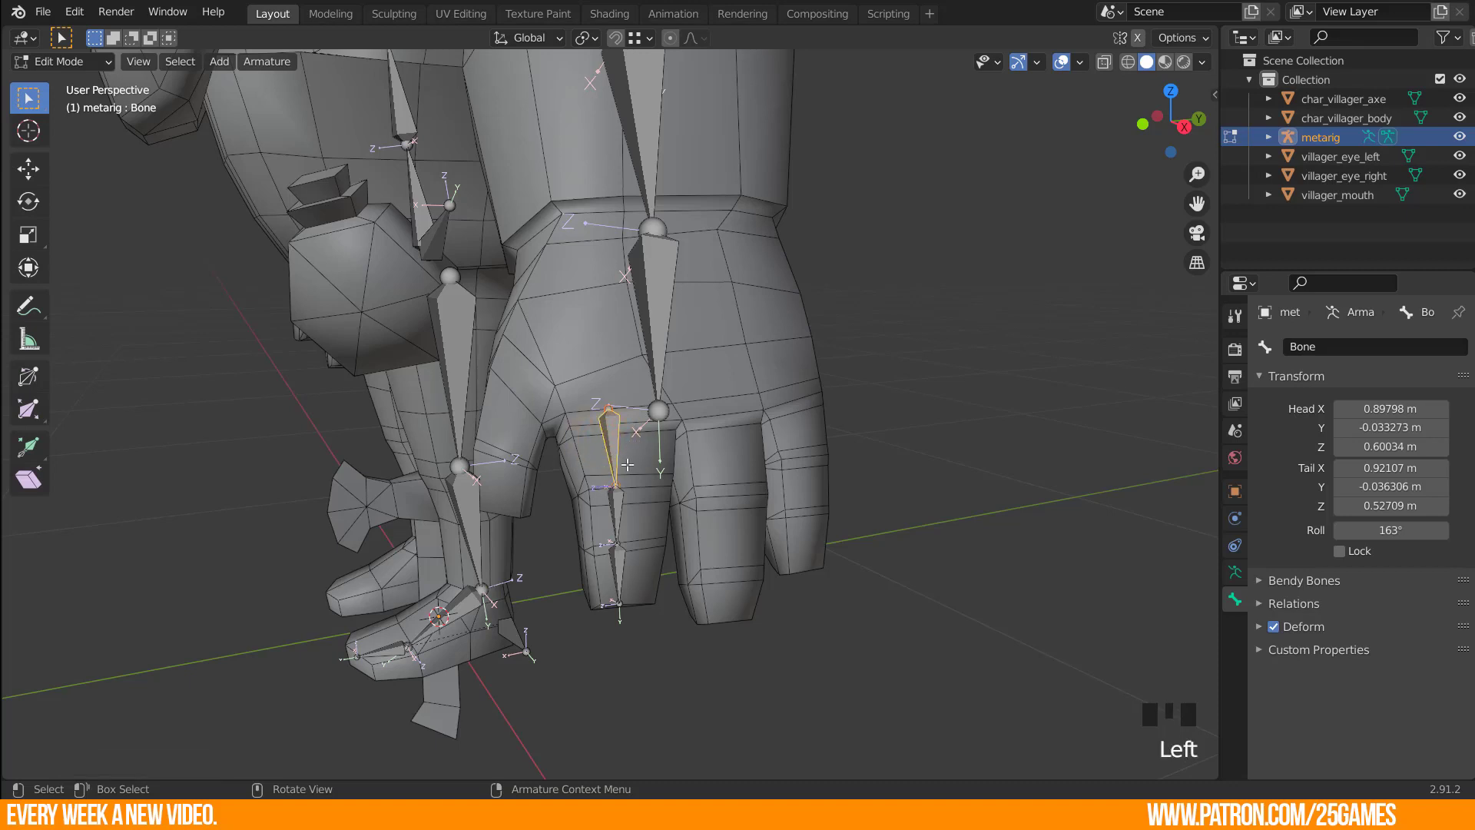
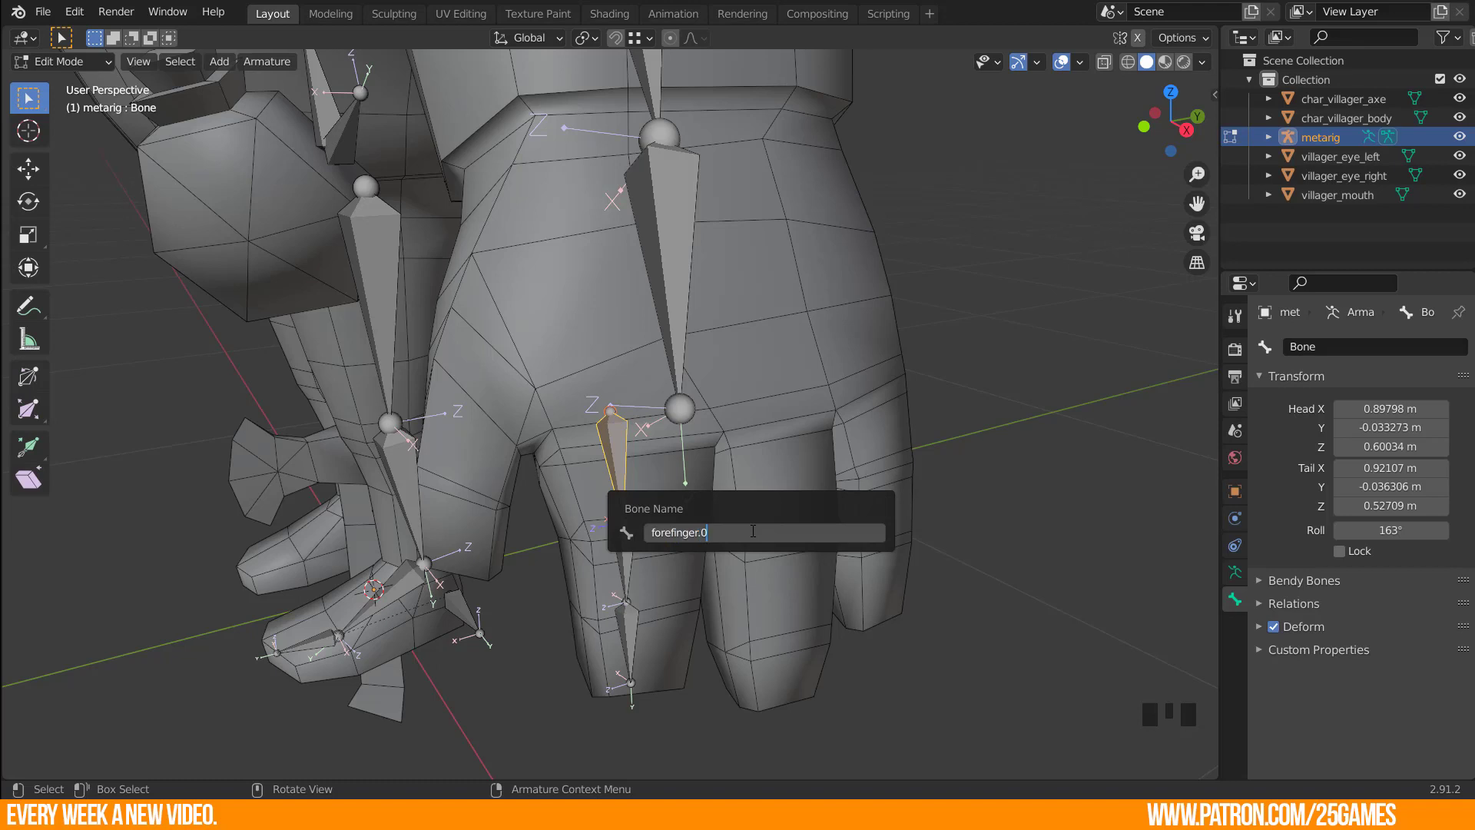
Correct the first finger bone's name to forefinger01.L.
key("BackSpace")
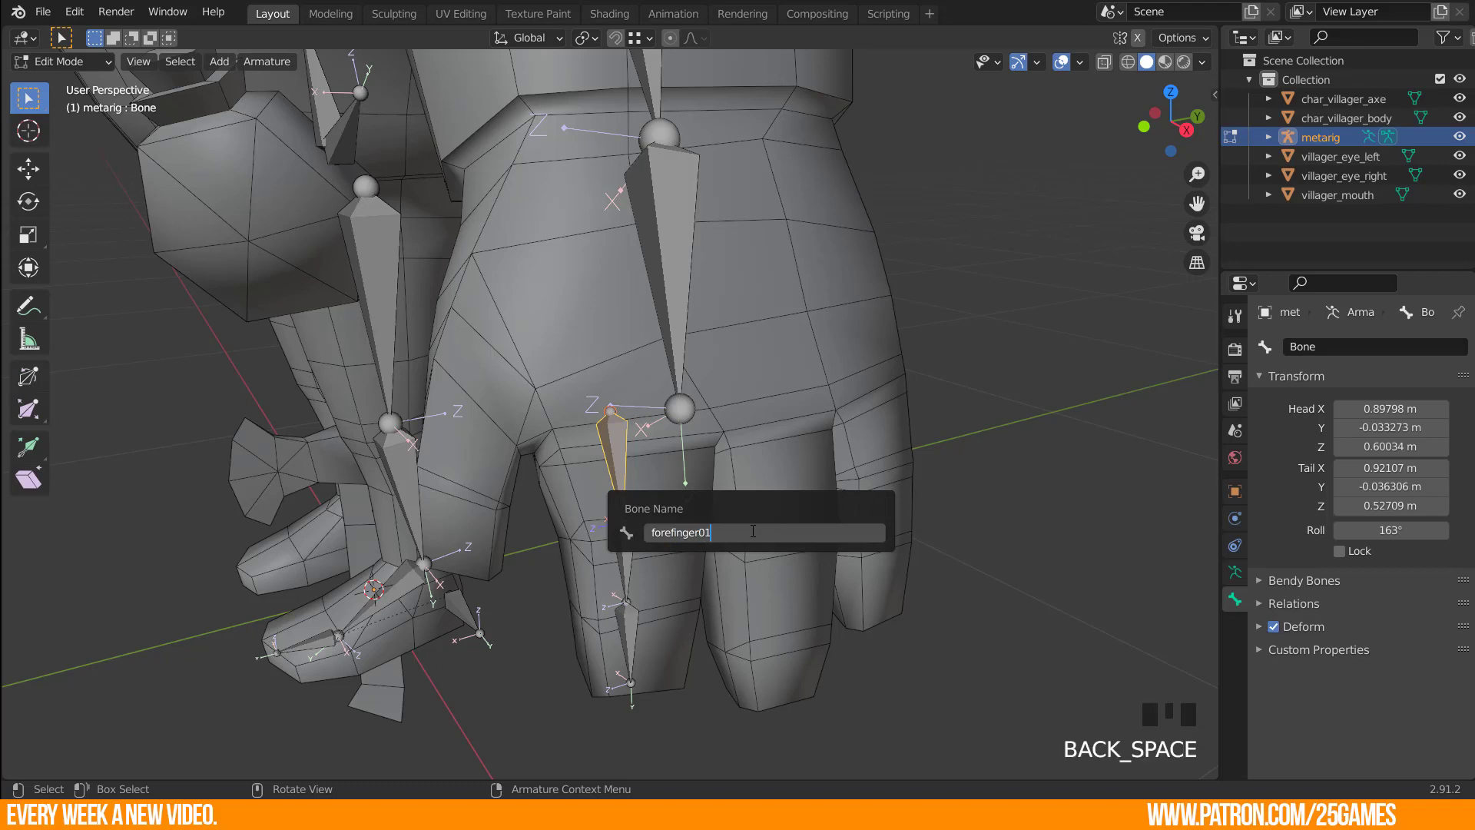
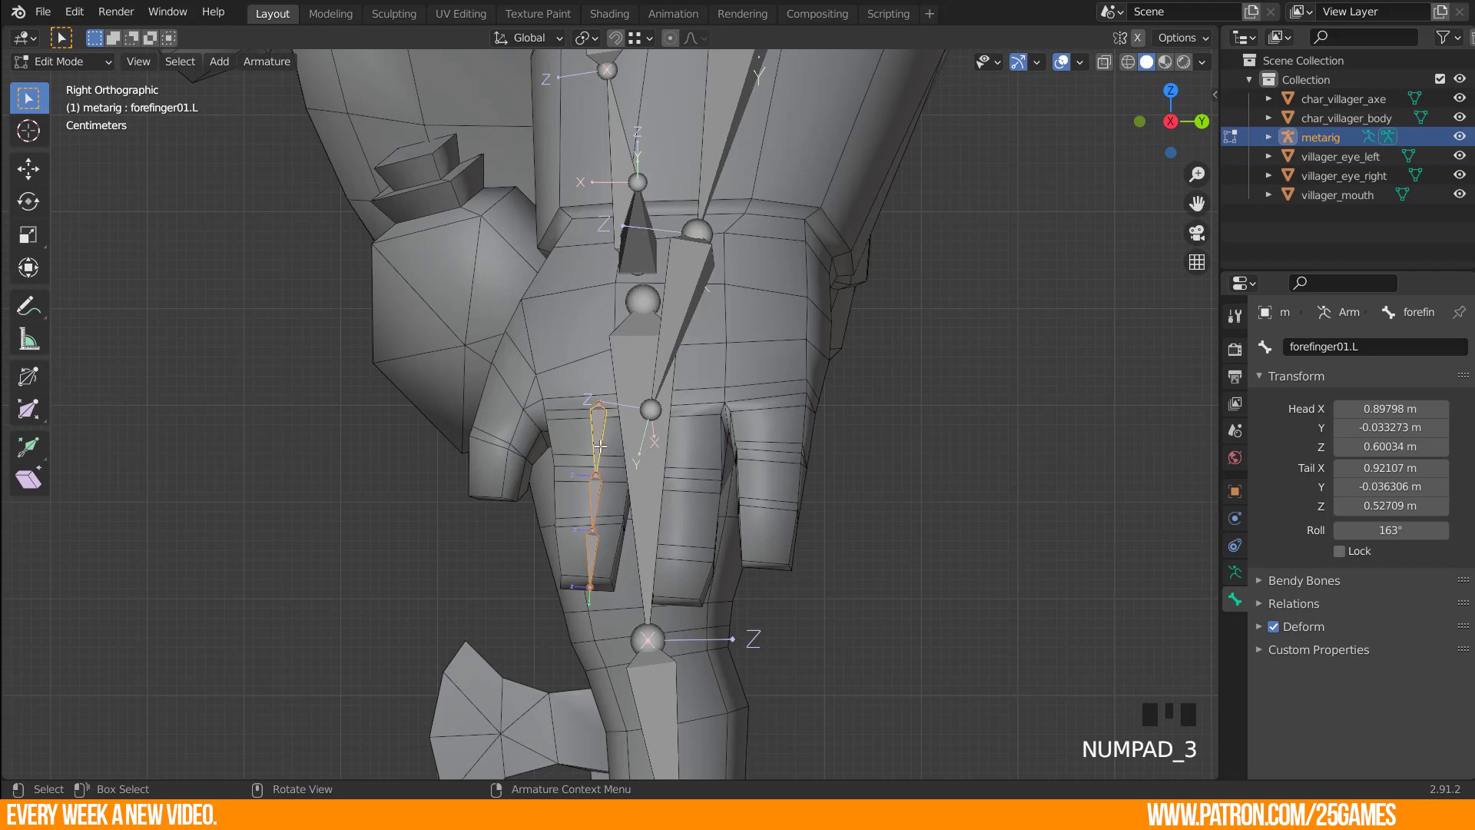
Duplicate the finger chain twice with Shift+D for the neighbouring finger and the thumb.
key("shift+d")
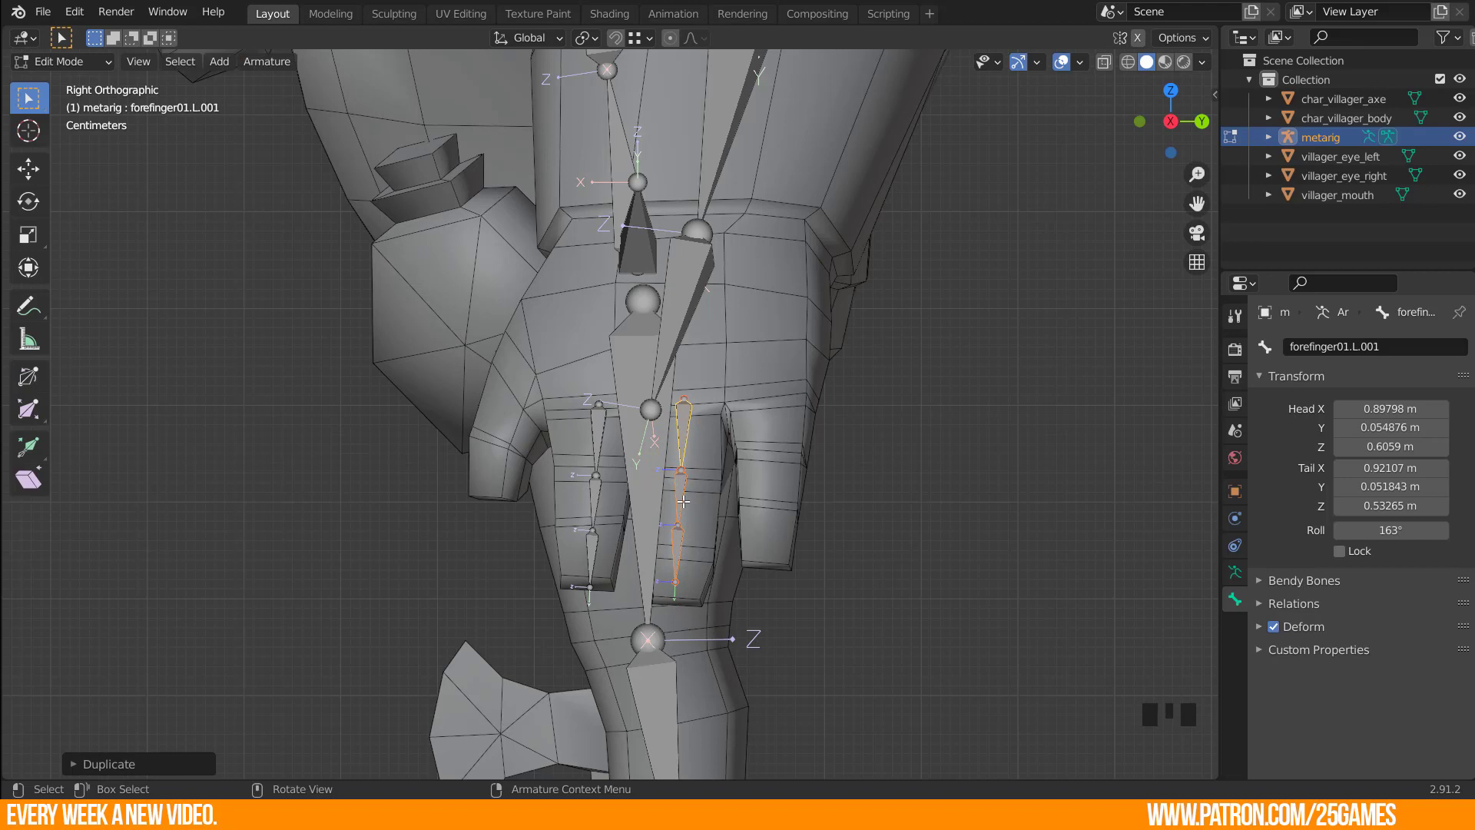
key("shift+d")
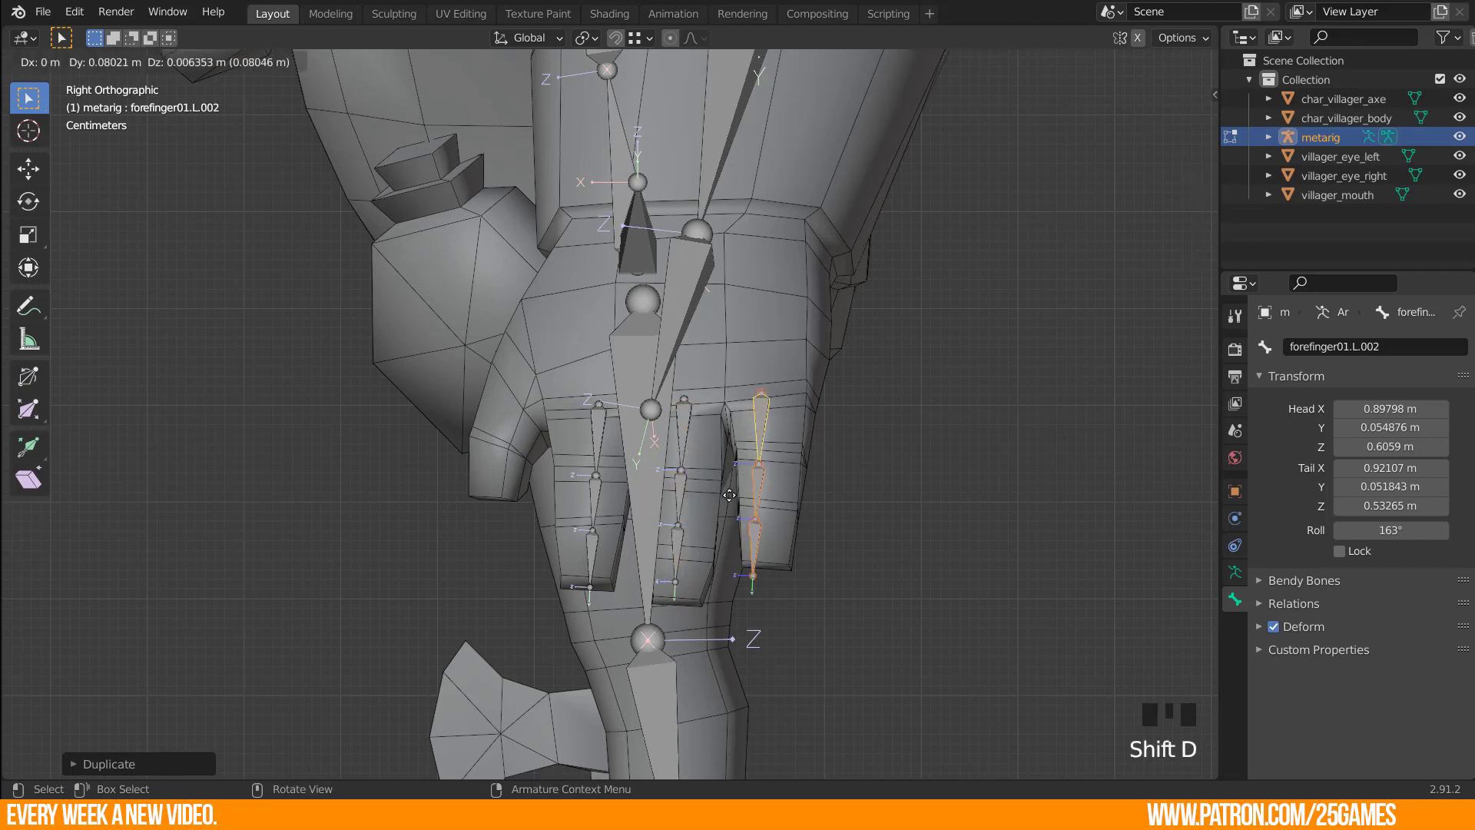
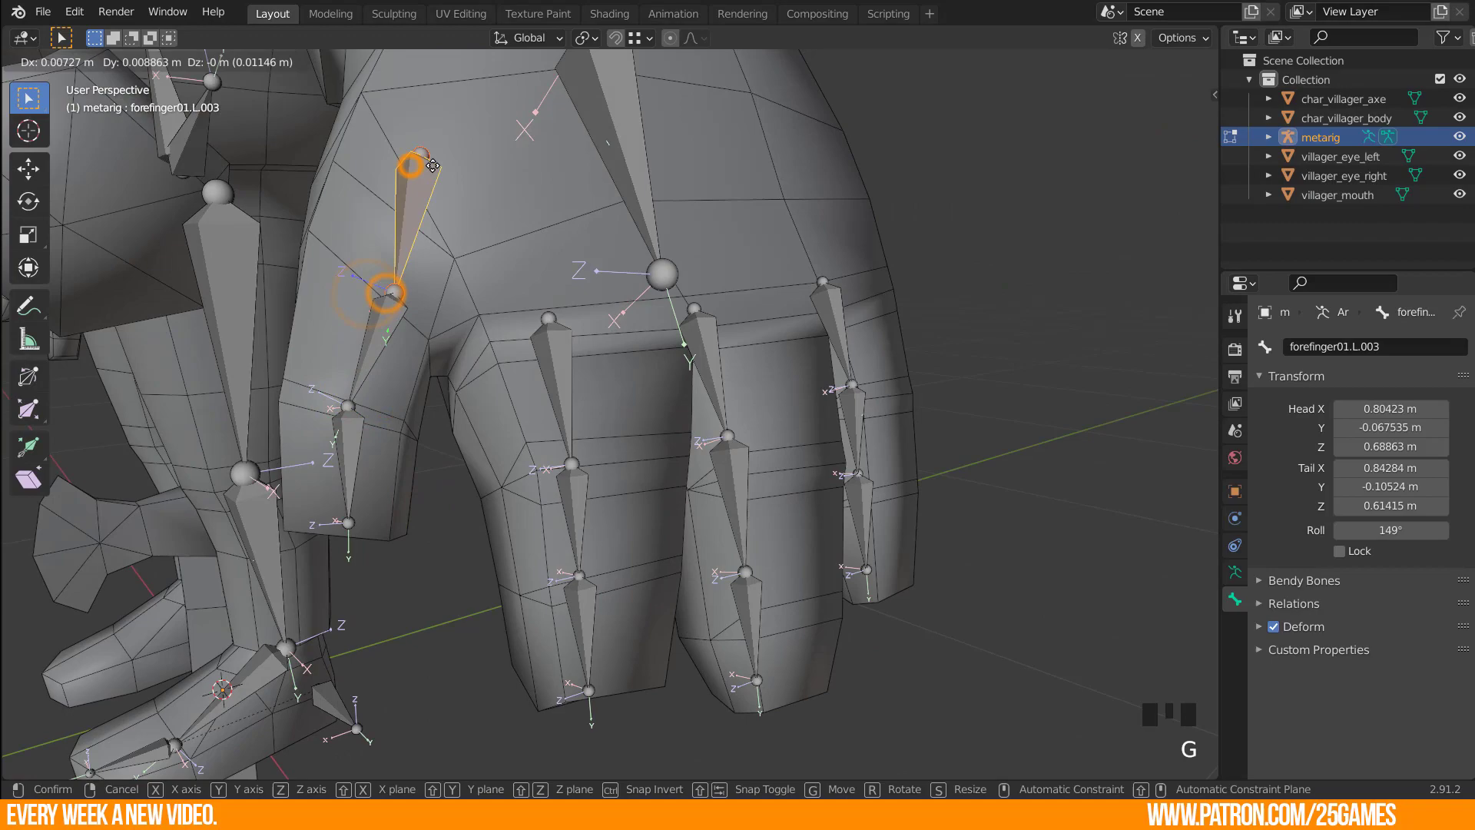
Pull the thumb bone's tip into the thumb and inspect the finger chains around the hand.
left_click_drag(400, 144, 402, 147)
key("g")
scroll("down", 3)
middle_click(427, 167)
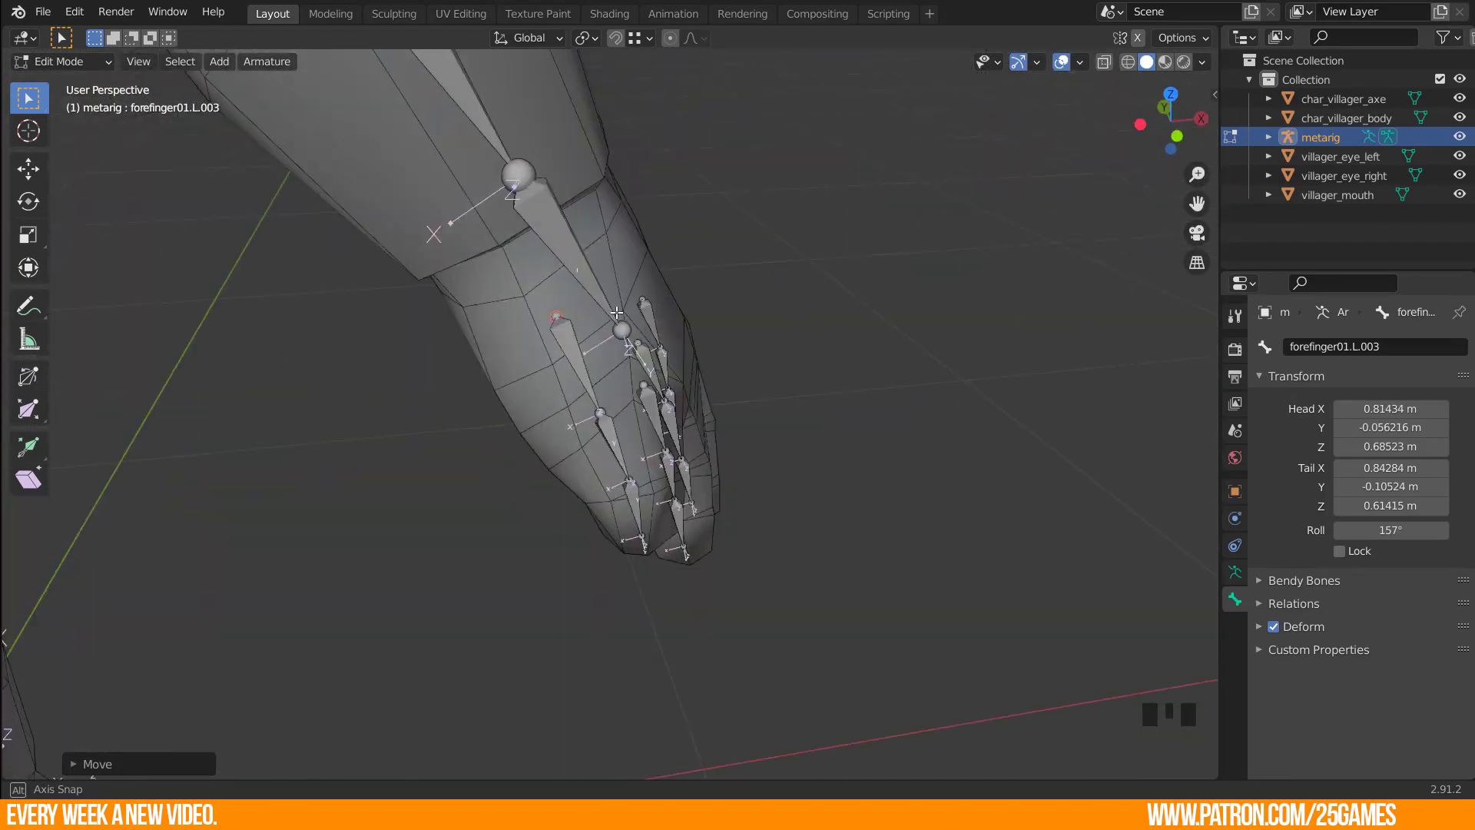
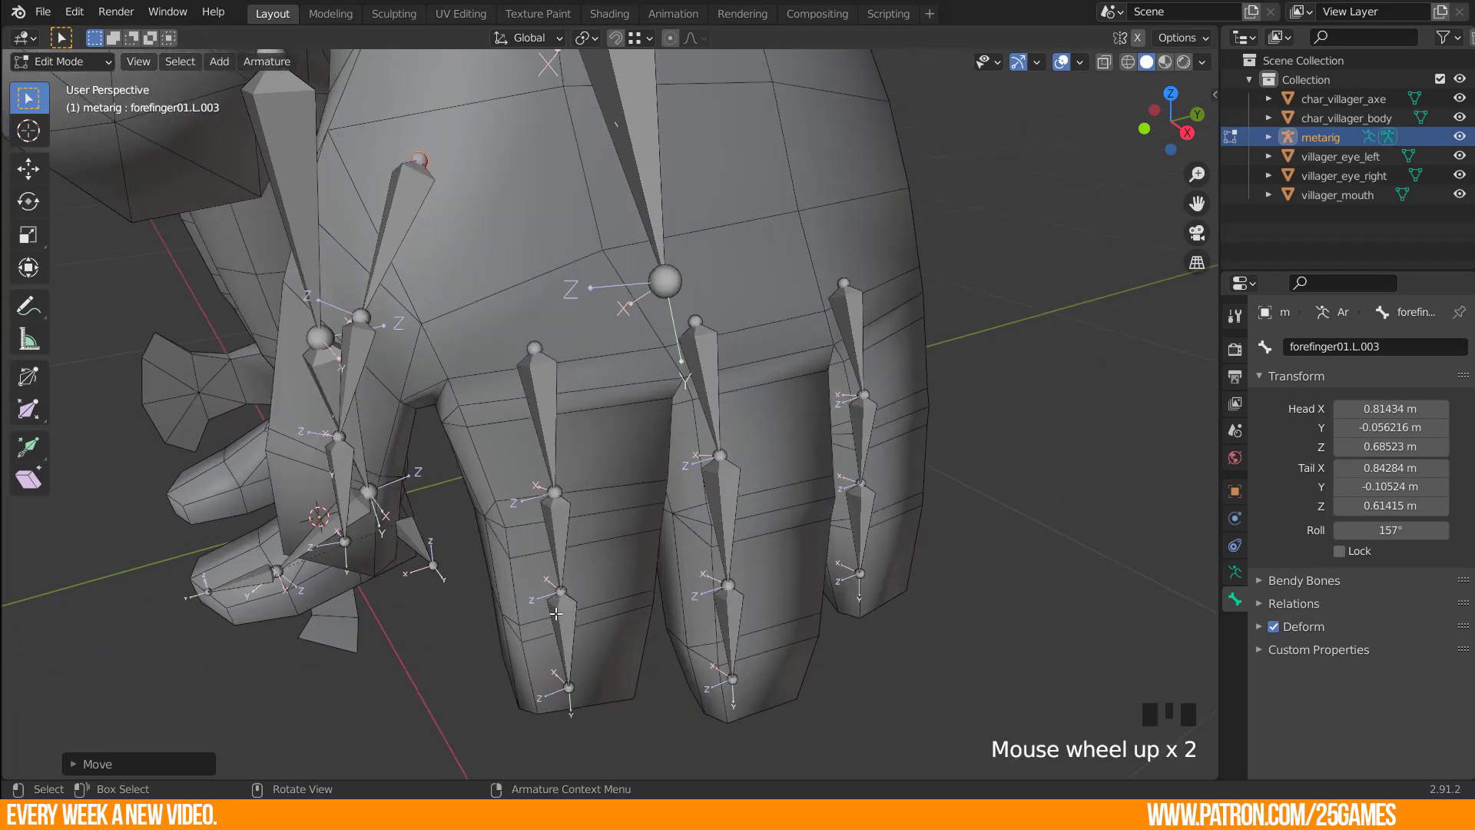
left_click_drag(579, 698, 510, 478)
left_click_drag(488, 408, 514, 387)
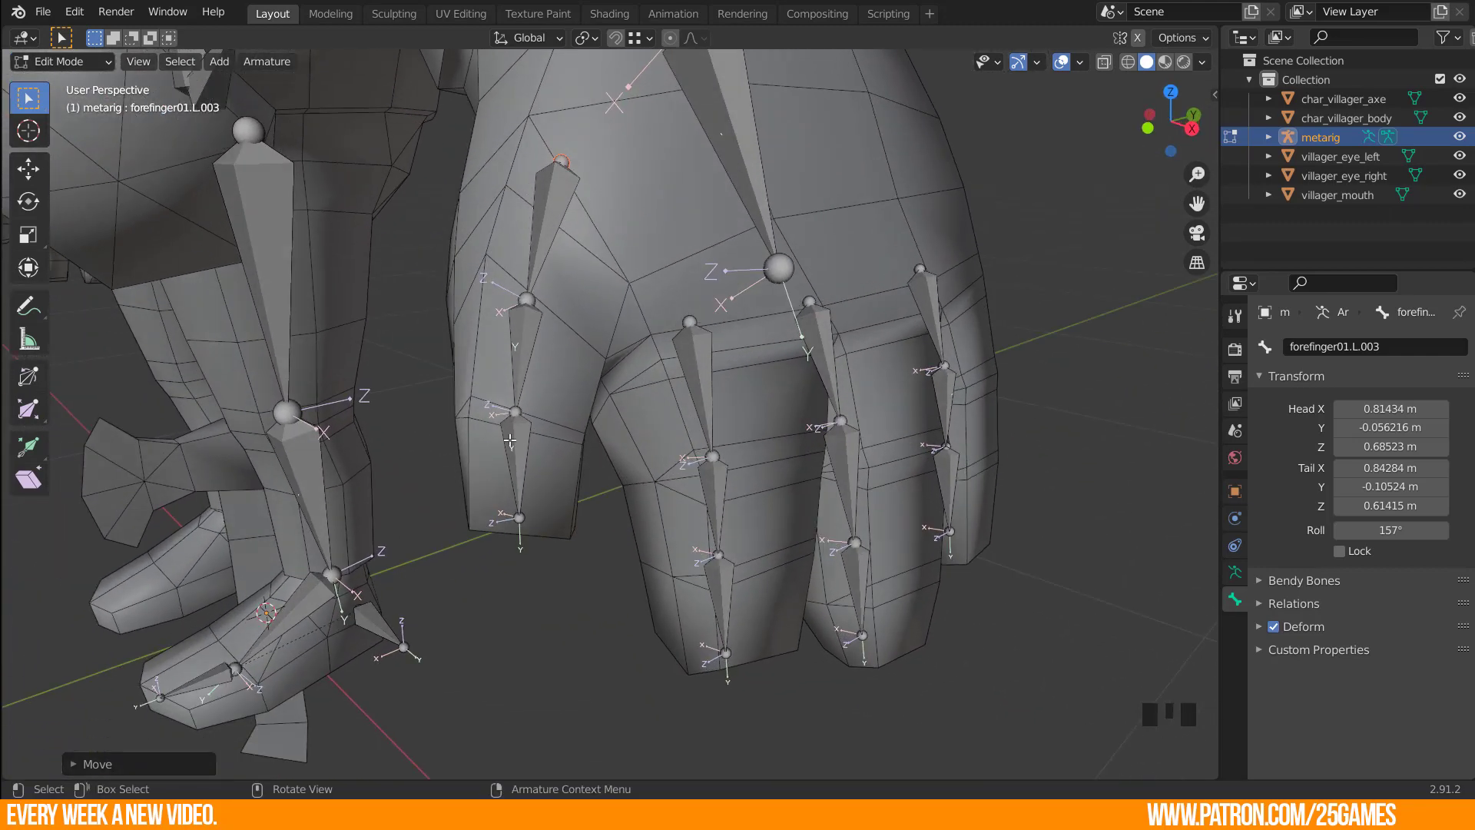
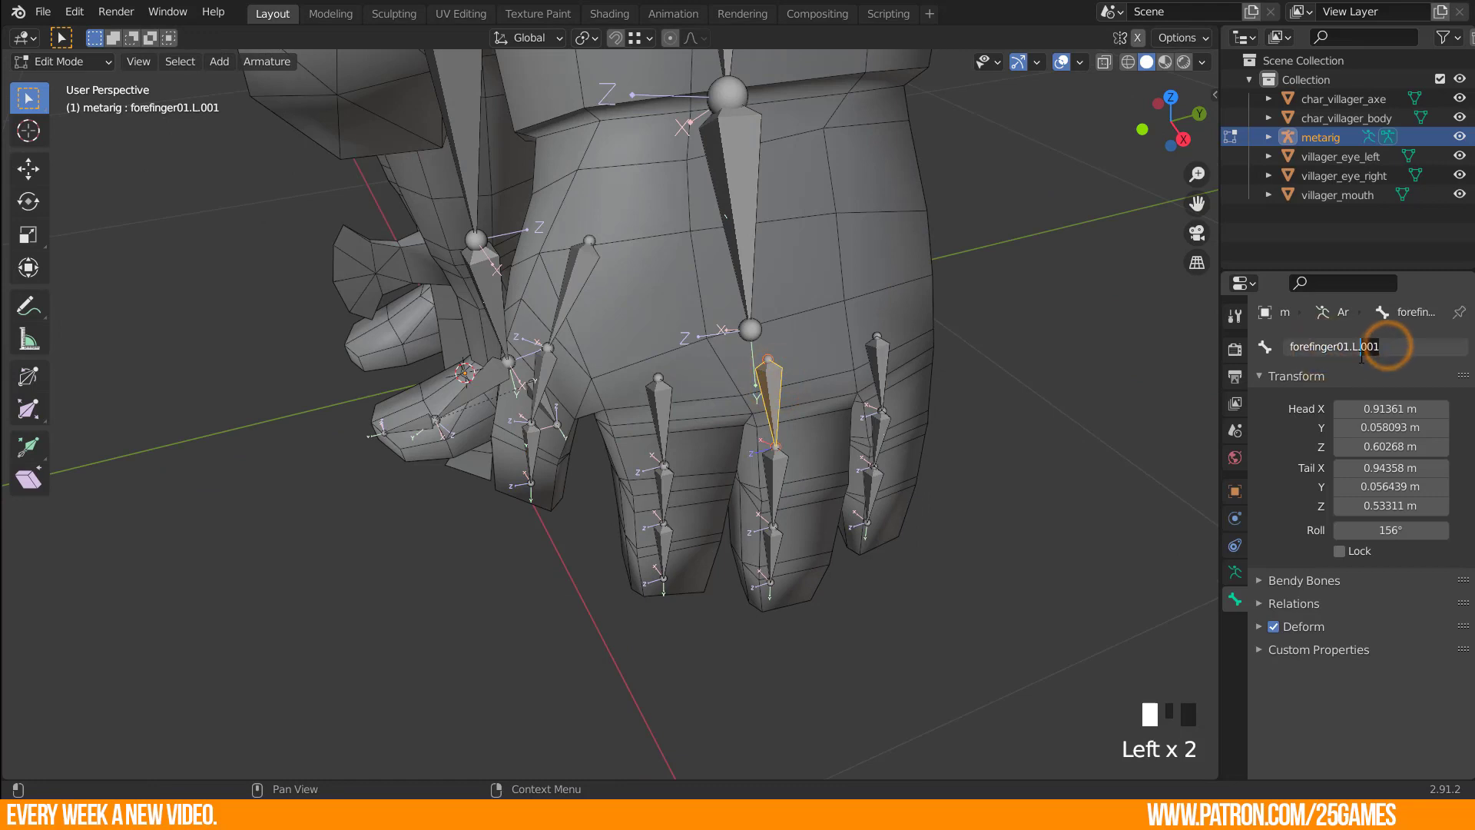
Rename the copied chains' bones, e.g. middlefinger01.L and thumb01.L, then view the whole arm.
key("d")
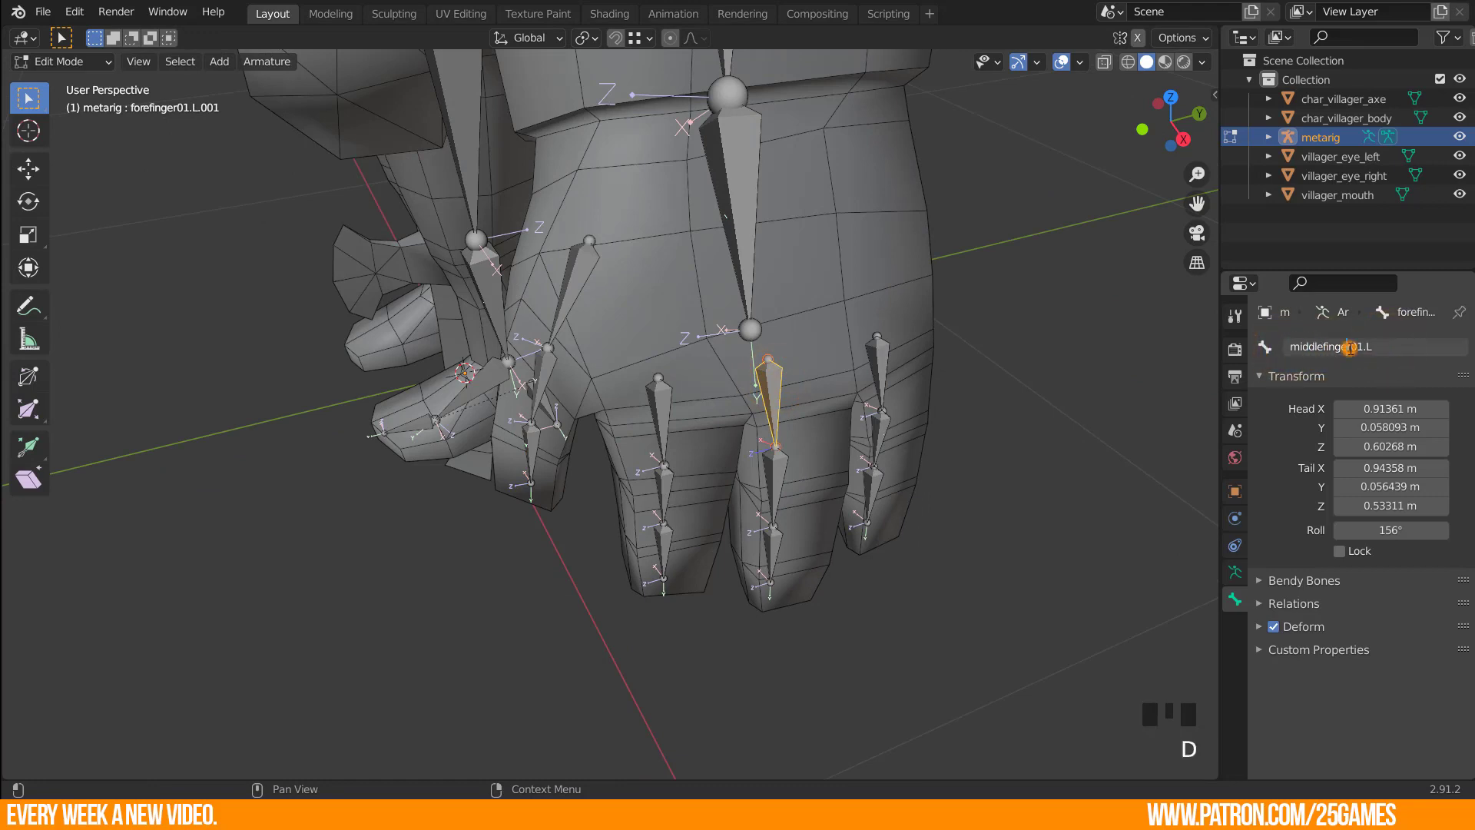
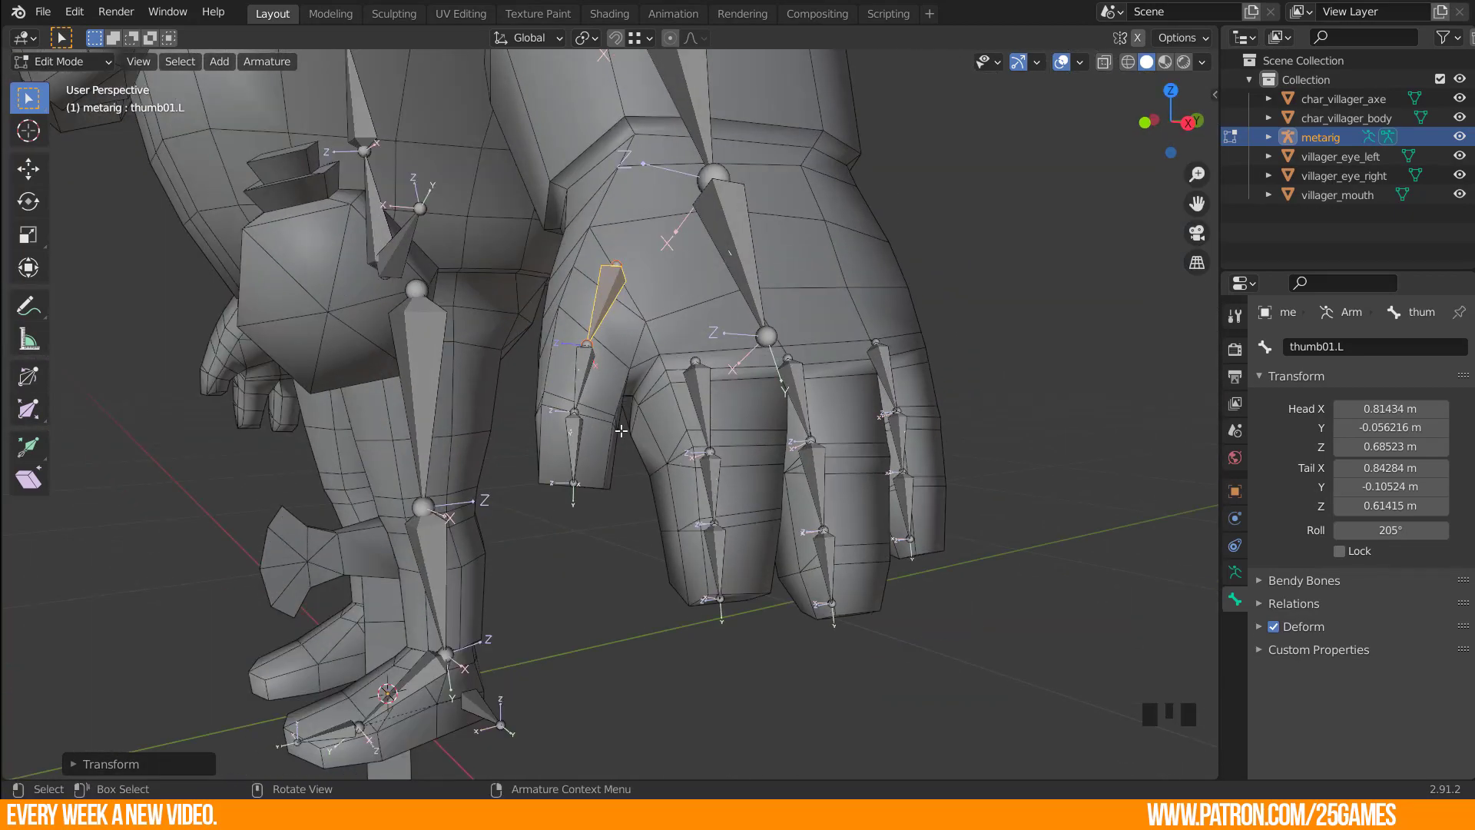
left_click_drag(679, 325, 723, 489)
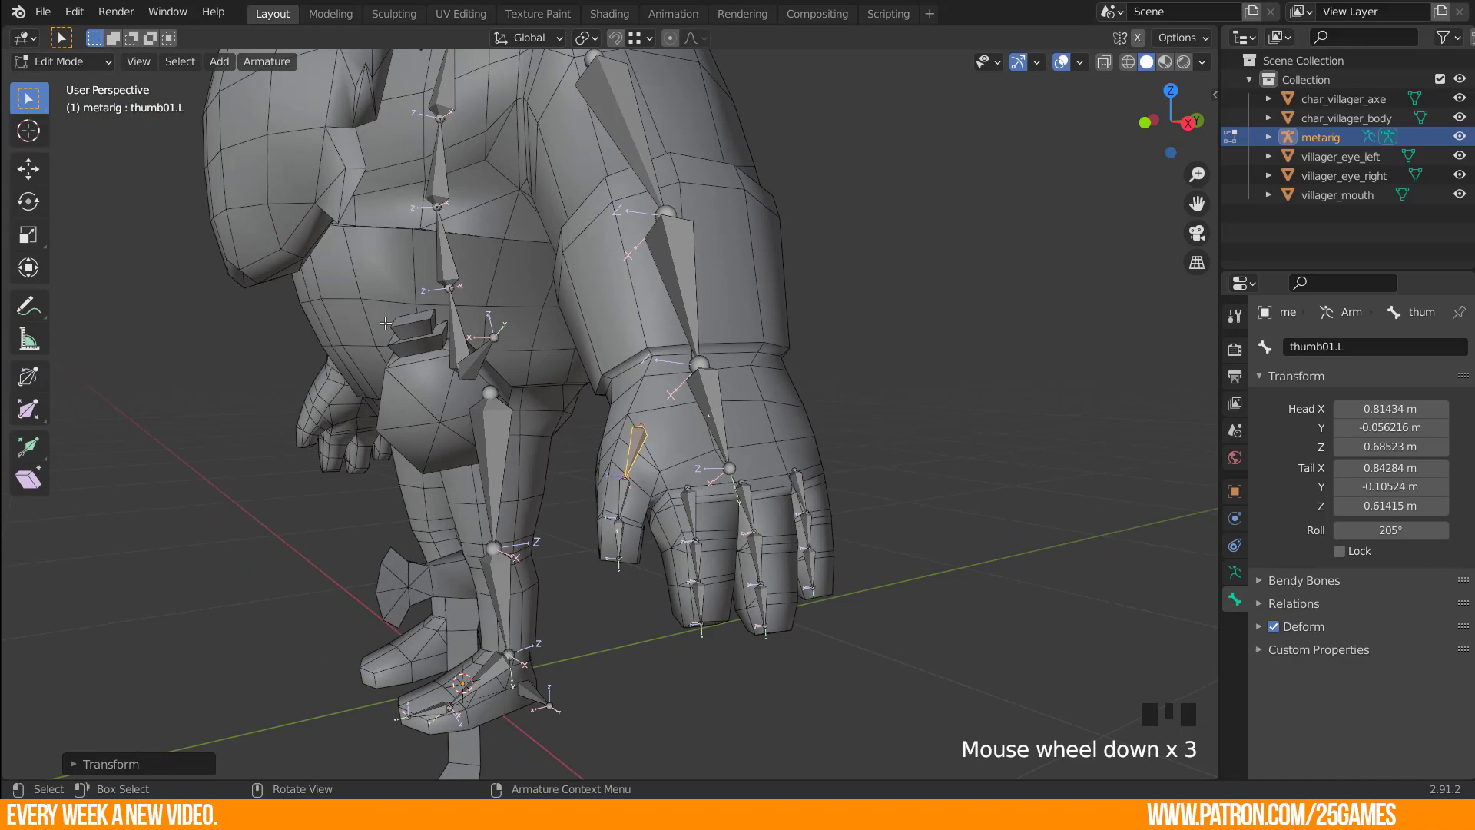
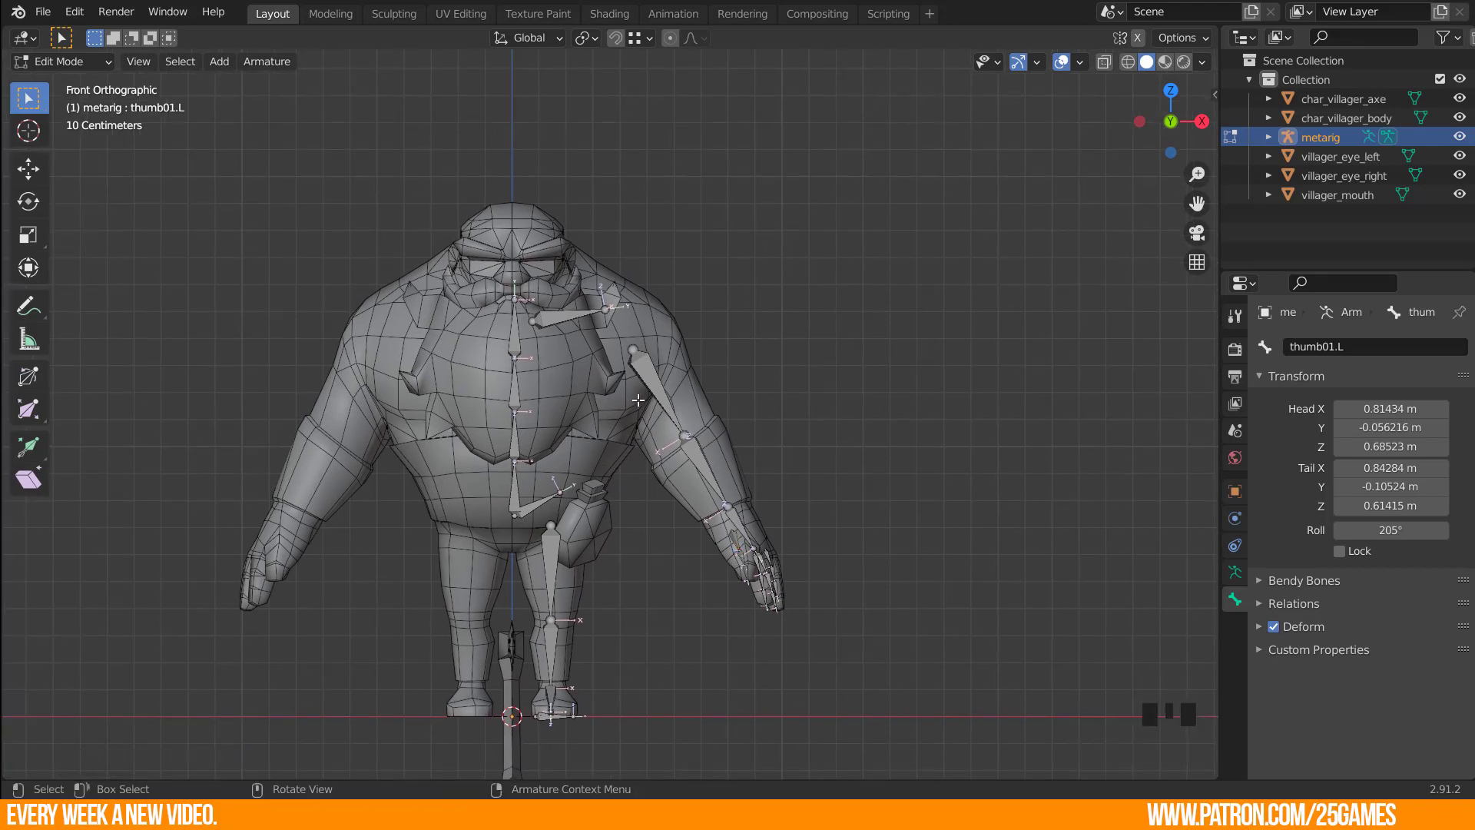
Show the armature's rig settings and select the head and neck joints in side view.
left_click(1244, 579)
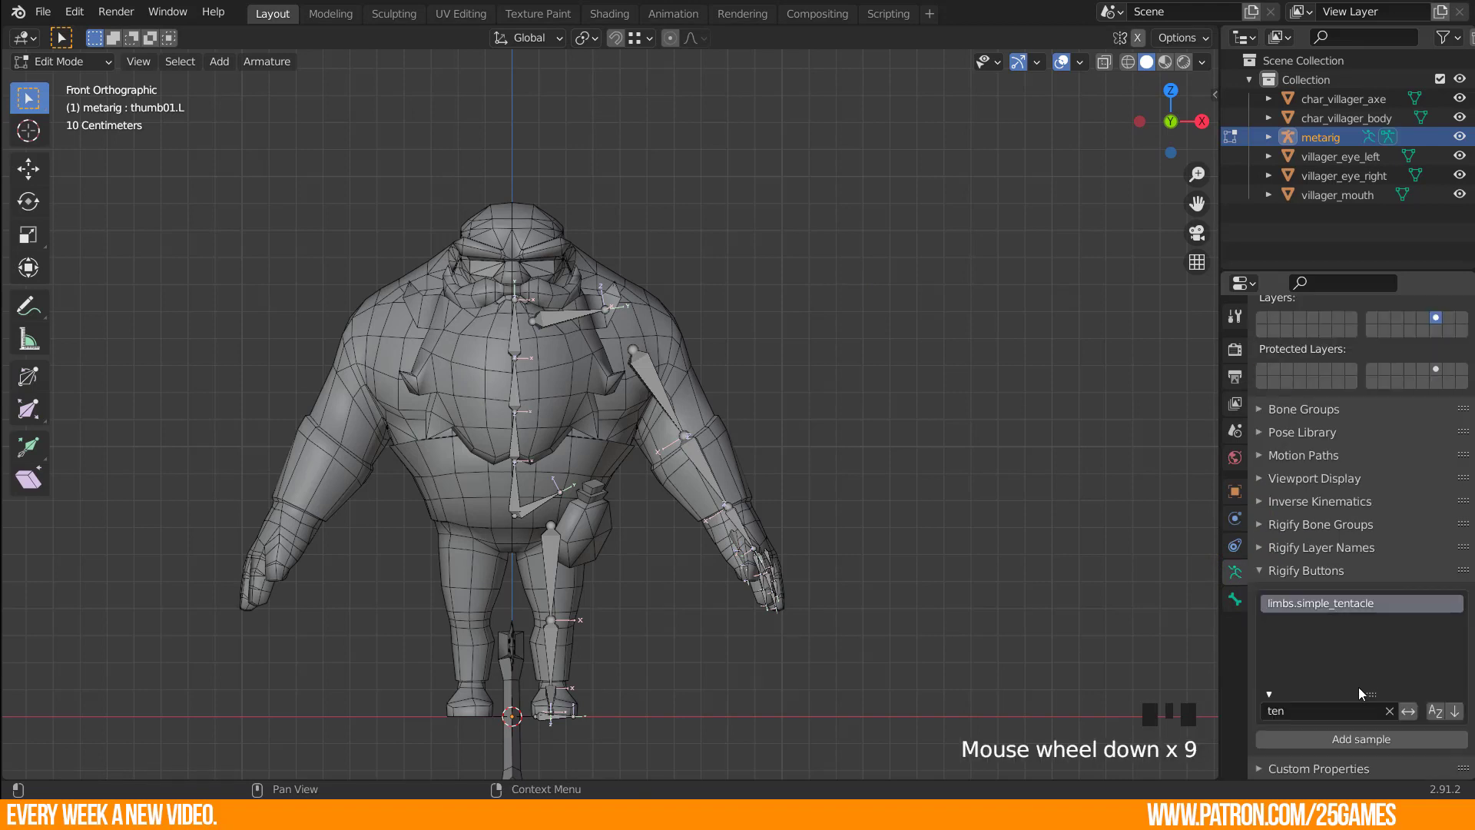
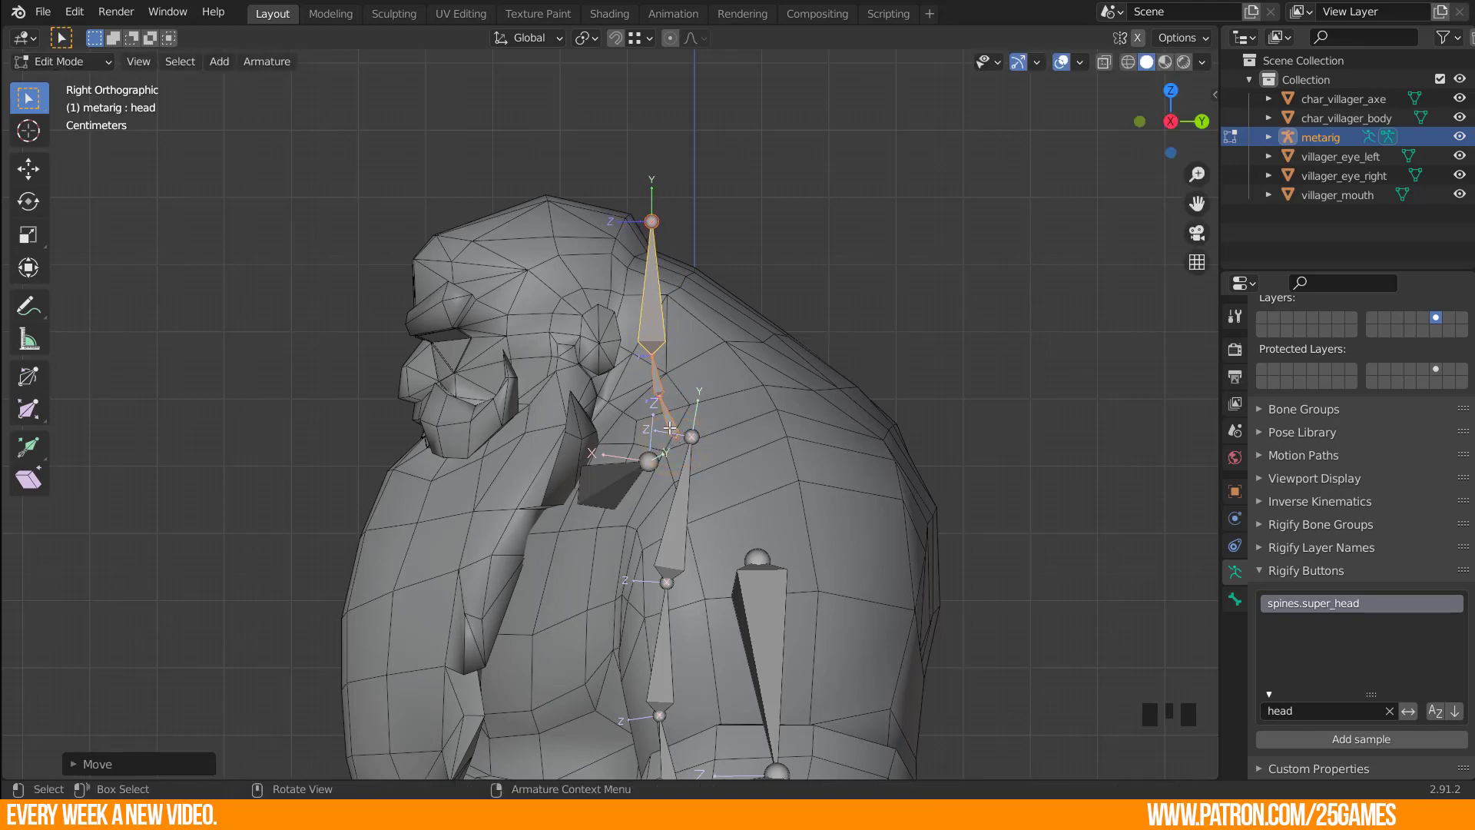
scroll("up", 3)
left_click_drag(603, 158, 722, 200)
left_click(721, 200)
Move the head, upper neck and lower neck joints into the villager's neck.
key("g")
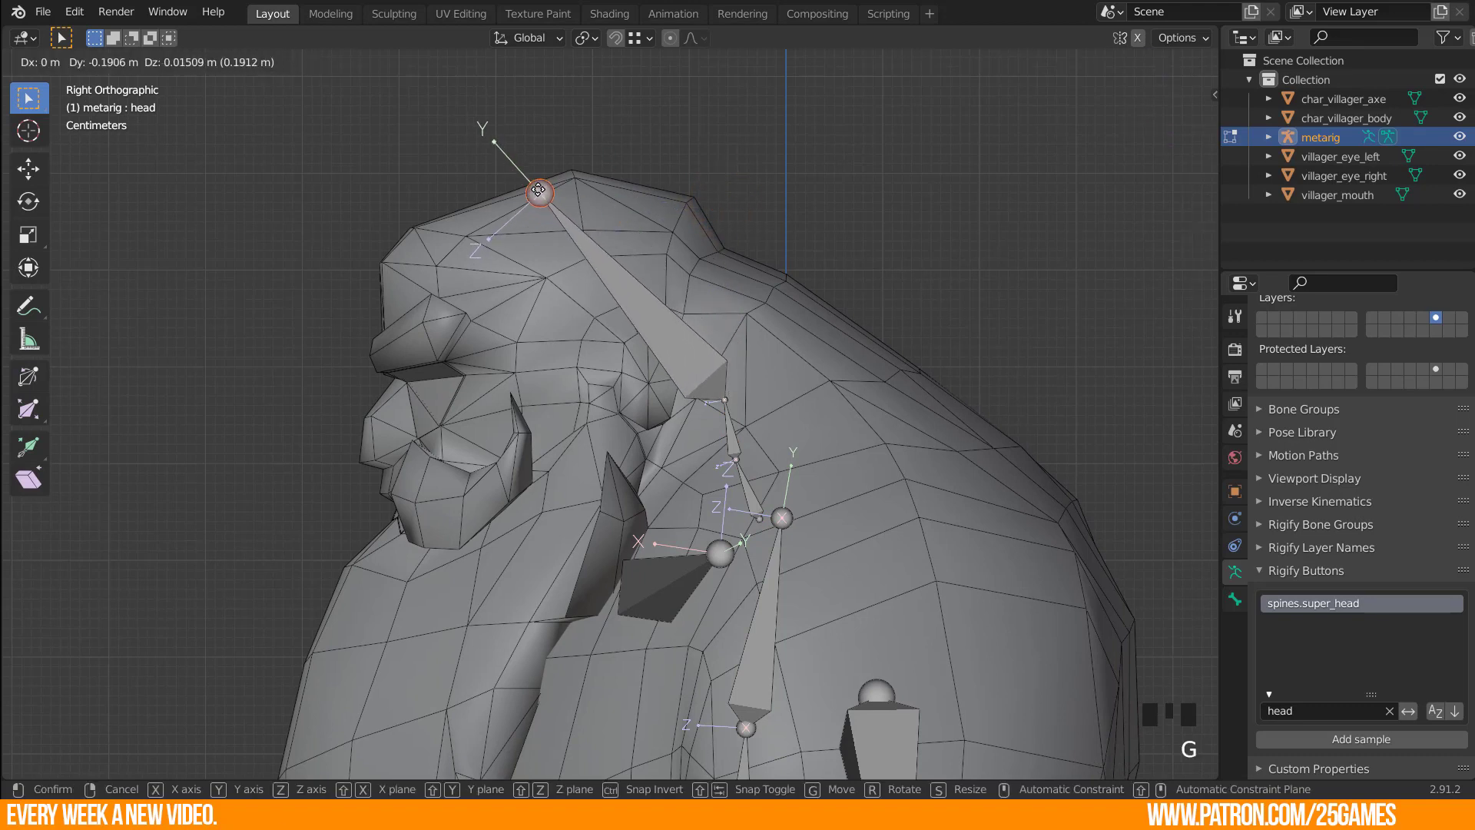
left_click(718, 395)
key("g")
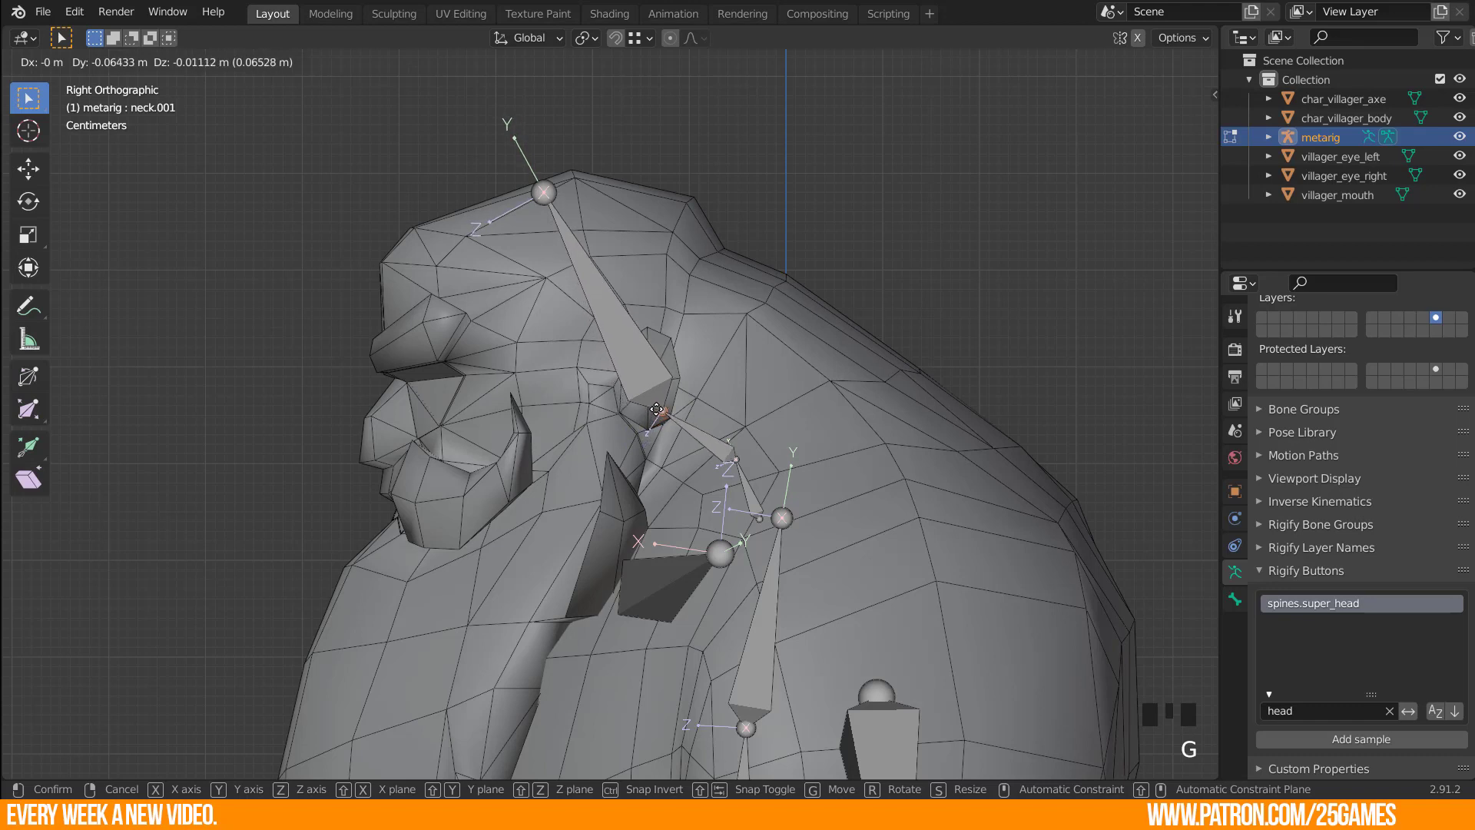
left_click(736, 455)
key("g")
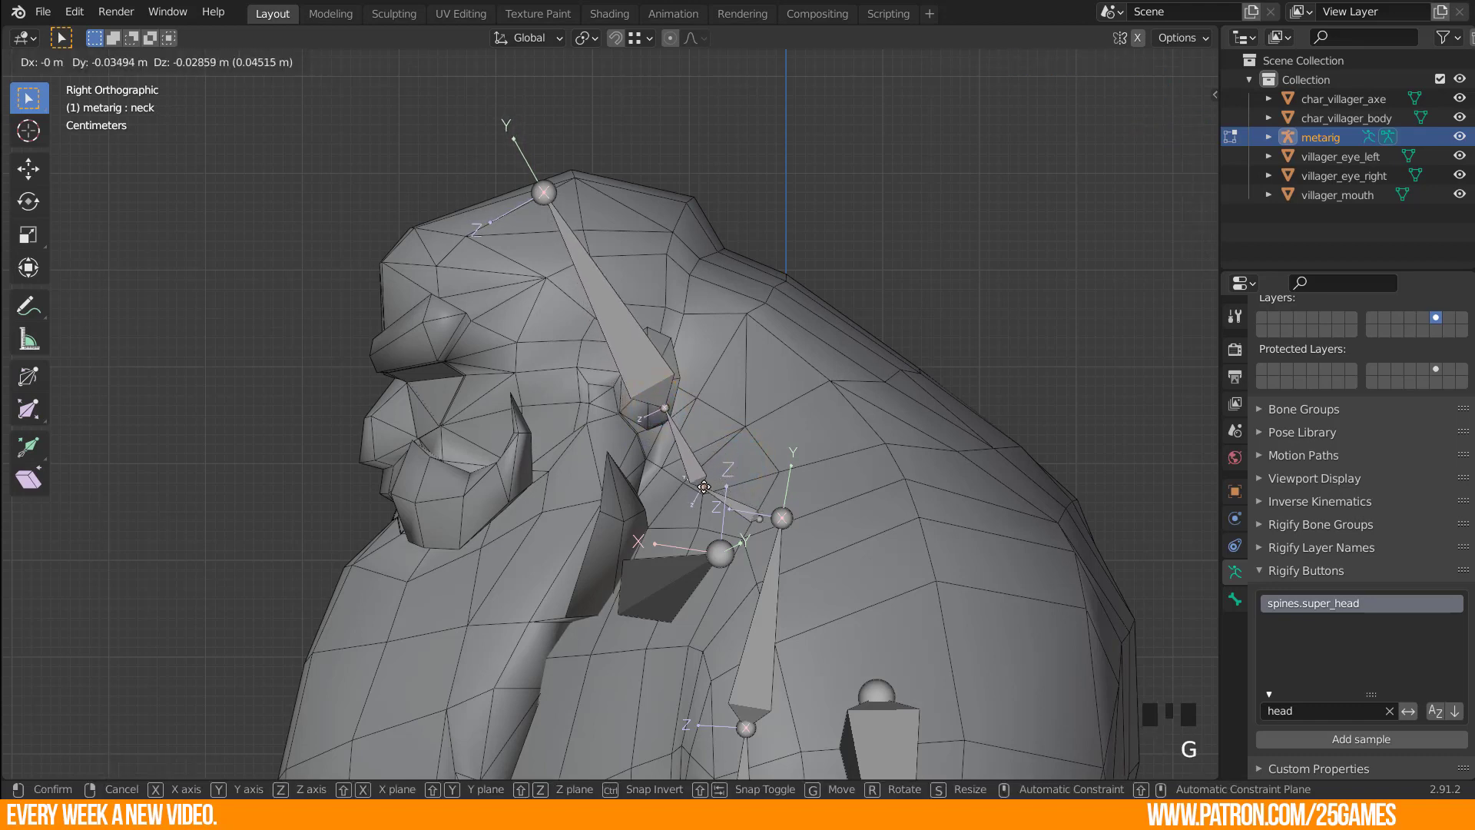
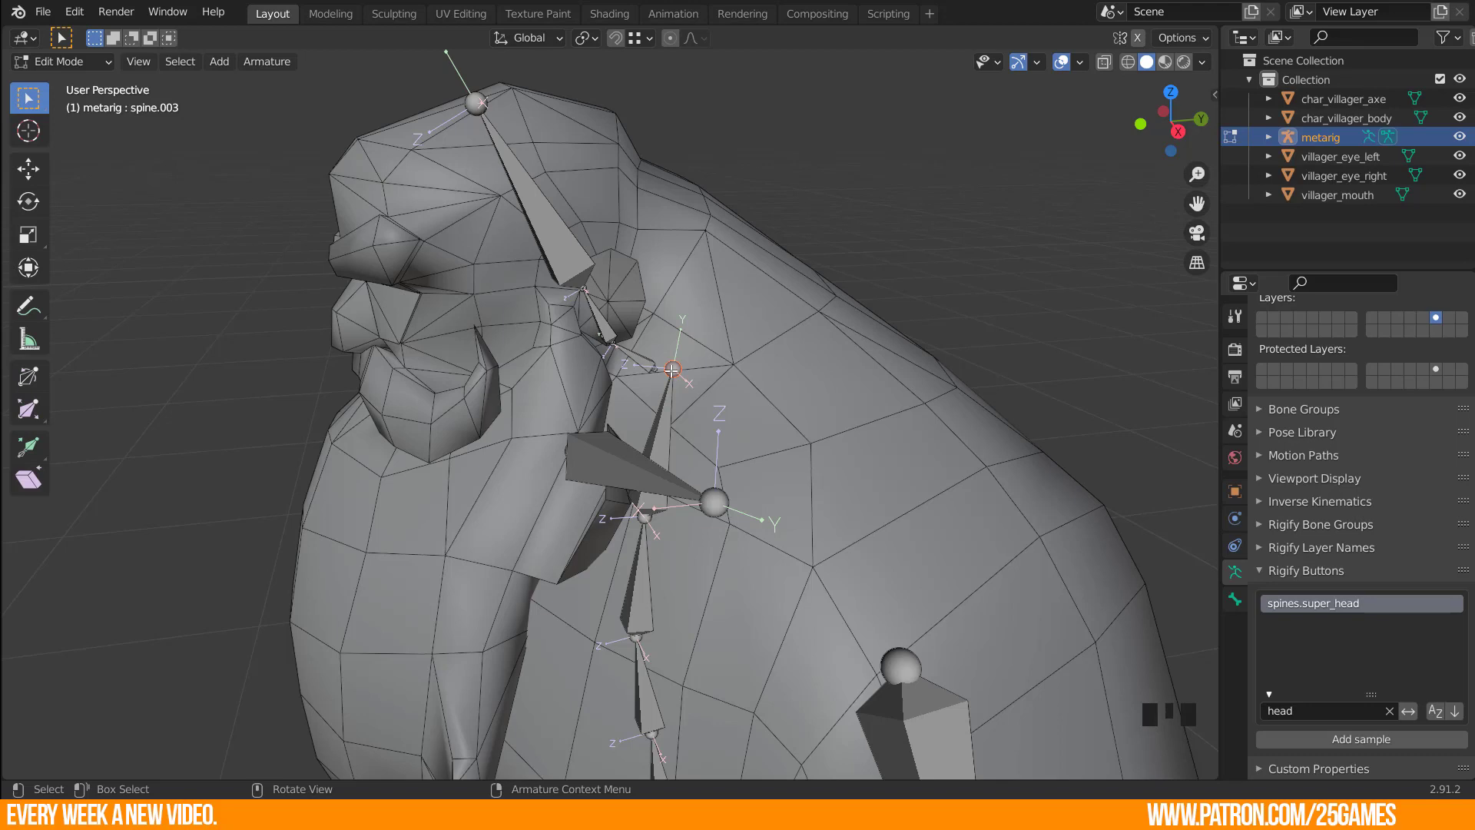
Snap the 3D cursor to the spine top, then snap the neck joint onto it.
key("shift+s")
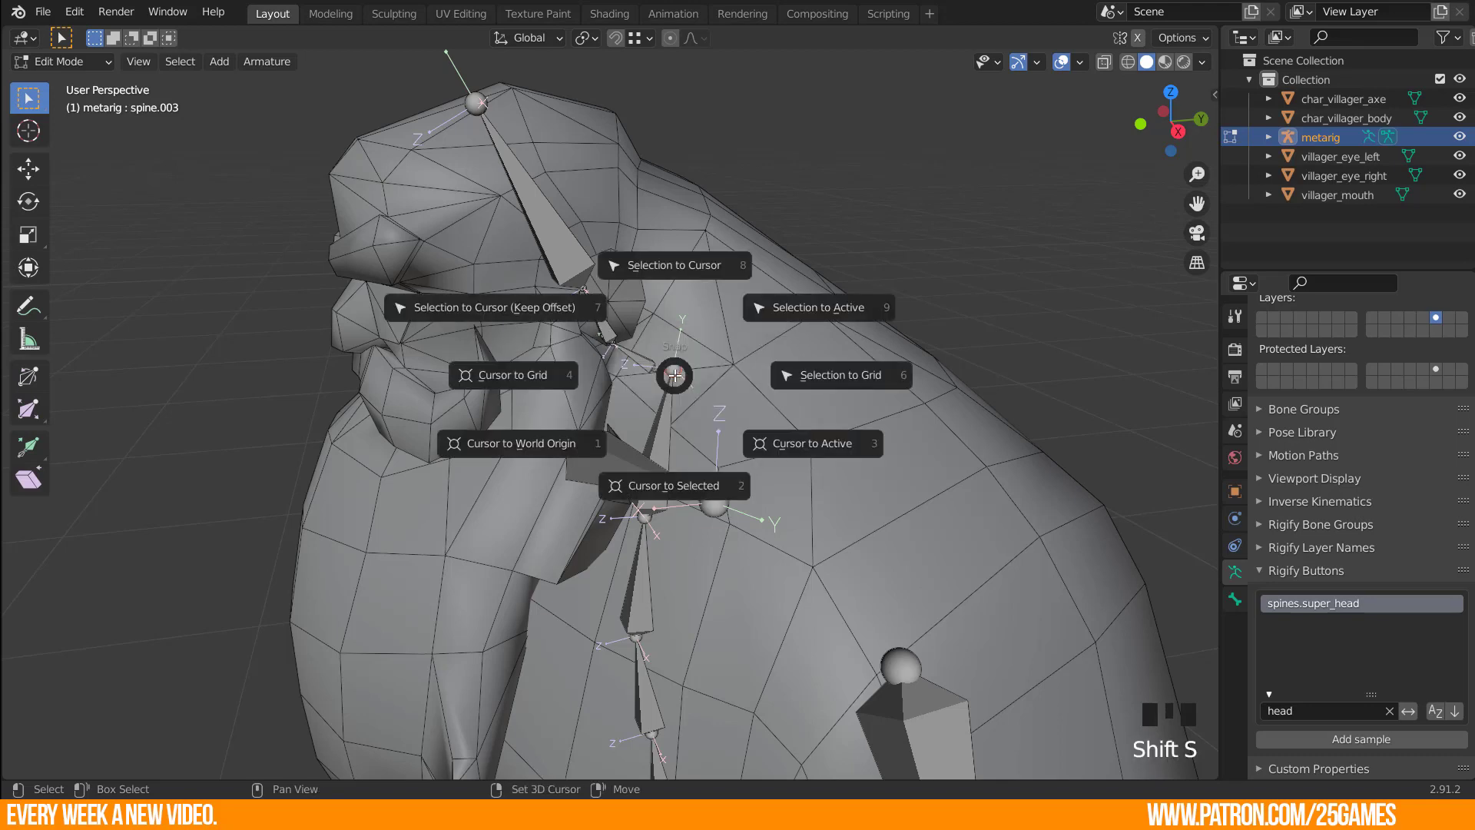
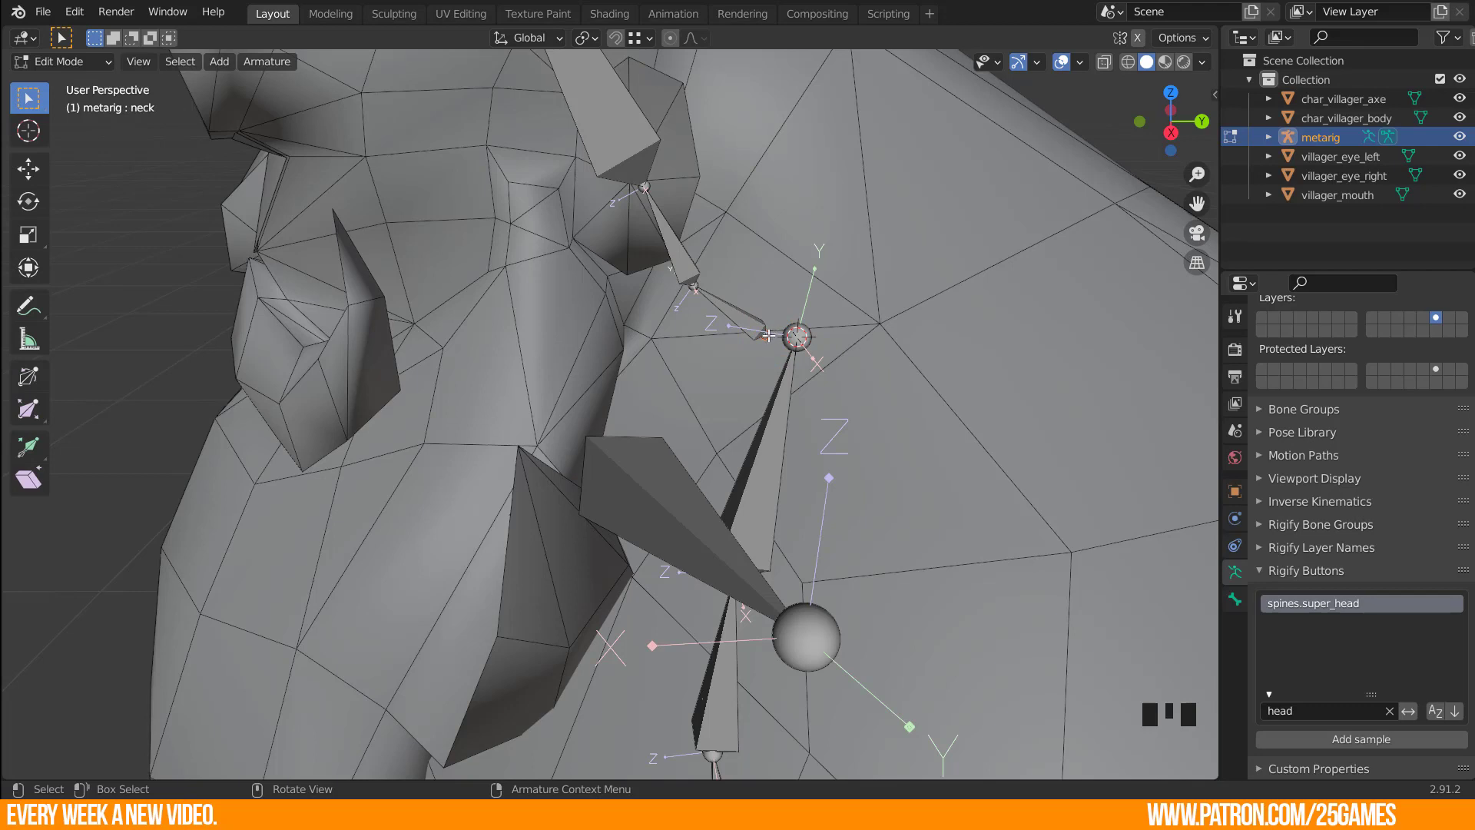
key("shift+s")
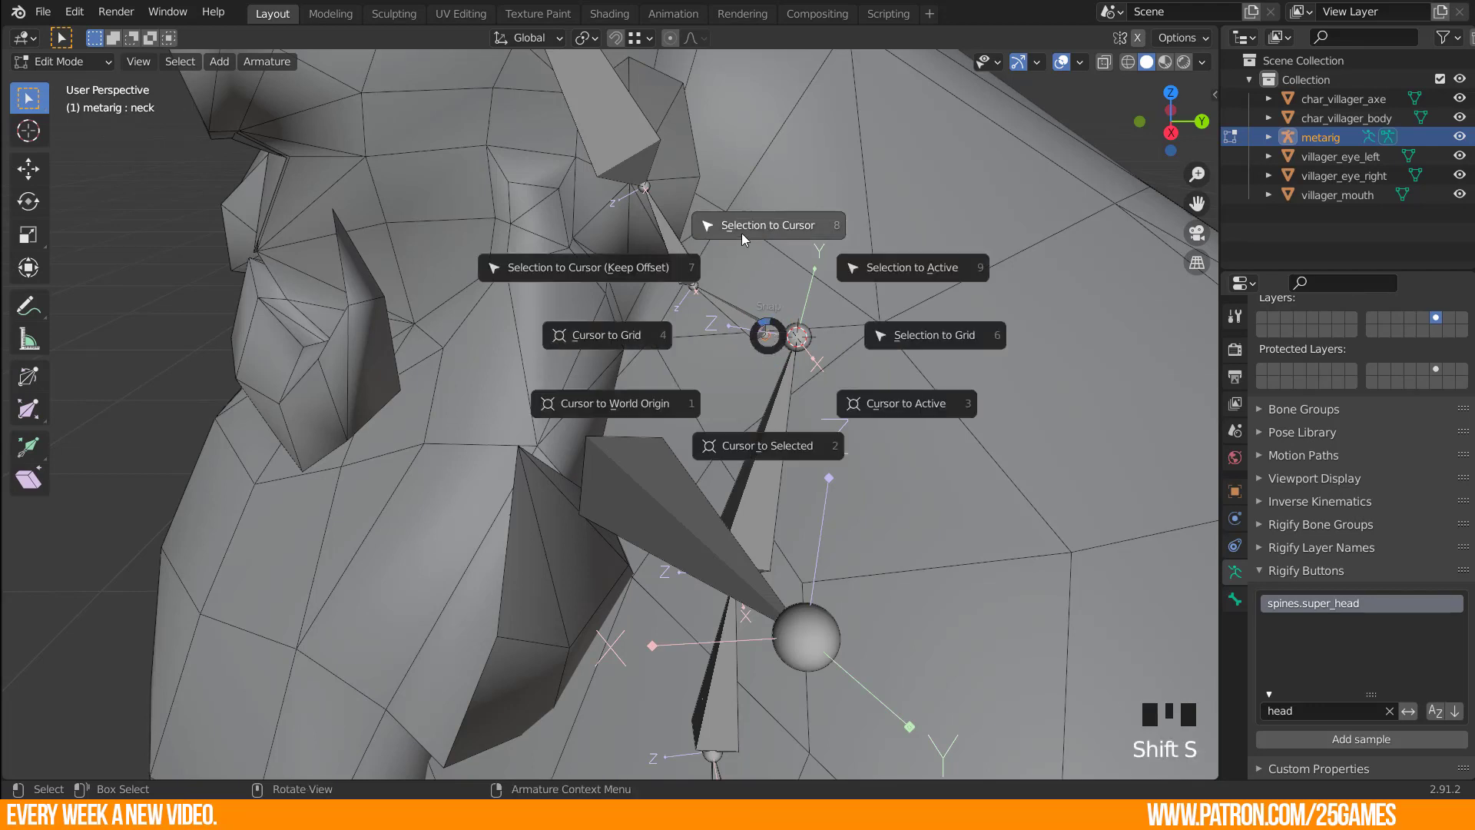
left_click(739, 239)
Zero spine.003's Head X and Tail X so the neck sits on the centre line.
left_click_drag(740, 284, 736, 401)
left_click(736, 400)
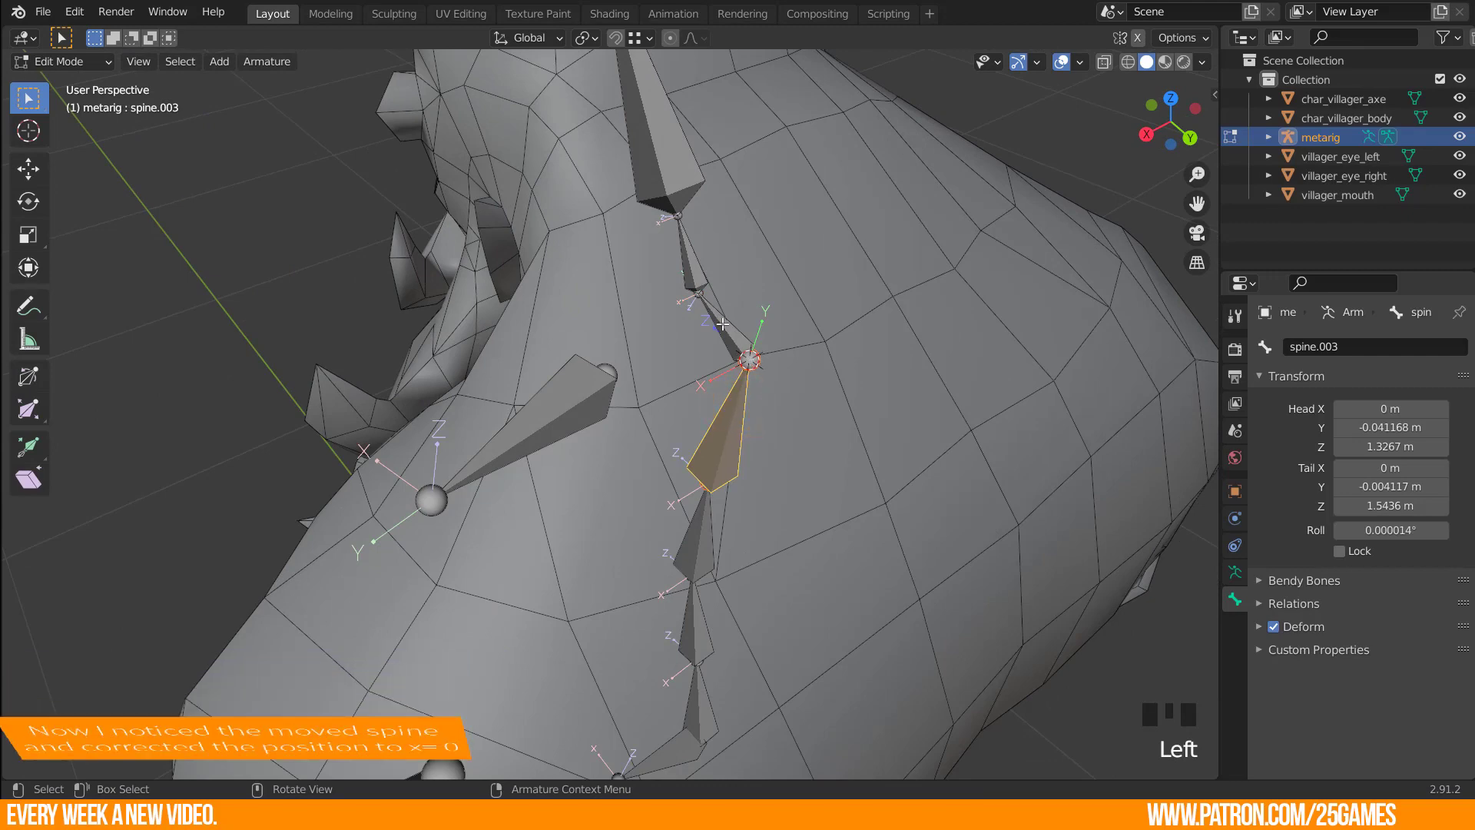
left_click(723, 321)
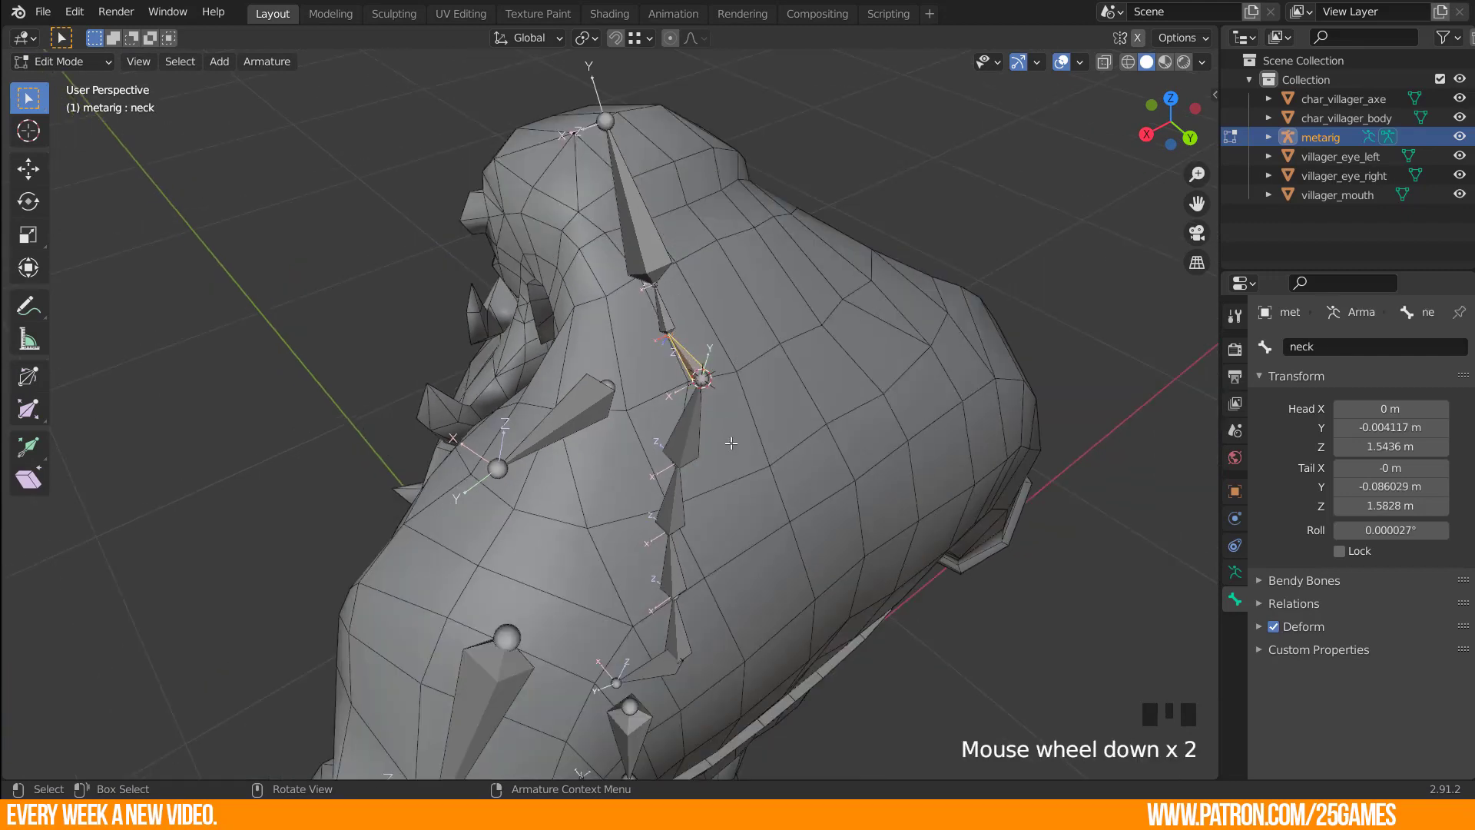
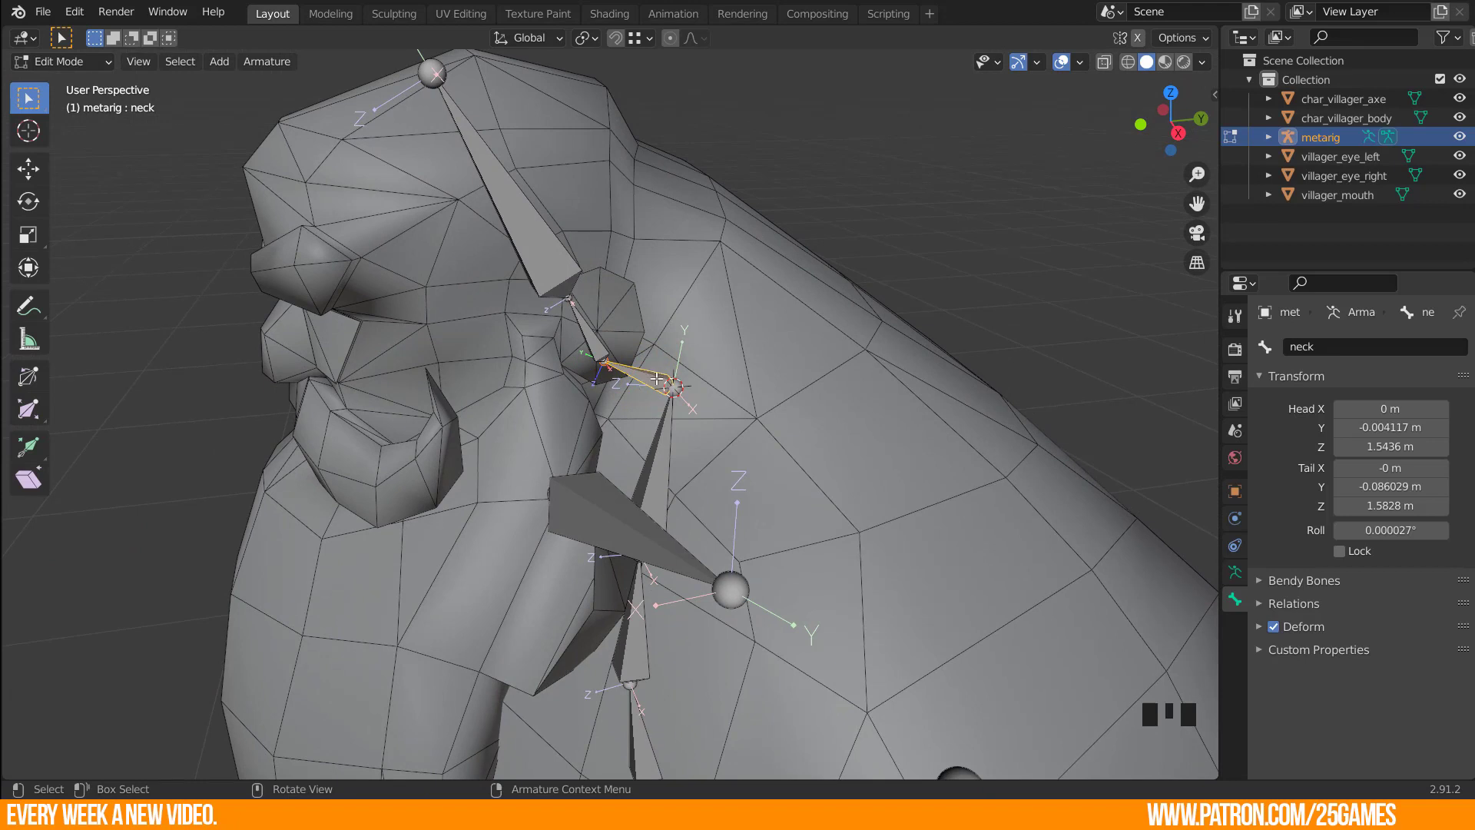
Check the metarig in Pose Mode and front view, then return to Edit Mode.
key("ctrl+Tab")
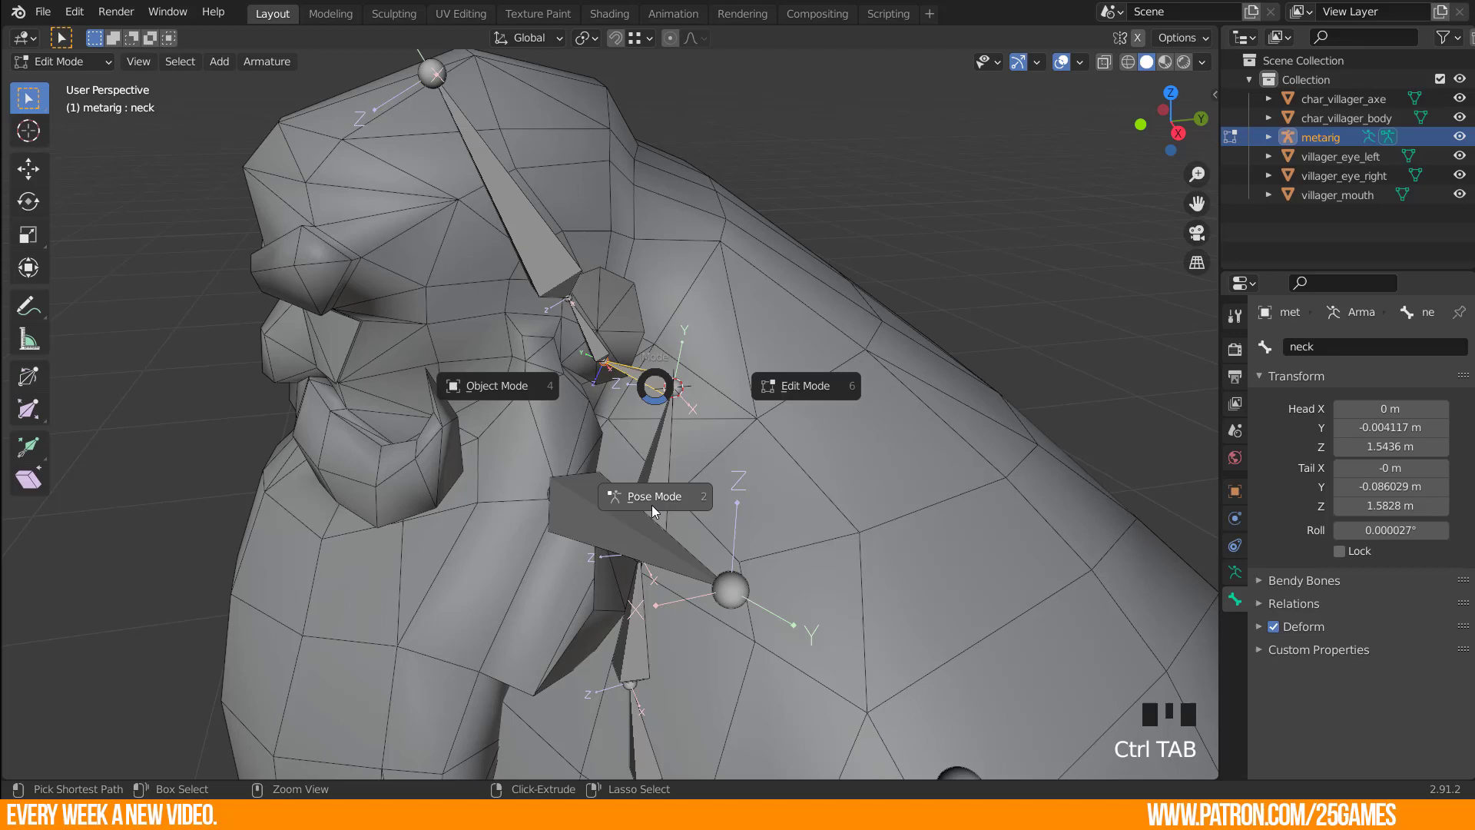
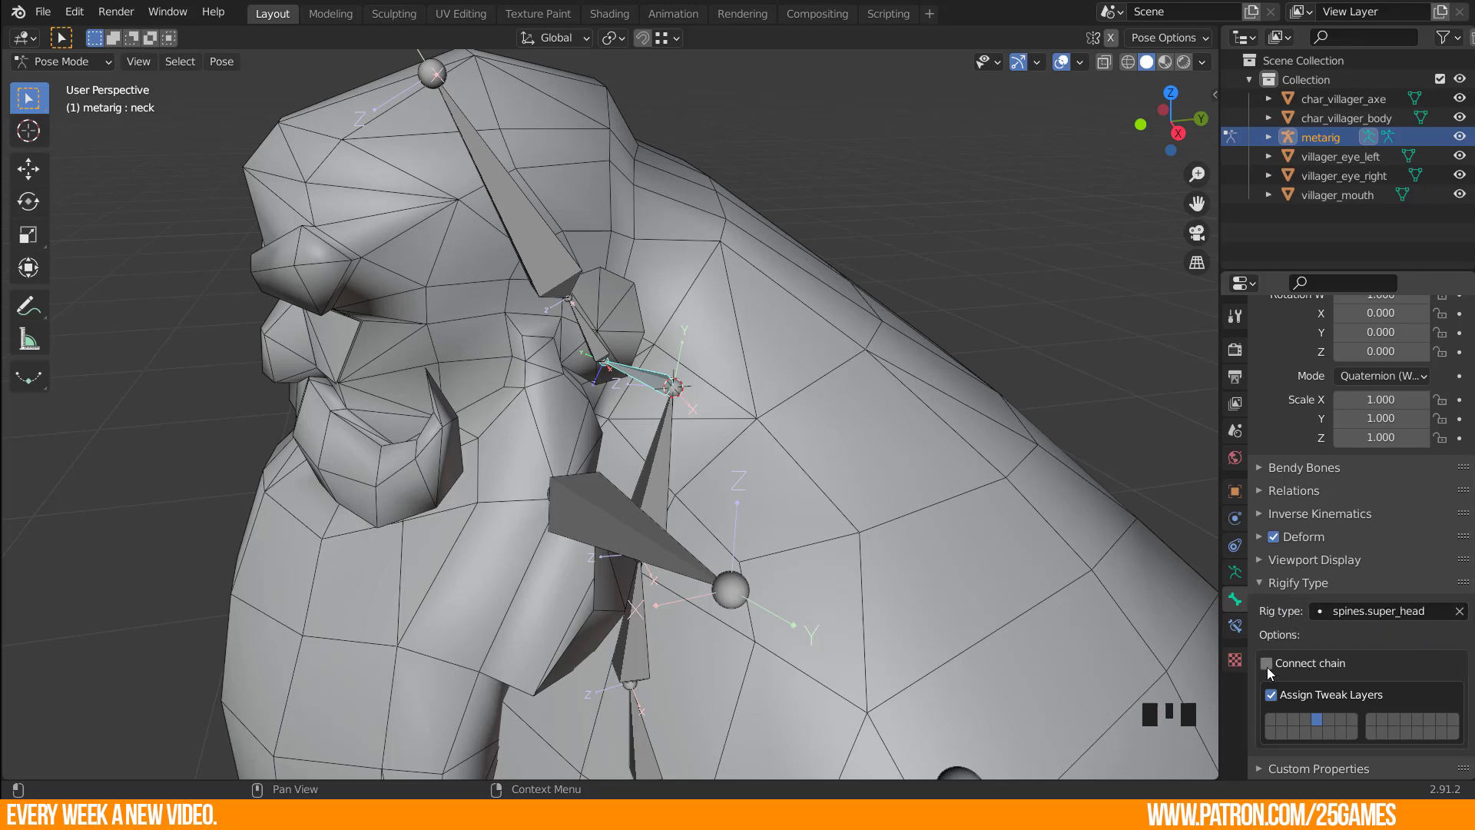
left_click(1269, 669)
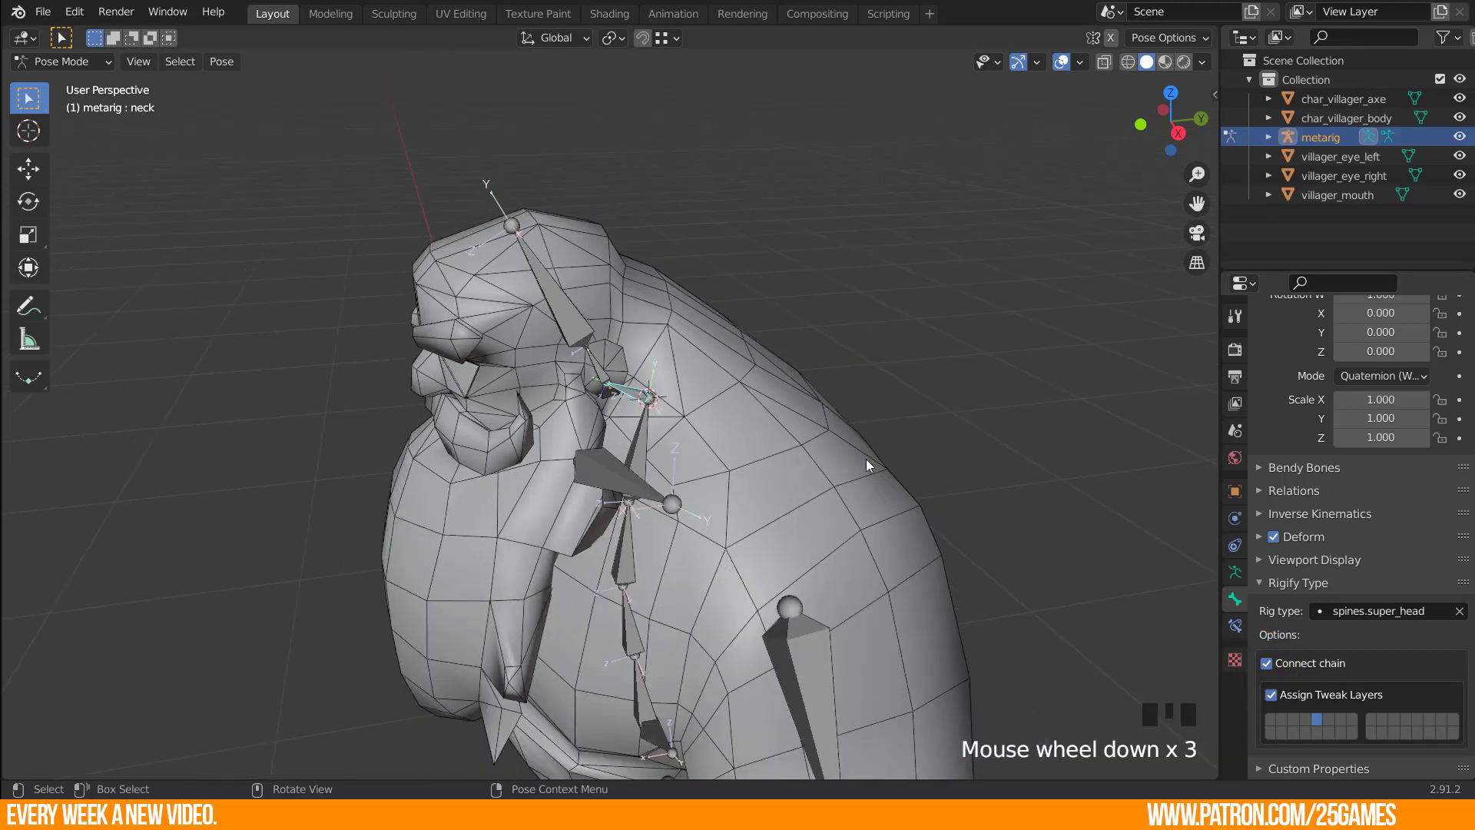
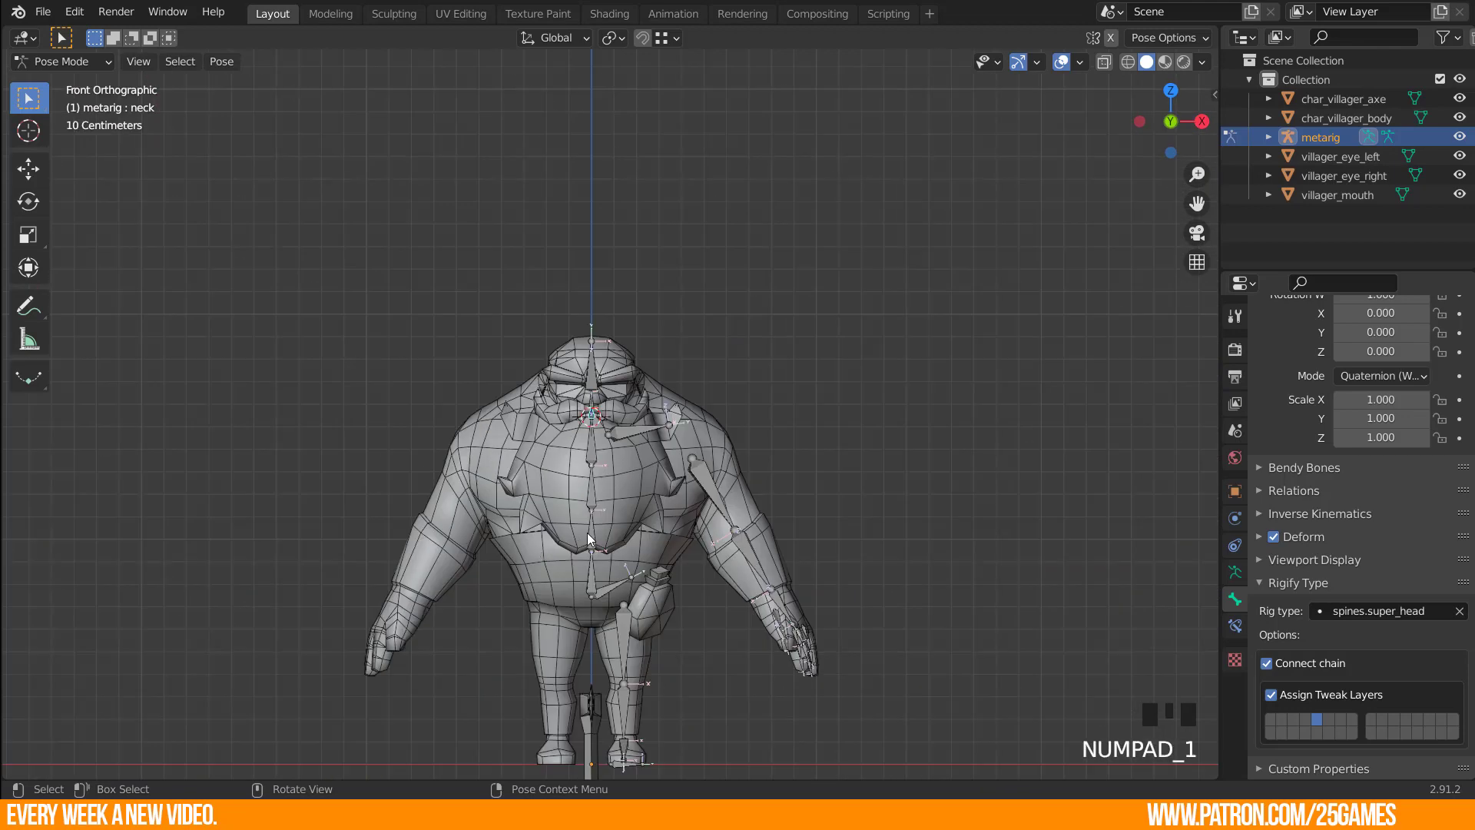
scroll("up", 3)
scroll("up", 3)
key("Tab")
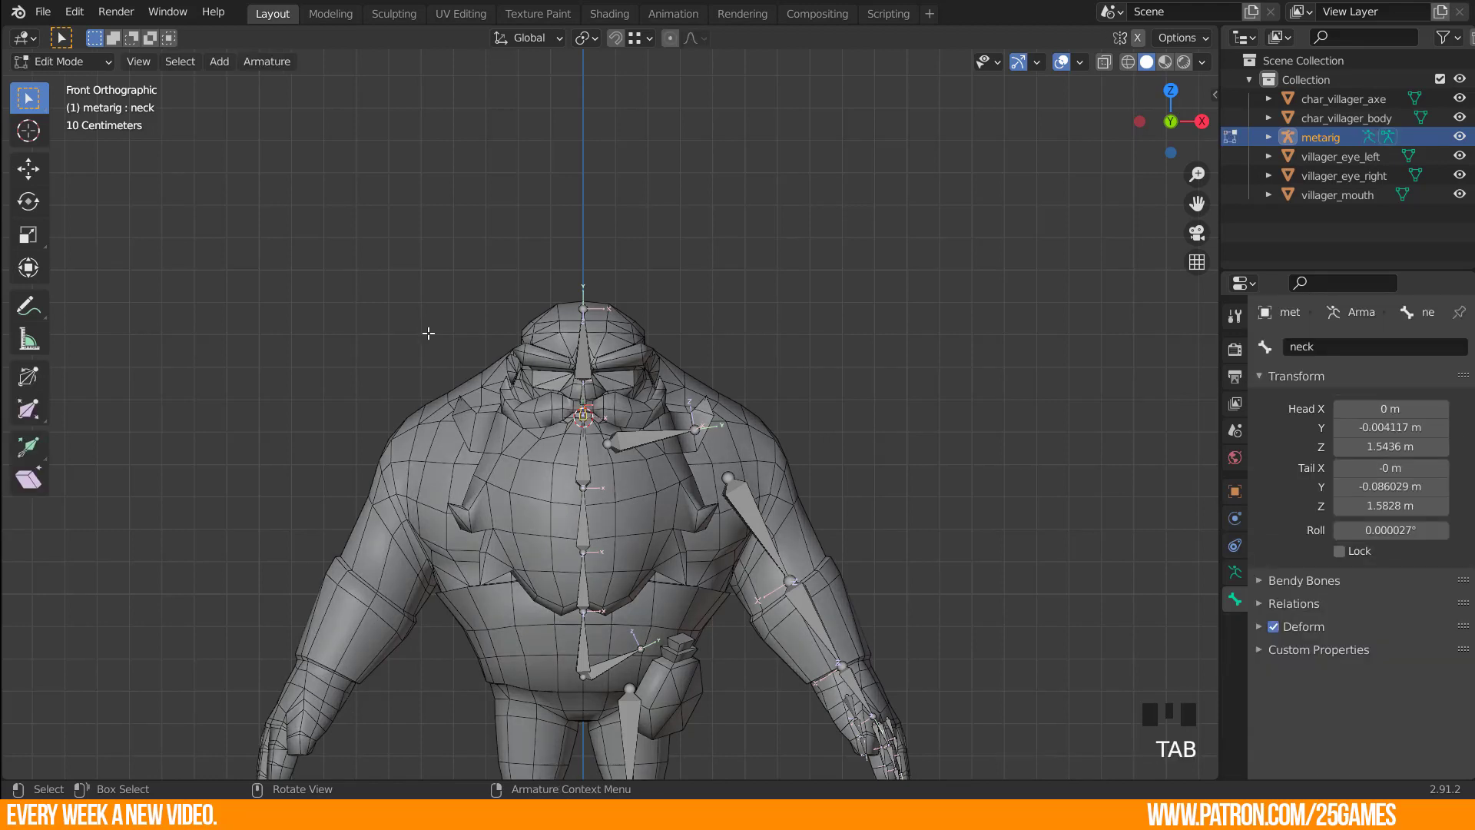
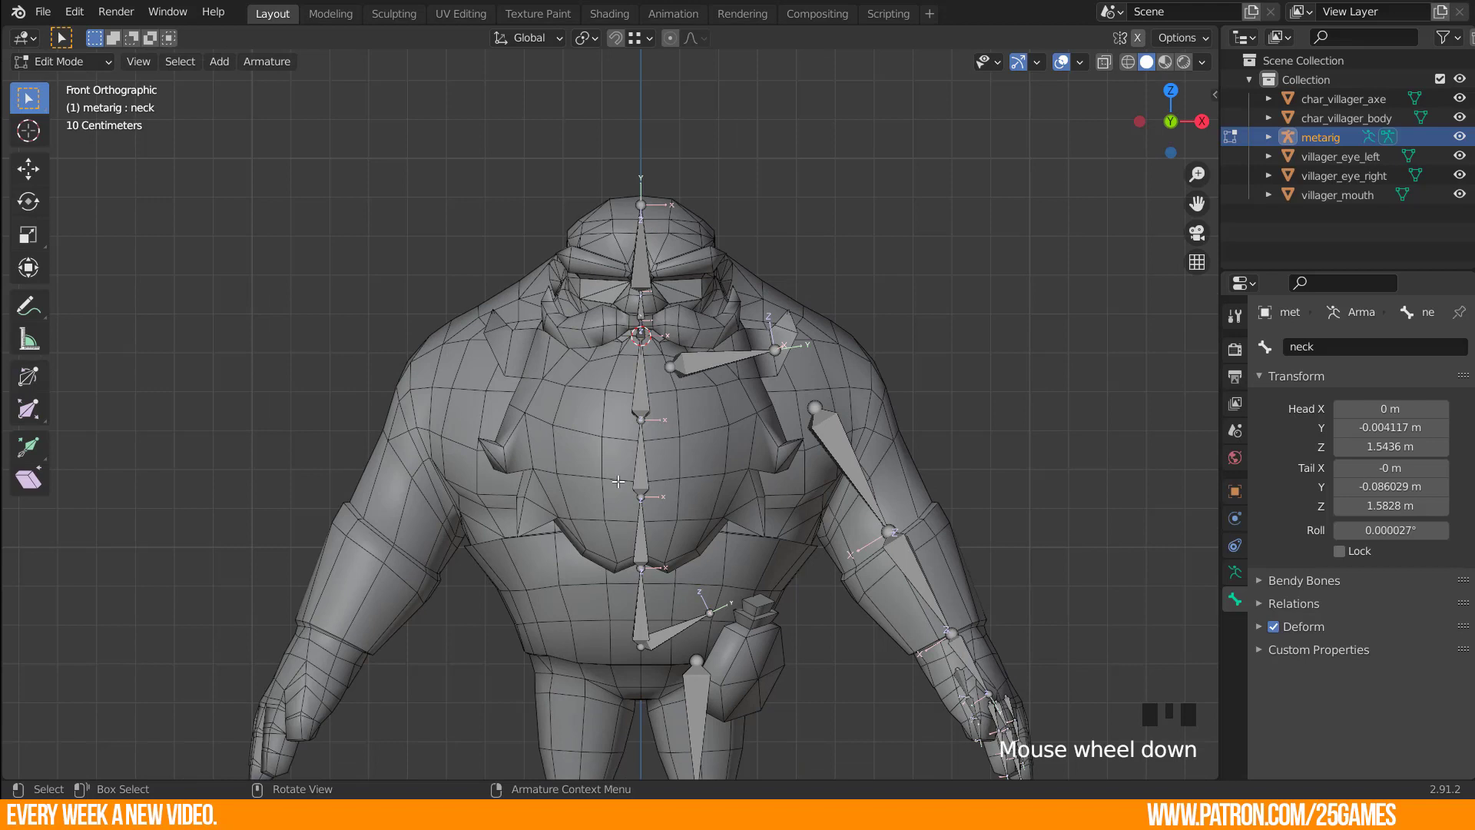
Choose limbs.simple_tentacle as the Rigify sample in the armature settings.
left_click(1249, 579)
scroll("down", 3)
left_click_drag(1306, 713, 1325, 610)
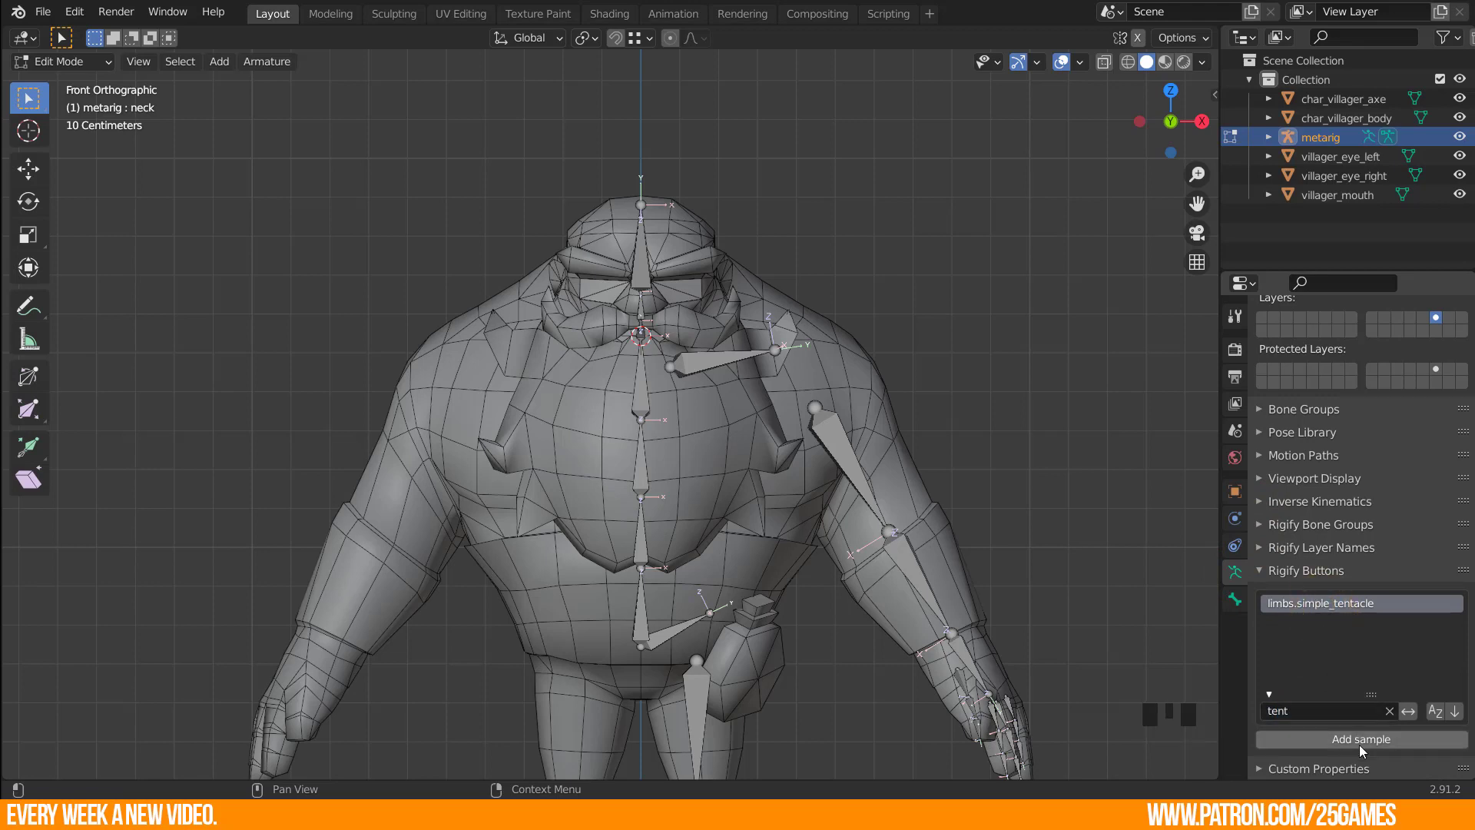
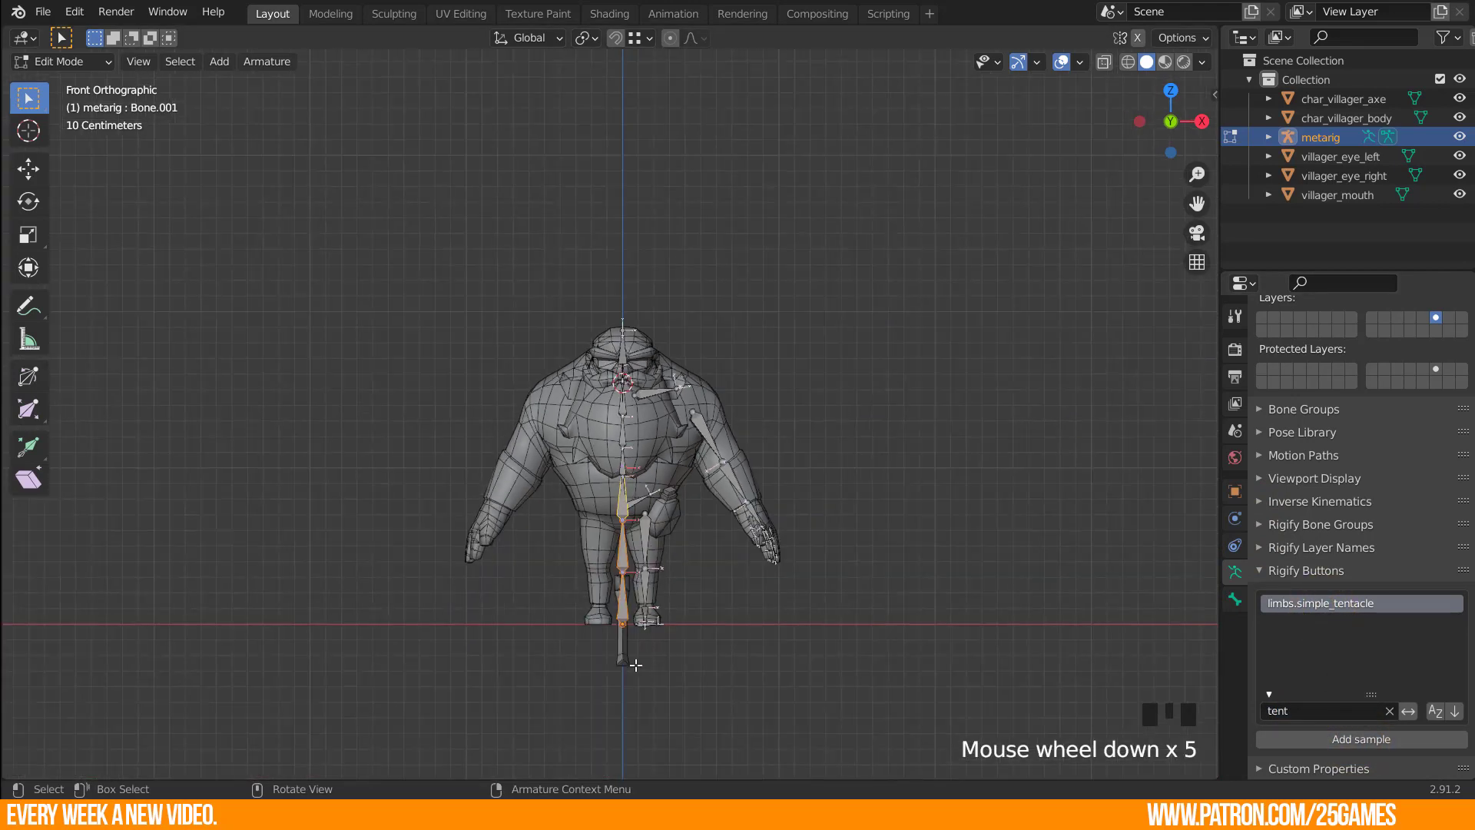
Raise, flip, lower and halve the new tentacle chain so it hangs in front of the chest.
key("g")
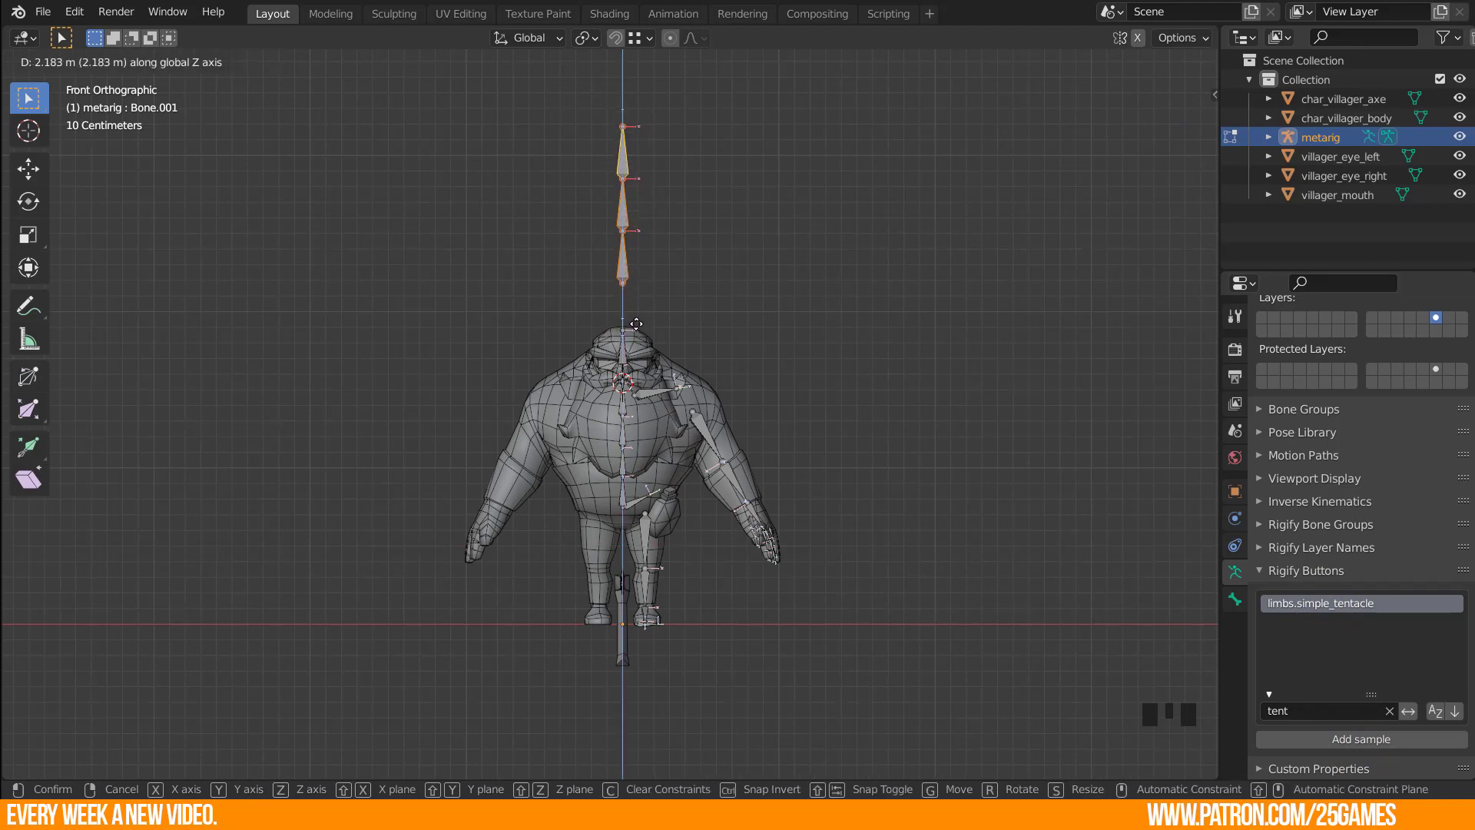
scroll("up", 3)
left_click_drag(659, 209, 658, 349)
key("r")
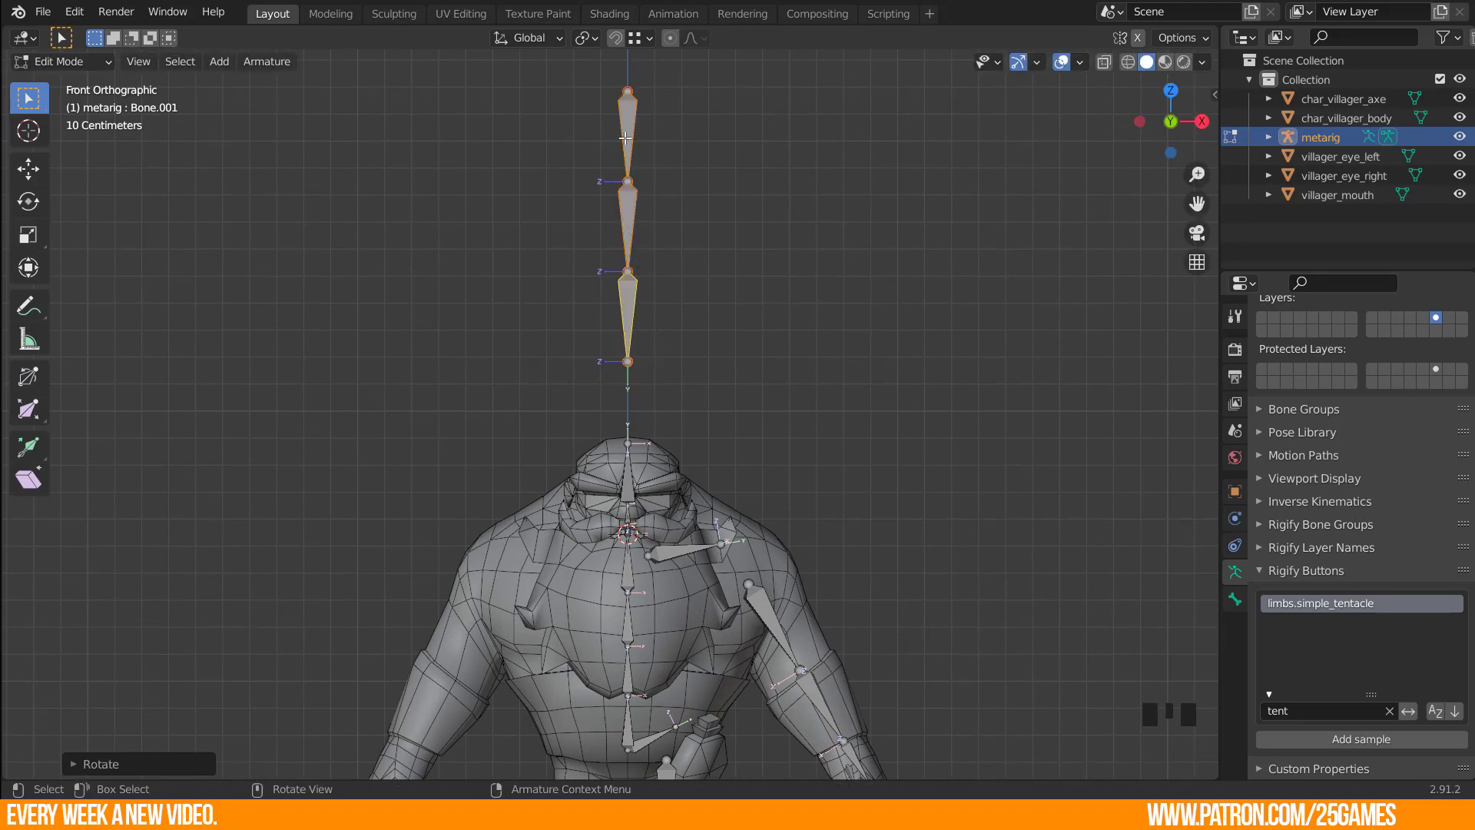
left_click_drag(669, 352, 655, 133)
key("g")
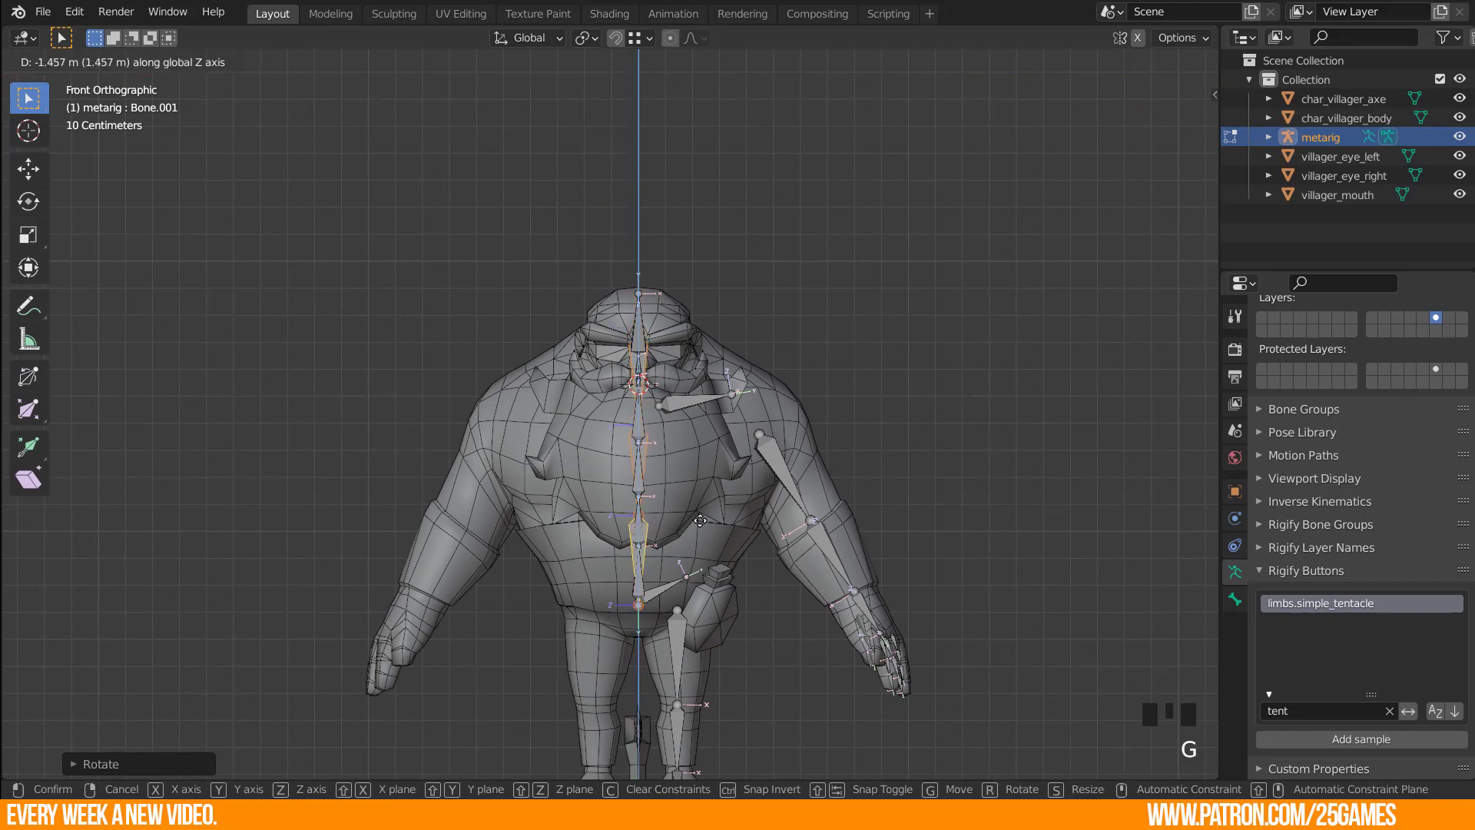
key("KP_3")
key("g")
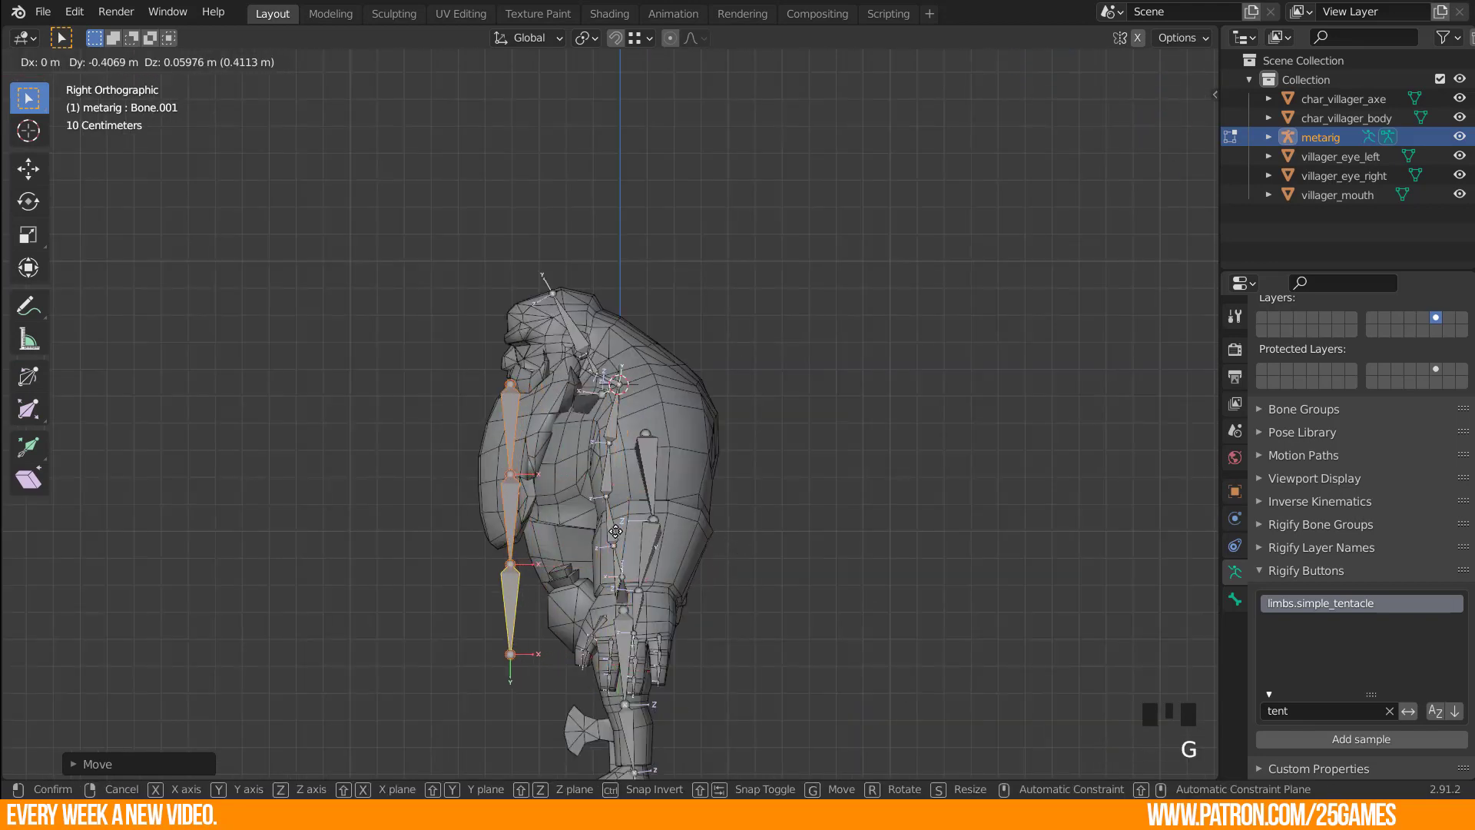
key("r")
key("s")
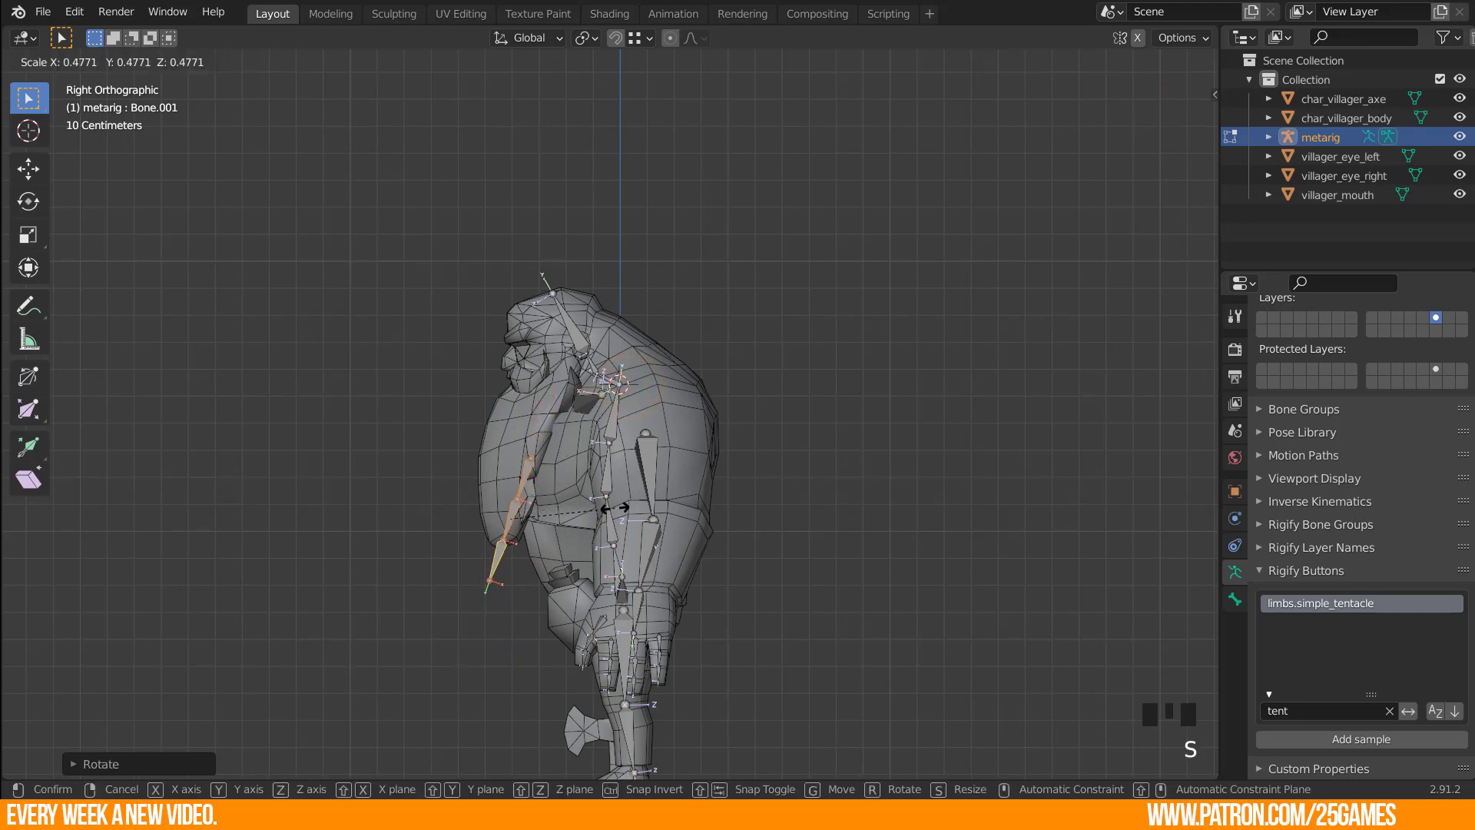
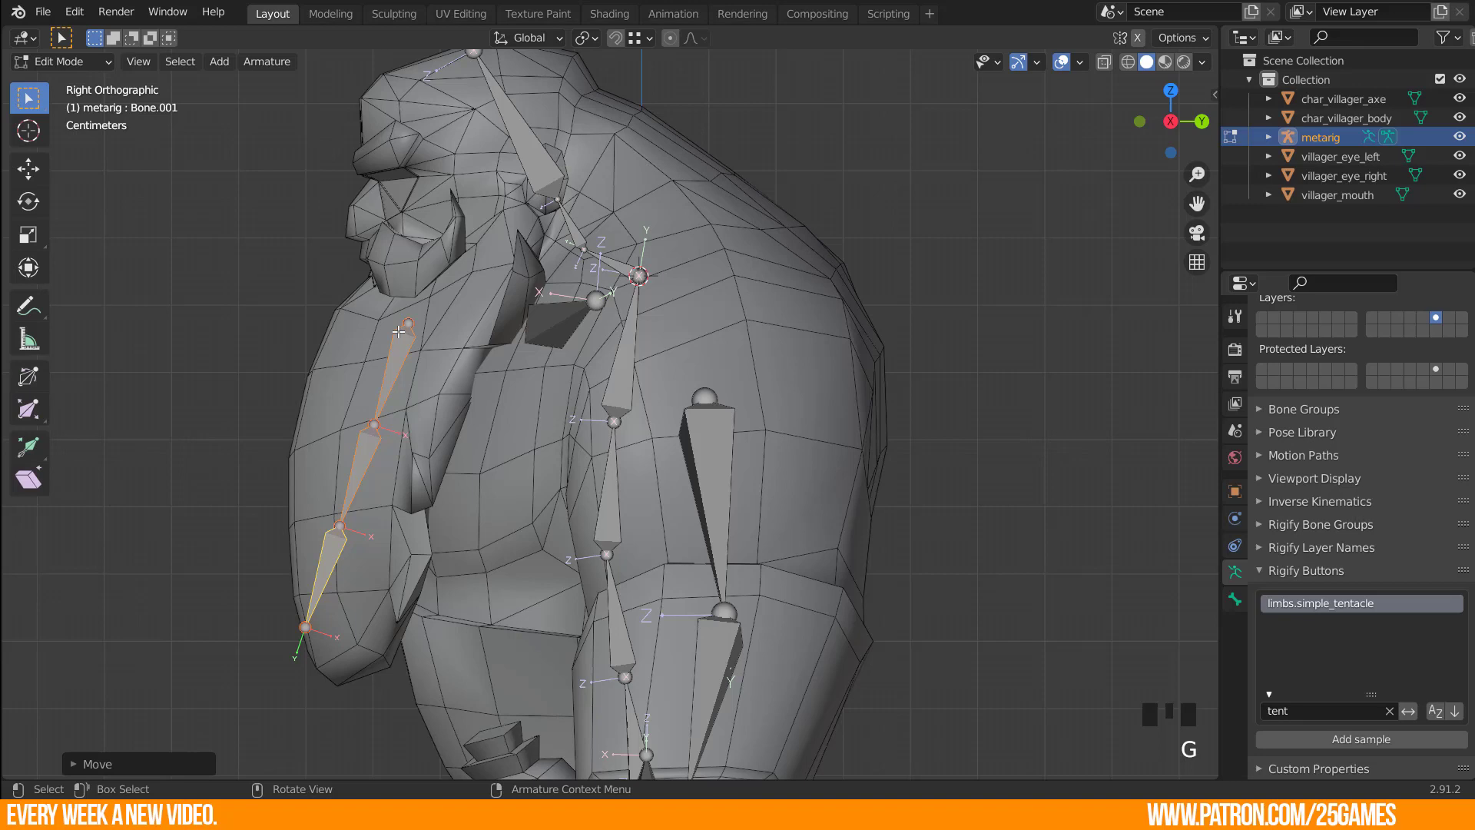
Move each joint and the tip of the chain to follow the villager's beard.
key("g")
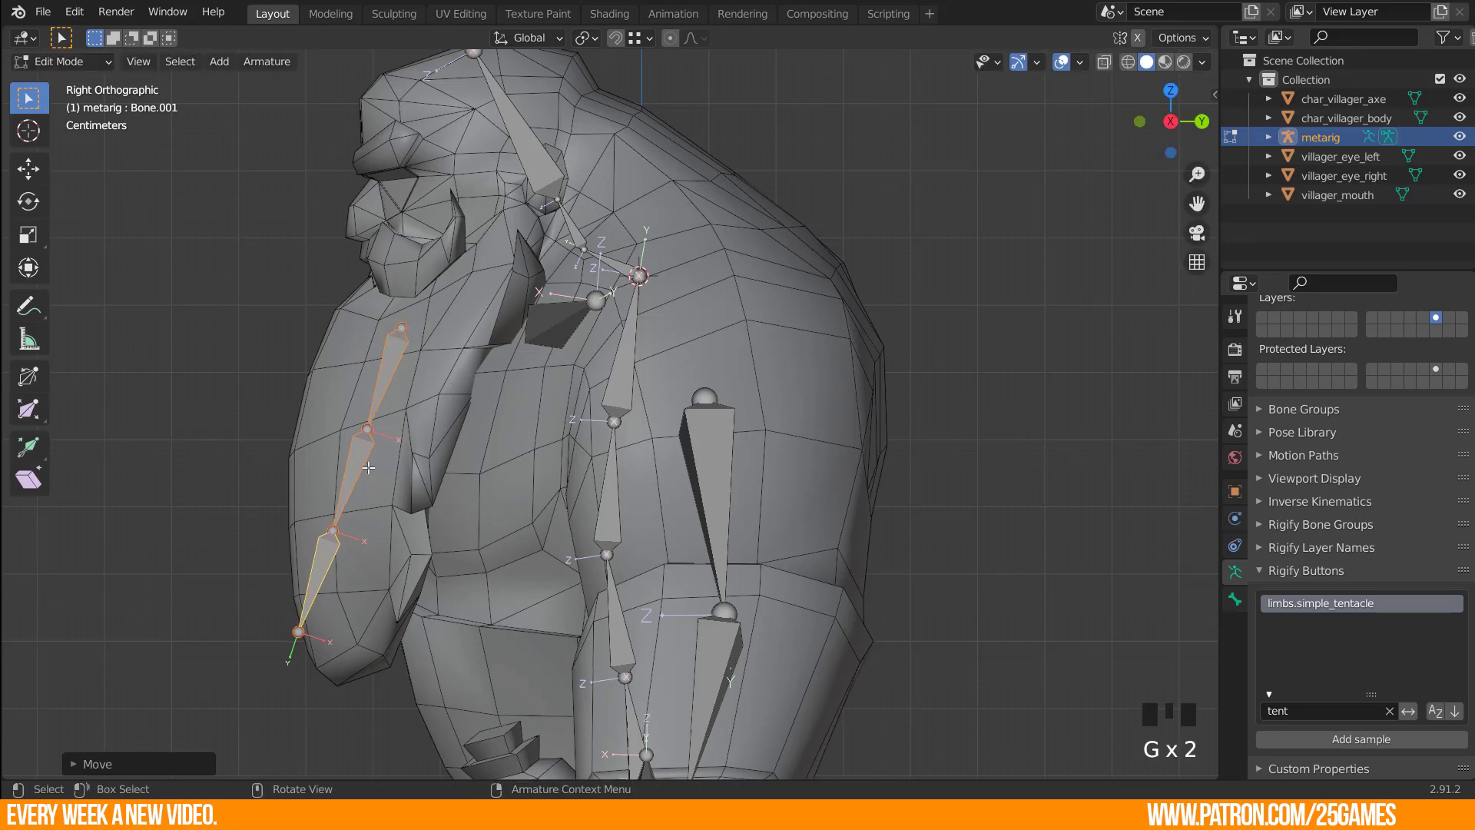
left_click(368, 429)
key("g")
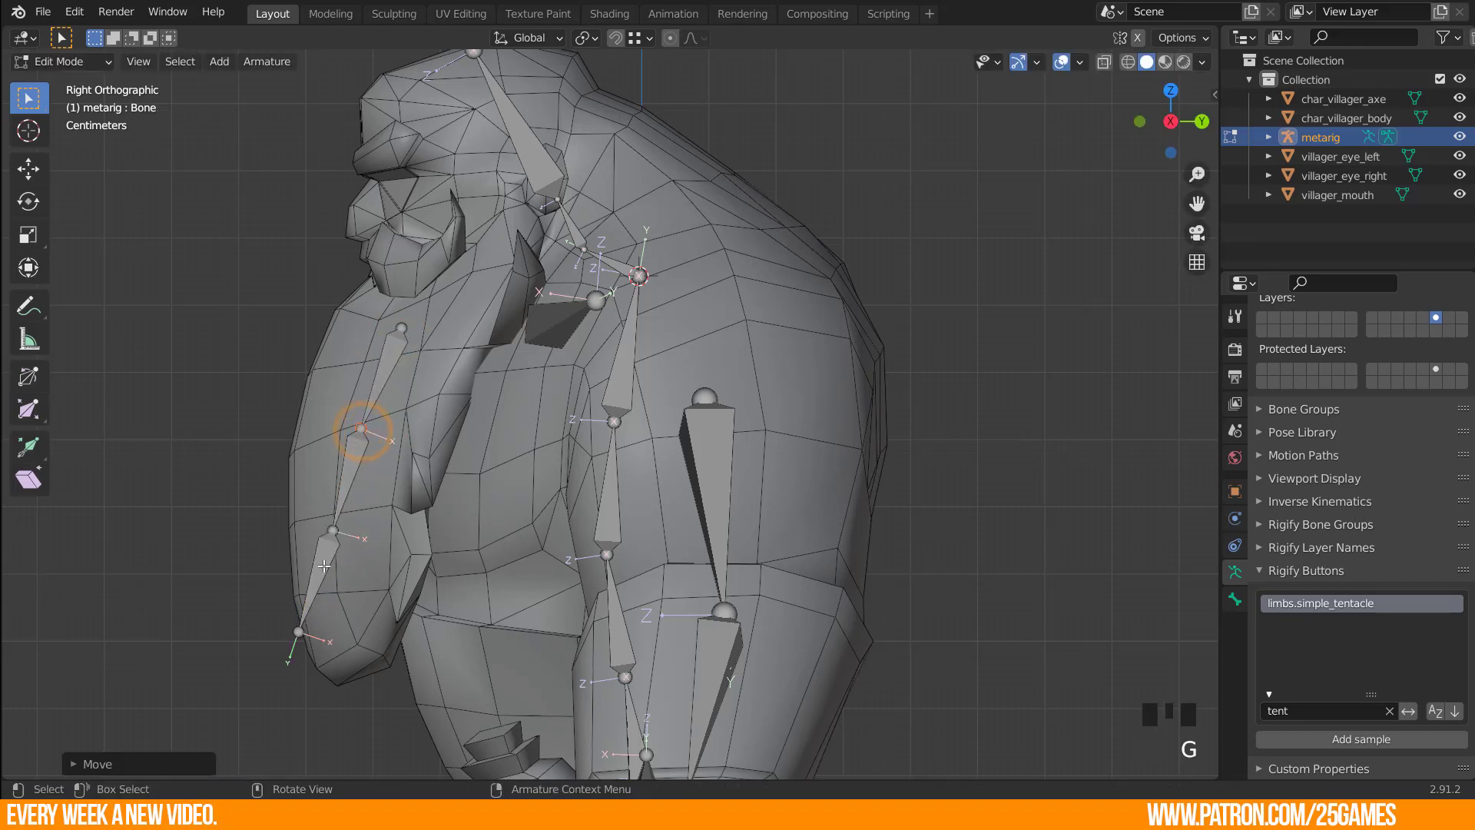
left_click(337, 515)
left_click(335, 531)
key("g")
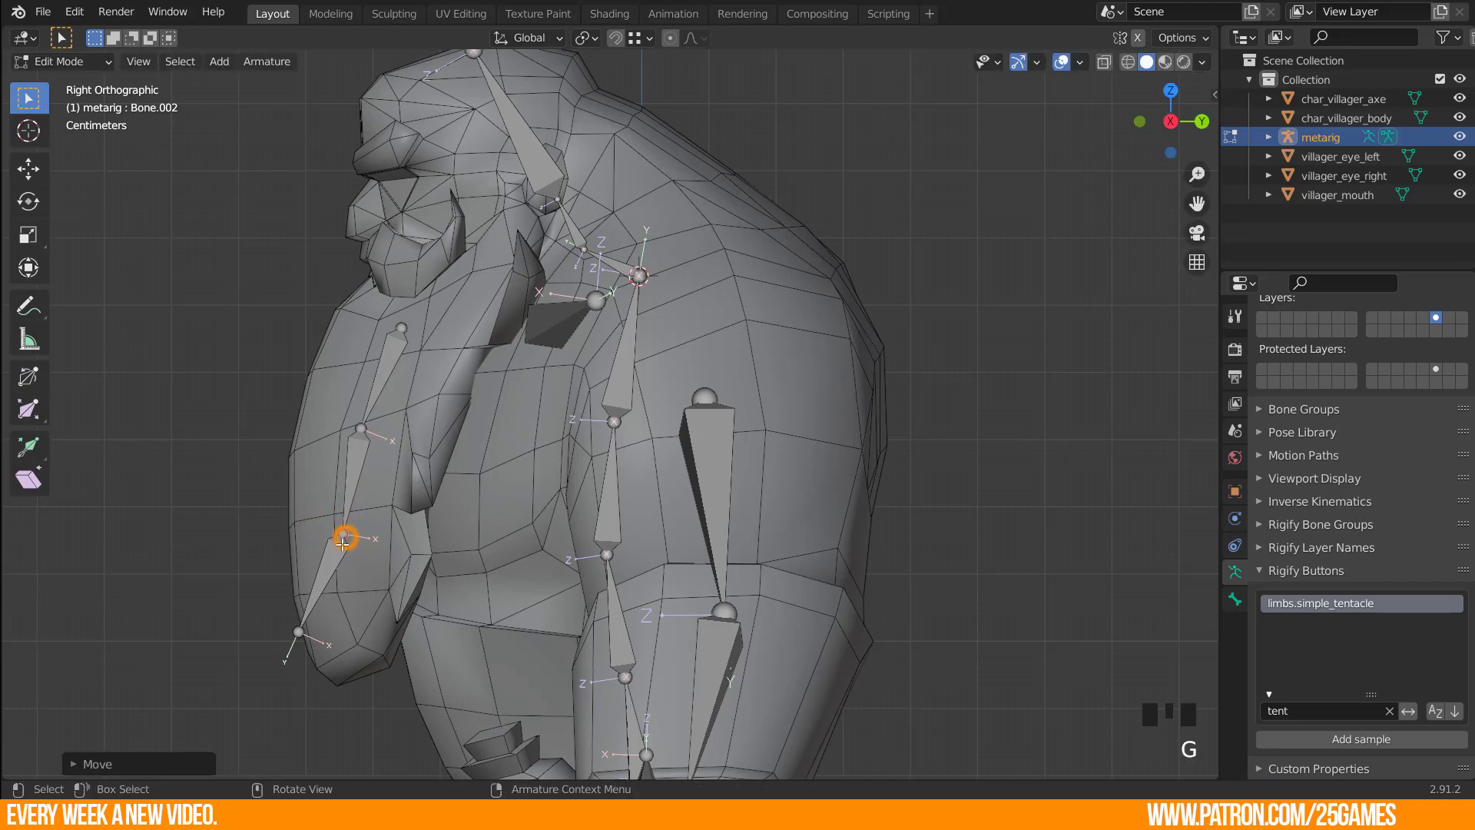
left_click(300, 630)
key("g")
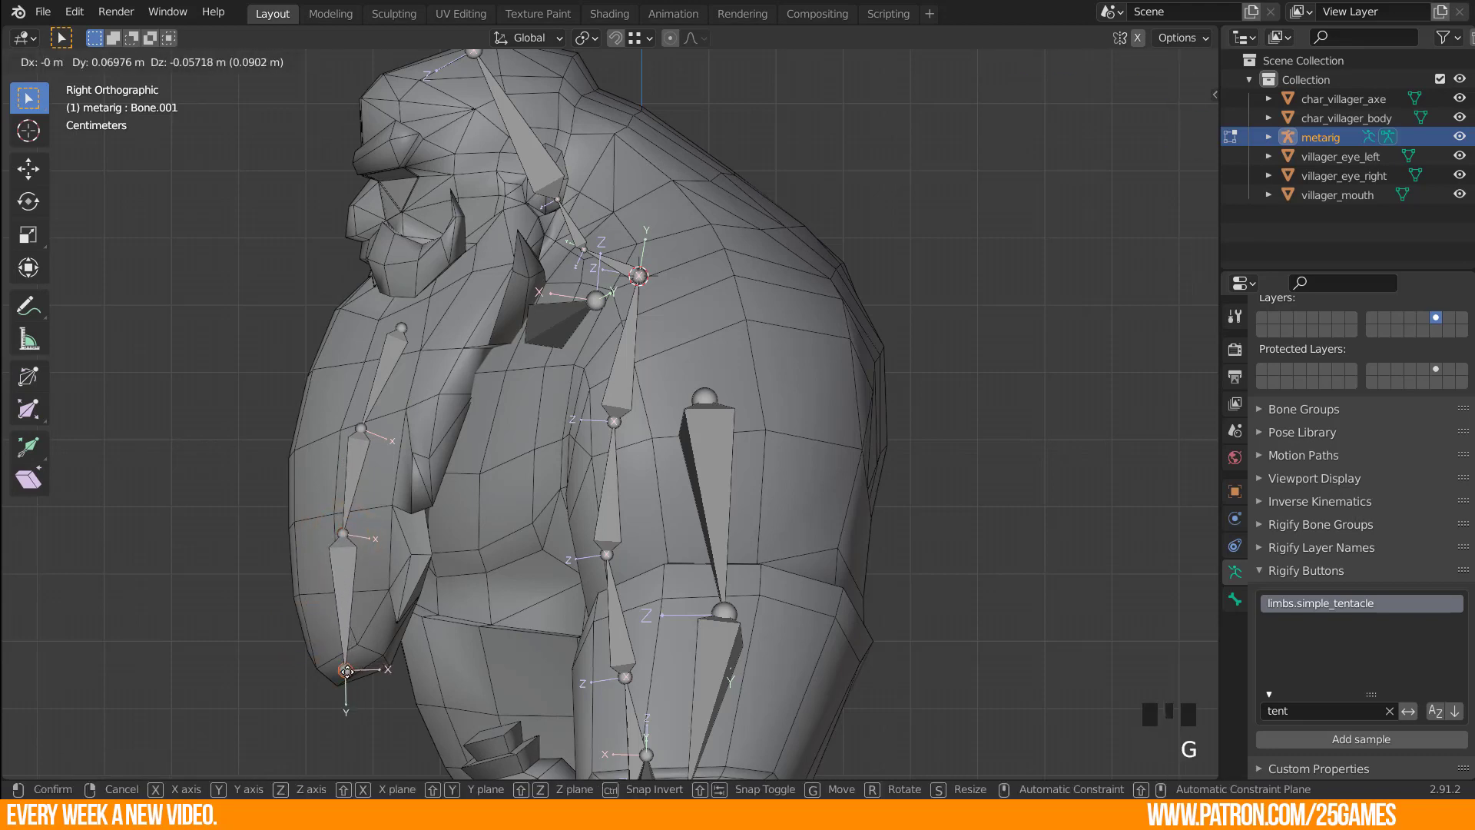
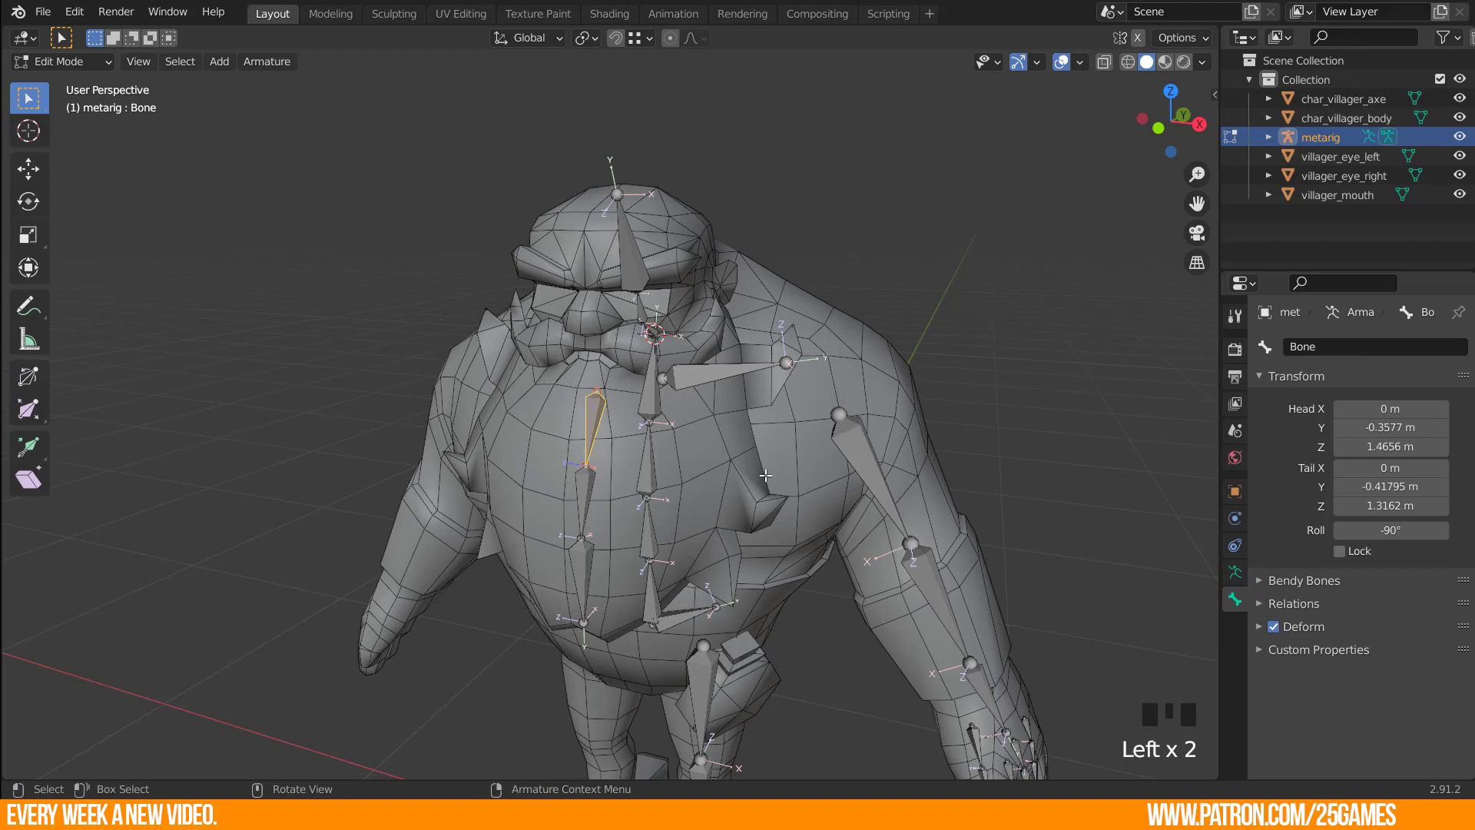
Rename the chain's bones beard01, beard02 and beard03 with F2.
left_click_drag(684, 517, 622, 514)
key("F2")
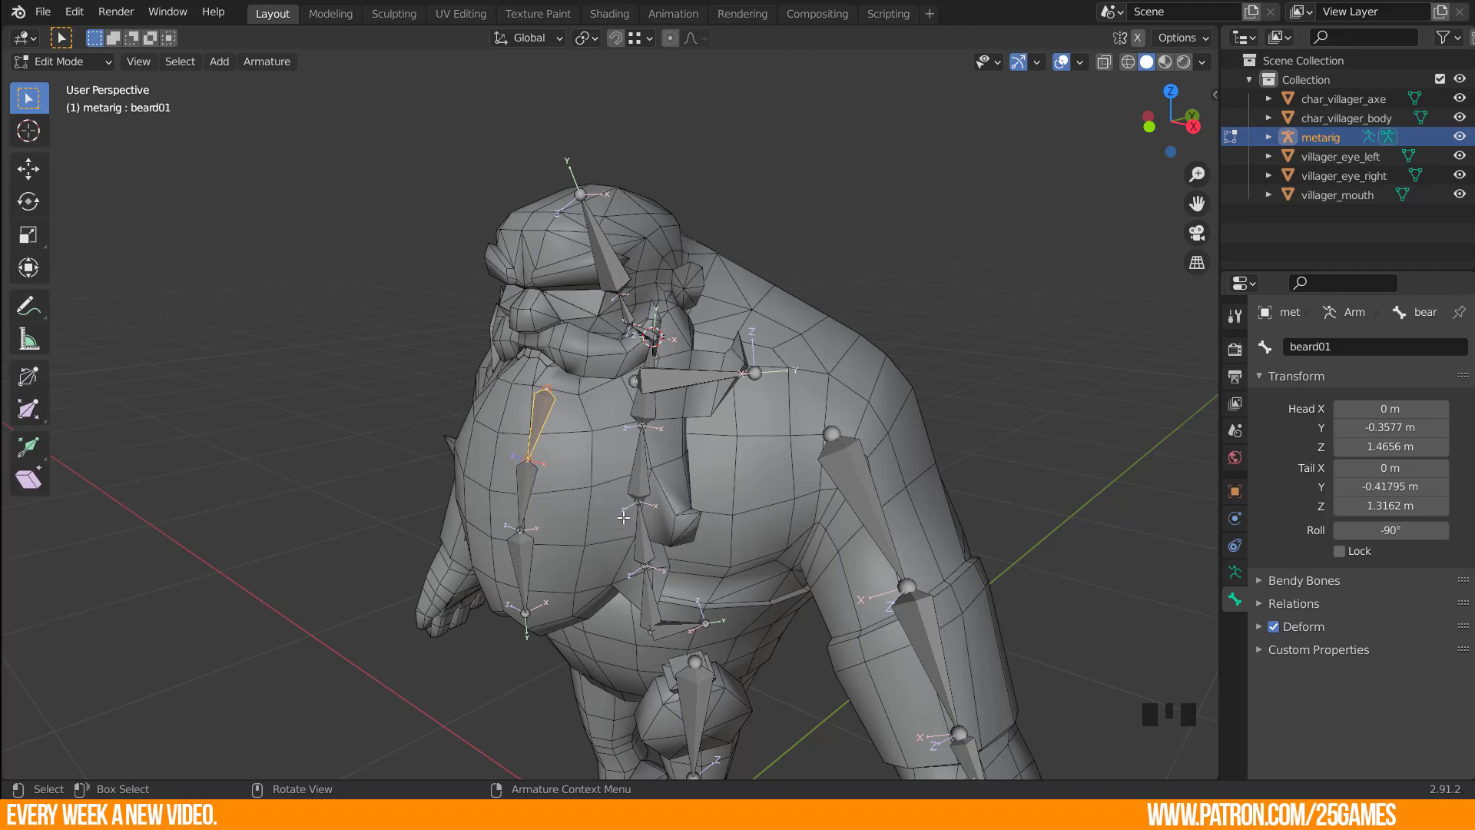
left_click(504, 486)
left_click(523, 484)
key("F2")
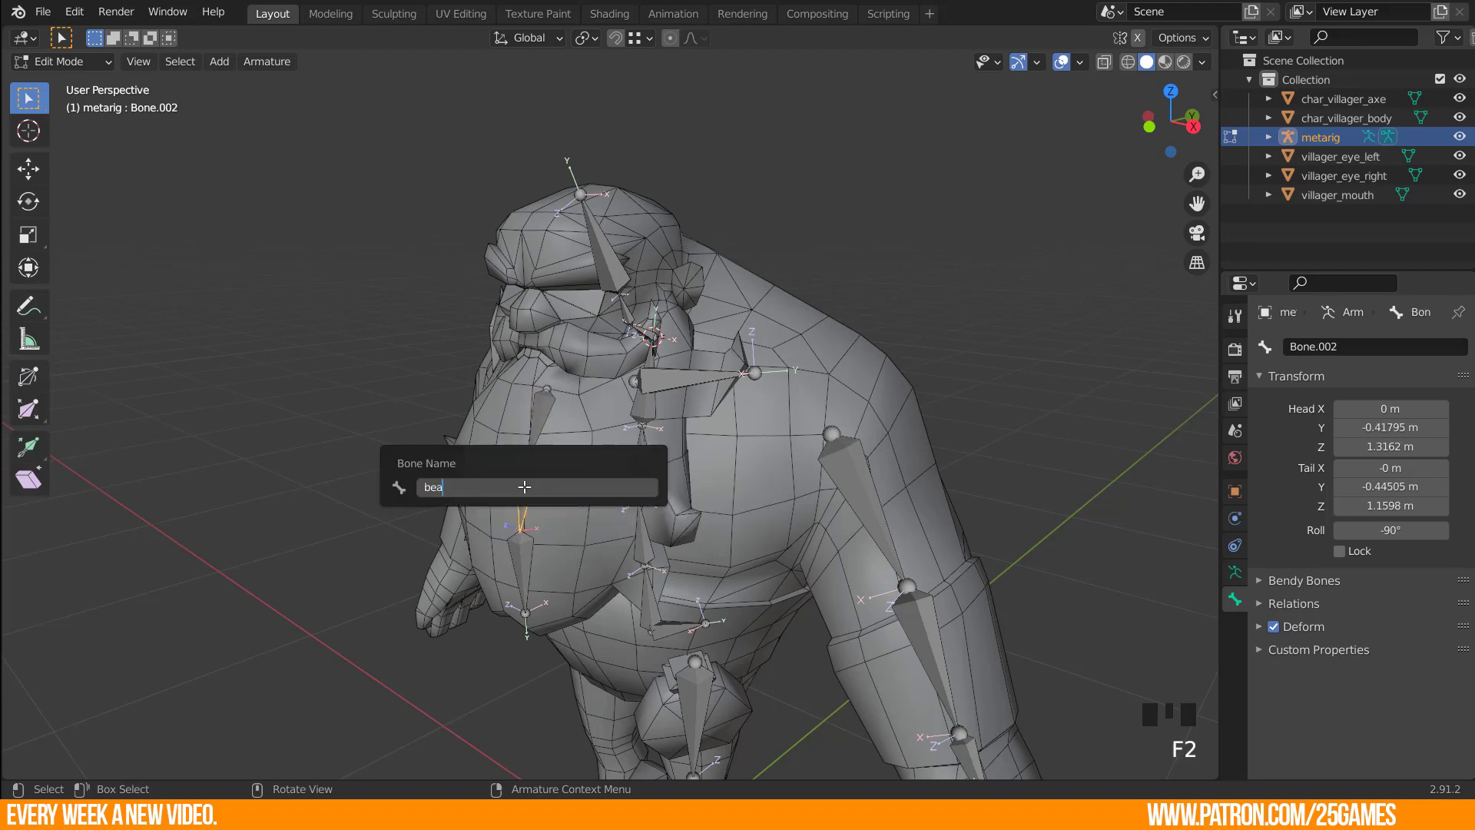
left_click(529, 556)
key("F2")
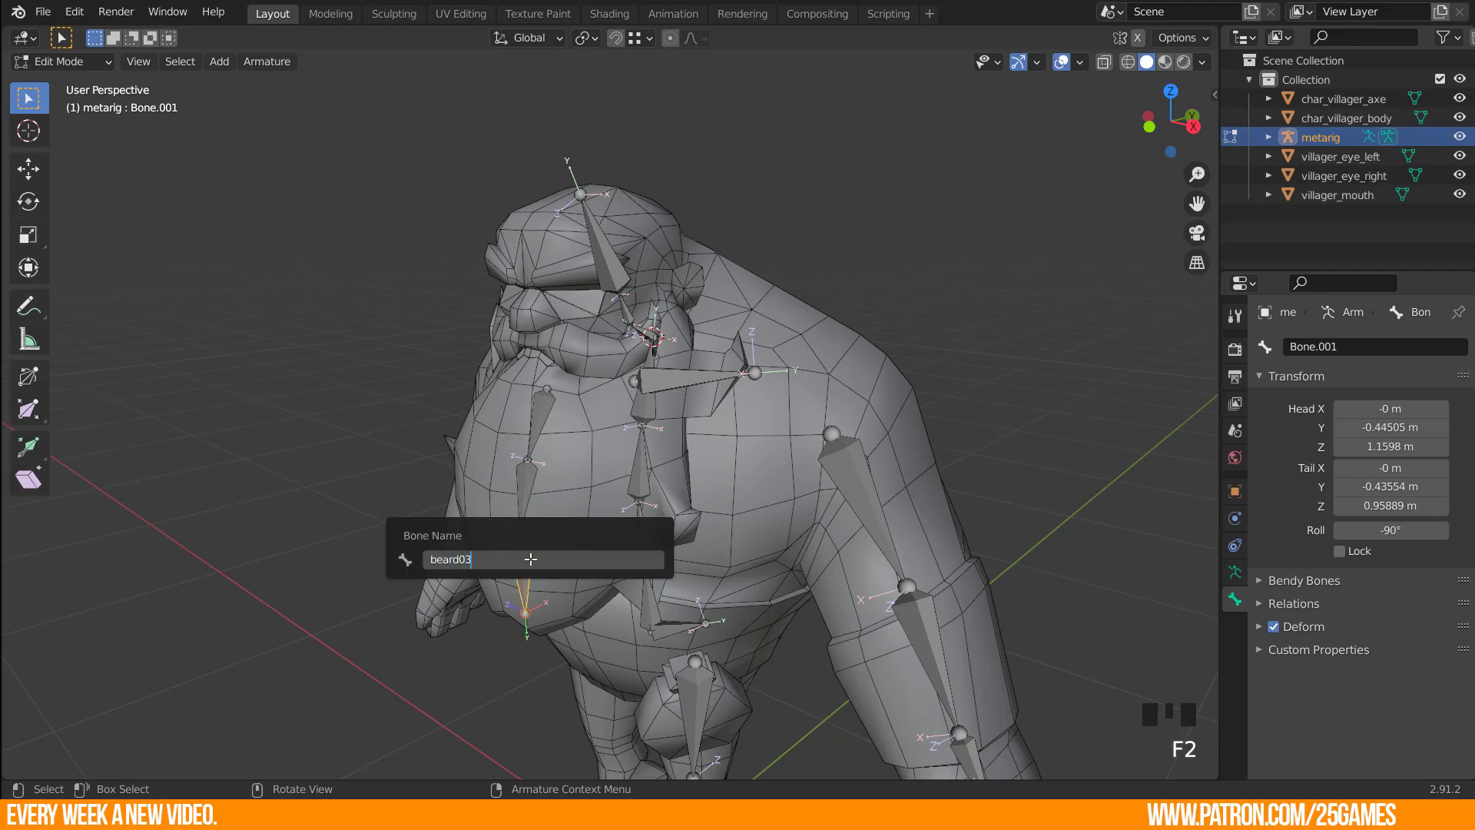
Orbit to the front and select the left leg bones.
left_click_drag(592, 434, 679, 547)
scroll("down", 3)
left_click_drag(703, 559, 688, 486)
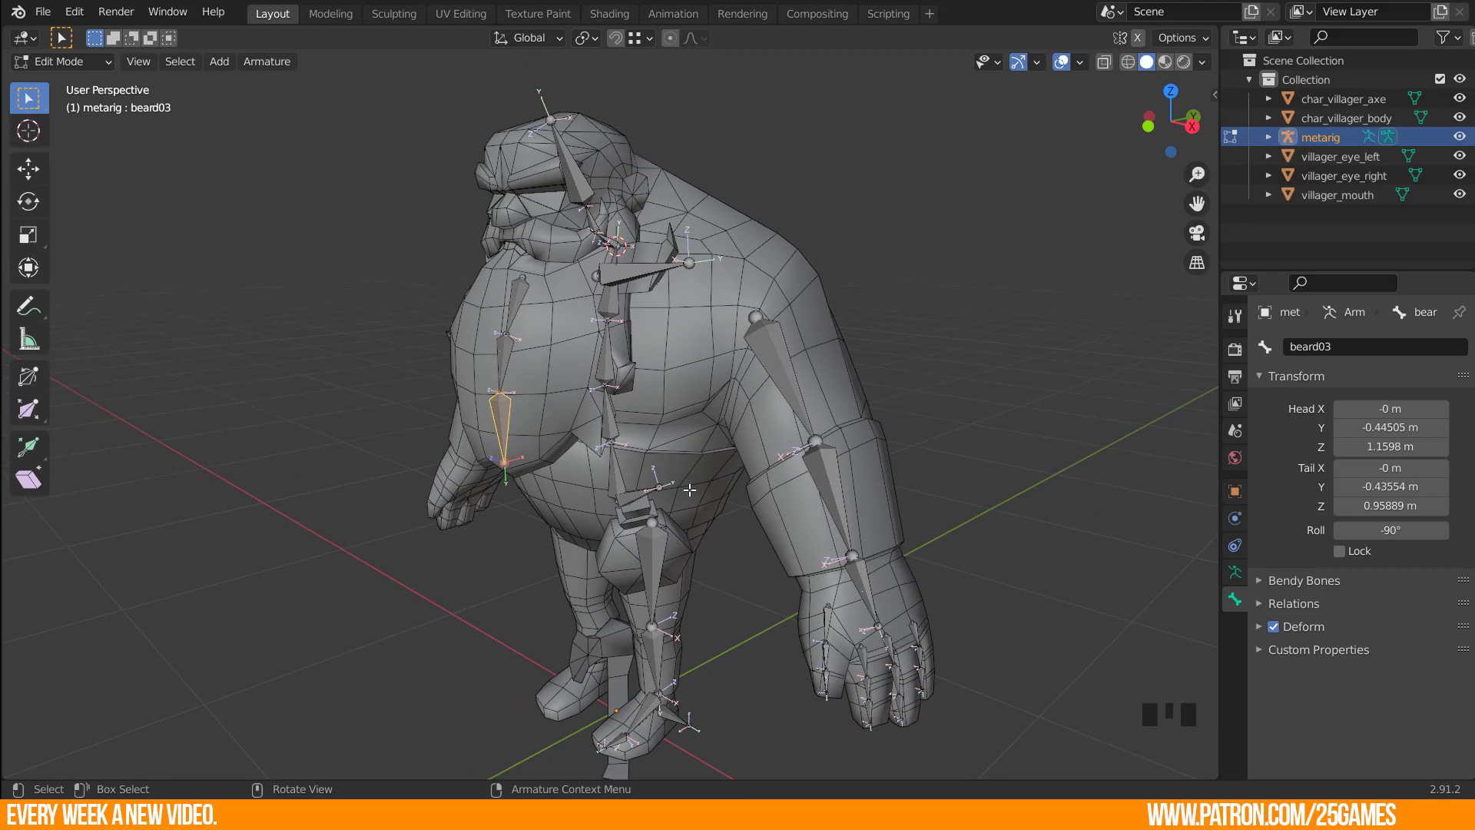
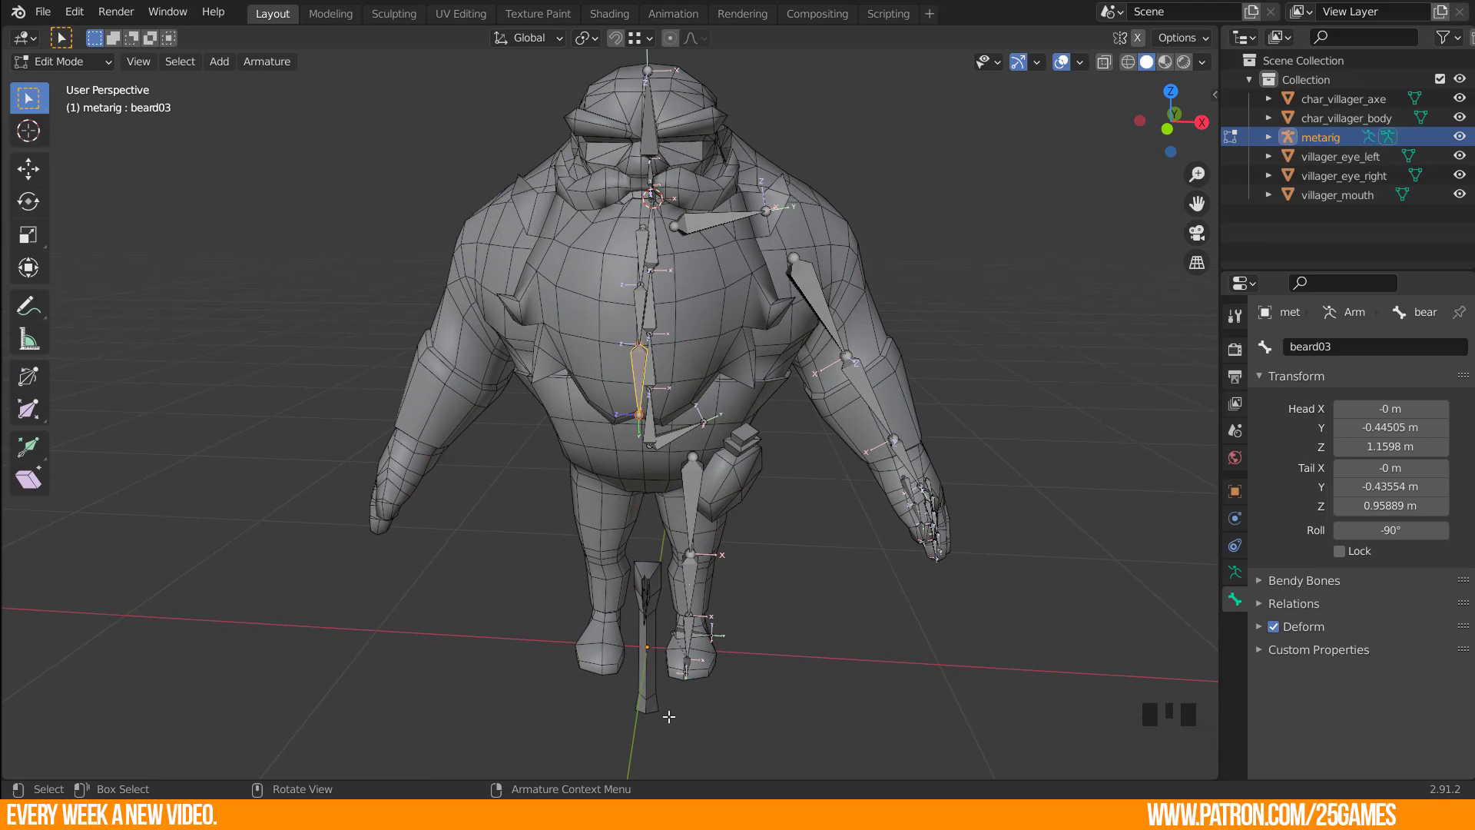
left_click(667, 713)
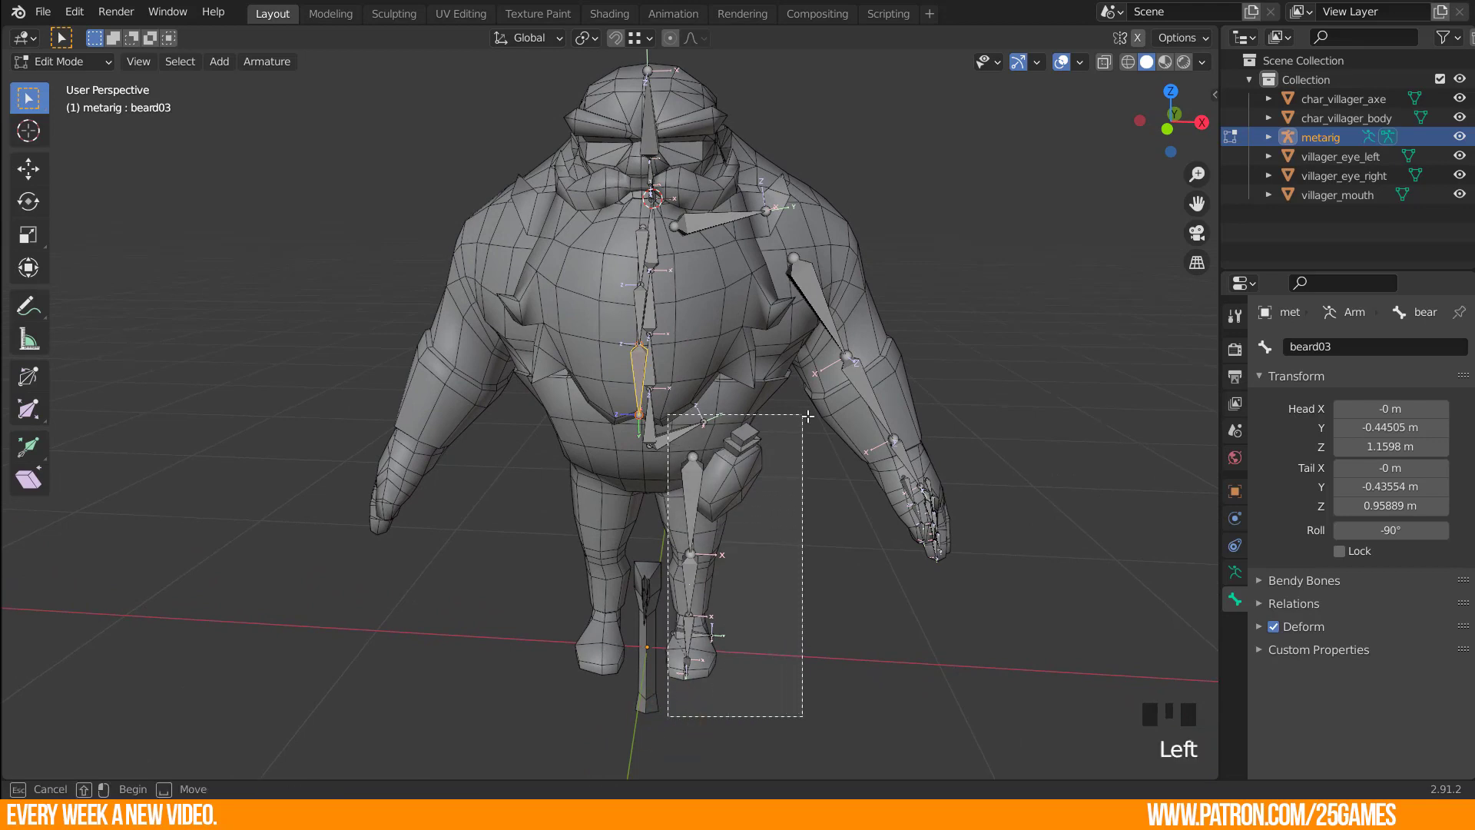
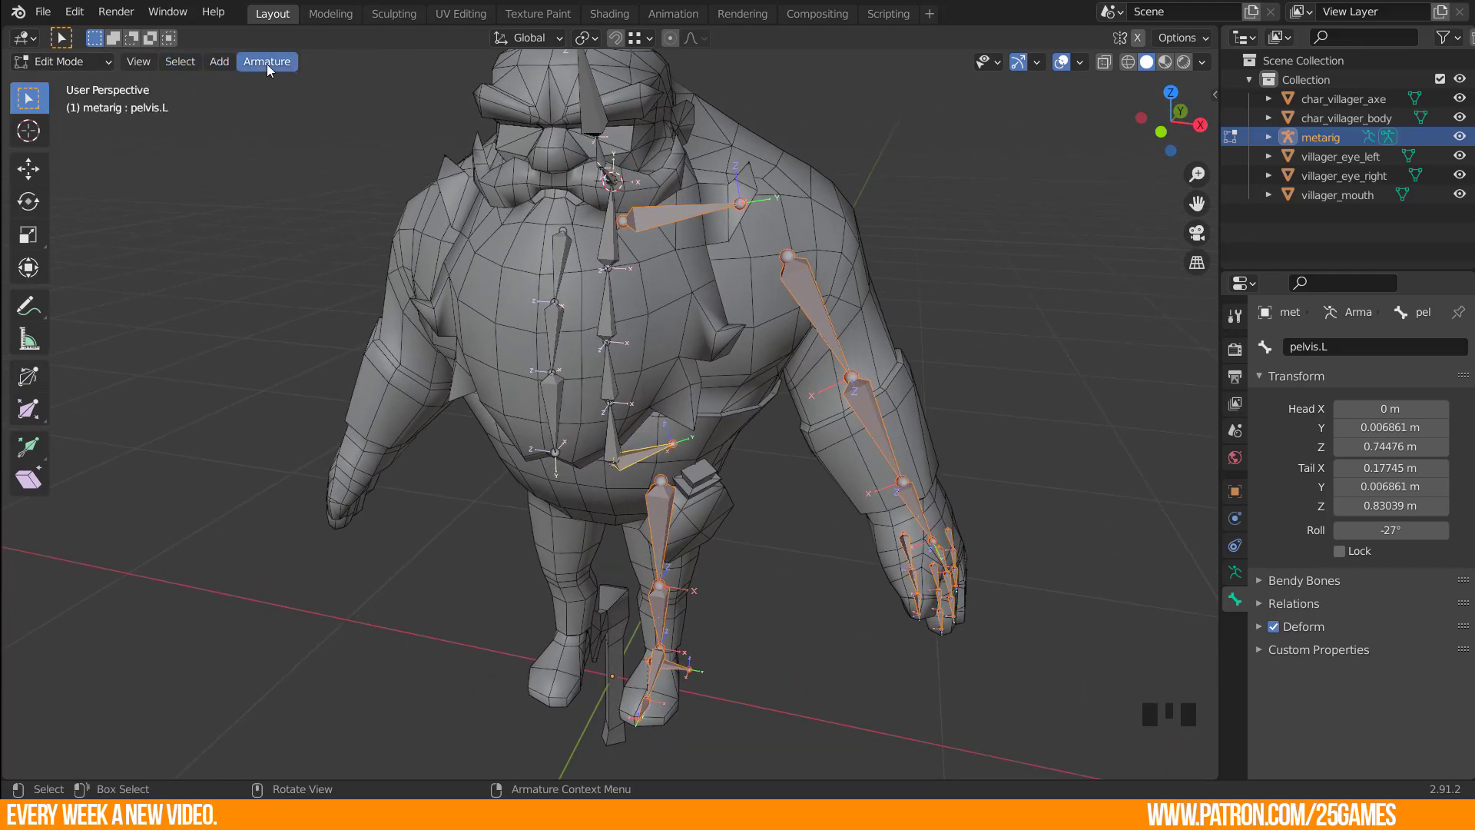
Select the right thigh and inspect its Rigify type limbs.leg in the Bone properties.
left_click_drag(267, 69, 328, 448)
left_click_drag(328, 448, 586, 425)
left_click(586, 426)
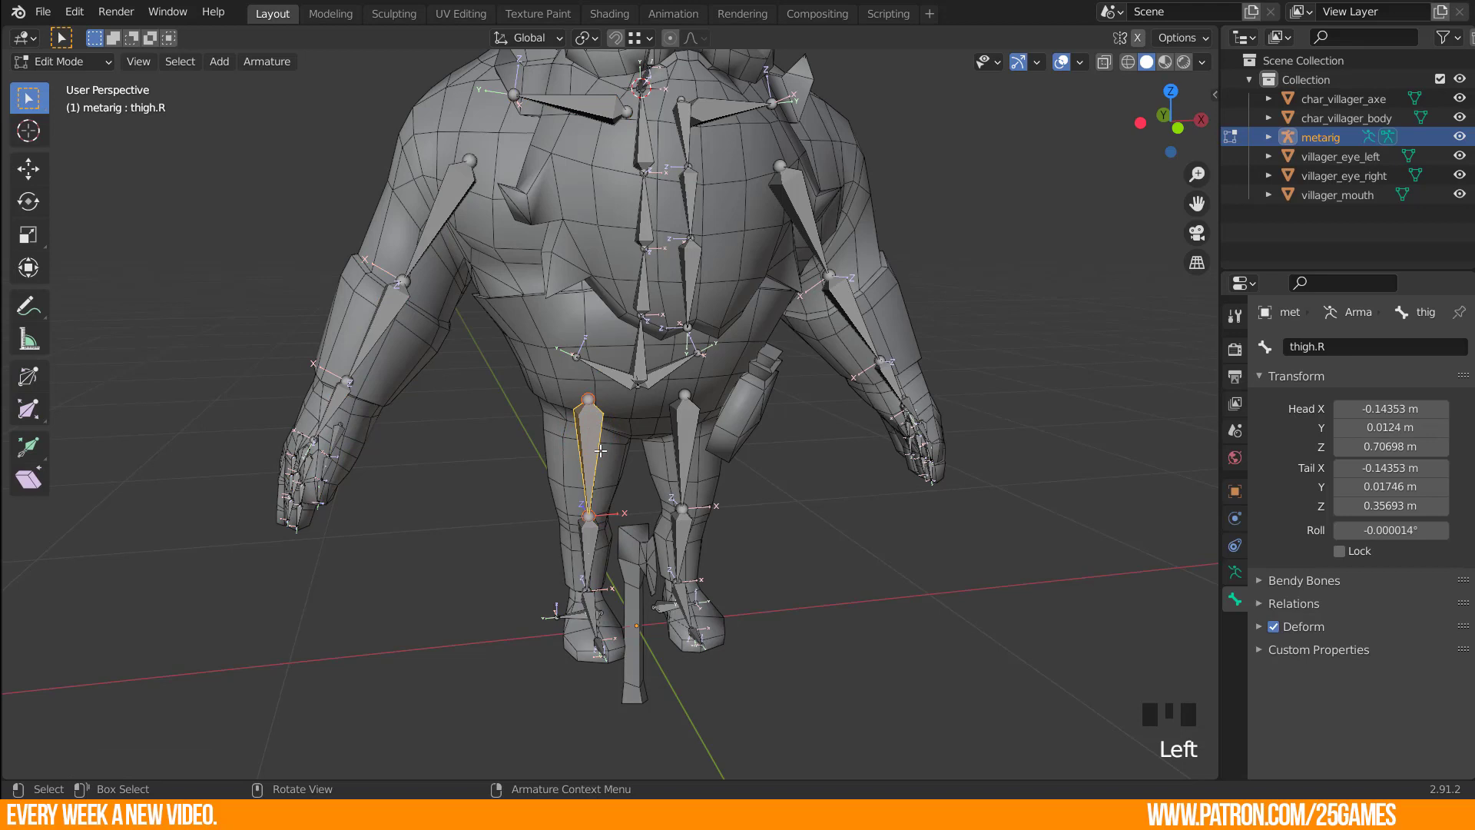
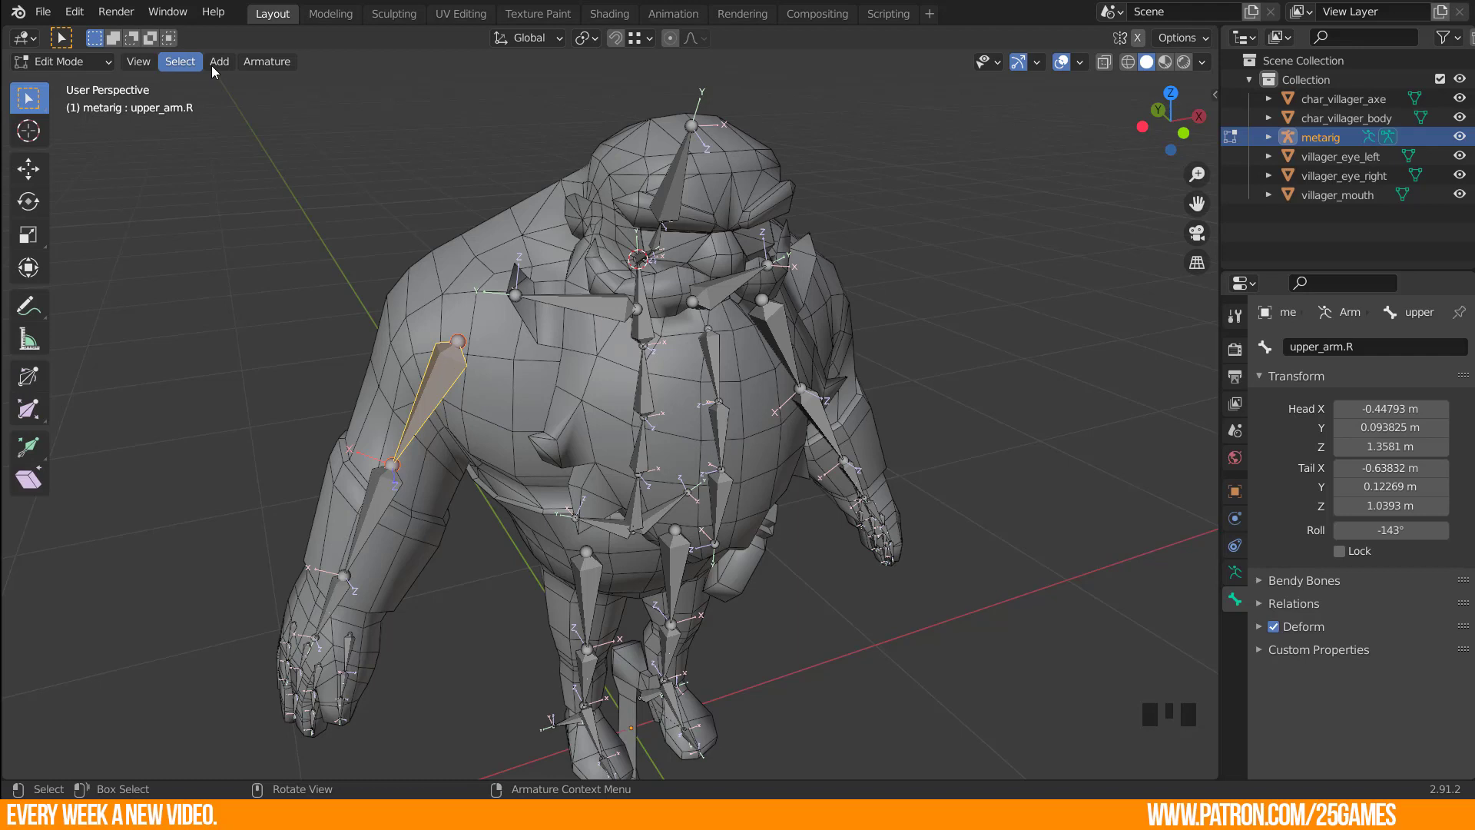
left_click_drag(57, 66, 442, 395)
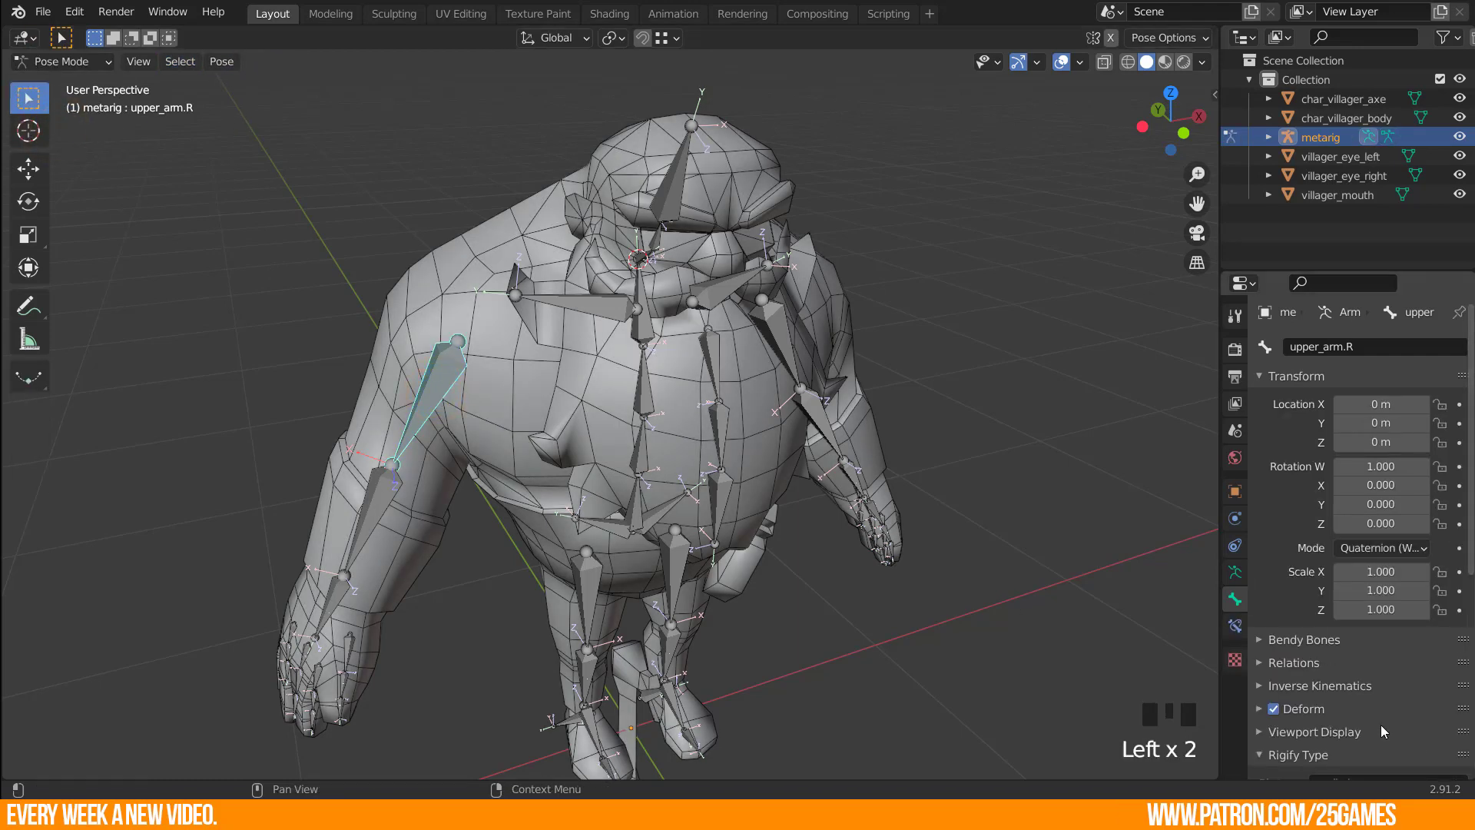
scroll("down", 3)
scroll("down", 3)
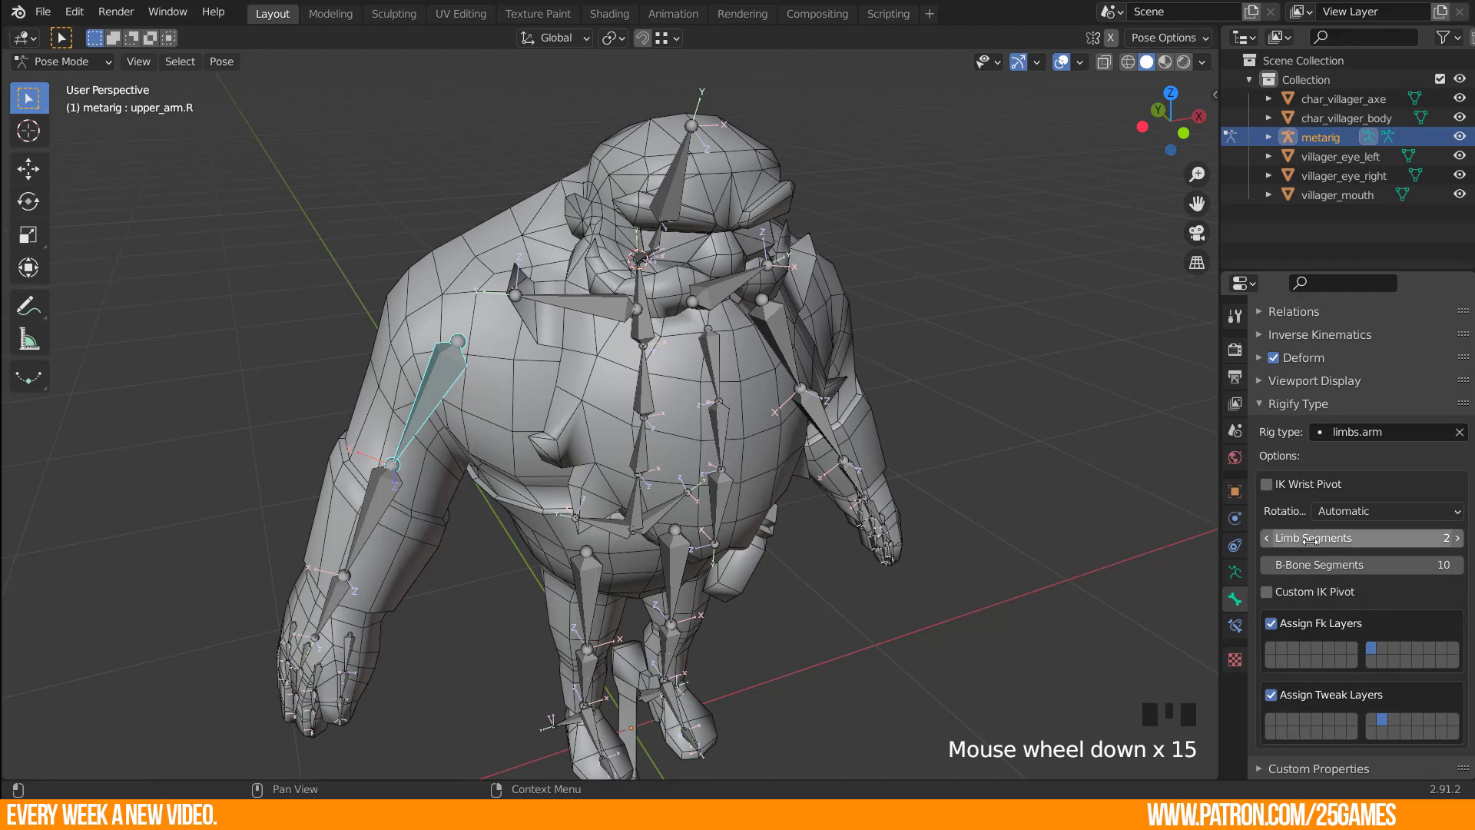
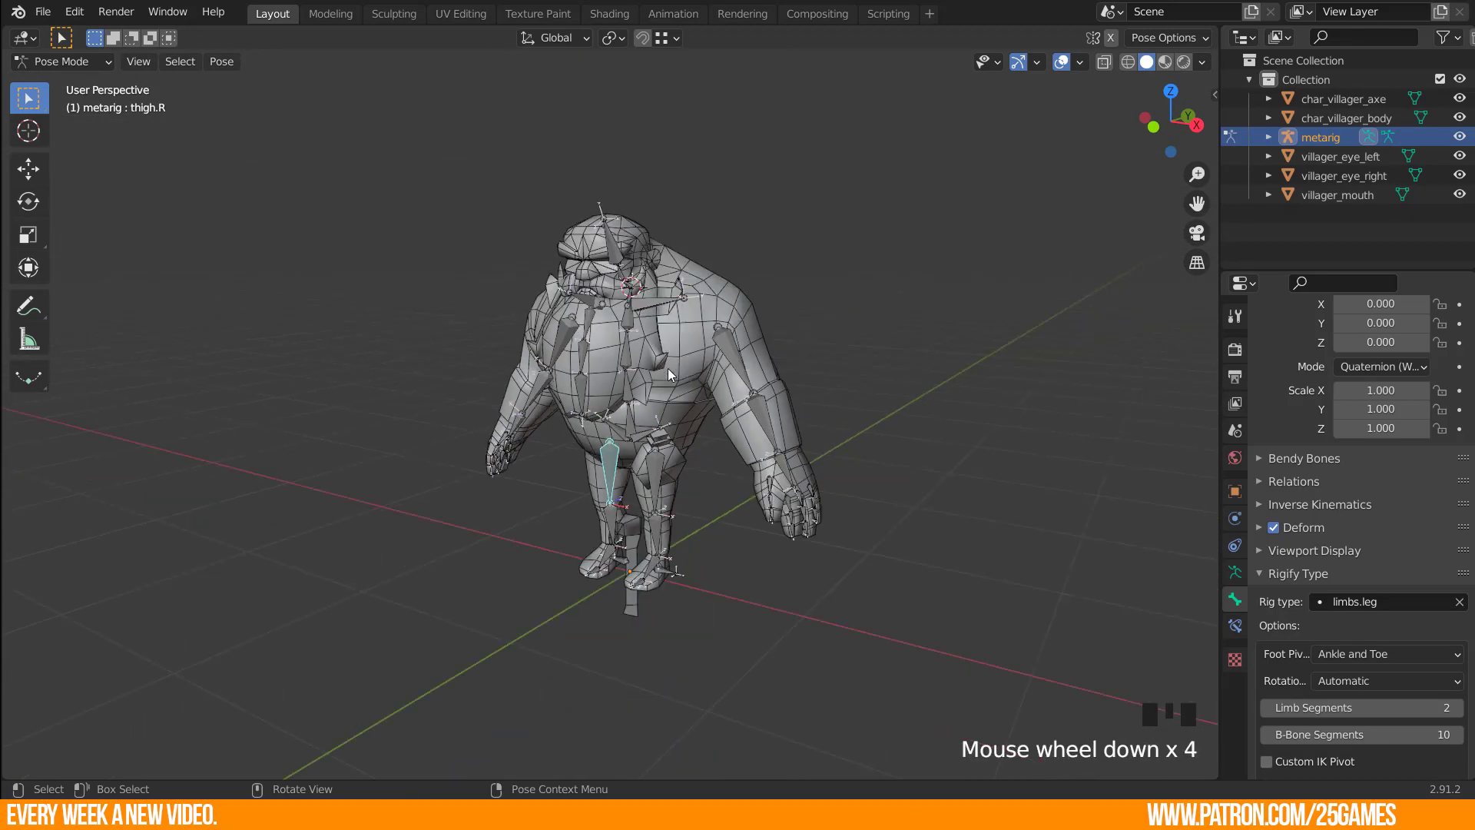
left_click_drag(695, 404, 756, 312)
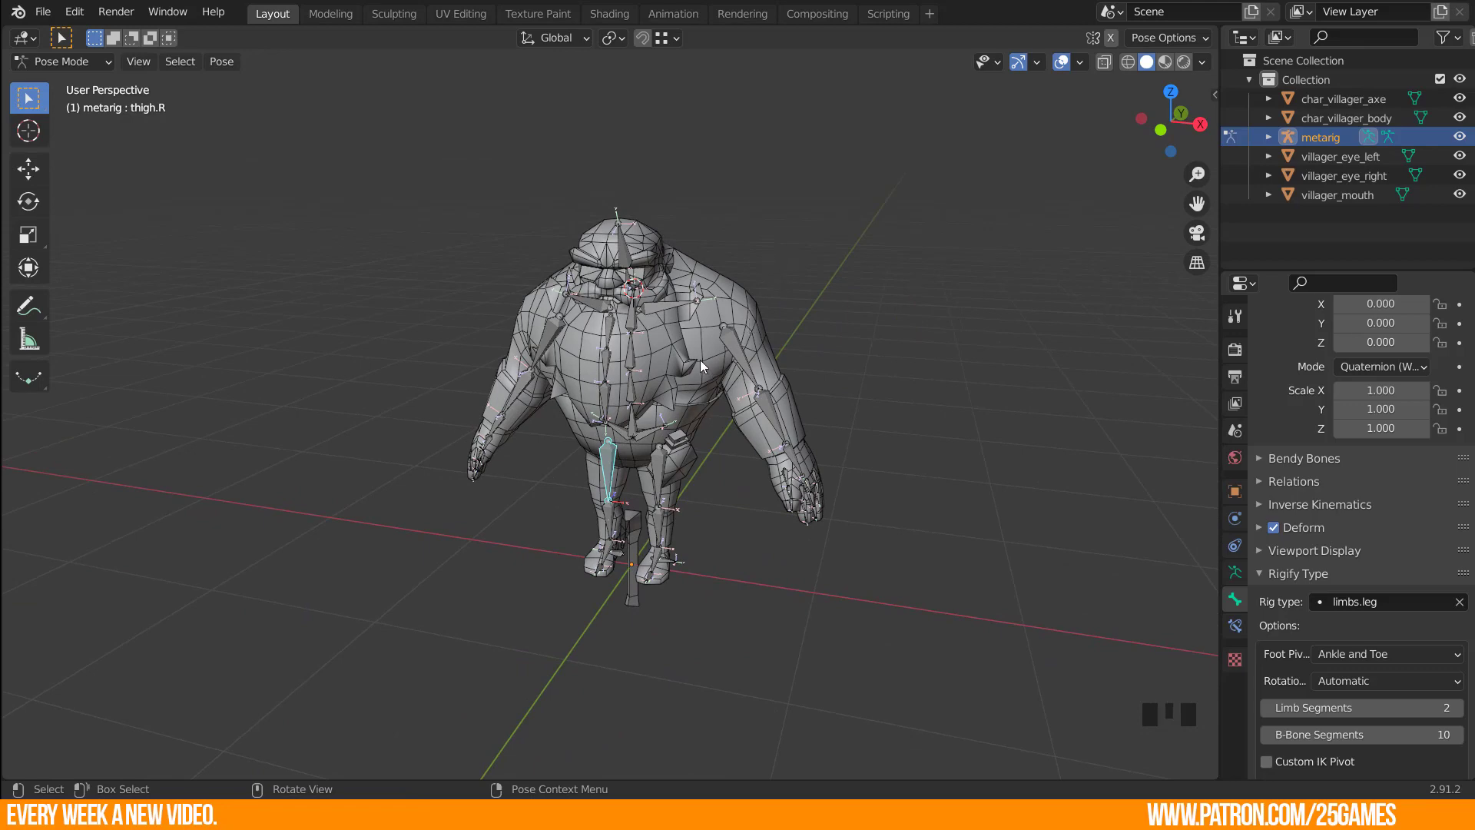
scroll("up", 3)
left_click_drag(821, 307, 716, 399)
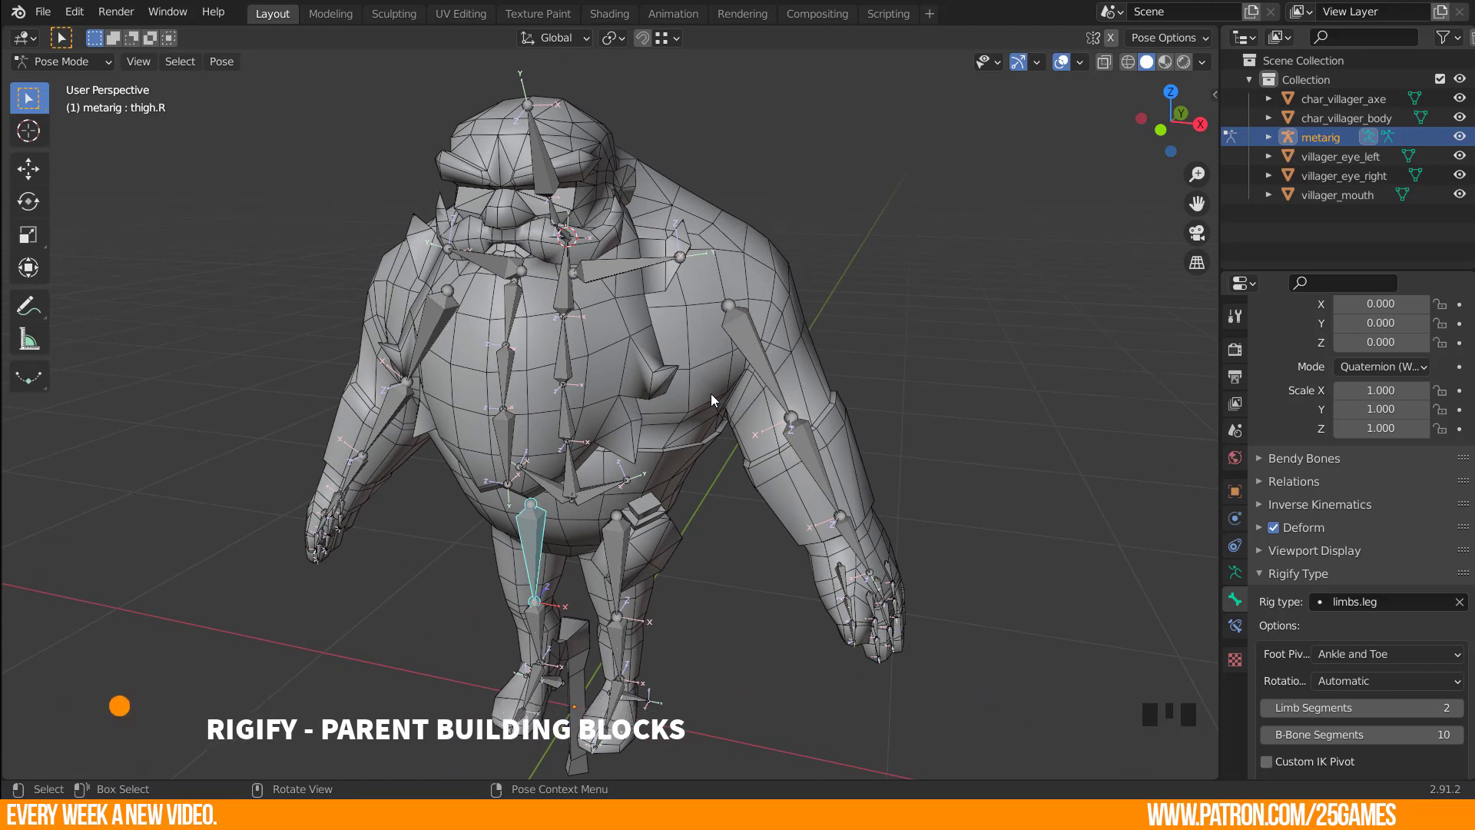
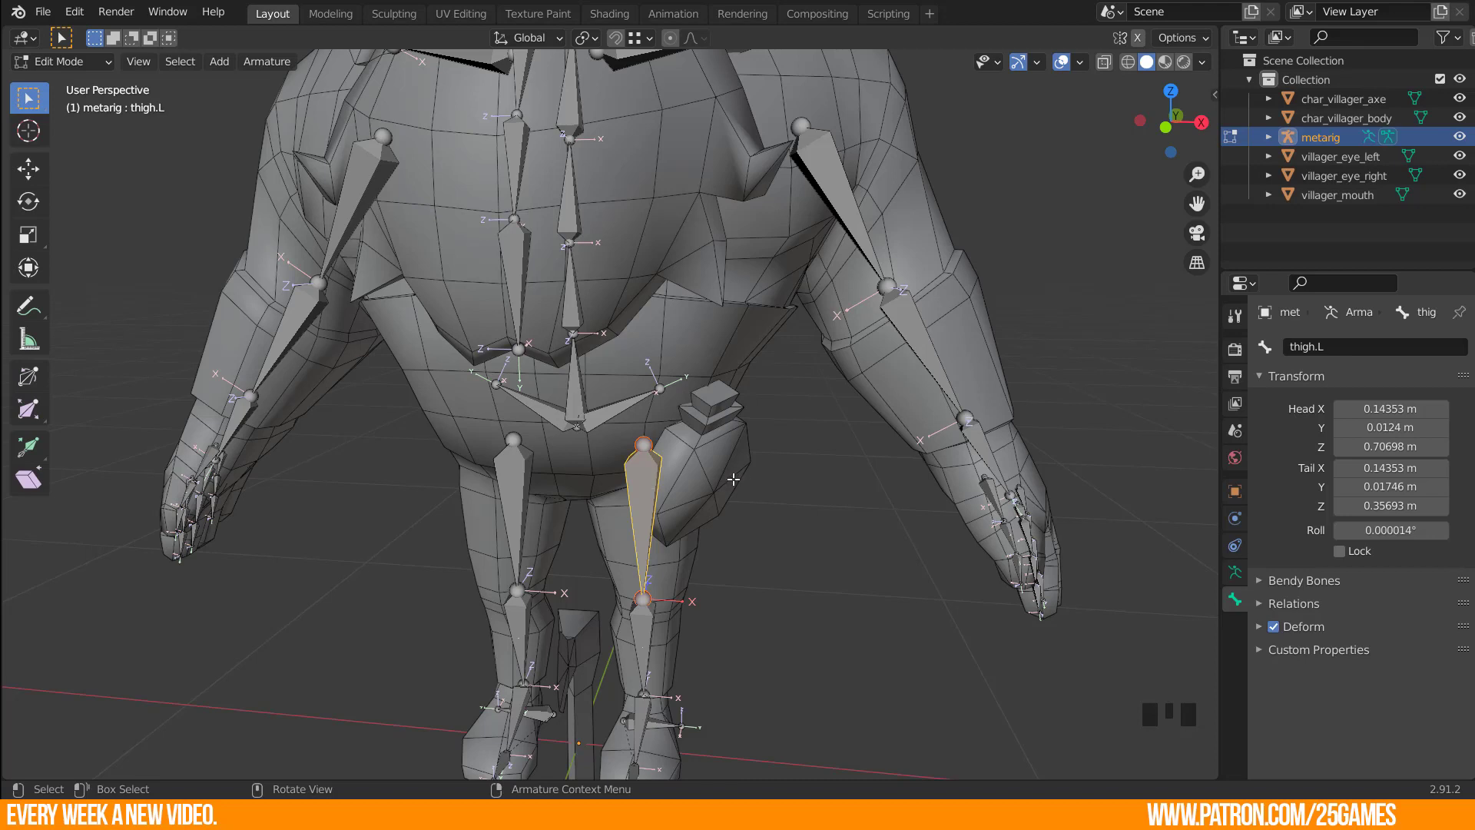
Turn on X-Axis Mirror in the sidebar's Tool settings.
key("n")
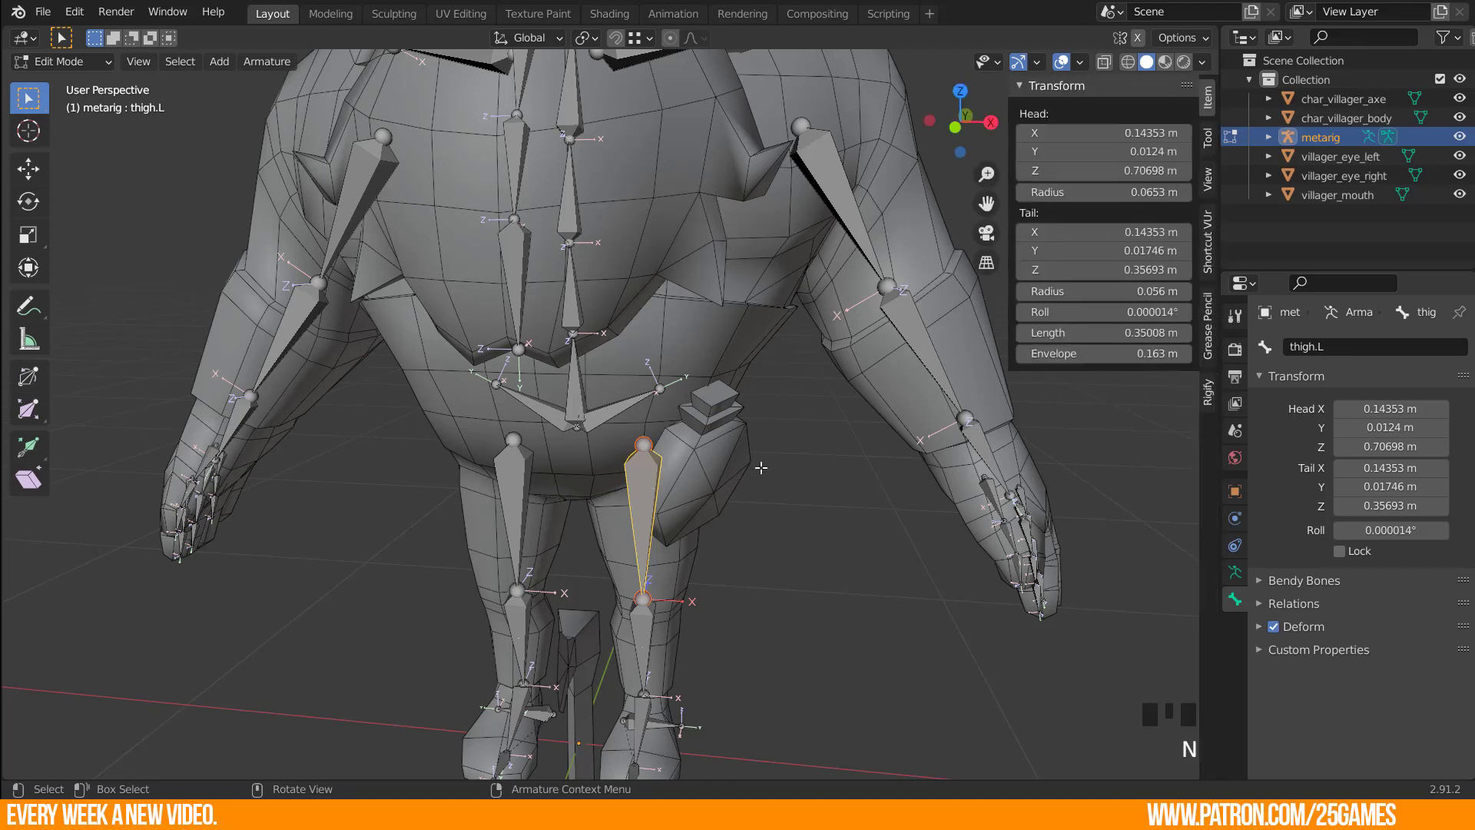
left_click(1212, 139)
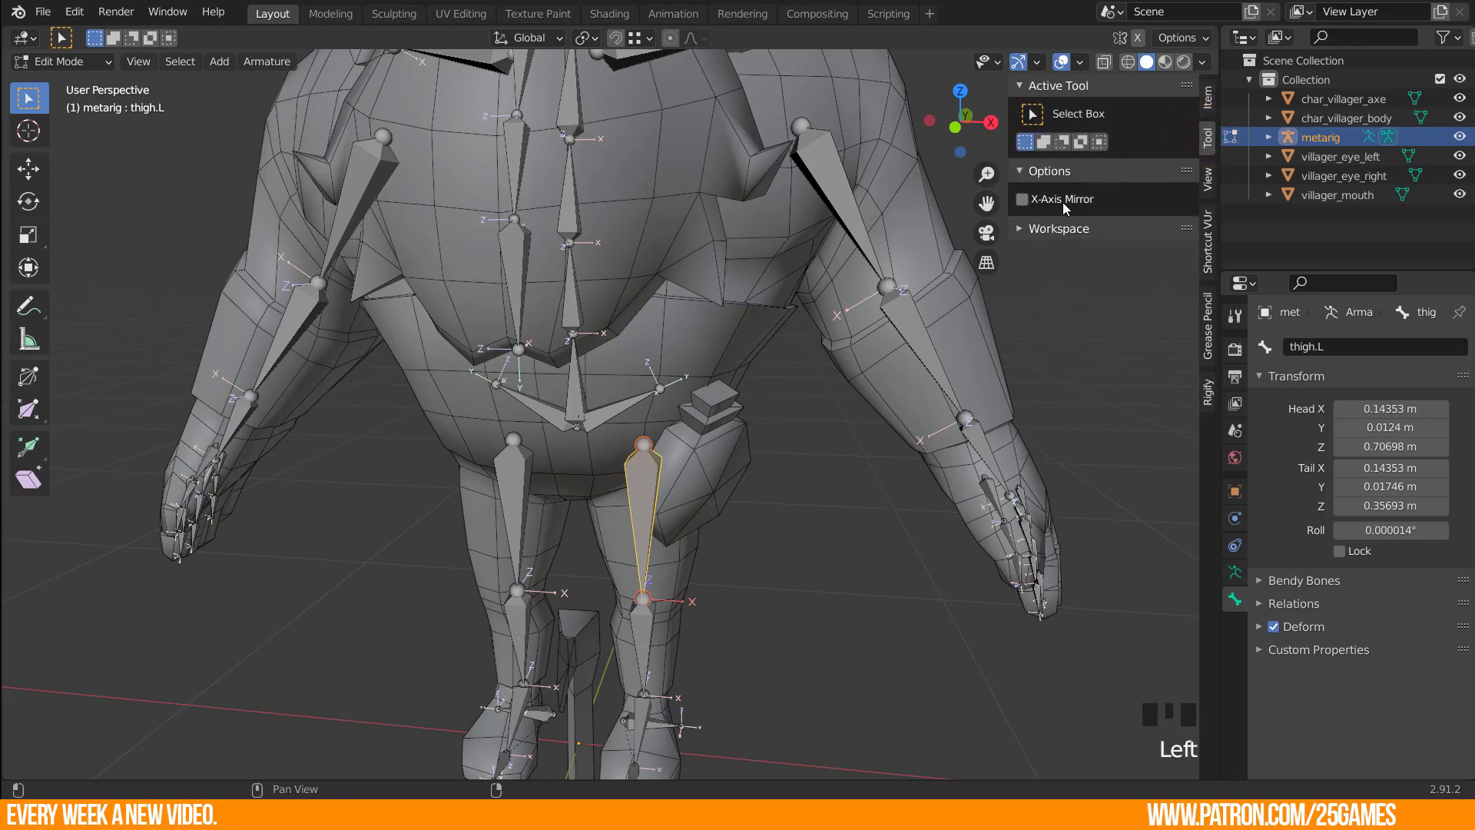
left_click(1030, 208)
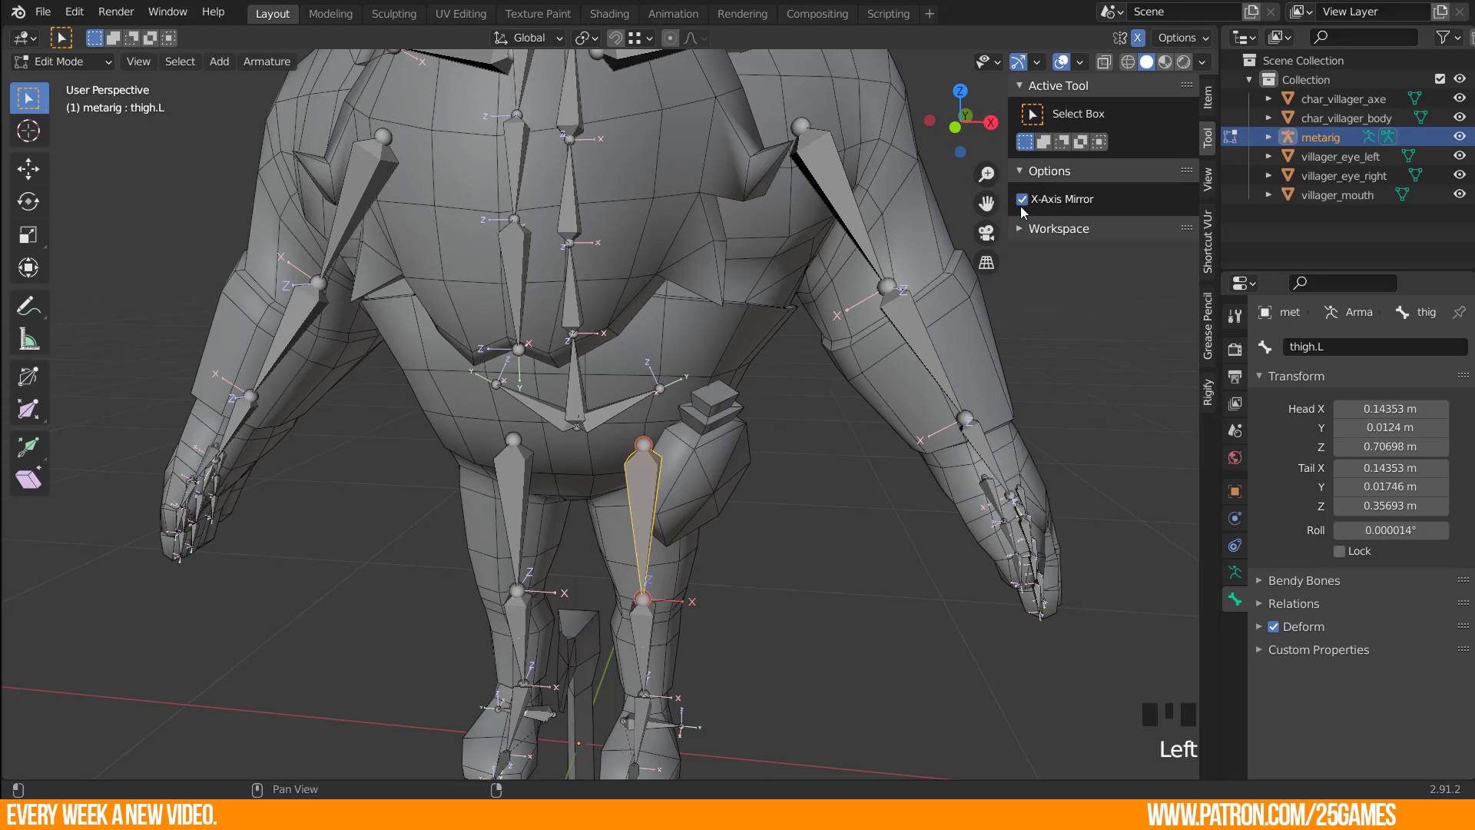
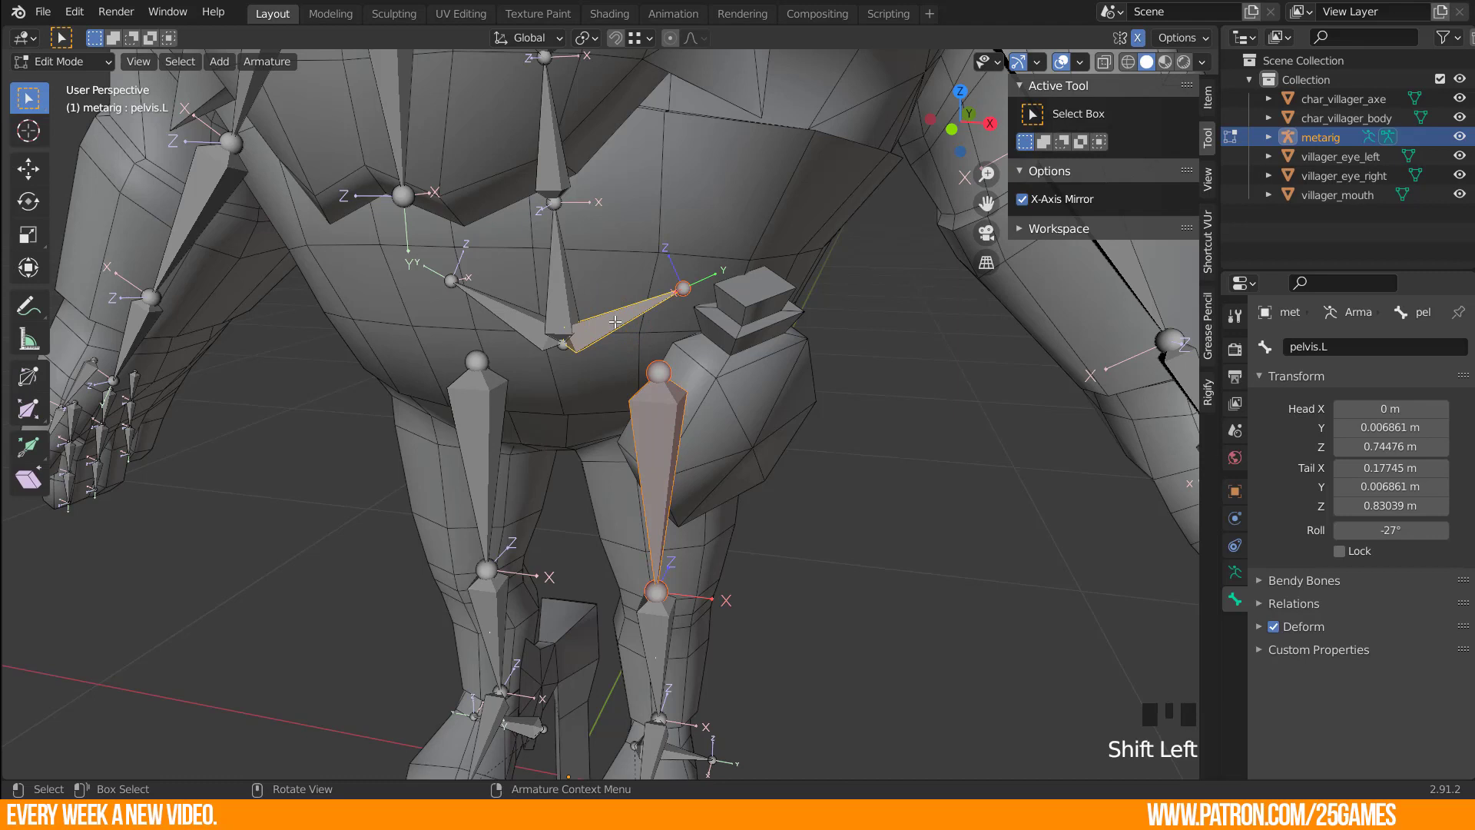
Parent pelvis.L to the spine with Keep Offset and test-move it in pose mode.
key("ctrl+p")
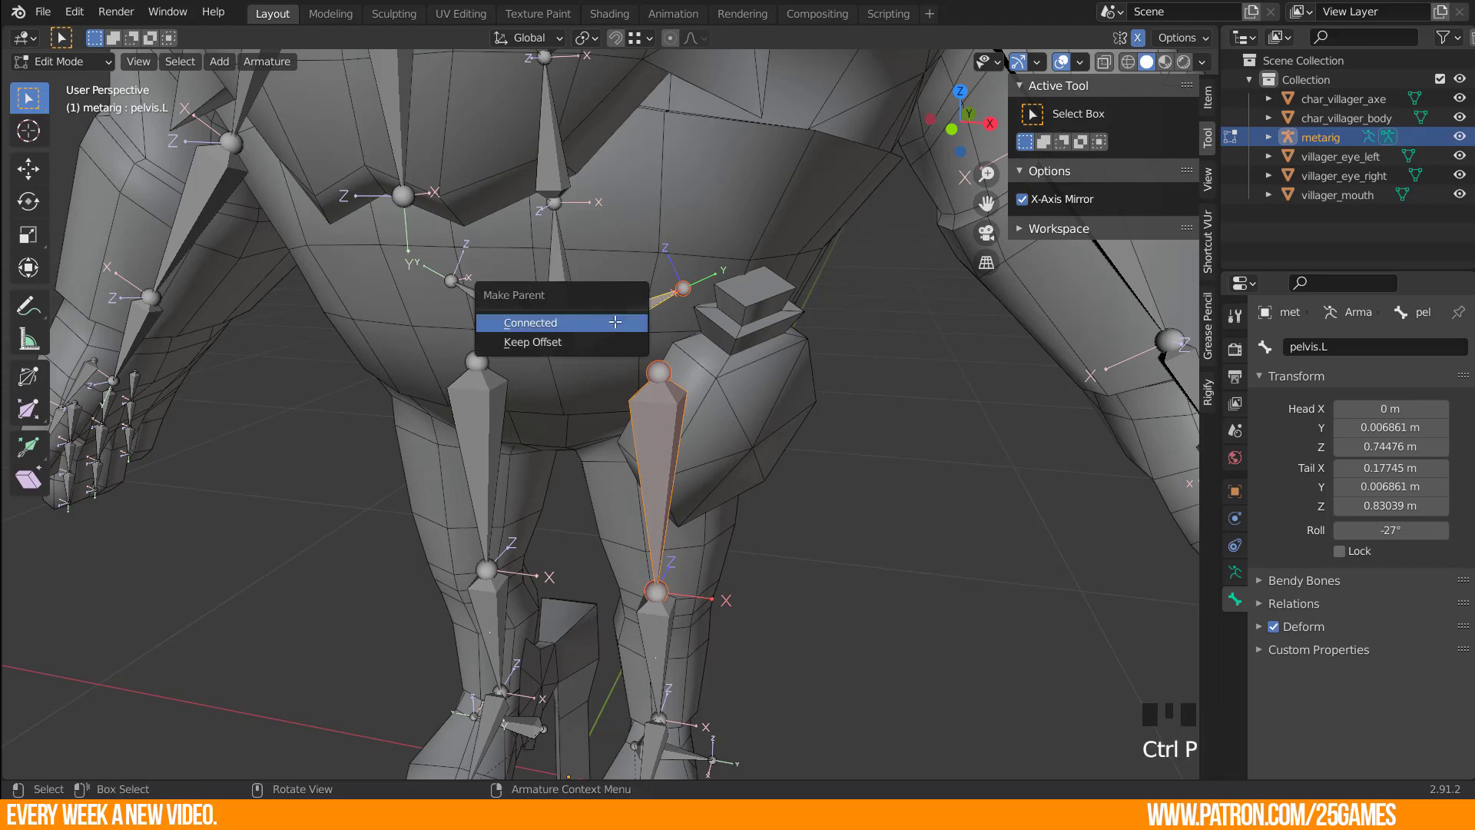
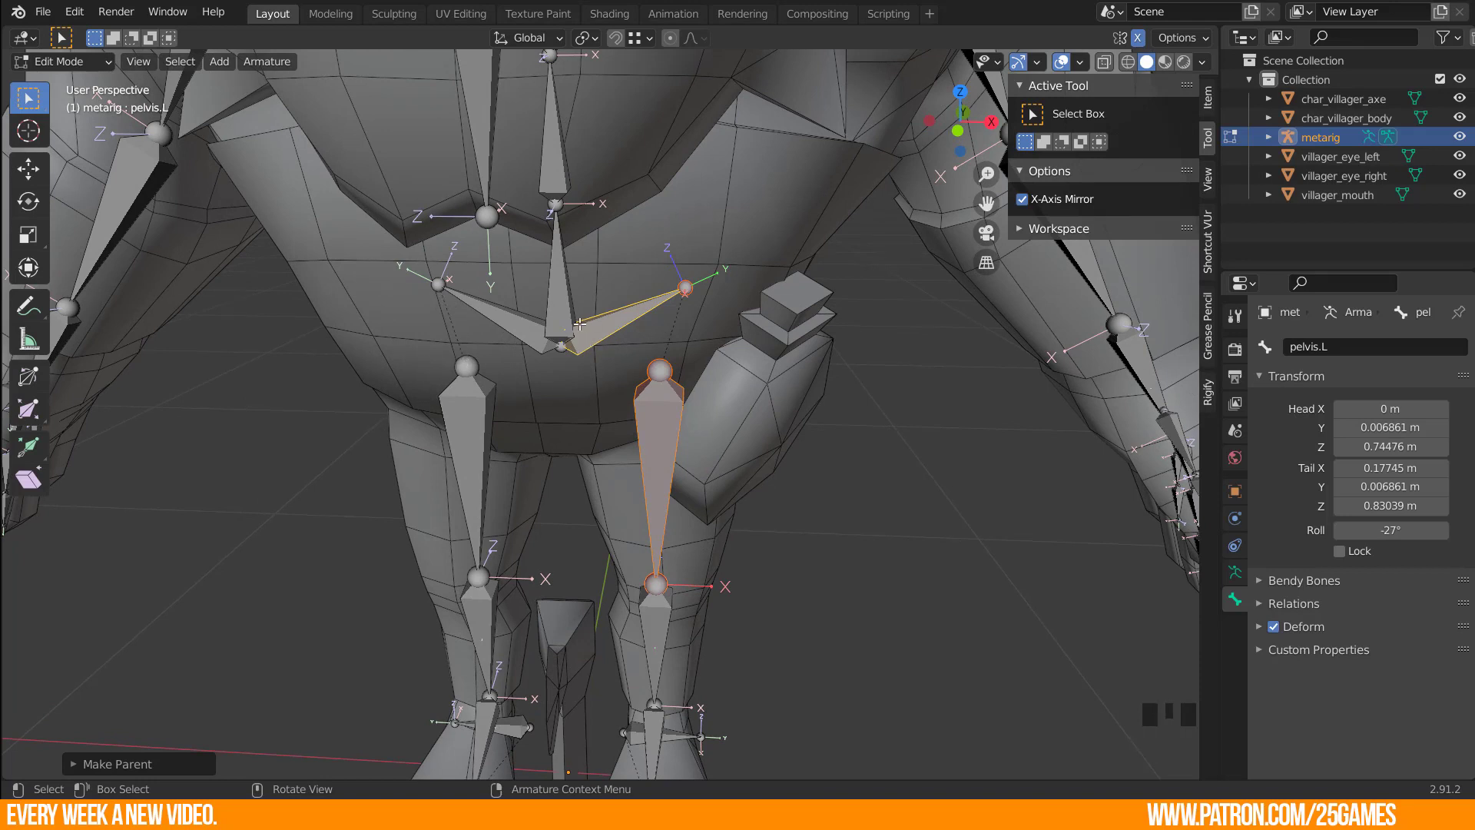
key("ctrl+Tab")
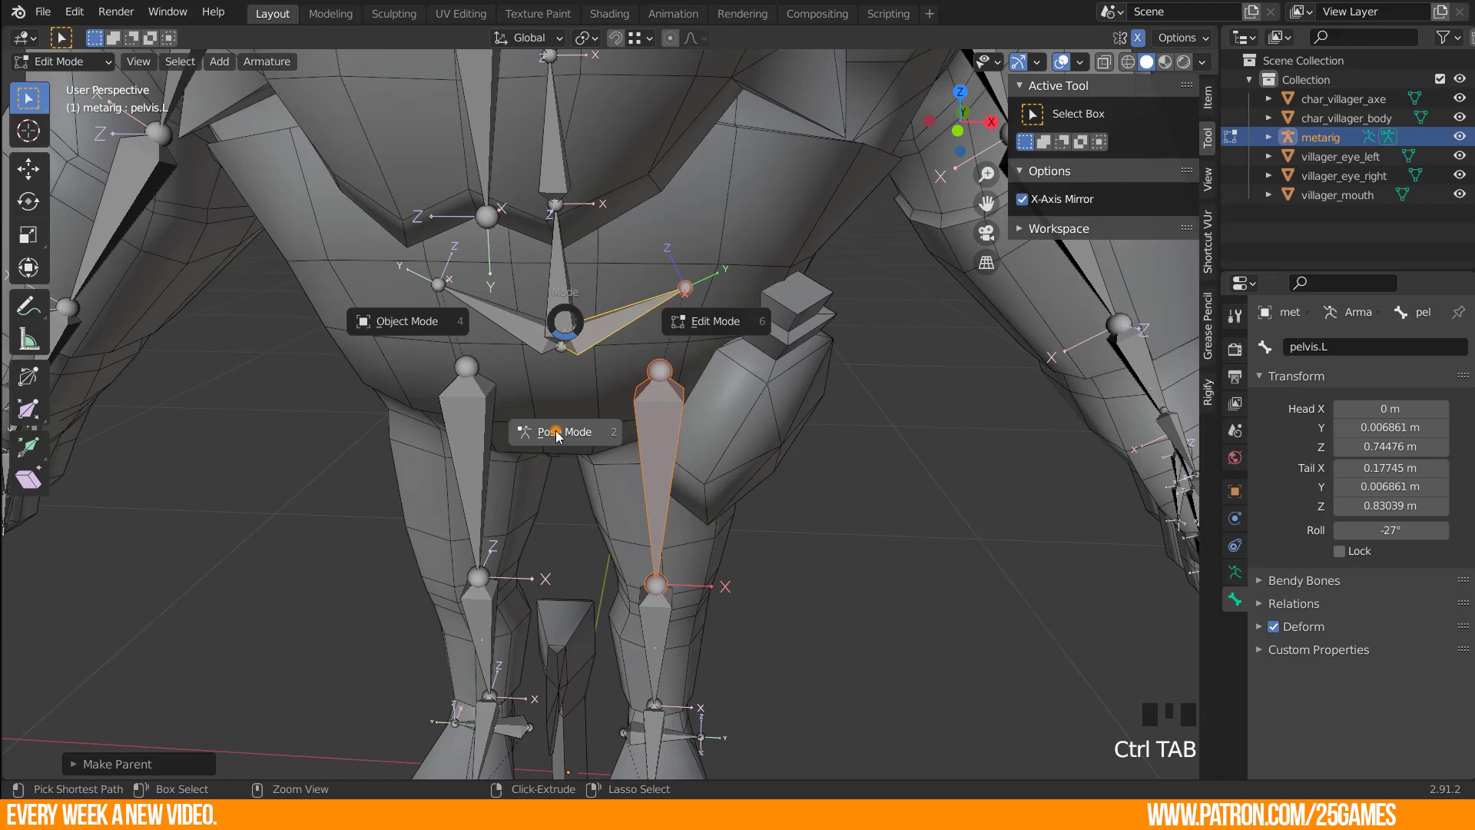
left_click(564, 302)
left_click(612, 329)
key("g")
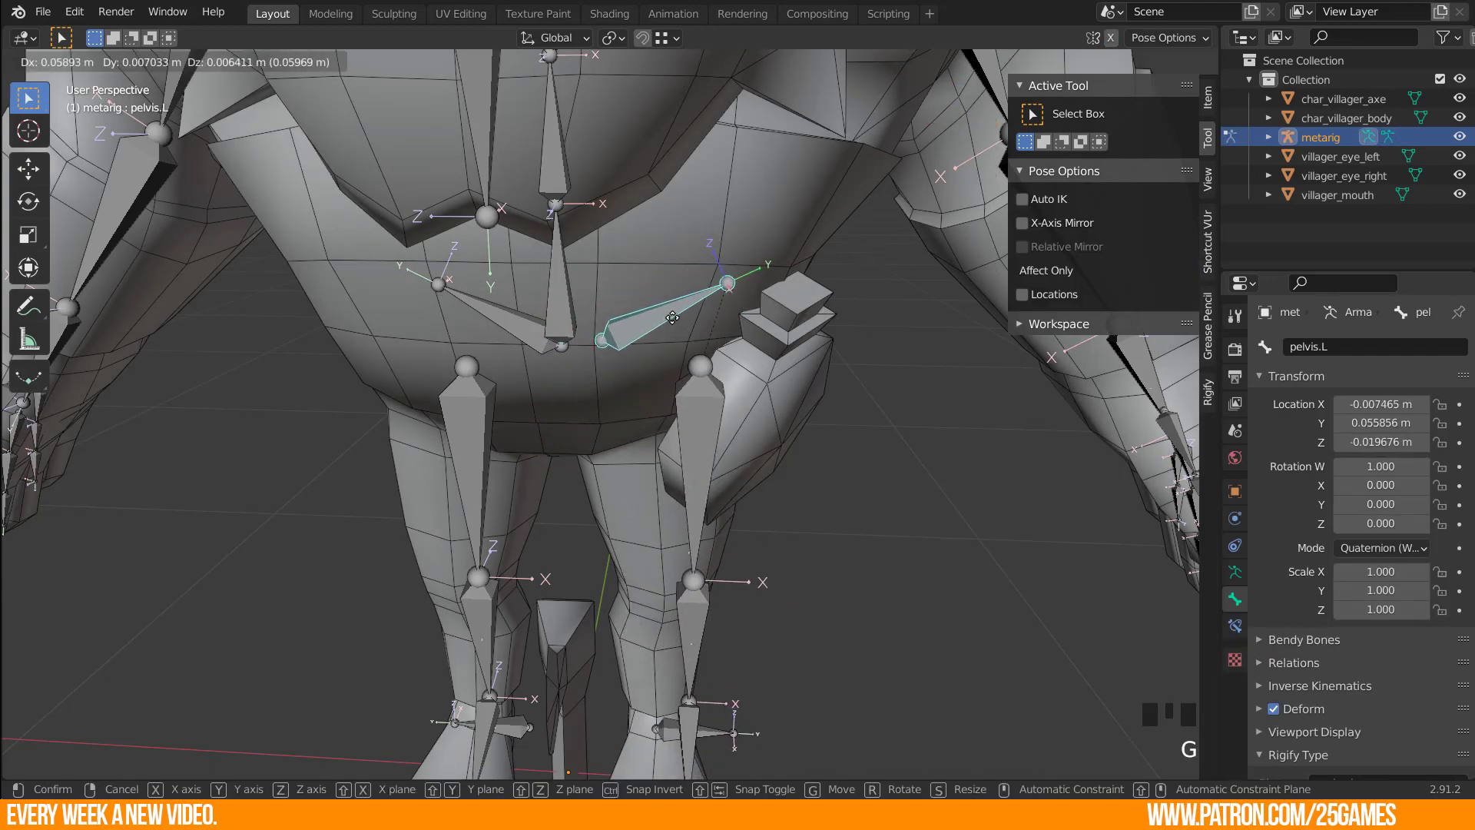
left_click(523, 334)
key("g")
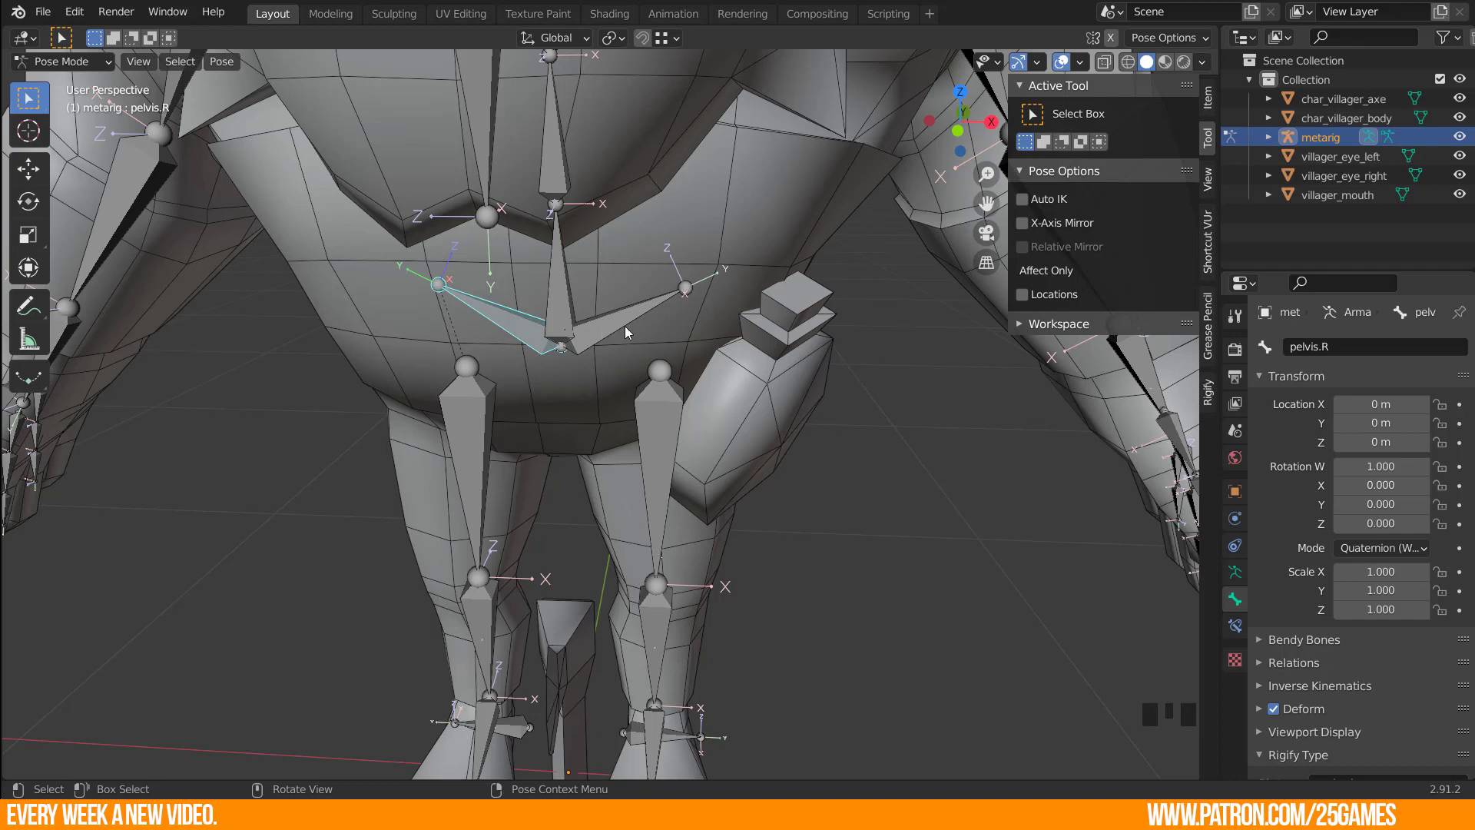
key("Tab")
Re-parent pelvis.L to the spine and confirm it follows when the spine is dragged.
left_click(622, 323)
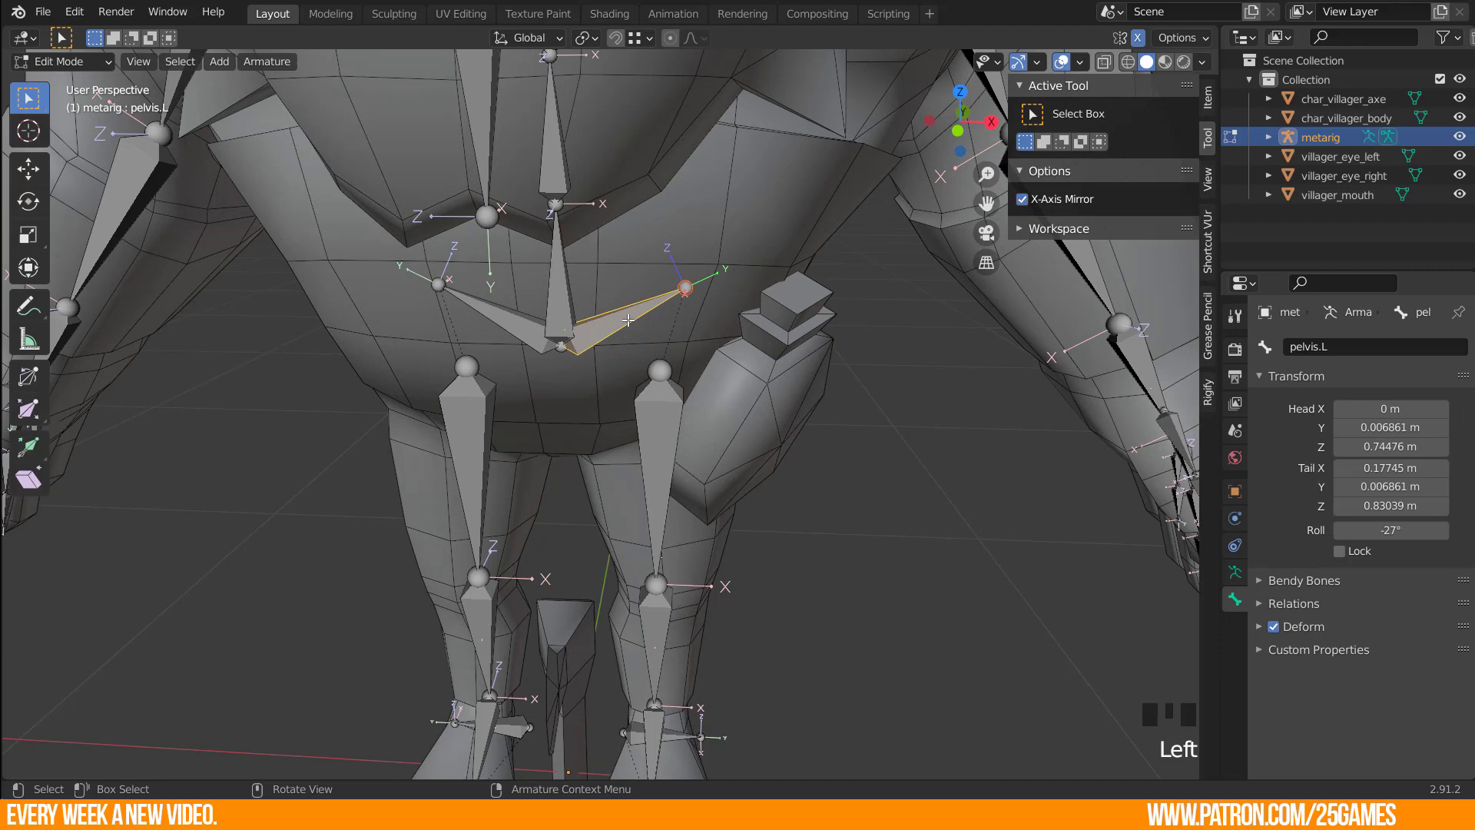
left_click(563, 291)
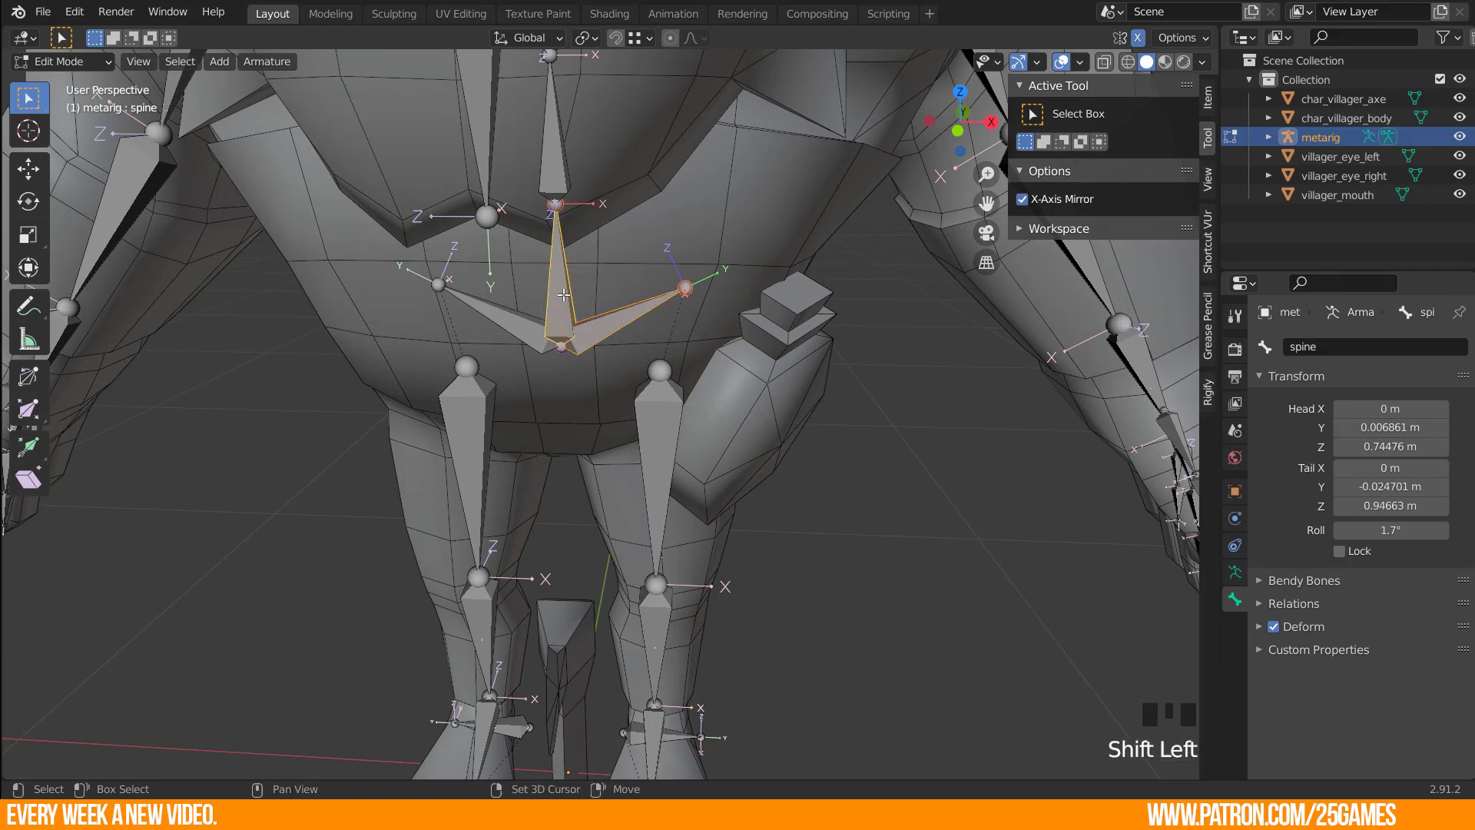
key("ctrl+p")
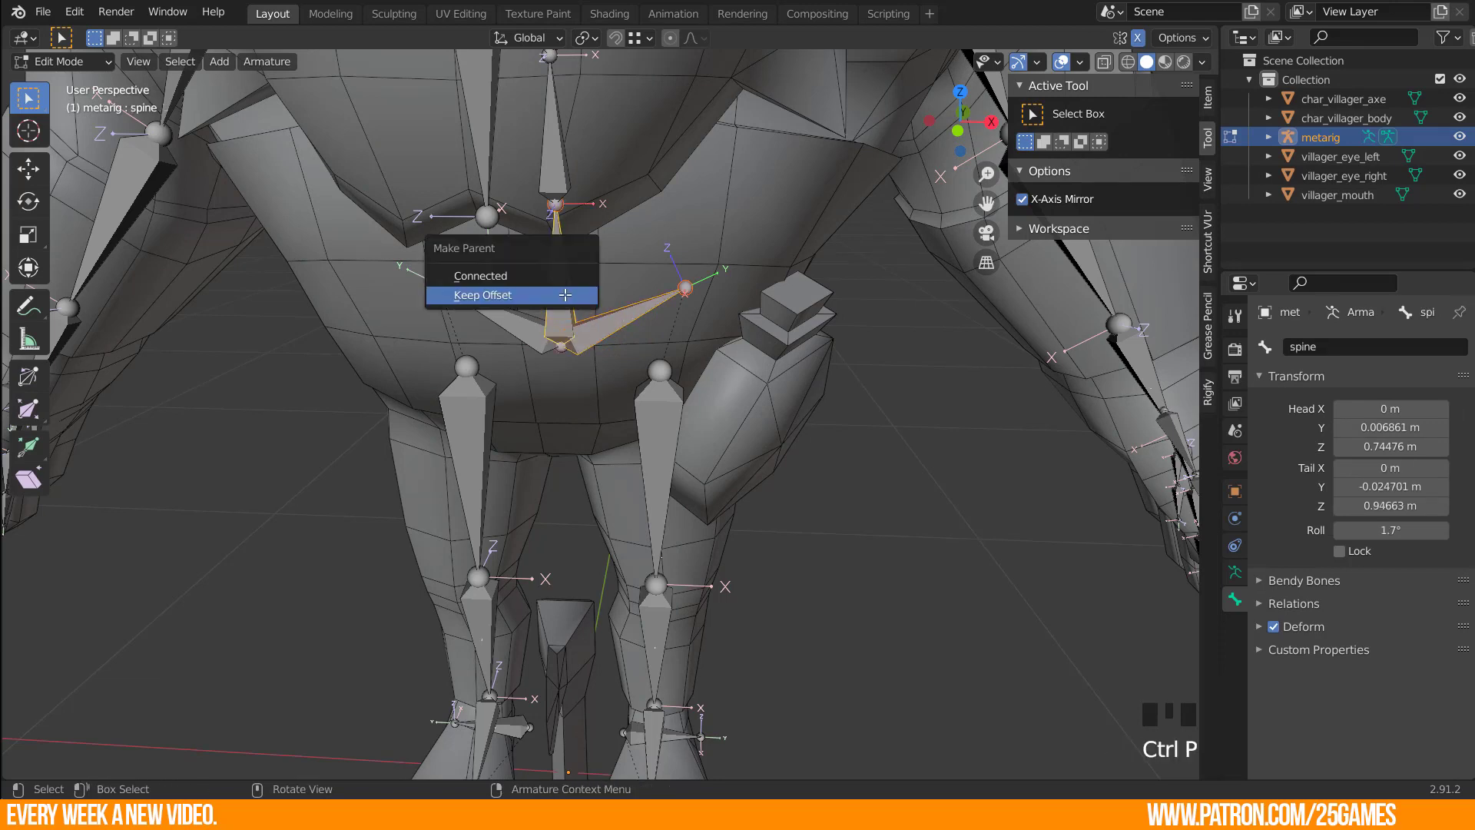
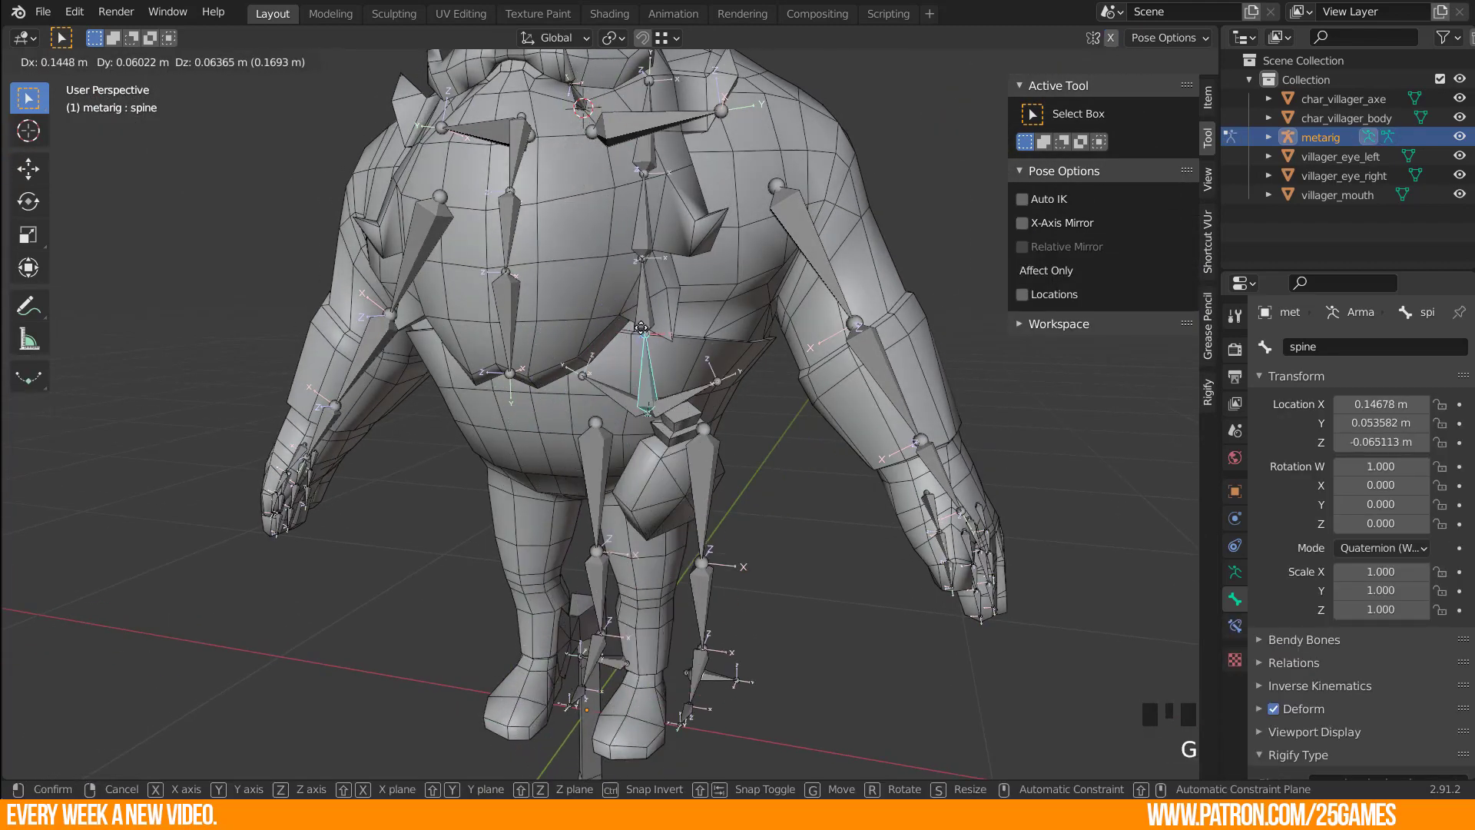
scroll("up", 3)
left_click_drag(630, 422, 600, 443)
key("Tab")
scroll("down", 3)
left_click(749, 550)
Select the left hand's finger bones with hand.L as the parent-to-be.
left_click_drag(610, 198, 688, 597)
scroll("up", 3)
left_click_drag(677, 563, 533, 397)
left_click(533, 397)
left_click(601, 471)
left_click(660, 453)
left_click(709, 429)
left_click_drag(650, 434, 605, 361)
left_click(604, 361)
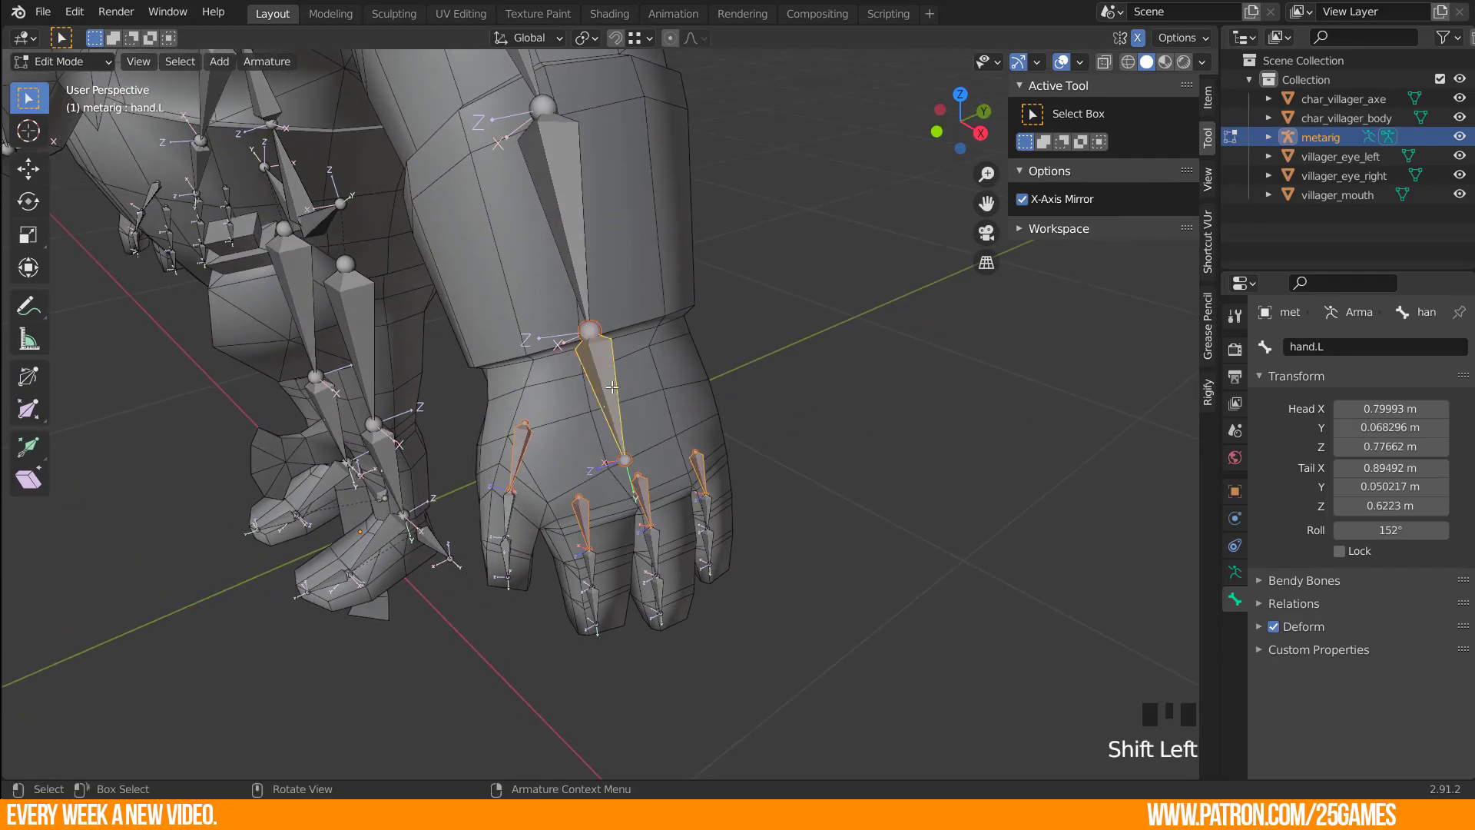
Parent the finger bones to hand.L, then parent the selected bones around the head likewise.
key("ctrl+p")
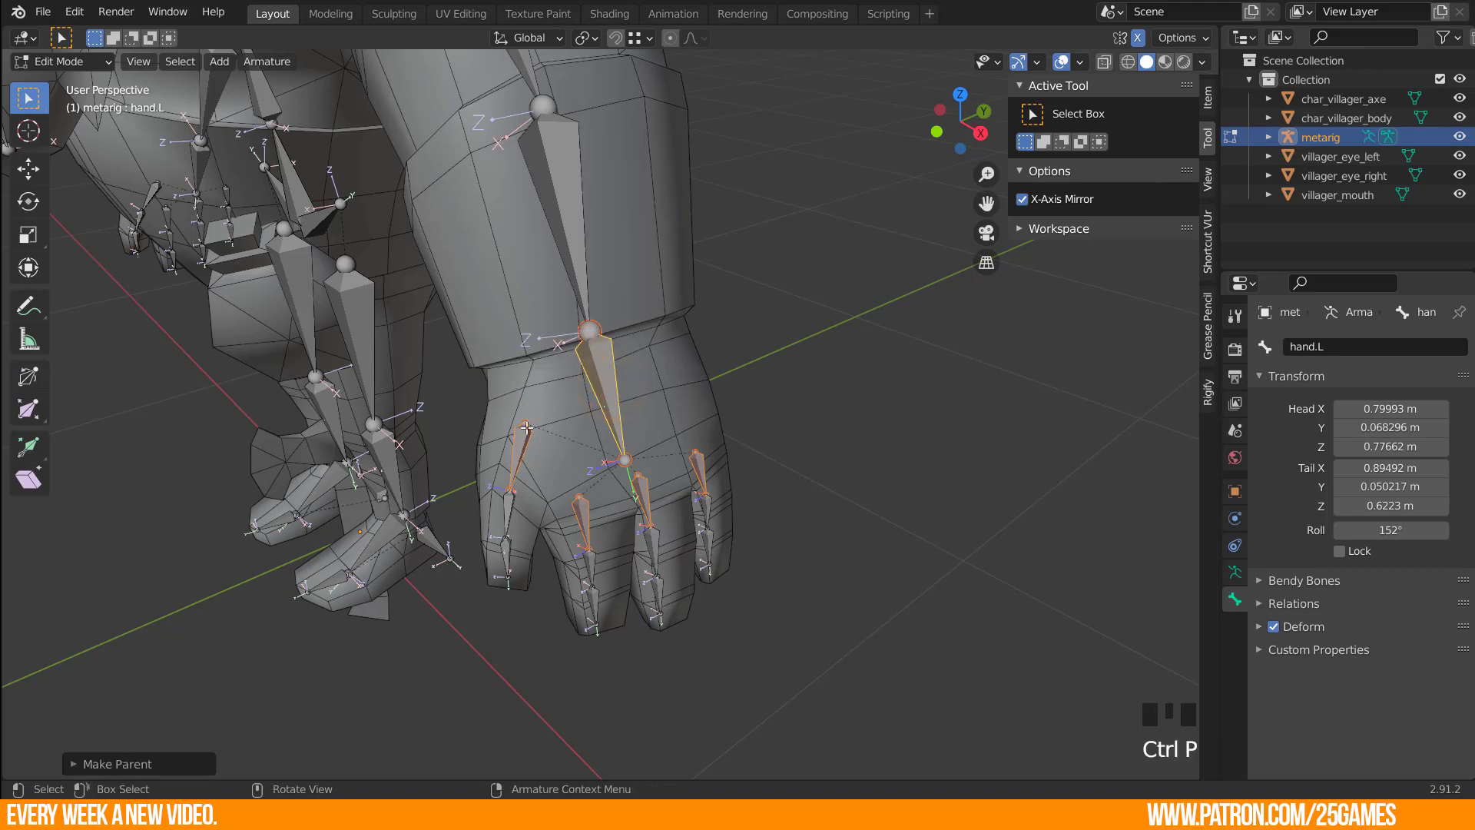
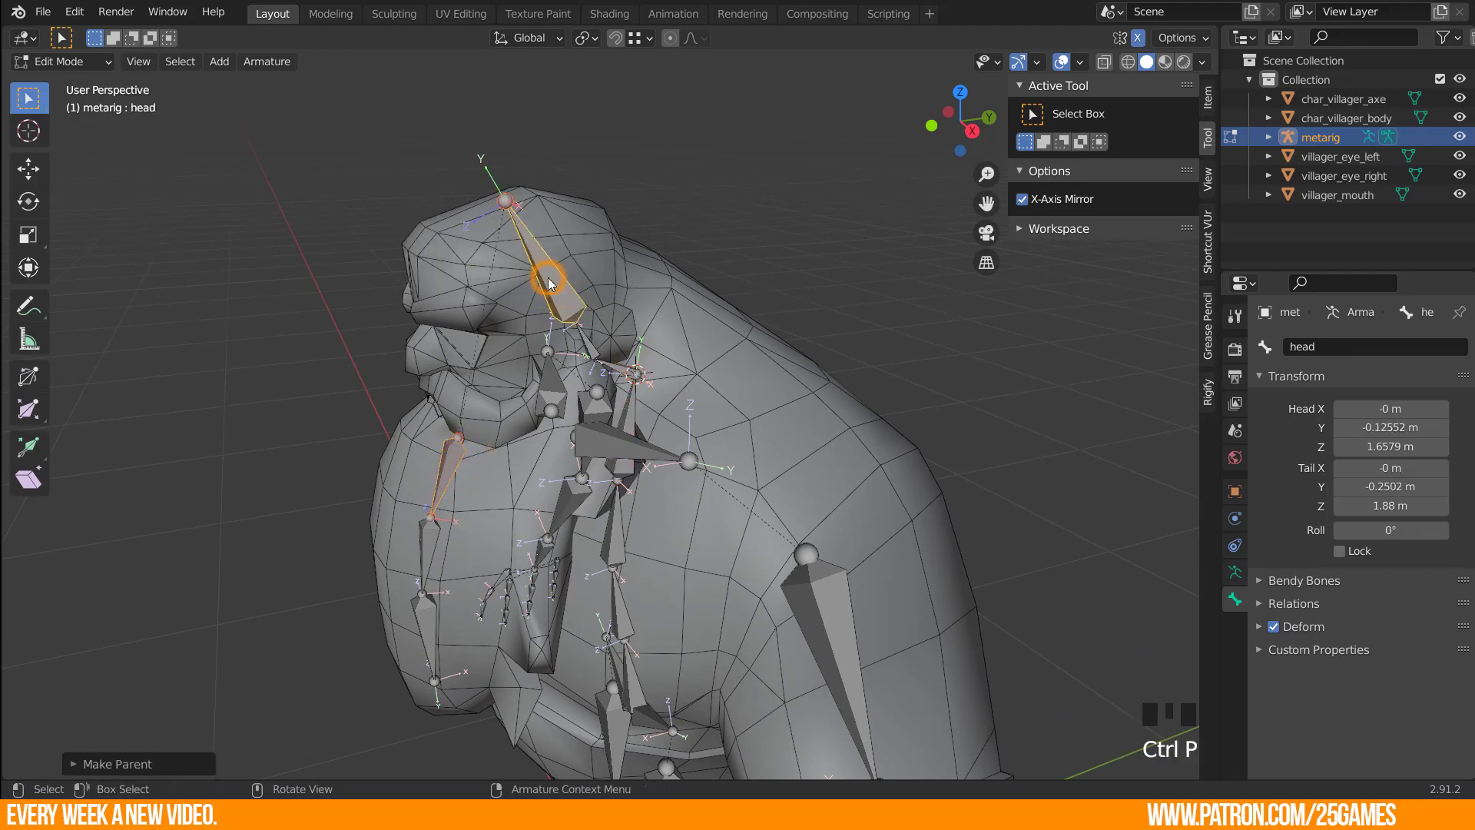
scroll("down", 3)
left_click_drag(753, 271, 711, 249)
left_click(710, 249)
left_click(696, 248)
left_click(706, 305)
left_click(764, 354)
left_click_drag(784, 370, 733, 390)
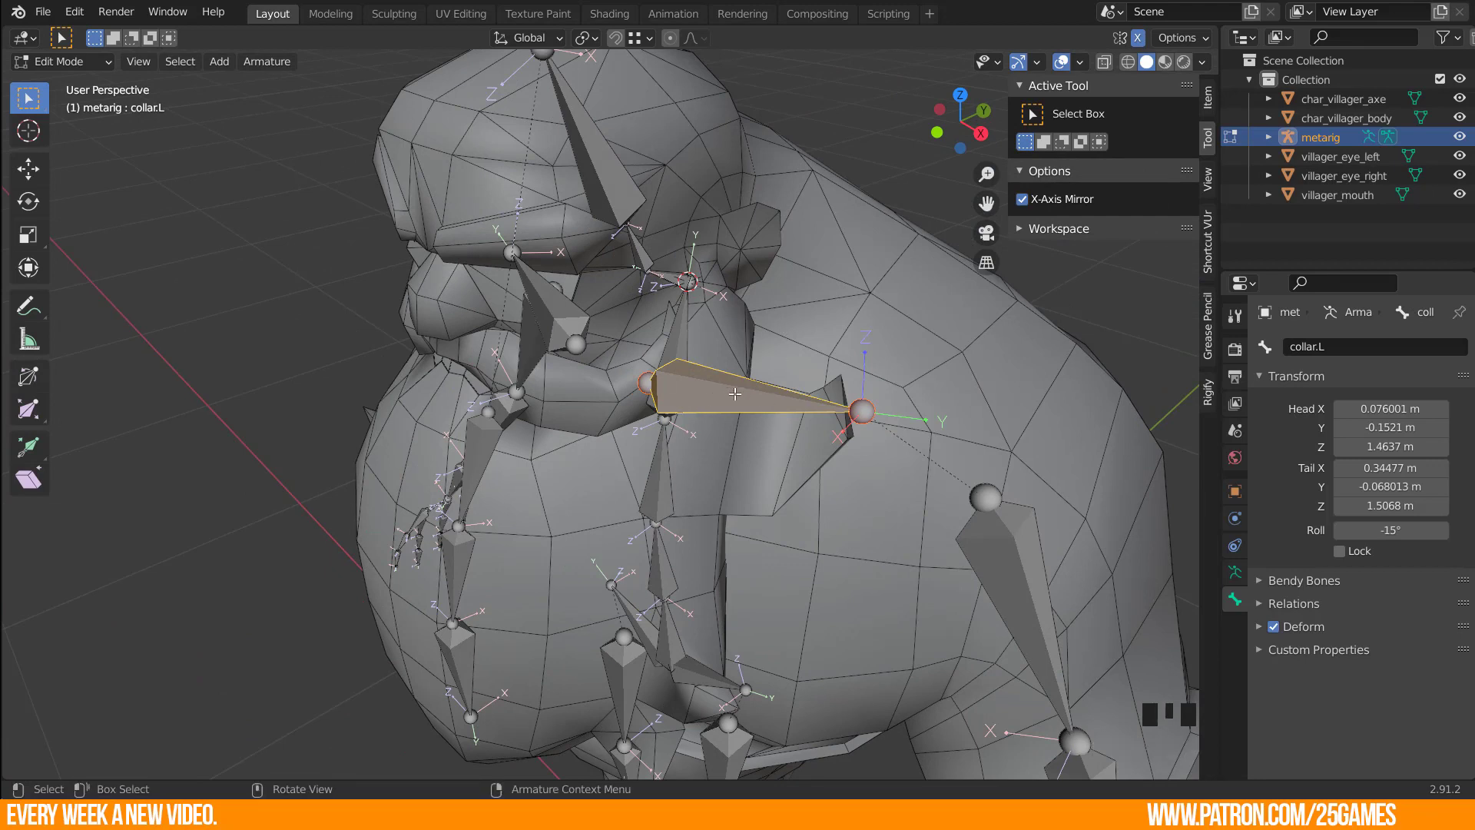
left_click(672, 338)
key("ctrl+p")
In pose mode drag the spine to confirm the whole metarig follows, then undo the move.
scroll("down", 3)
left_click_drag(585, 479, 607, 459)
key("Tab")
left_click(657, 539)
key("g")
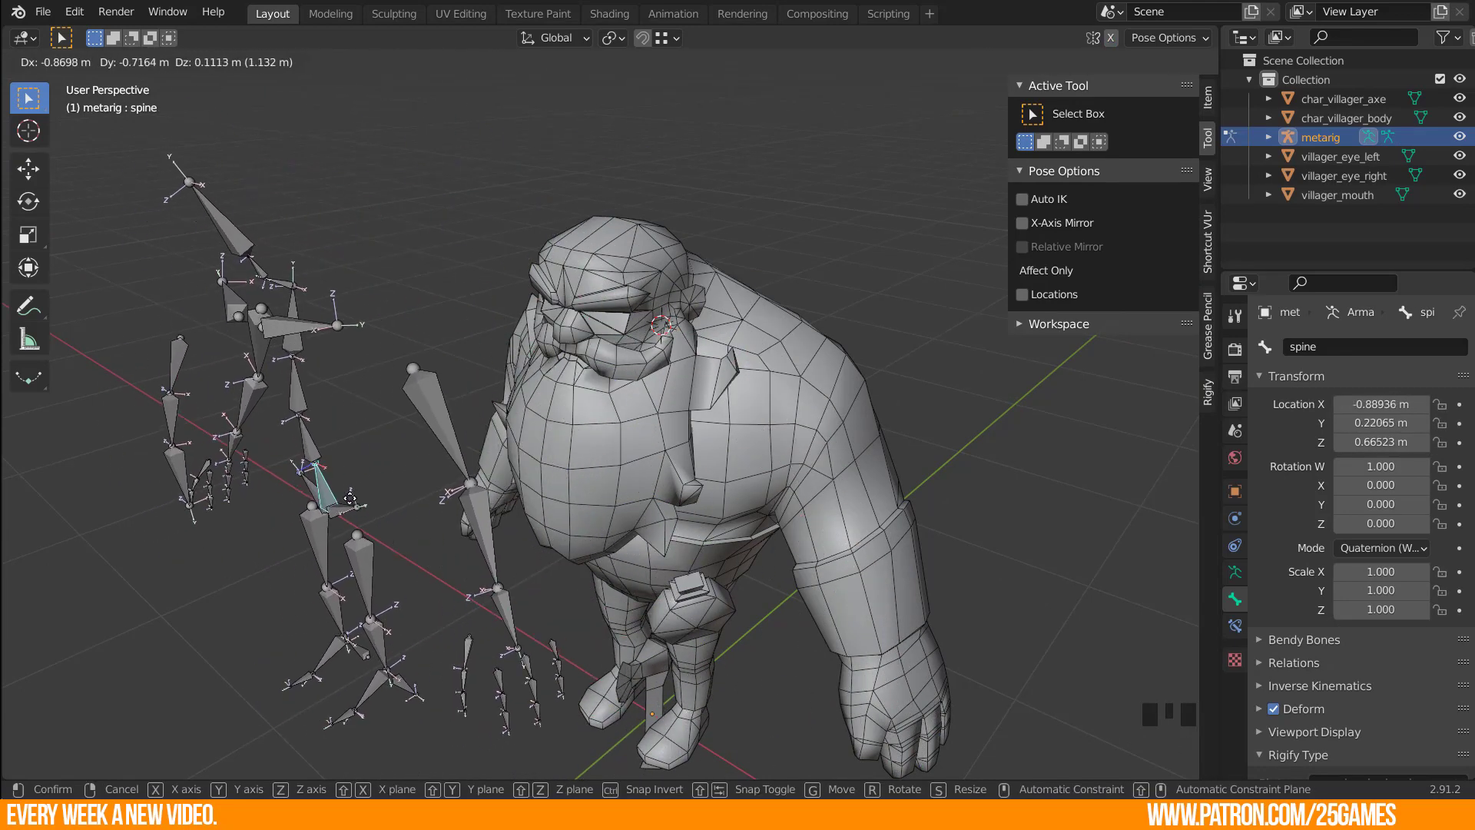
left_click_drag(235, 472, 358, 459)
scroll("down", 3)
left_click_drag(384, 444, 313, 463)
key("ctrl+z")
left_click_drag(723, 489, 736, 481)
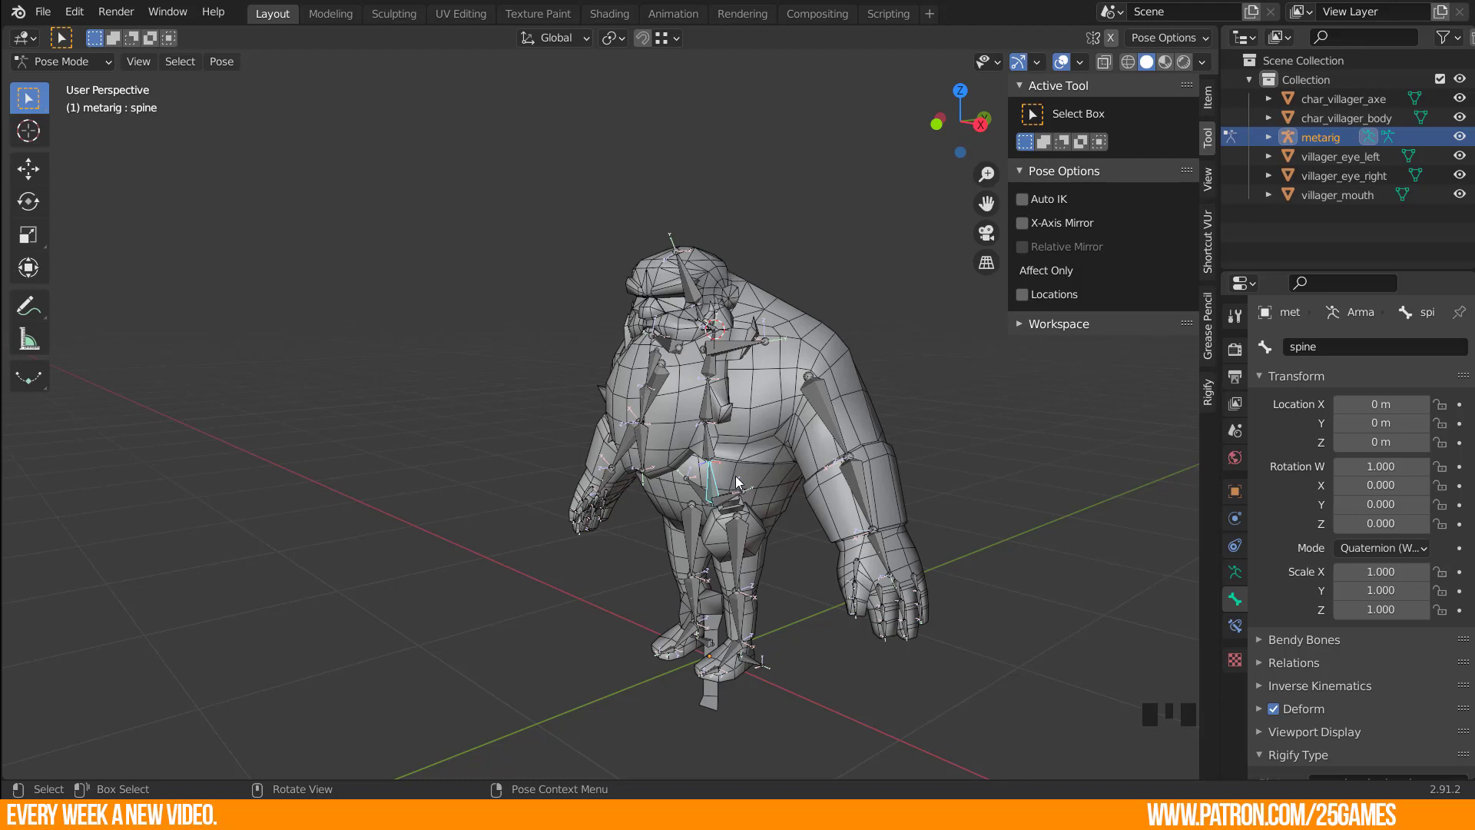
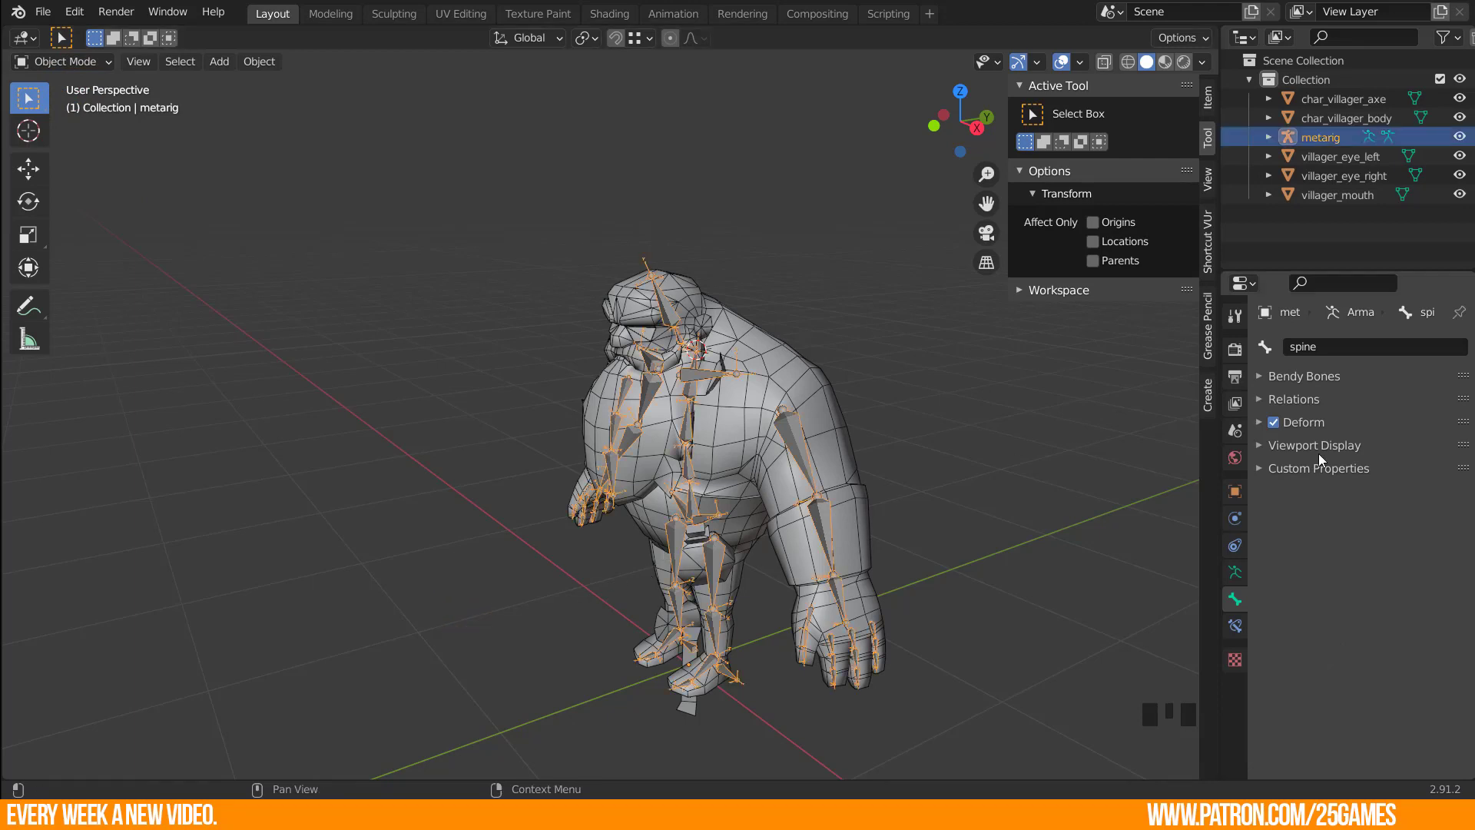
Generate the Rigify rig from the Armature properties and hide the metarig in the Outliner.
left_click(1230, 580)
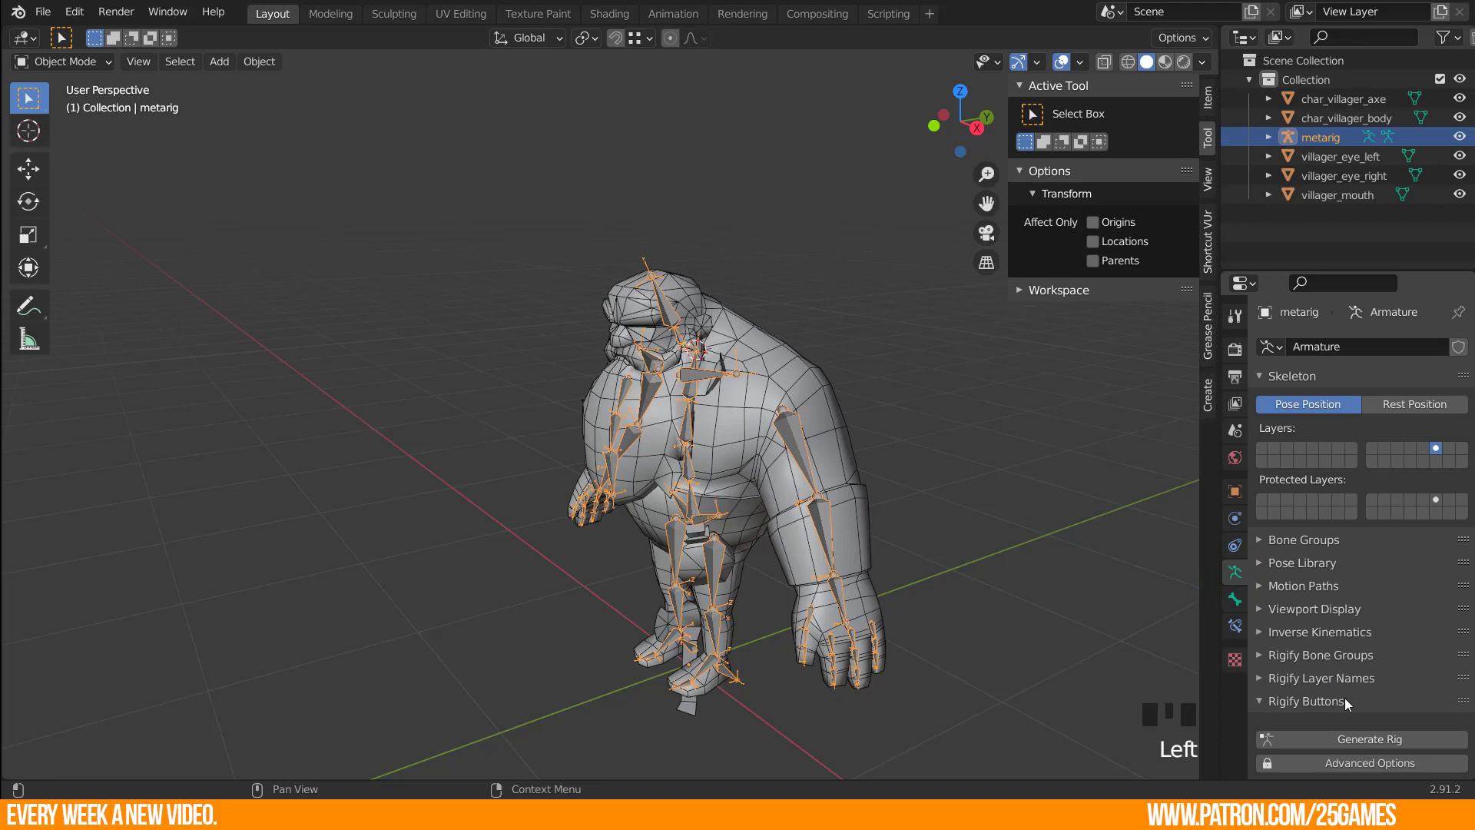
scroll("down", 3)
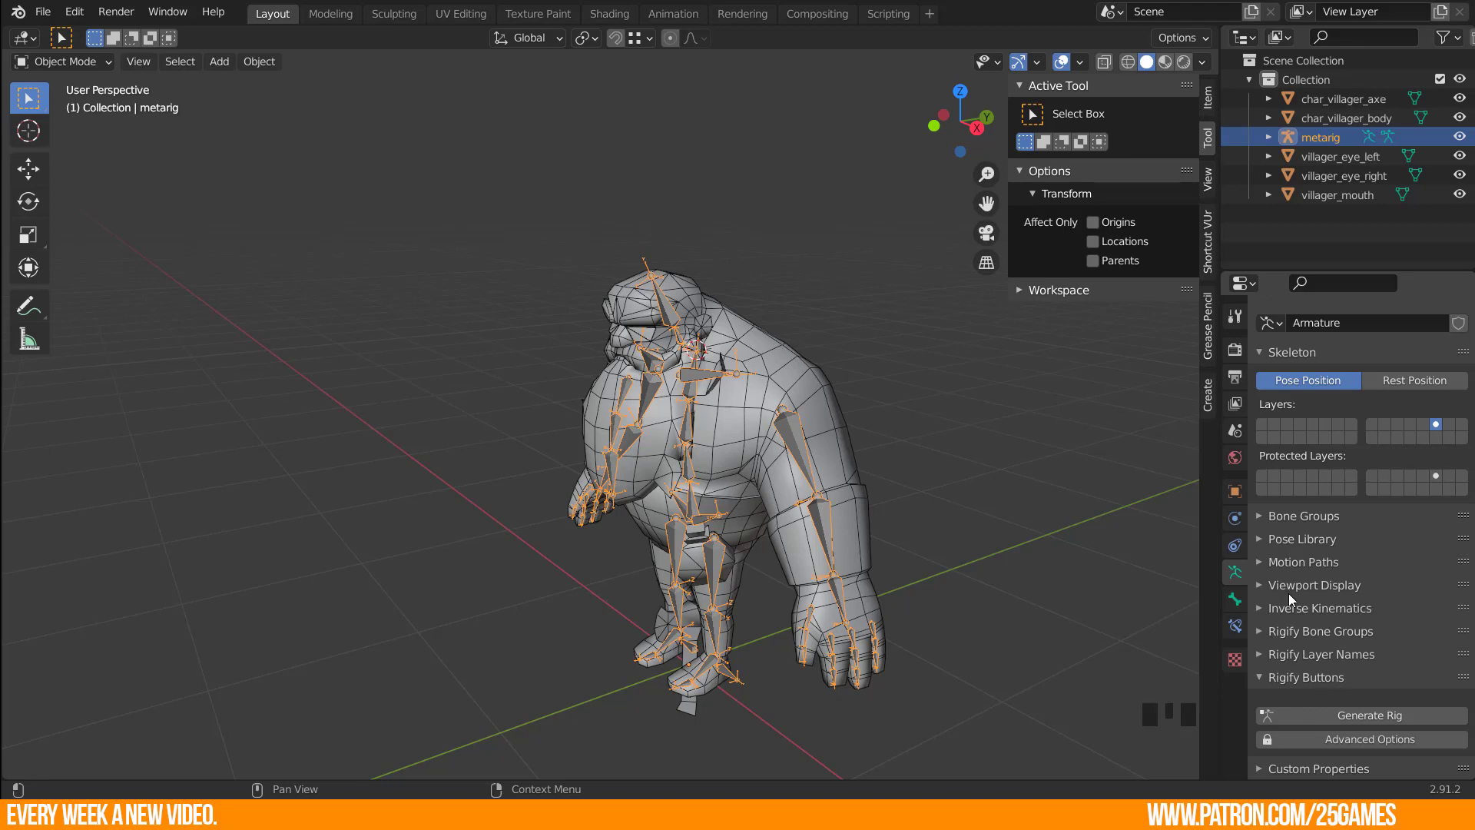
scroll("down", 3)
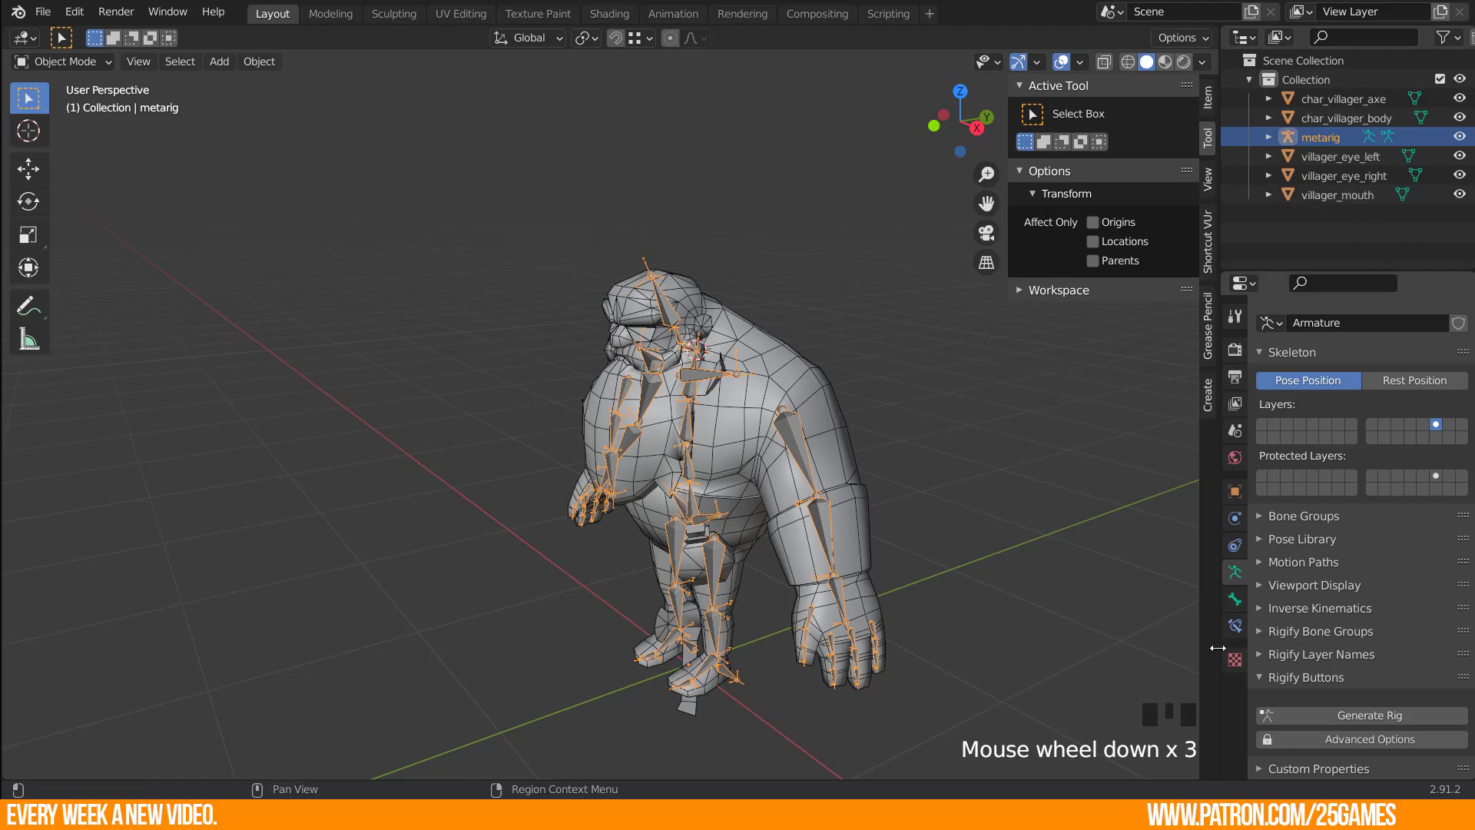
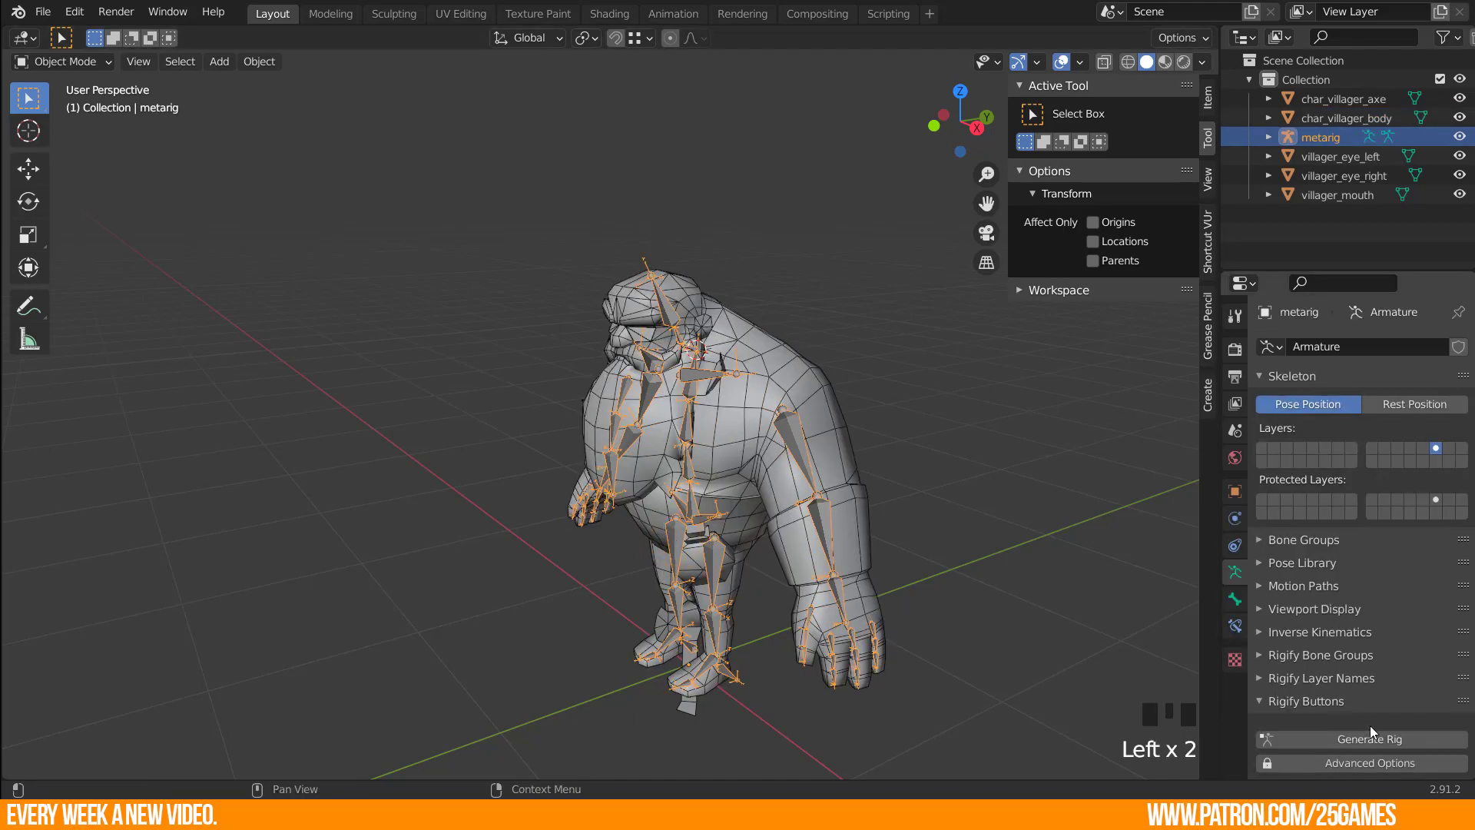
left_click_drag(1365, 746, 770, 663)
left_click_drag(770, 663, 1470, 176)
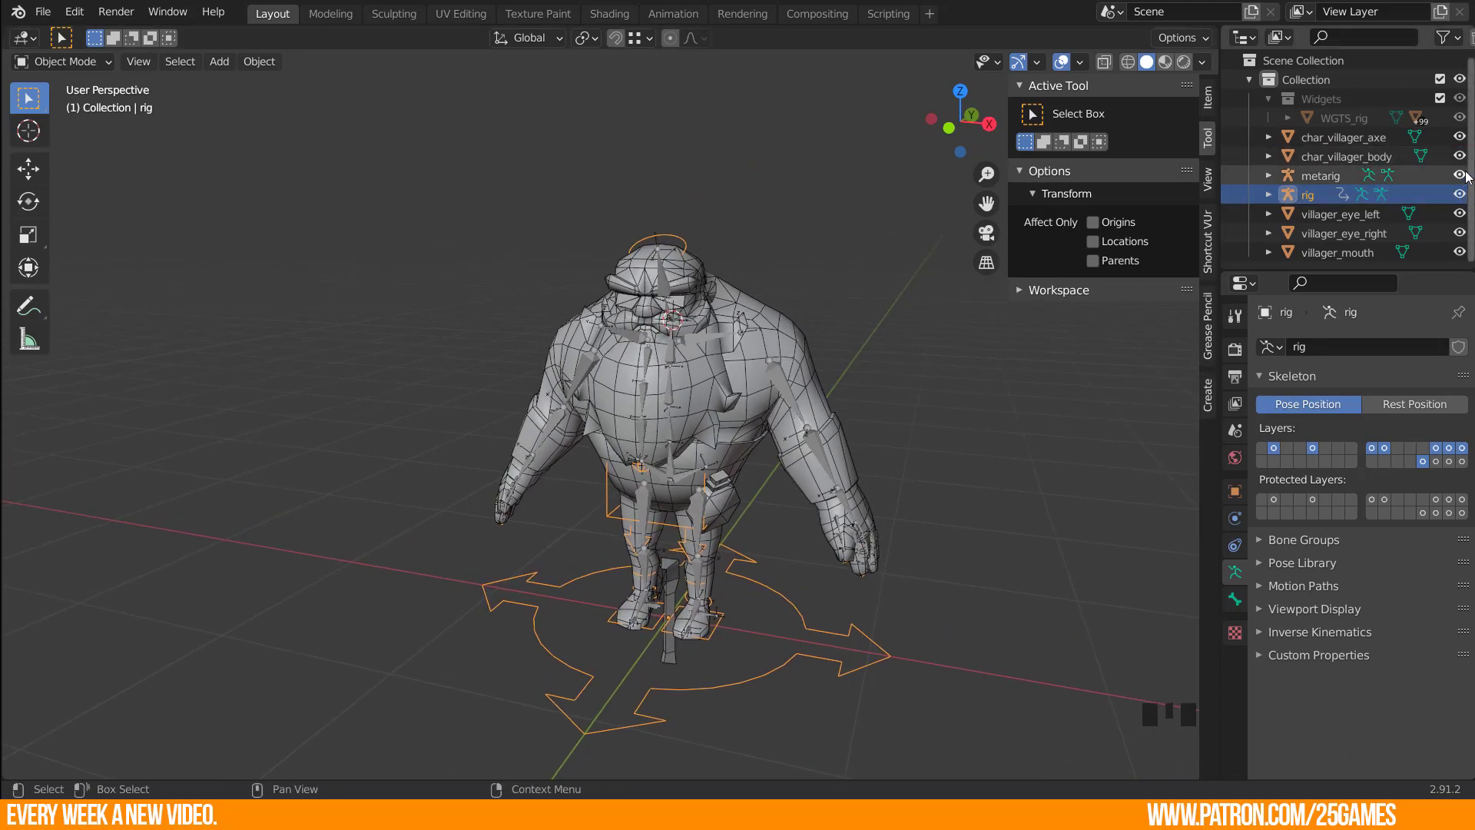
left_click(1467, 175)
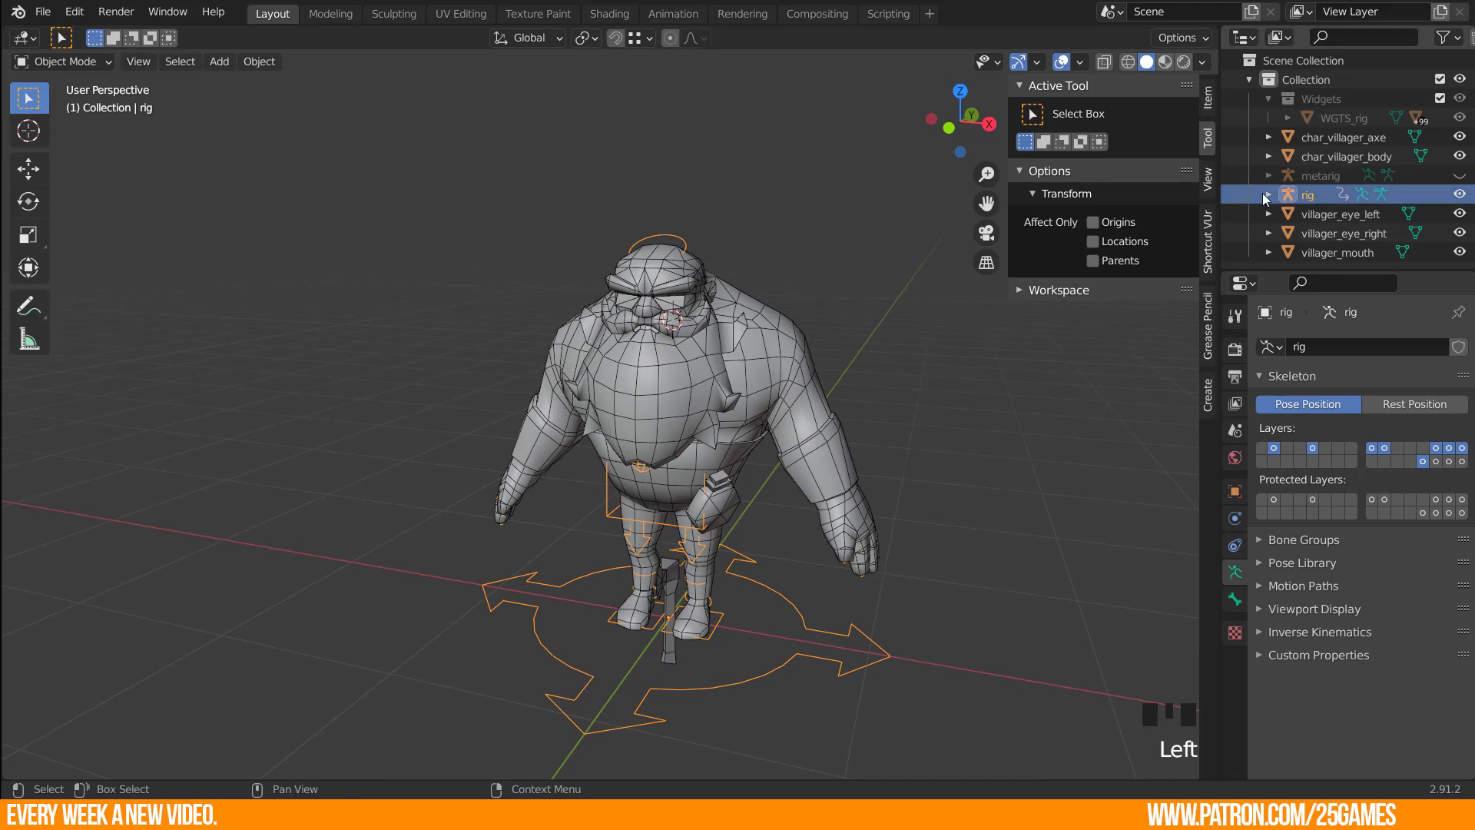
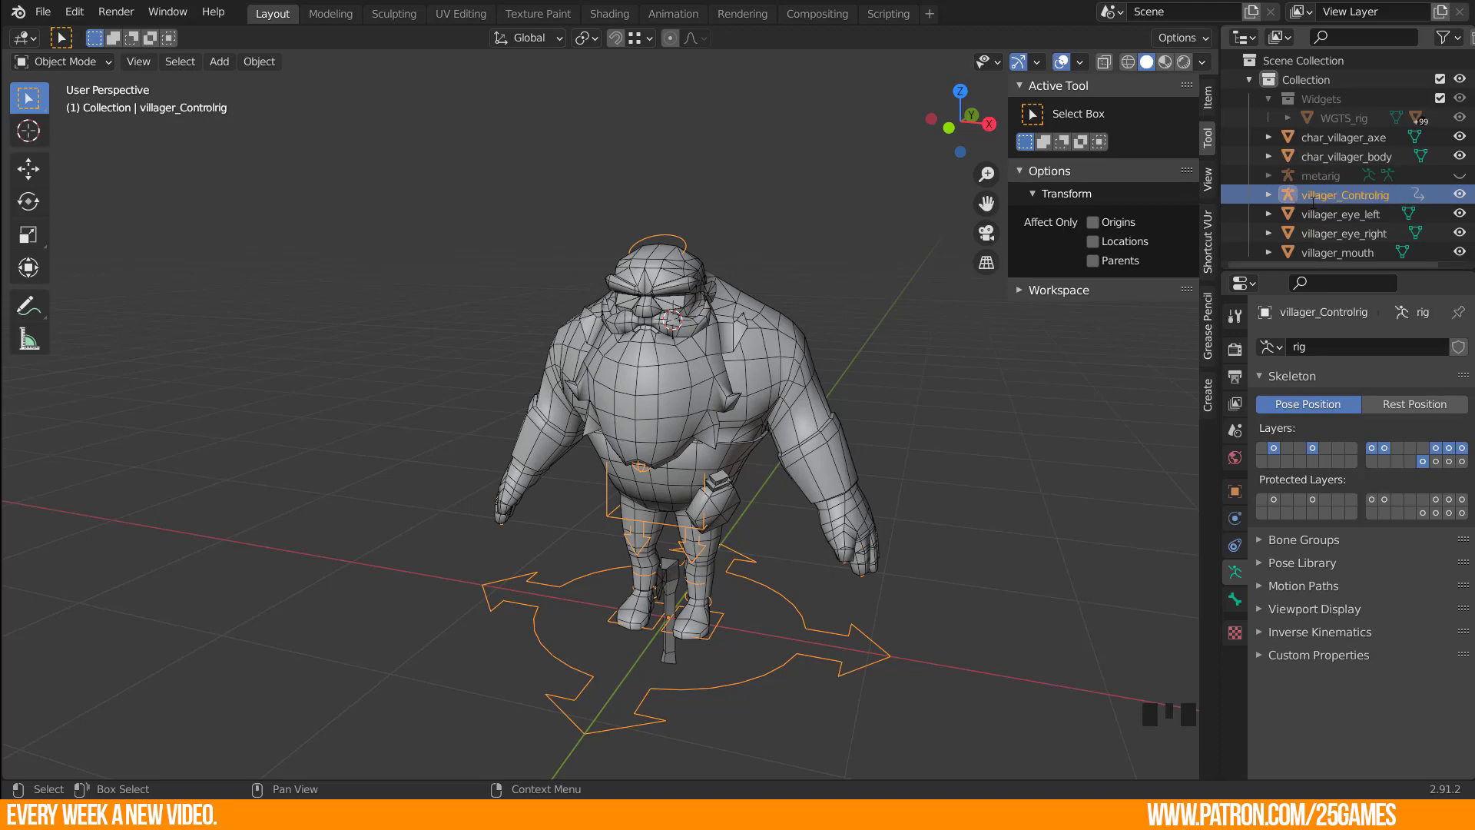
Enable In Front so the generated rig's controls draw over the meshes.
left_click_drag(669, 573, 1279, 613)
left_click_drag(1279, 613, 1358, 750)
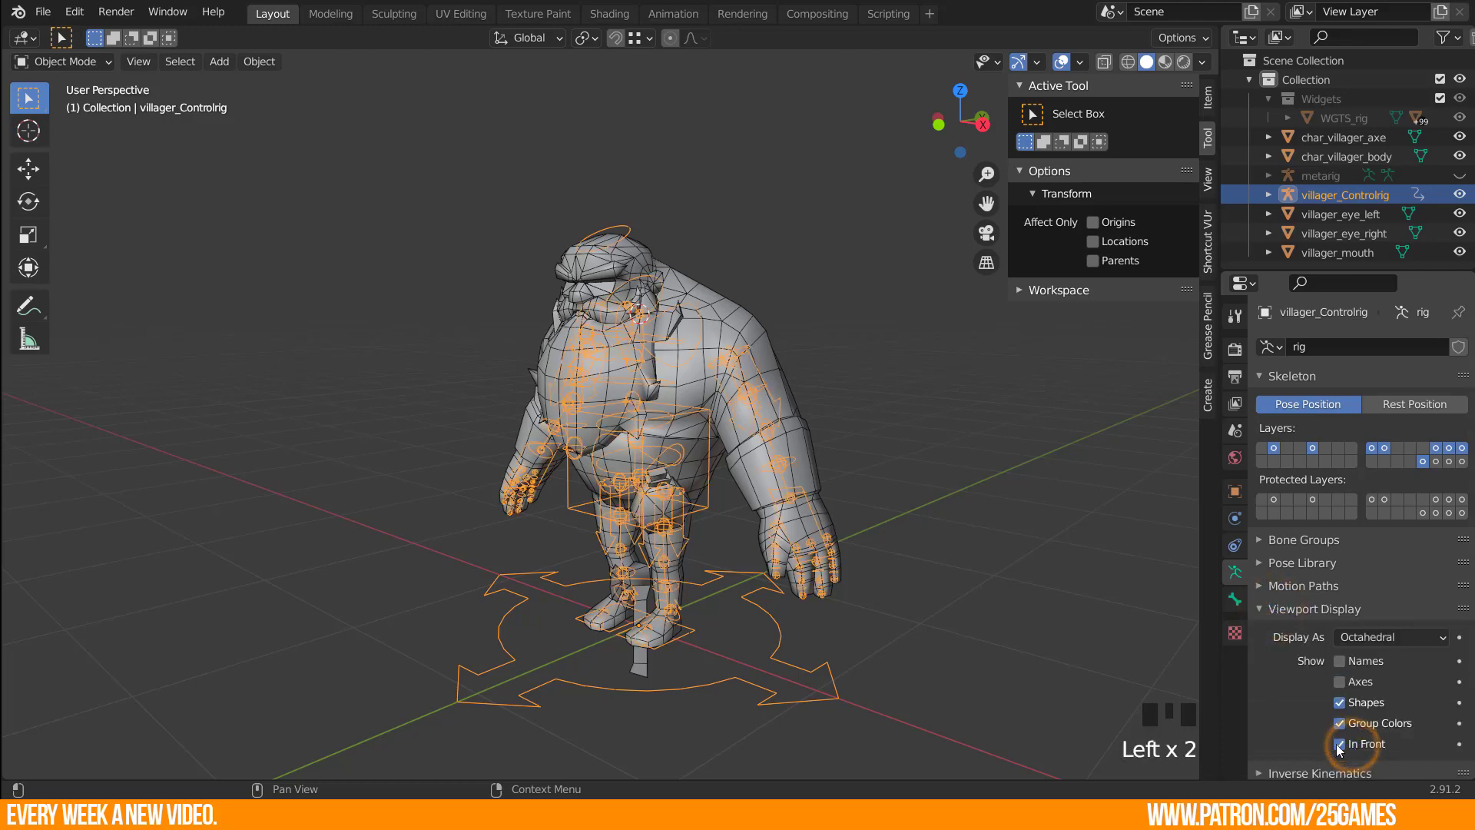
left_click_drag(764, 572, 1340, 753)
left_click(1340, 753)
left_click(1341, 752)
Name the rig villager_Controlrig and hide the villager body and axe meshes.
left_click_drag(676, 585, 524, 470)
scroll("up", 3)
left_click_drag(639, 428, 597, 568)
left_click(591, 575)
left_click_drag(560, 478, 1402, 223)
left_click(1462, 160)
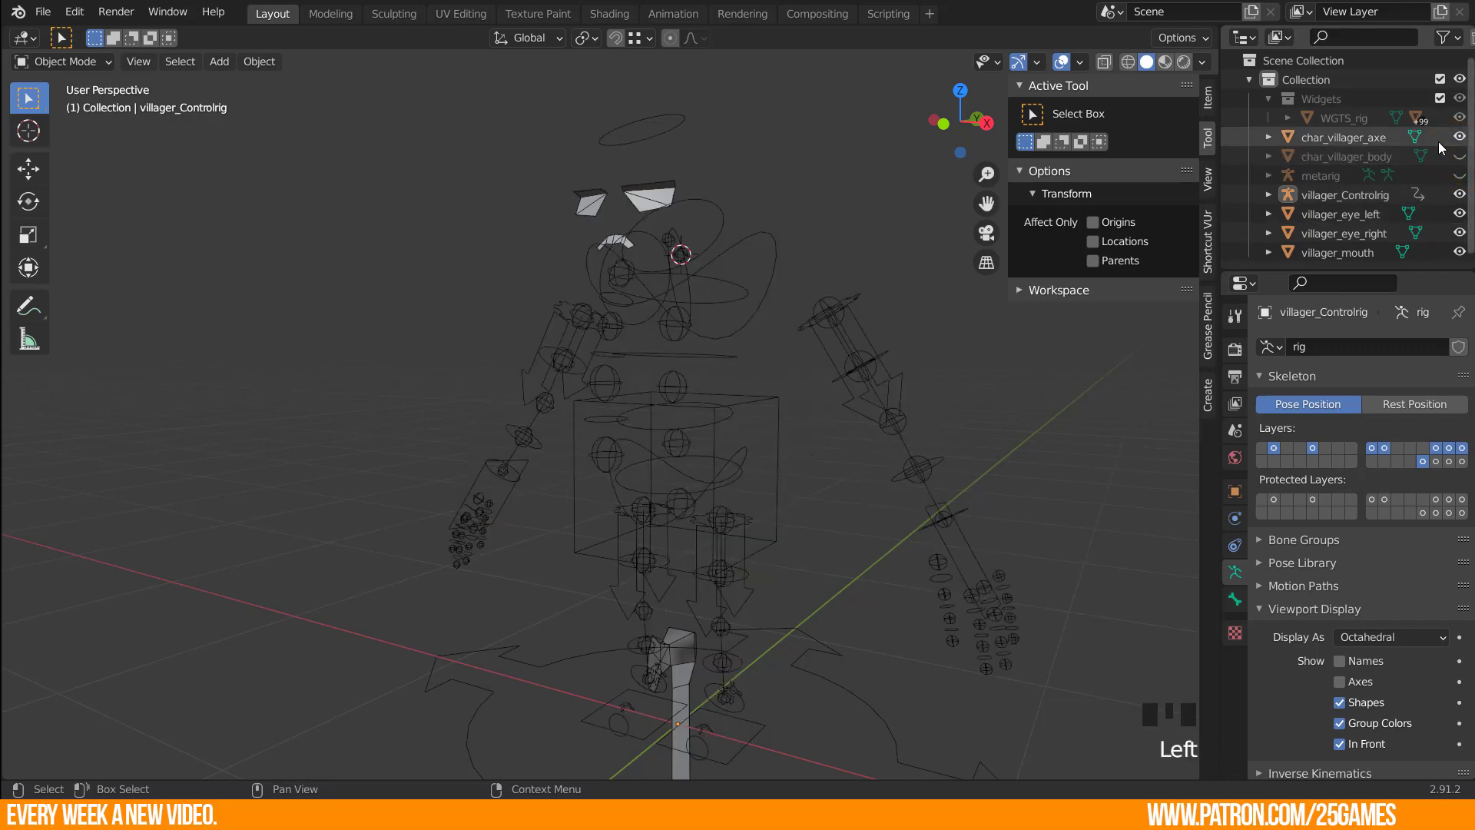
left_click(1460, 144)
Select villager_Controlrig and bring it into pose mode.
left_click_drag(696, 565, 700, 367)
left_click(700, 367)
left_click_drag(641, 466, 675, 394)
key("Tab")
key("Tab")
left_click(672, 352)
left_click_drag(679, 360, 691, 364)
Grab and rotate the torso control in pose mode to check it, orbiting to inspect.
key("ctrl+Tab")
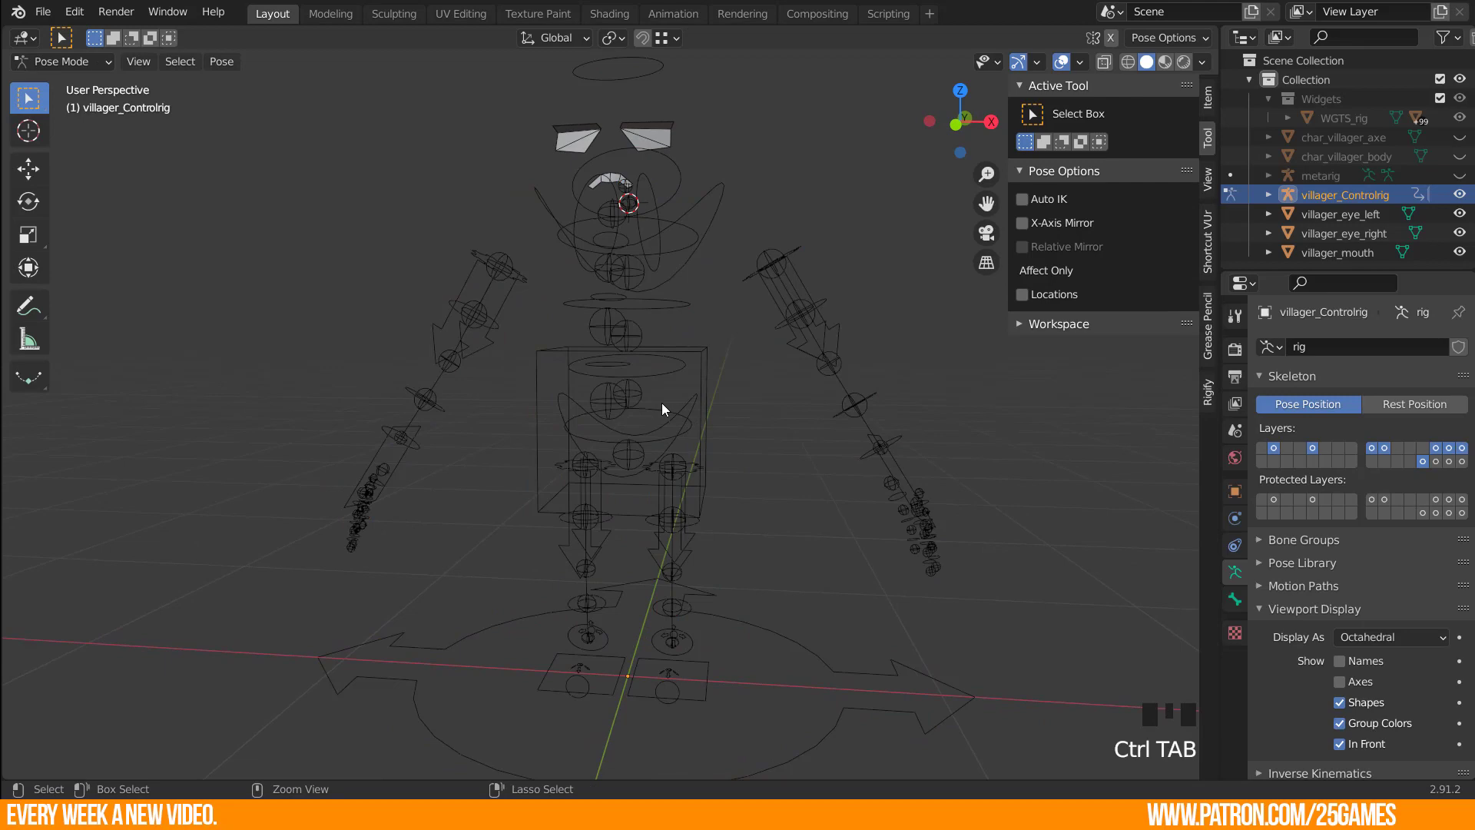
left_click(706, 348)
key("g")
key("r")
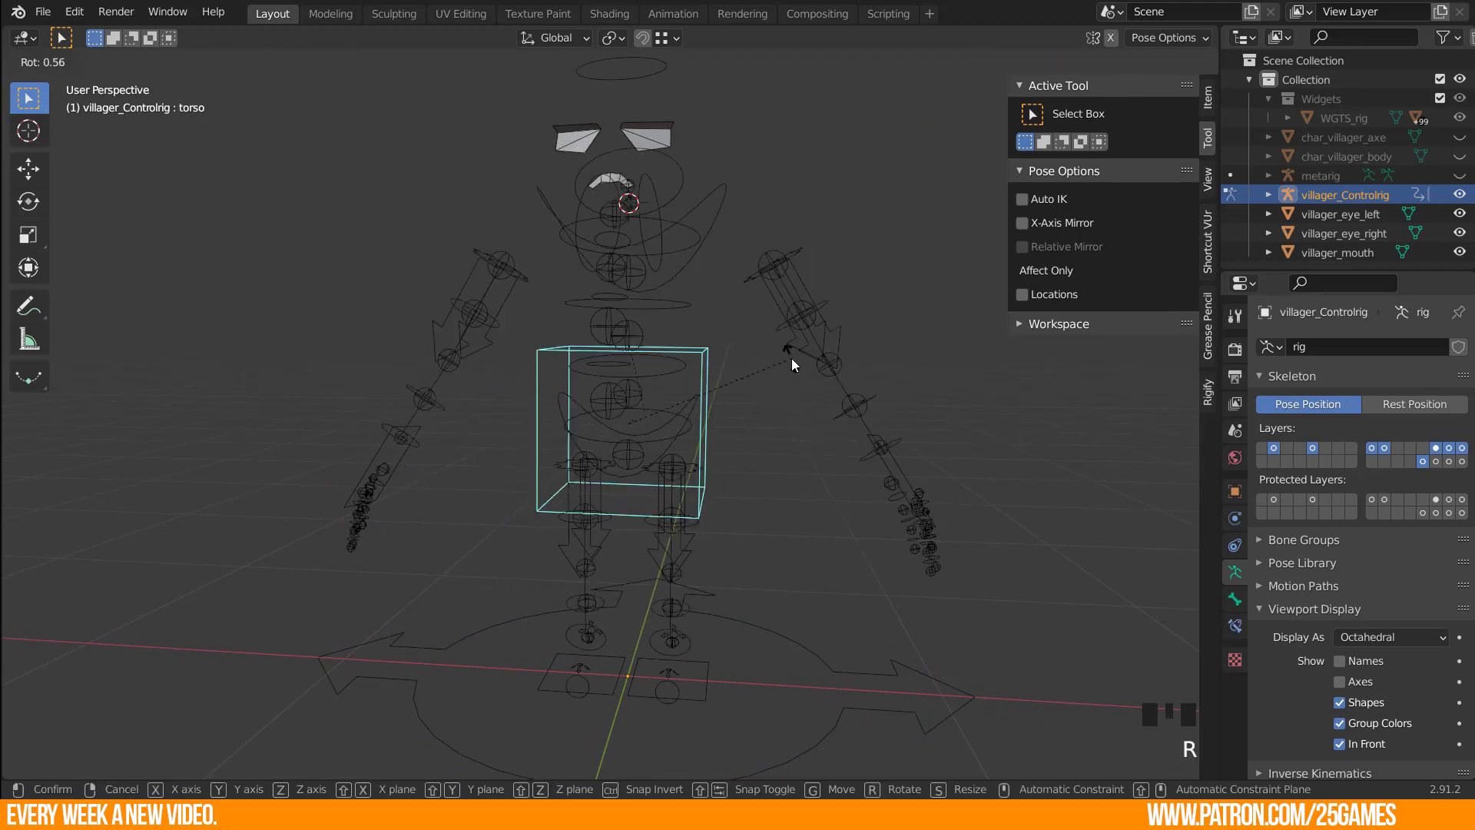
left_click_drag(636, 615, 488, 516)
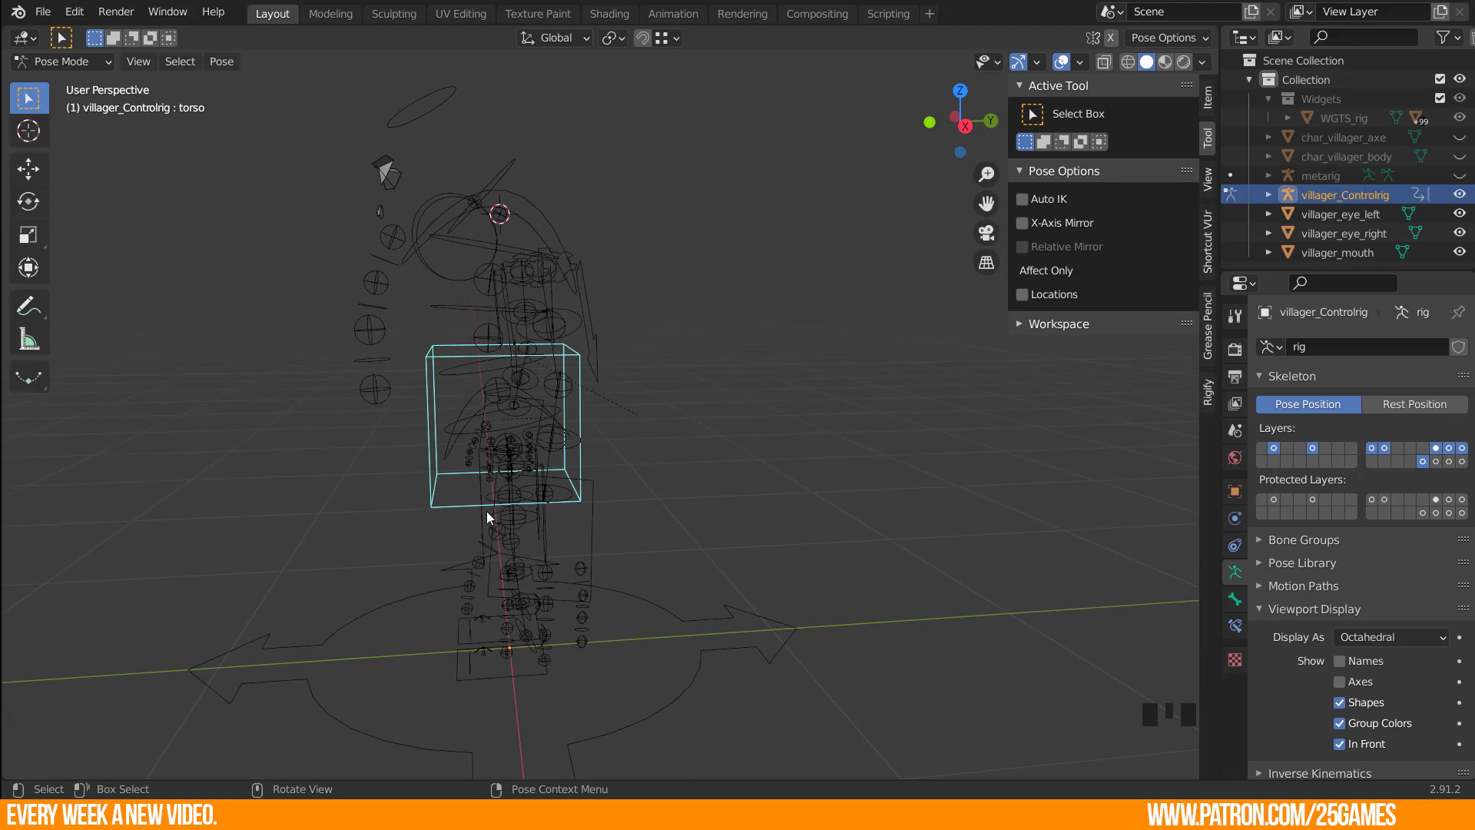
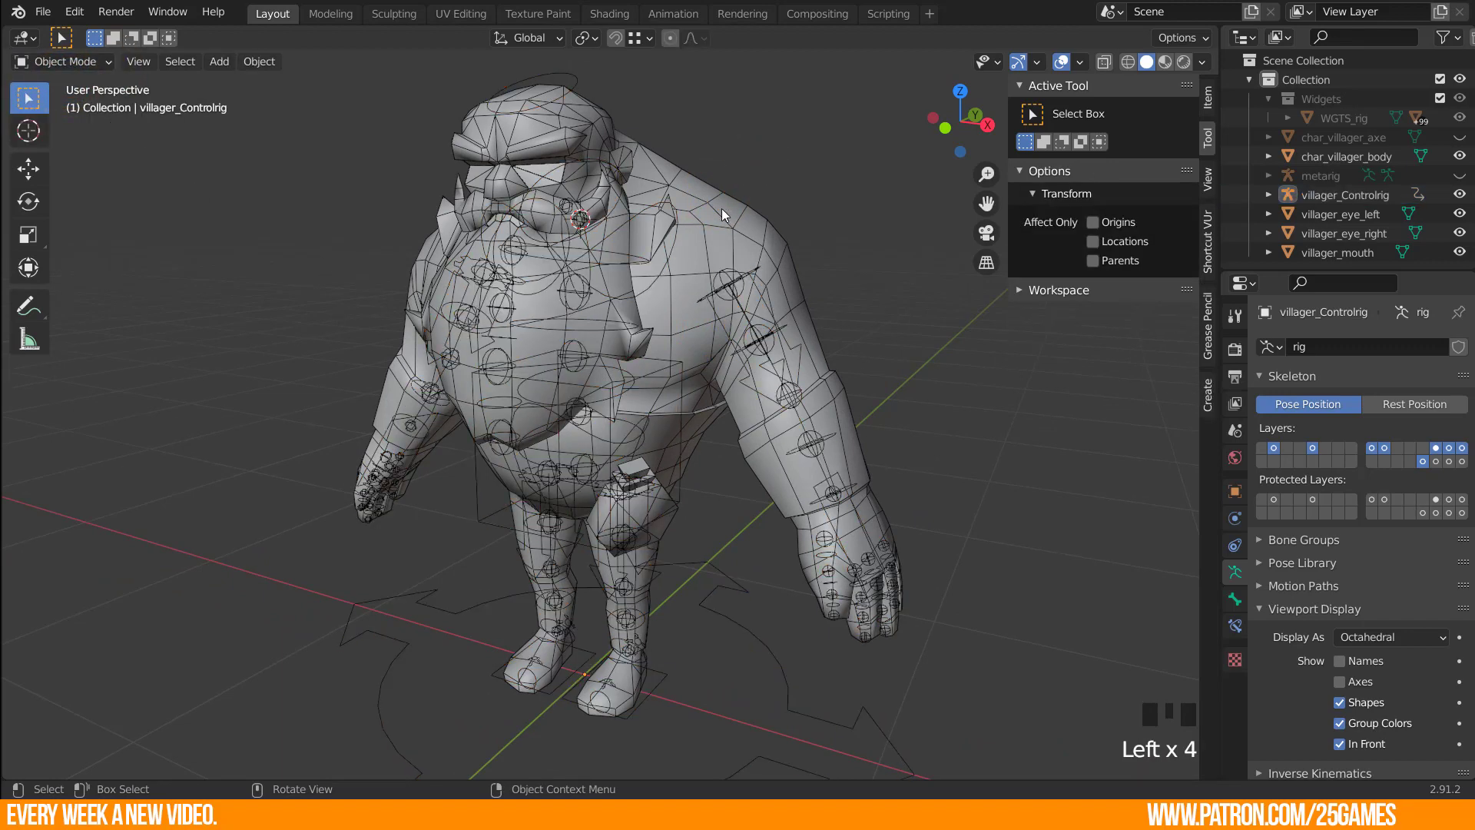
Parent the villager body to villager_Controlrig using Armature Deform with Automatic Weights.
left_click(738, 212)
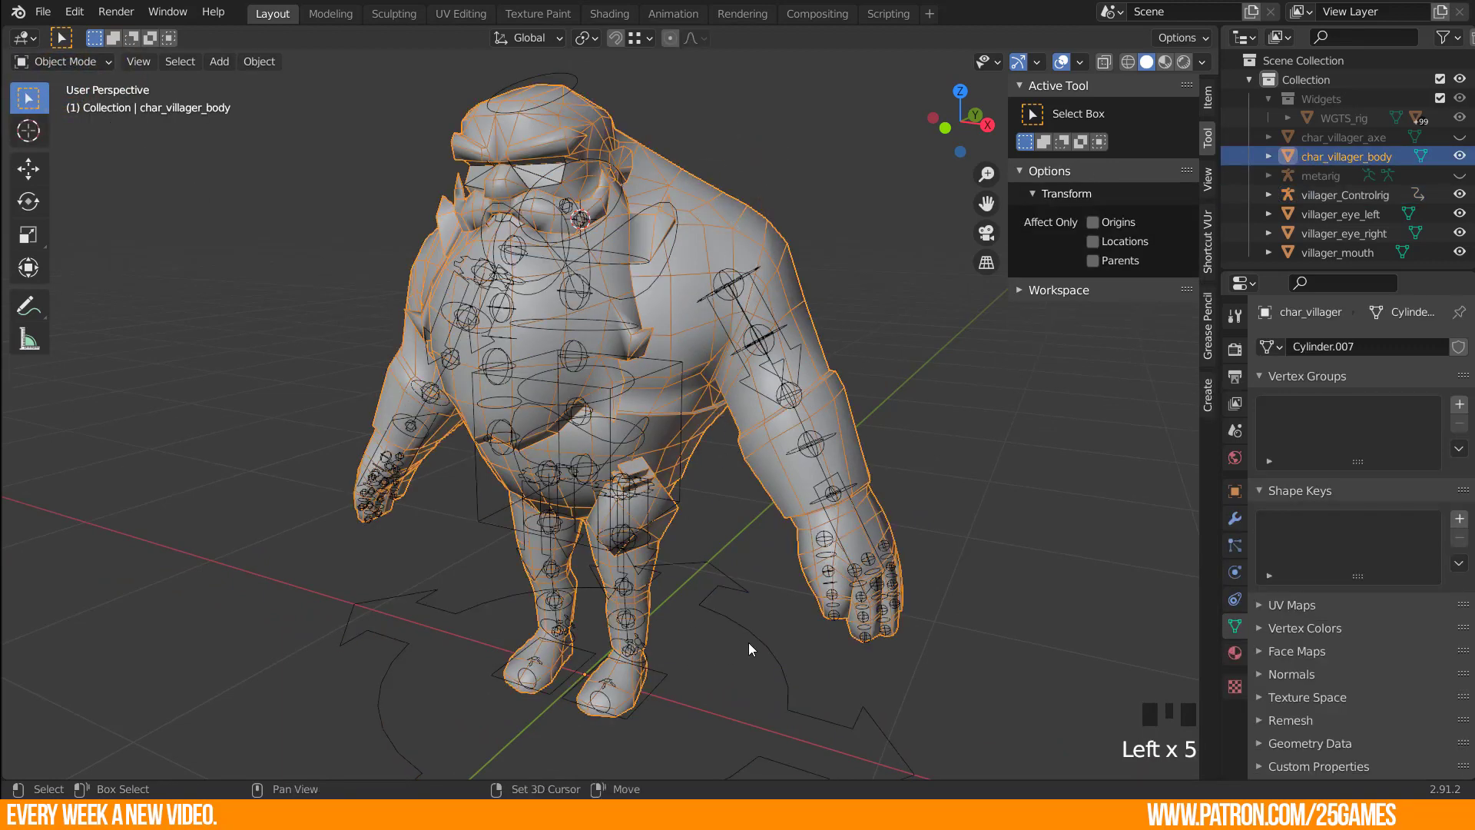
left_click(761, 643)
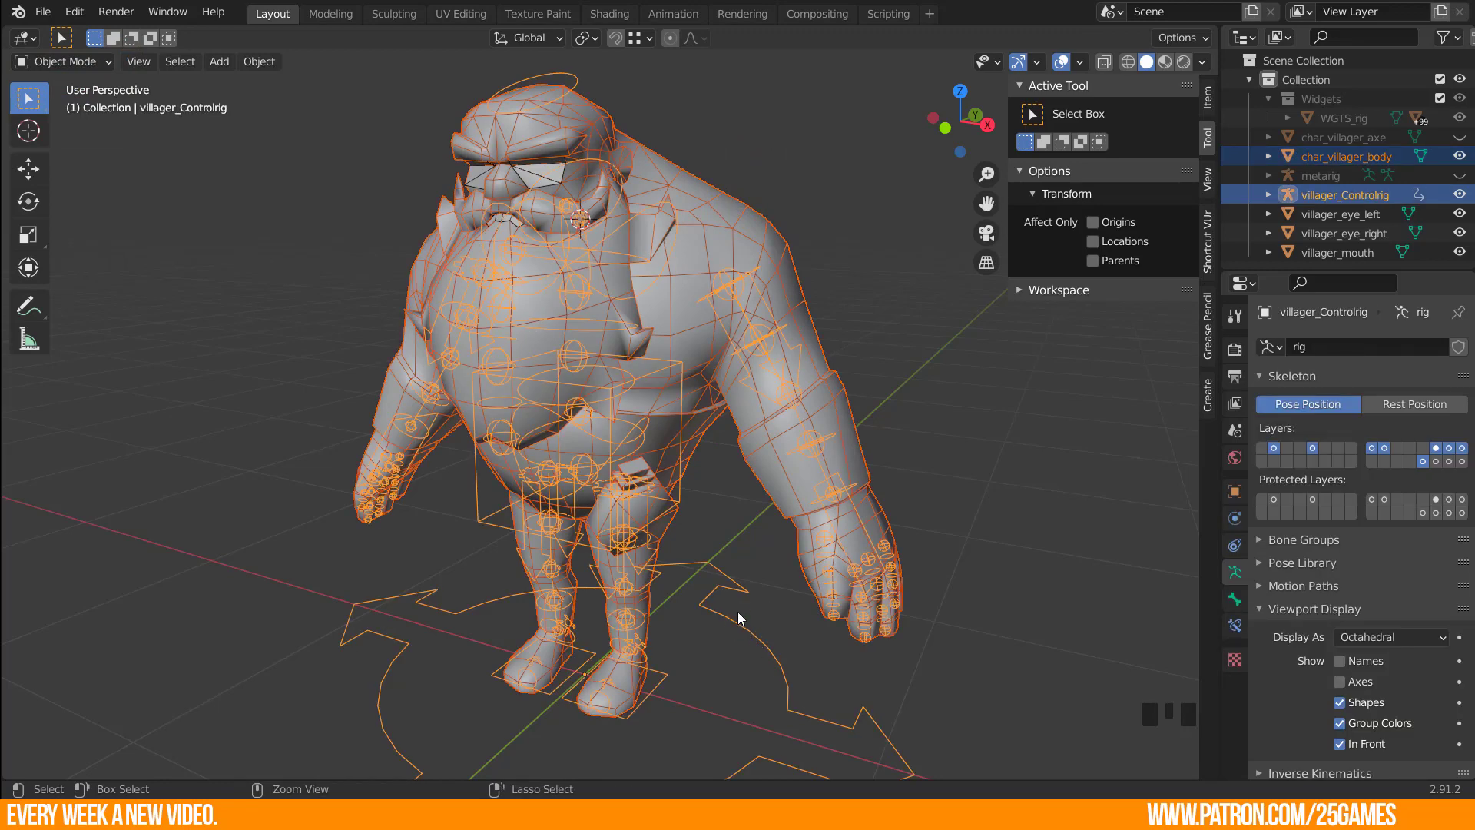
key("ctrl+p")
key("ctrl+p")
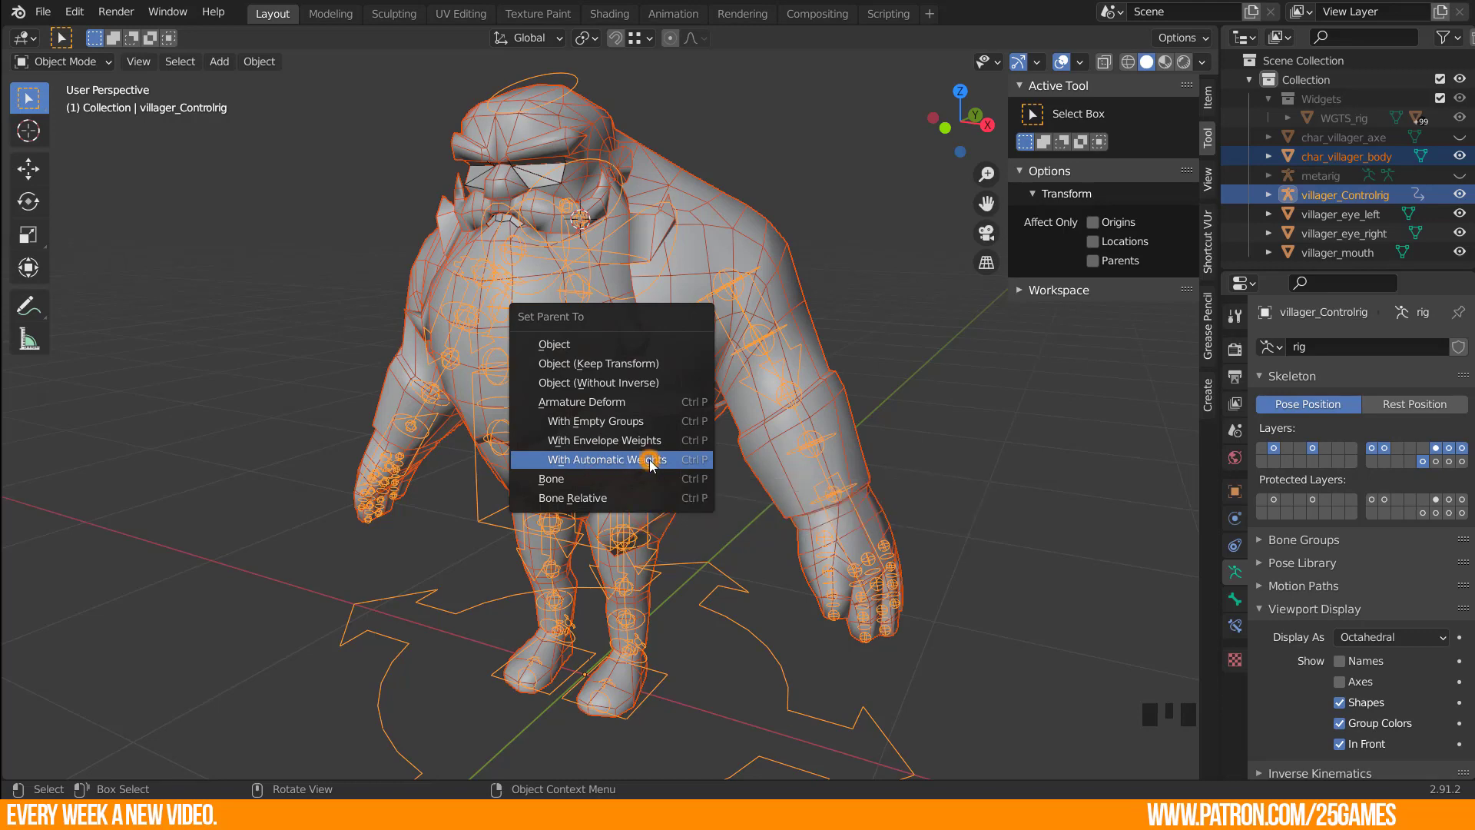
left_click_drag(808, 431, 856, 448)
left_click(854, 441)
left_click(850, 436)
key("Tab")
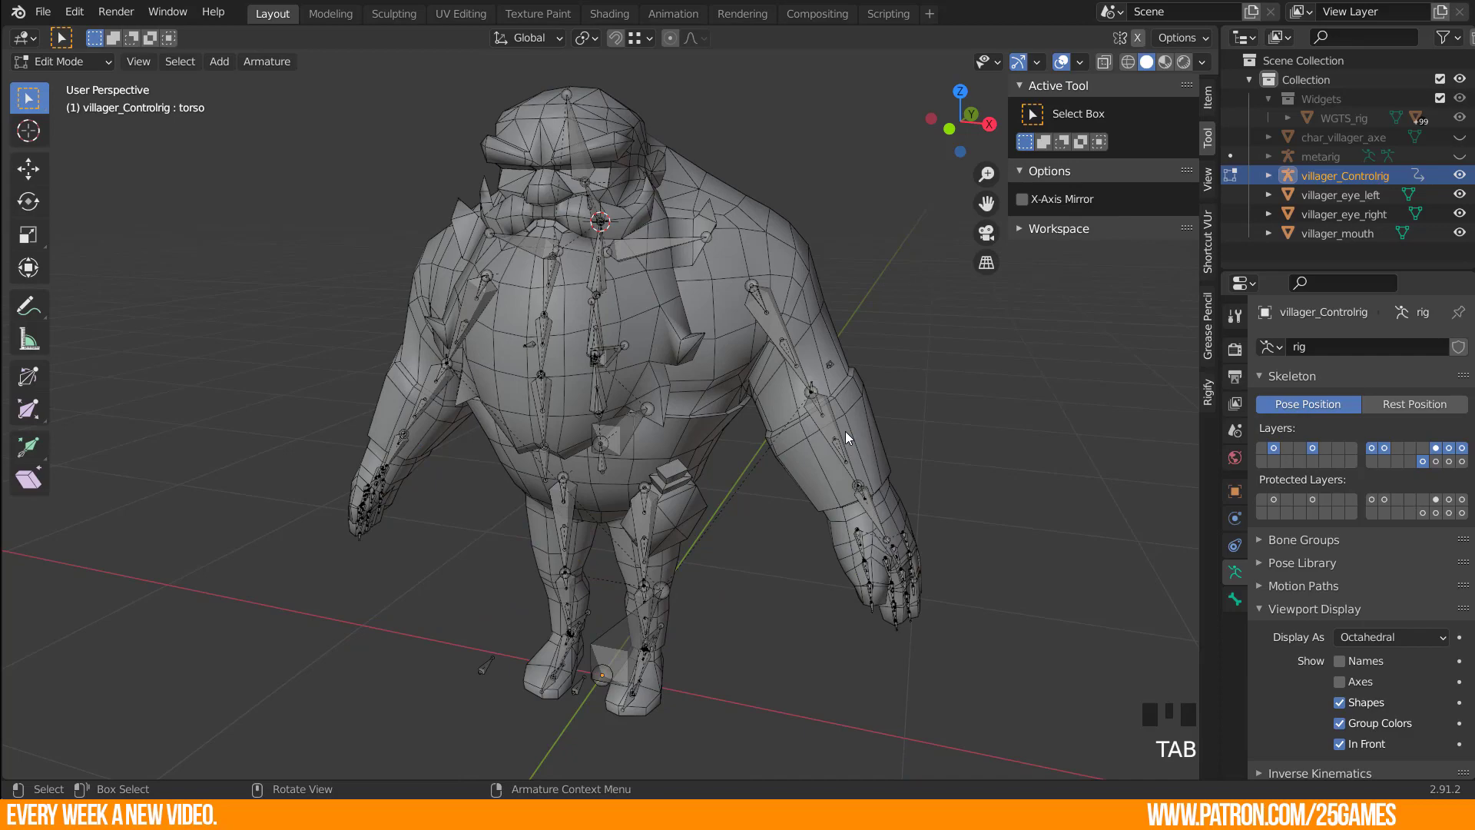
Move hand_ik.L in pose mode to check the arm deforms with it.
key("Tab")
left_click_drag(835, 449, 697, 617)
left_click(697, 618)
left_click_drag(688, 604, 934, 488)
key("g")
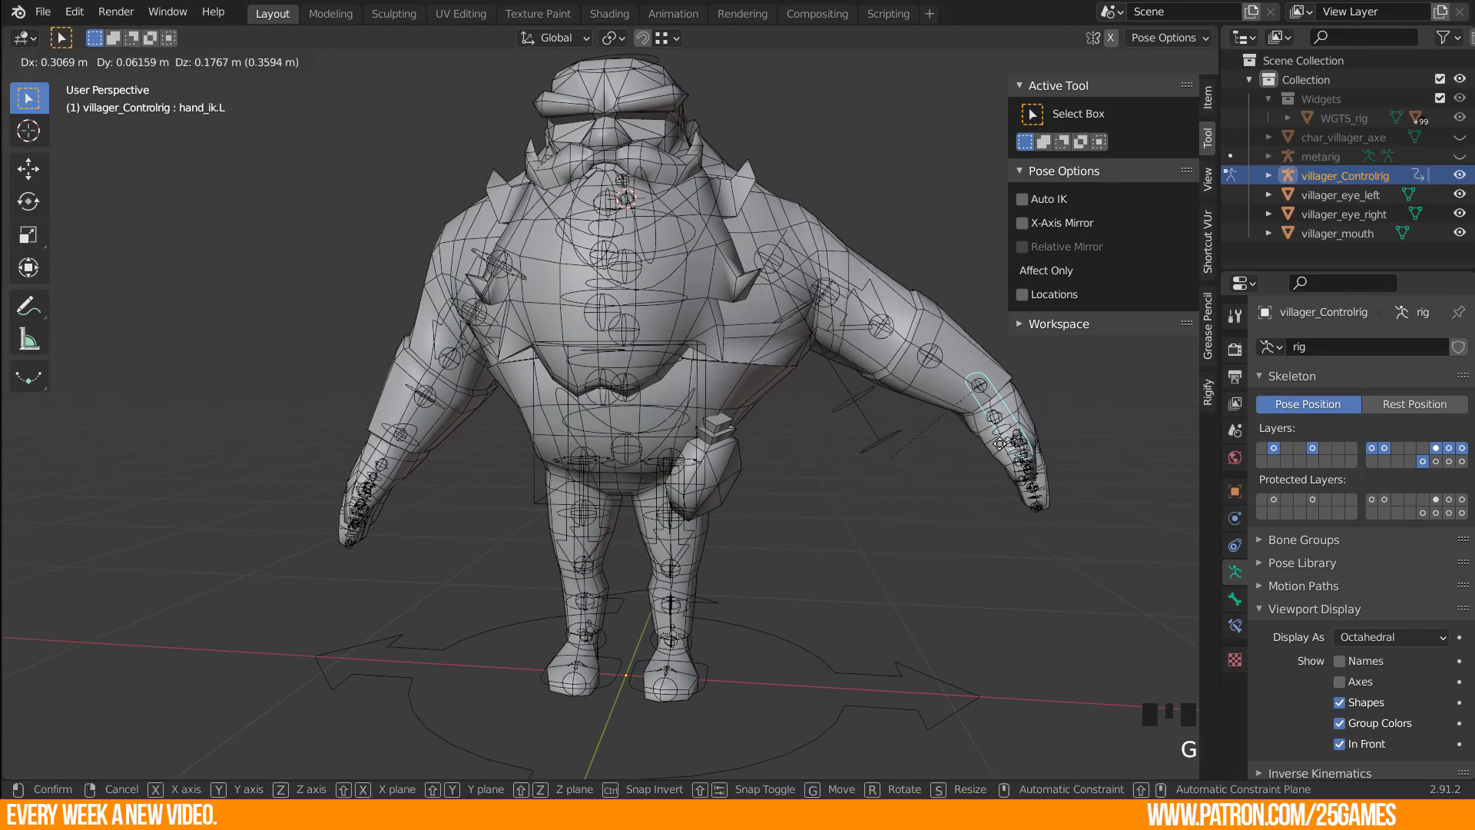
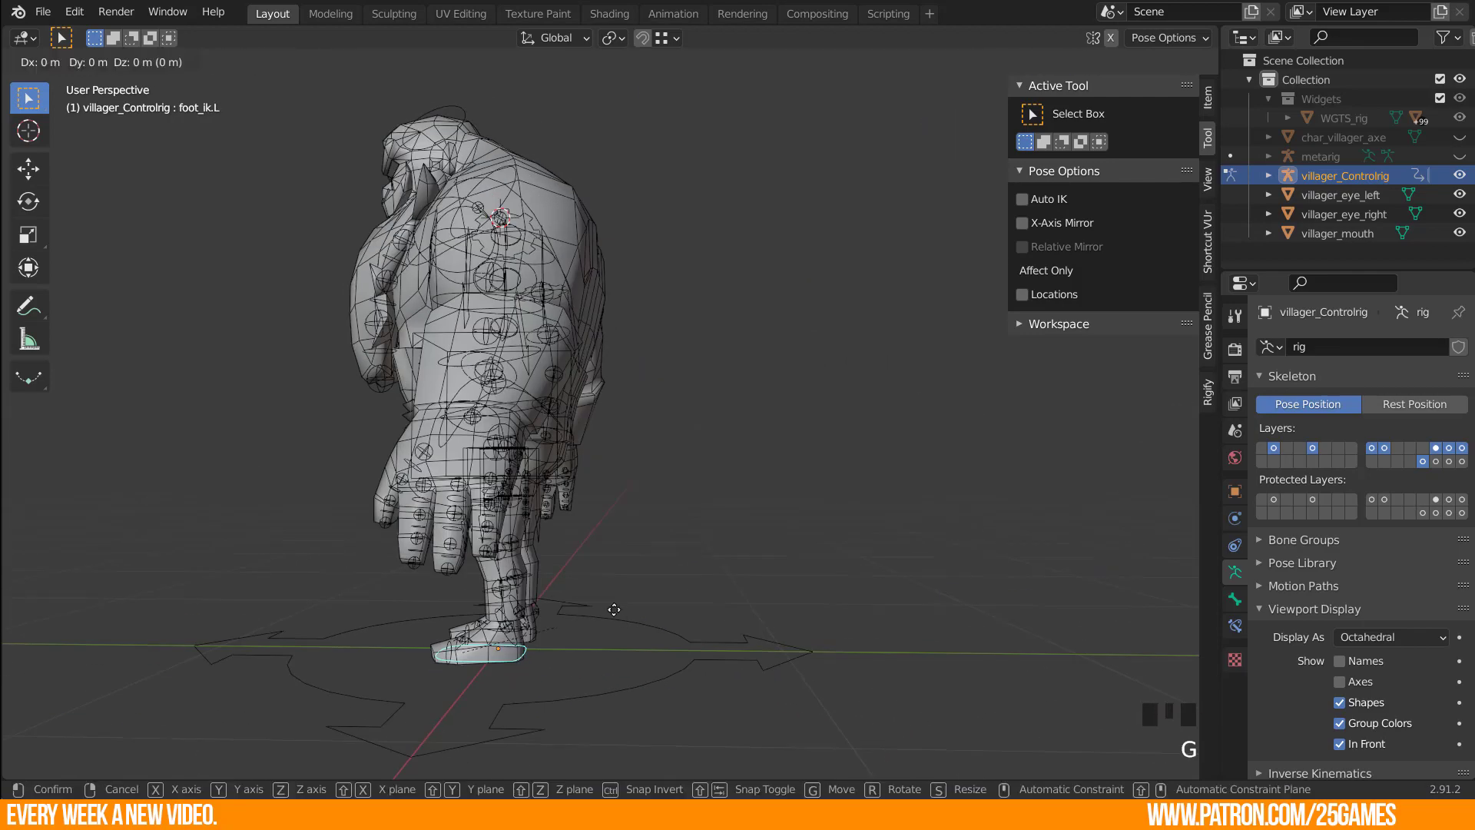
Rotate the foot and head controls and orbit around to inspect the body deformation.
left_click_drag(718, 150, 506, 173)
left_click(506, 174)
left_click_drag(579, 191, 622, 186)
key("r")
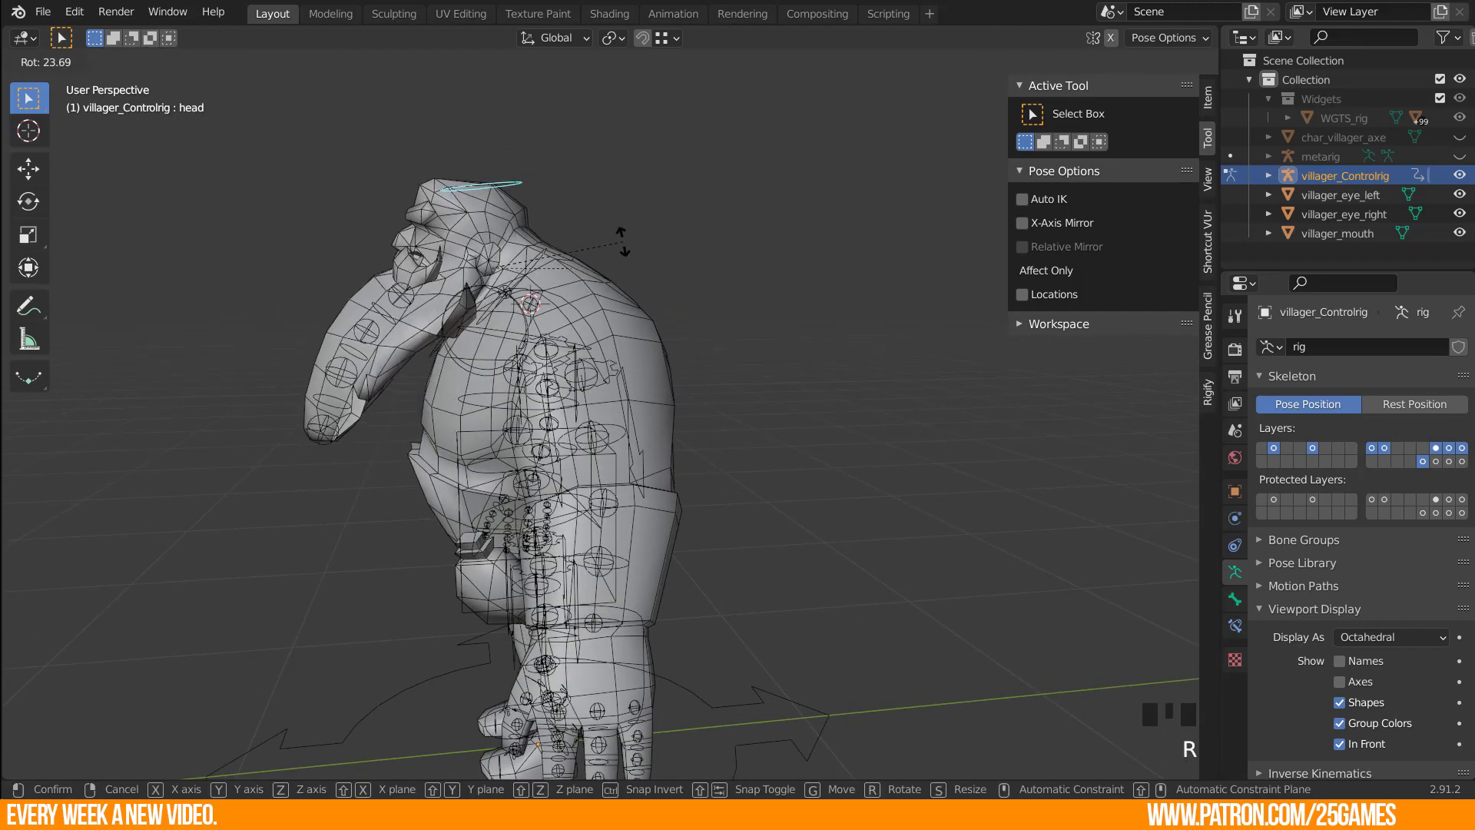
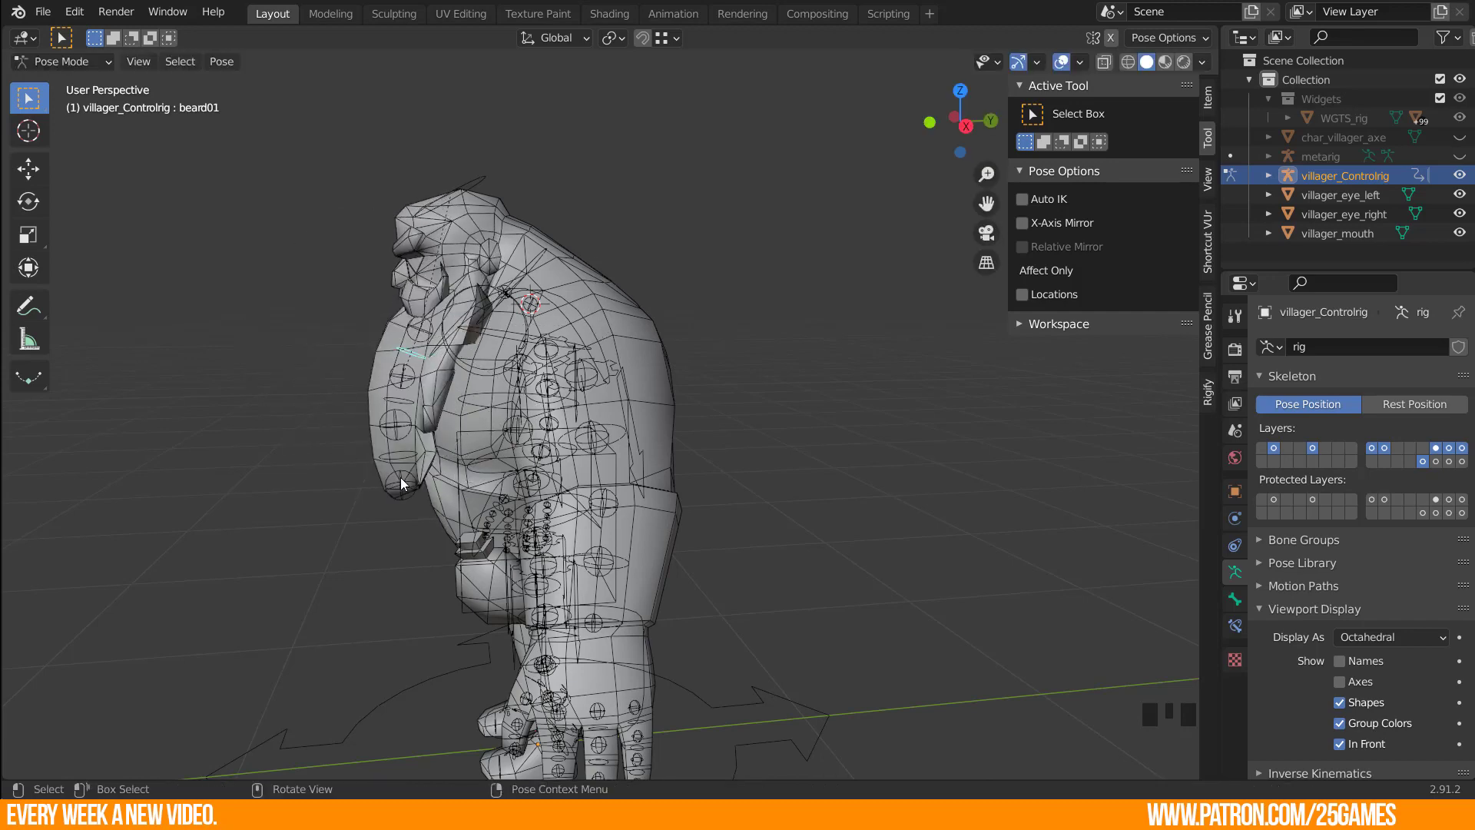
left_click_drag(497, 480, 639, 584)
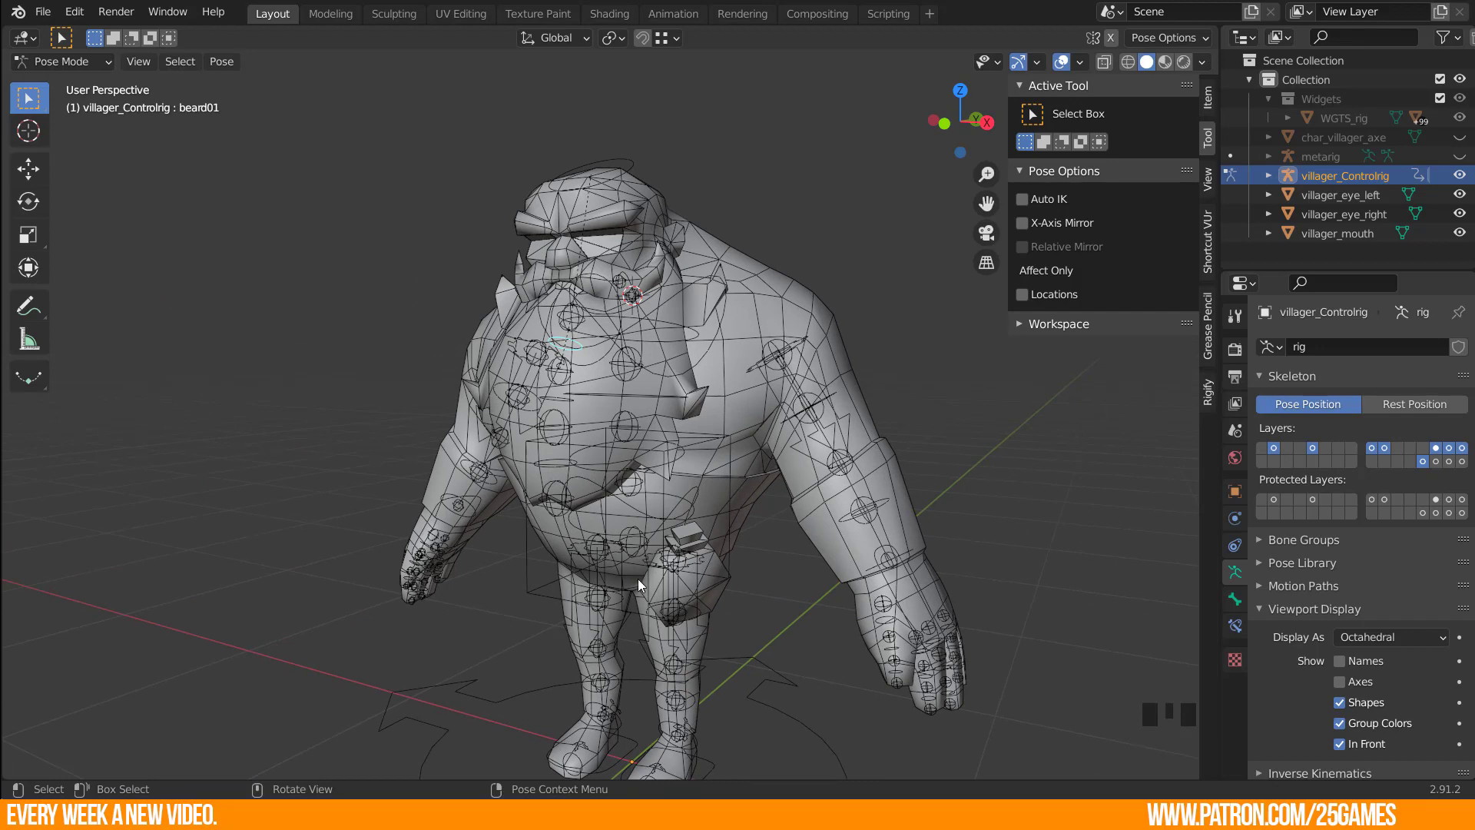
left_click_drag(736, 550, 664, 366)
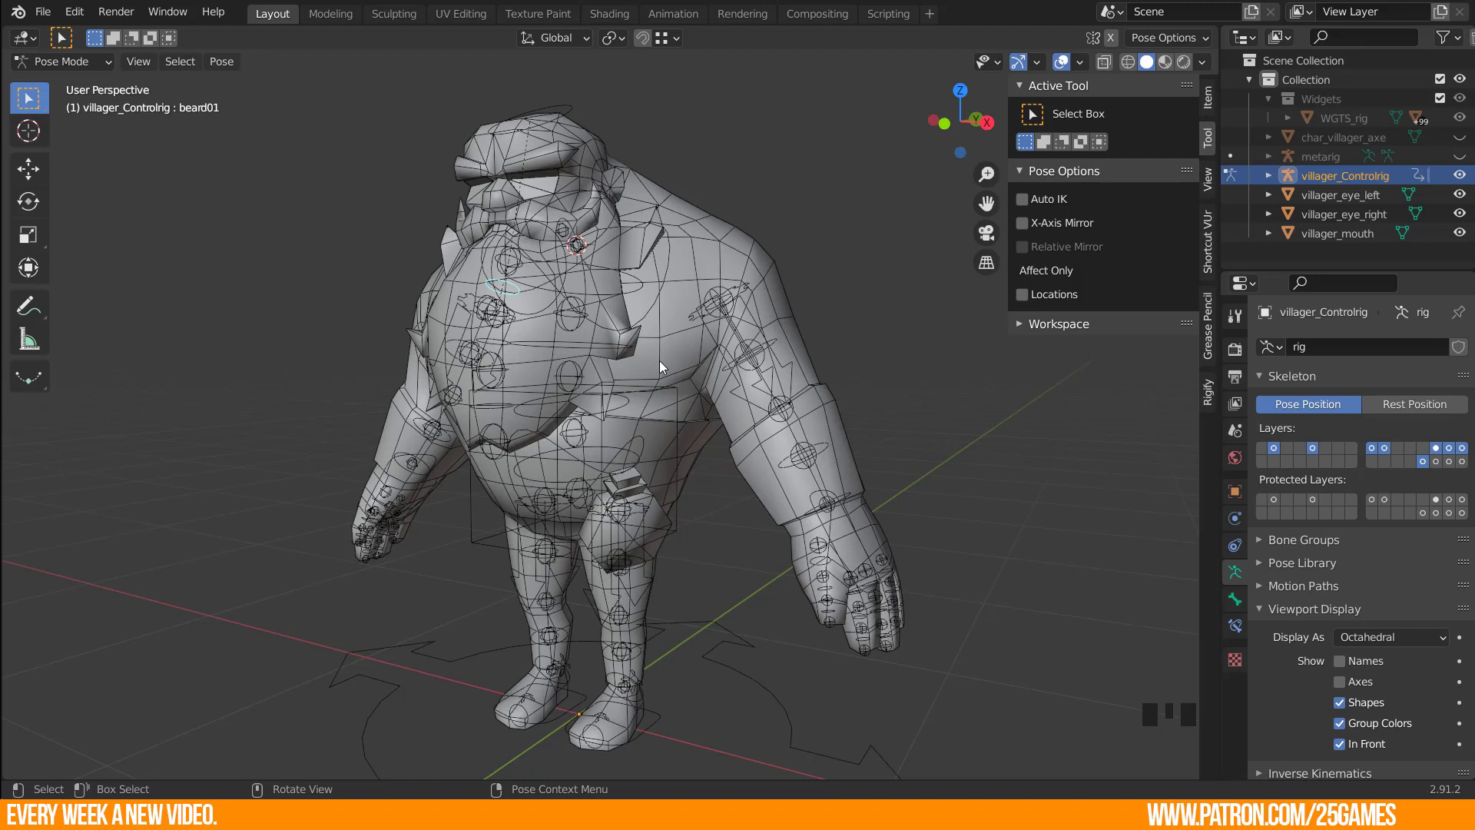
left_click_drag(745, 670, 628, 656)
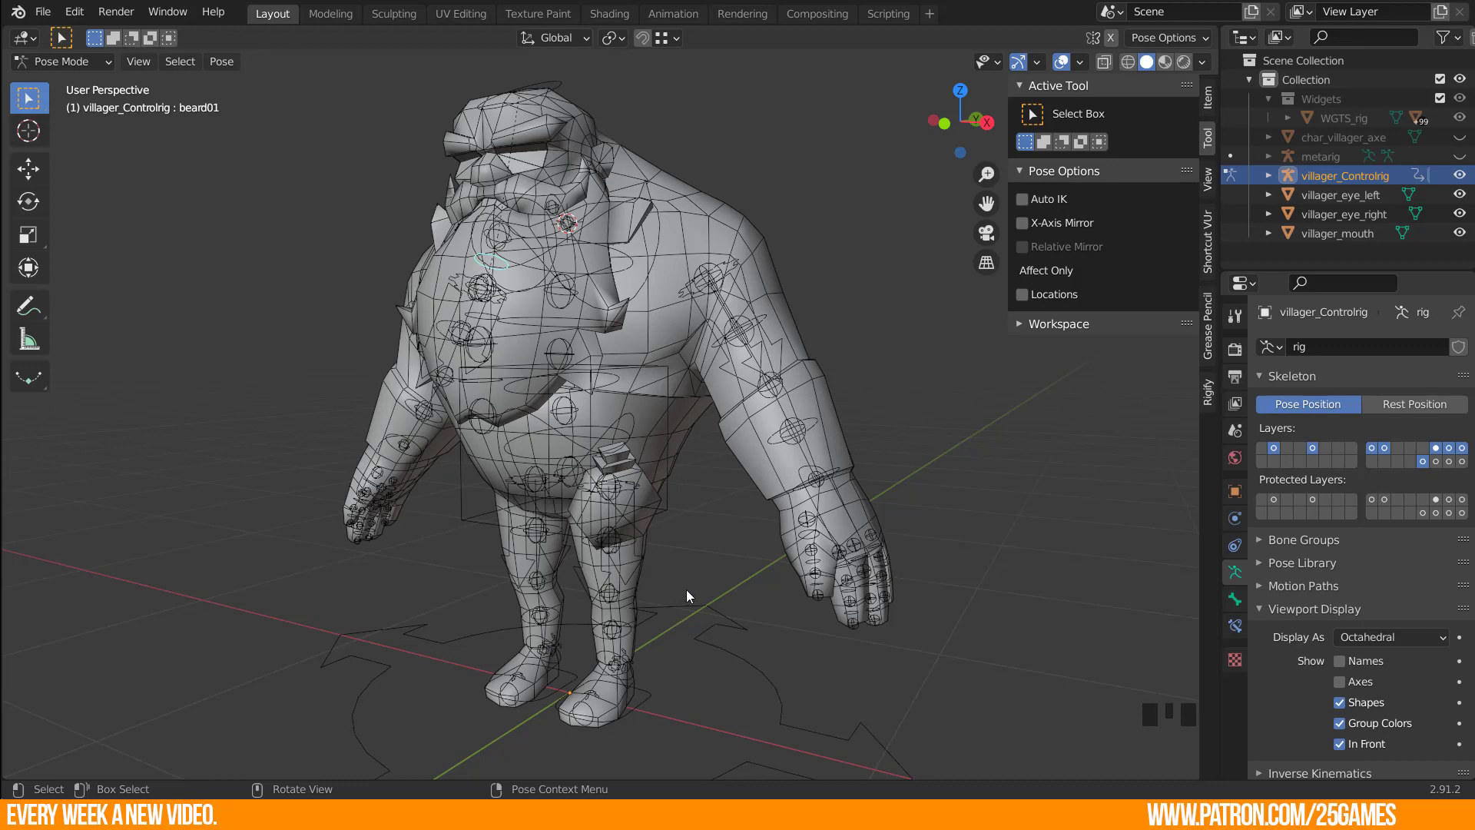
left_click_drag(670, 539, 1045, 683)
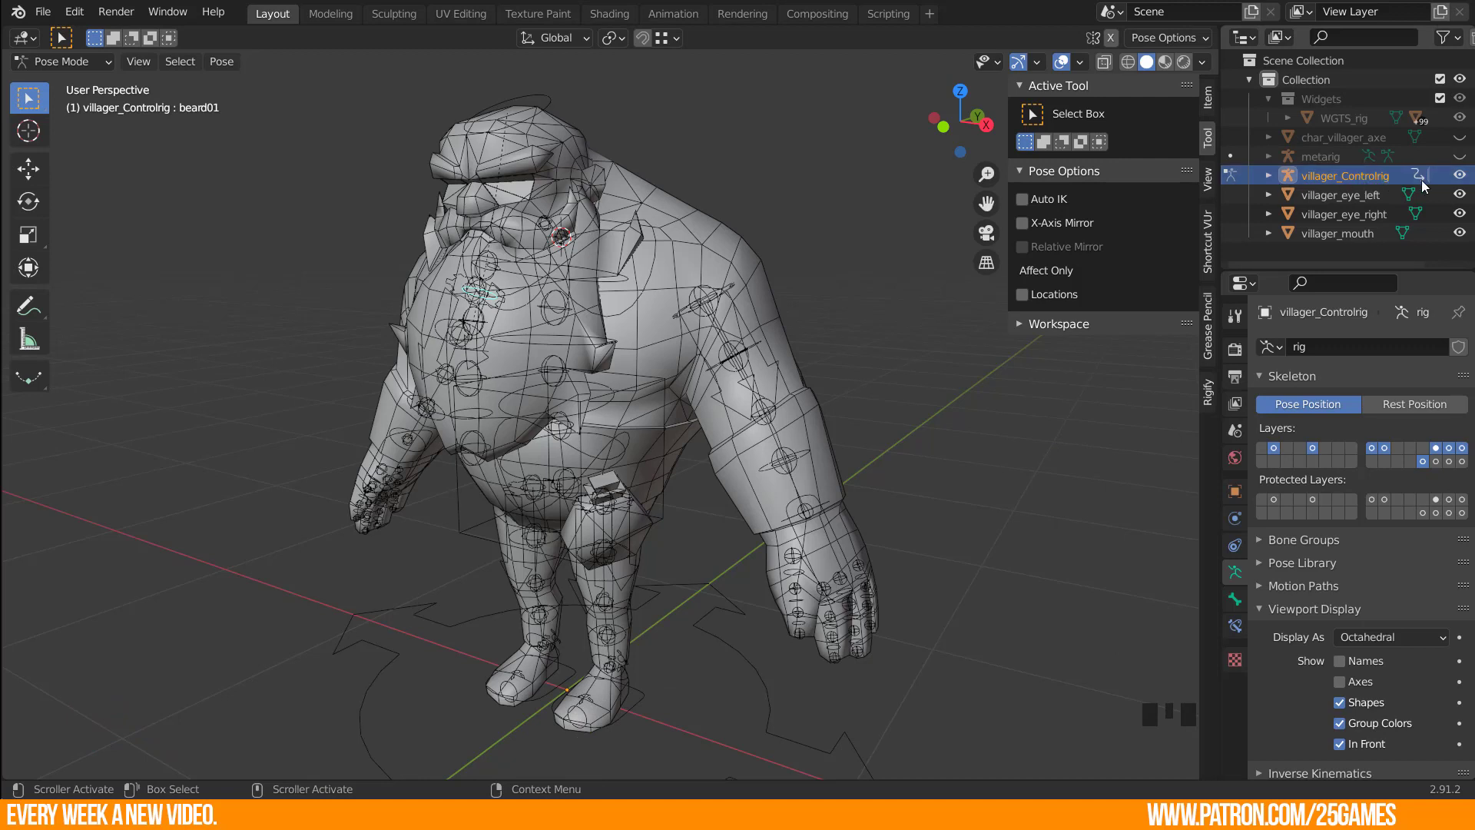
Hide the control rig, frame the character in front view and edit the metarig's bones.
left_click(1465, 179)
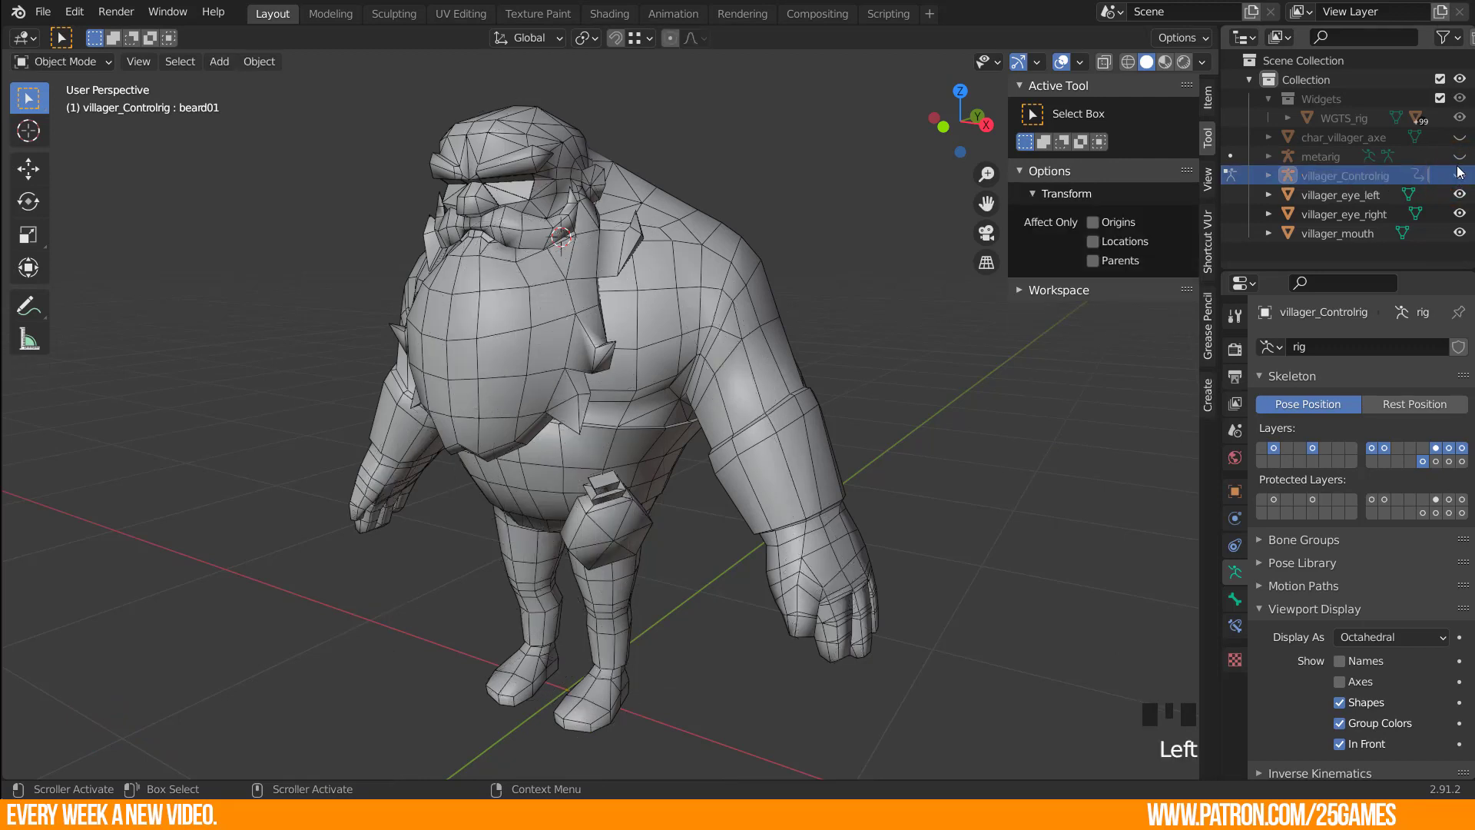
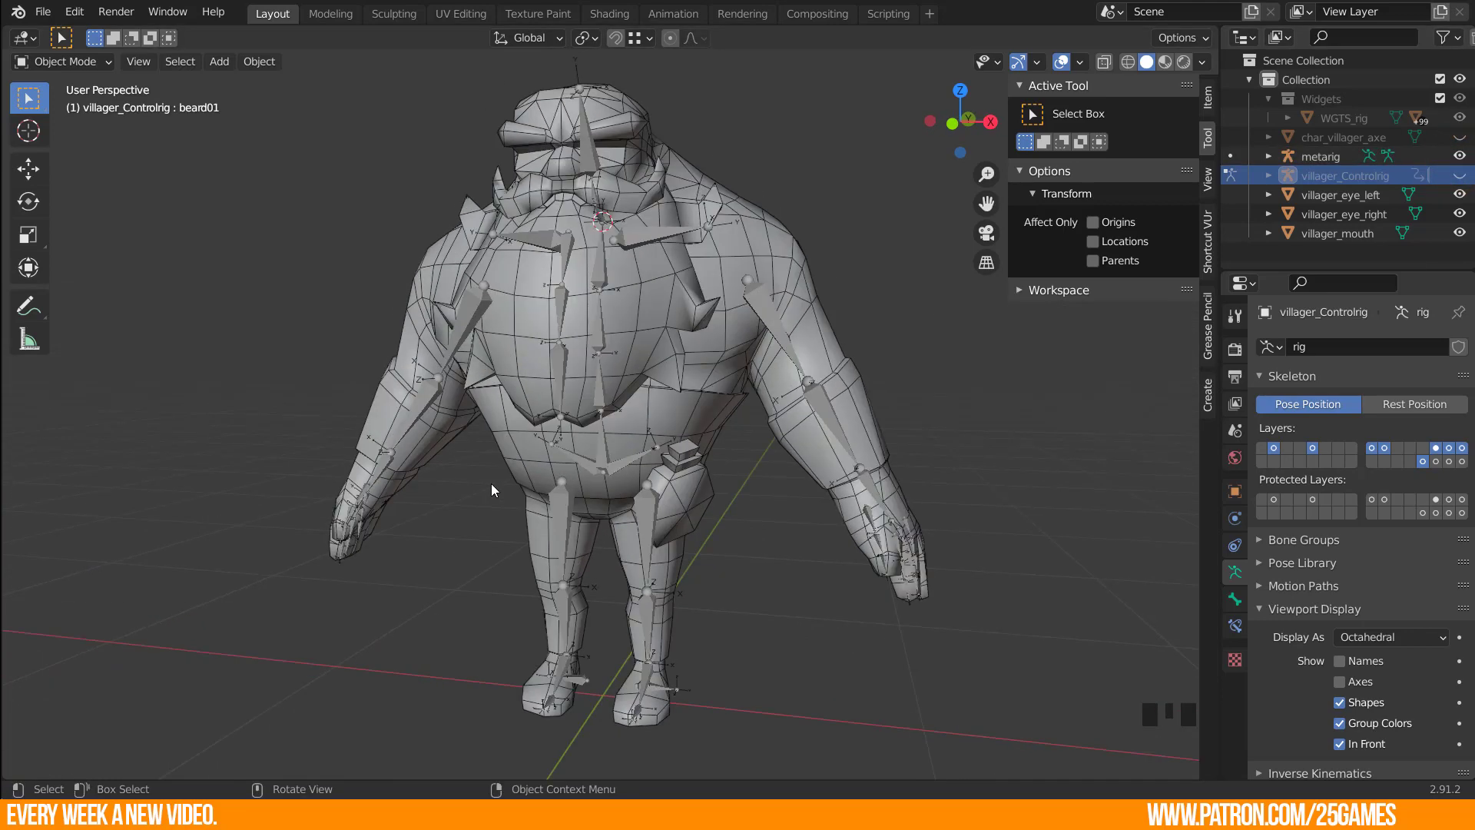
middle_click(784, 555)
key("KP_1")
scroll("up", 3)
left_click_drag(758, 611, 698, 538)
key("n")
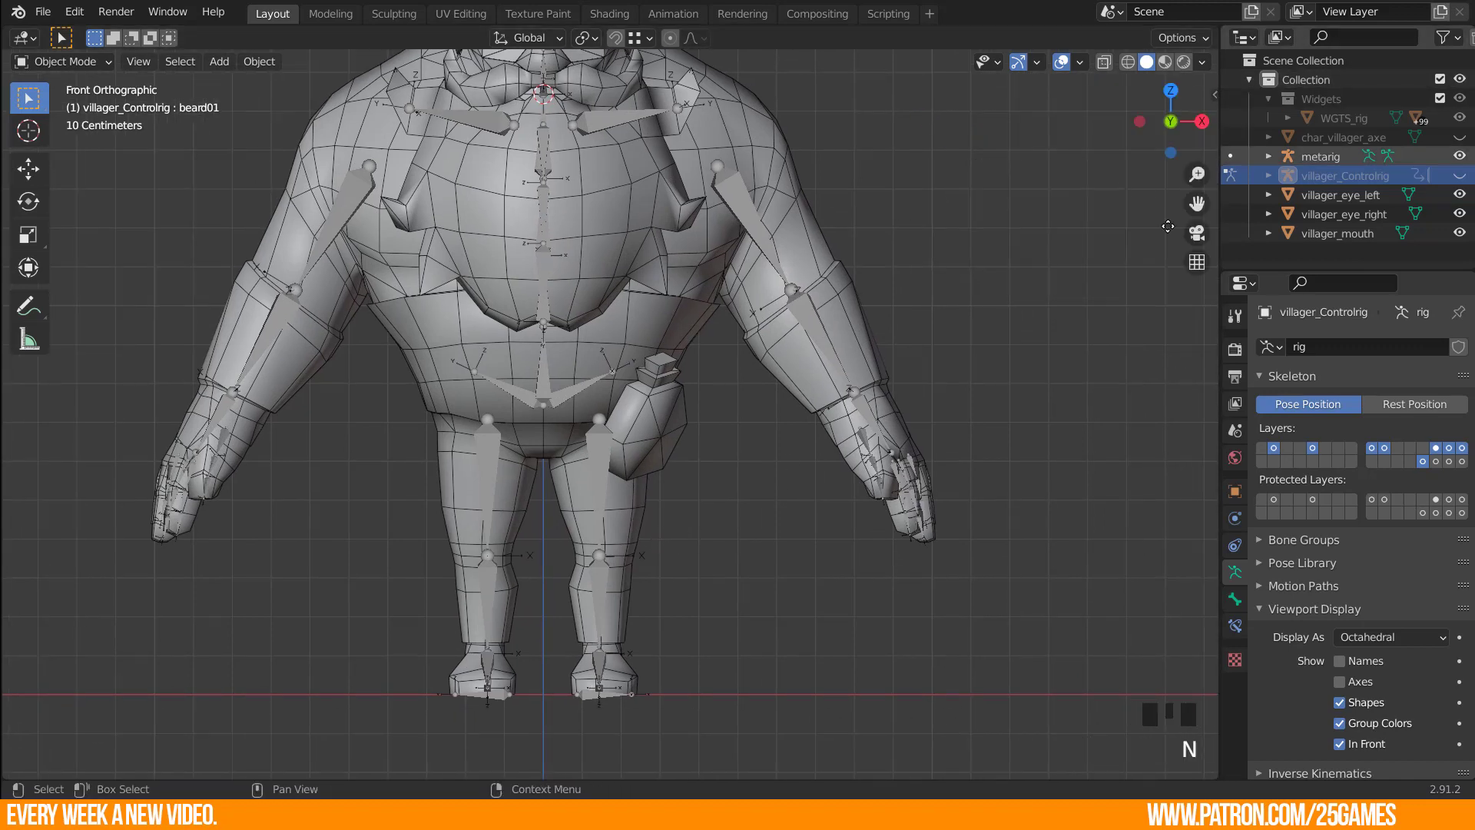
left_click(605, 577)
key("Tab")
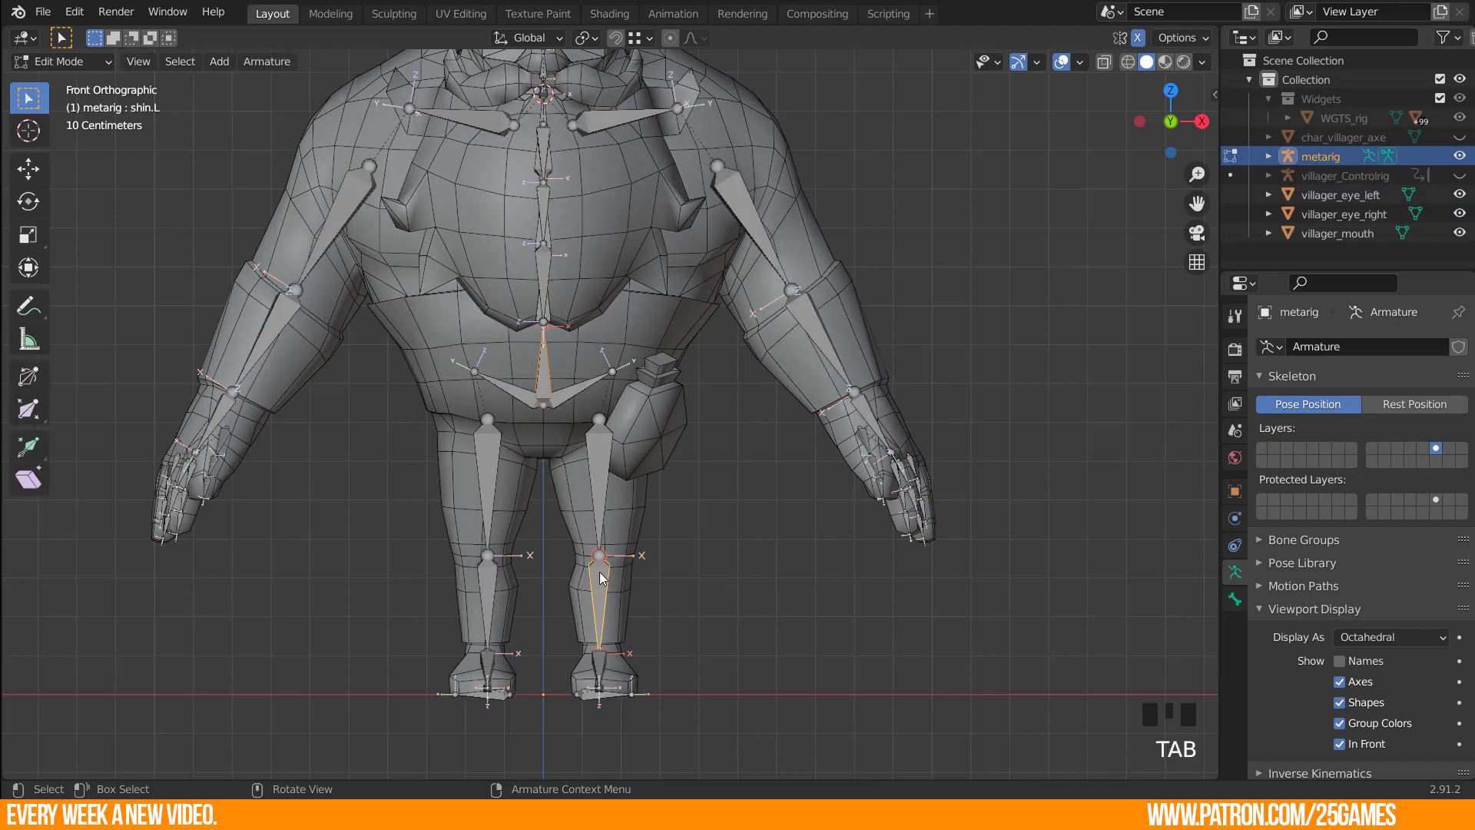
Add a new bone with Shift+A and move it toward the villager's left hand.
left_click(794, 592)
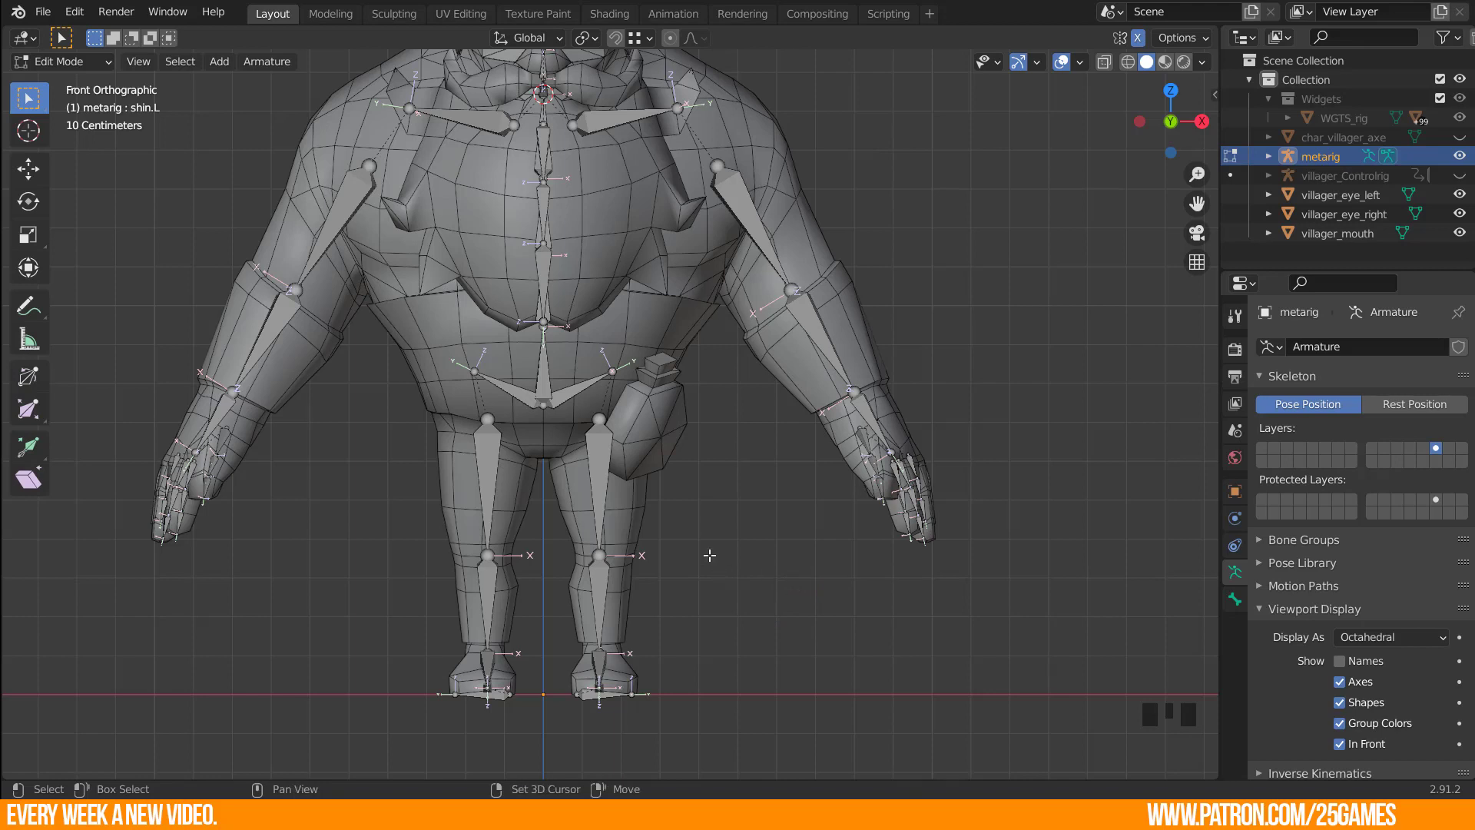
key("shift+a")
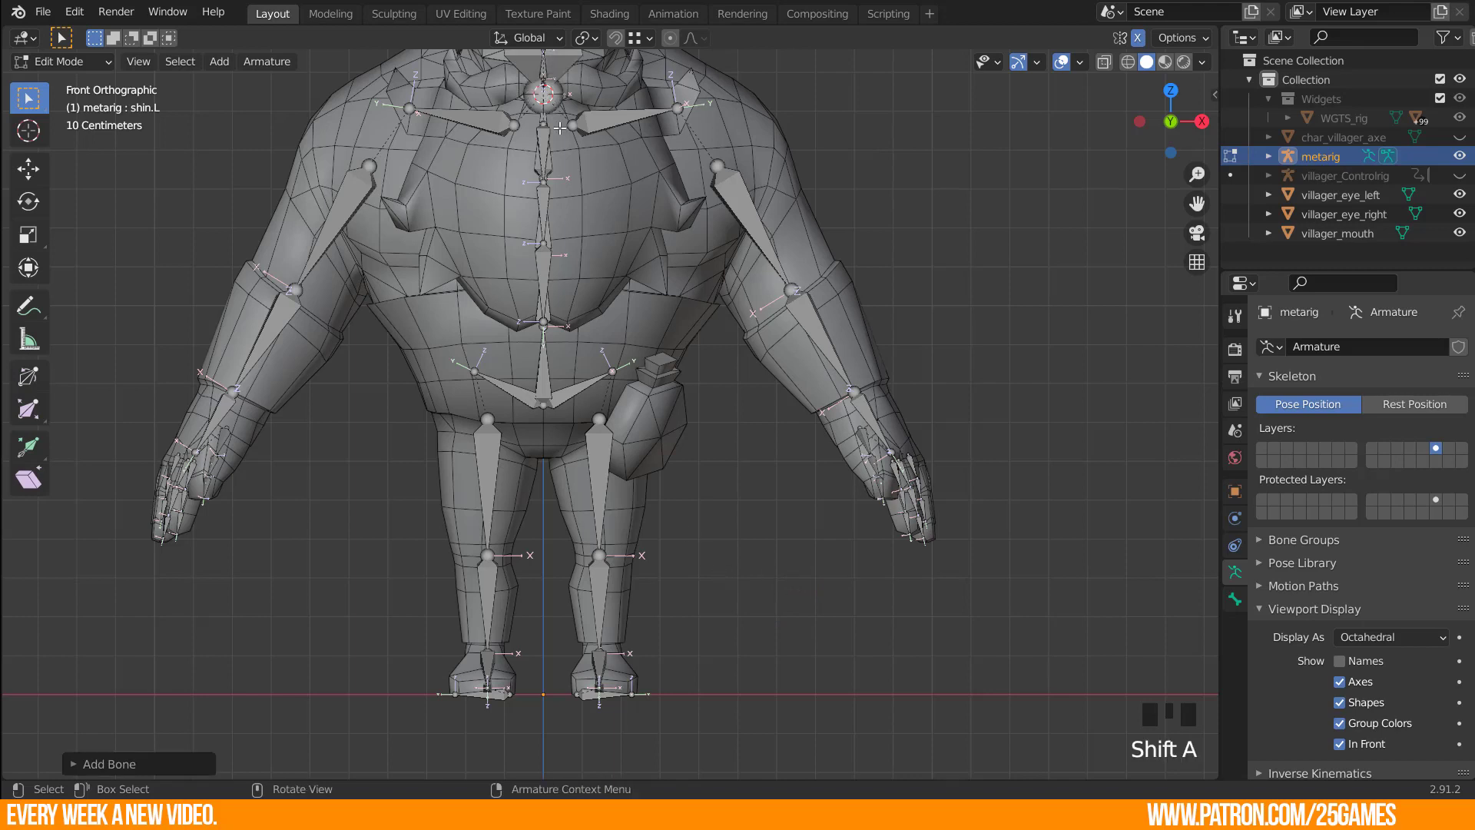
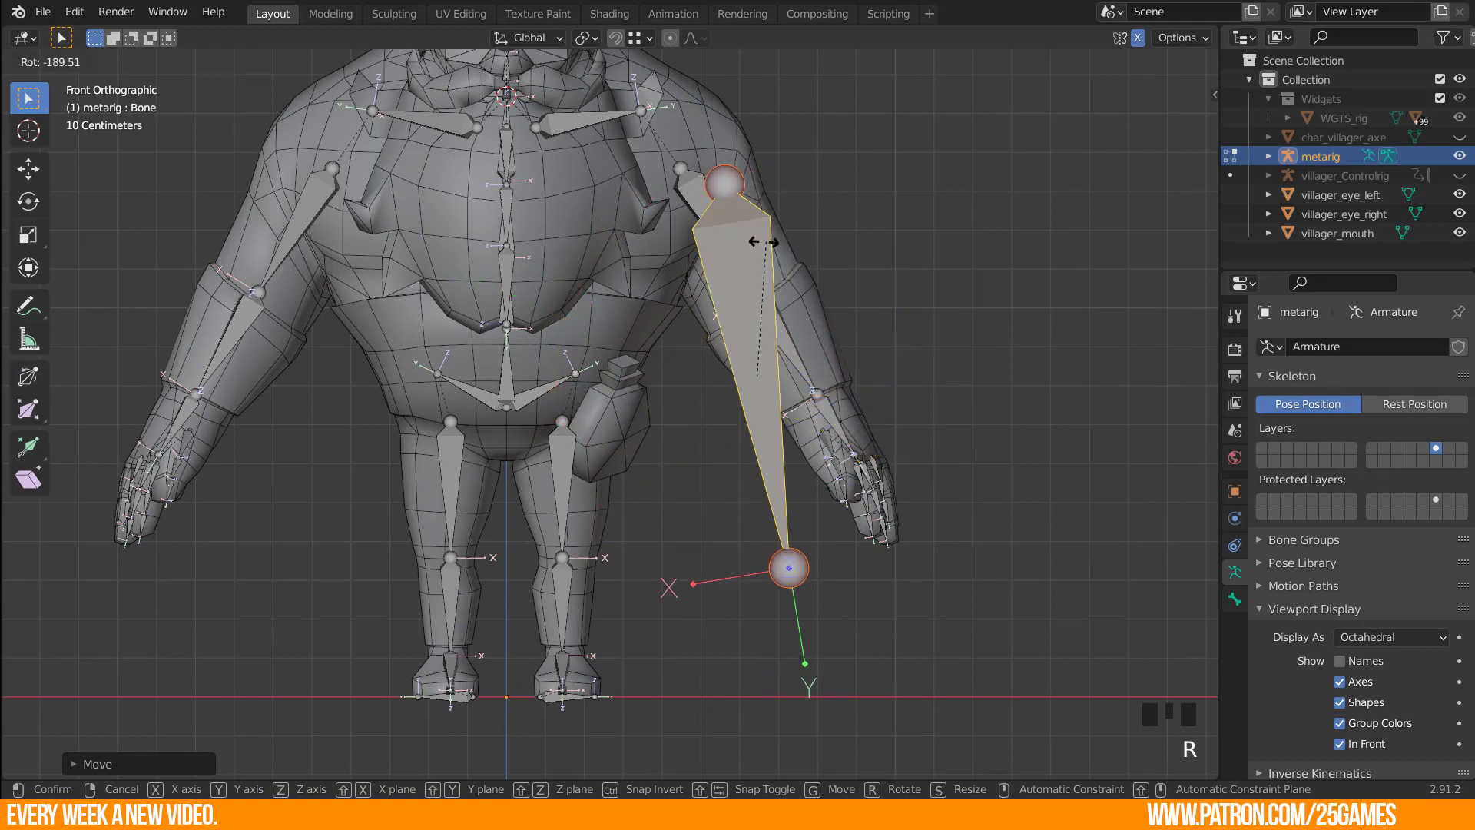
key("g")
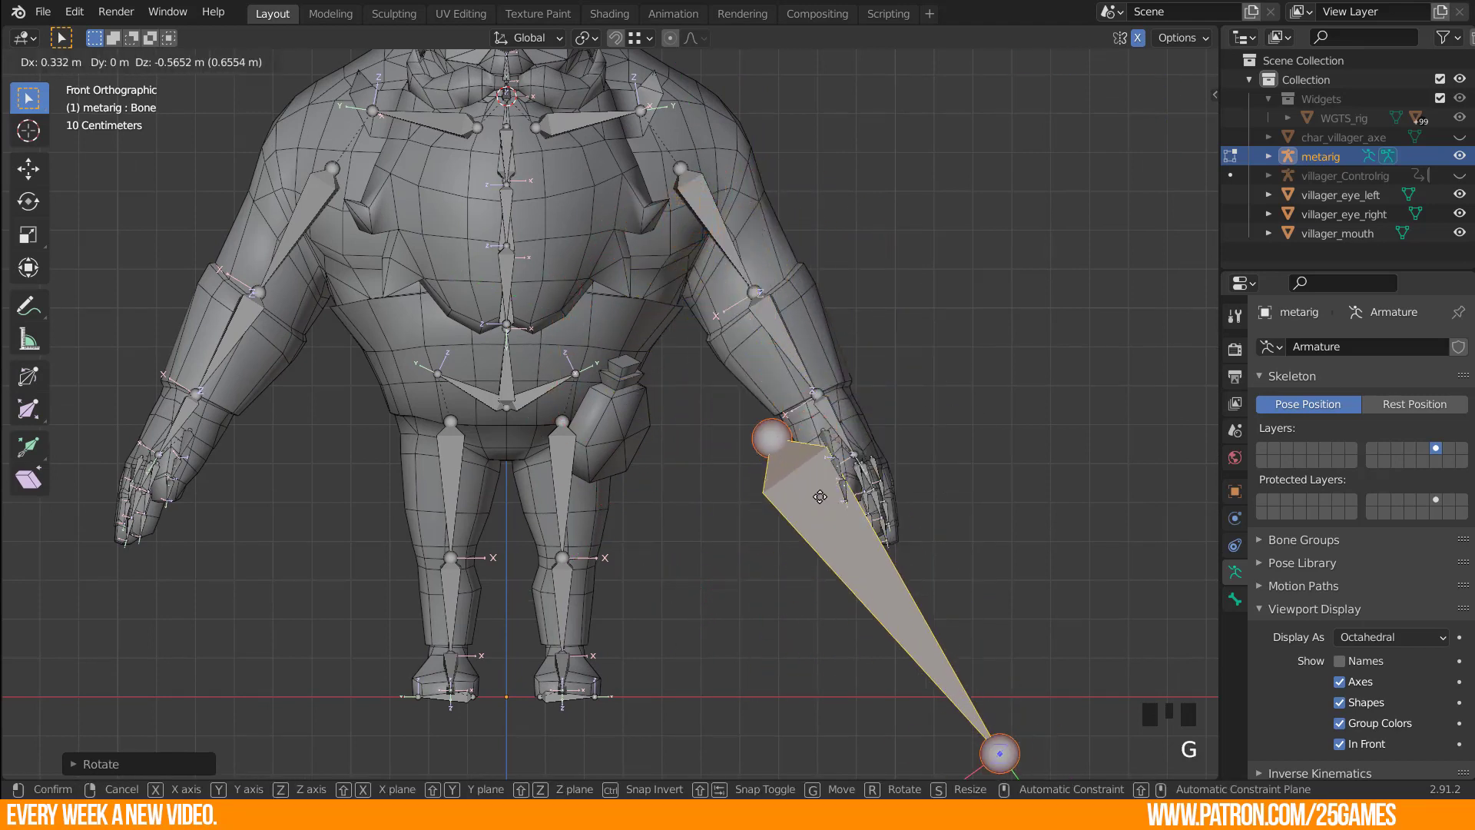
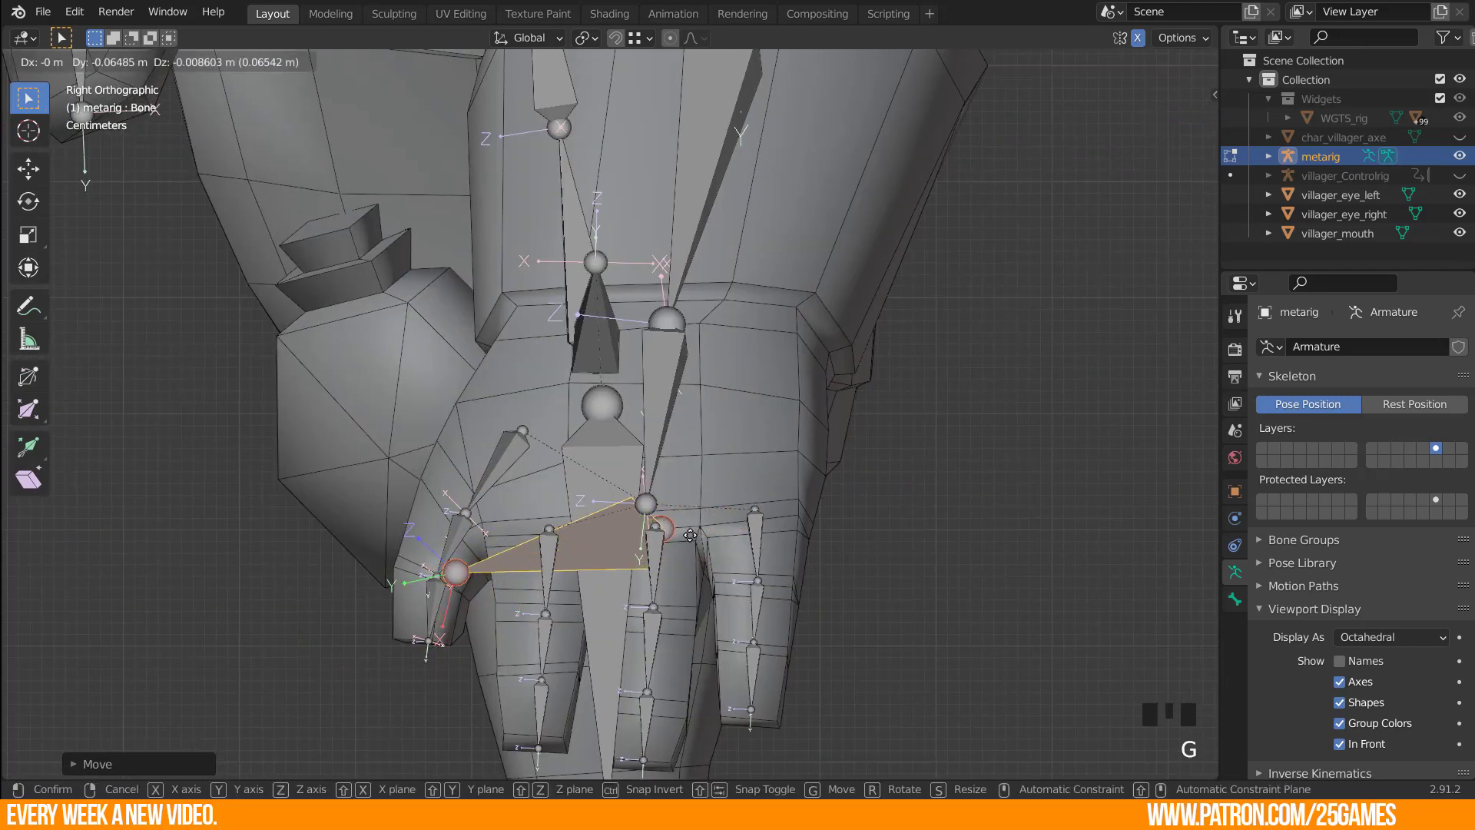
Rotate the new bone so it lies across the left palm.
key("r")
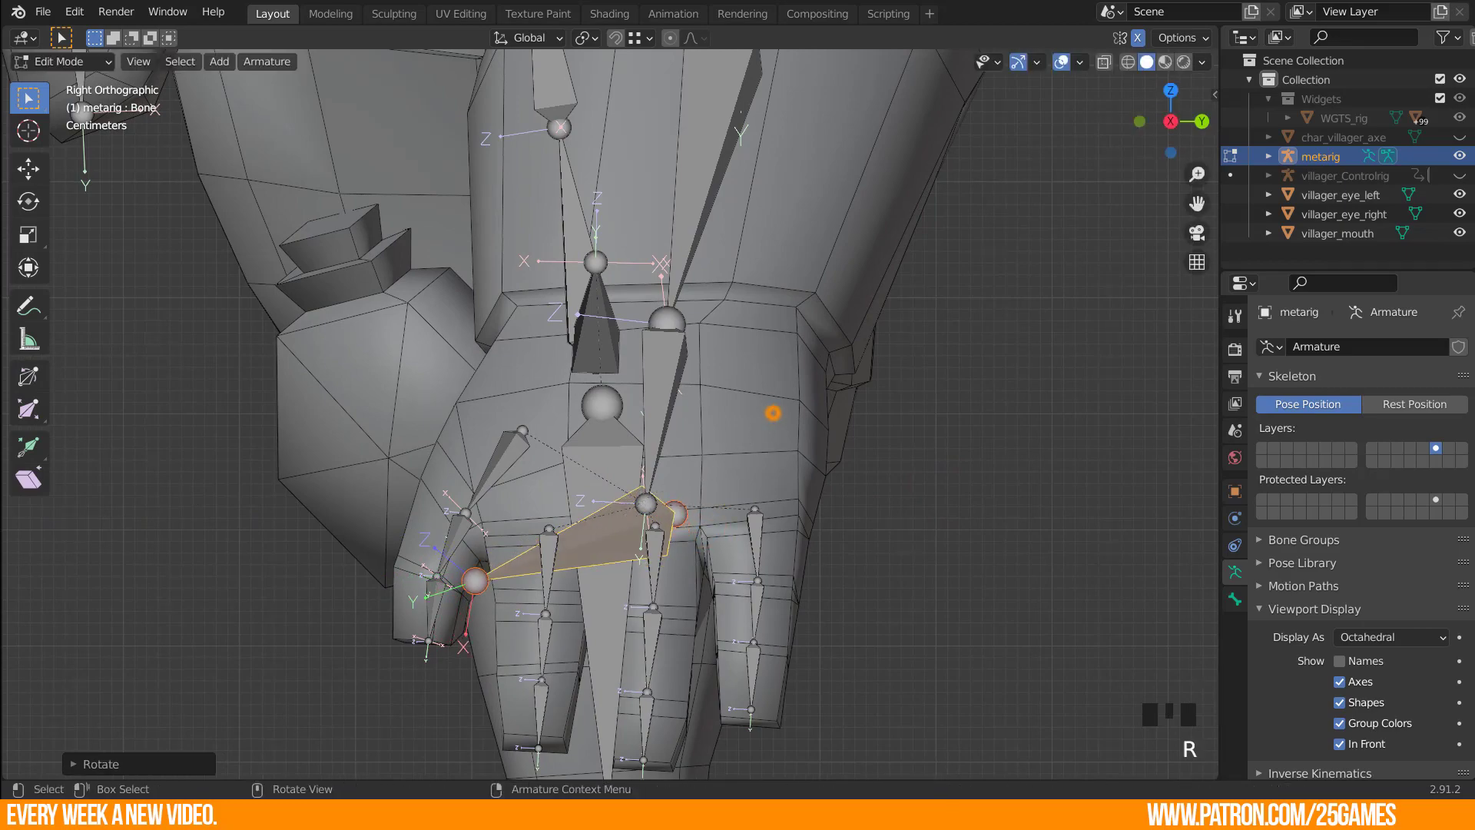
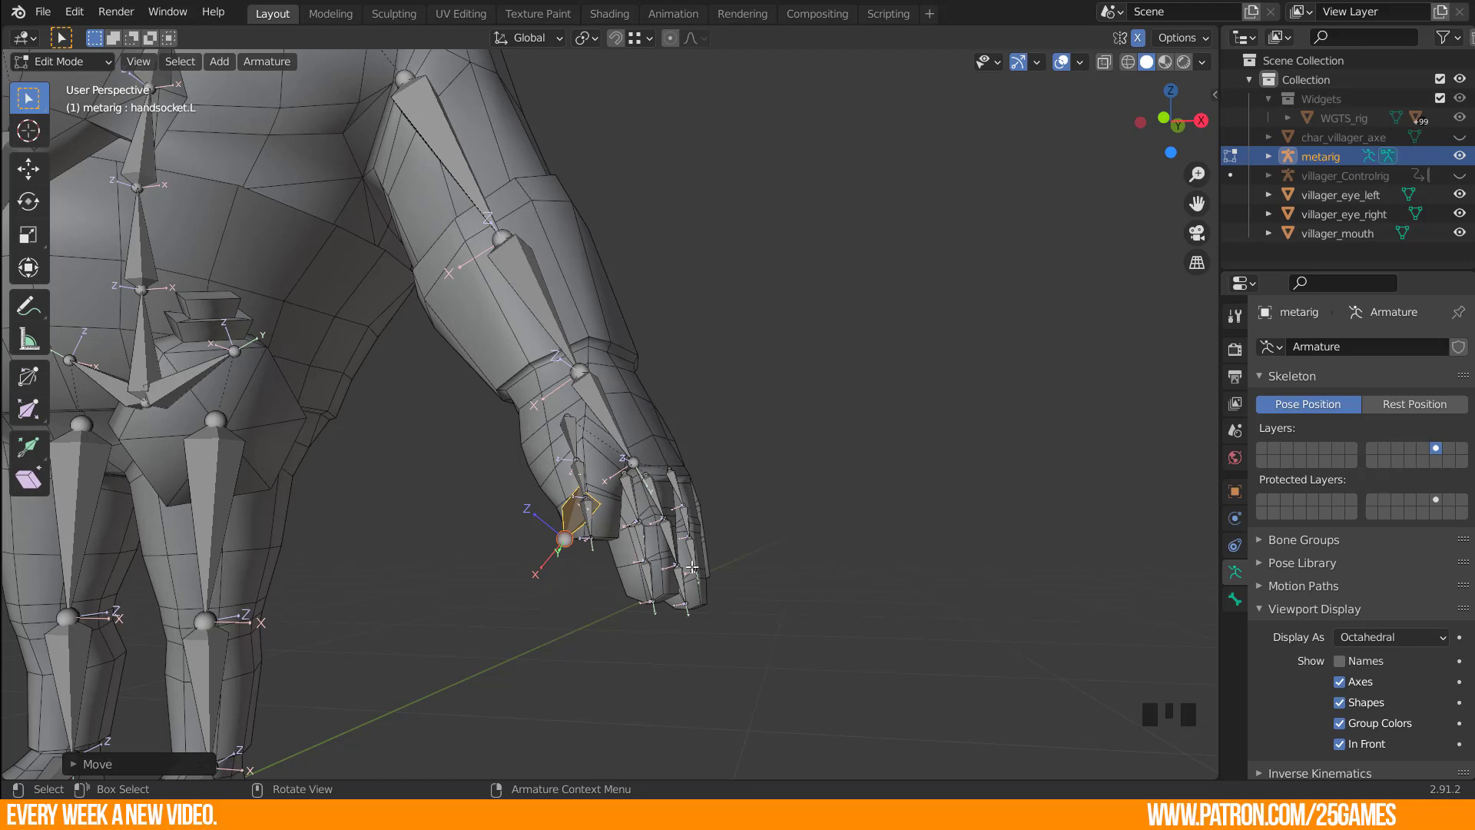
Check handsocket.L in pose mode and review its Bone properties with basic.super_copy Rigify type.
key("Tab")
key("Tab")
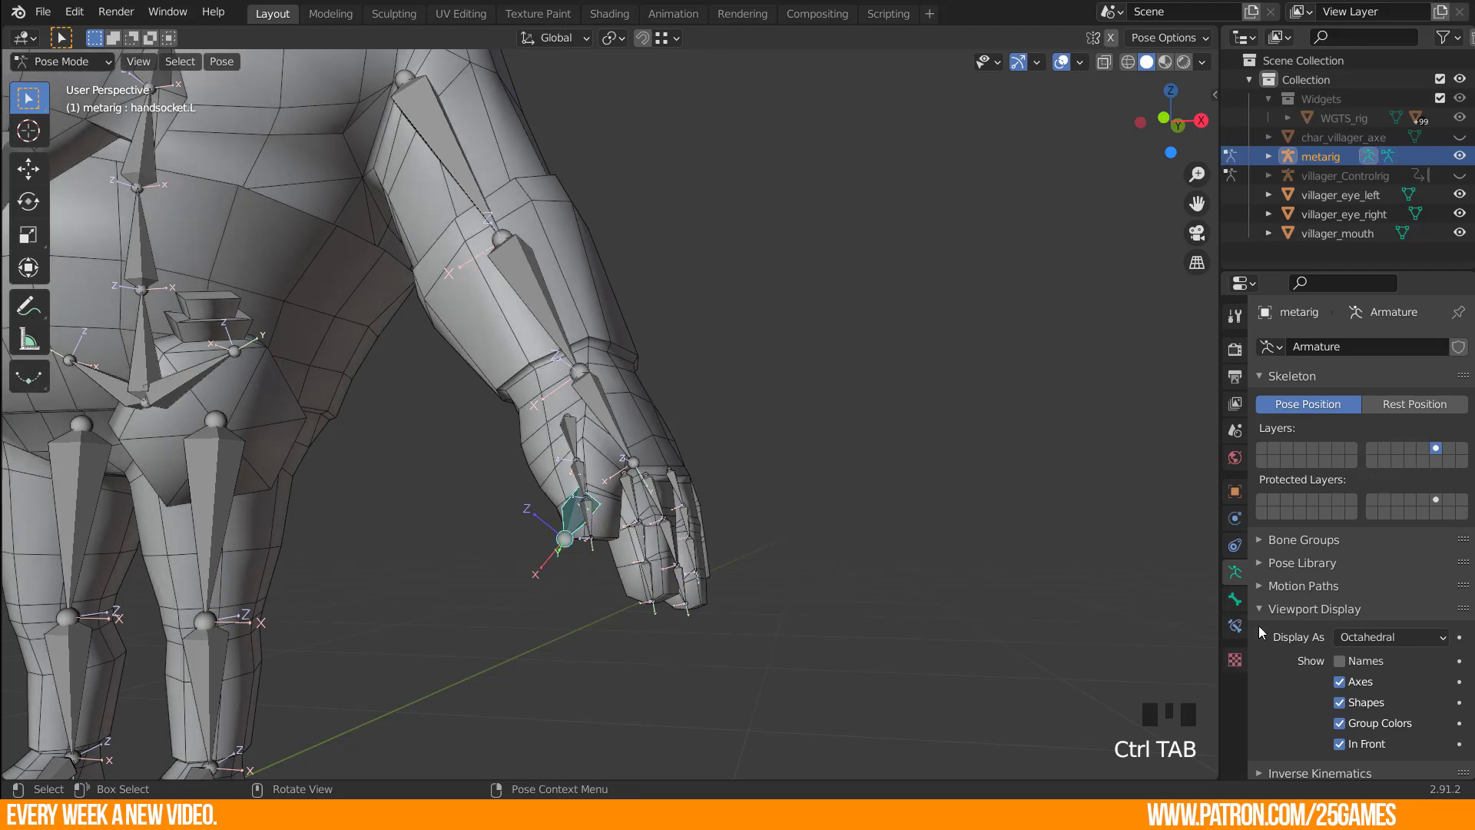
left_click(1241, 603)
scroll("down", 3)
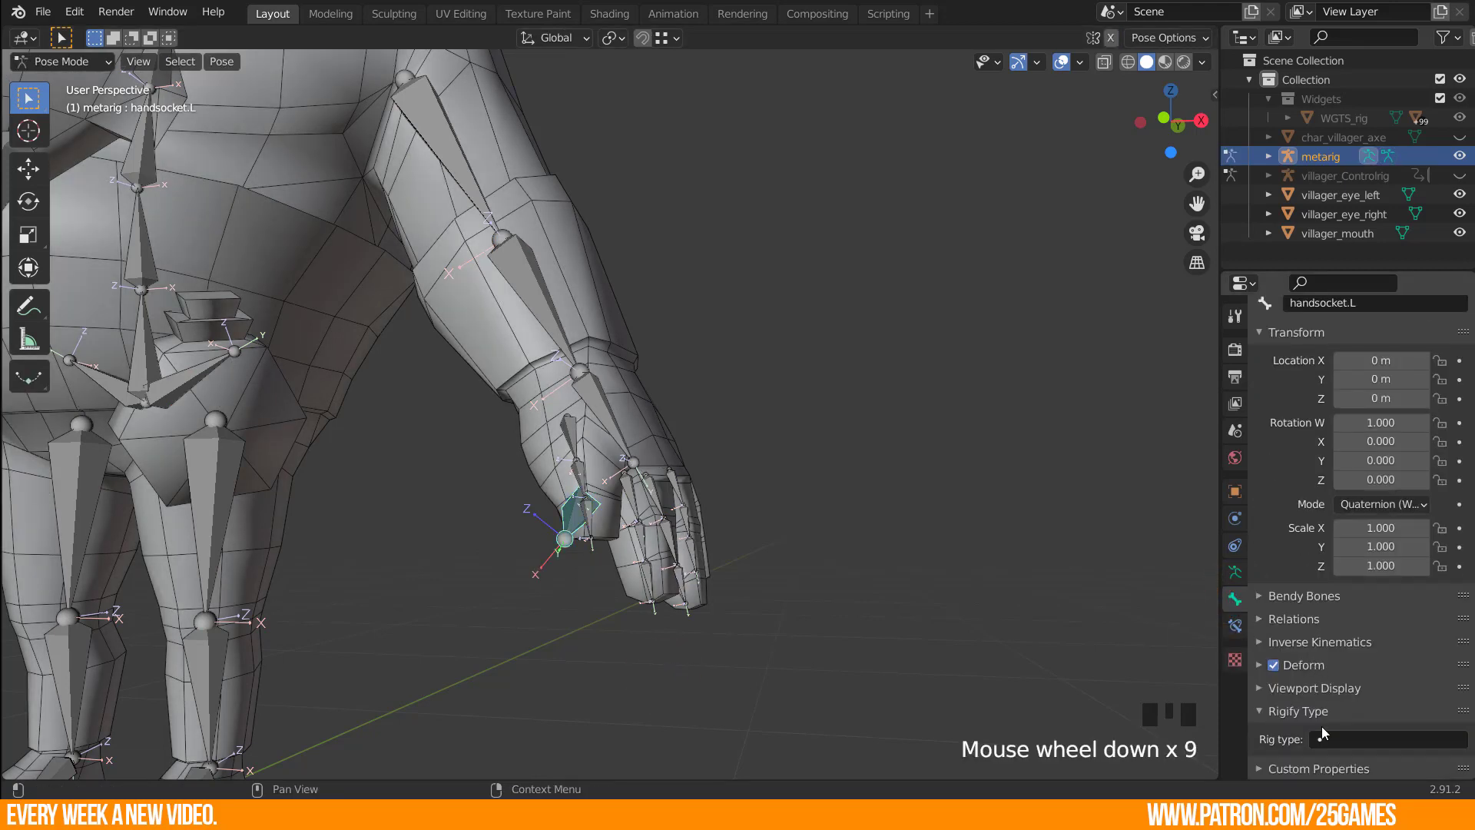
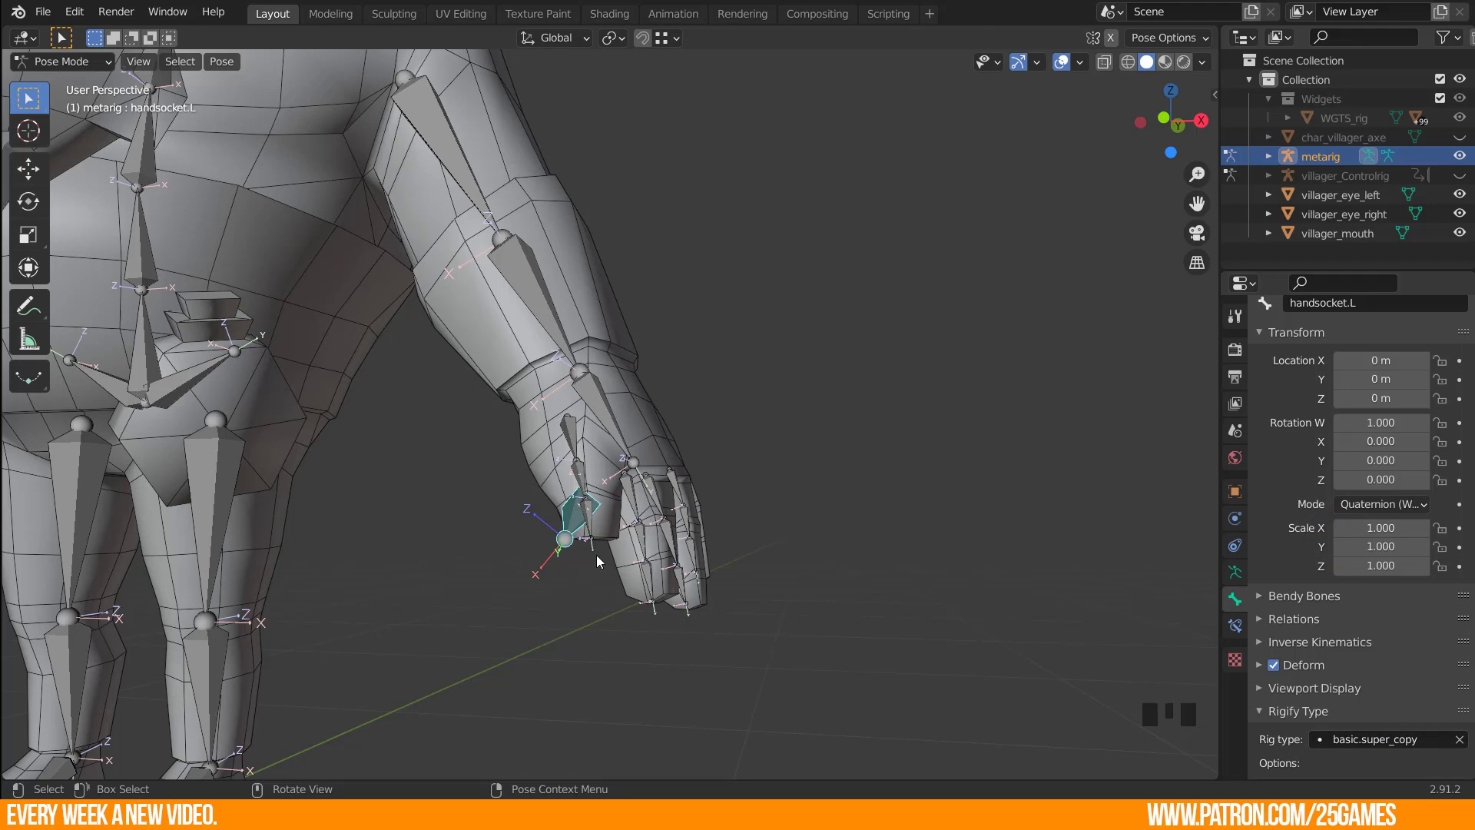
middle_click(582, 513)
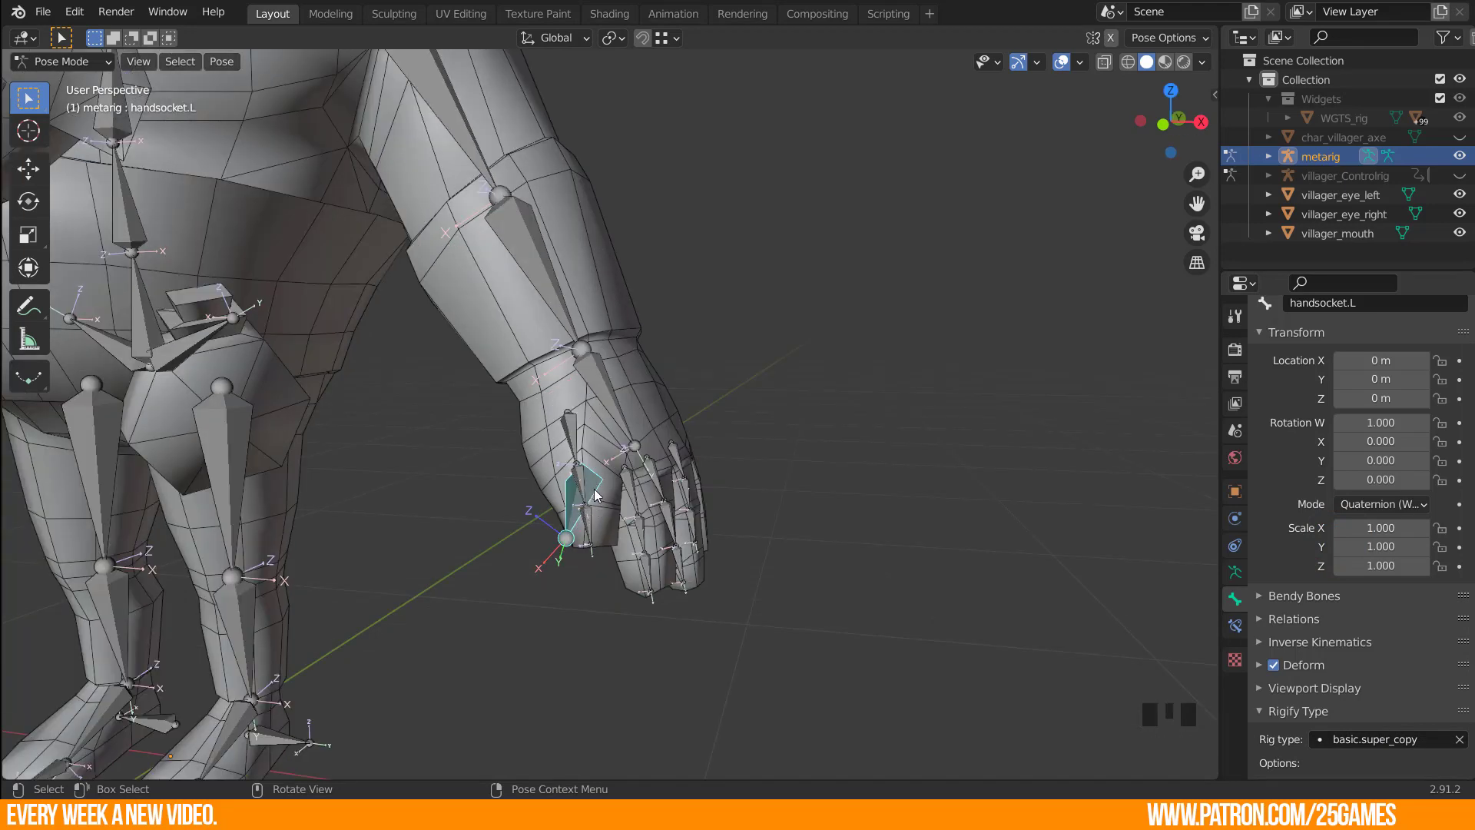
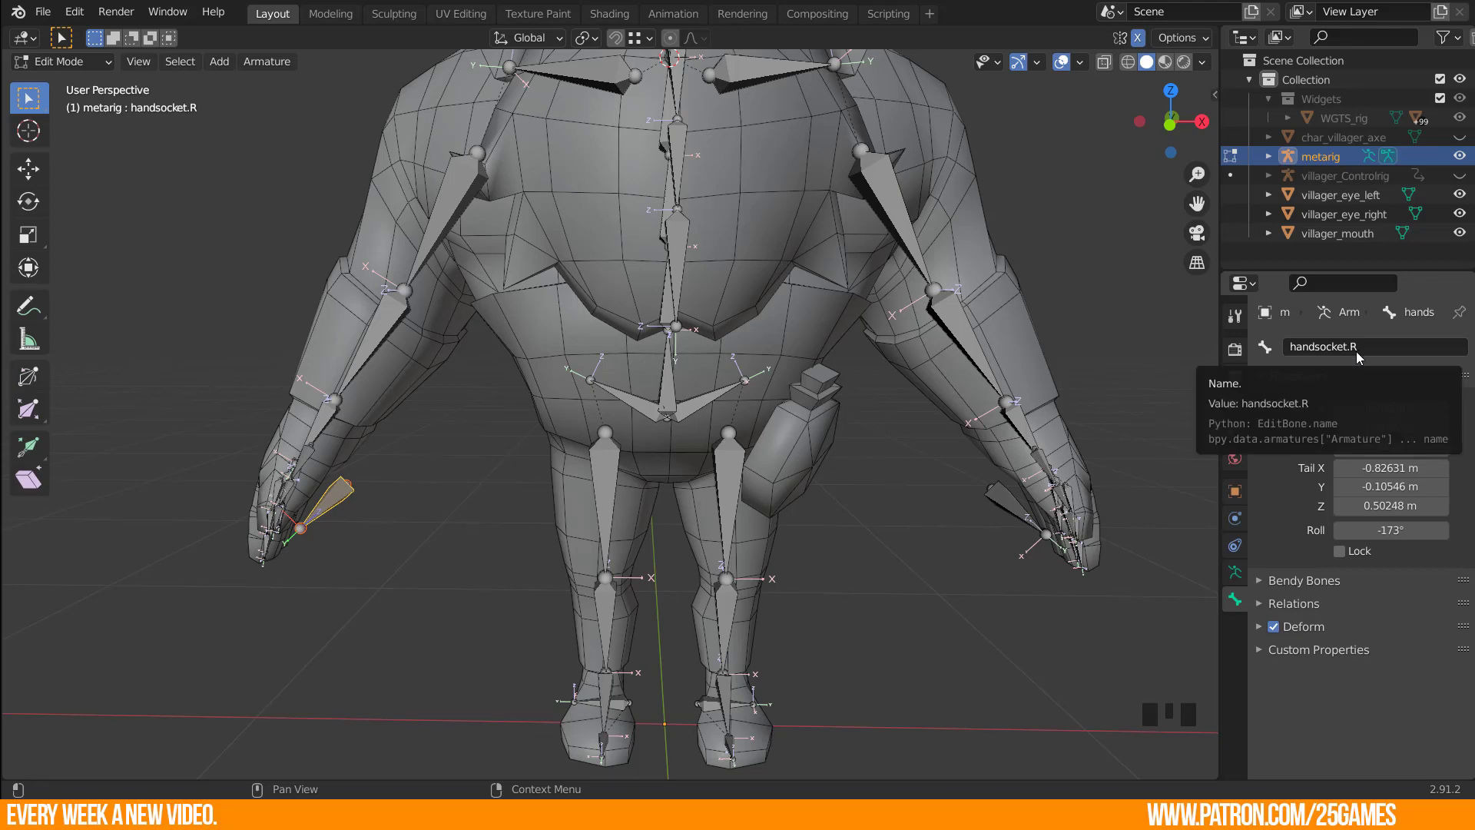
With X-Axis Mirror on, parent handsocket.L to hand.L keeping offset, mirrored to the right side.
left_click(1002, 504)
left_click_drag(981, 508, 863, 477)
key("n")
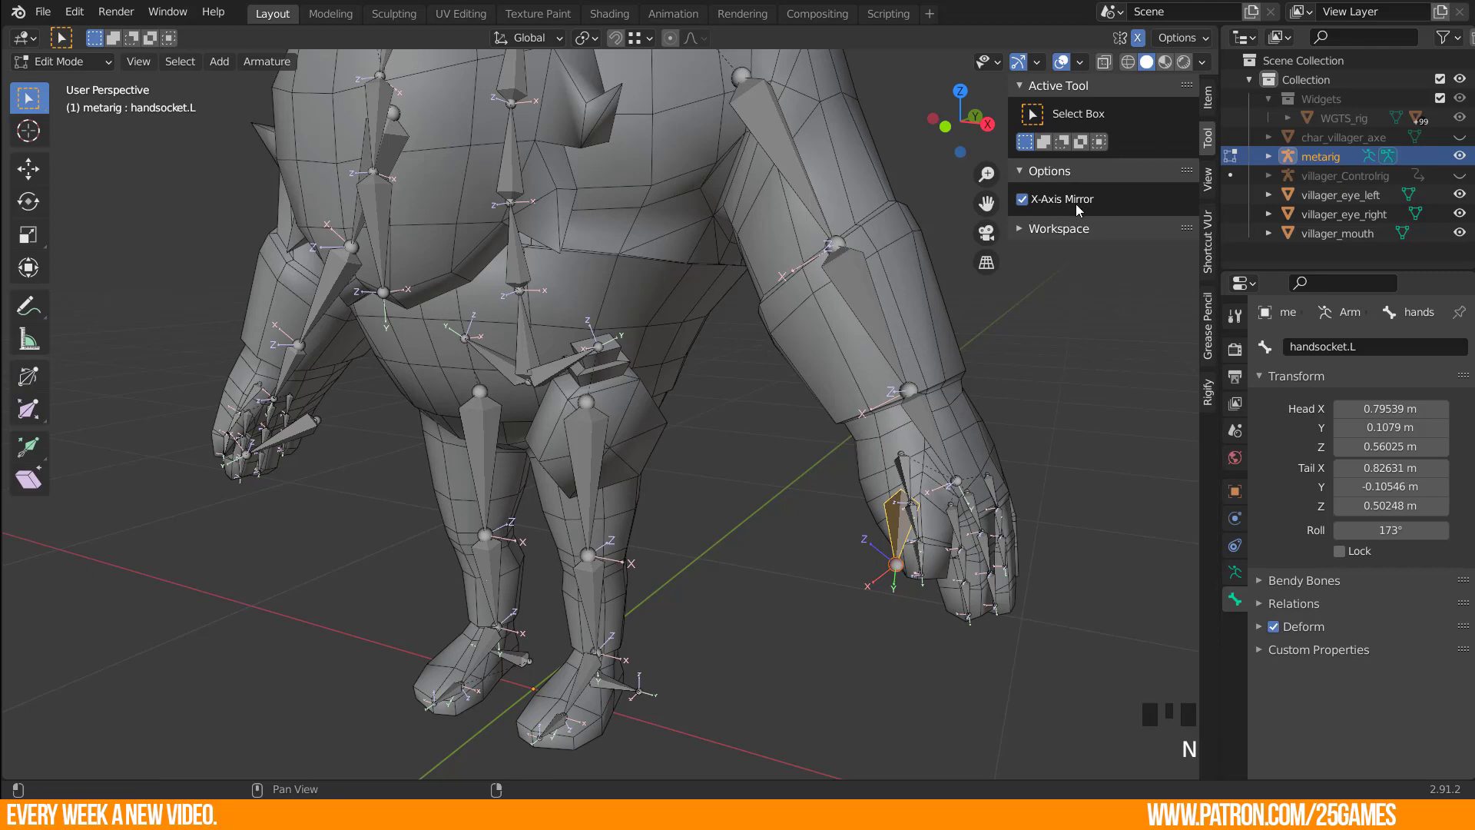
key("n")
scroll("up", 3)
left_click_drag(970, 571, 982, 457)
left_click(981, 457)
key("ctrl+p")
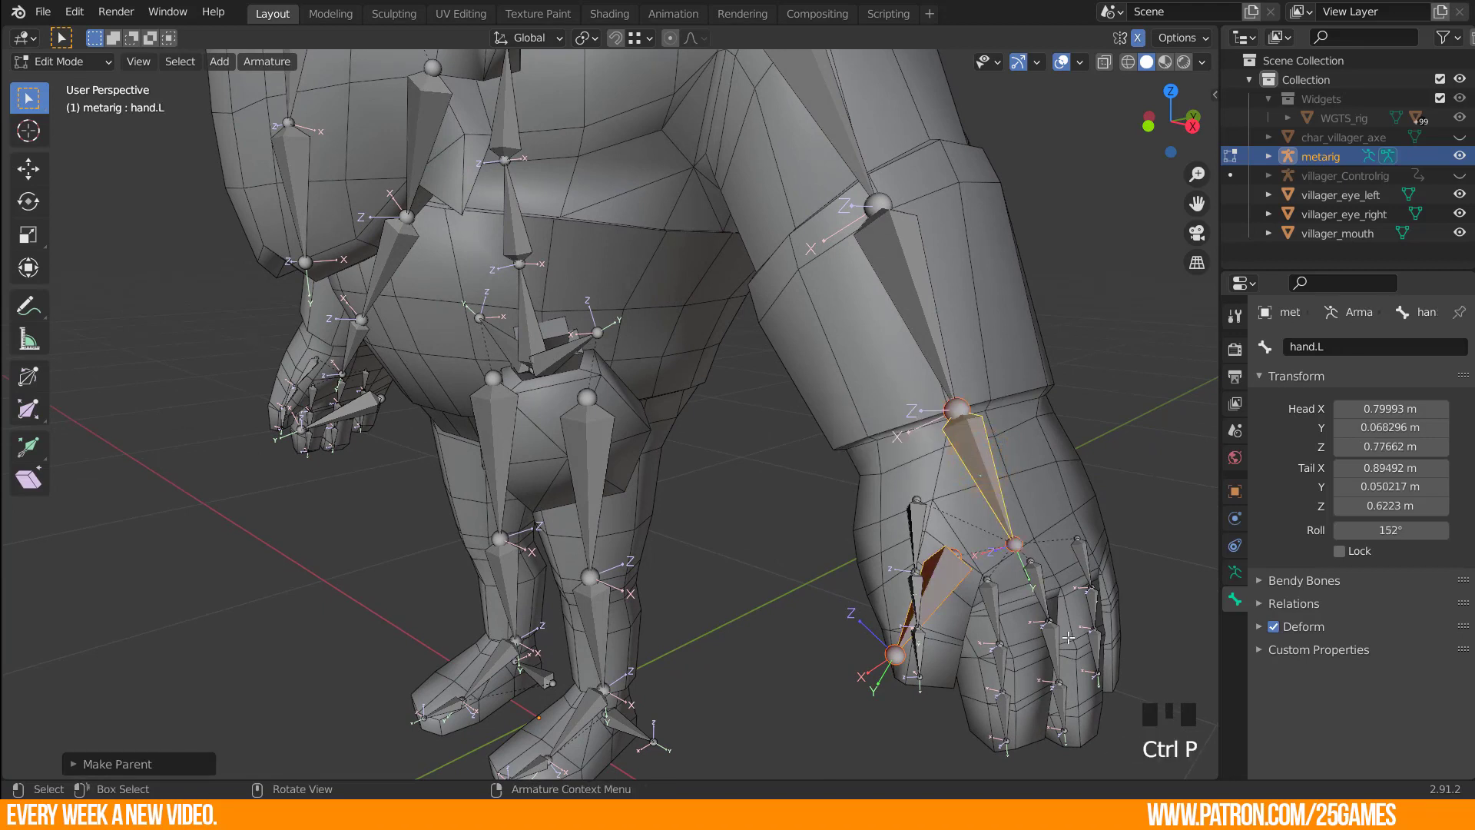
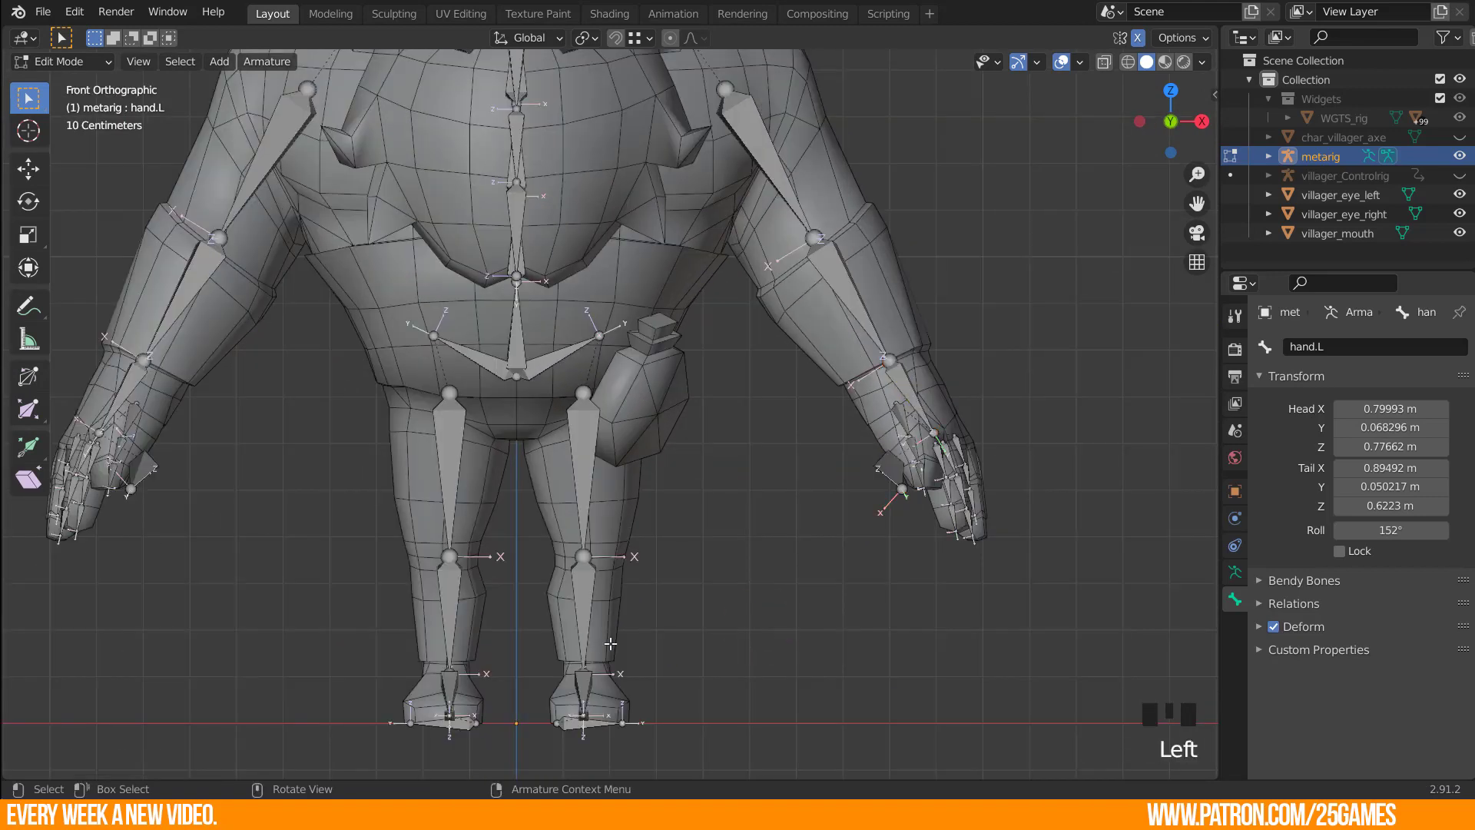
Add a new bone at the right hip and rename it beltsocket.
key("n")
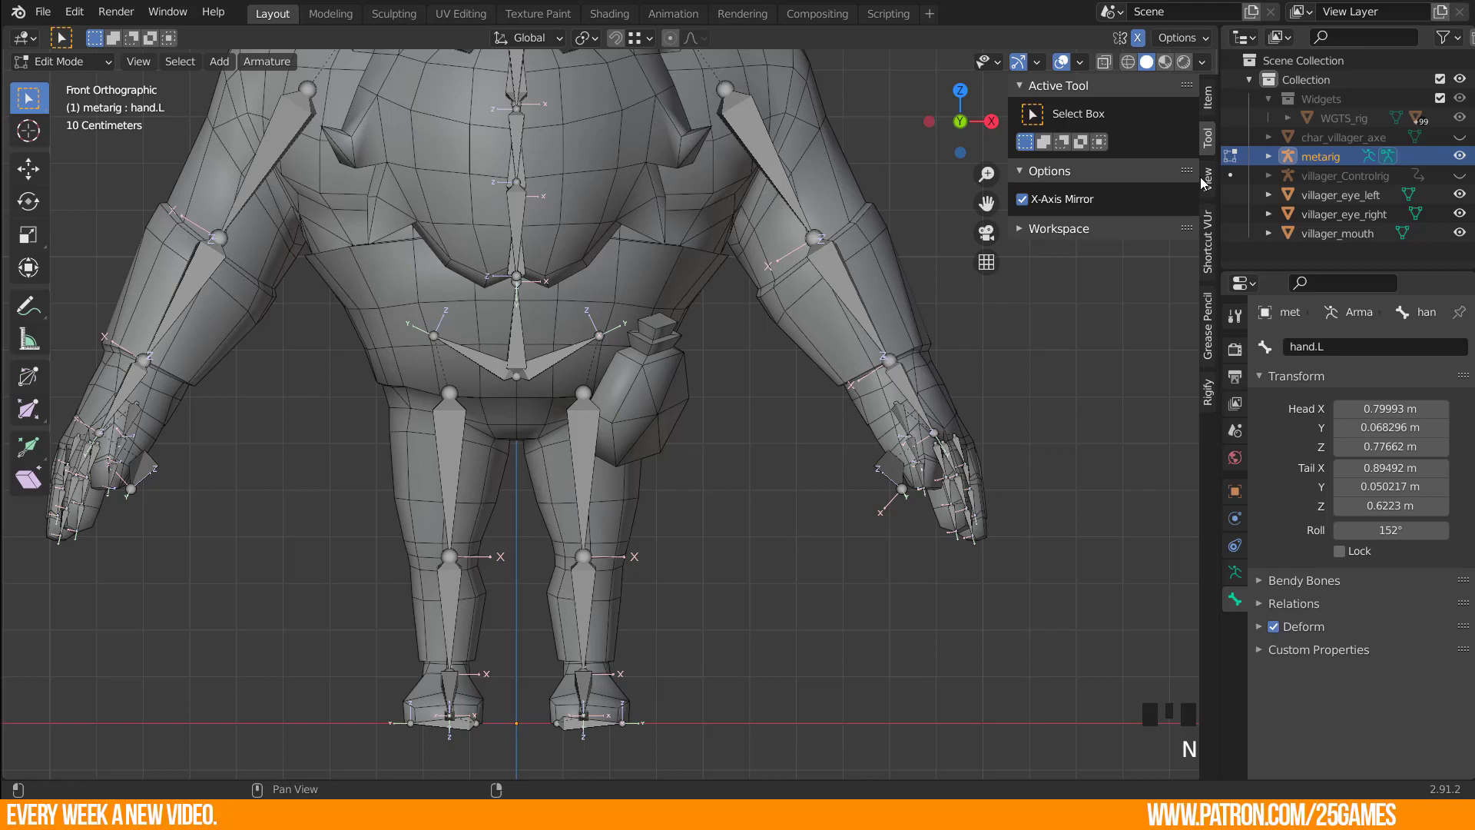
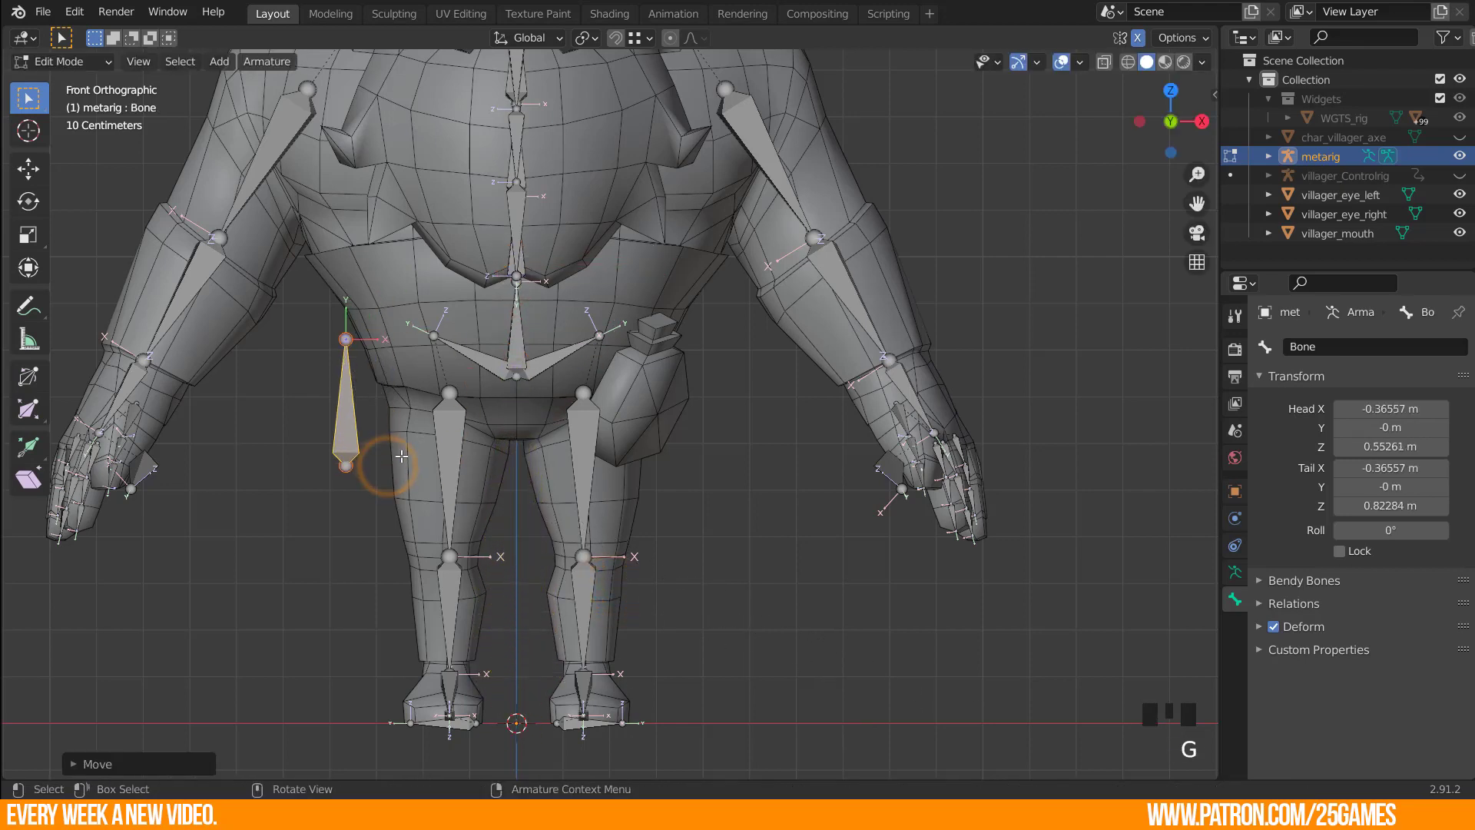
key("F2")
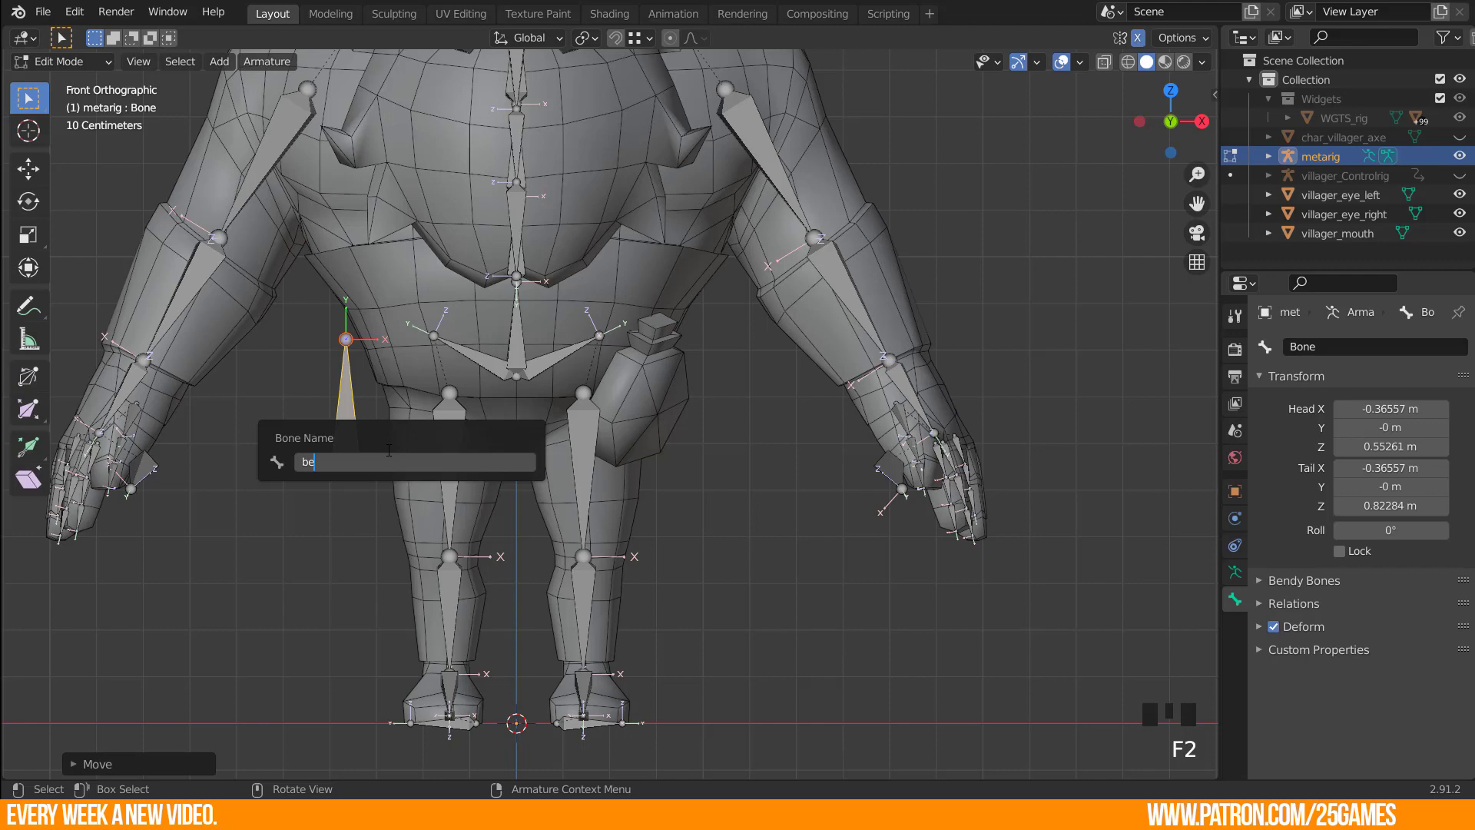
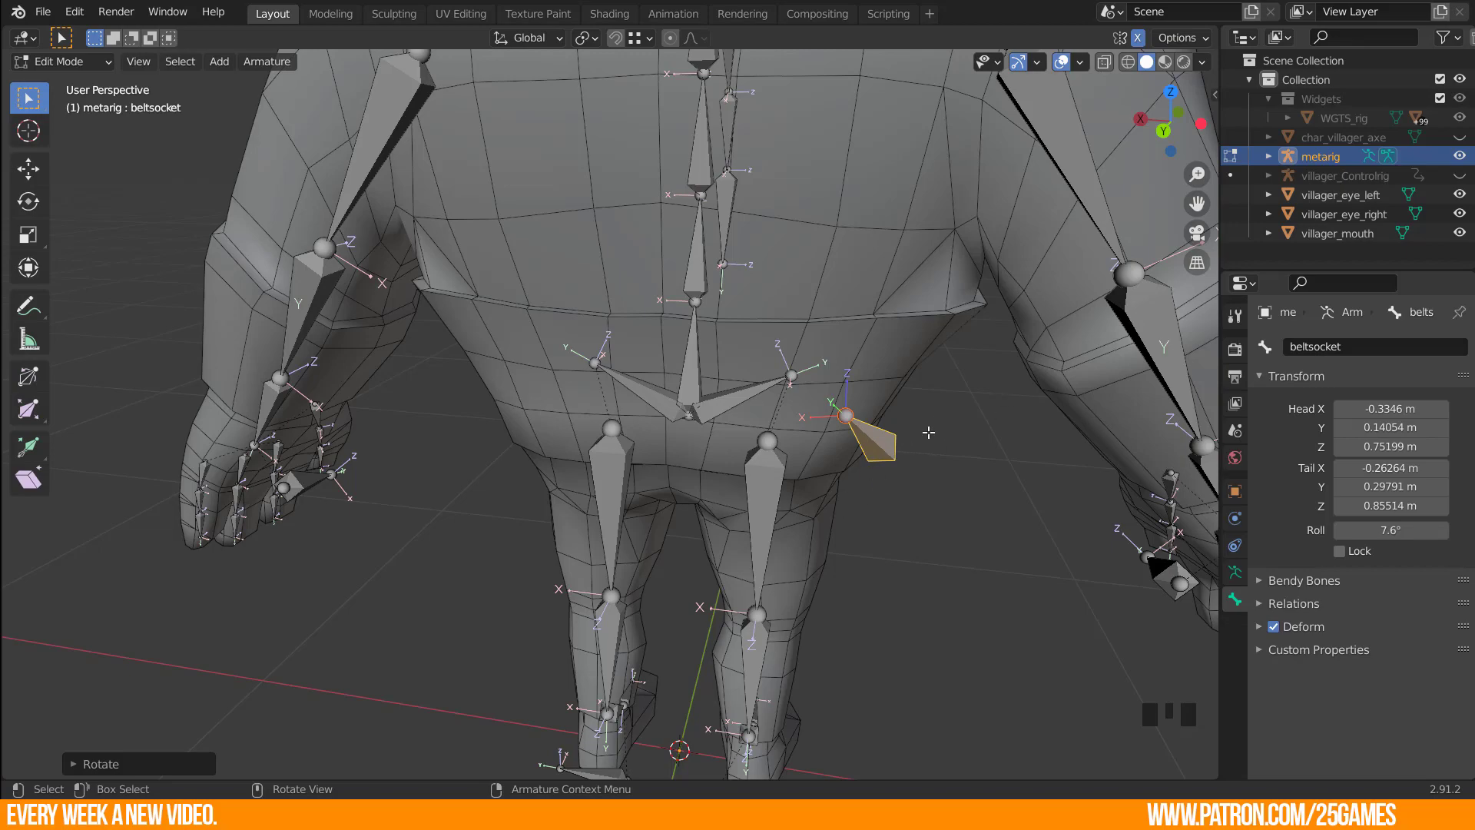
Parent beltsocket to the spine keeping offset and view the character from the front.
left_click_drag(921, 461, 520, 303)
key("Tab")
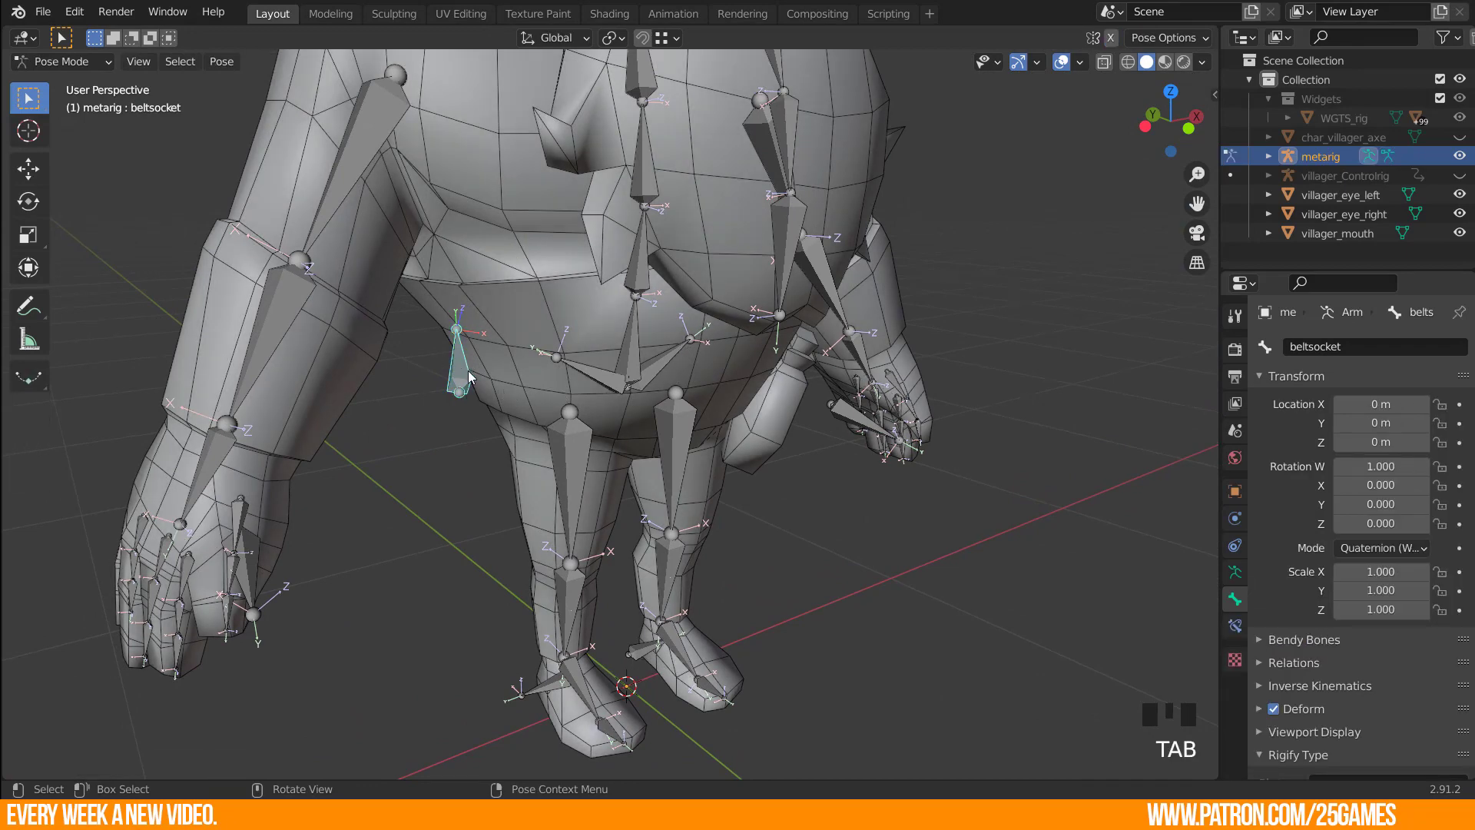
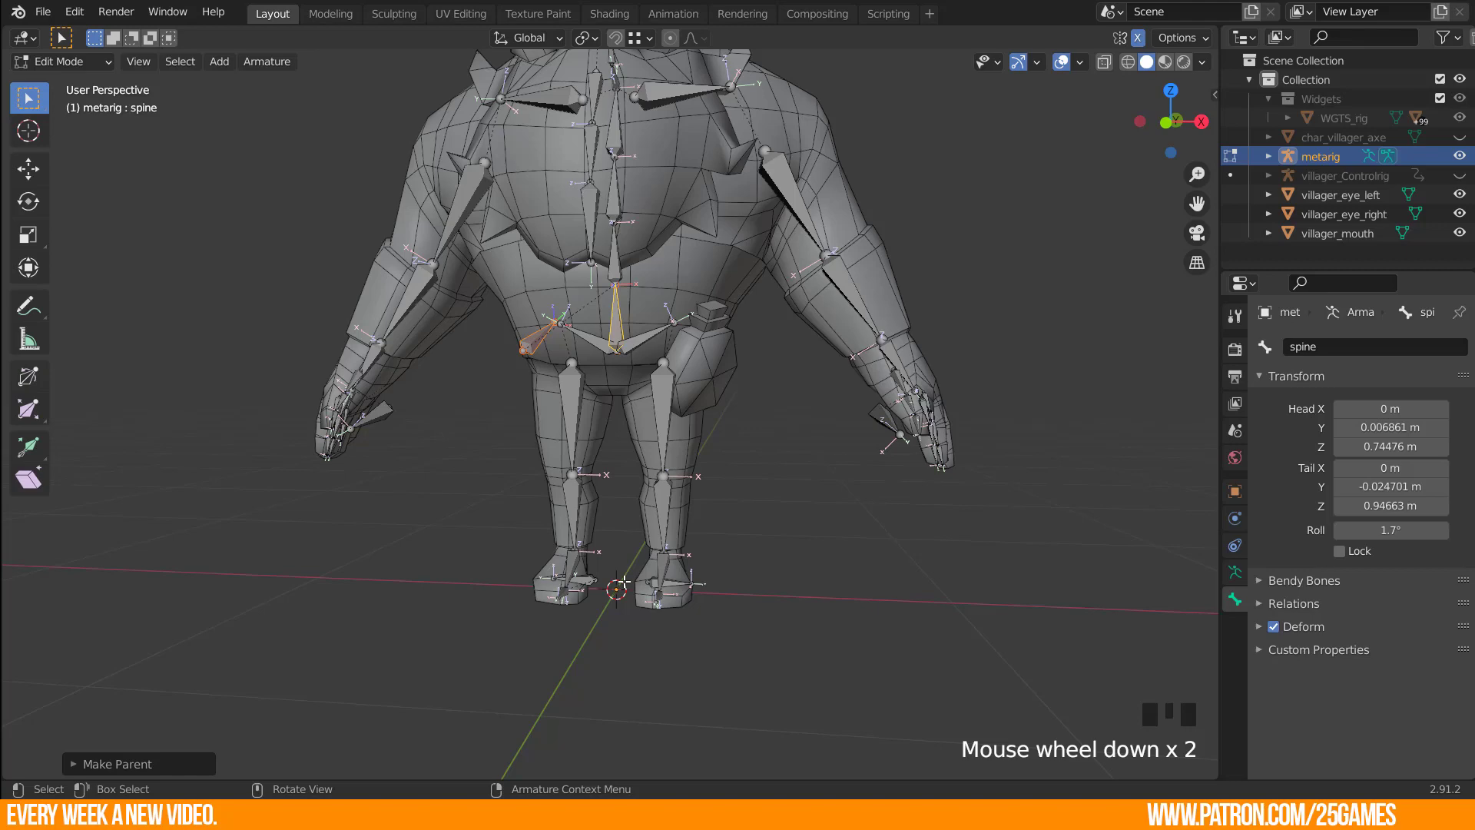
key("KP_1")
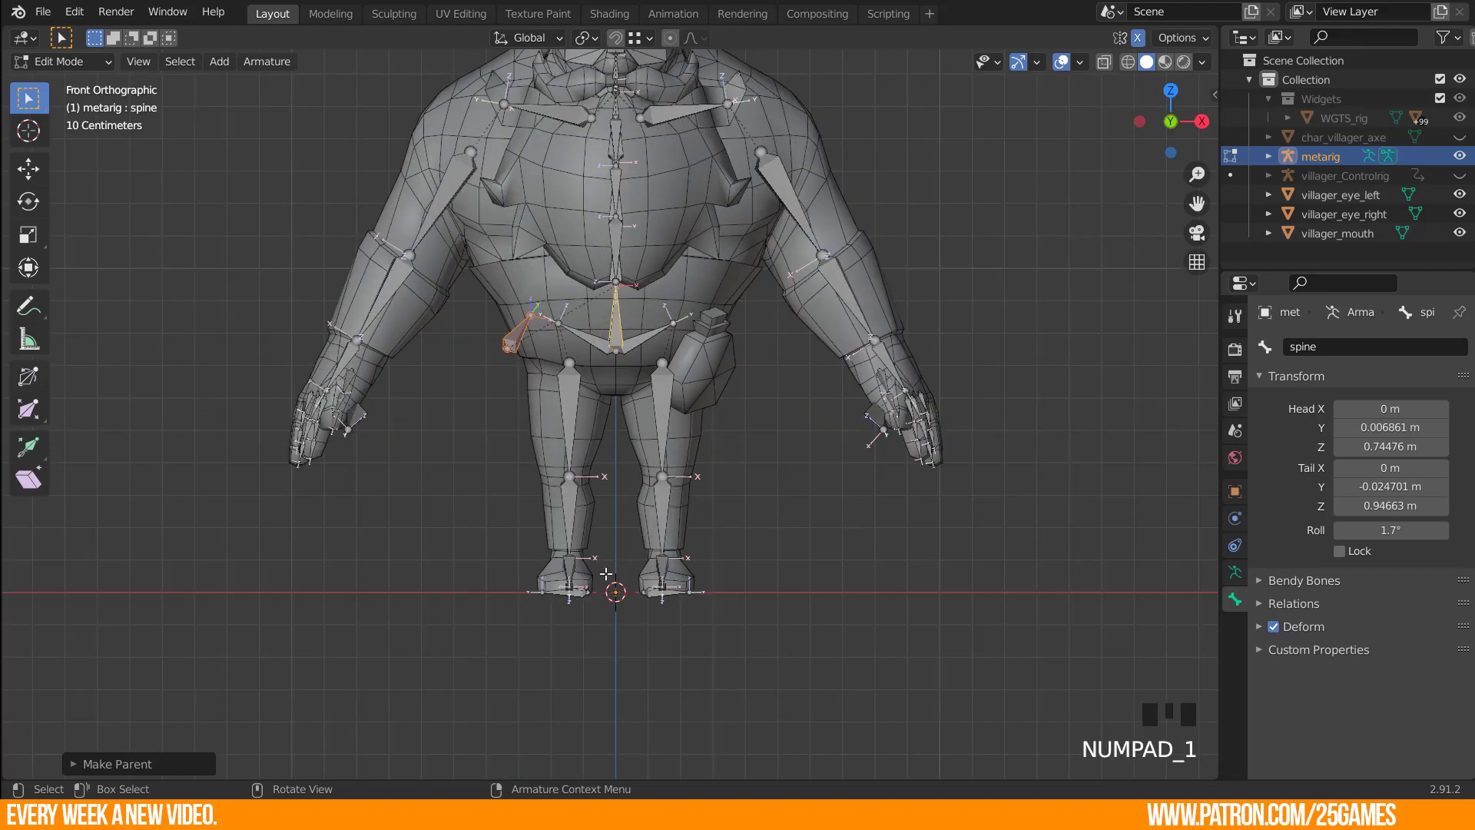
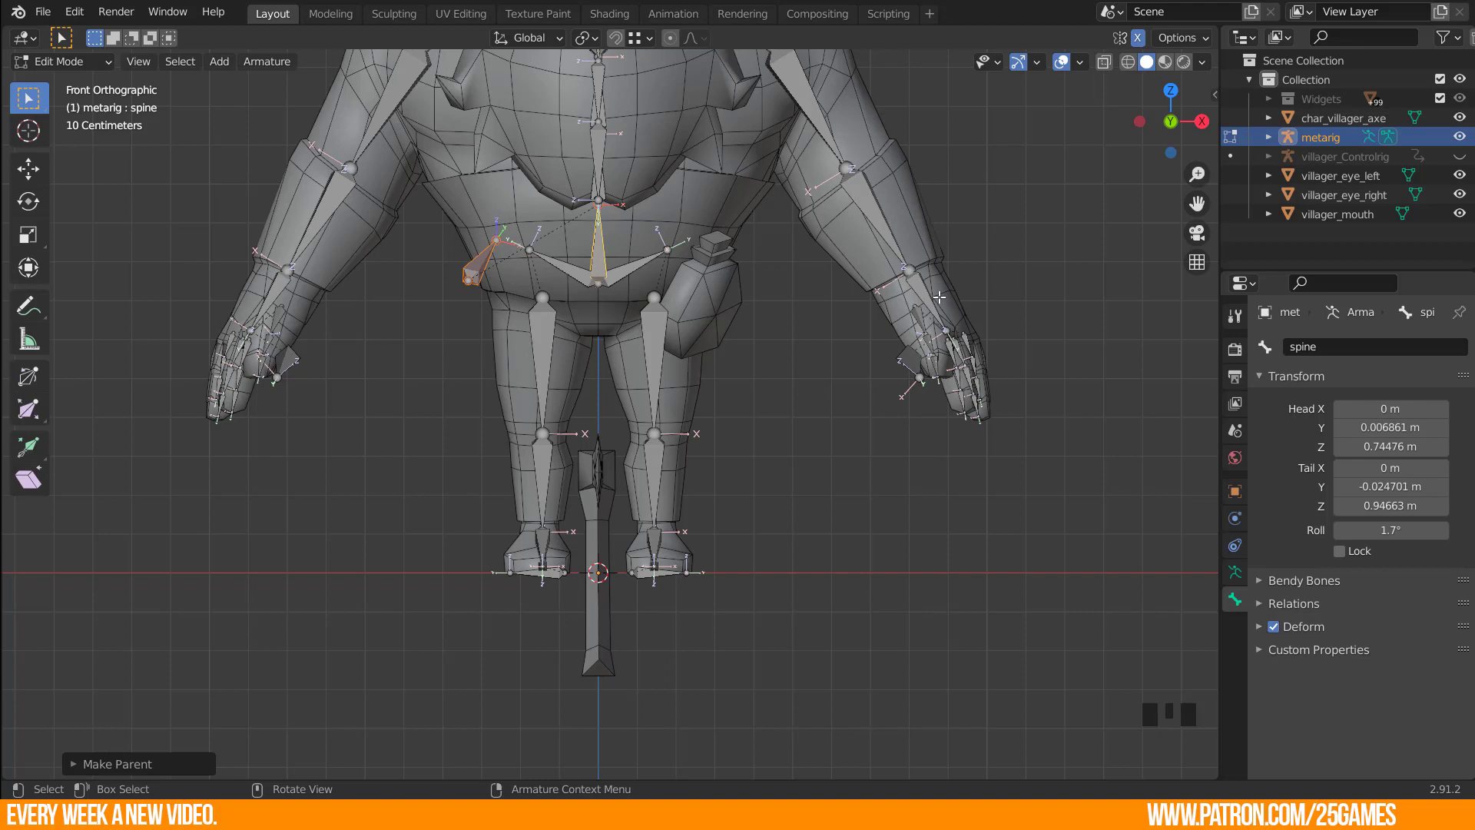
Add a new metarig bone at the axe's base and scale it down to about a quarter size.
scroll("up", 3)
scroll("down", 3)
left_click(544, 653)
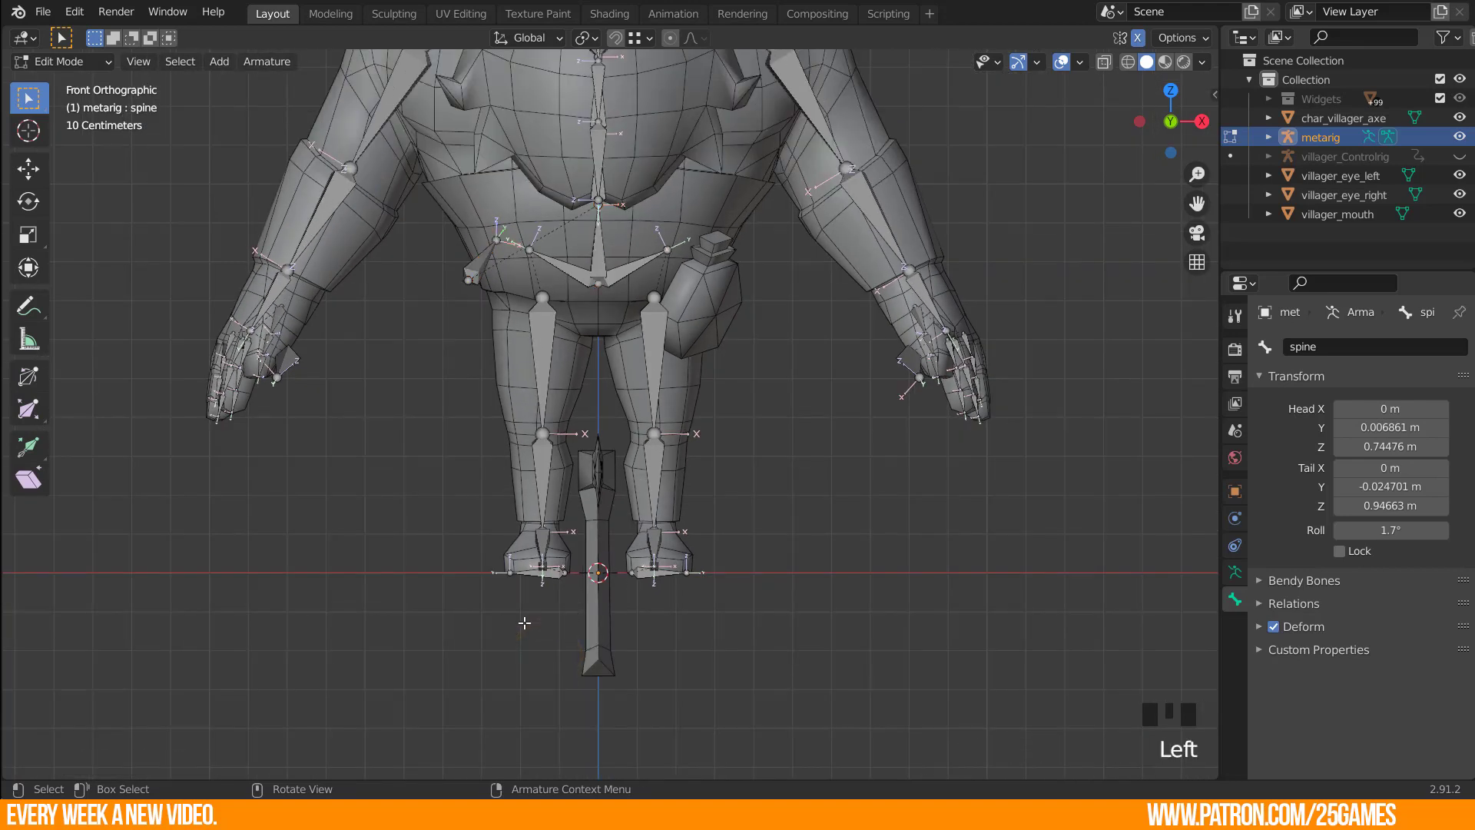
key("shift+a")
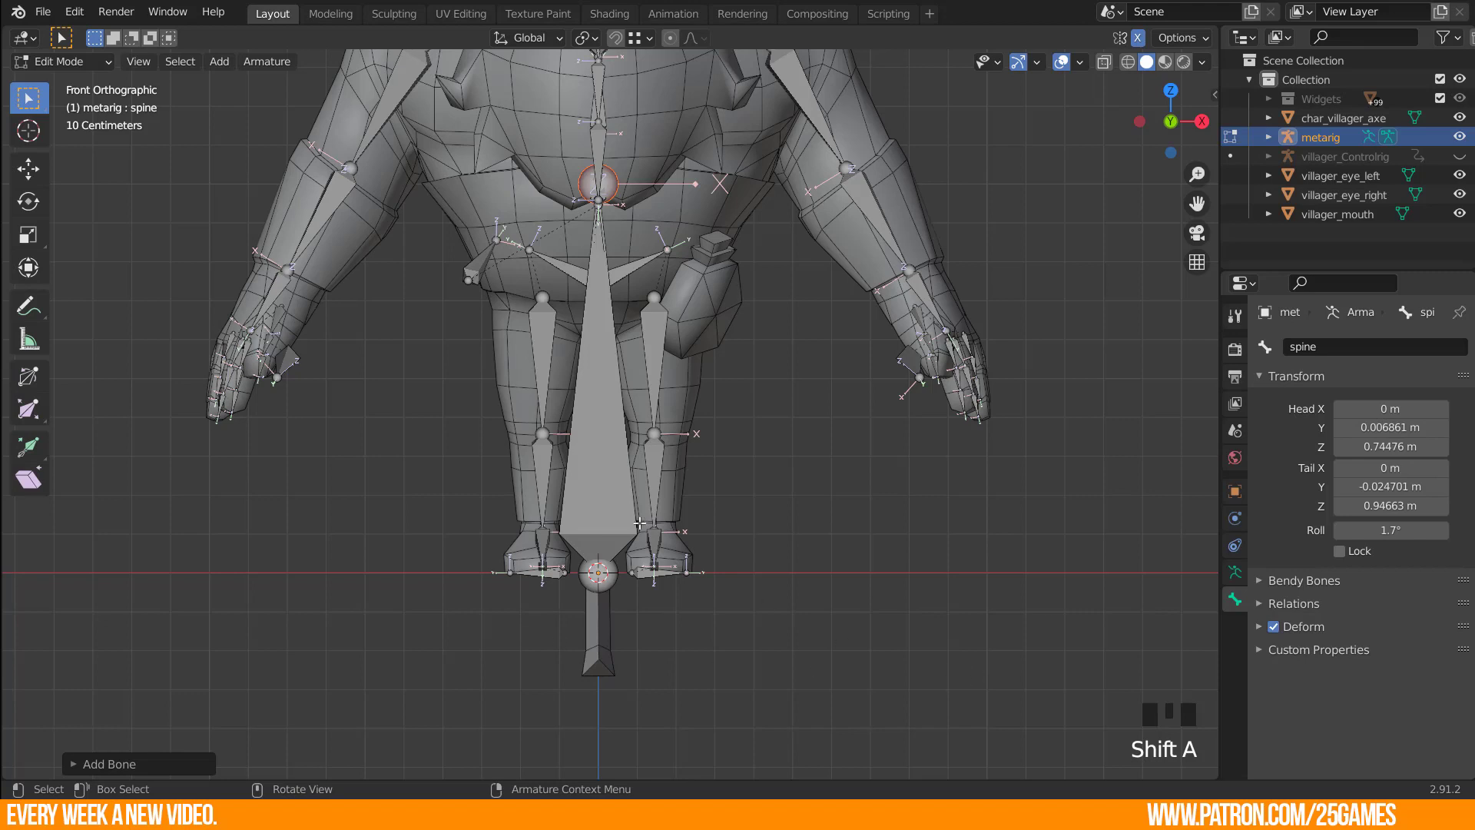
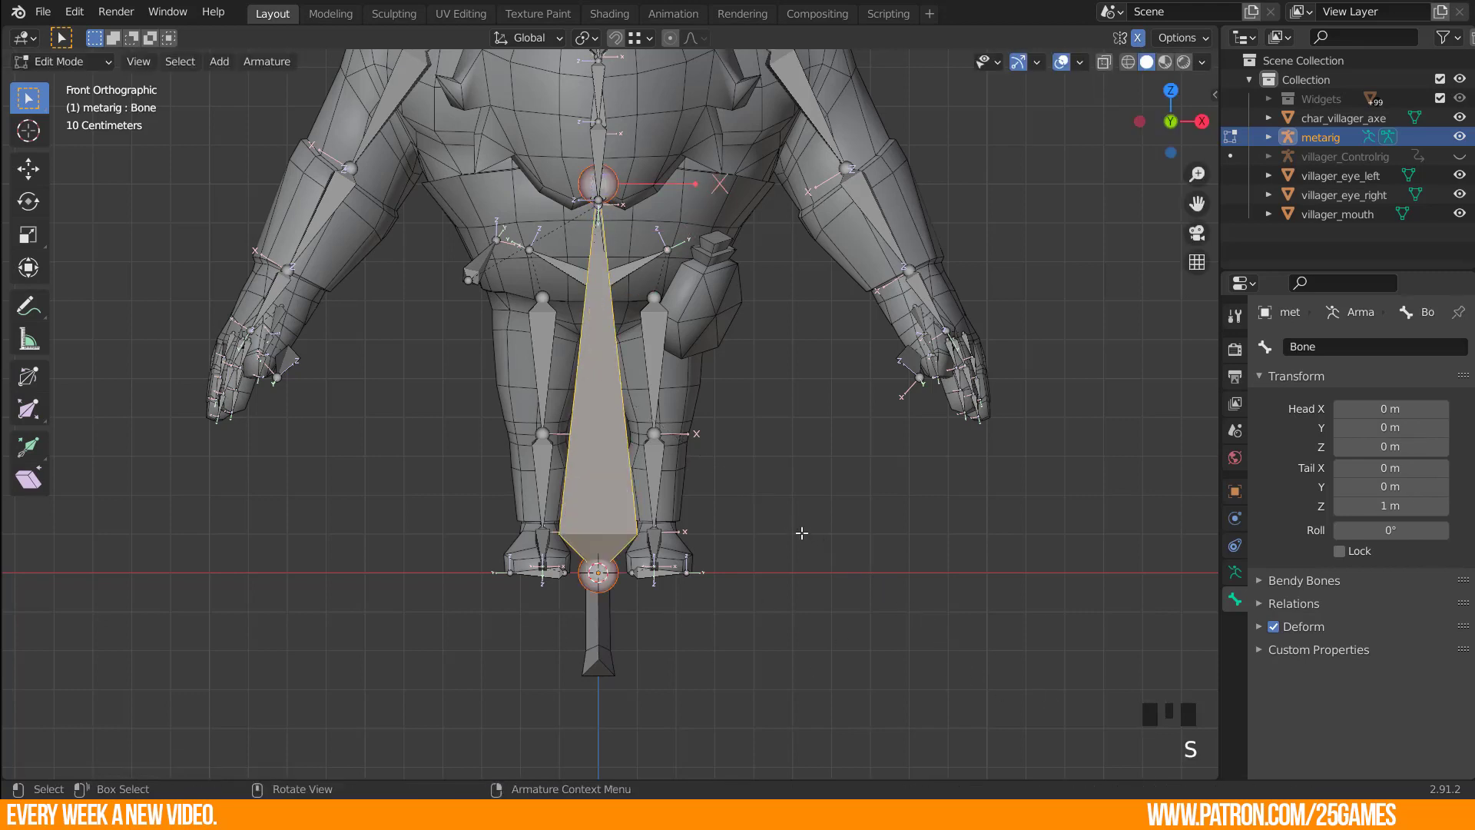
key("s")
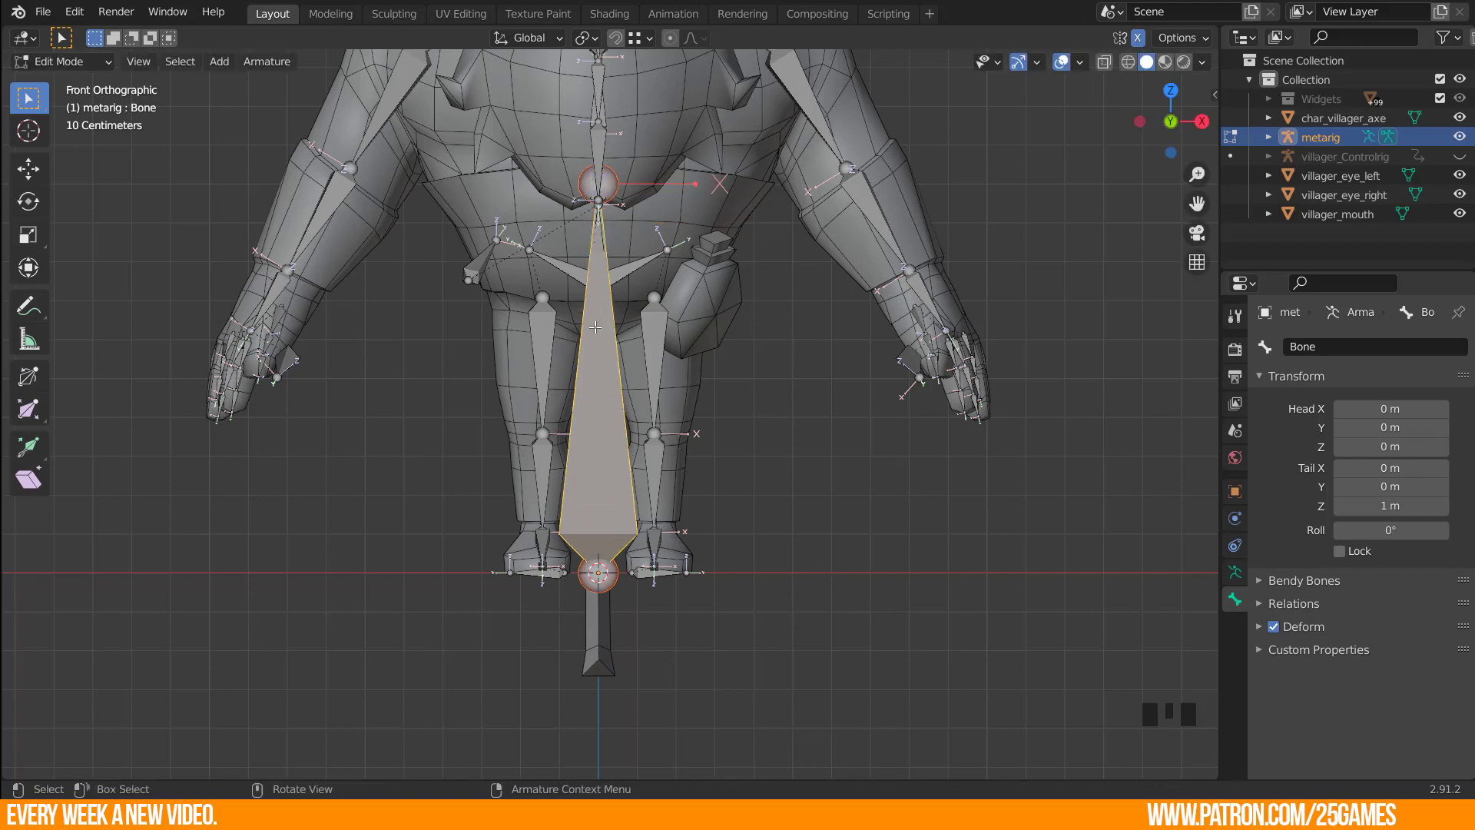
key("s")
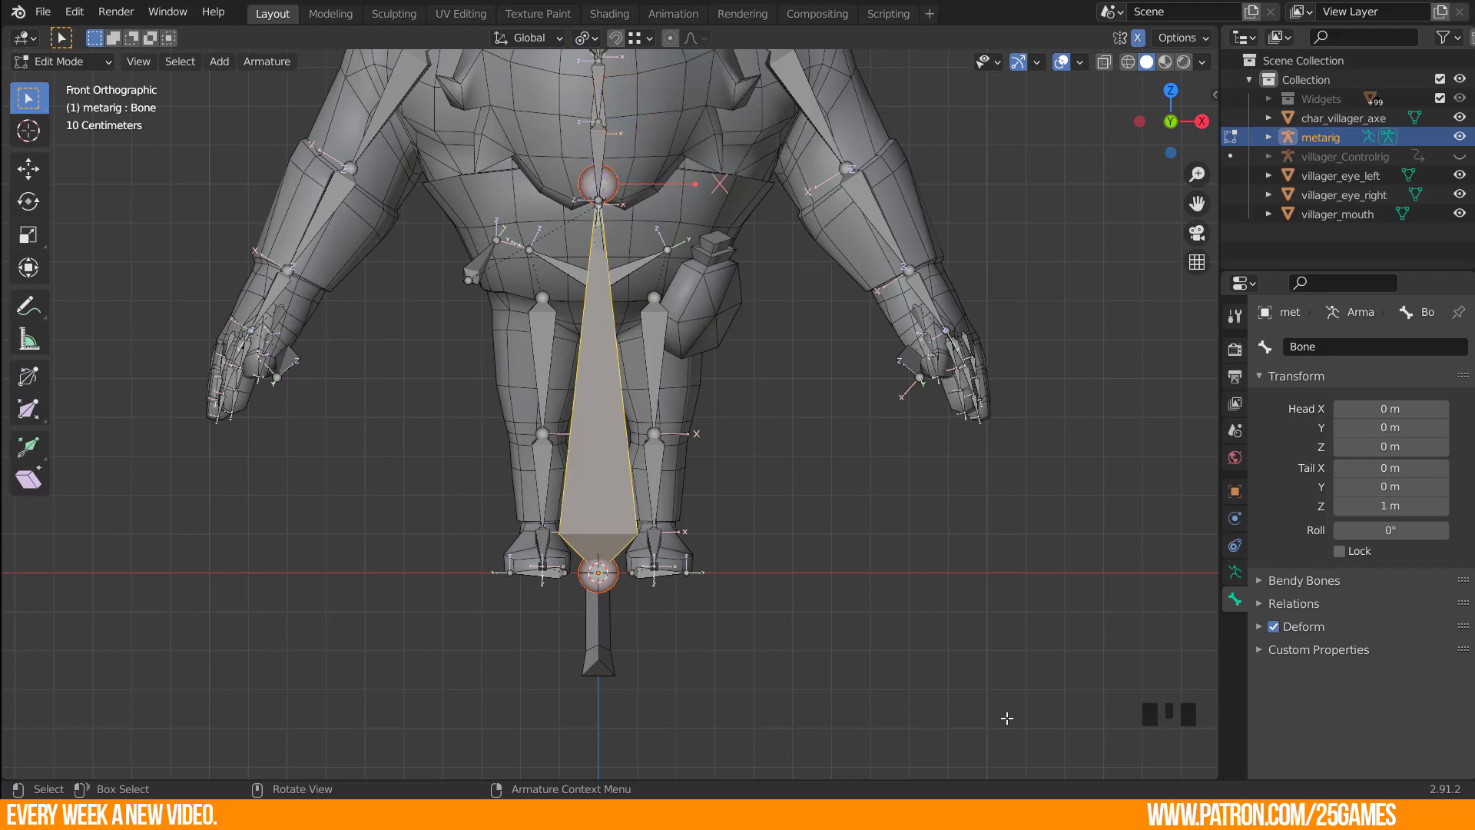
key("s")
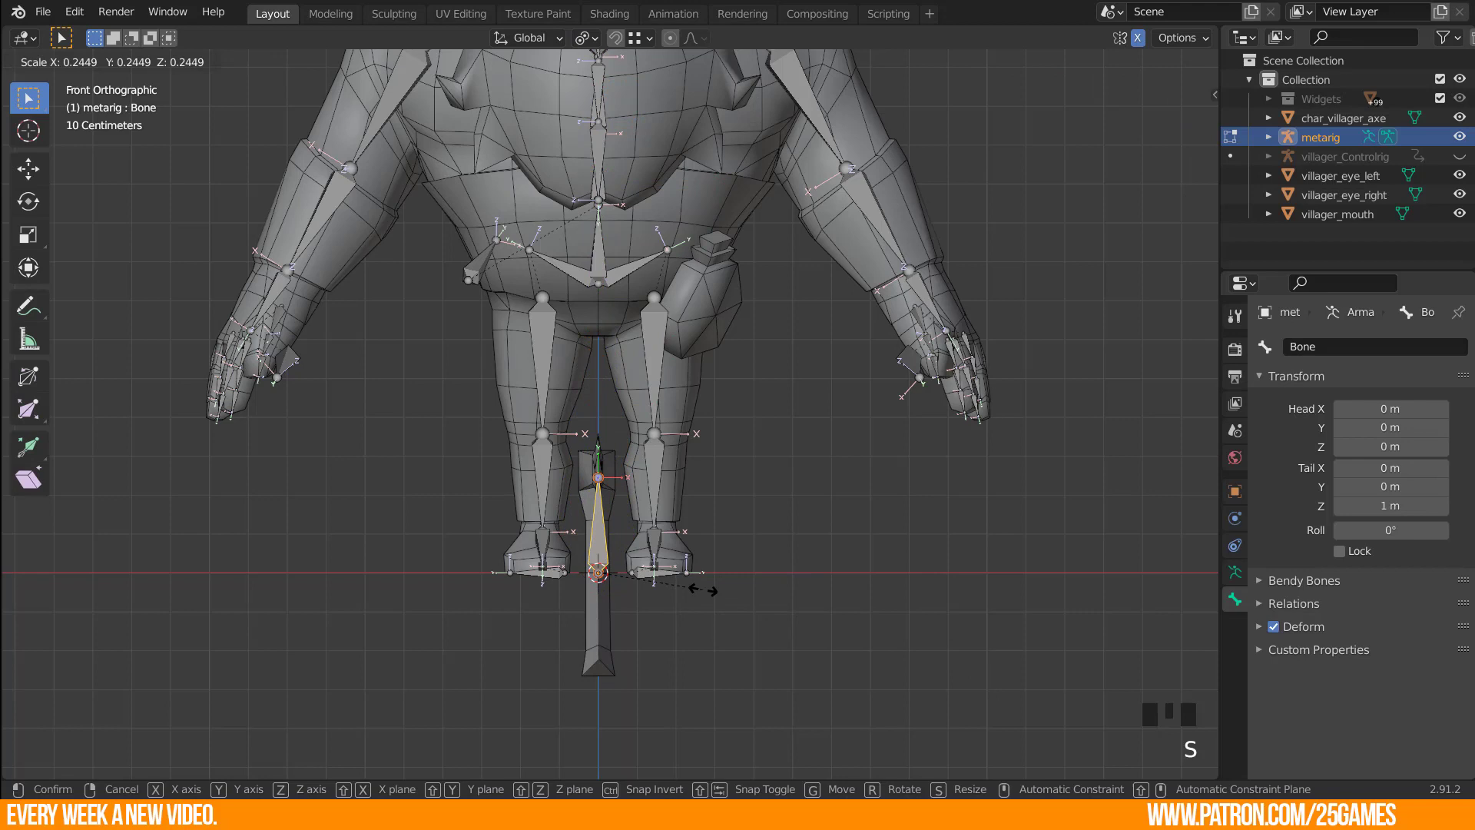
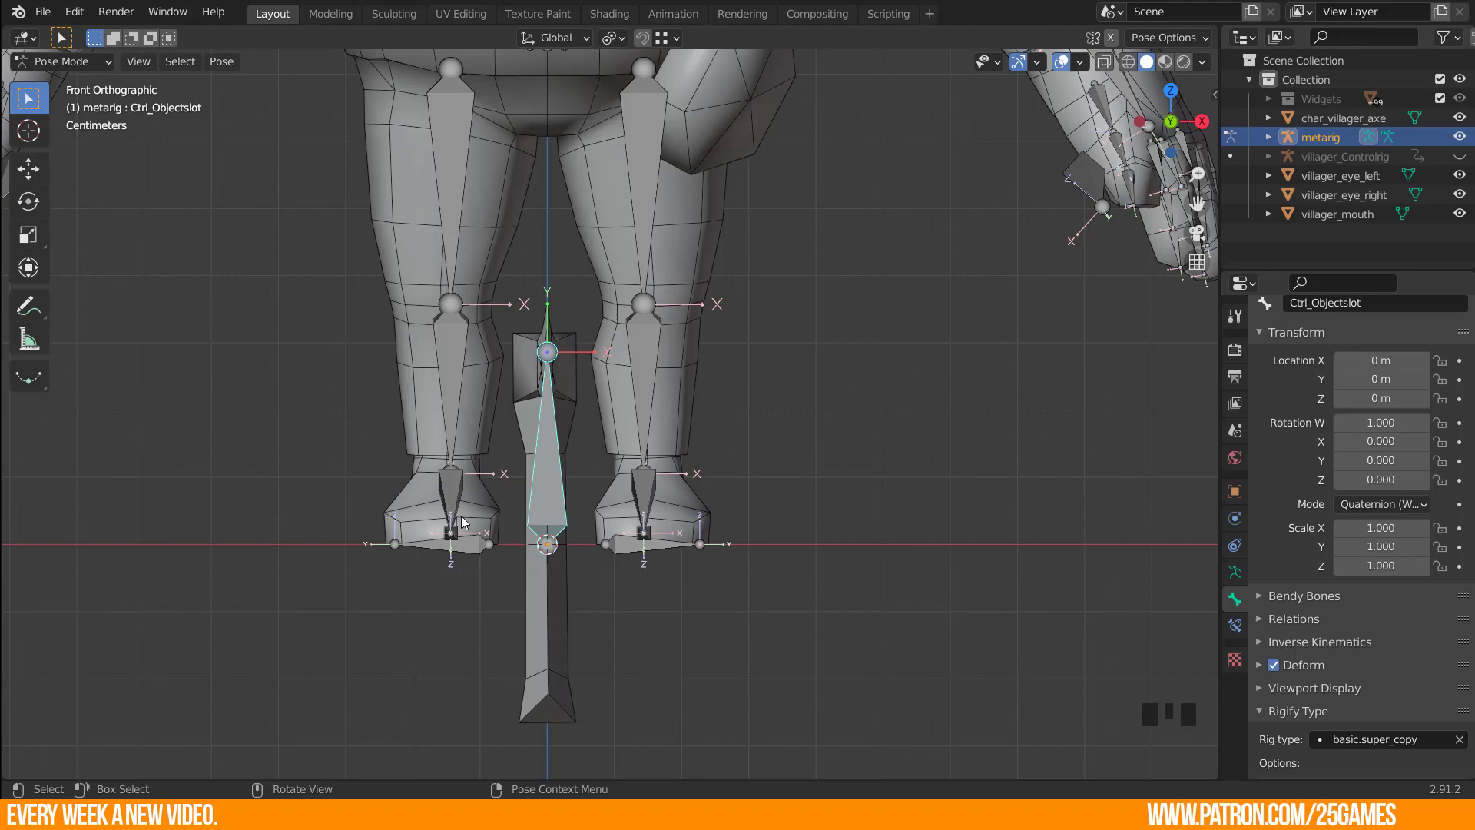
Orbit around the legs and axe to inspect the Ctrl_Objectslot bone from several angles.
left_click_drag(716, 523, 557, 444)
scroll("down", 3)
left_click_drag(626, 472, 624, 530)
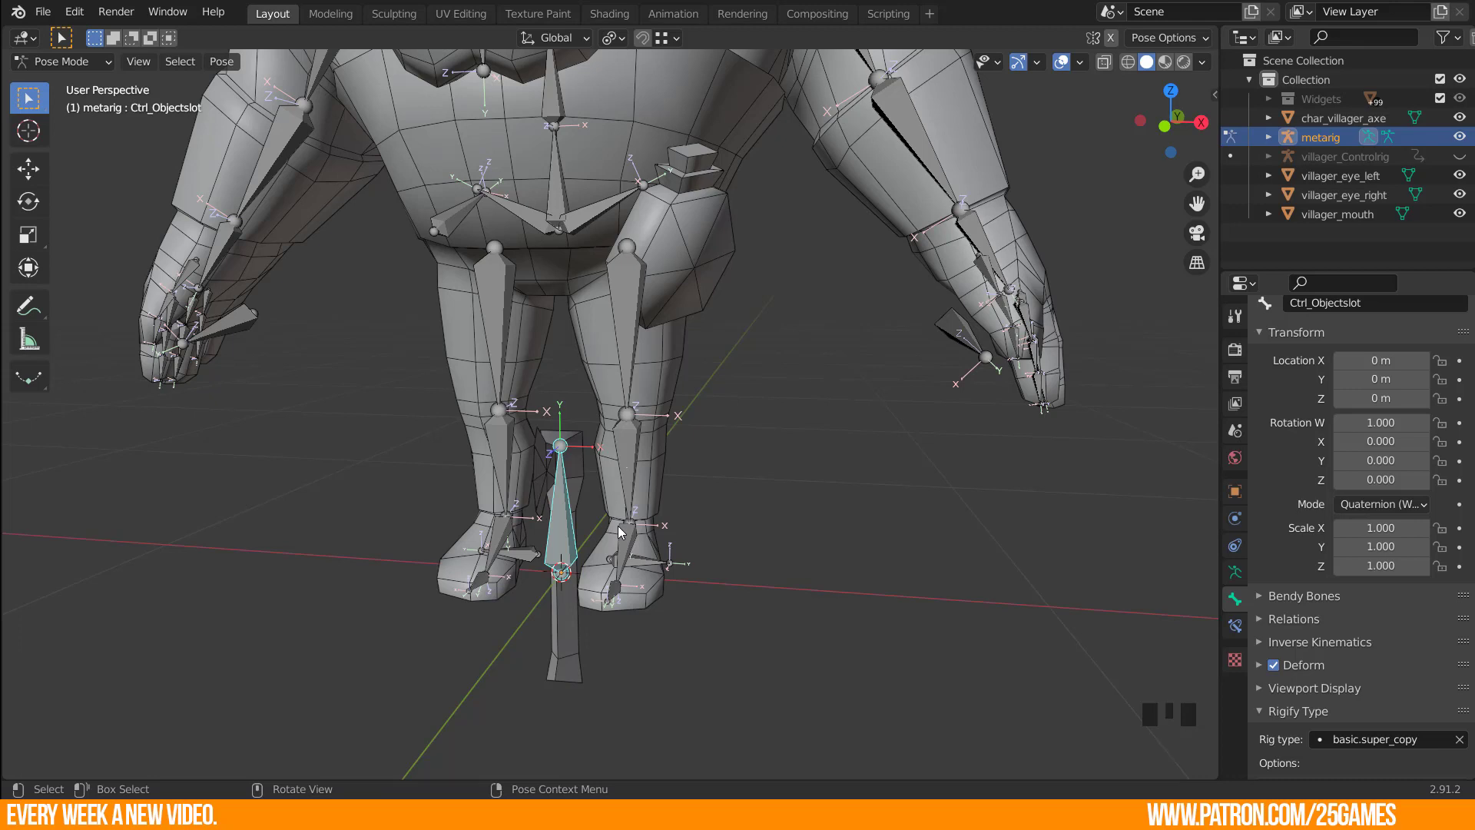
left_click_drag(1001, 296, 964, 338)
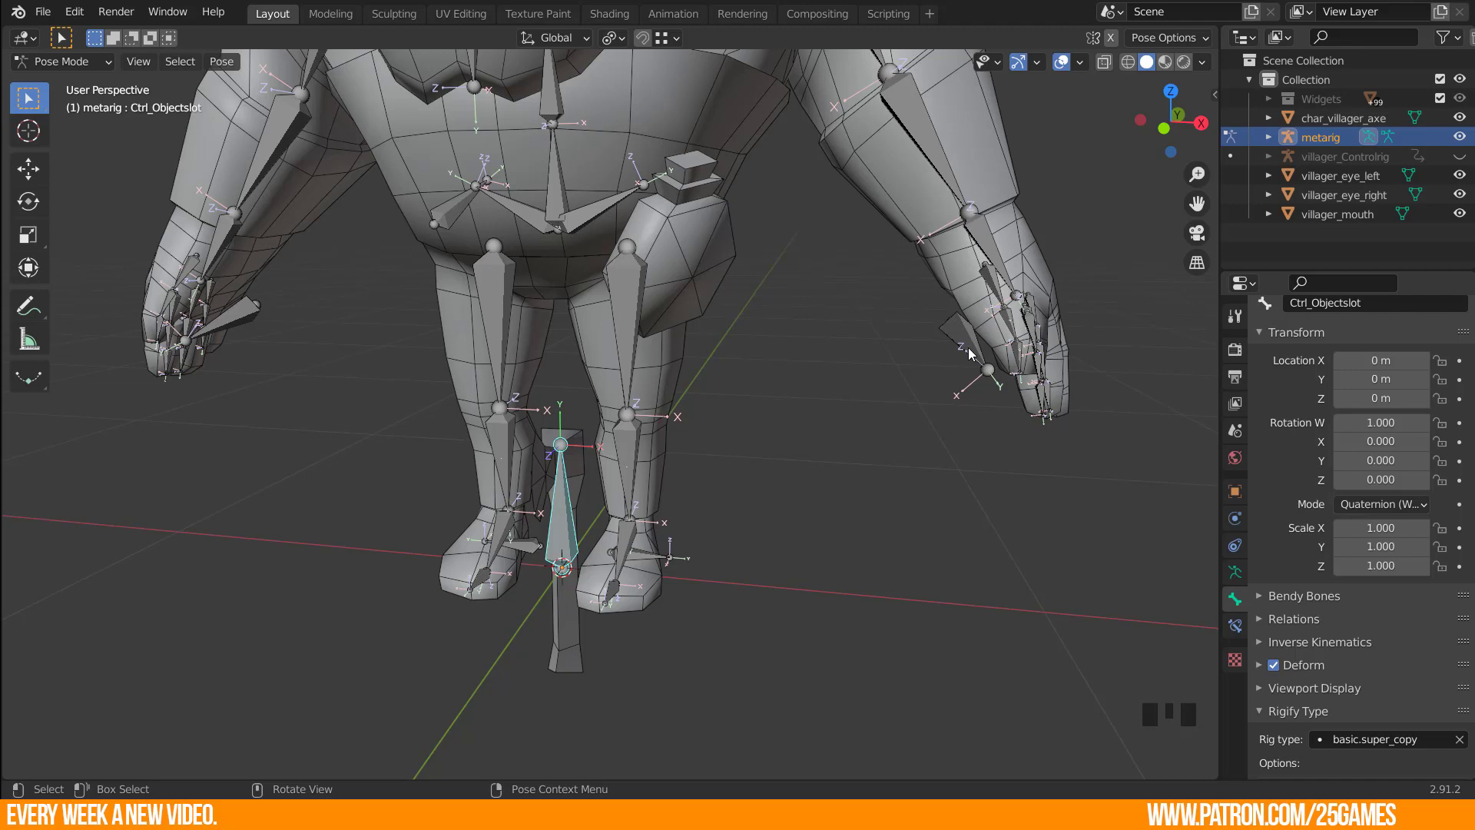
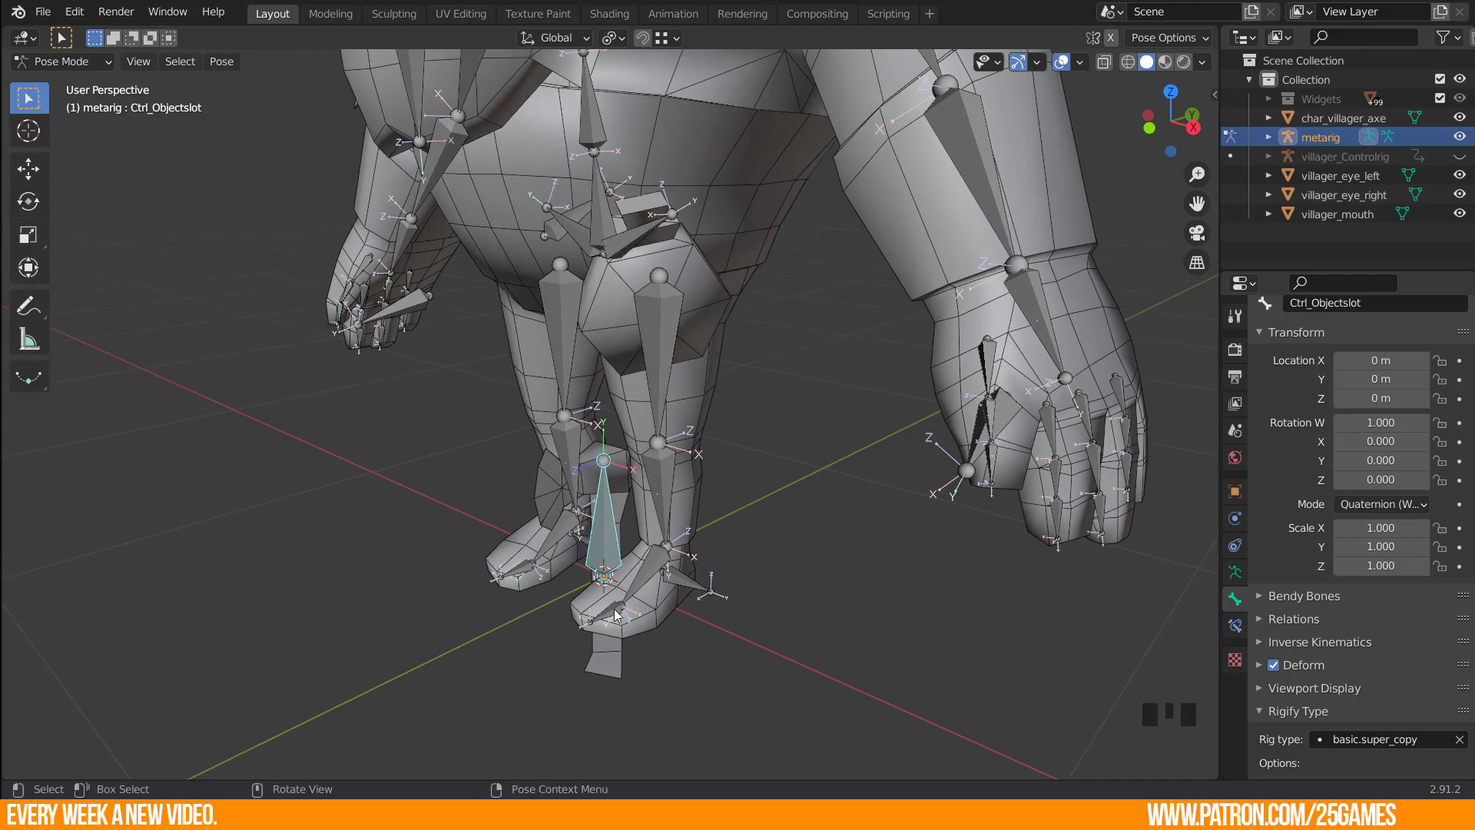
left_click_drag(571, 473, 685, 562)
scroll("down", 3)
left_click_drag(668, 550, 710, 583)
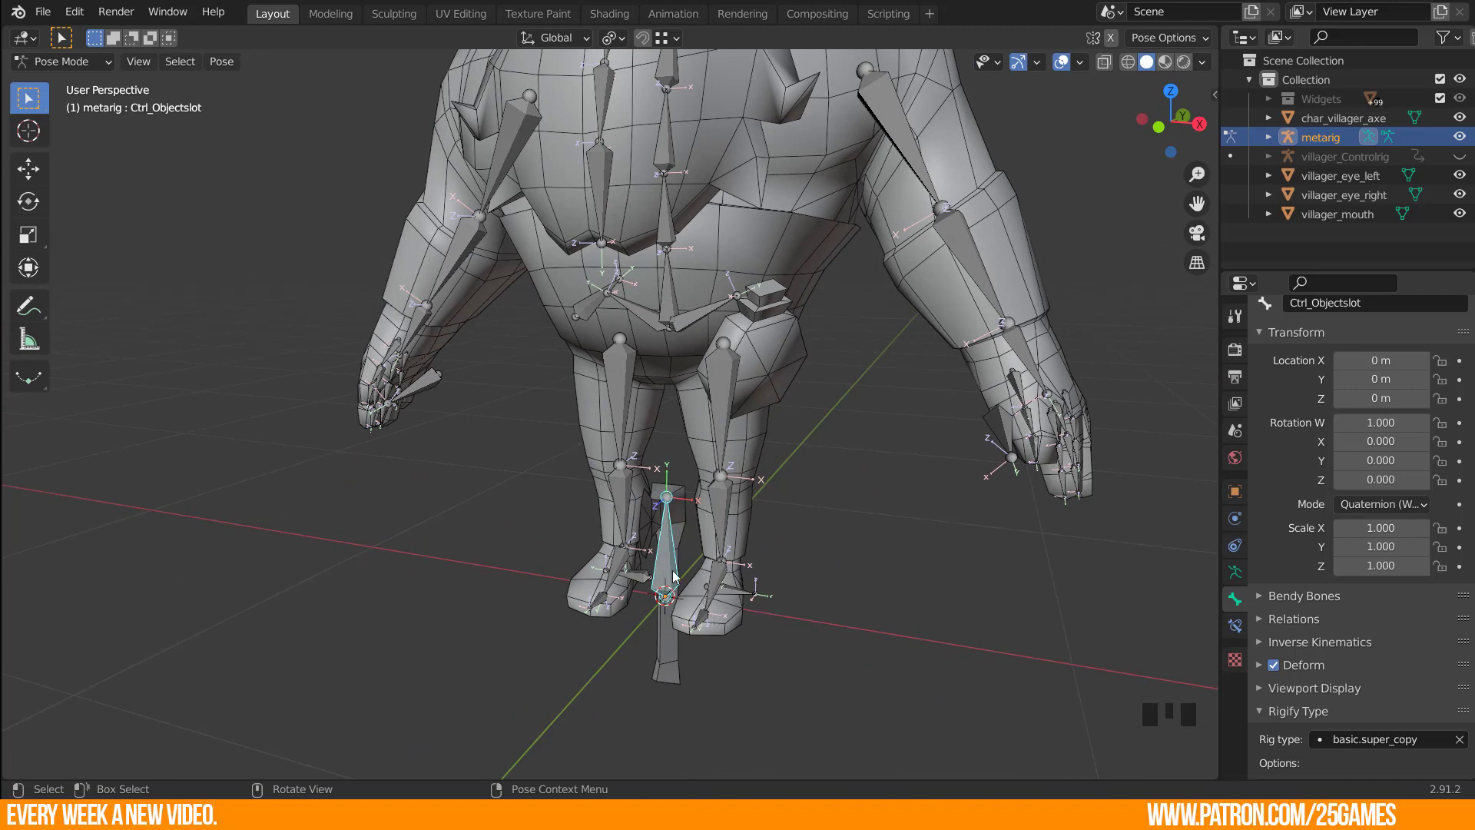
Return the metarig from bone editing to Object Mode.
key("Tab")
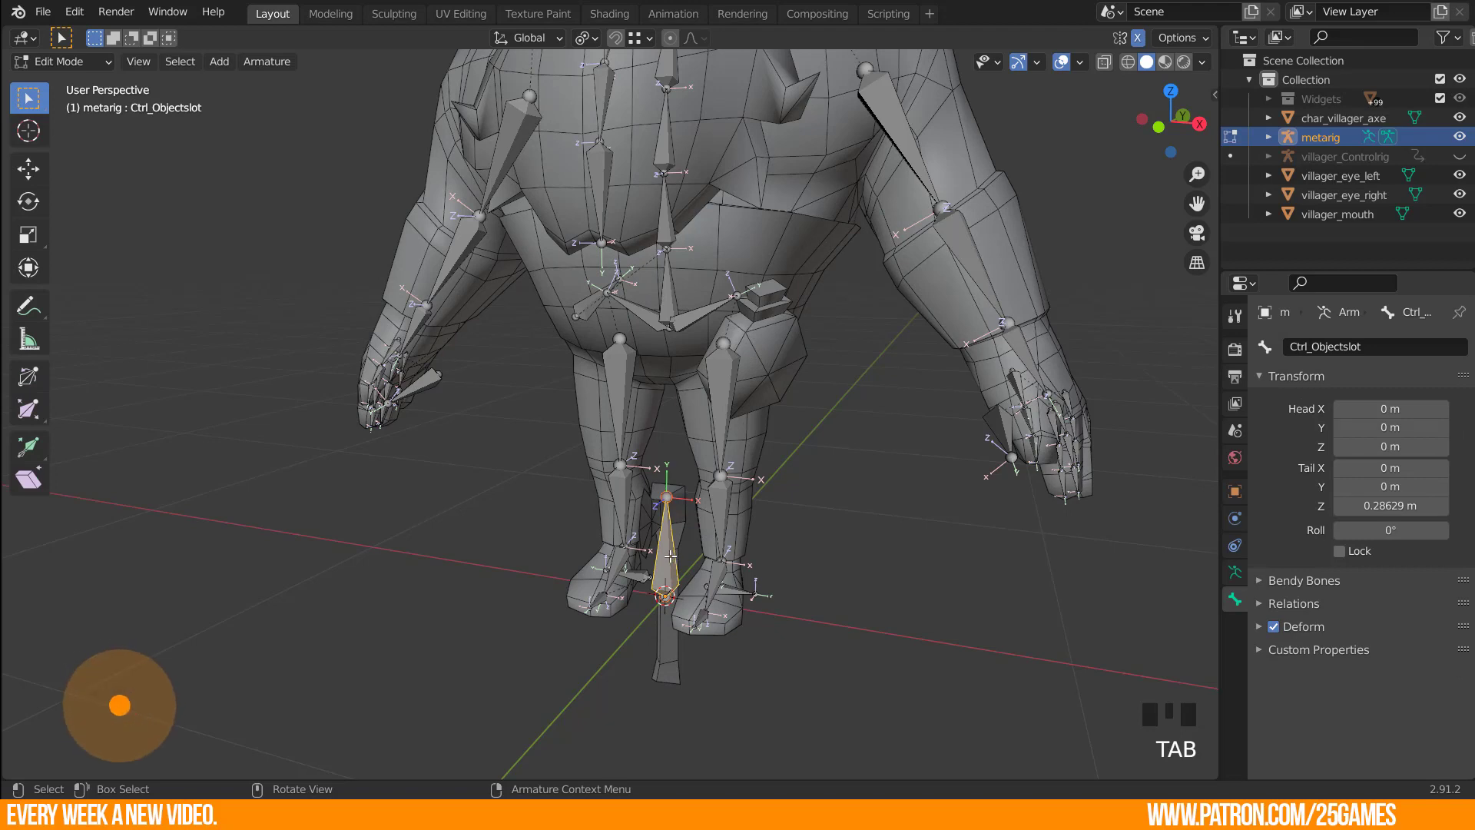
left_click_drag(90, 73, 842, 630)
left_click(731, 444)
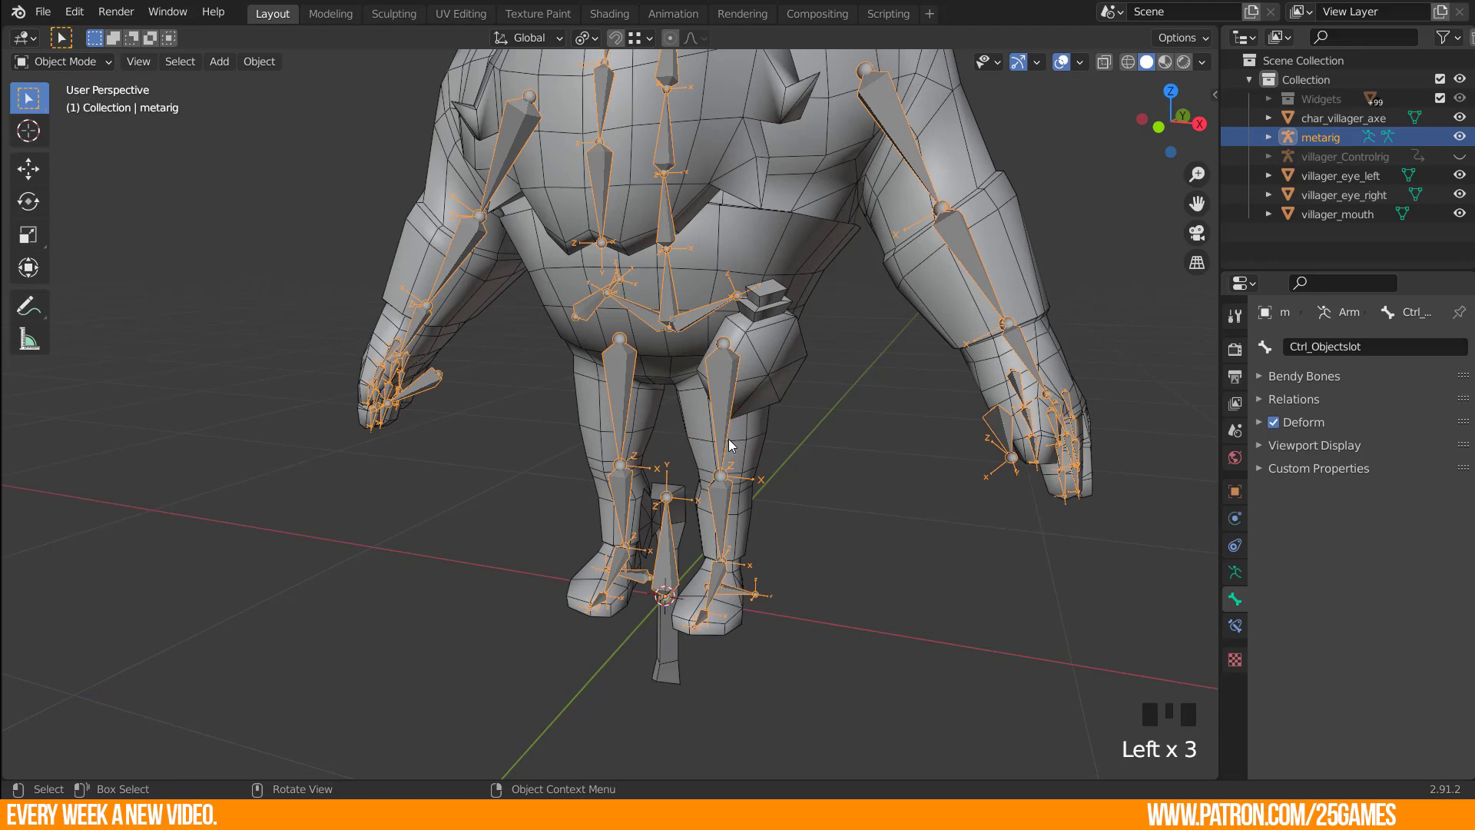
Frame the whole character and make villager_Controlrig visible again in the Outliner.
left_click_drag(846, 441, 846, 481)
scroll("down", 3)
left_click_drag(709, 396, 1239, 454)
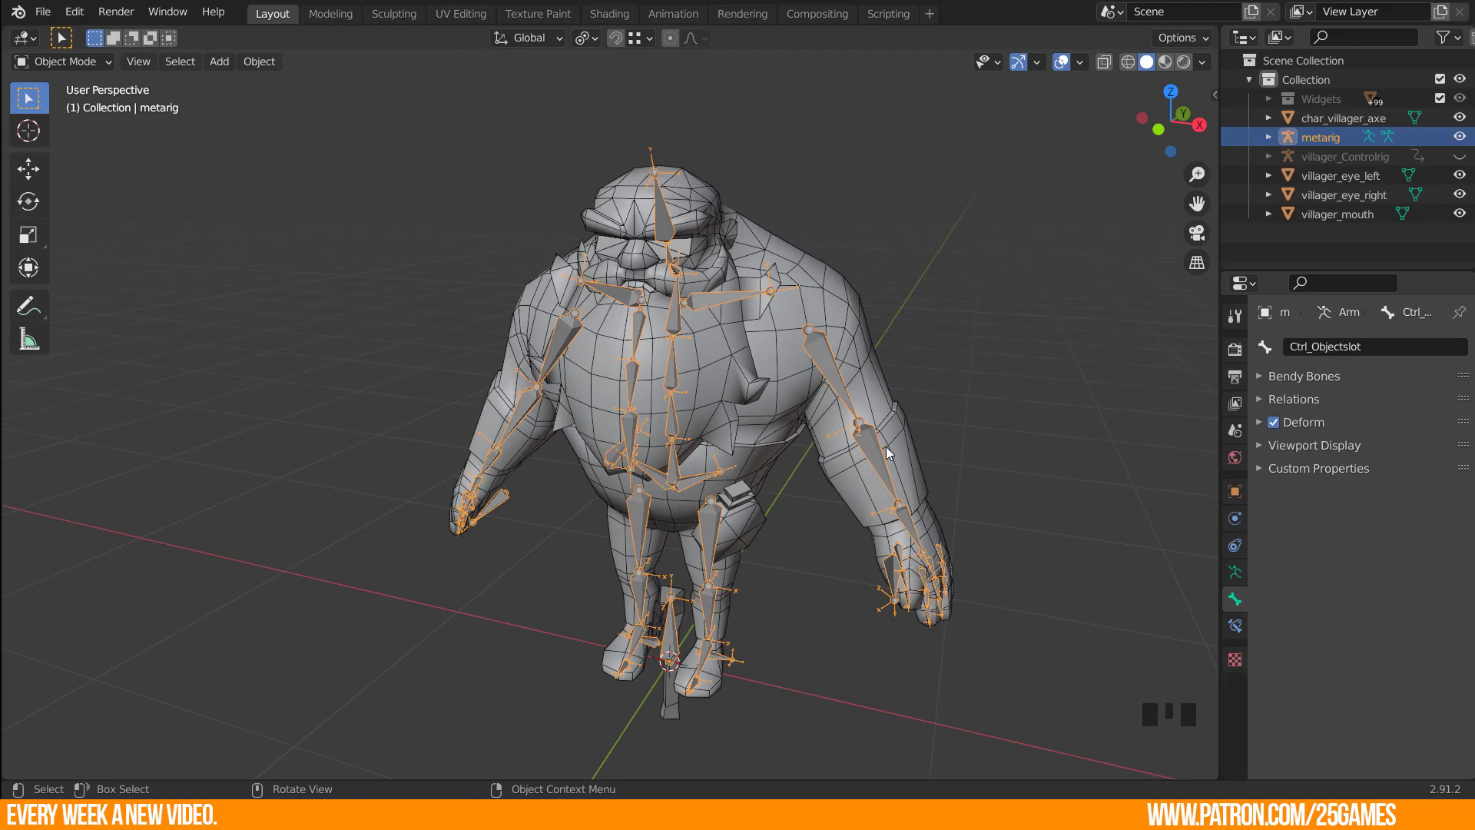
left_click(1463, 160)
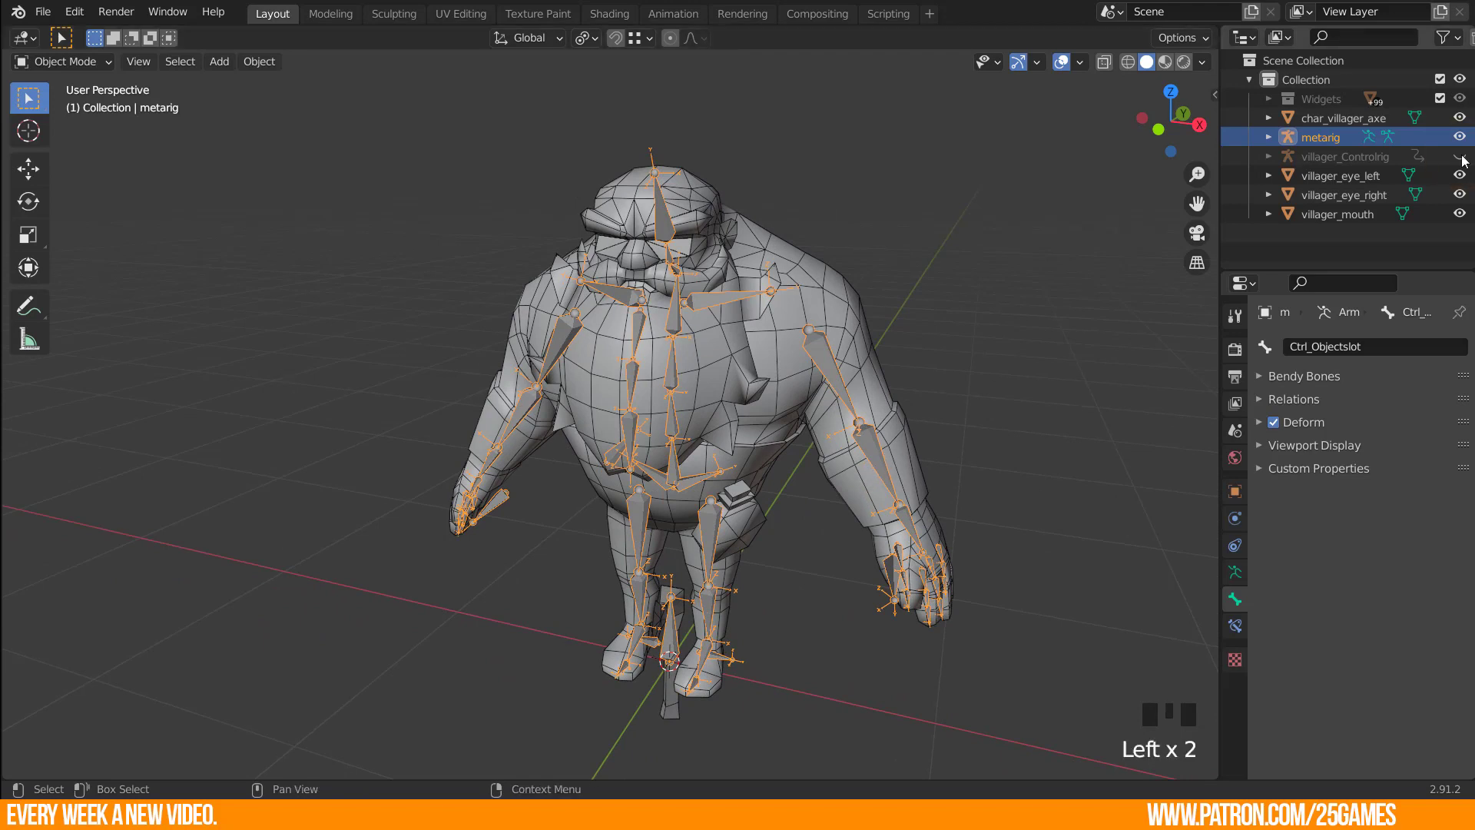
left_click(1463, 160)
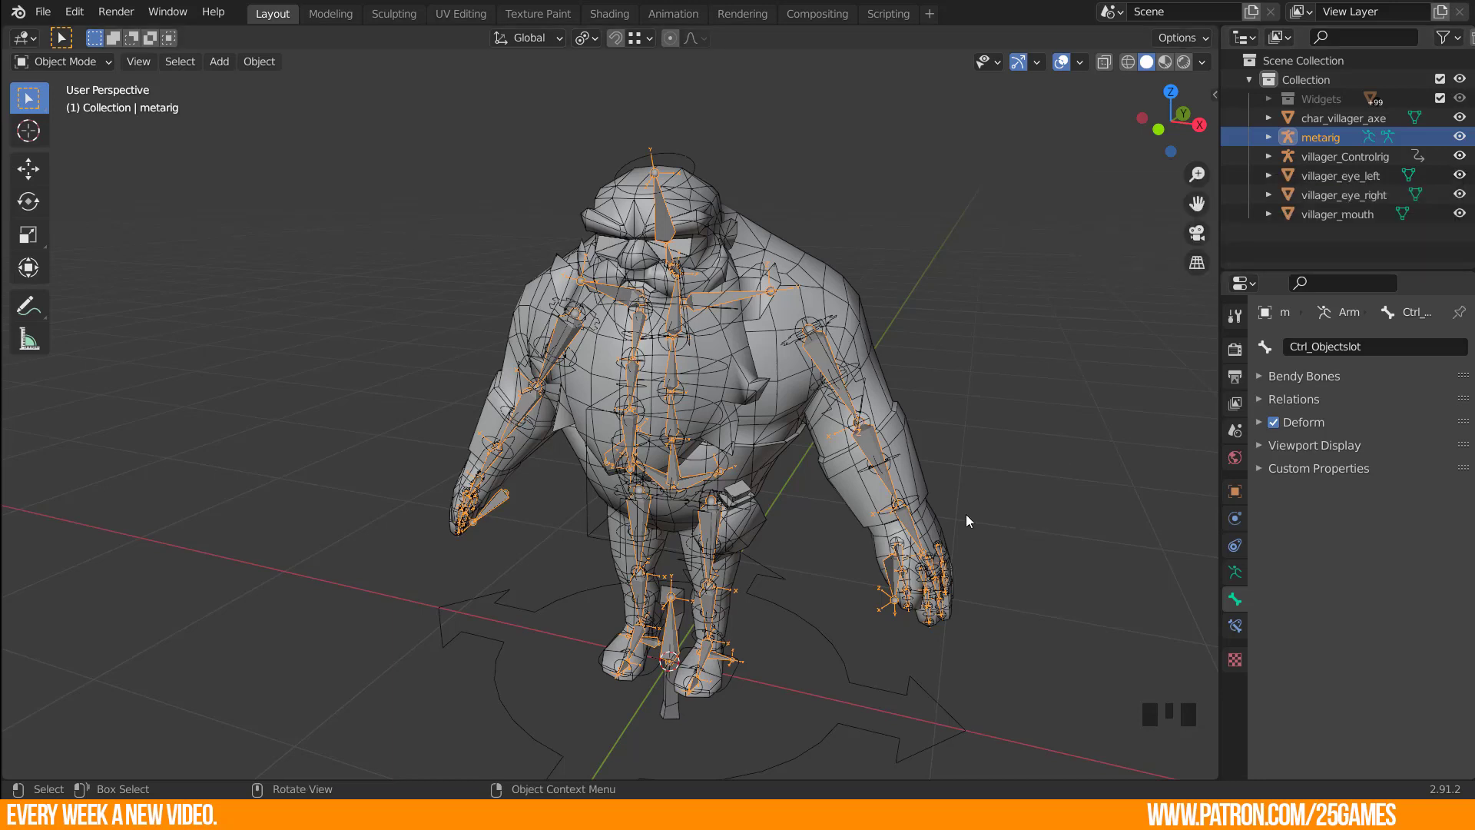
left_click(823, 572)
left_click(877, 447)
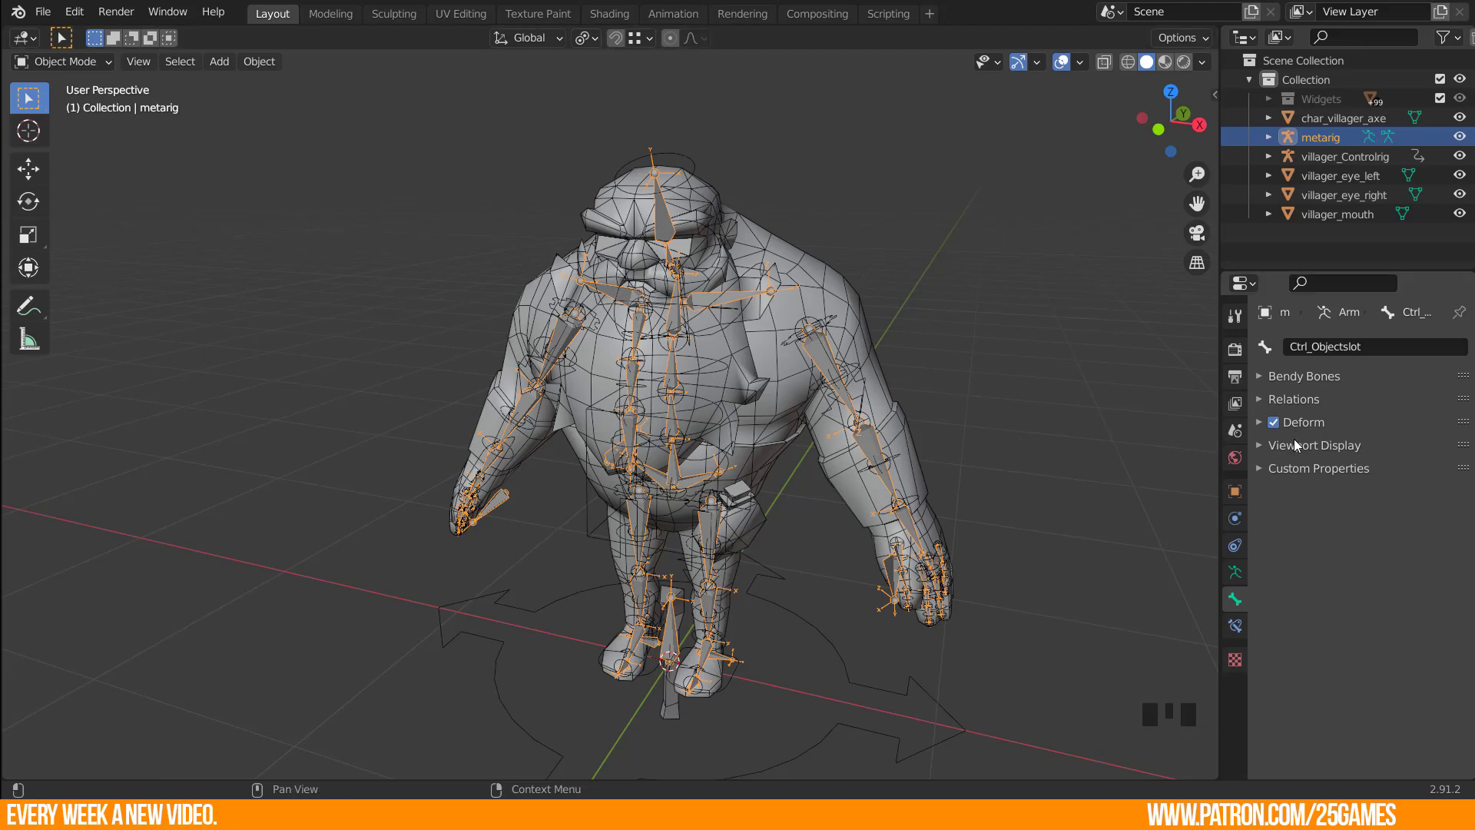
In the metarig's Armature properties, expand the Rigify generation options targeting villager_Controlrig.
left_click(1241, 577)
scroll("down", 3)
left_click_drag(1266, 451, 1319, 630)
scroll("down", 3)
scroll("down", 3)
left_click(1349, 745)
scroll("down", 3)
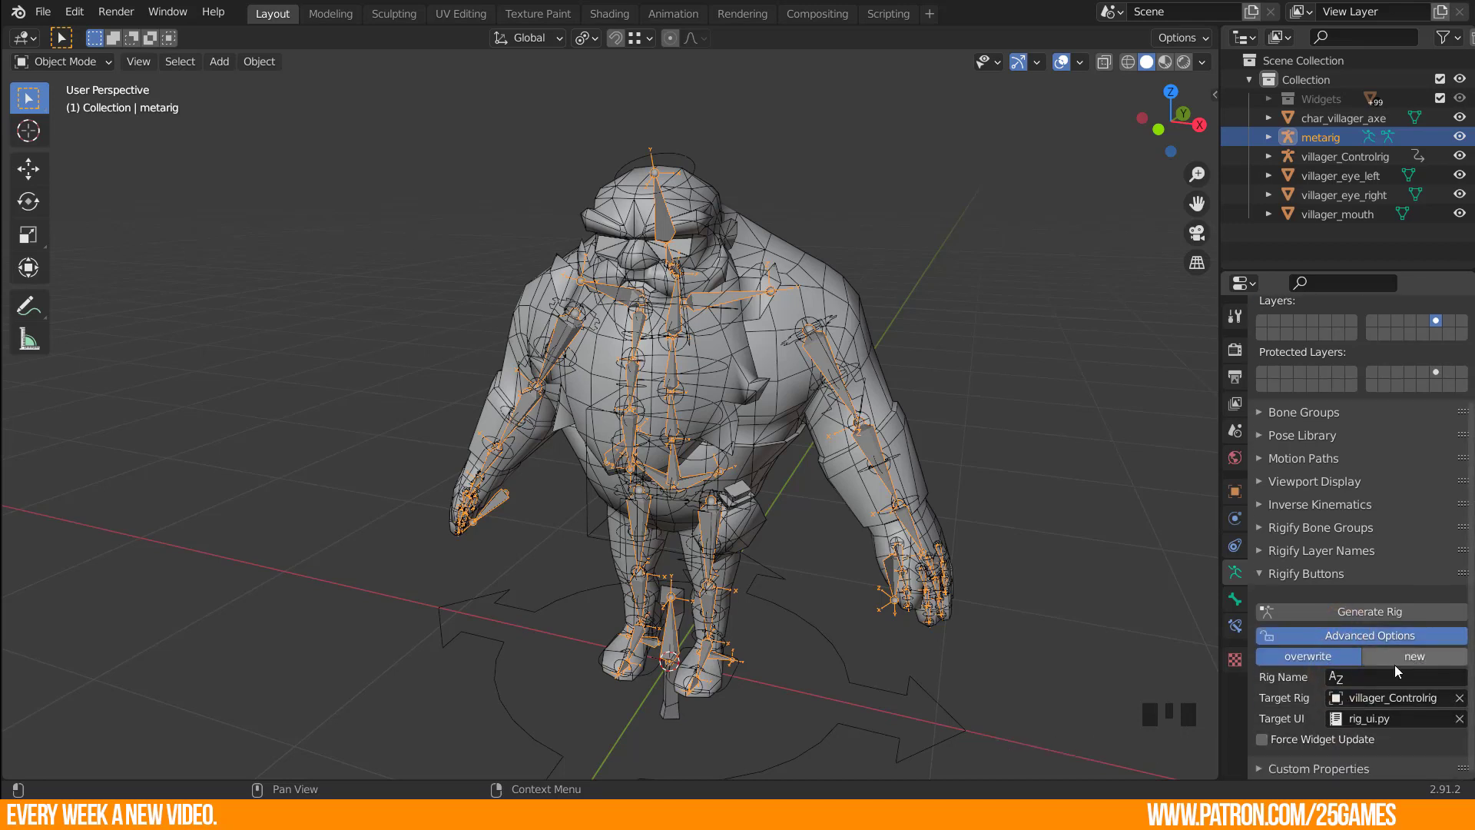
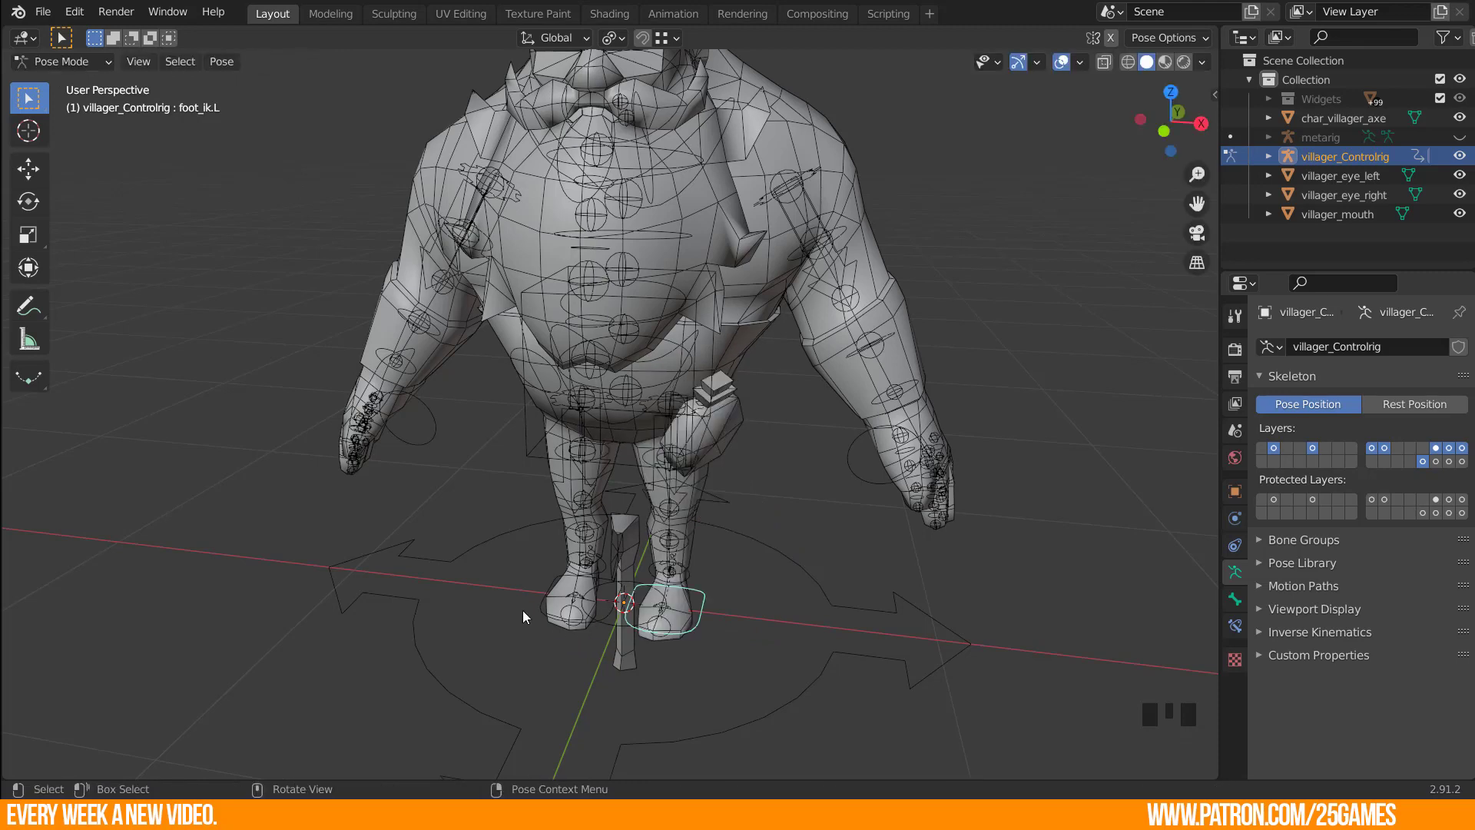
Test-move the Ctrl_Objectslot and handsocket.L controls on the regenerated rig.
left_click(540, 612)
key("g")
scroll("up", 3)
left_click_drag(596, 610, 567, 540)
left_click(566, 540)
key("g")
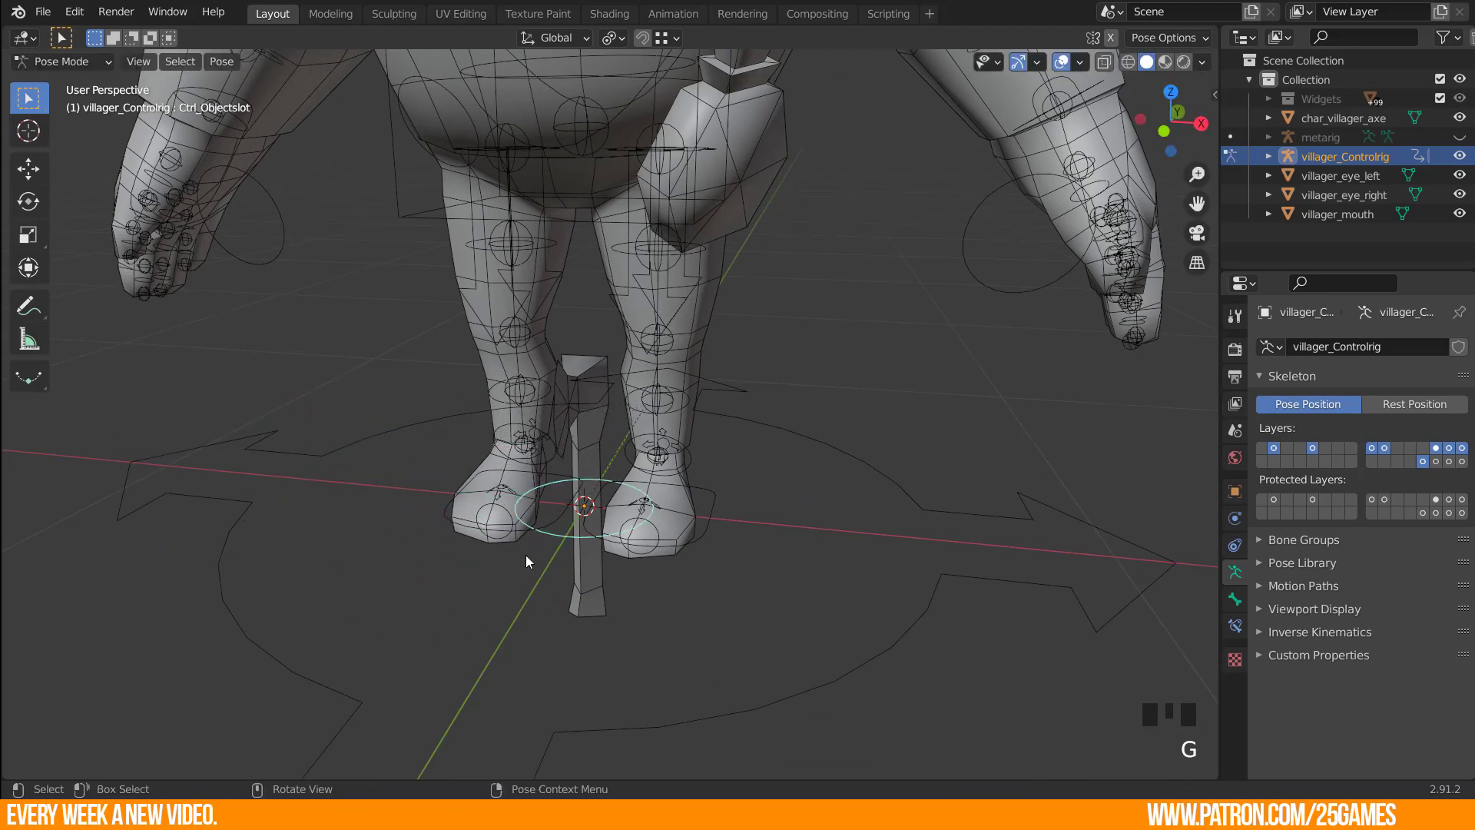
scroll("down", 3)
left_click_drag(666, 421, 908, 364)
left_click(908, 364)
key("g")
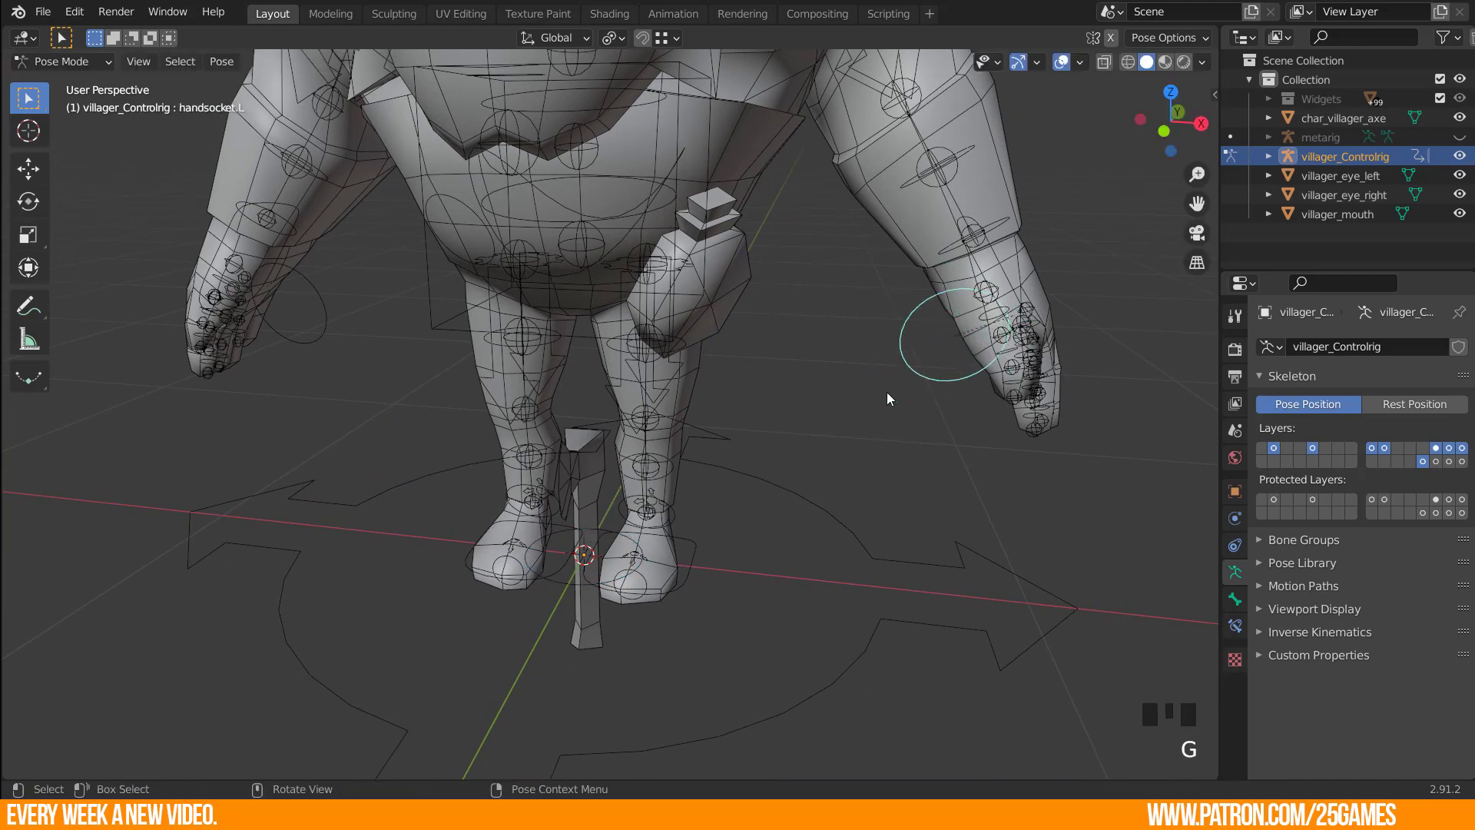
Rotate hand_ik.L and move handsocket.L to check the socket follows the left hand.
left_click_drag(926, 358, 931, 329)
scroll("up", 3)
left_click_drag(945, 293, 894, 391)
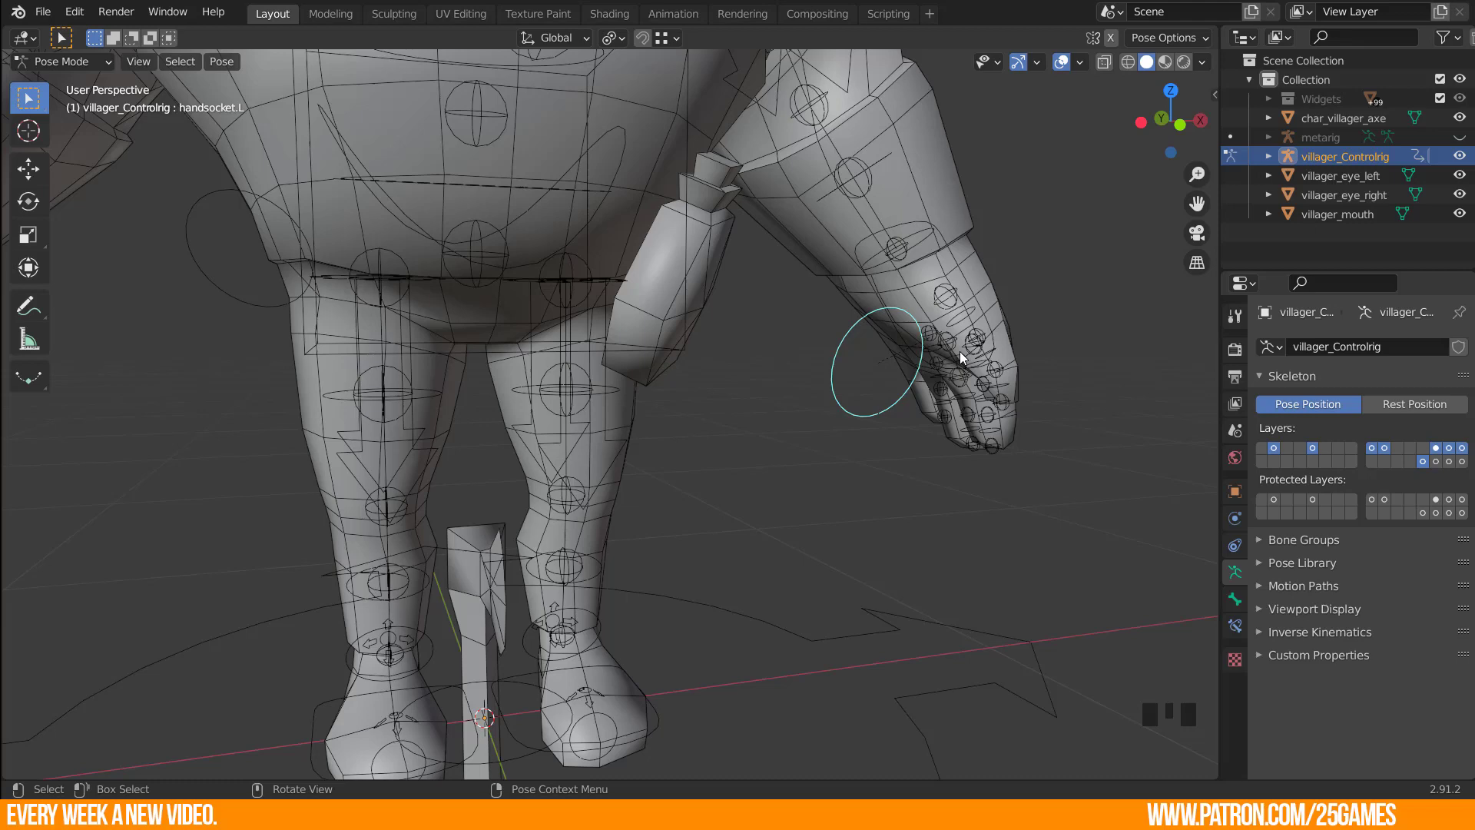
left_click_drag(988, 354, 1070, 285)
left_click(1070, 284)
key("r")
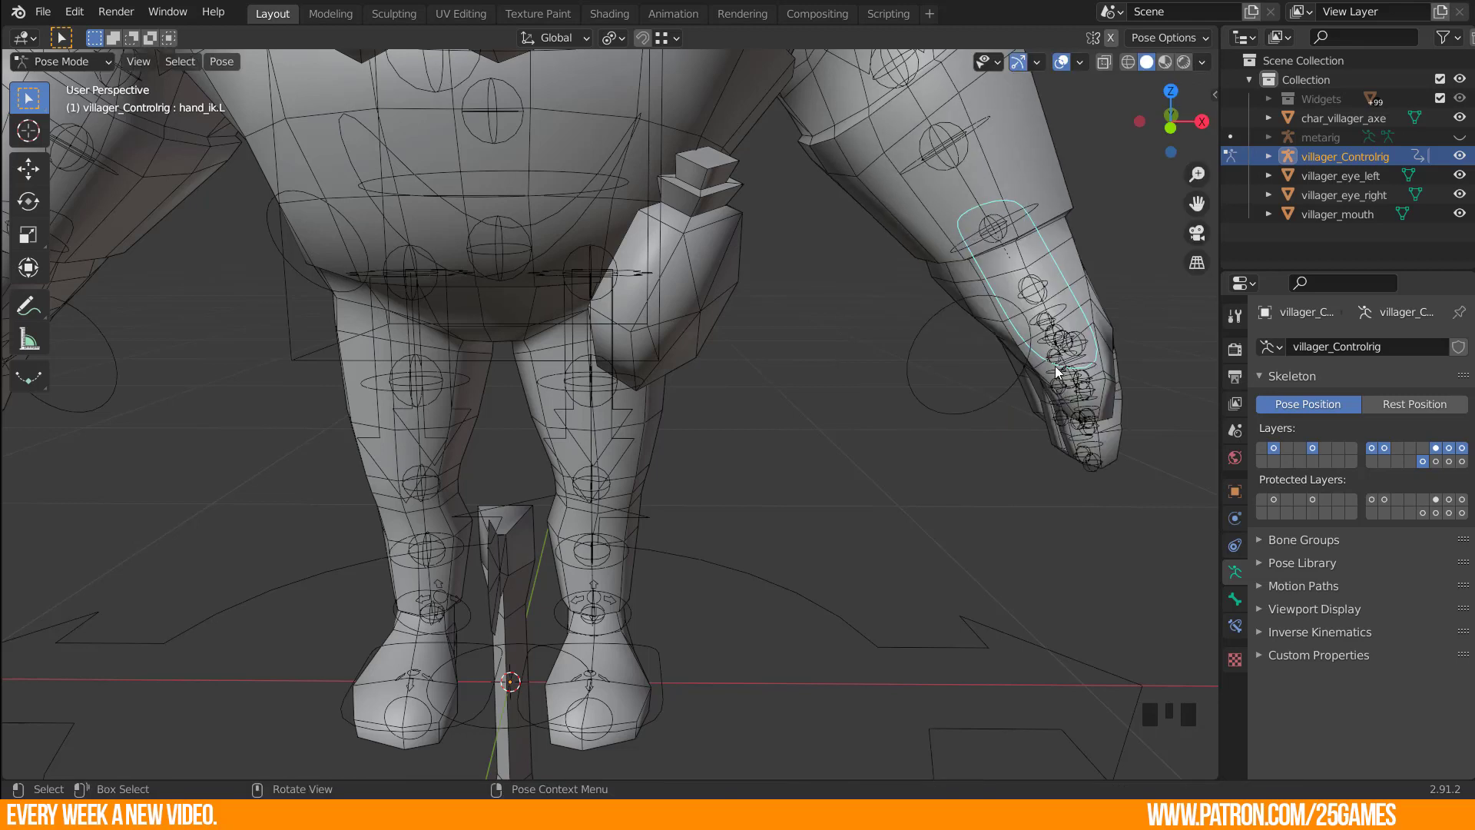
left_click(1004, 399)
key("g")
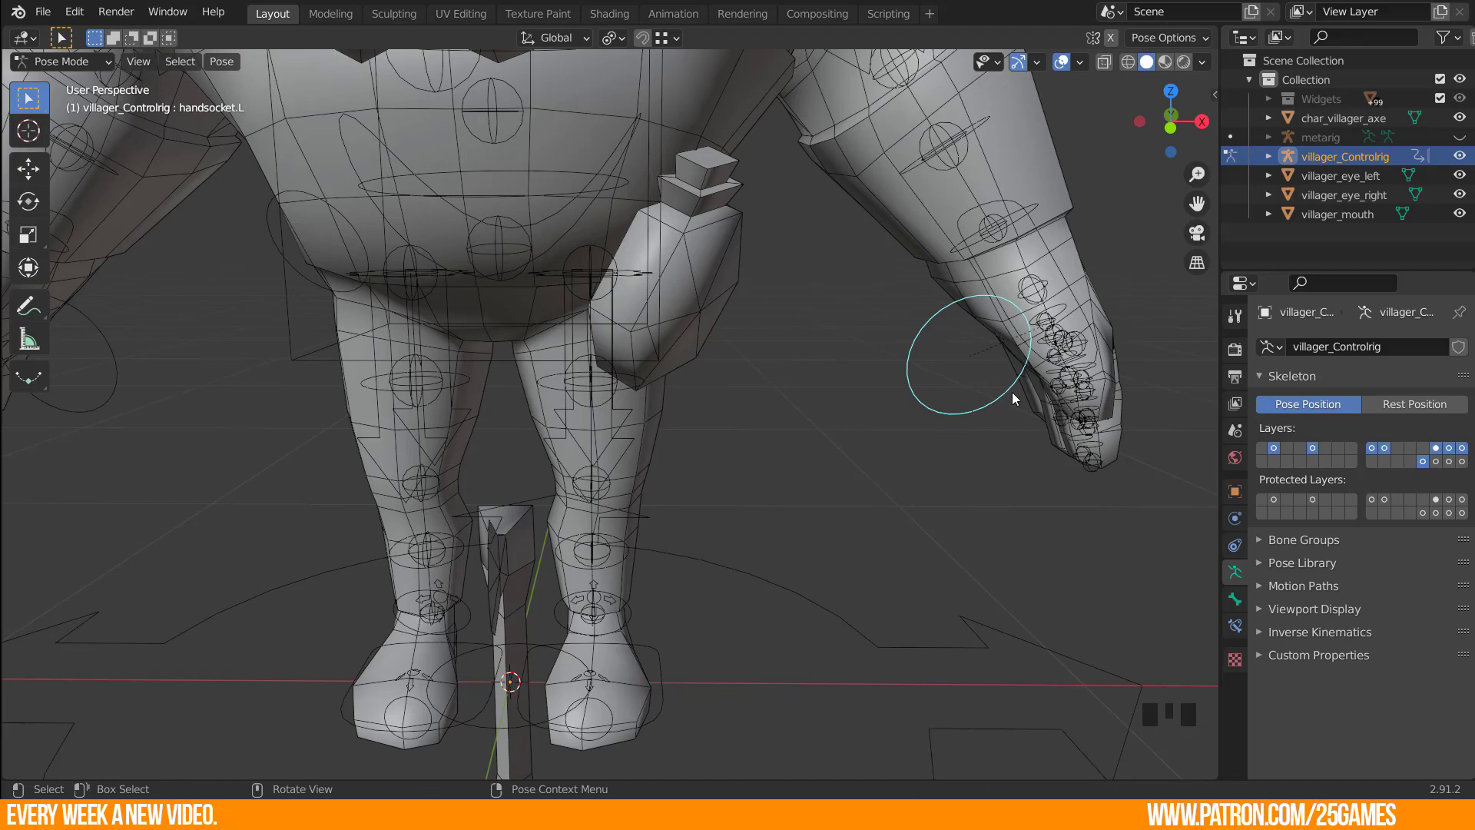
In Object Mode, select the axe and then the control rig for parenting.
left_click_drag(1110, 425, 852, 465)
scroll("down", 3)
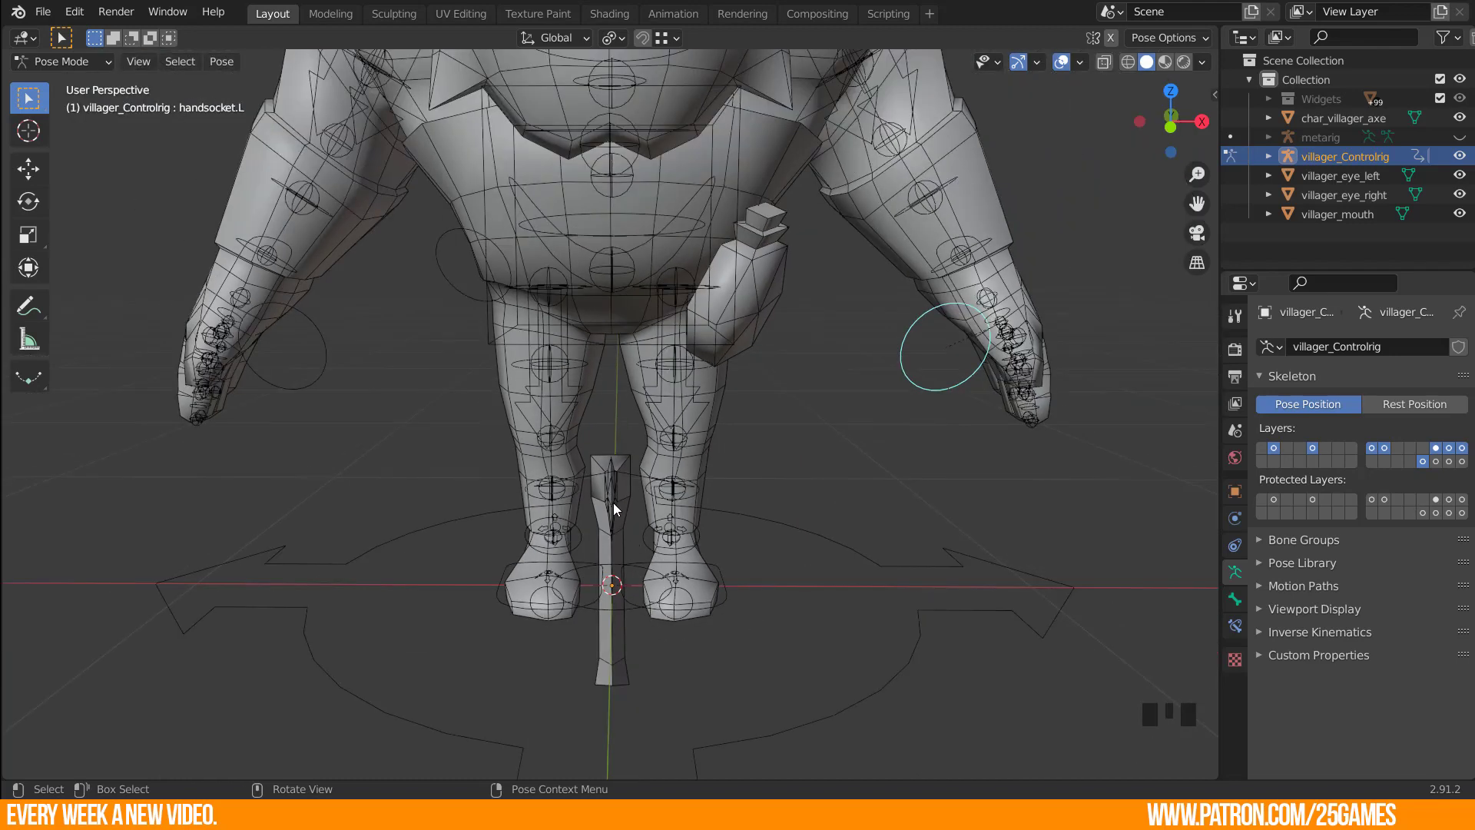
left_click(615, 517)
left_click_drag(54, 70, 651, 669)
left_click(619, 512)
left_click(858, 555)
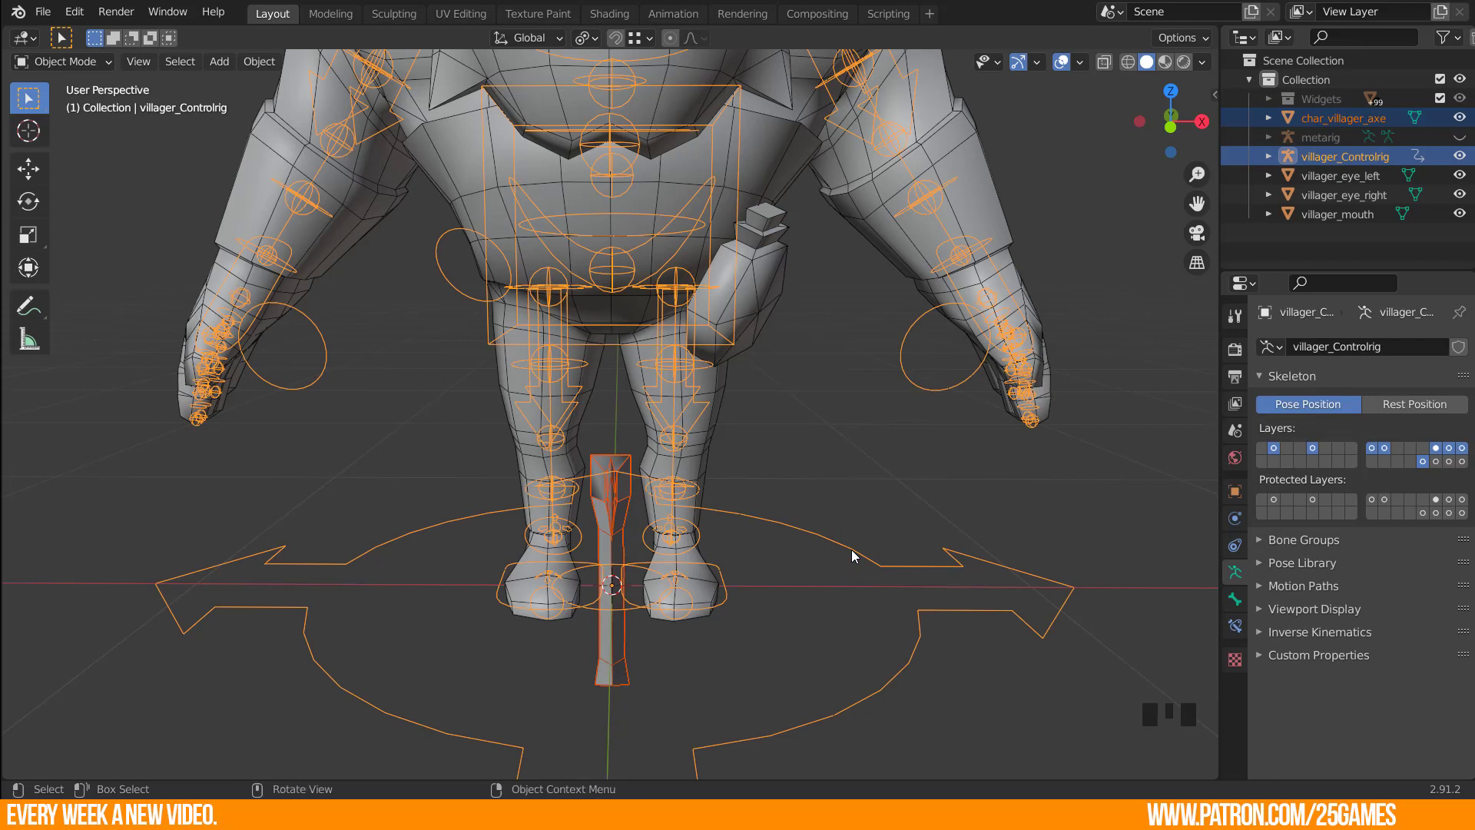
Parent the axe to the control rig and check the Ctrl_Objectslot control in Pose Mode.
key("ctrl+p")
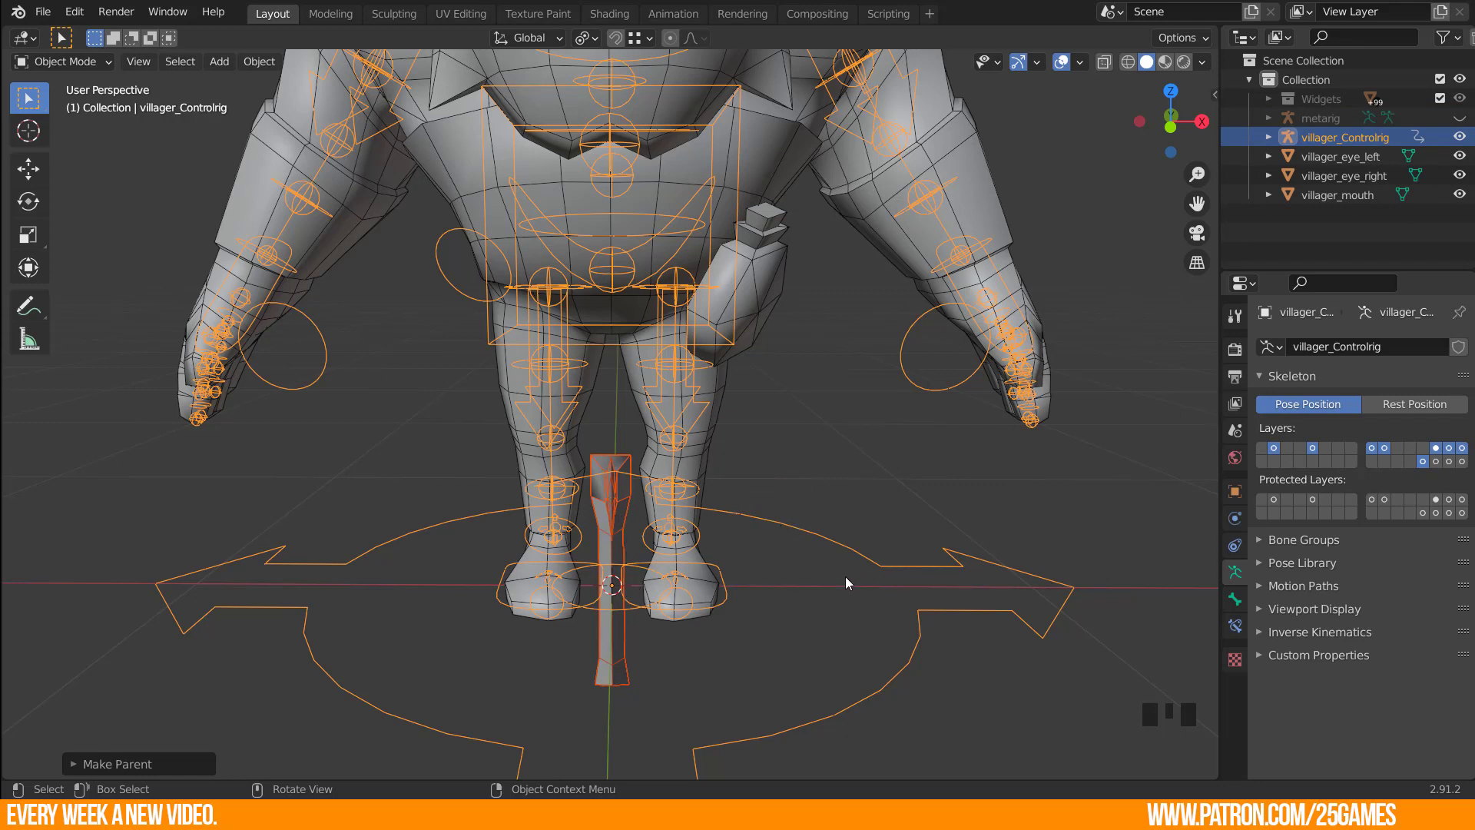
key("Tab")
key("Tab")
key("ctrl+Tab")
key("ctrl+Tab")
left_click(631, 613)
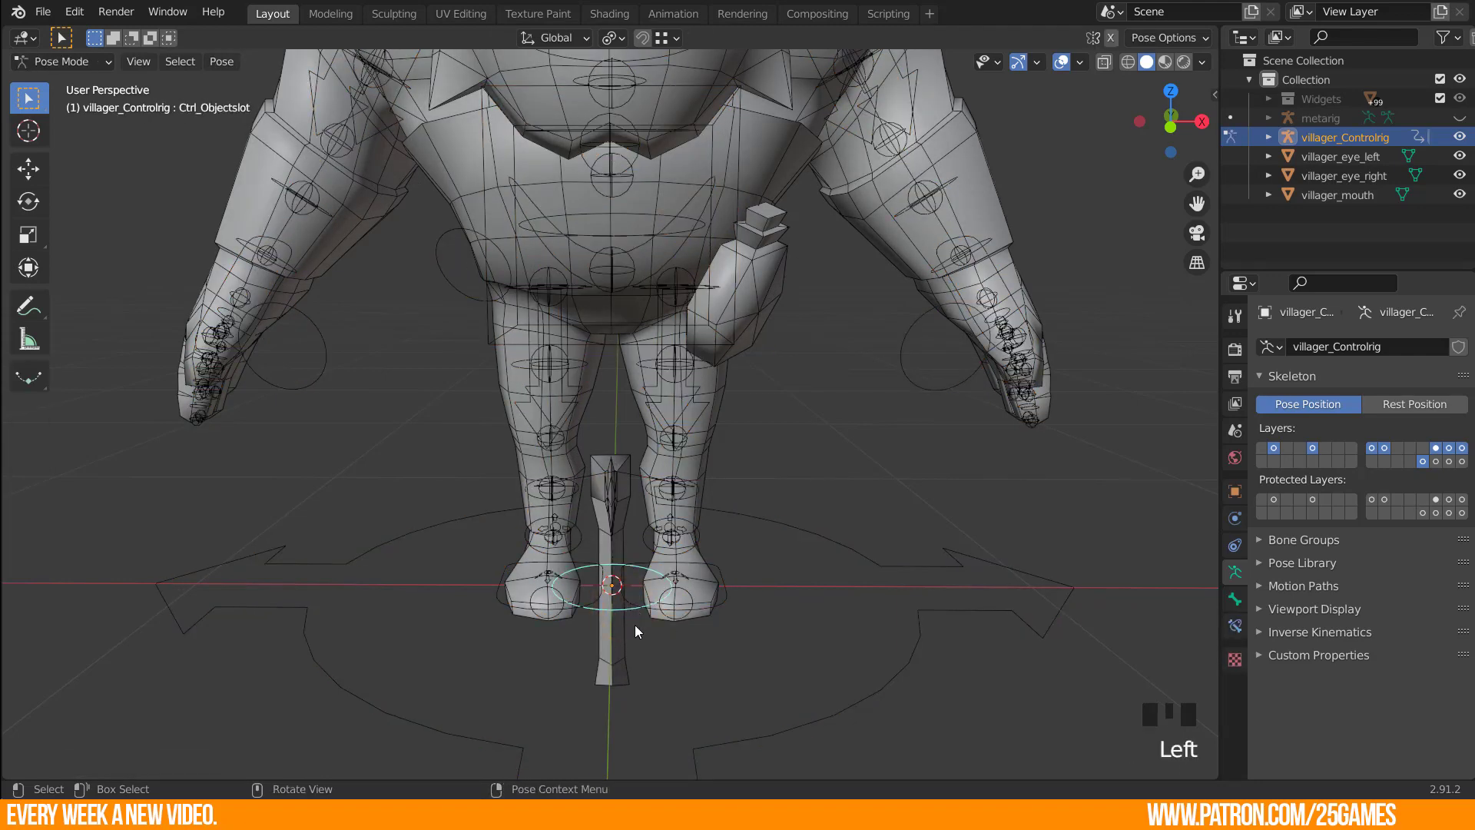
key("g")
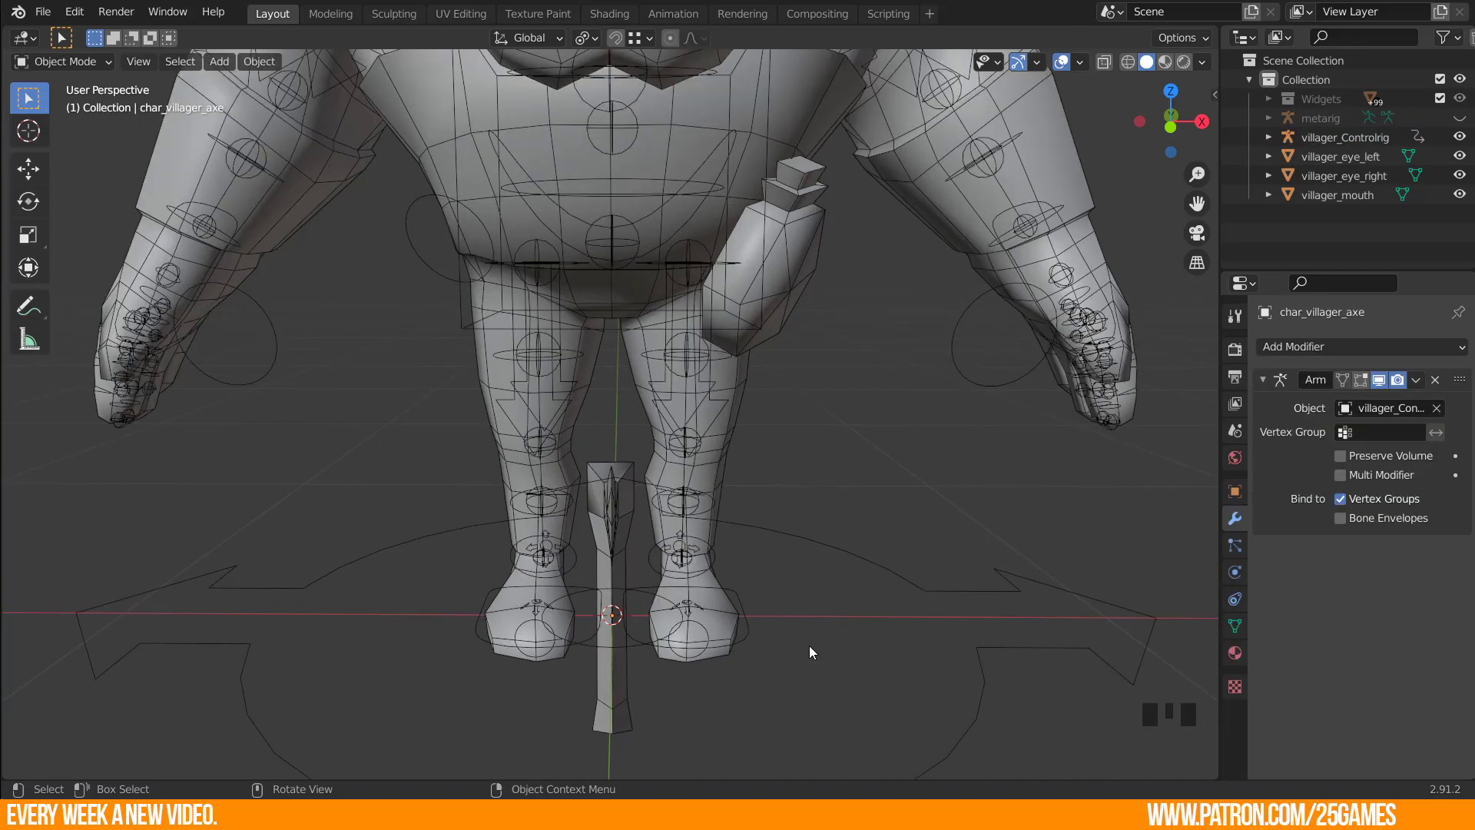
left_click_drag(822, 615, 647, 523)
left_click(647, 524)
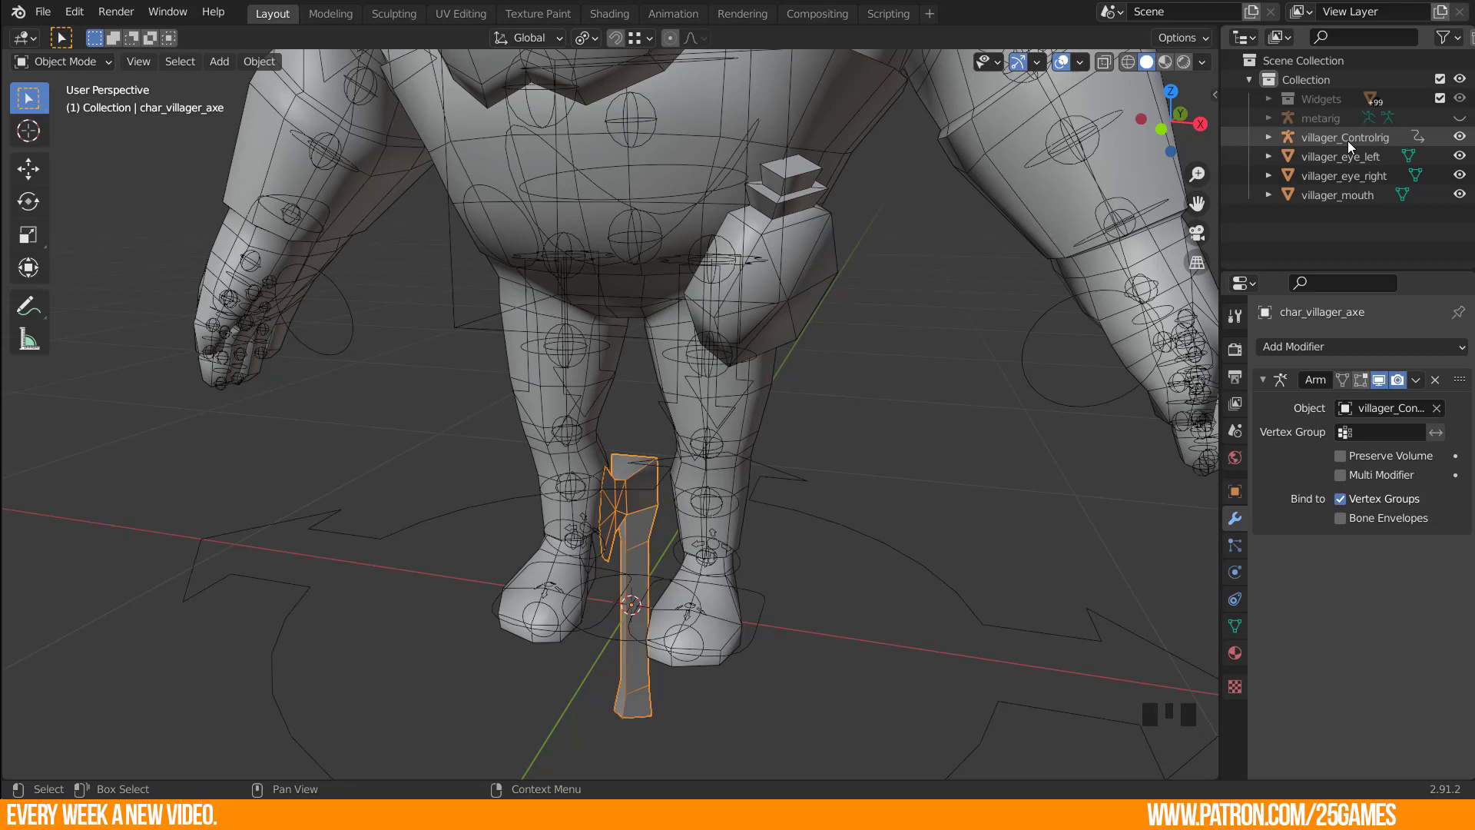
In the axe's Object Data properties, make DEF-Ctrl_Objectslot the active vertex group.
left_click(1272, 140)
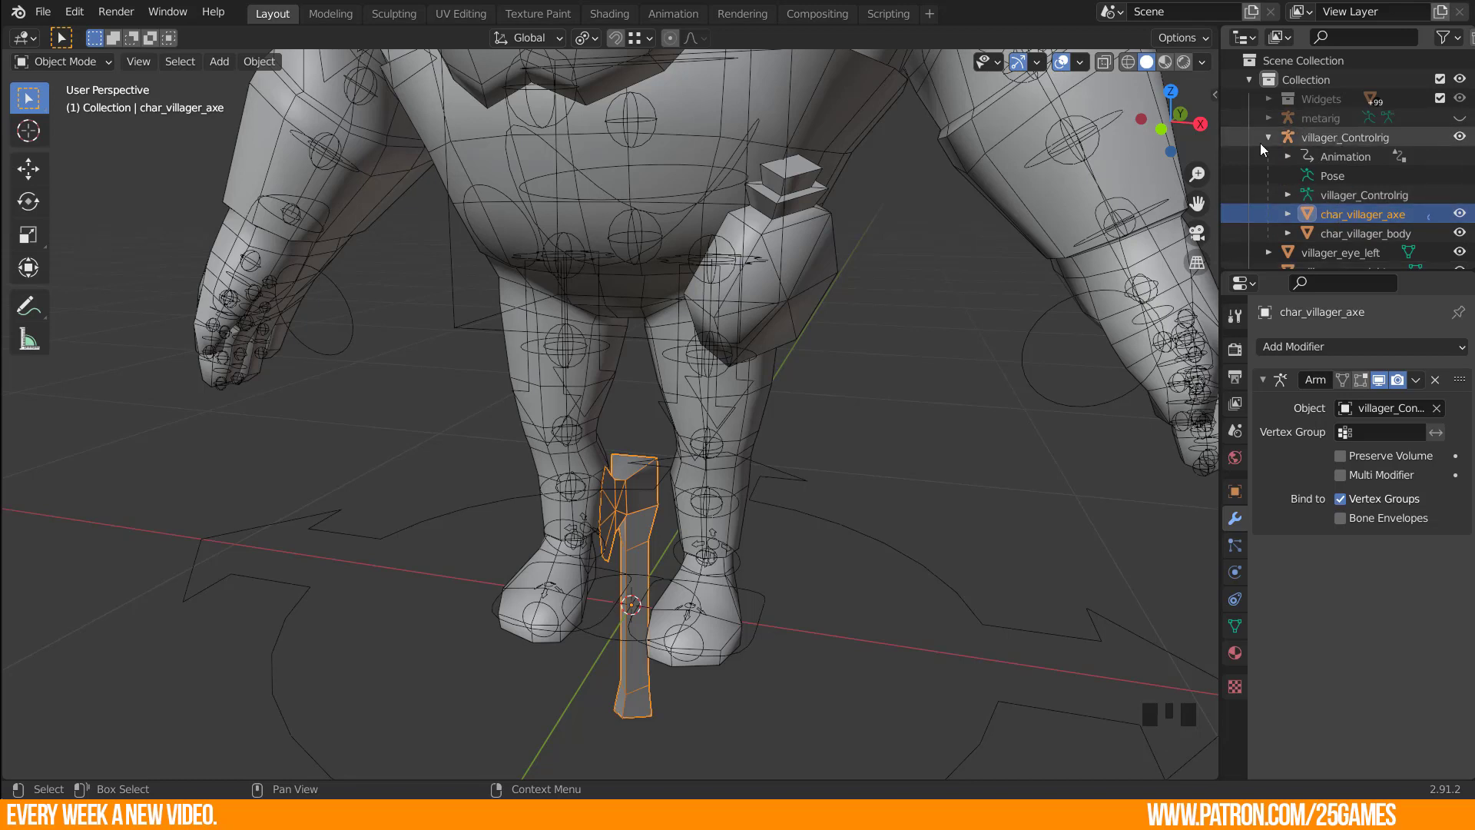
left_click(1276, 143)
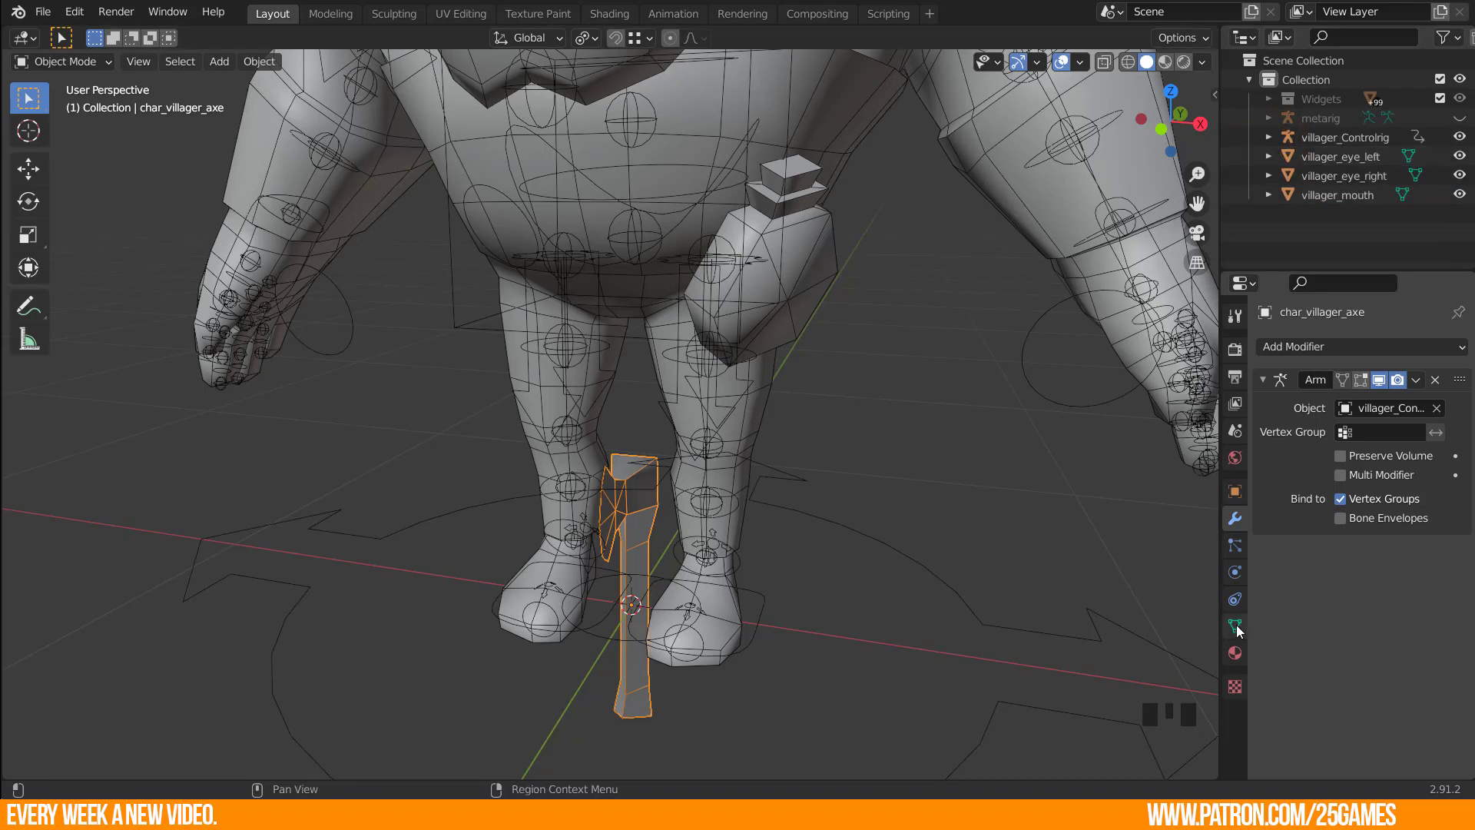
left_click(1242, 630)
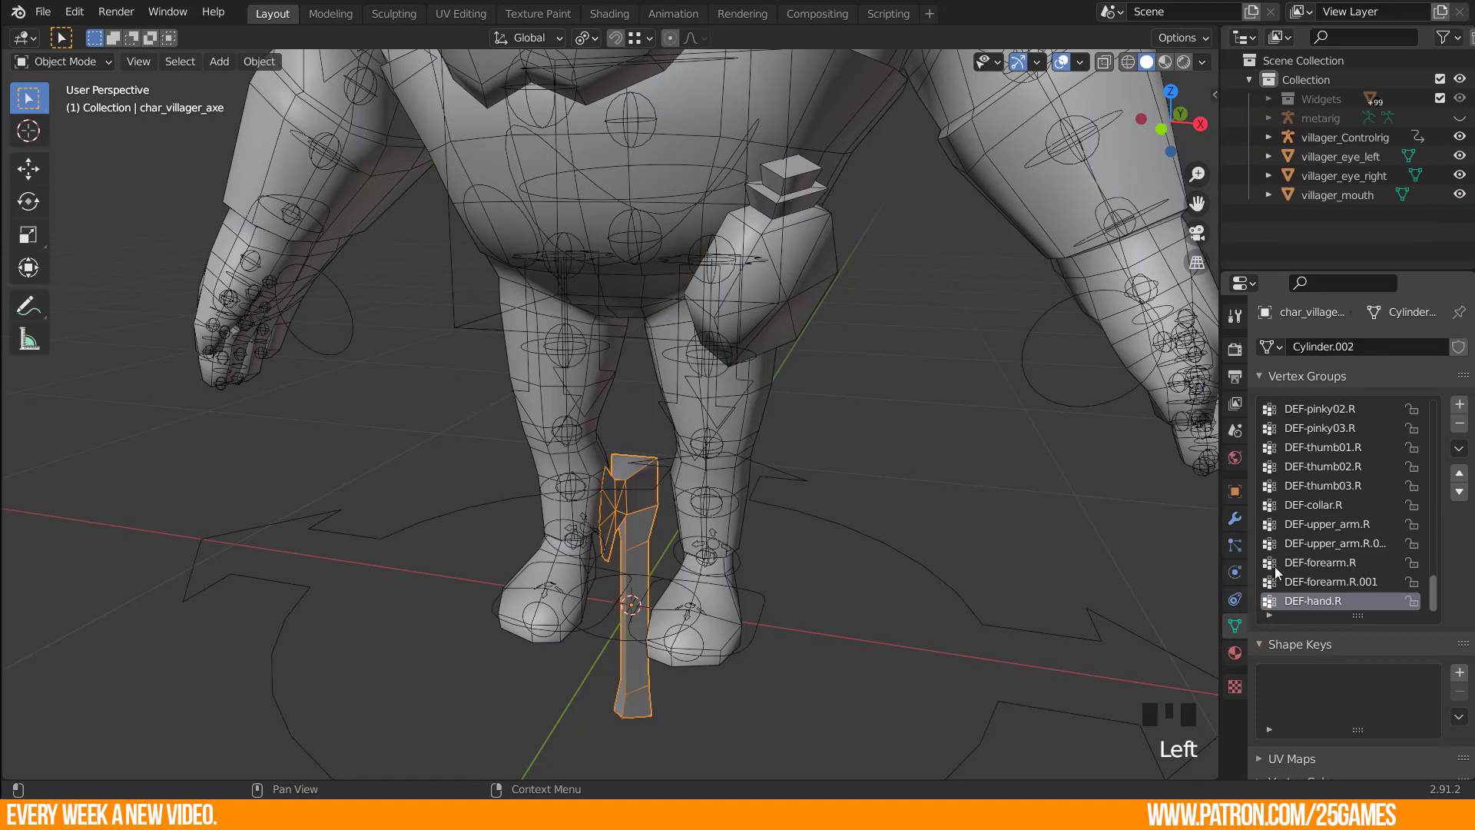
left_click_drag(1435, 597, 1436, 587)
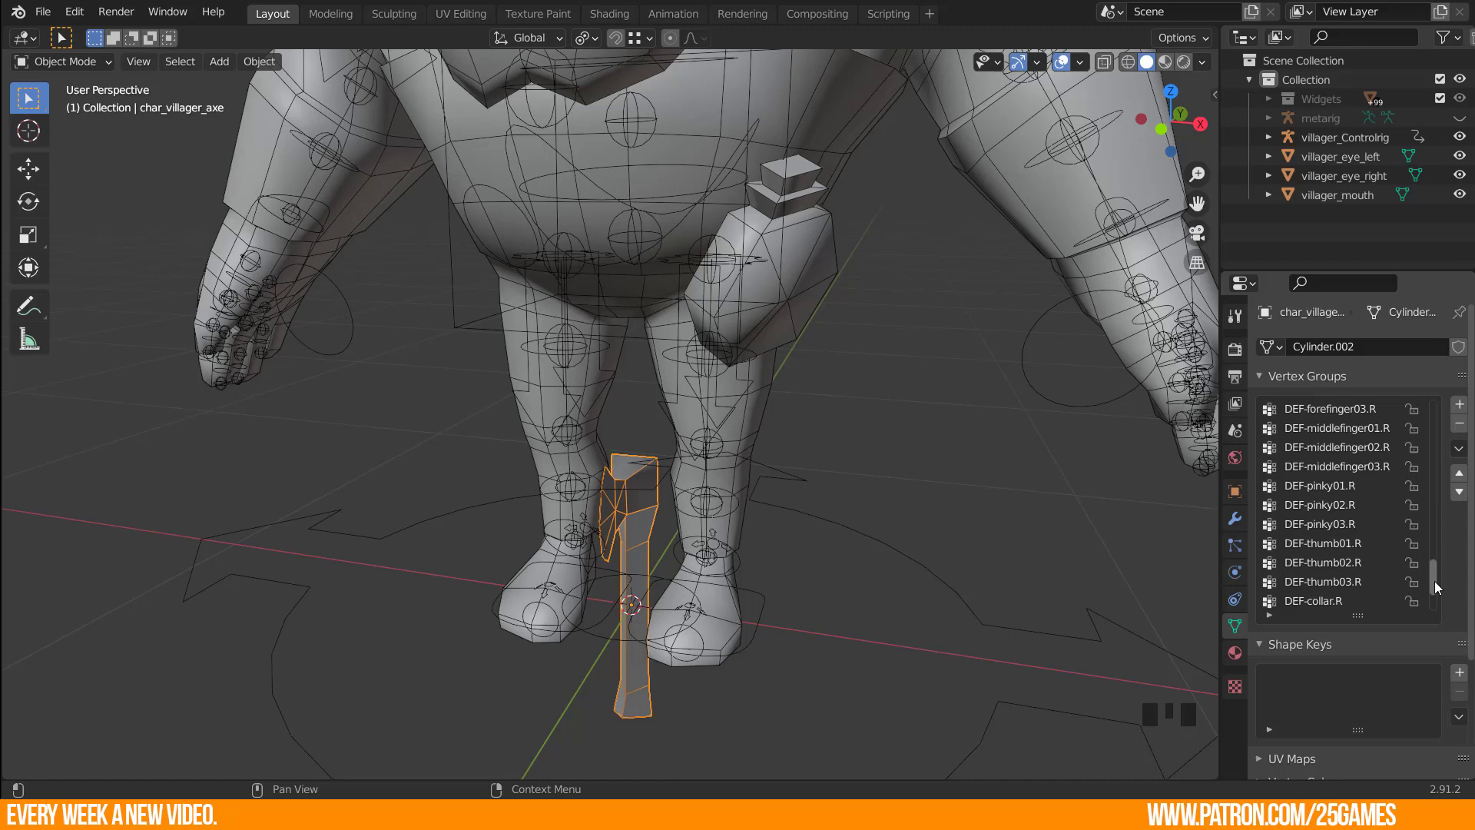
left_click_drag(1435, 592, 1339, 569)
scroll("up", 3)
scroll("up", 3)
left_click(1331, 416)
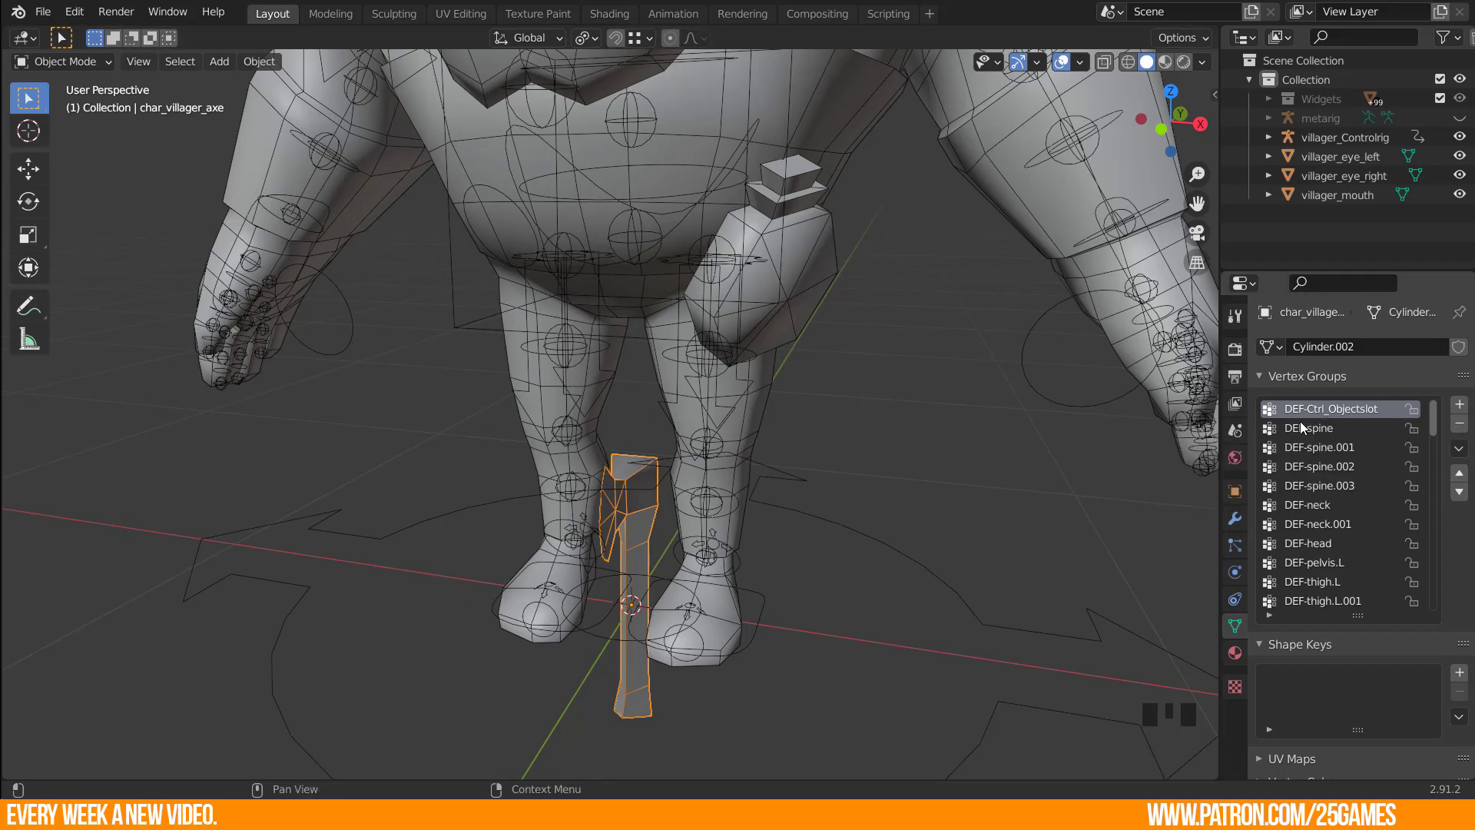
Assign all of the axe's vertices to DEF-Ctrl_Objectslot and return to Object Mode.
key("Tab")
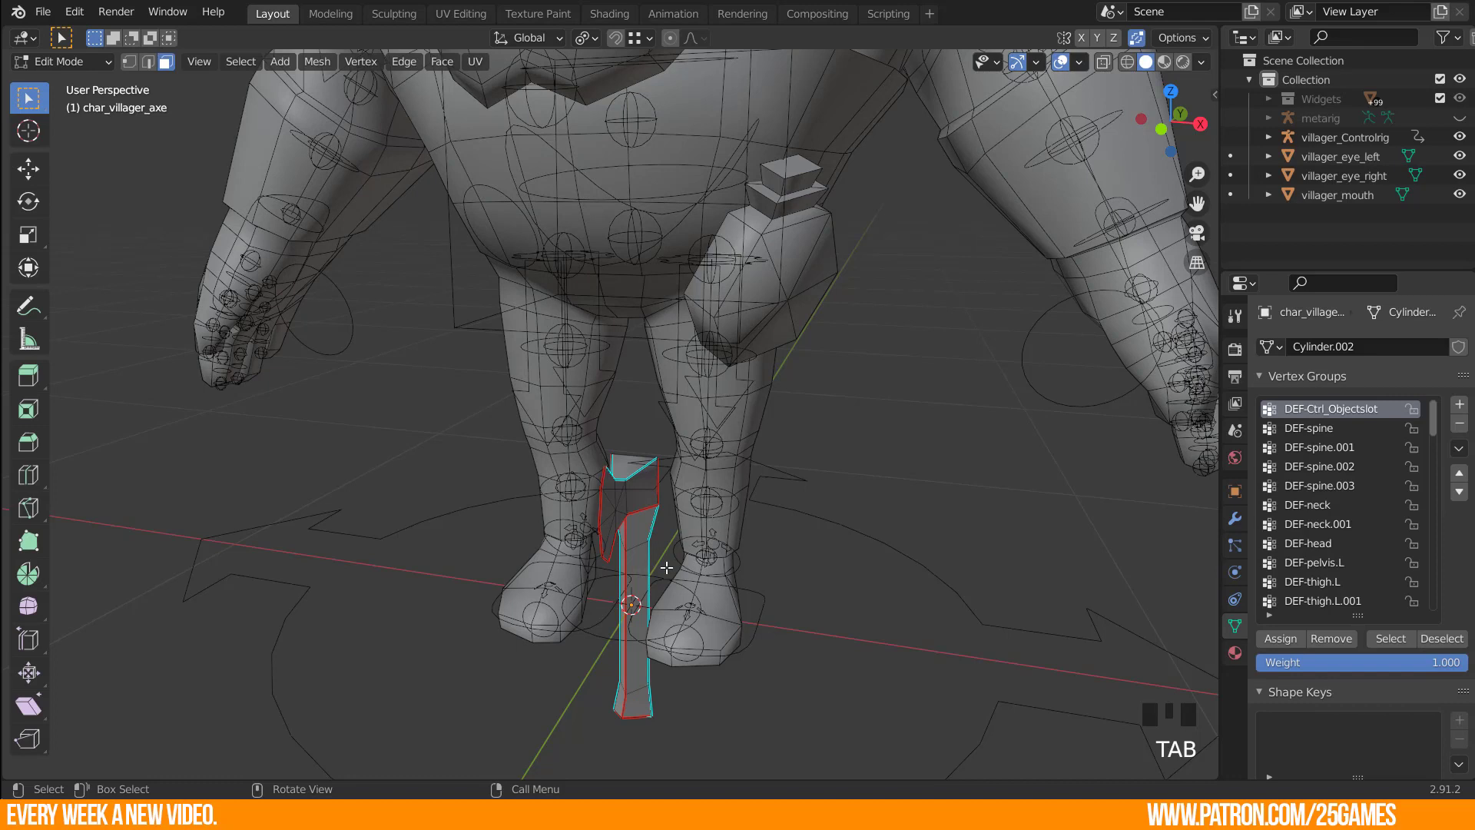
key("a")
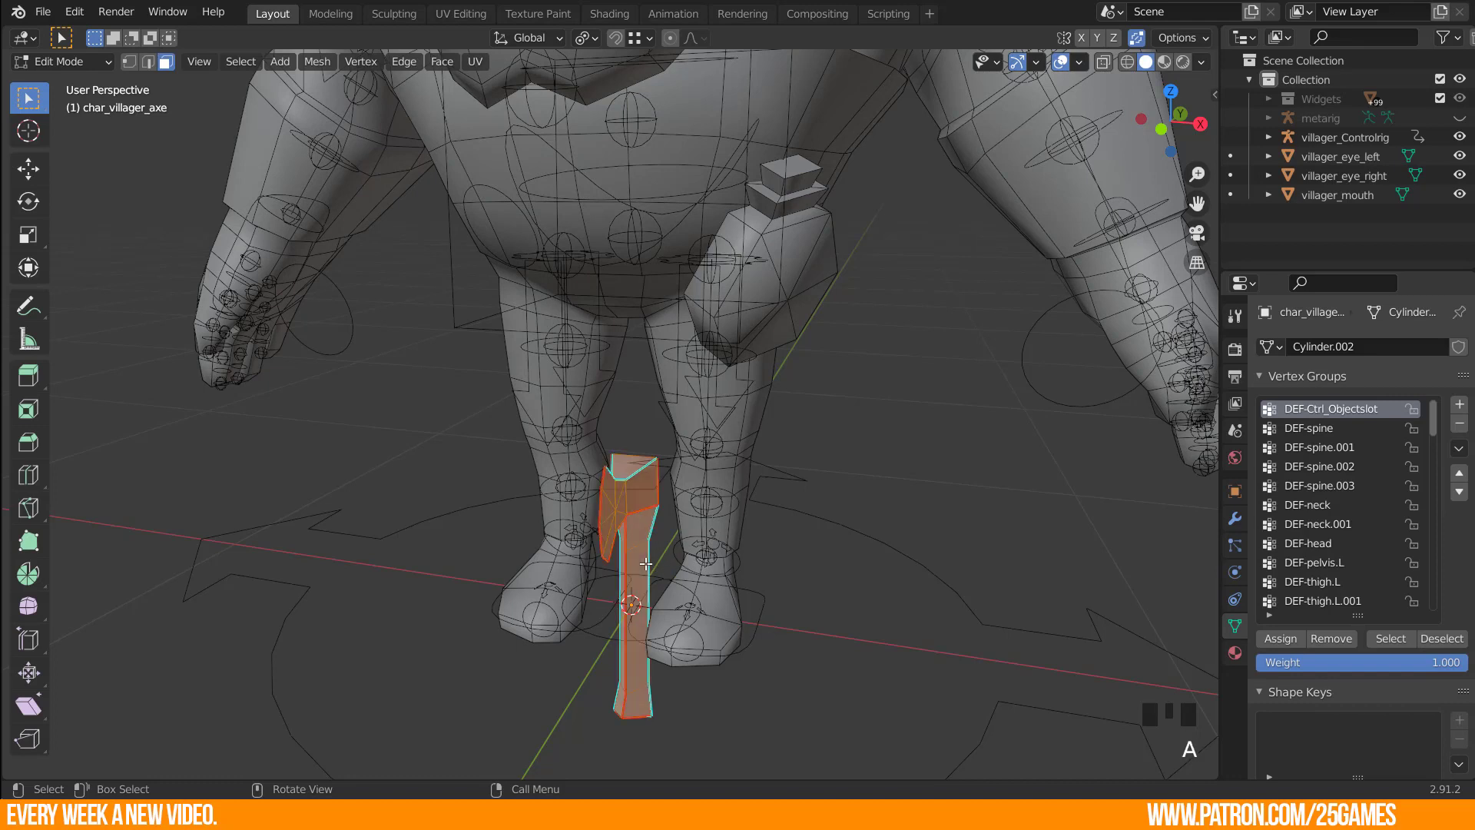
key("1")
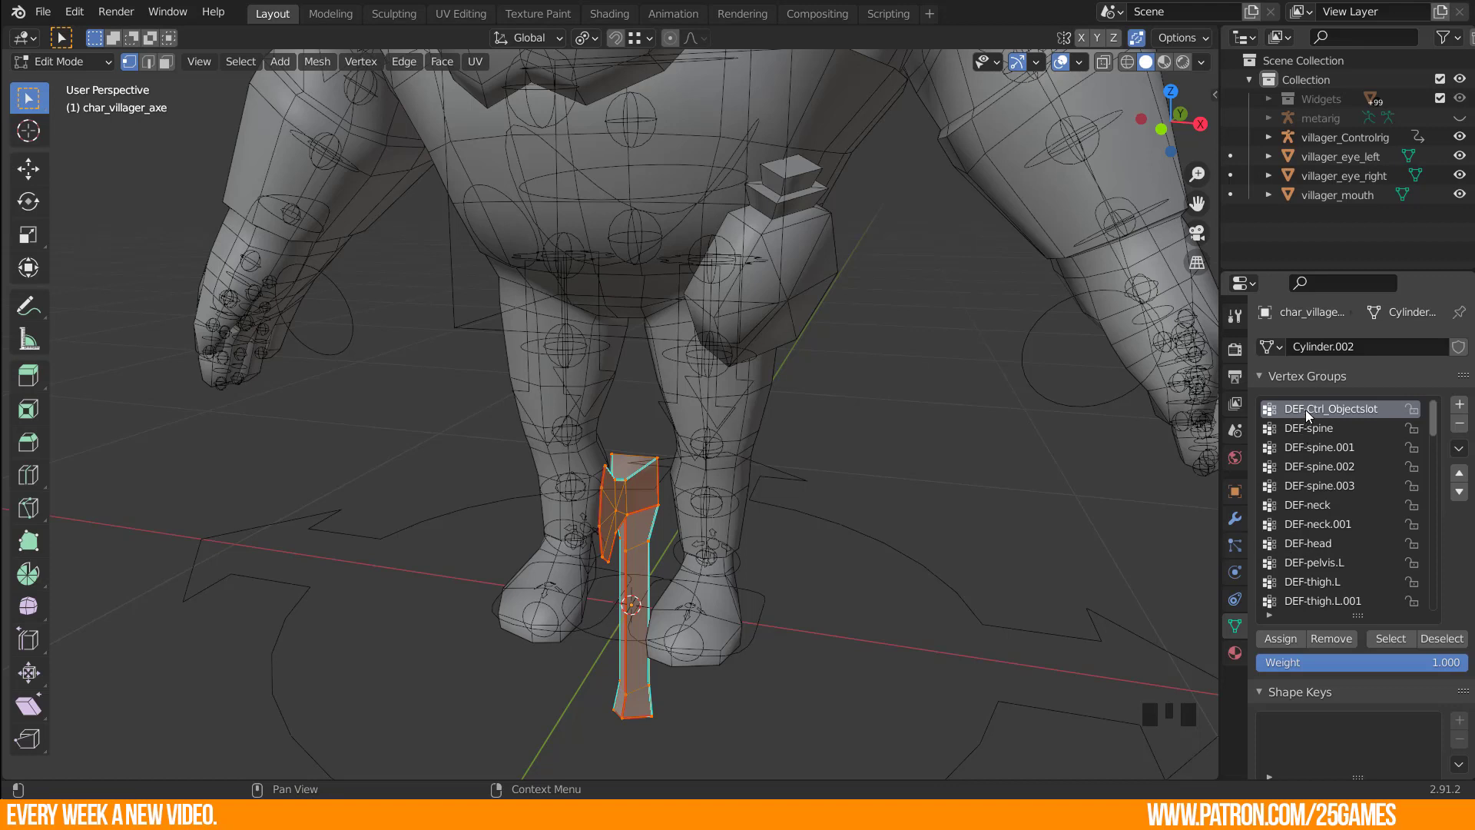
left_click(1312, 414)
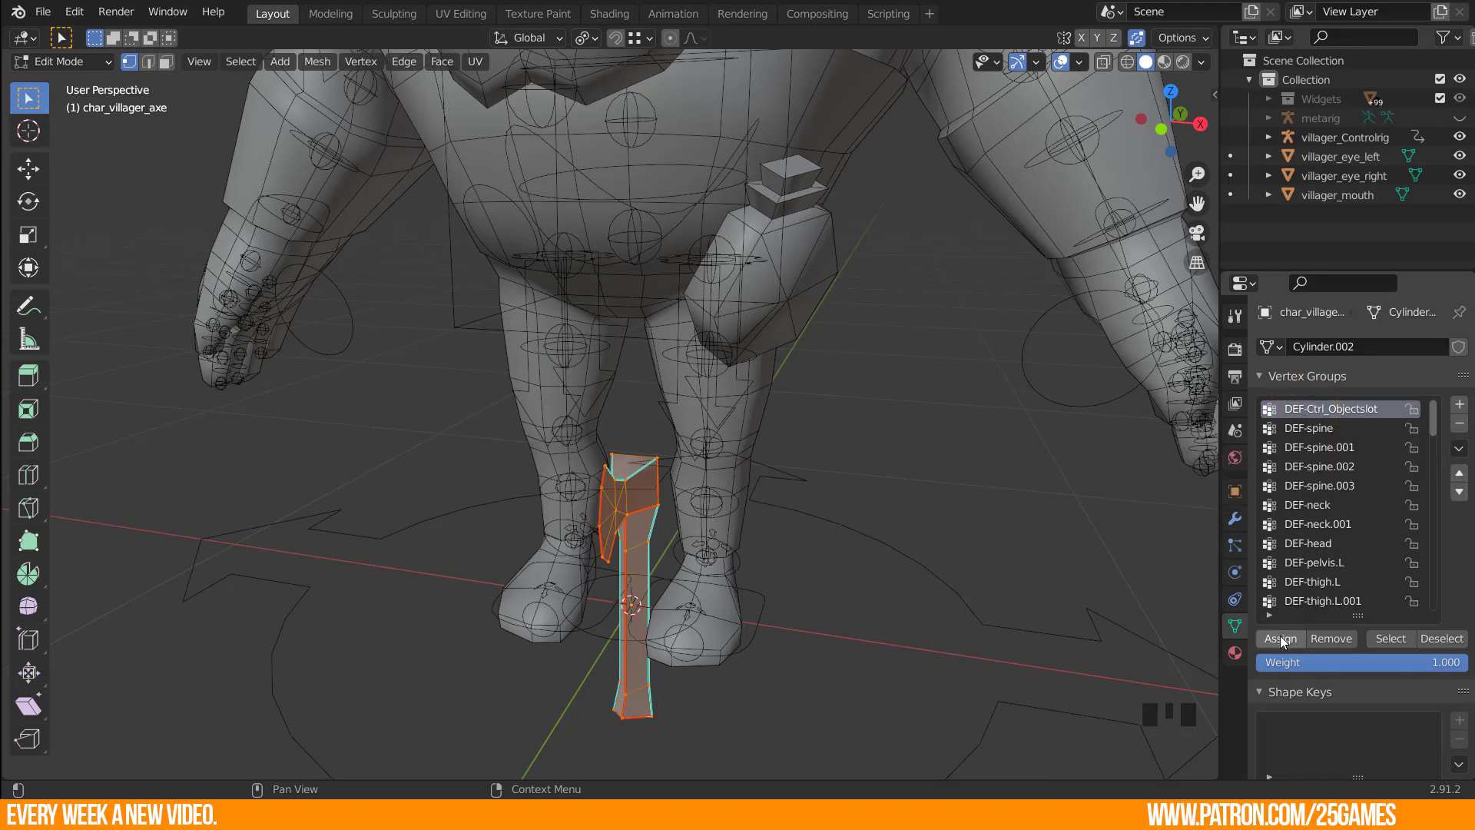
left_click_drag(1286, 641, 746, 693)
key("Tab")
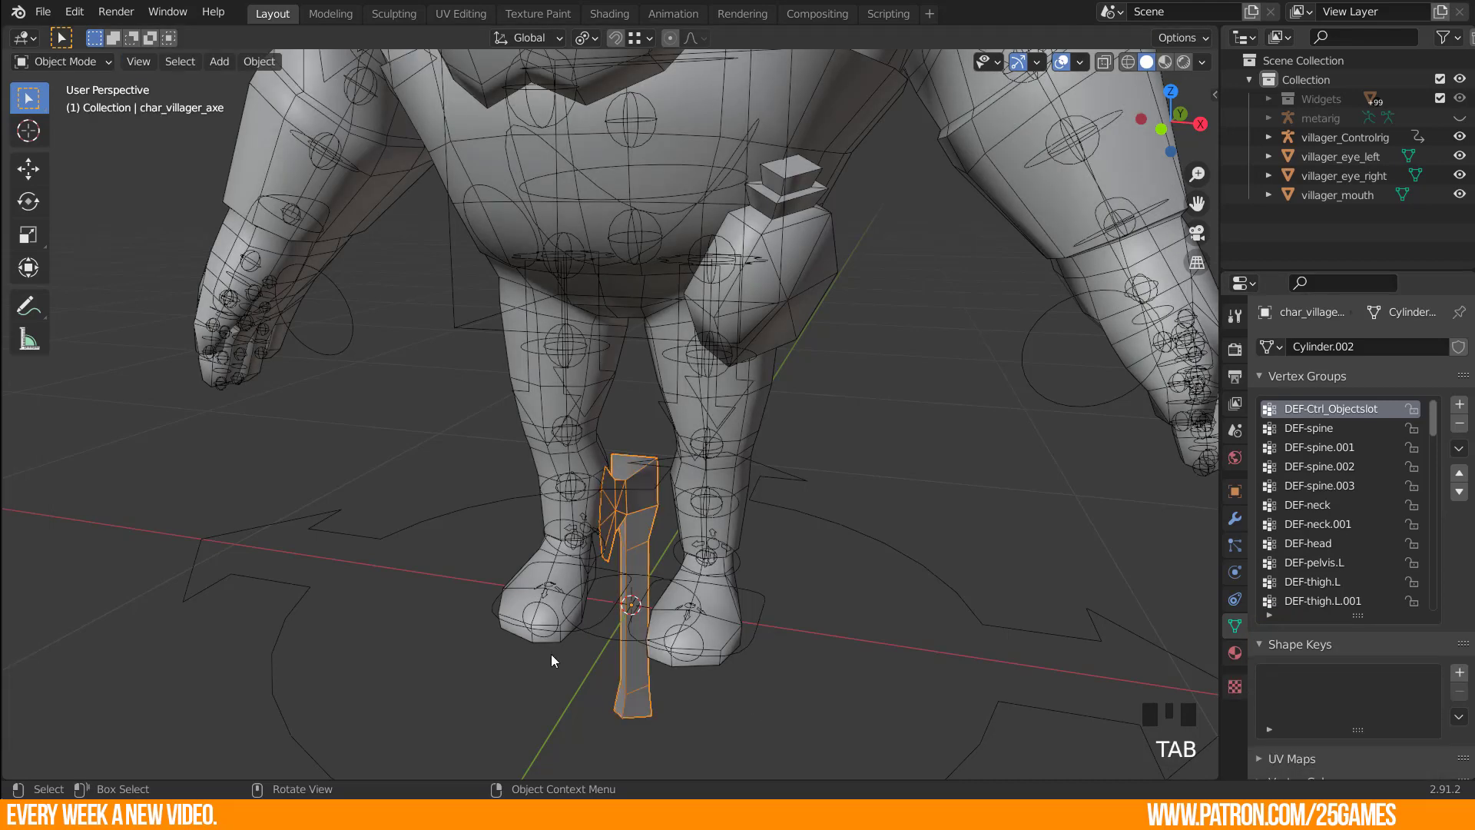
Enter Pose Mode on villager_Controlrig and test-move the Ctrl_Objectslot bone so the axe follows.
left_click(597, 636)
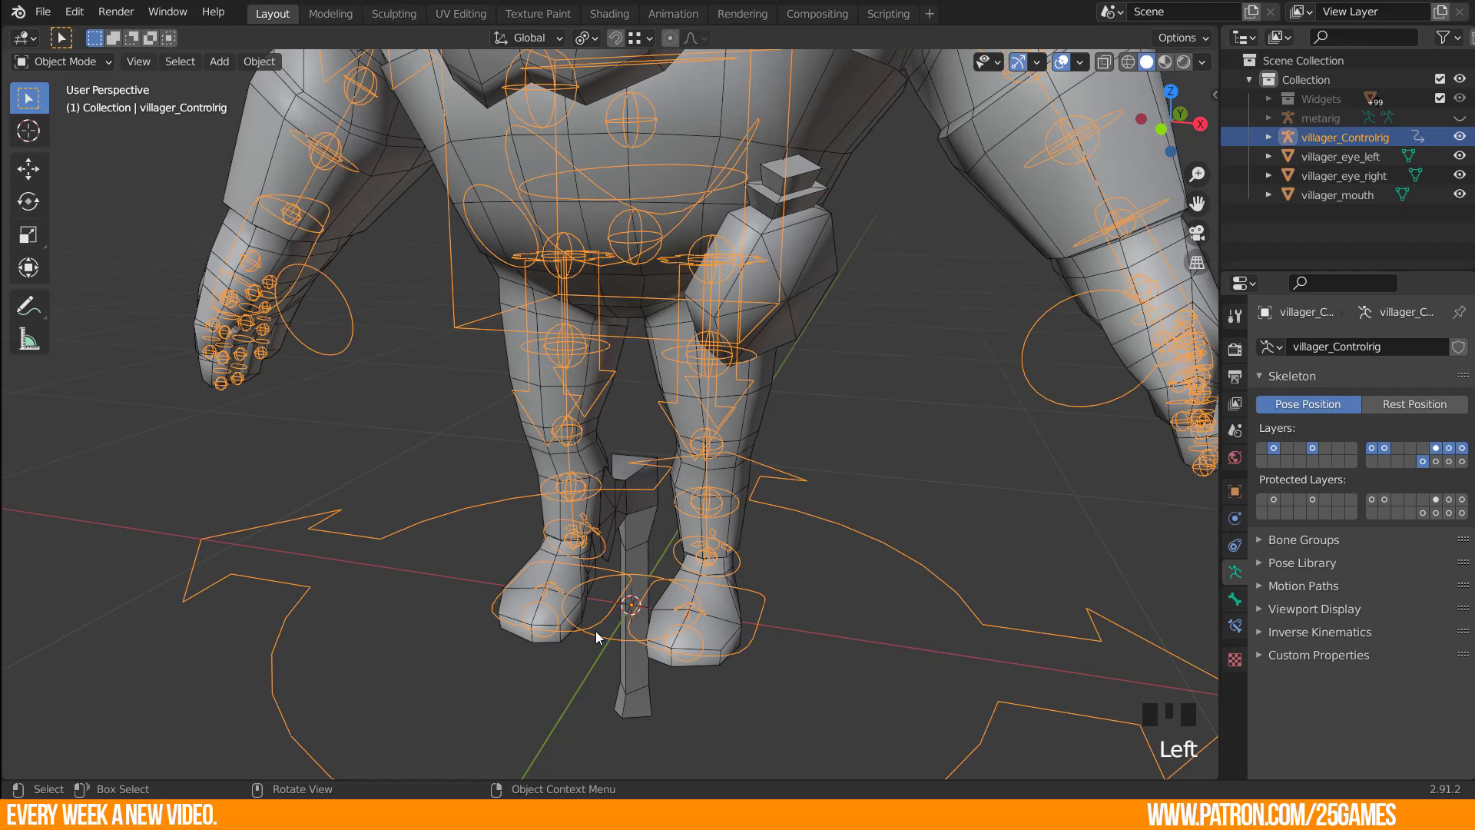
key("ctrl+Tab")
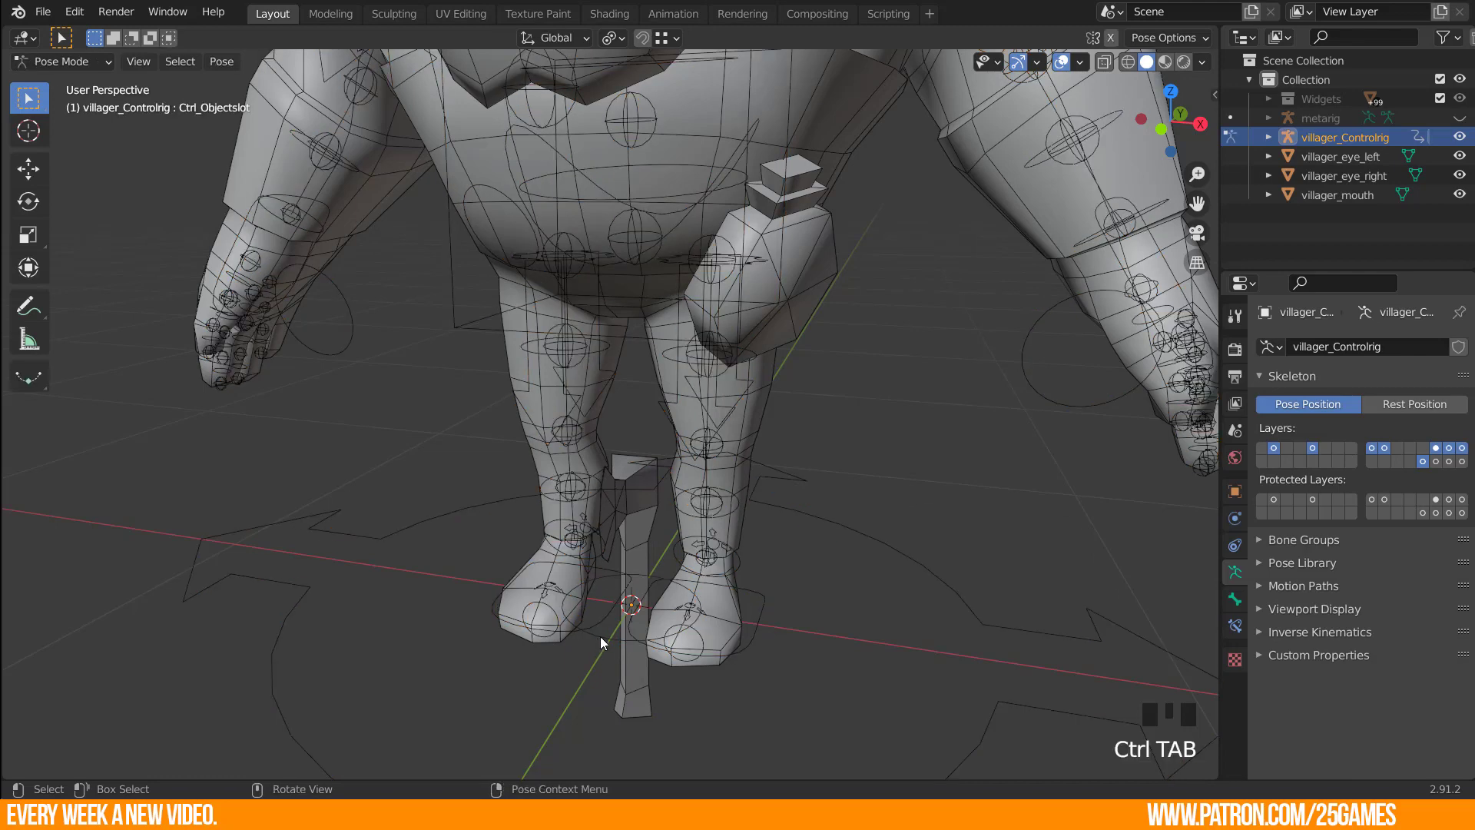
left_click(608, 643)
key("g")
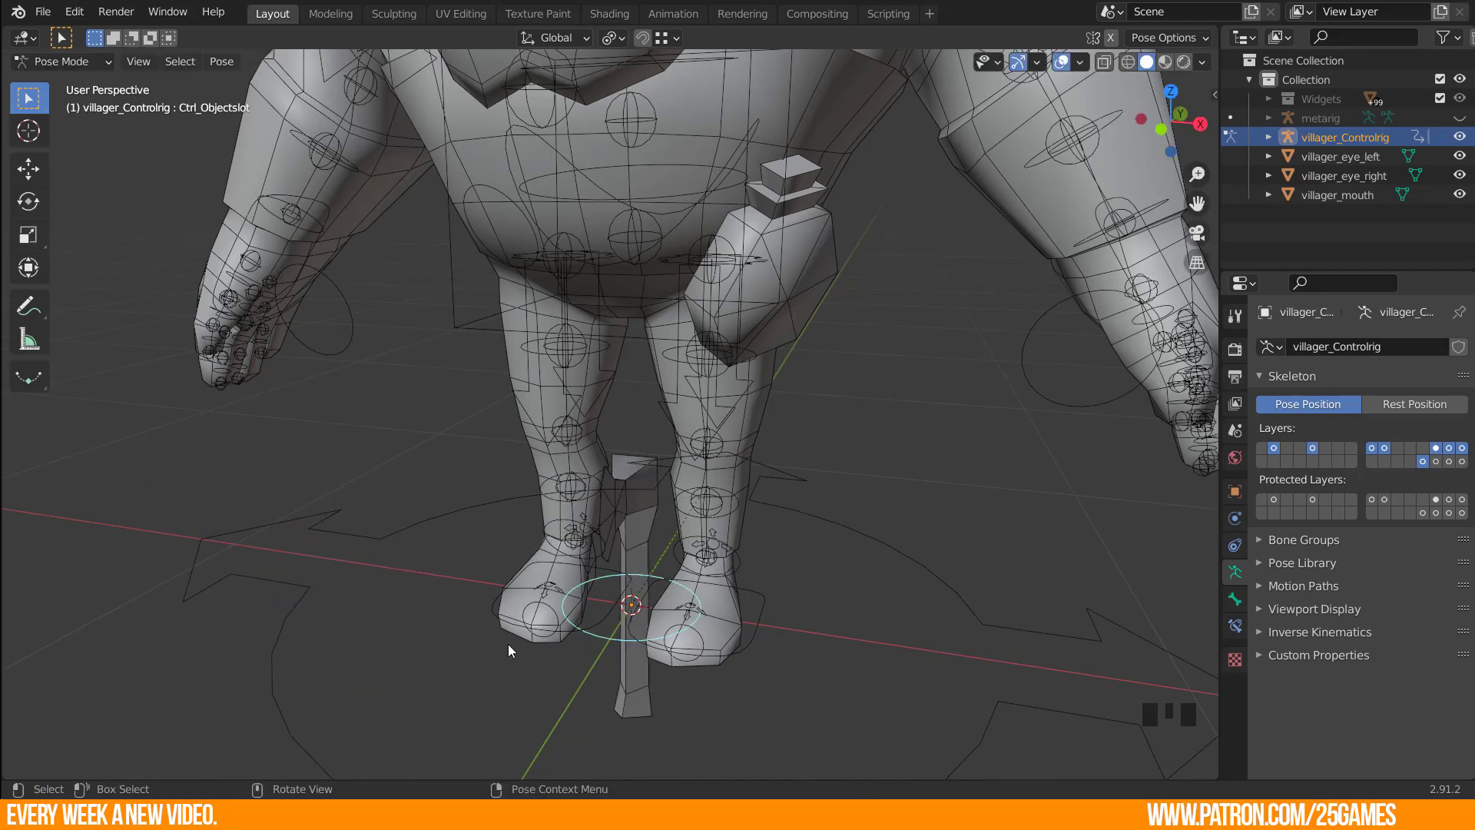
key("r")
key("g")
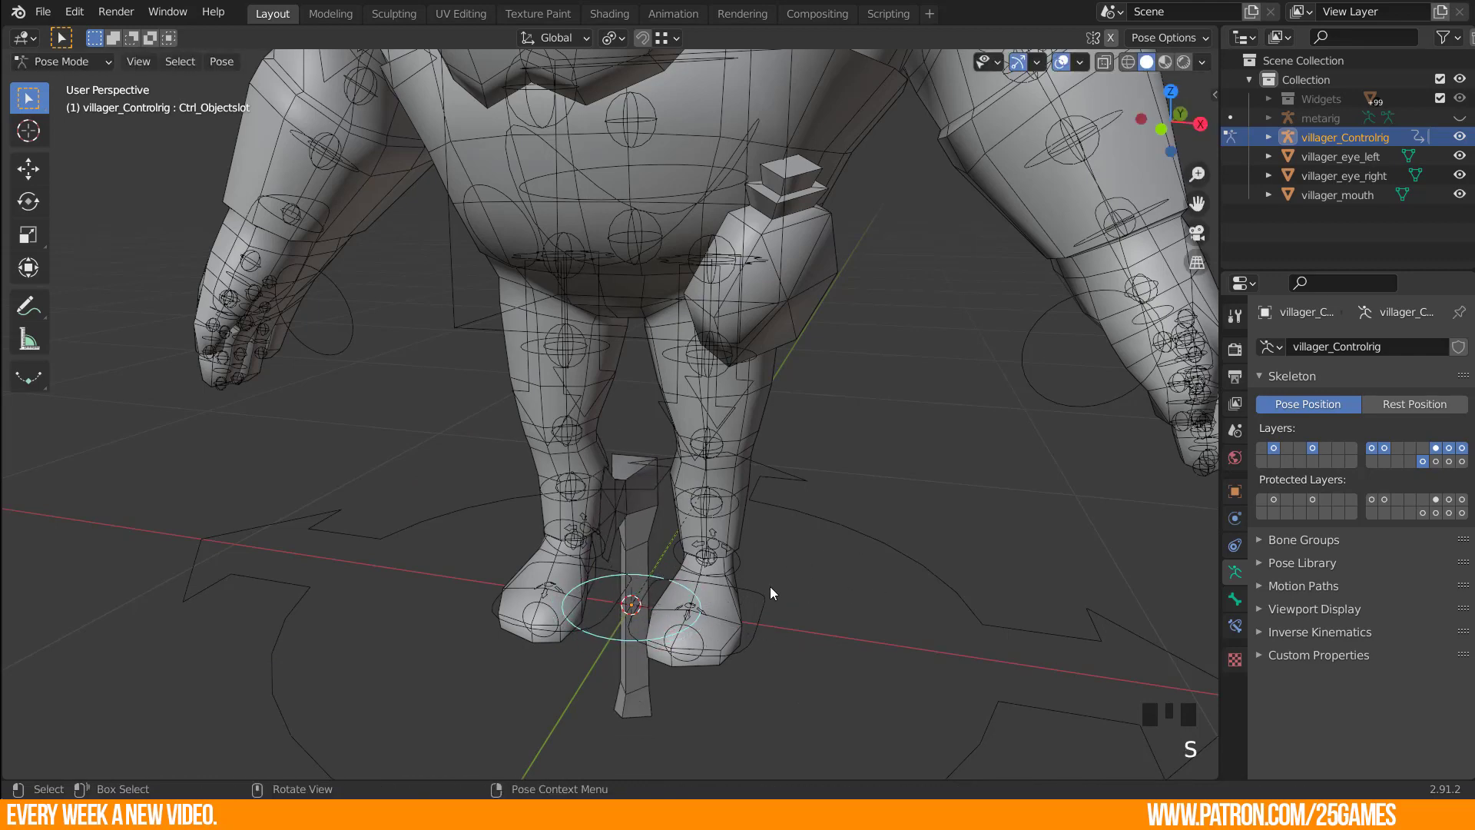
Orbit around the villager to check the axe and Ctrl_Objectslot from several angles.
left_click_drag(762, 557, 697, 558)
scroll("down", 3)
left_click_drag(435, 407, 855, 485)
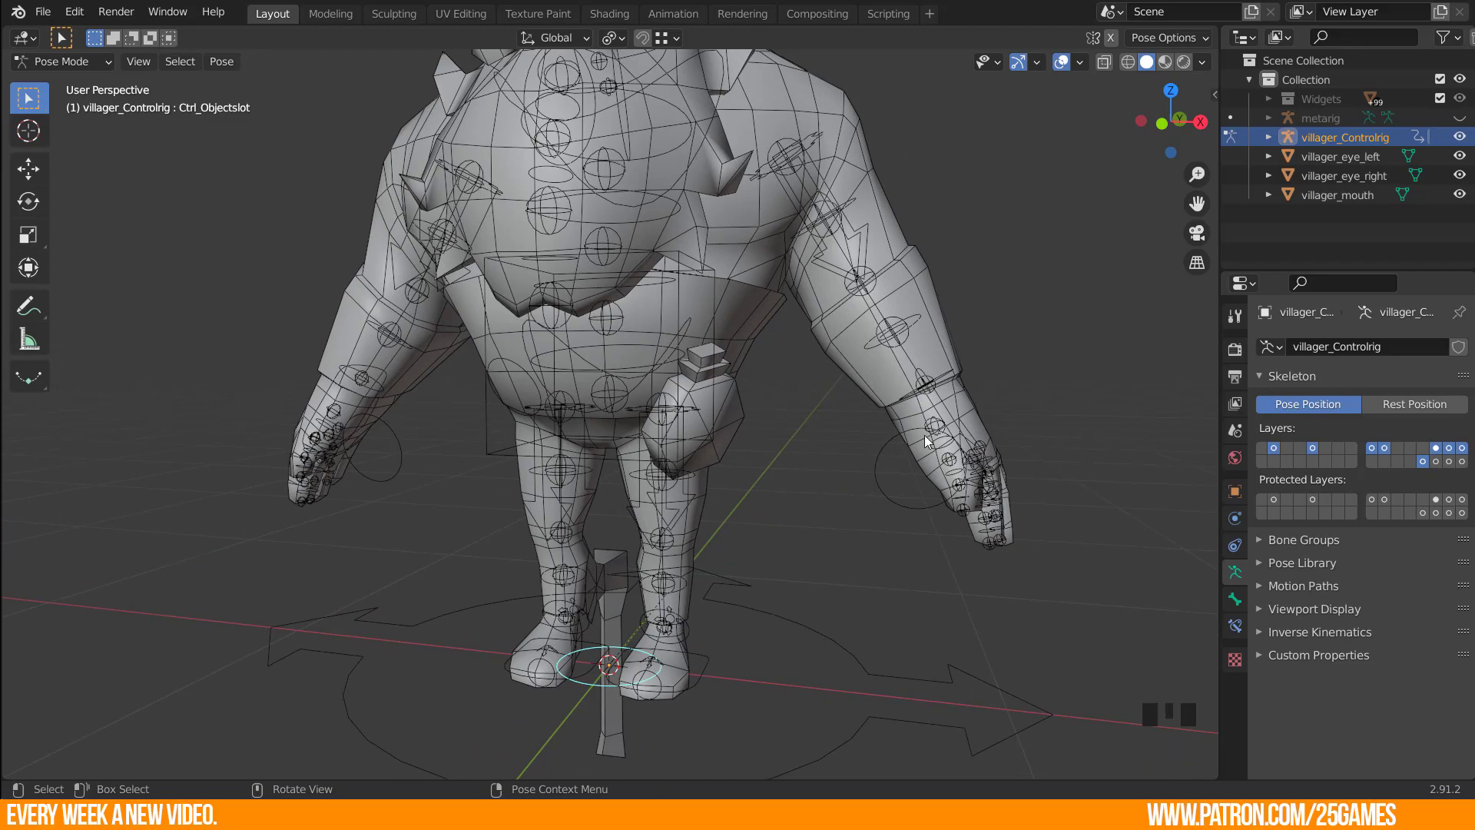
left_click_drag(456, 528, 782, 542)
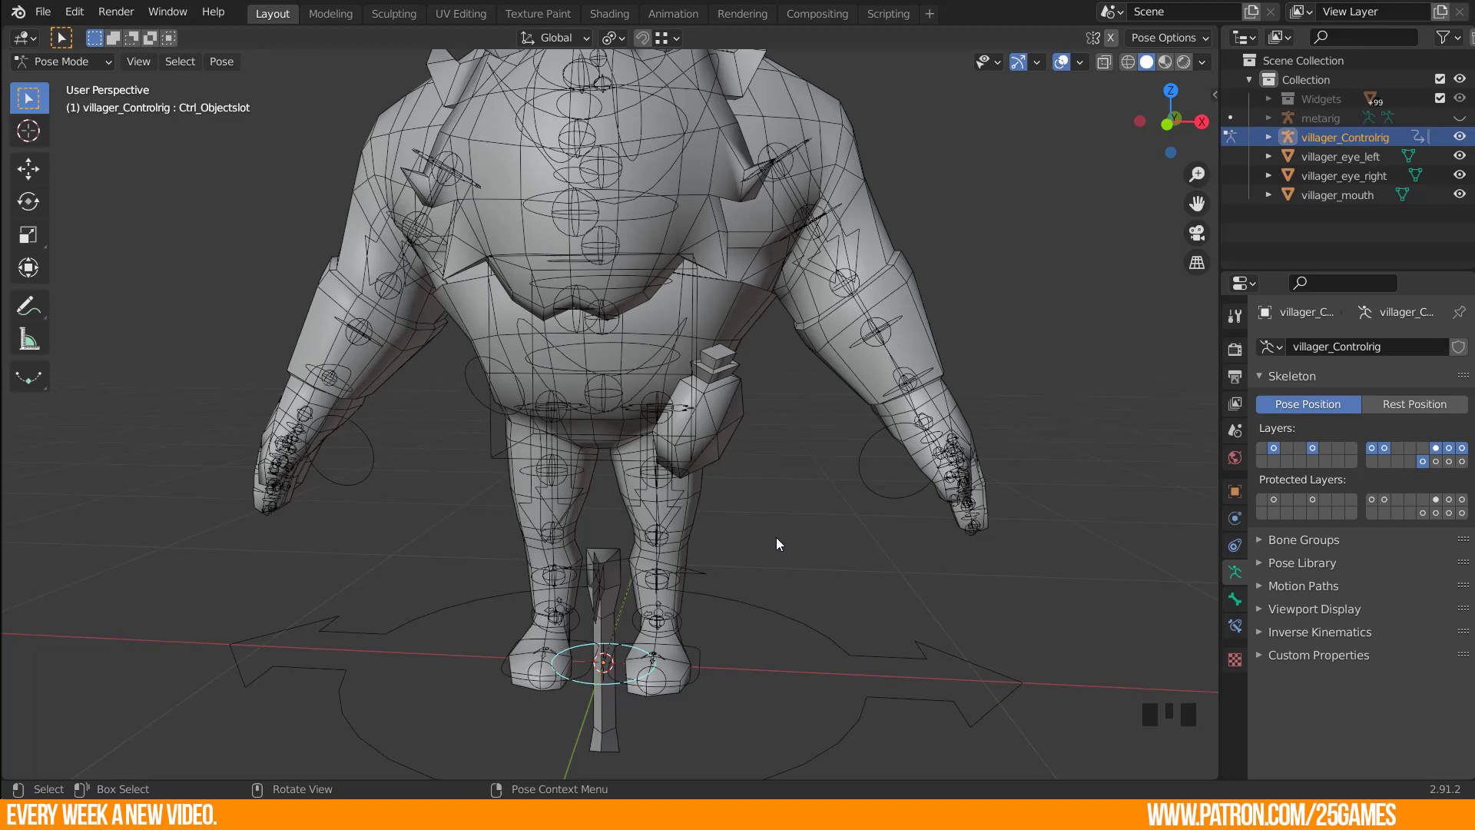
left_click_drag(677, 626, 609, 655)
left_click(609, 655)
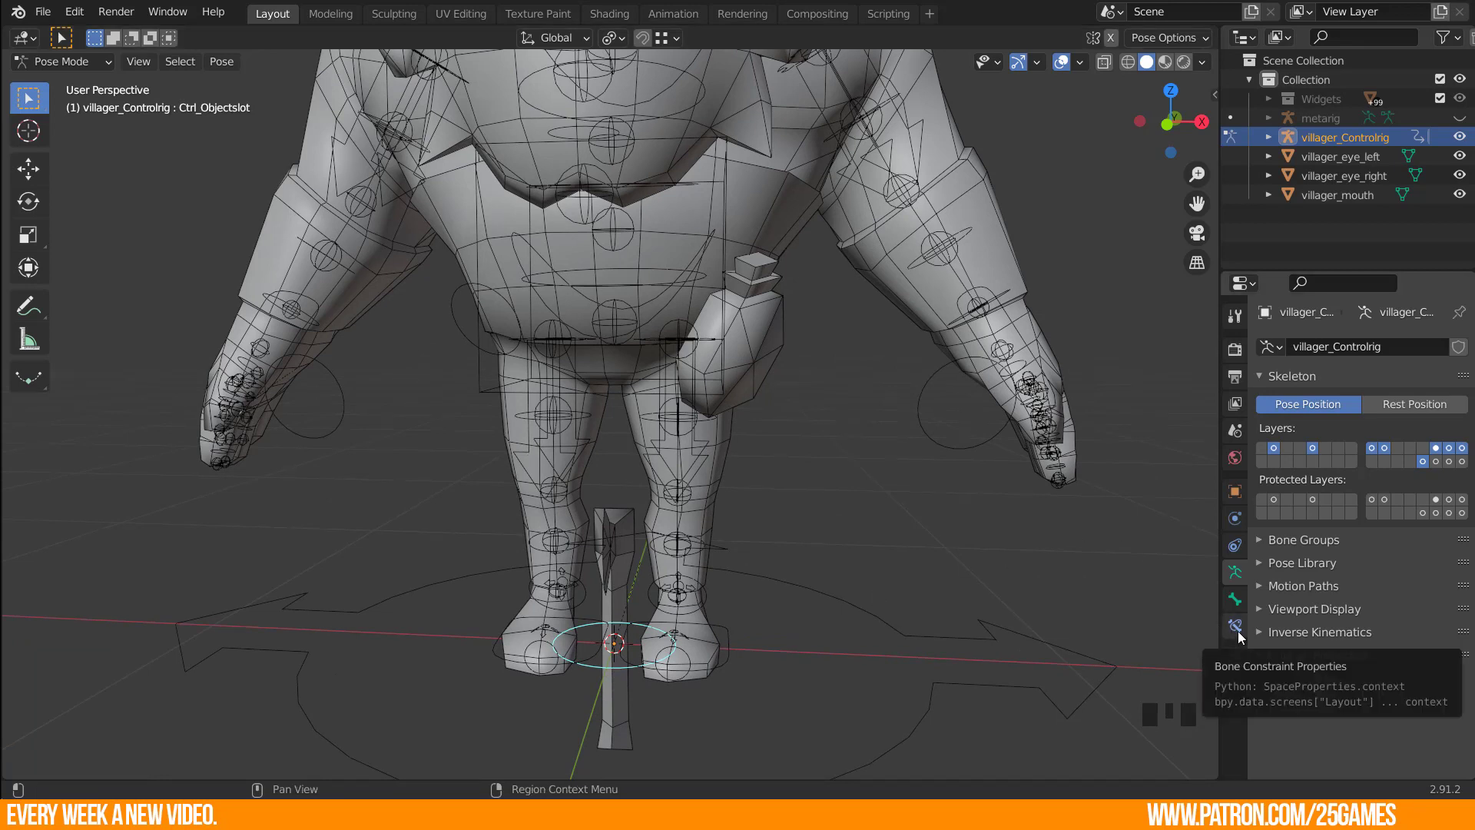
Add a Copy Transforms constraint on Ctrl_Objectslot targeting villager_Controlrig's DEF-handsocket bone.
left_click(1238, 631)
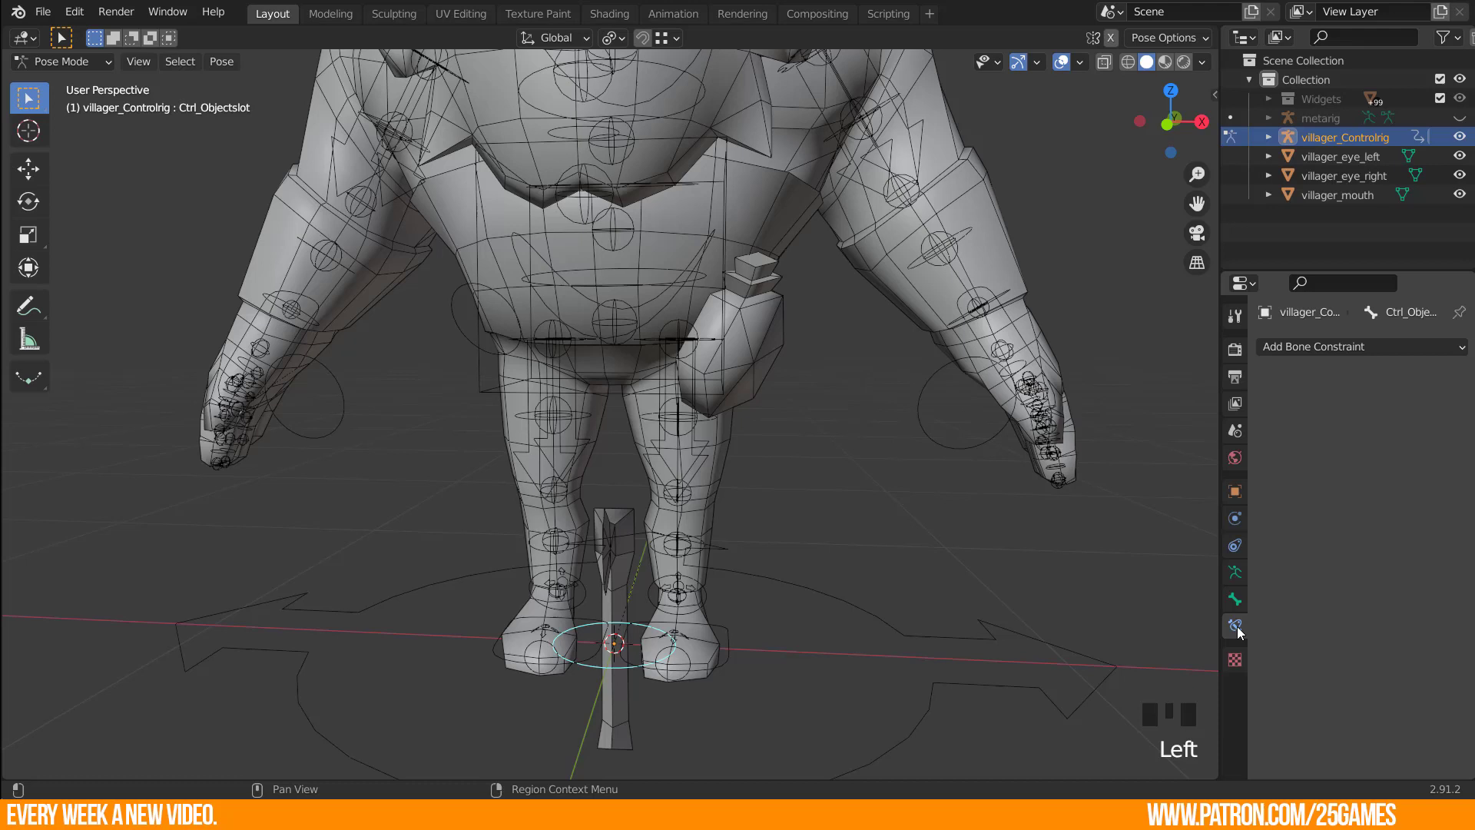
left_click_drag(1298, 356, 1135, 465)
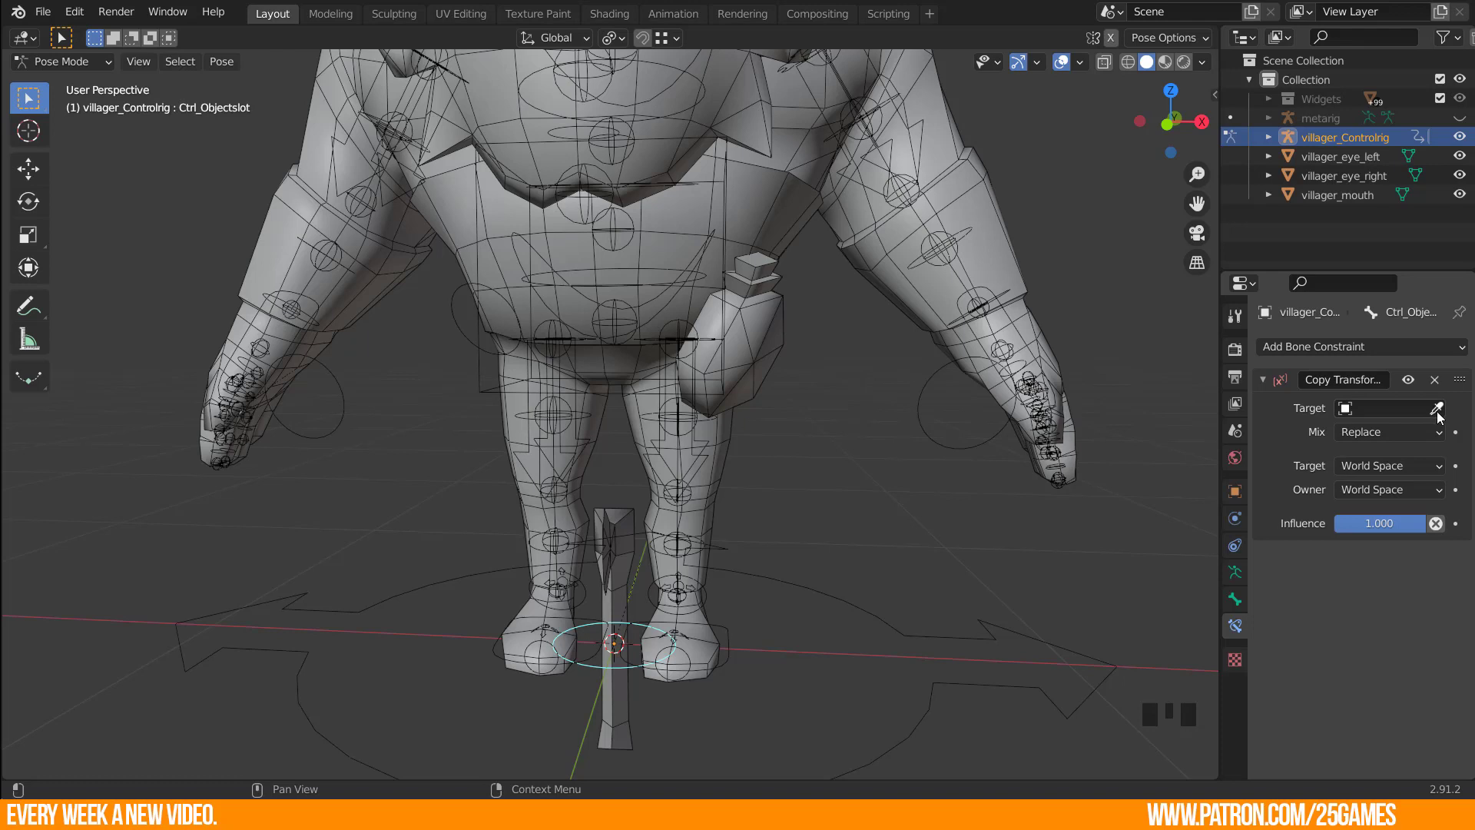
left_click(1437, 416)
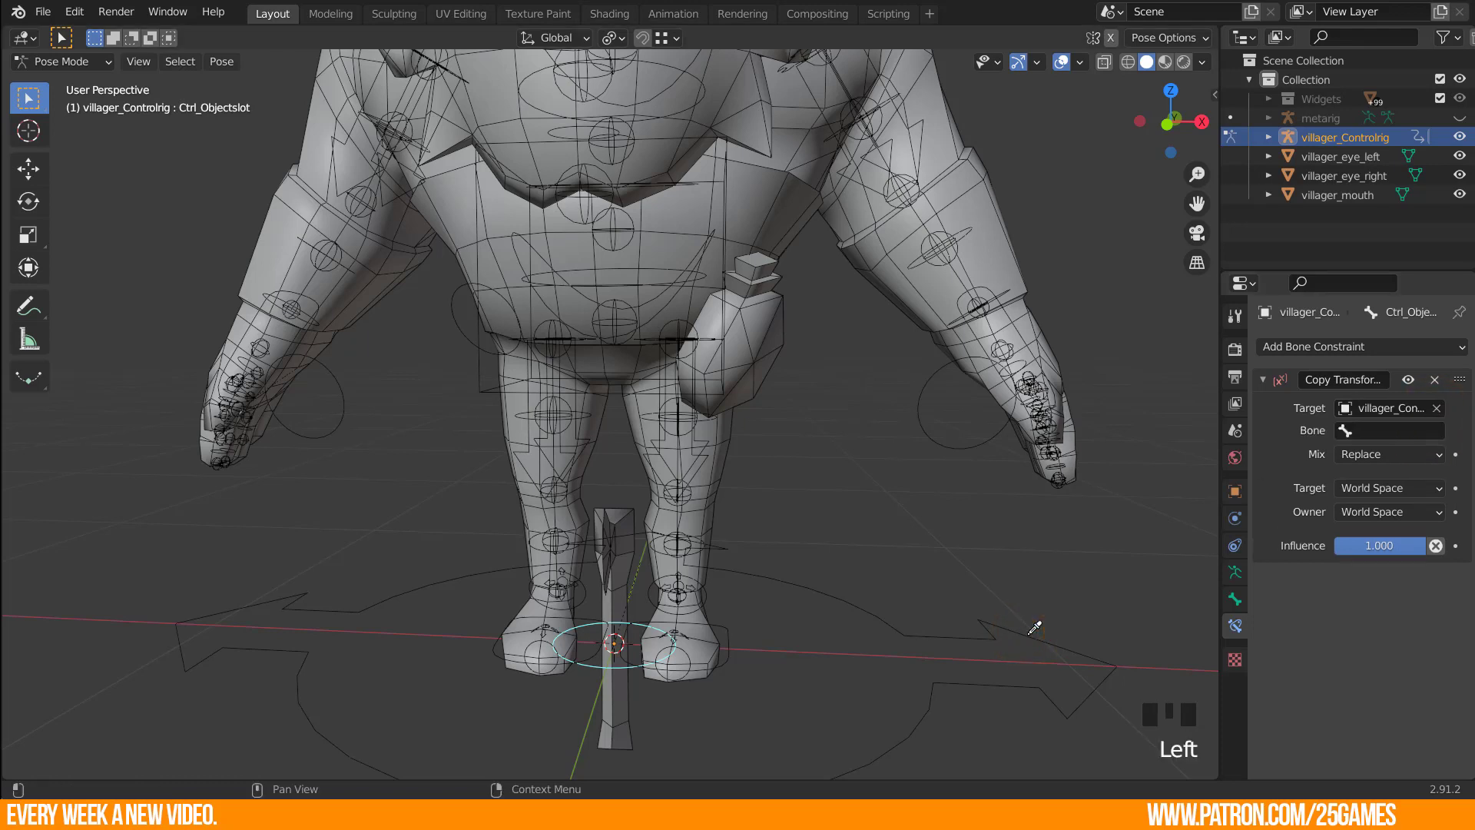
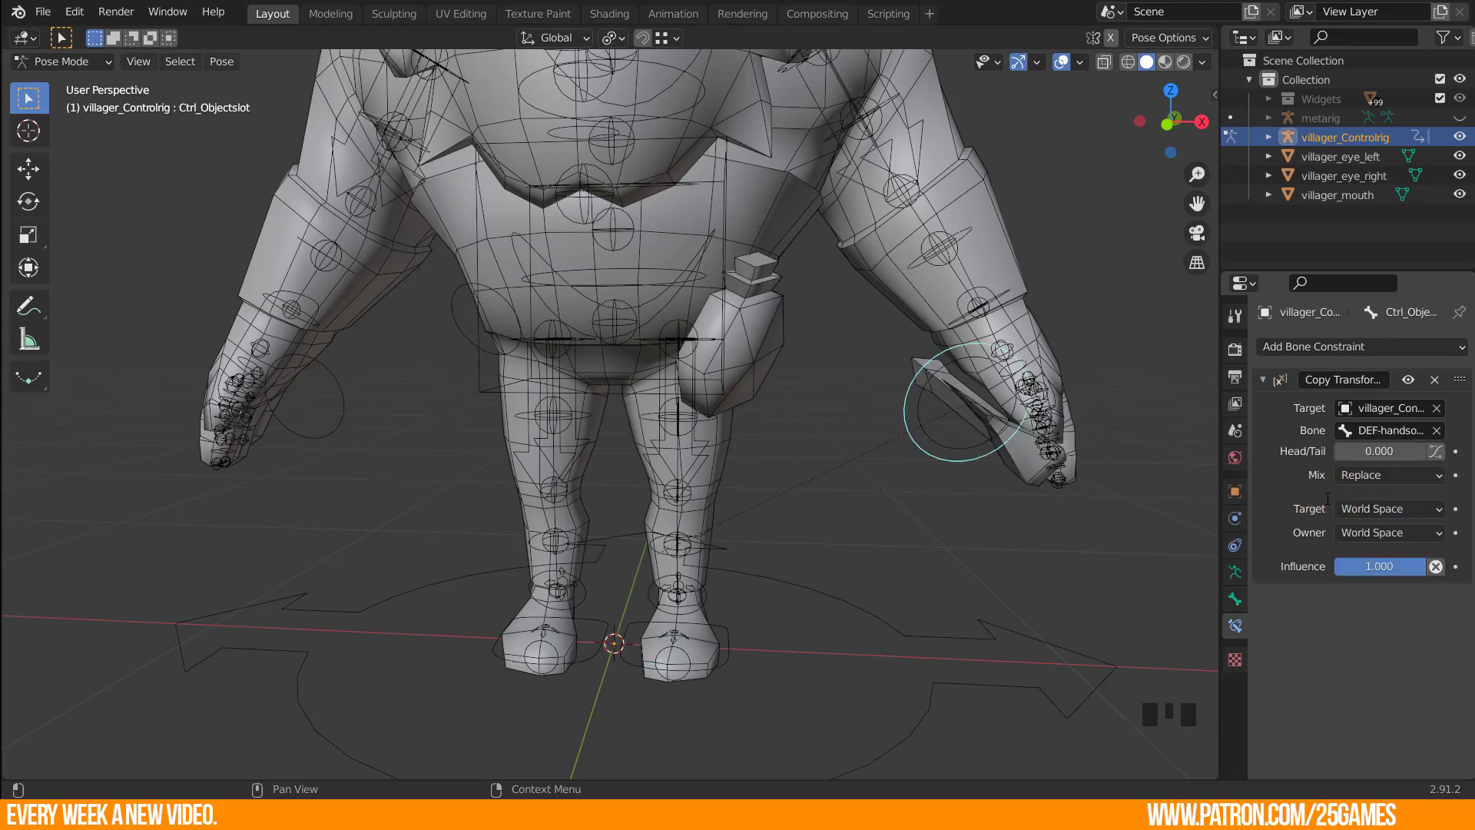
left_click_drag(943, 453, 1362, 574)
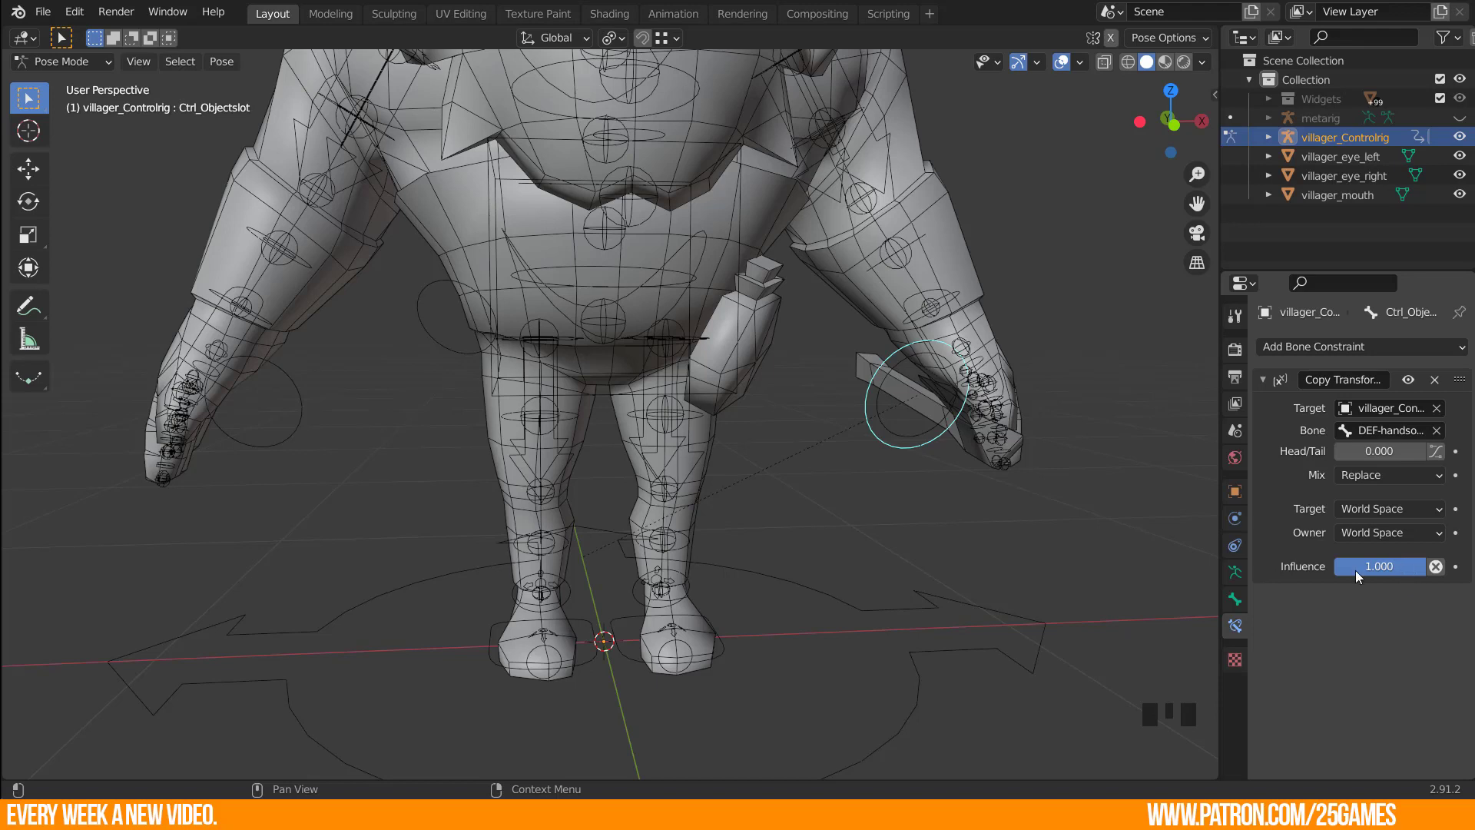
Test Influence at 0 and back to 1, then grab hand_ik.L to check the axe follows.
left_click_drag(1406, 574, 603, 664)
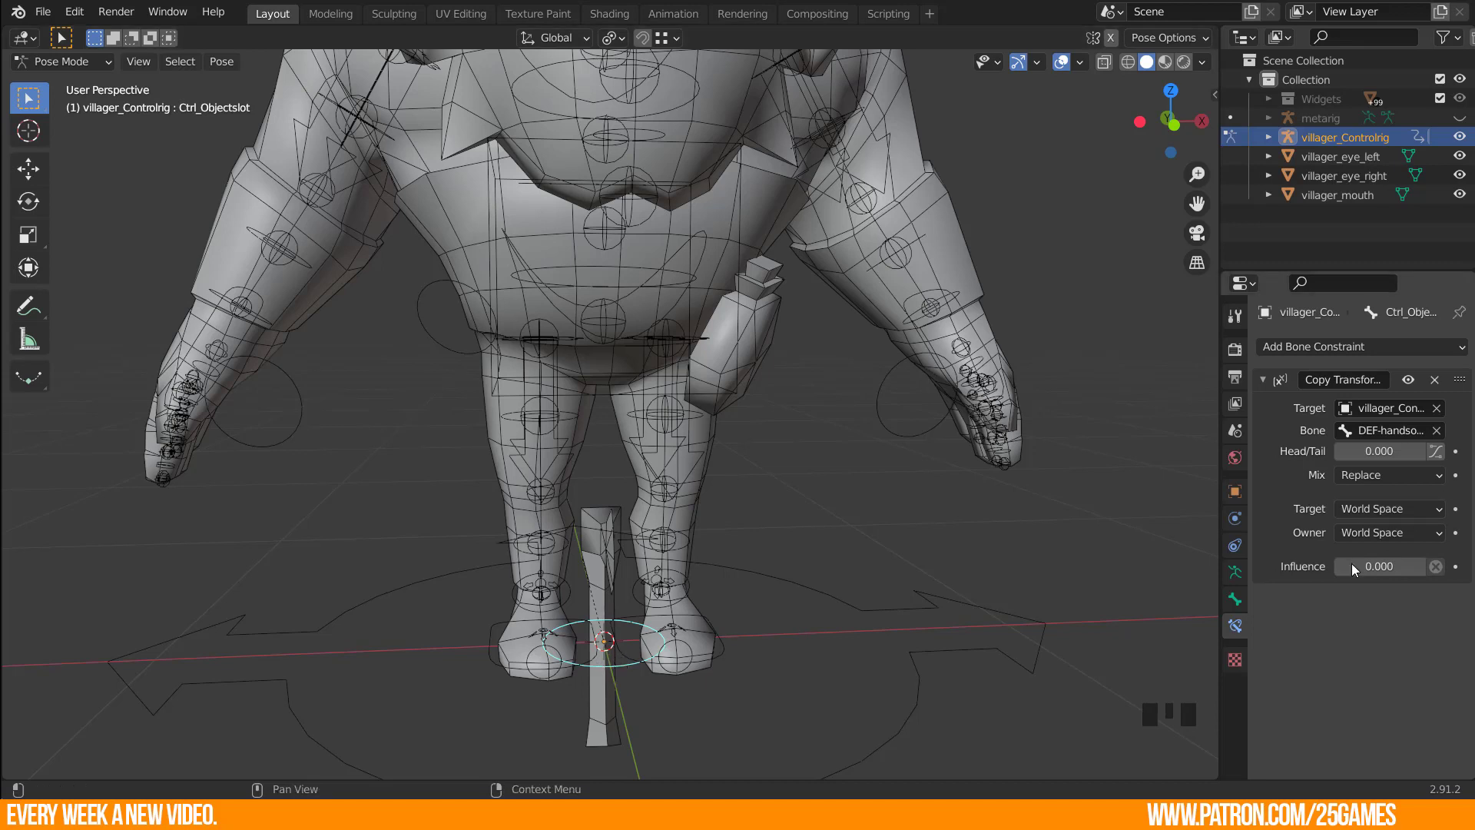
left_click_drag(1362, 575, 1386, 578)
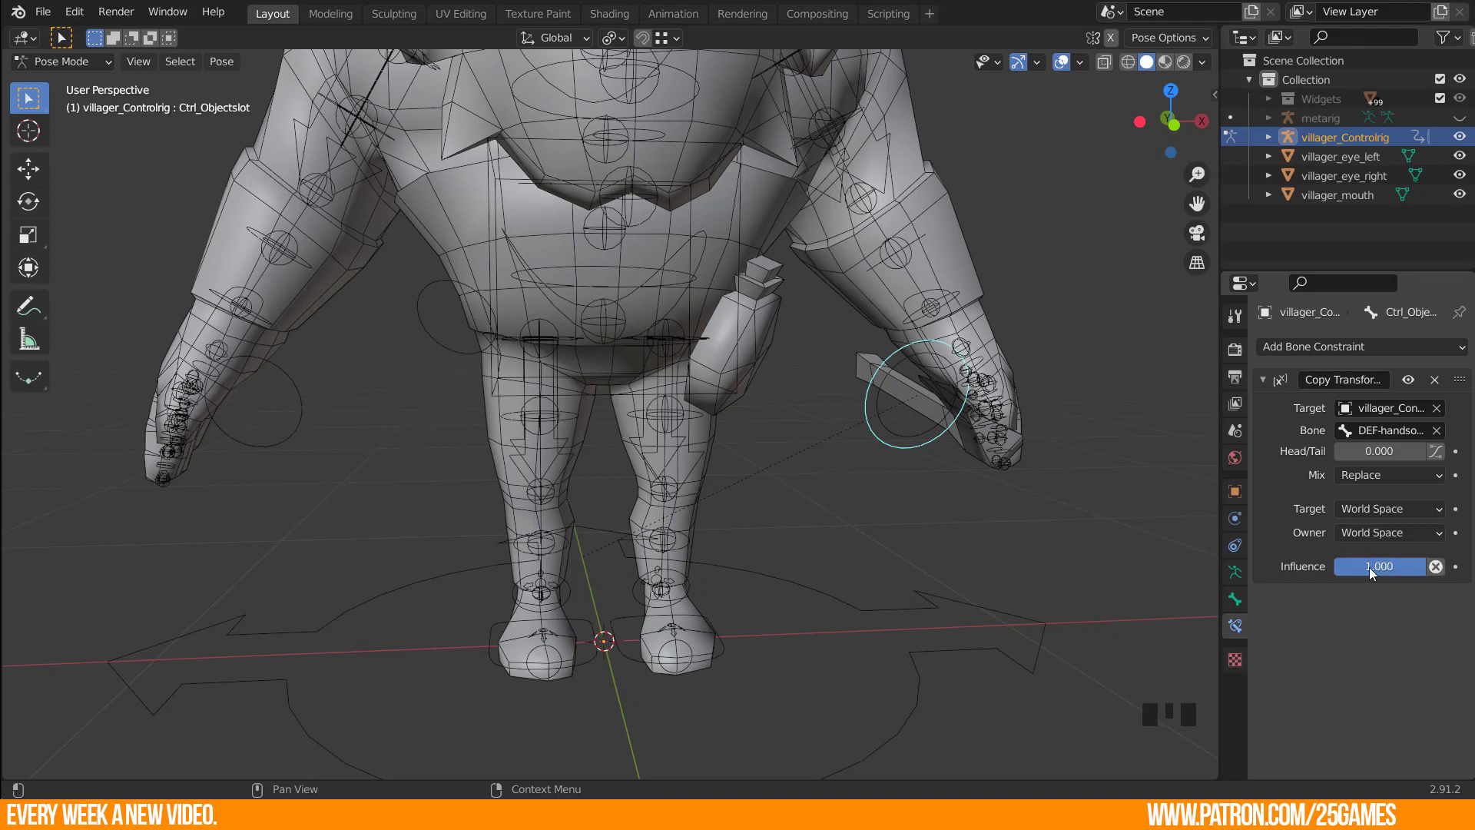
left_click_drag(995, 533, 834, 370)
left_click(834, 370)
left_click_drag(832, 504, 884, 487)
key("g")
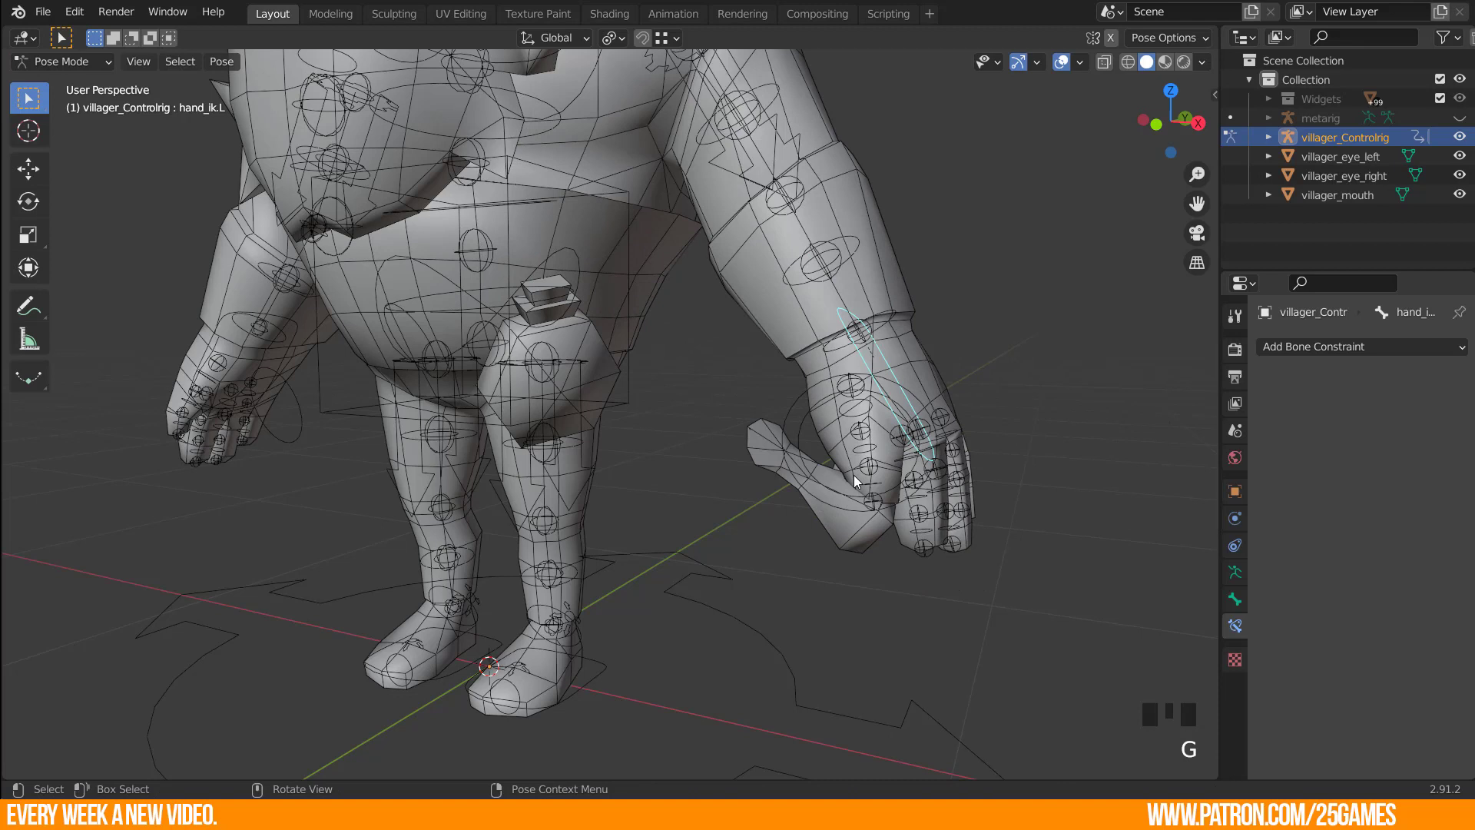
Move and rotate handsocket.L to confirm the axe follows the hand socket.
left_click(804, 437)
key("g")
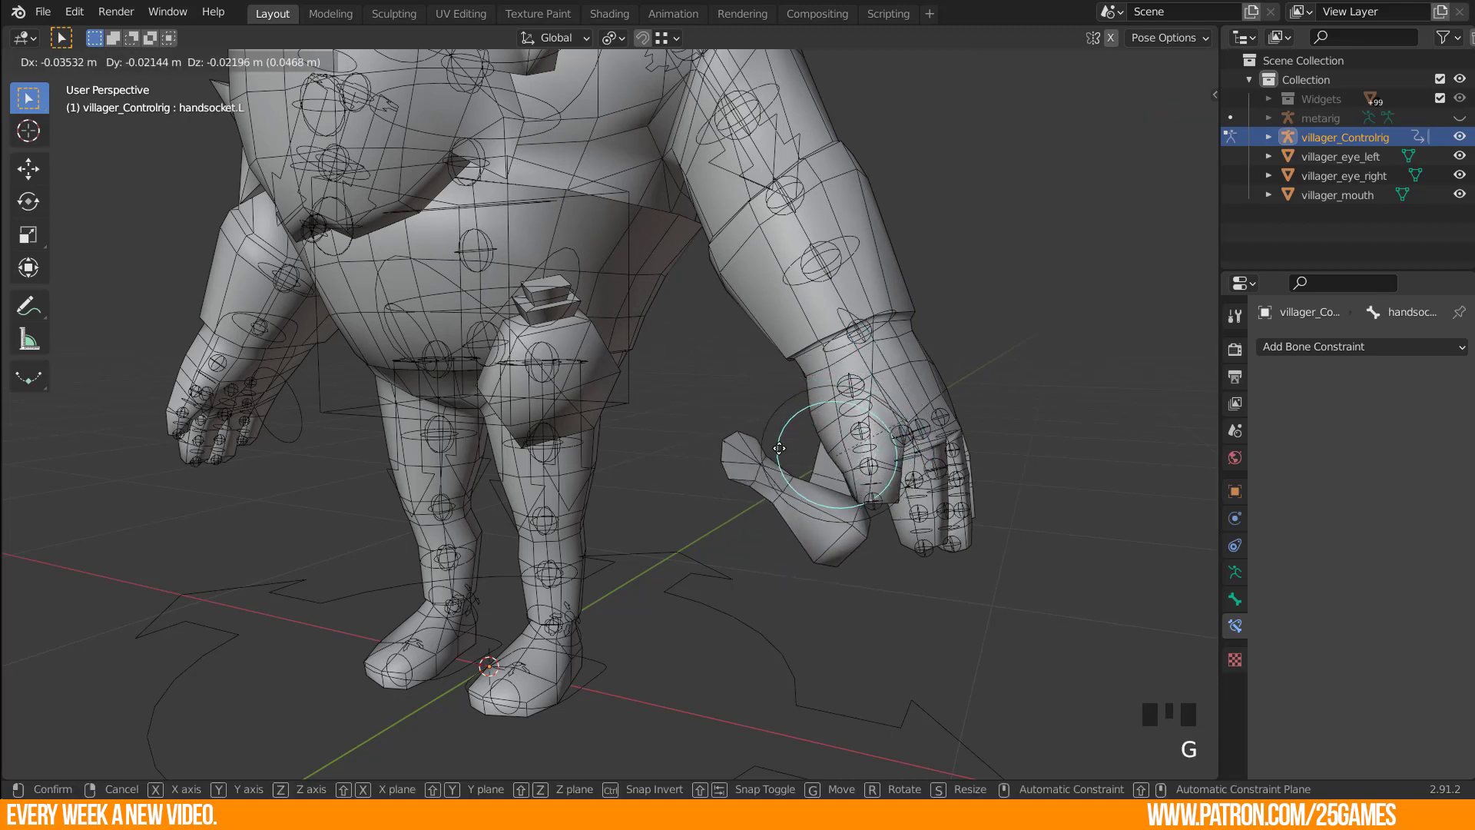
left_click_drag(881, 521, 975, 472)
key("r")
left_click_drag(810, 475, 1029, 484)
key("r")
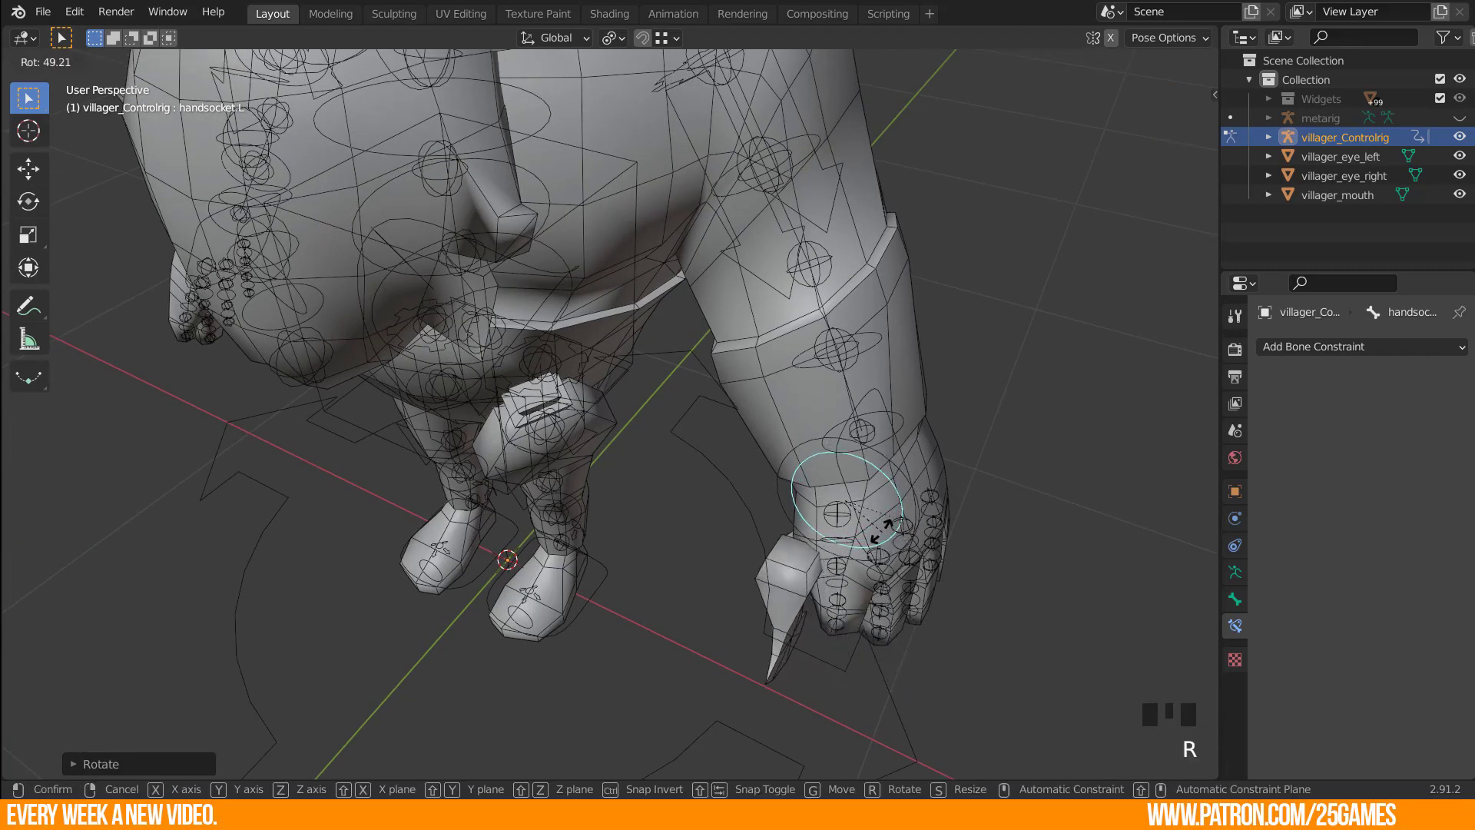
scroll("down", 3)
left_click_drag(742, 536, 766, 449)
Reselect Ctrl_Objectslot and start adding a second bone constraint.
left_click(766, 447)
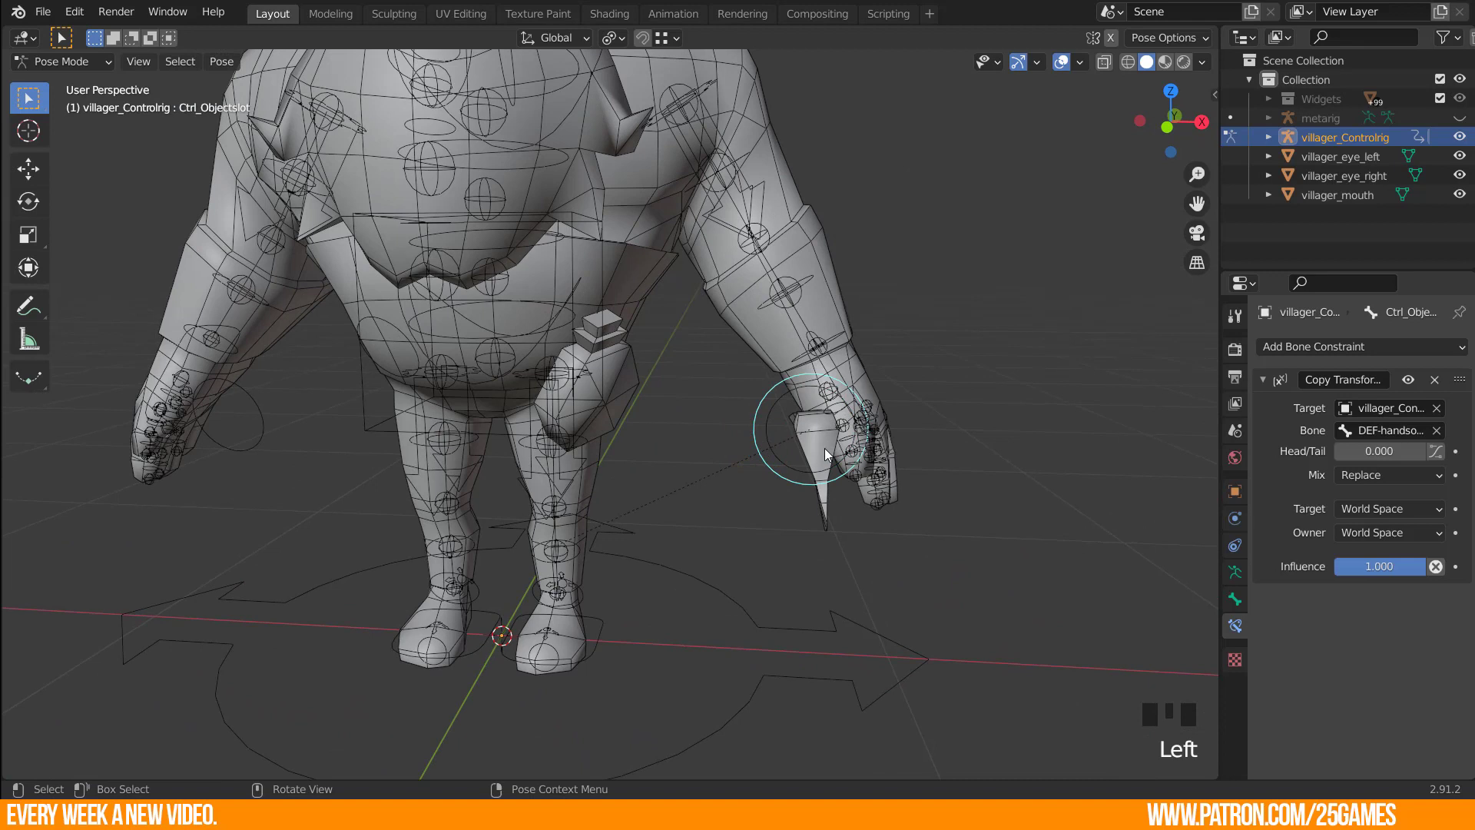
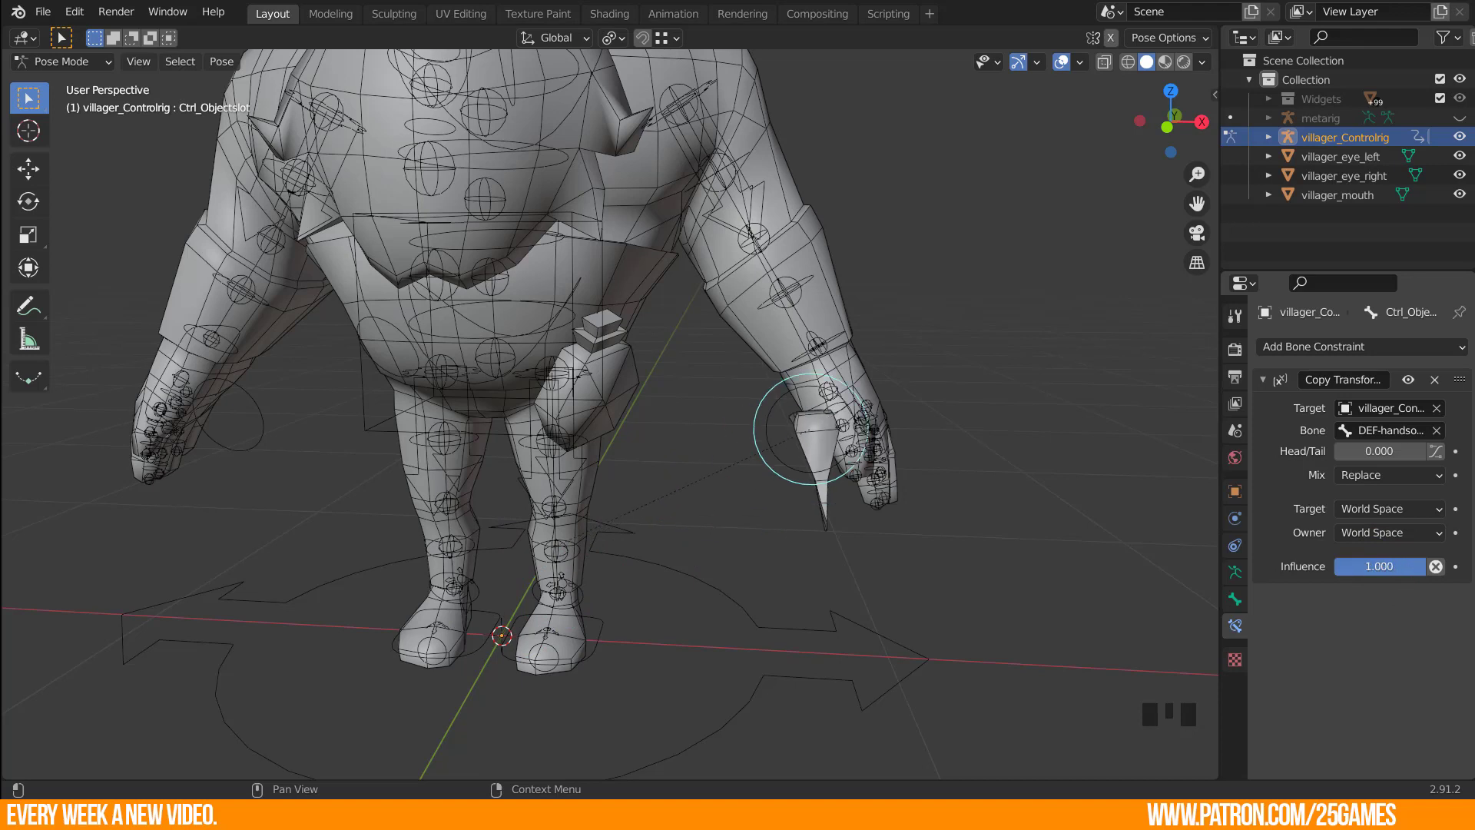
left_click_drag(1262, 384, 1133, 469)
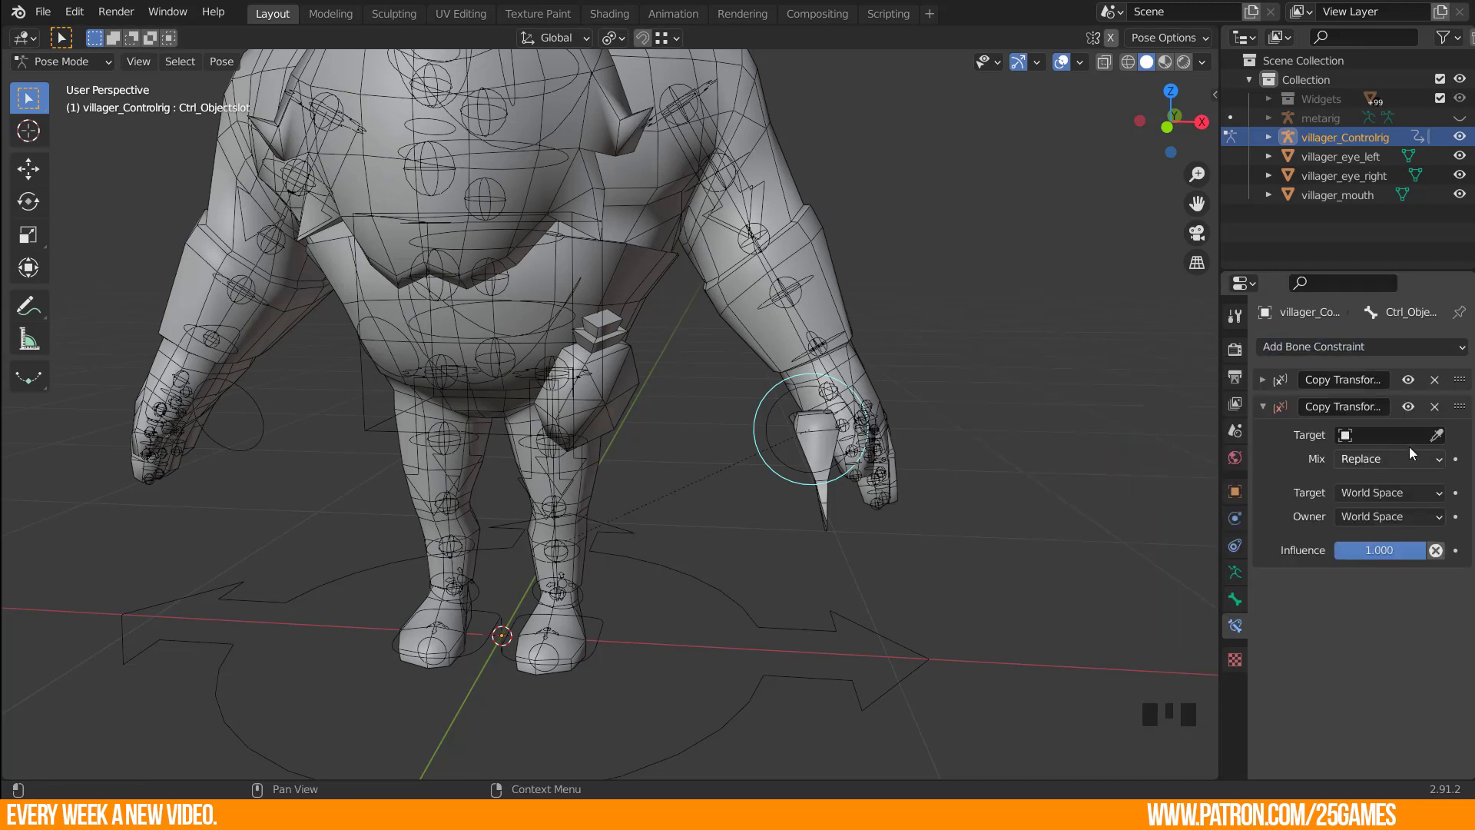
Target the second Copy Transforms at the other DEF-handsocket and switch influences to swap hands.
left_click(1436, 442)
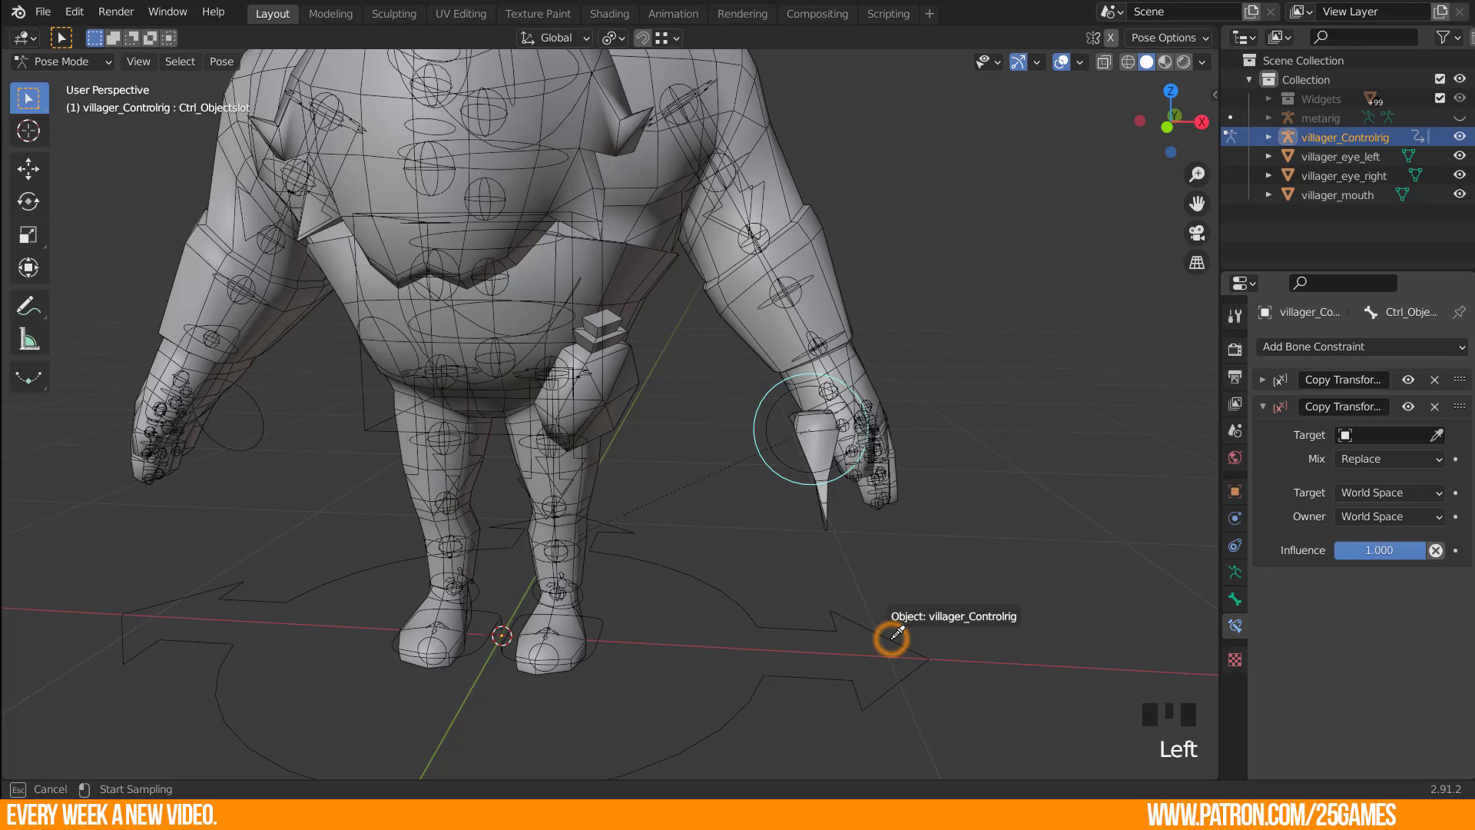
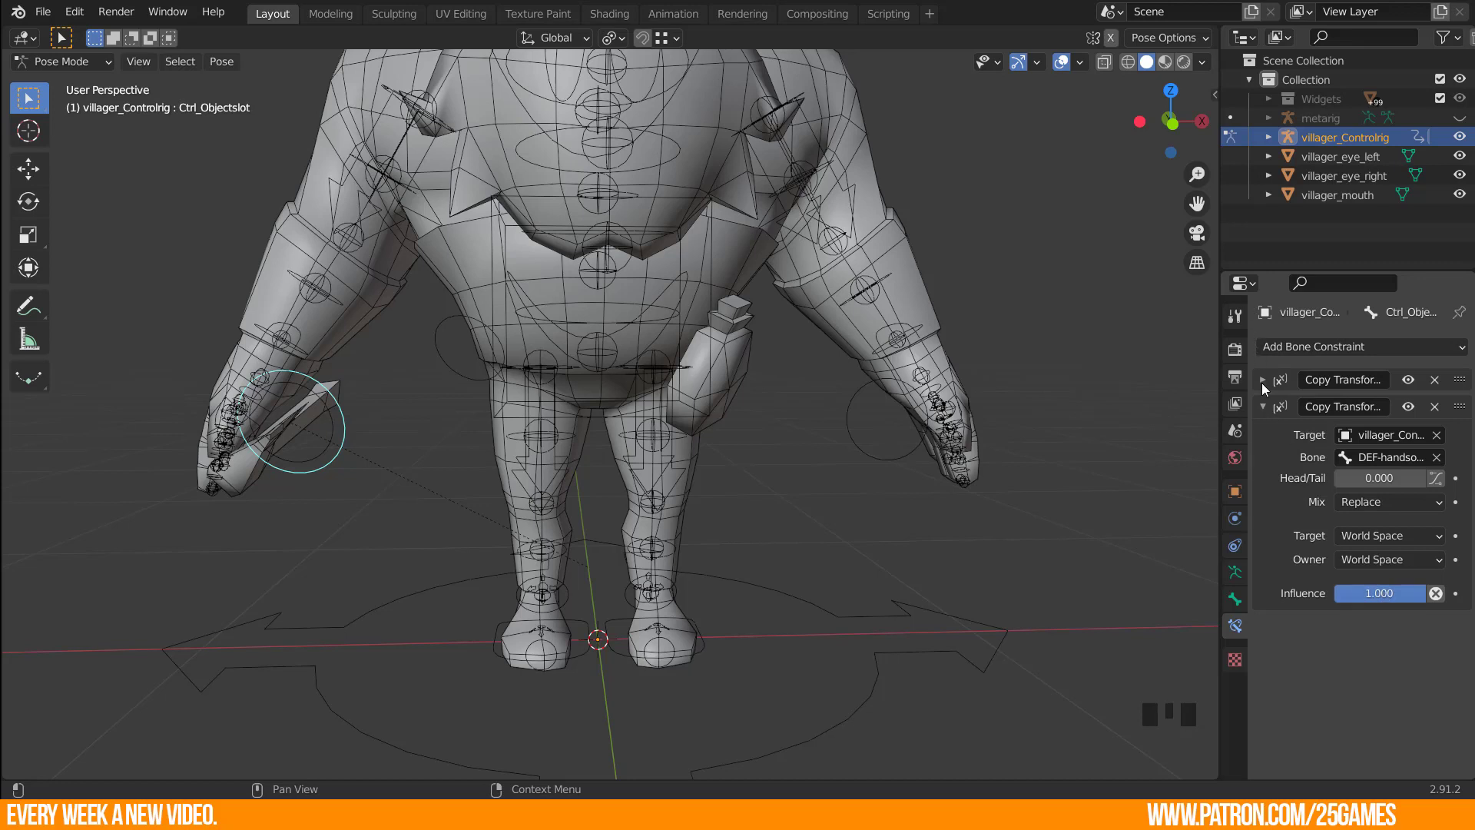
left_click_drag(1262, 383, 1341, 558)
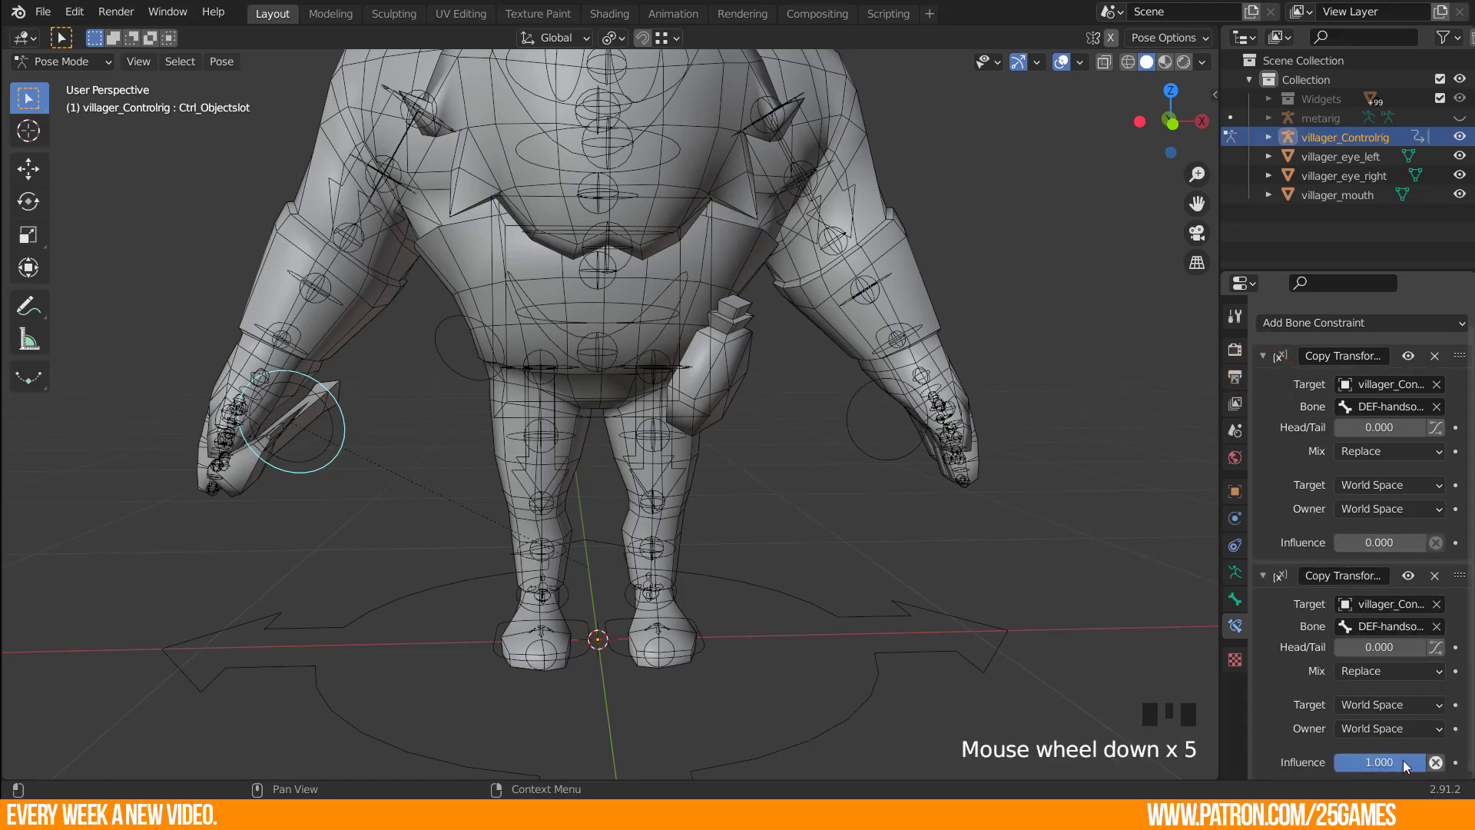